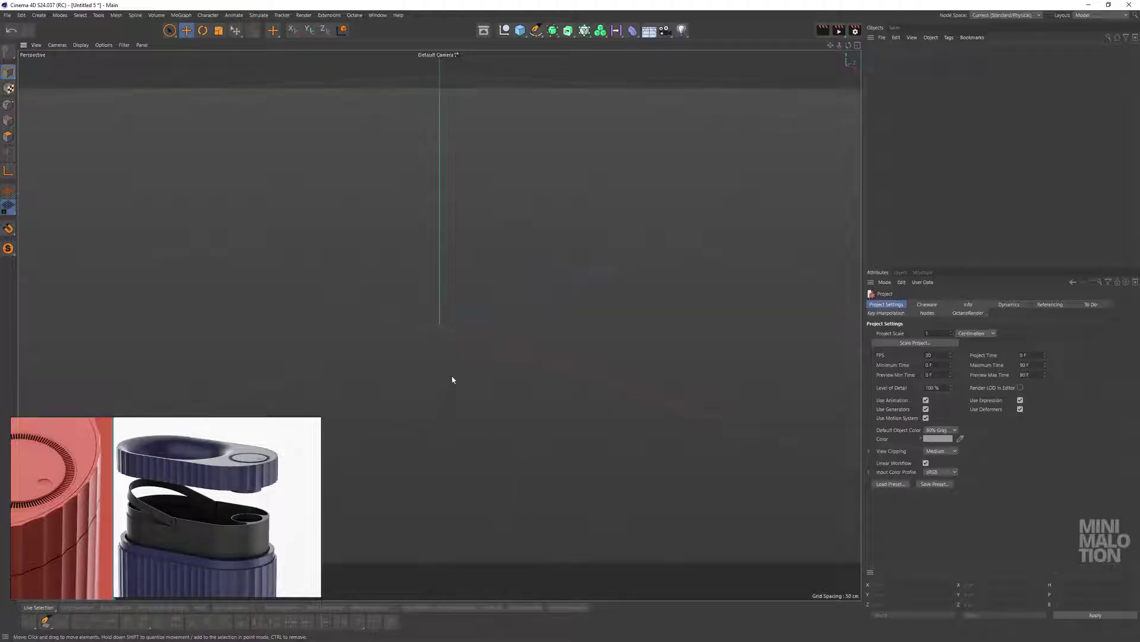
Extrude the Rectangle spline by 200 cm and settle its extrusion direction
scroll(up, 3)
scroll(down, 3)
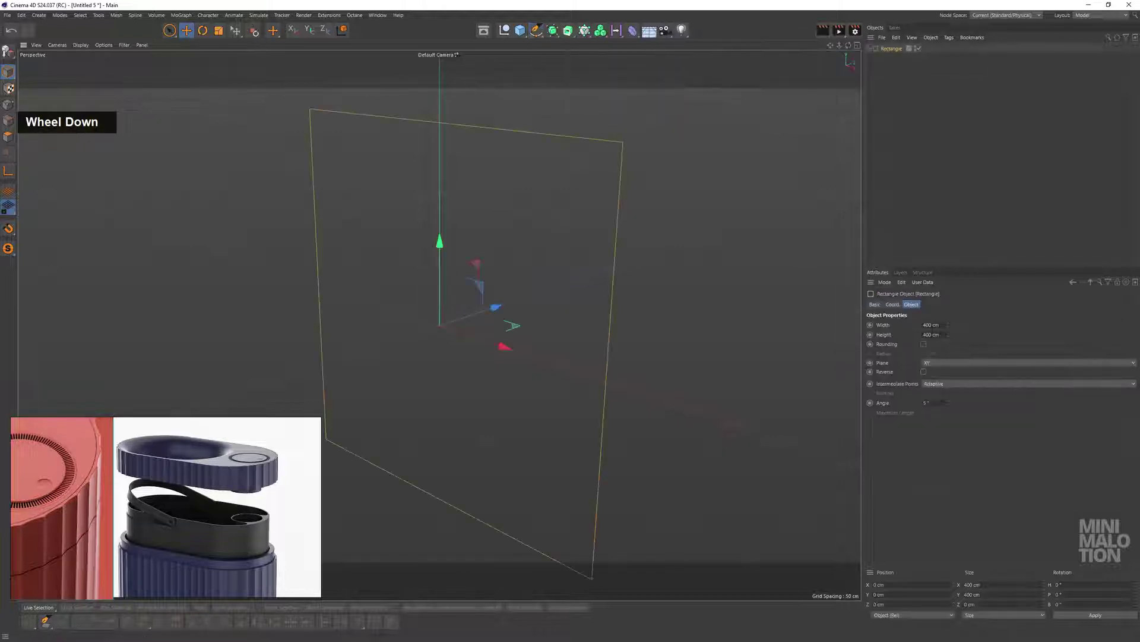
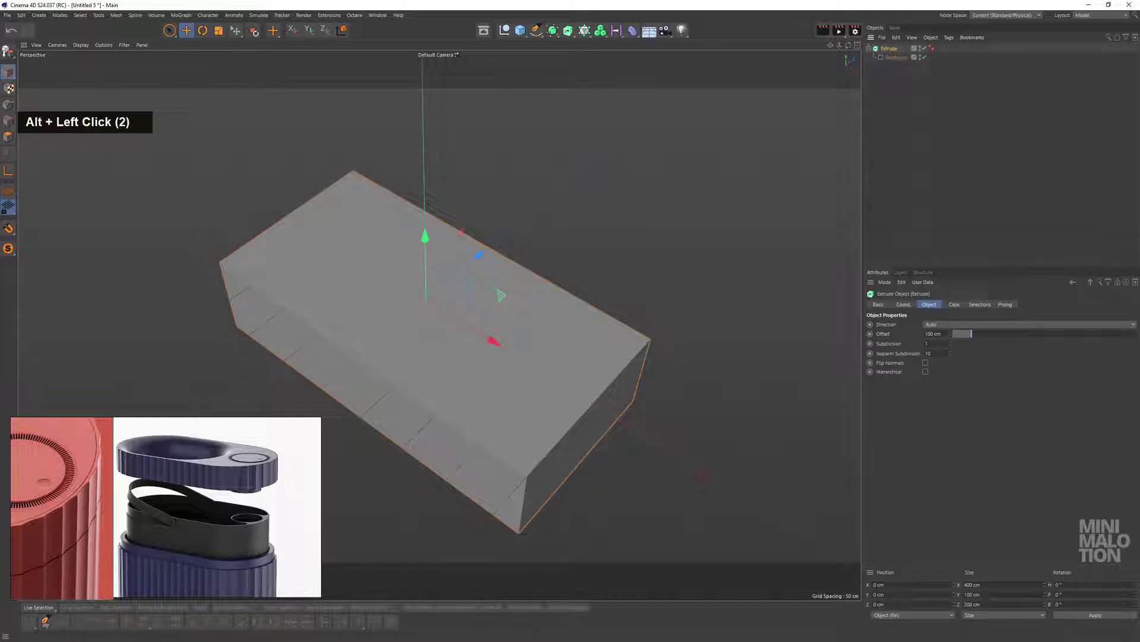
key(Return)
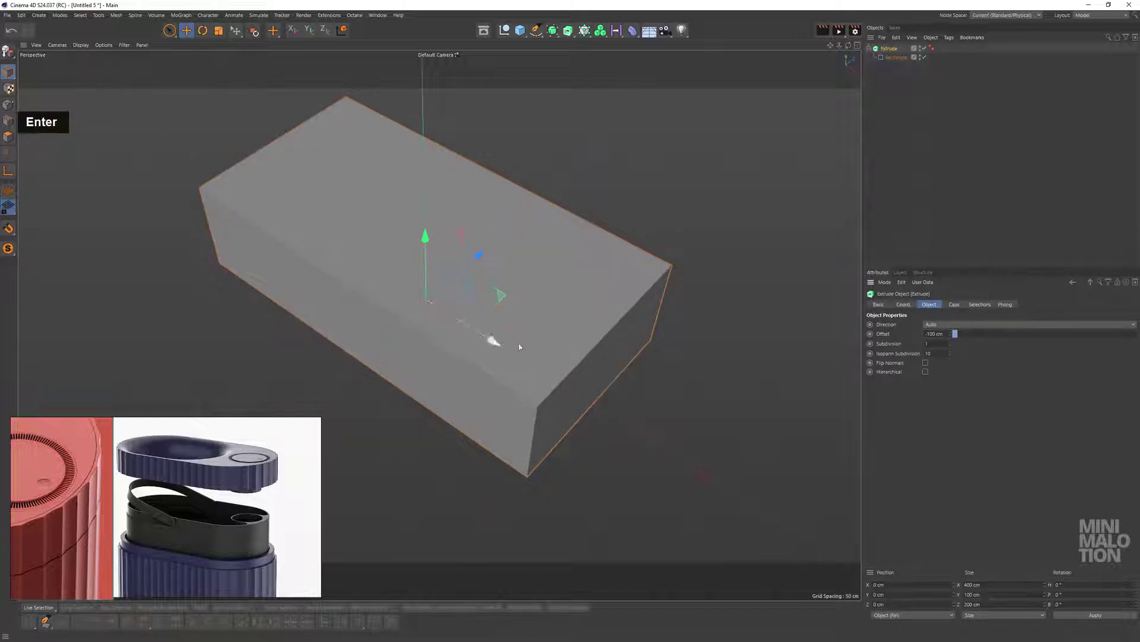
key(ctrl+z)
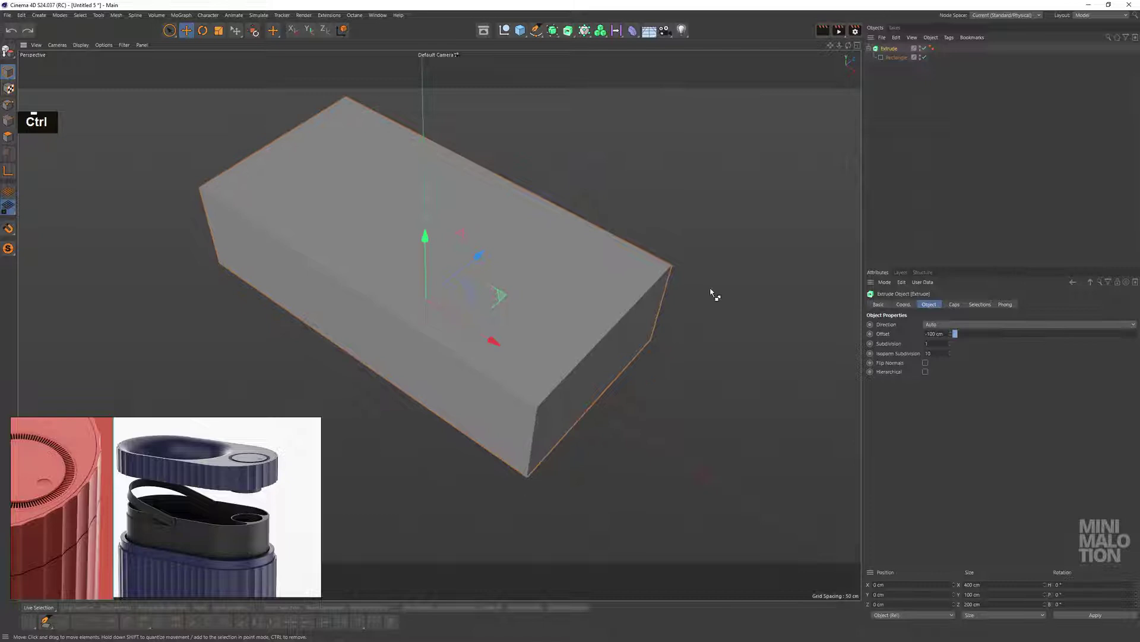
key(ctrl+d)
double_click(946, 449)
click(436, 276)
Enable Rounding on the 400×200 cm rectangle to give it 100 cm rounded ends
text(nb)
scroll(up, 3)
text(nb)
middle_click(640, 244)
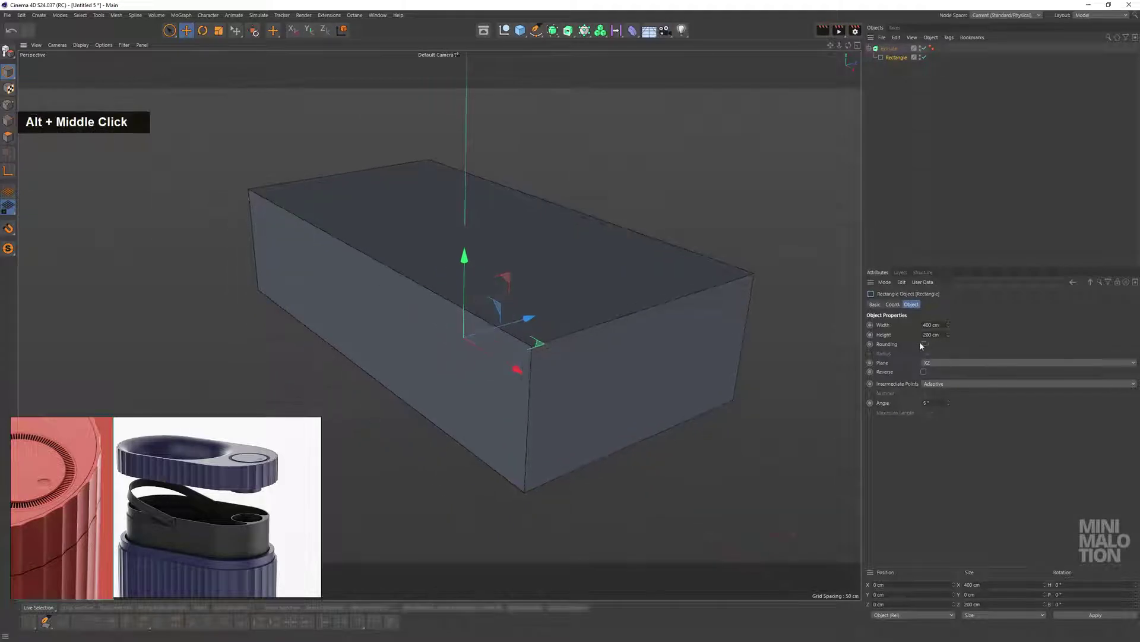
Lower the Angle to 8 for fine vertical facets and make the oval editable (C)
double_click(932, 351)
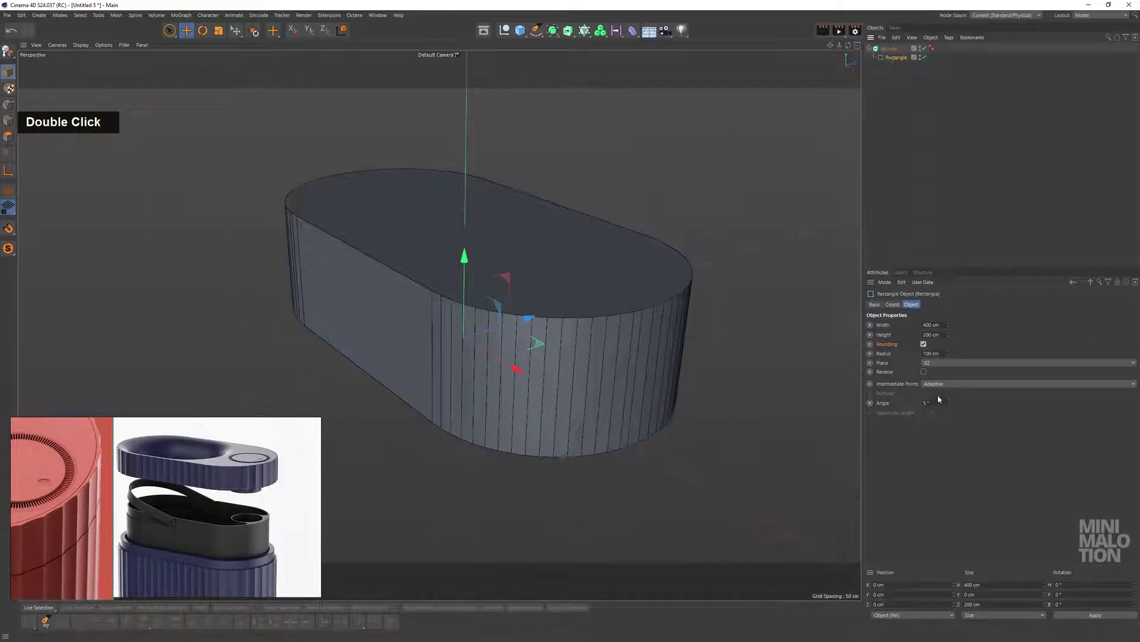
key(Return)
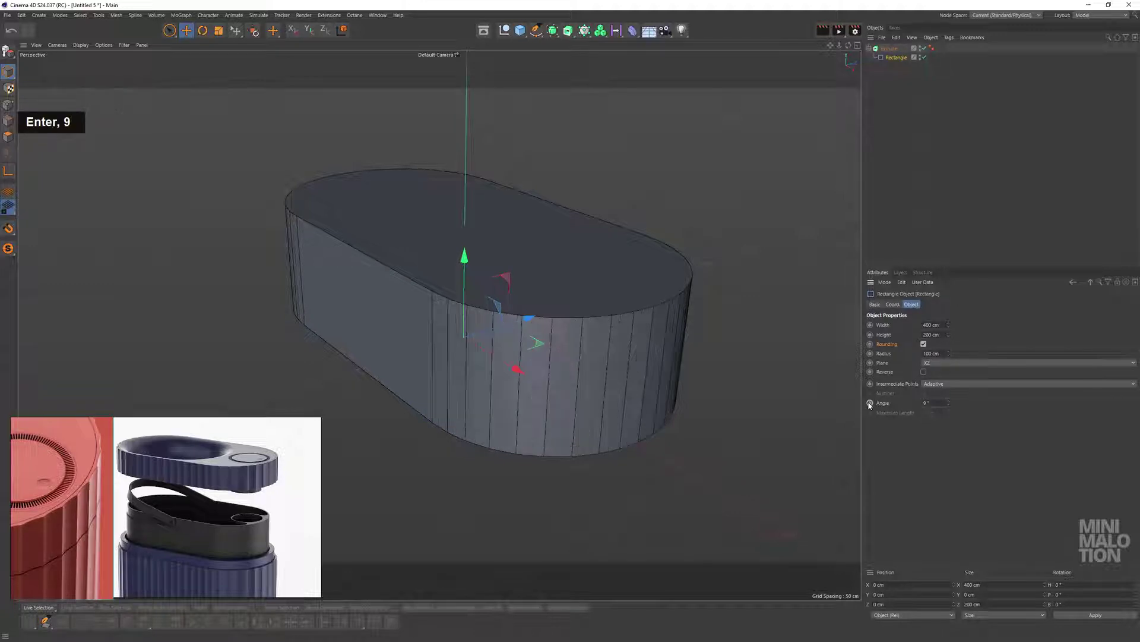
text(8)
key(Return)
middle_click(537, 385)
click(567, 406)
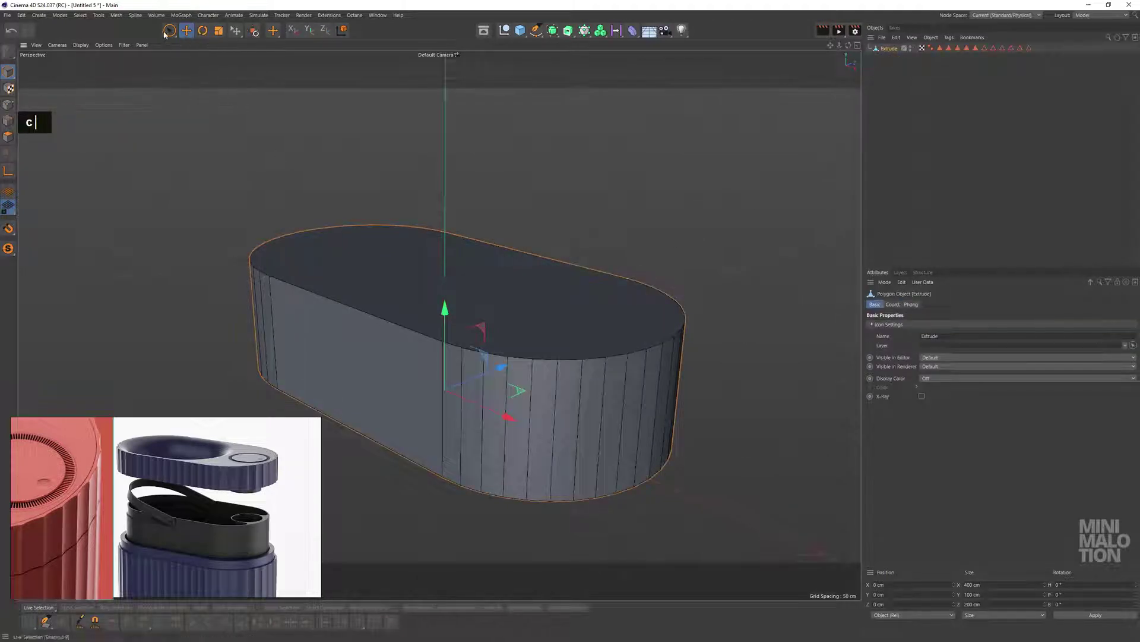
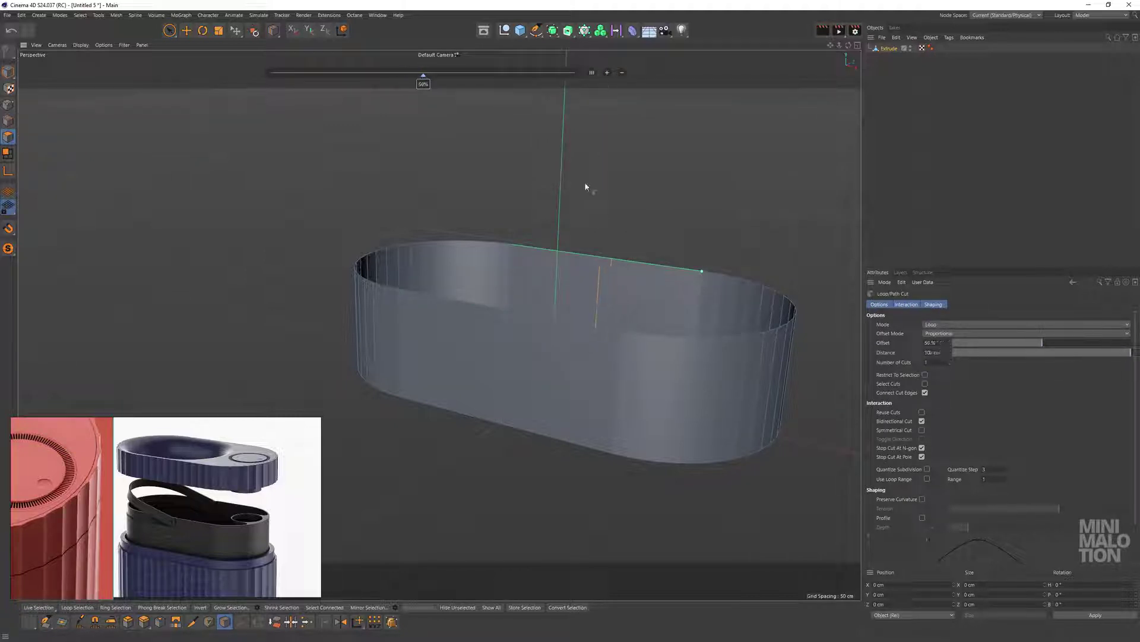
Pick Rectangle Selection and switch to the Top view over the open band
click(608, 210)
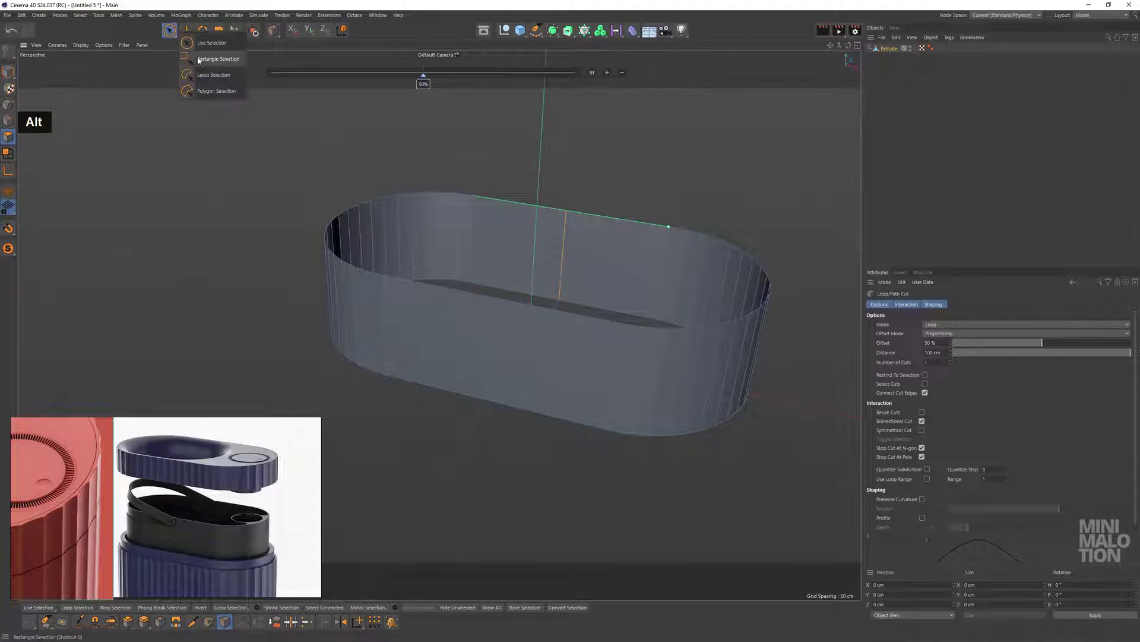
middle_click(631, 228)
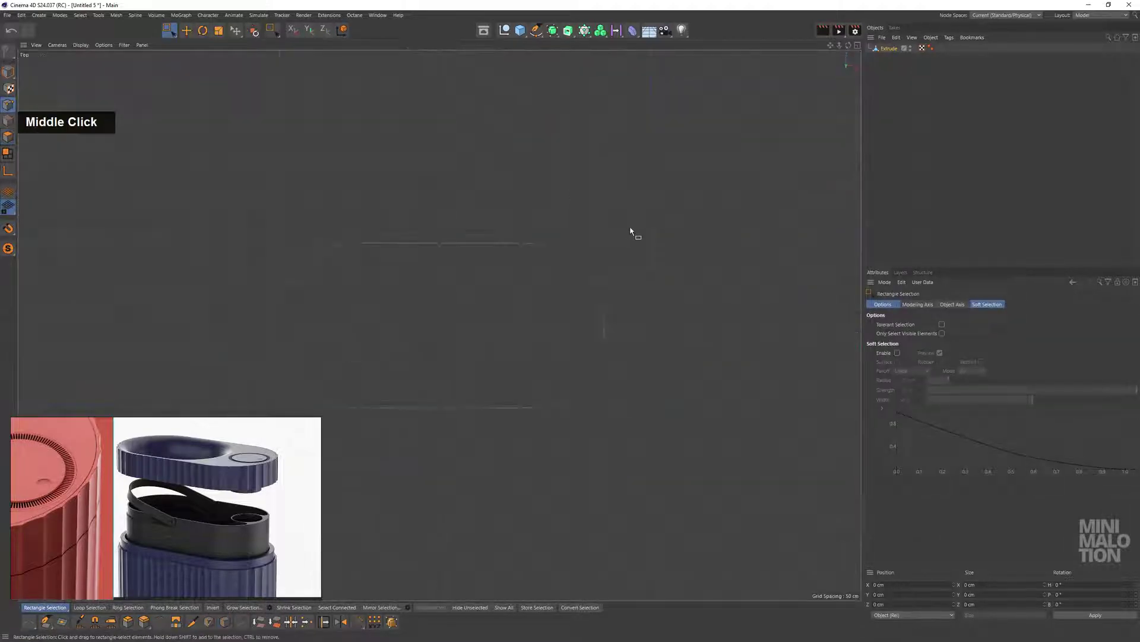
Delete three quarters of the band, keeping one curved quarter panel
key(BackSpace)
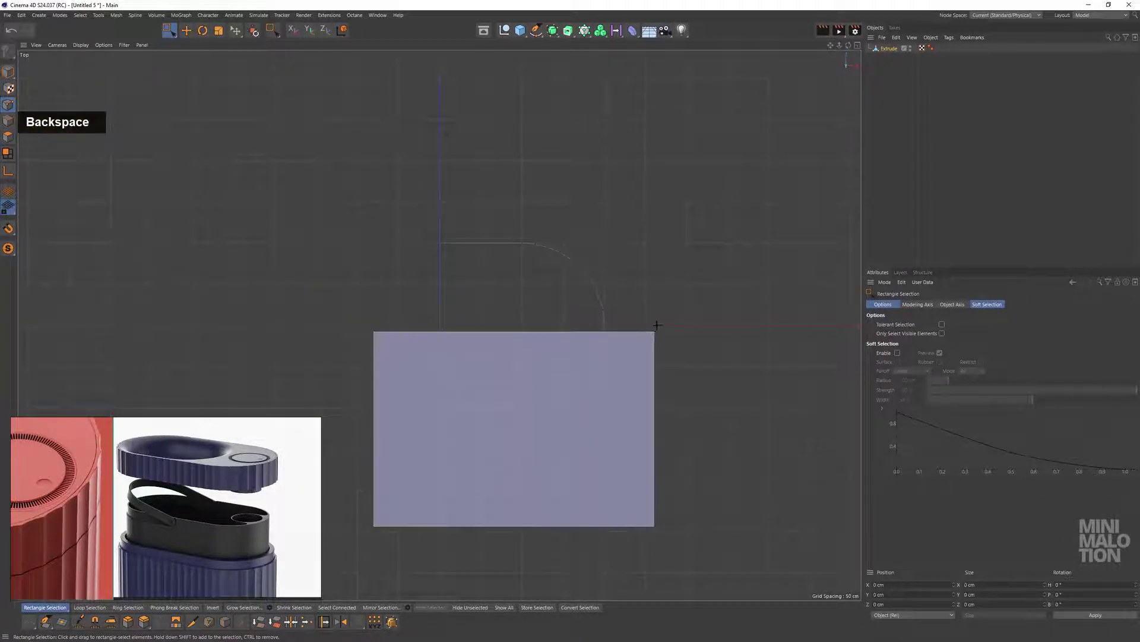
key(BackSpace)
middle_click(367, 226)
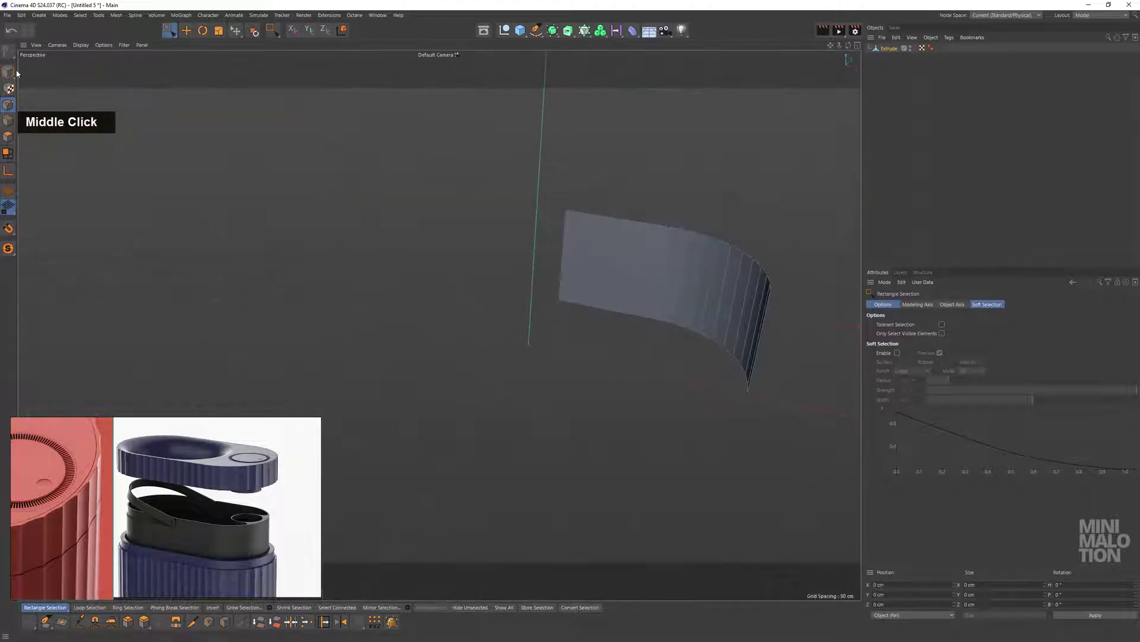
middle_click(754, 299)
Add a Loop/Path Cut with 5 cuts across the quarter panel's flat section
click(564, 280)
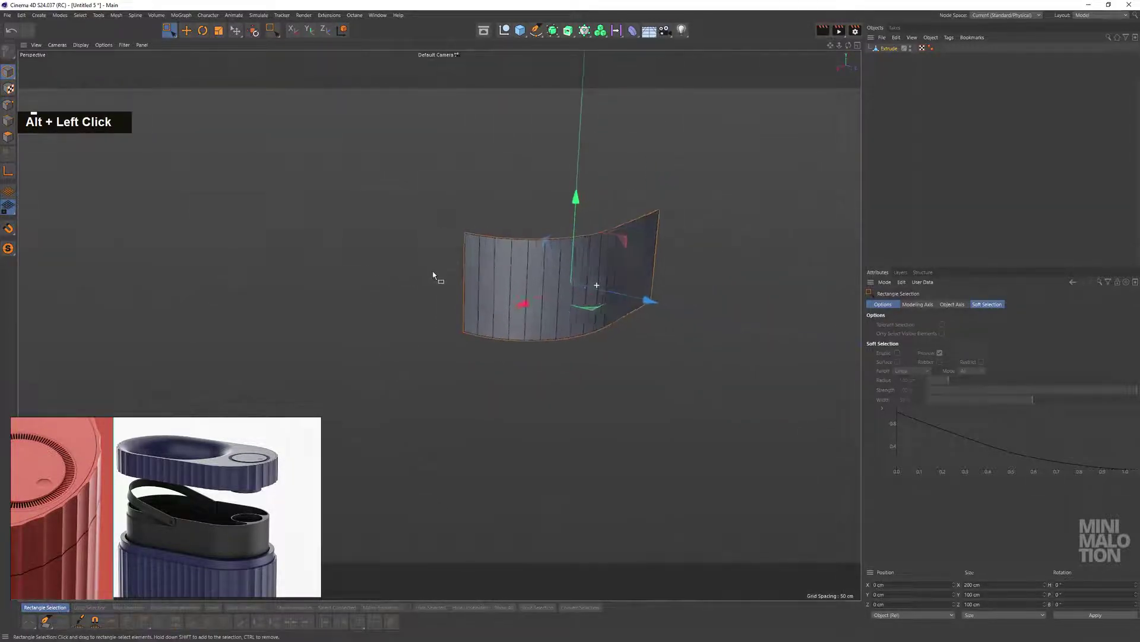
scroll(up, 3)
click(547, 263)
middle_click(568, 273)
click(474, 291)
right_click(623, 163)
click(624, 285)
click(581, 275)
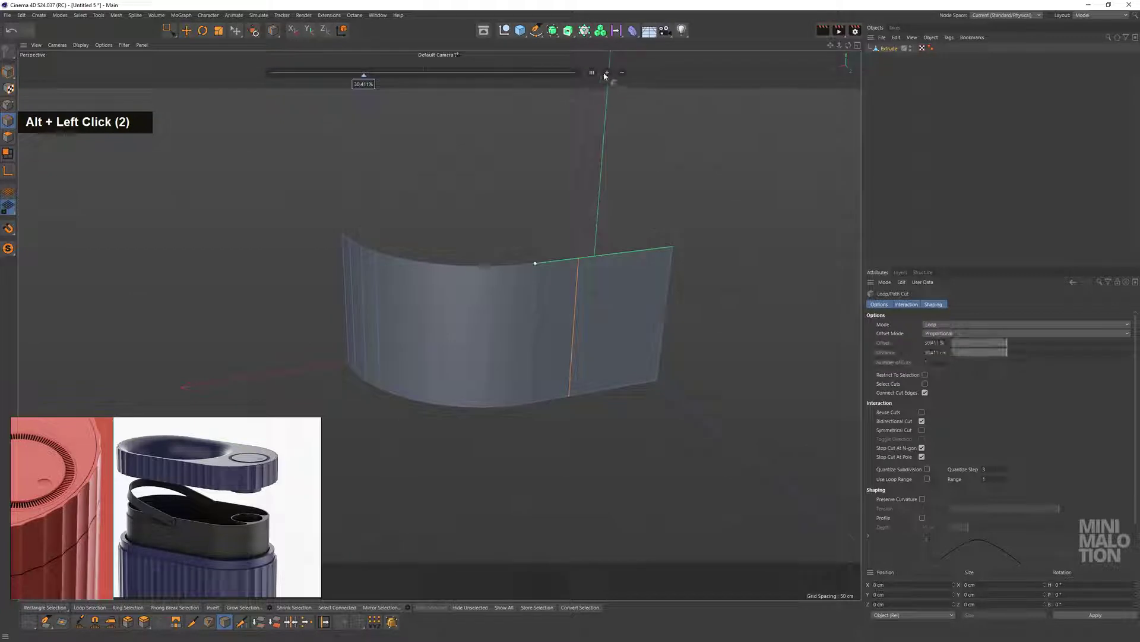
double_click(606, 76)
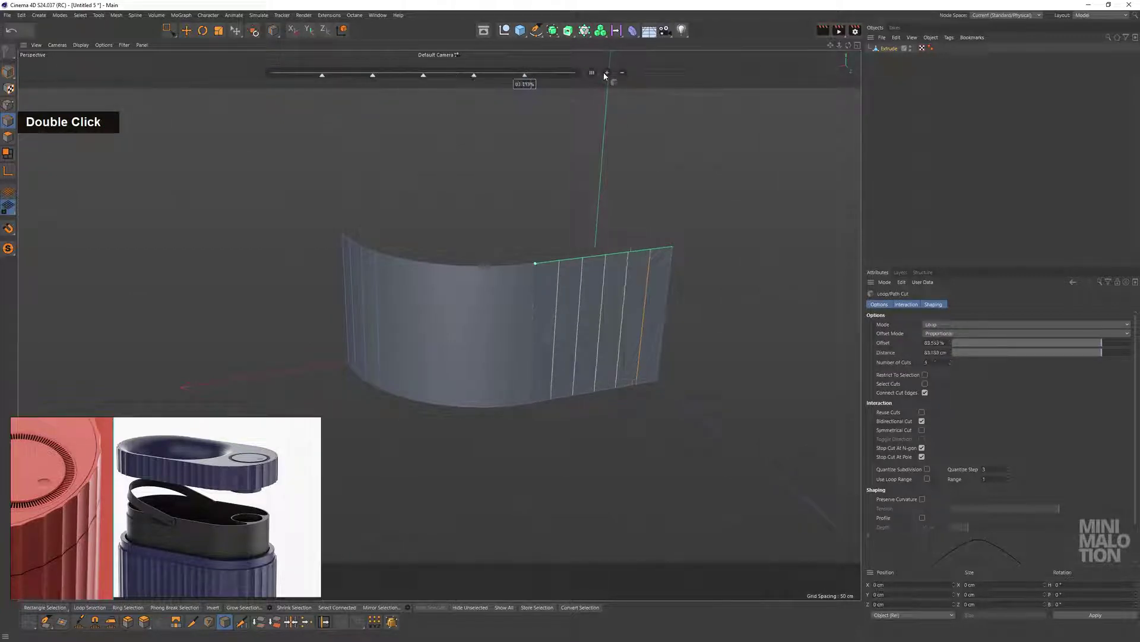
click(497, 251)
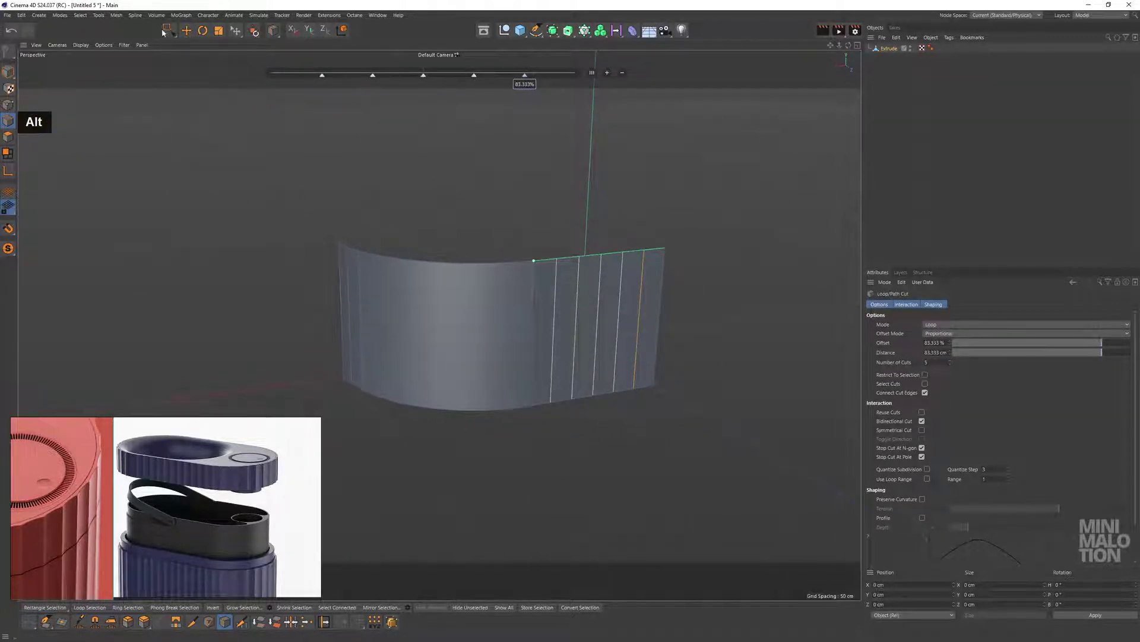
double_click(170, 30)
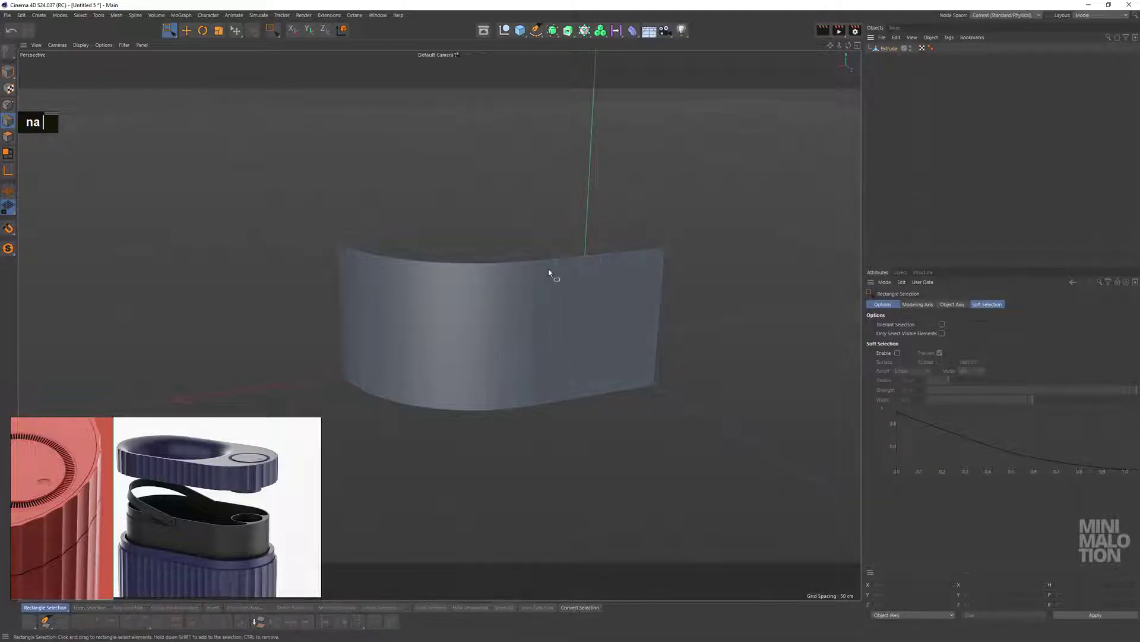
Uncheck Use Edge Breaks in the Extrude's Phong tag, then reselect the quarter band
click(526, 293)
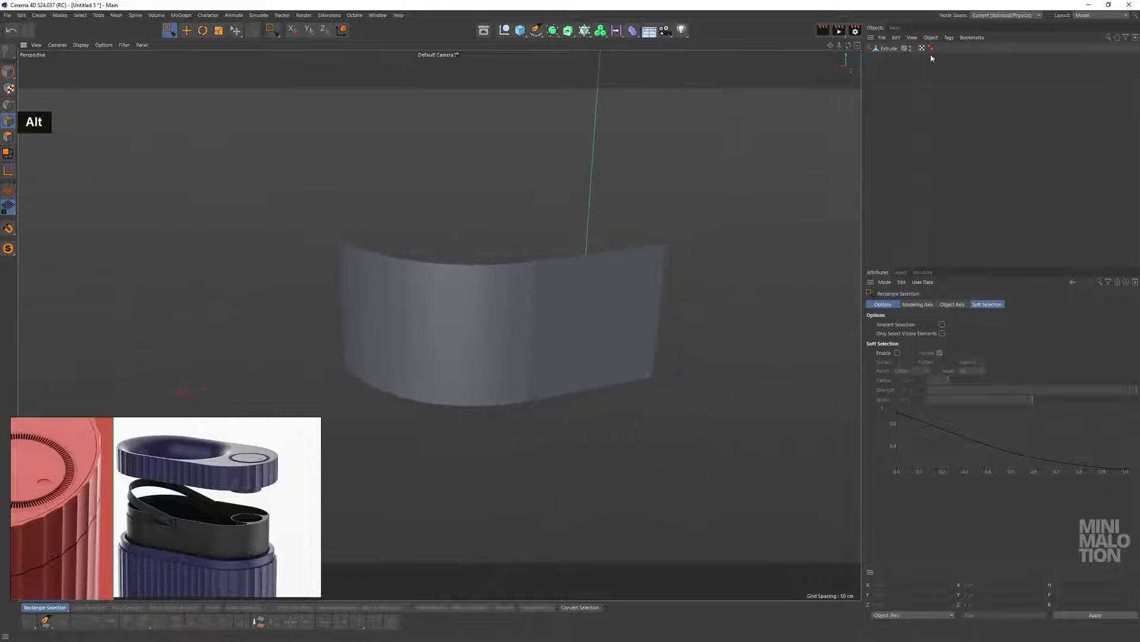
click(537, 280)
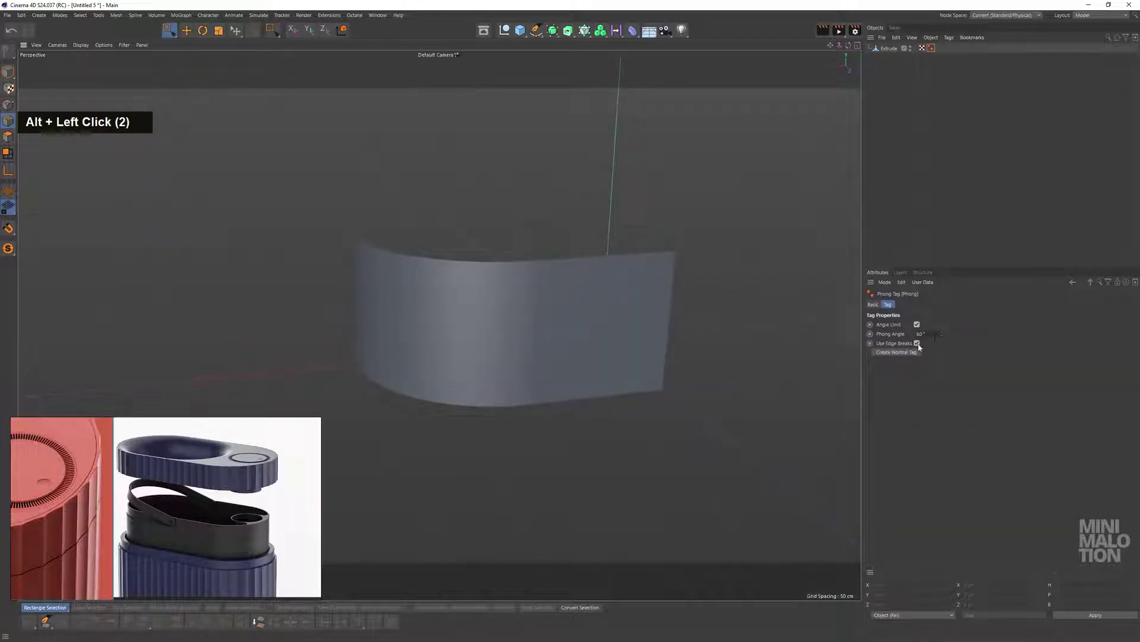
scroll(up, 3)
click(525, 305)
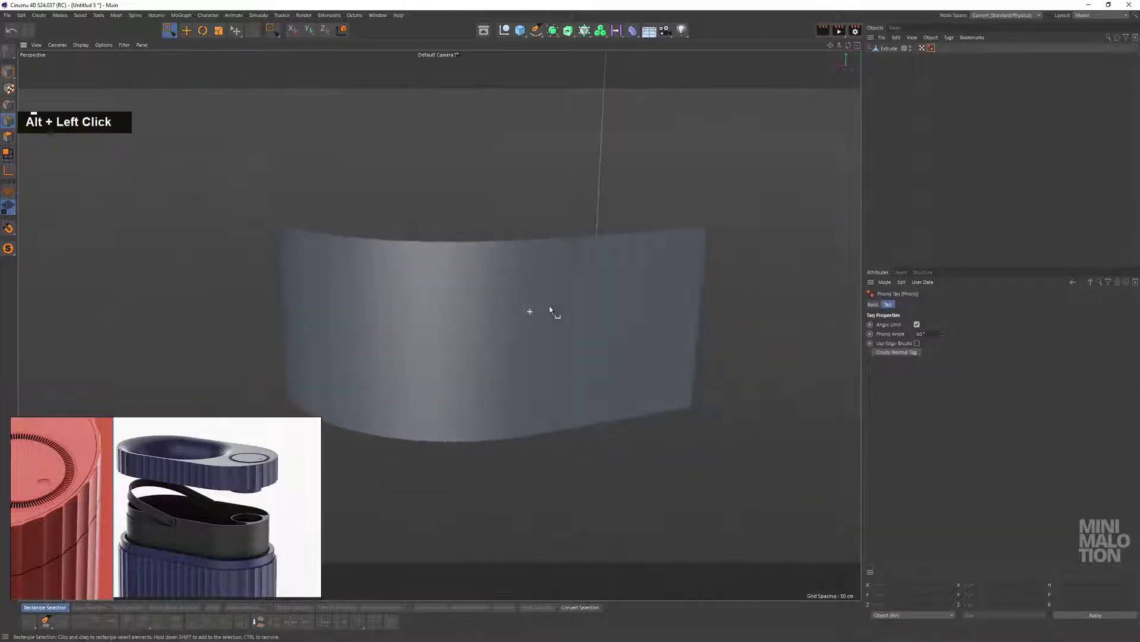
middle_click(474, 318)
scroll(down, 3)
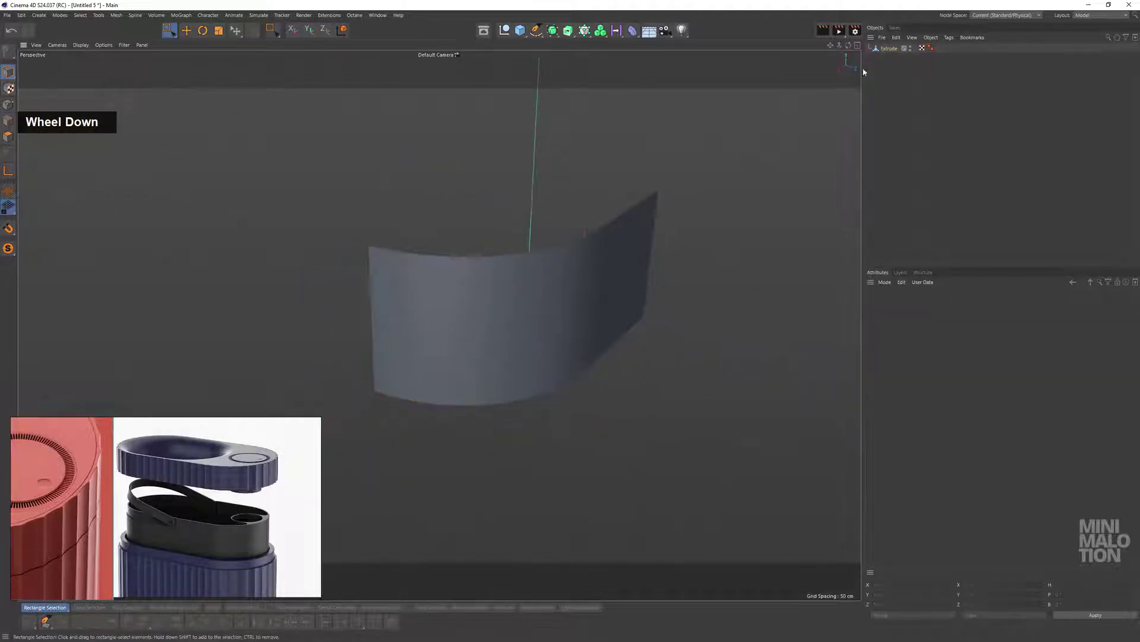
click(386, 201)
text(nb)
click(445, 242)
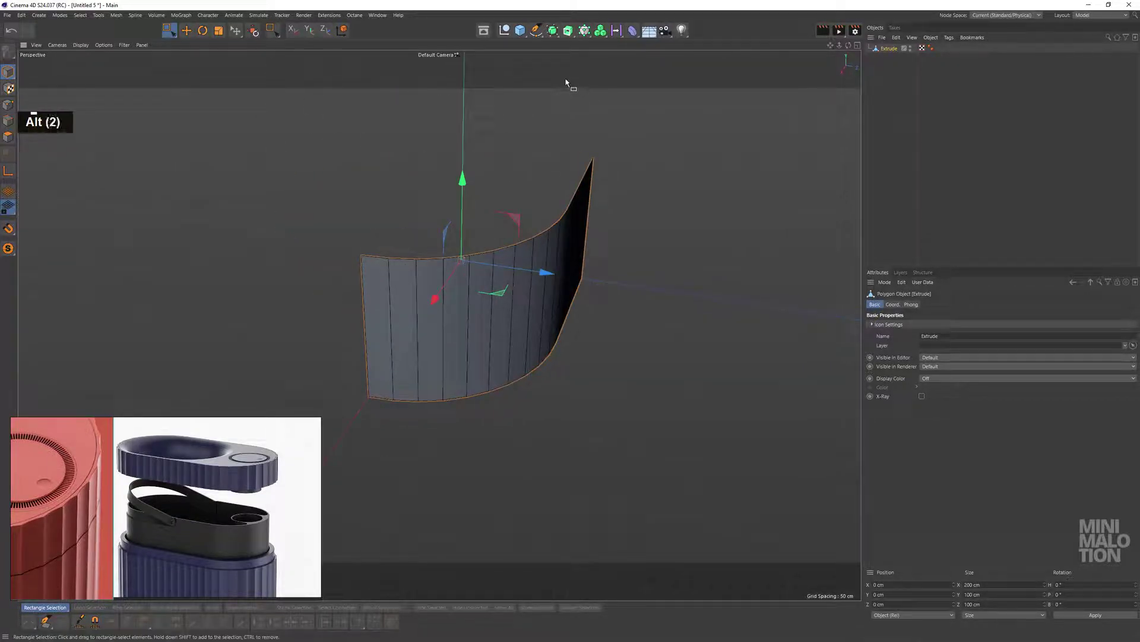
Add a Symmetry object mirroring the quarter band into a half
click(574, 39)
click(555, 39)
click(512, 213)
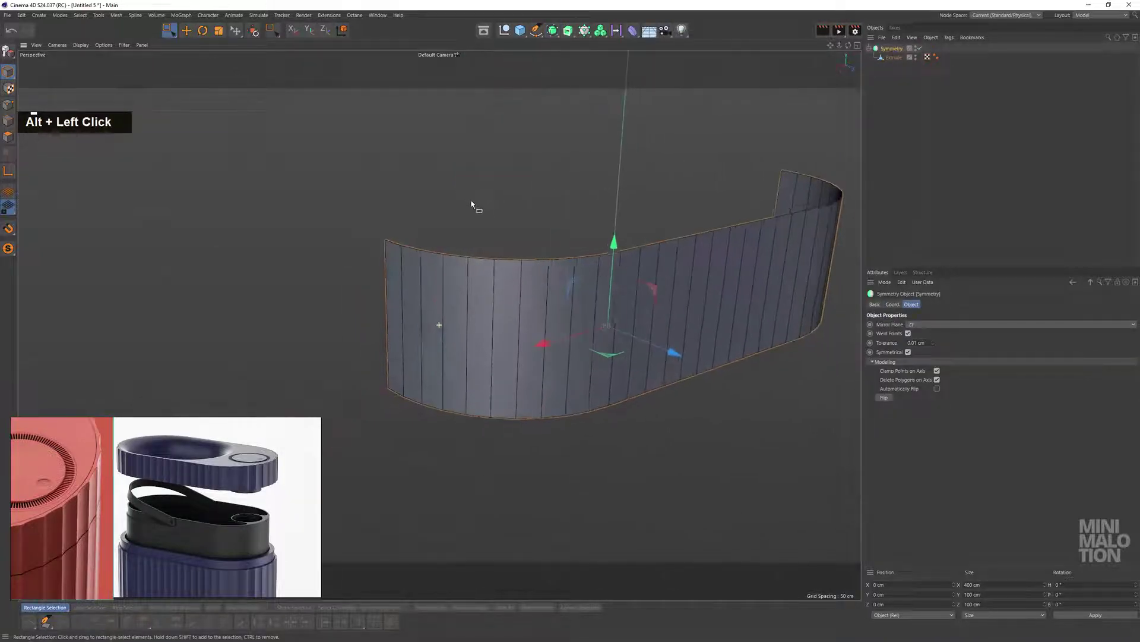
middle_click(526, 213)
Nest it under a second Symmetry on another plane to rebuild the full oval ring
click(572, 33)
click(552, 35)
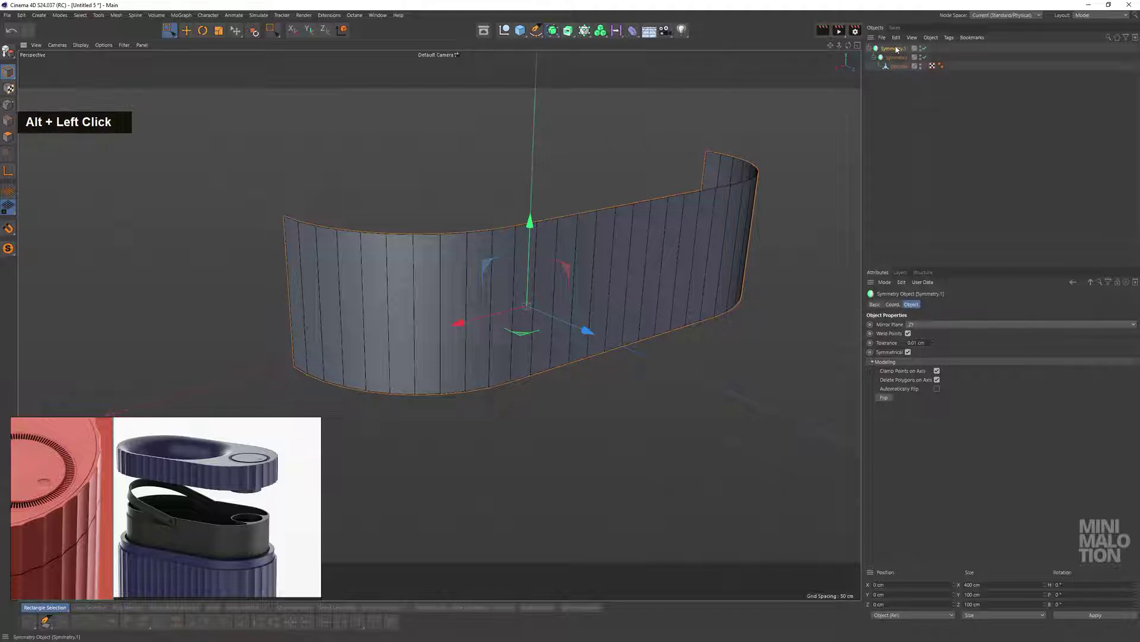
double_click(922, 334)
click(516, 298)
middle_click(440, 282)
click(613, 250)
middle_click(598, 300)
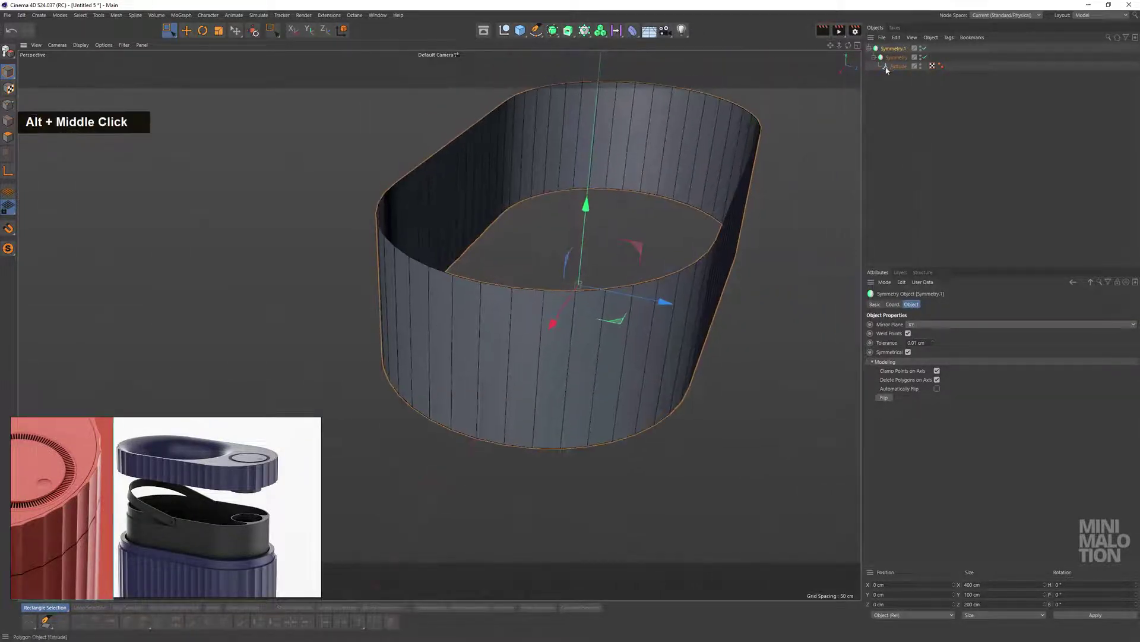
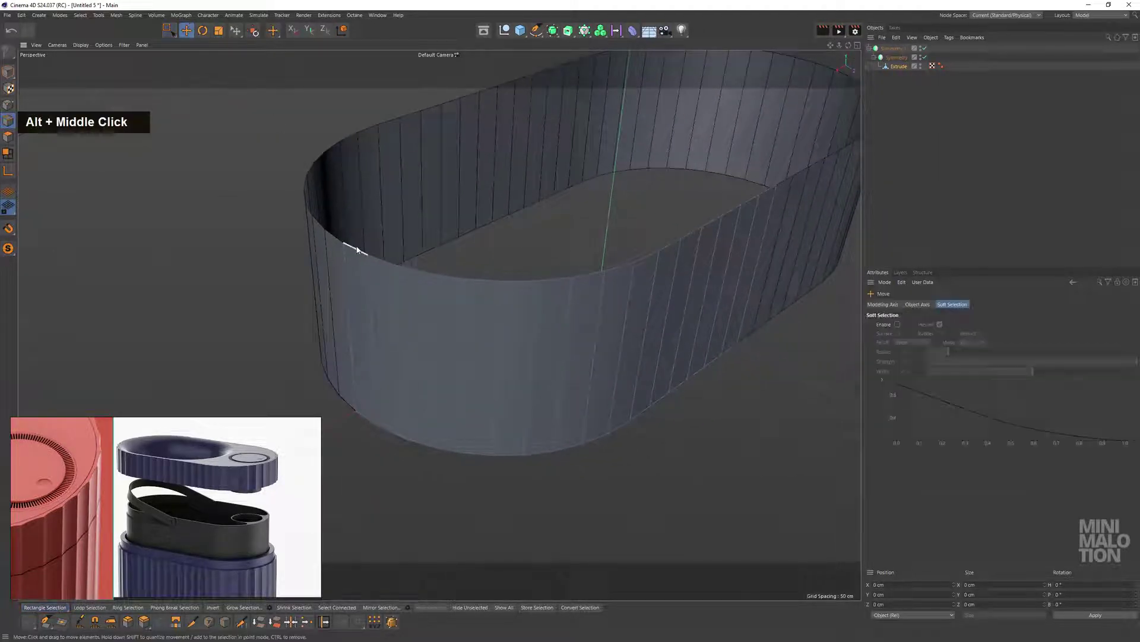
Loop-select the outer wall's top and bottom edge loops in Edge mode
double_click(359, 249)
middle_click(487, 320)
click(487, 363)
middle_click(518, 362)
Extrude the top edge inward about 12 cm to form a flat rim around the opening
right_click(826, 318)
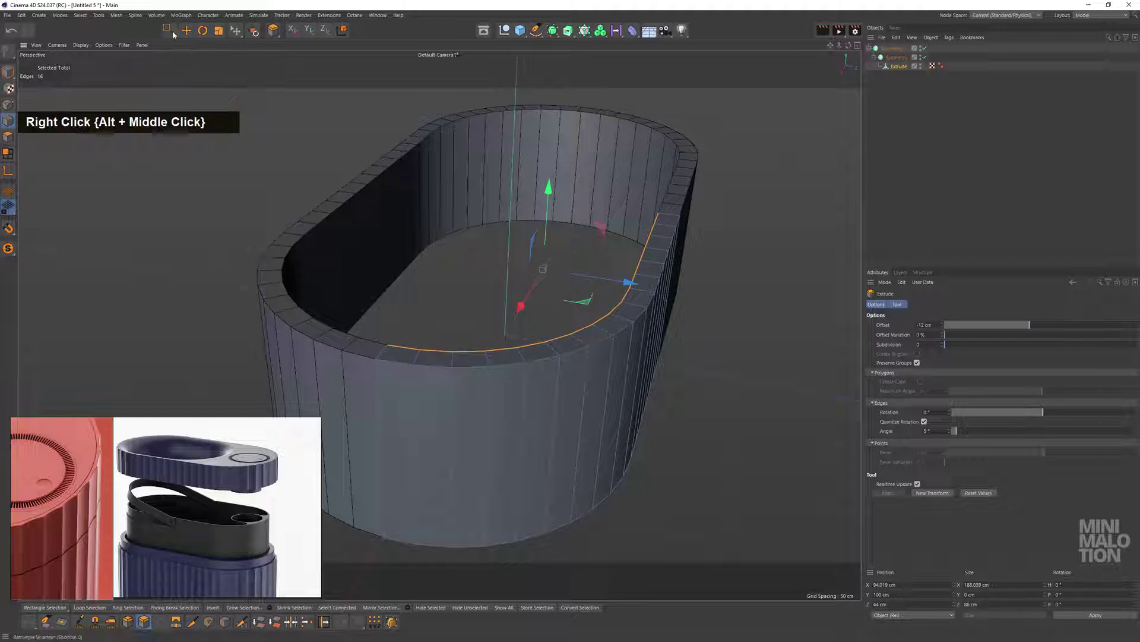
scroll(down, 3)
middle_click(511, 282)
scroll(up, 3)
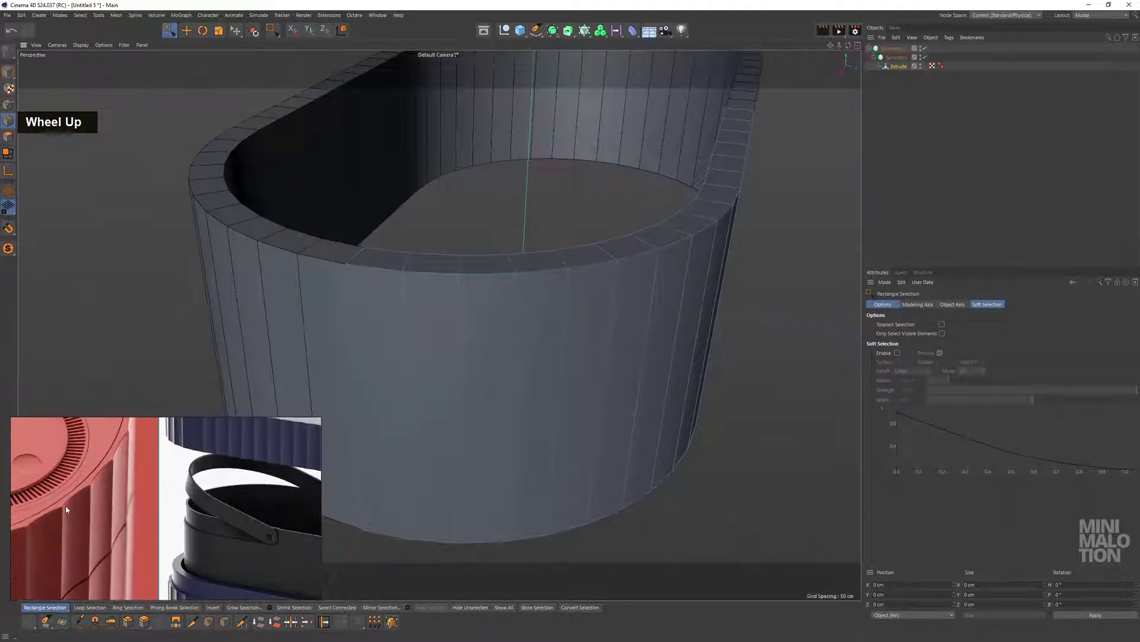
middle_click(91, 511)
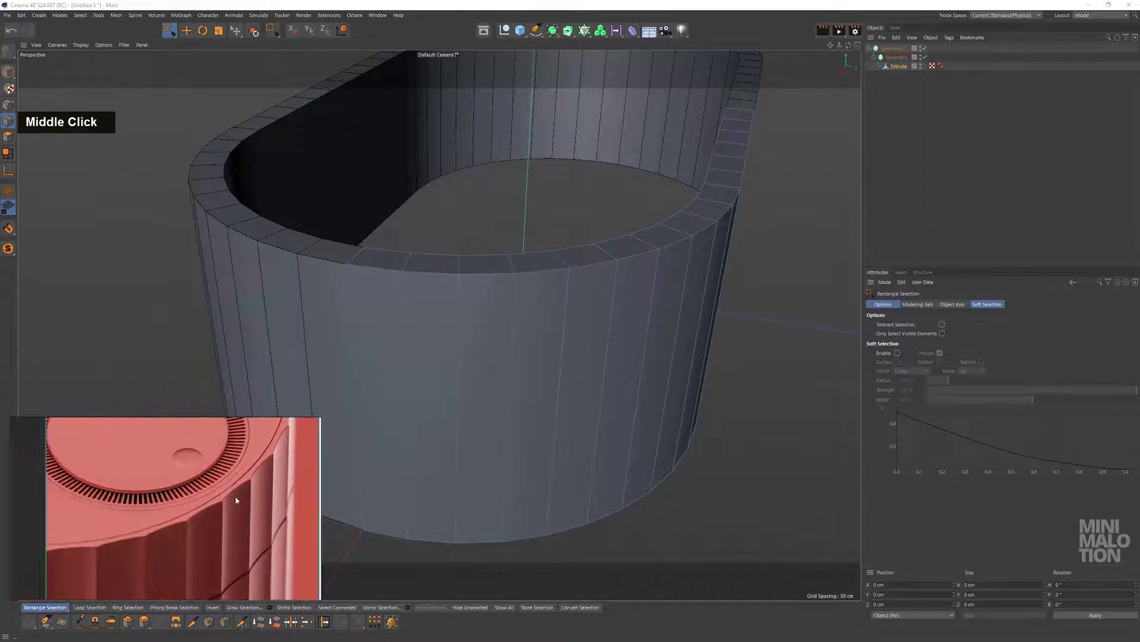
scroll(up, 3)
click(588, 311)
scroll(up, 3)
middle_click(529, 315)
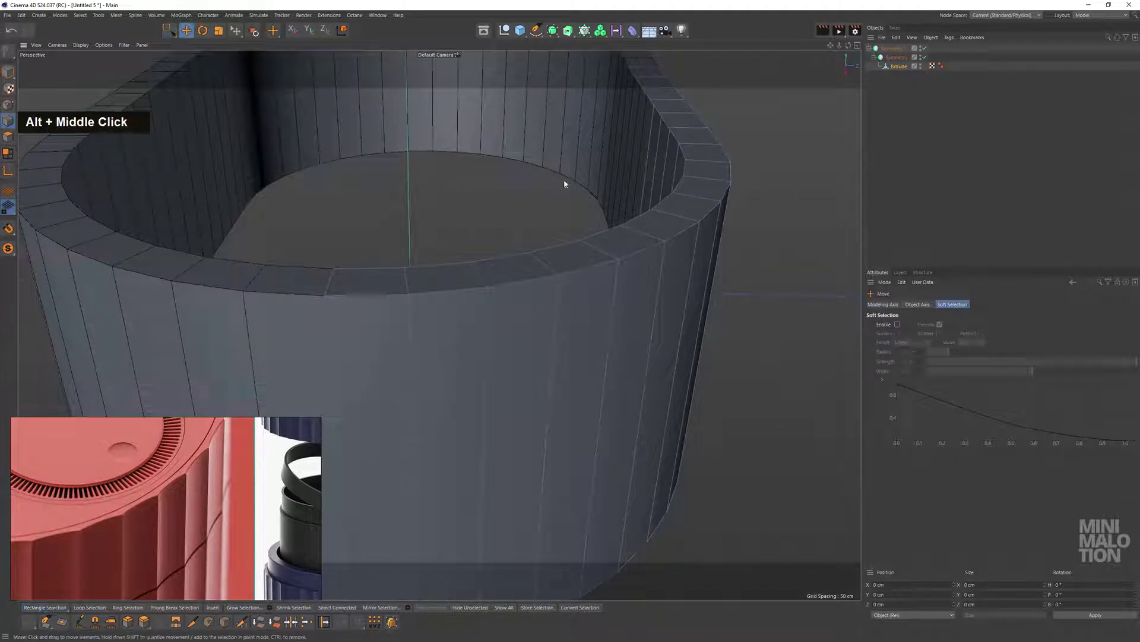
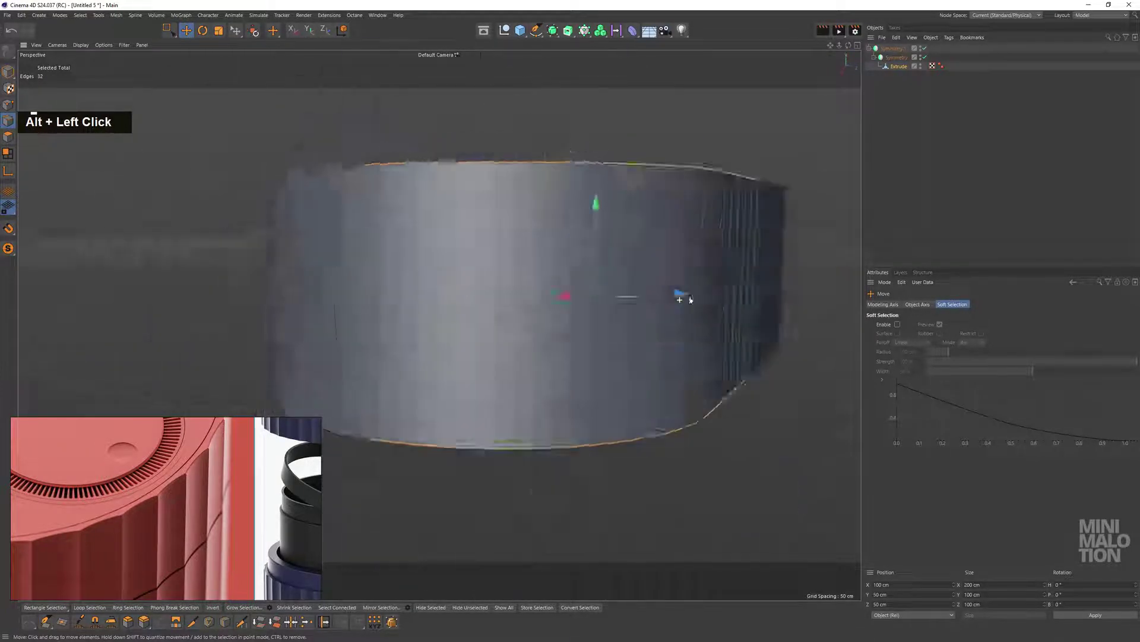
Extend the top and bottom loop selection and Edge Cut every outer wall face in half
scroll(up, 3)
middle_click(628, 324)
click(678, 358)
middle_click(637, 348)
scroll(up, 3)
right_click(517, 334)
click(521, 398)
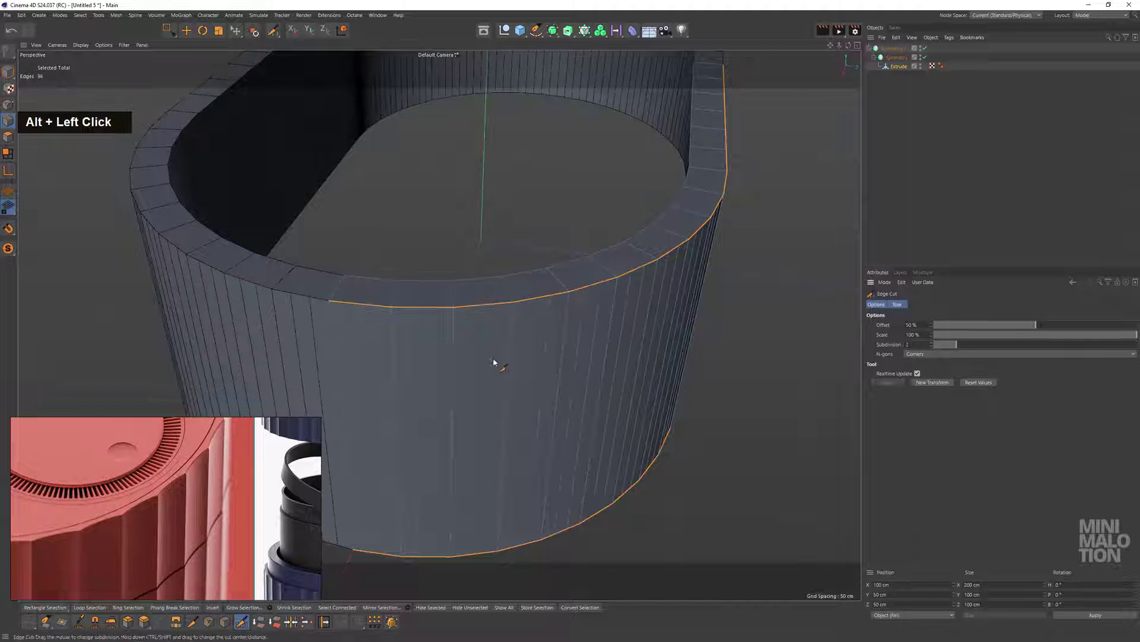
Switch to Polygon mode and Live Select the first vertical wall strips
middle_click(539, 336)
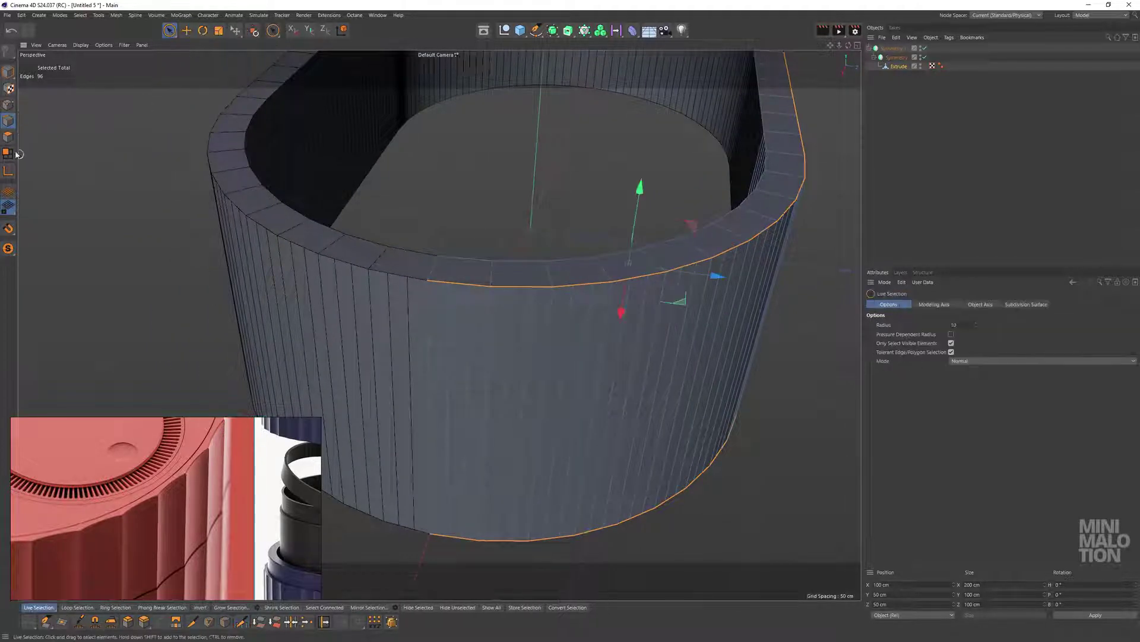
click(525, 338)
click(516, 342)
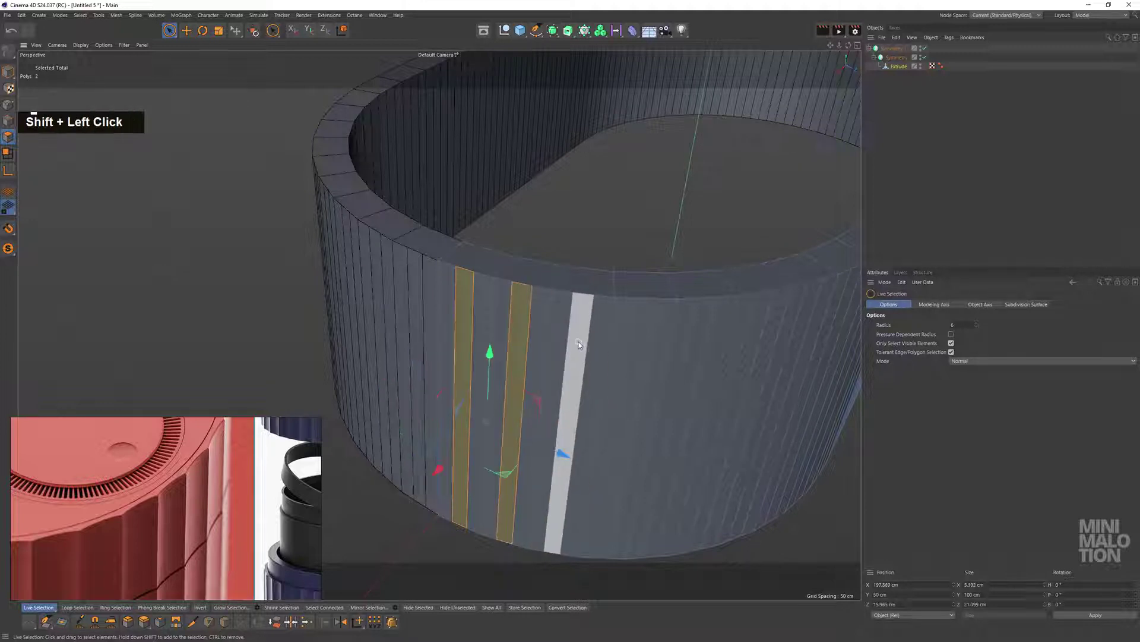
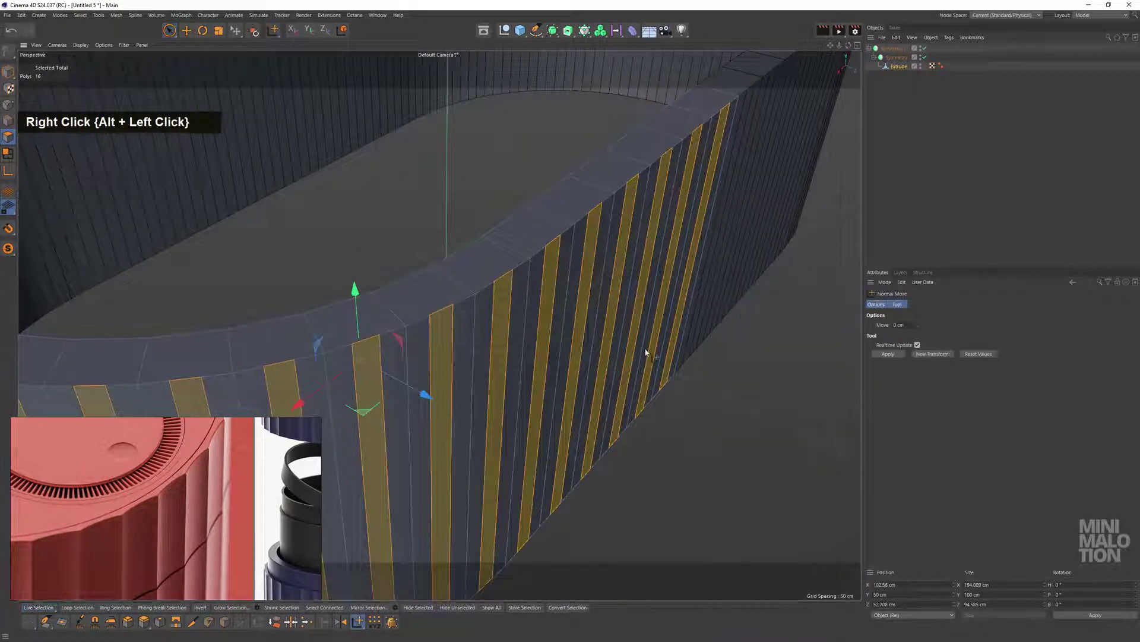
Normal Move the alternating strips inward about 1.2 cm to carve the flutes
click(521, 293)
click(553, 297)
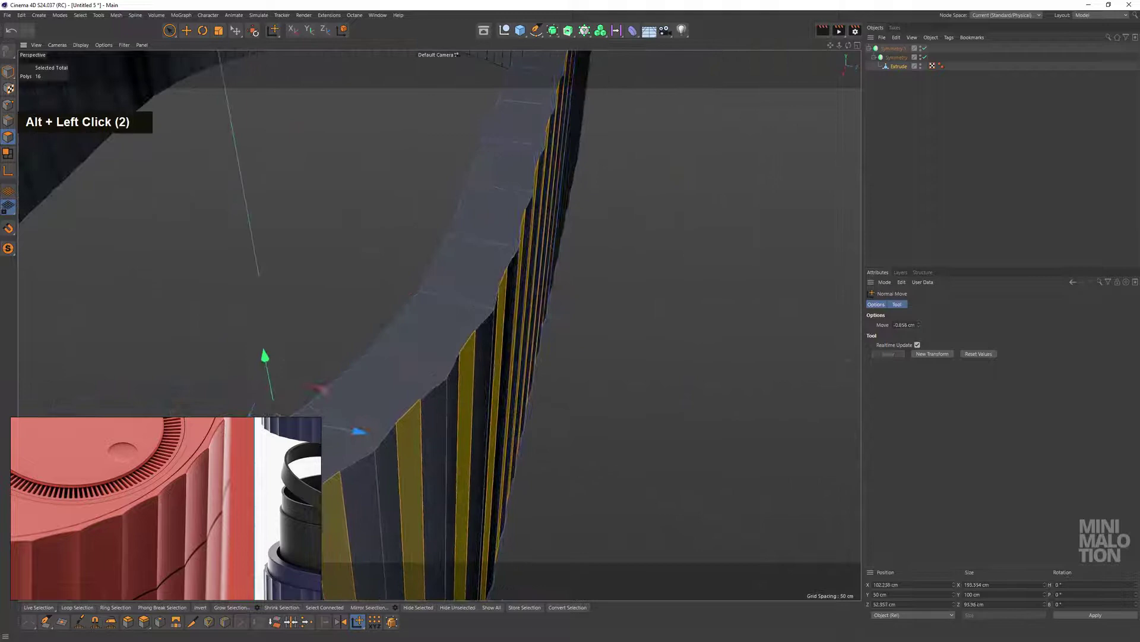
click(530, 286)
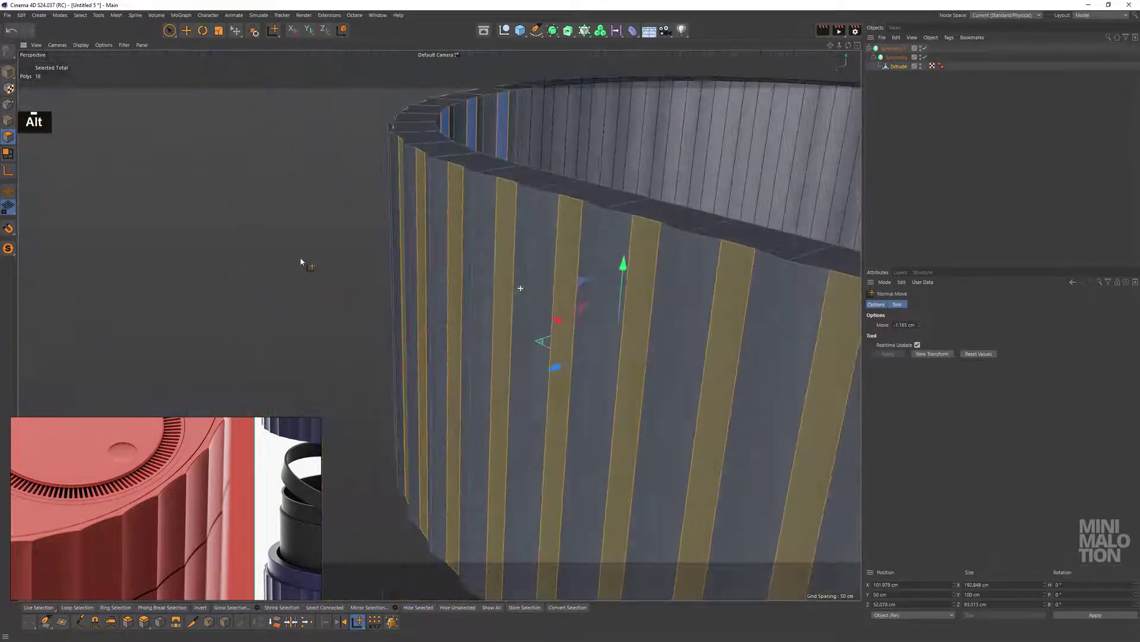
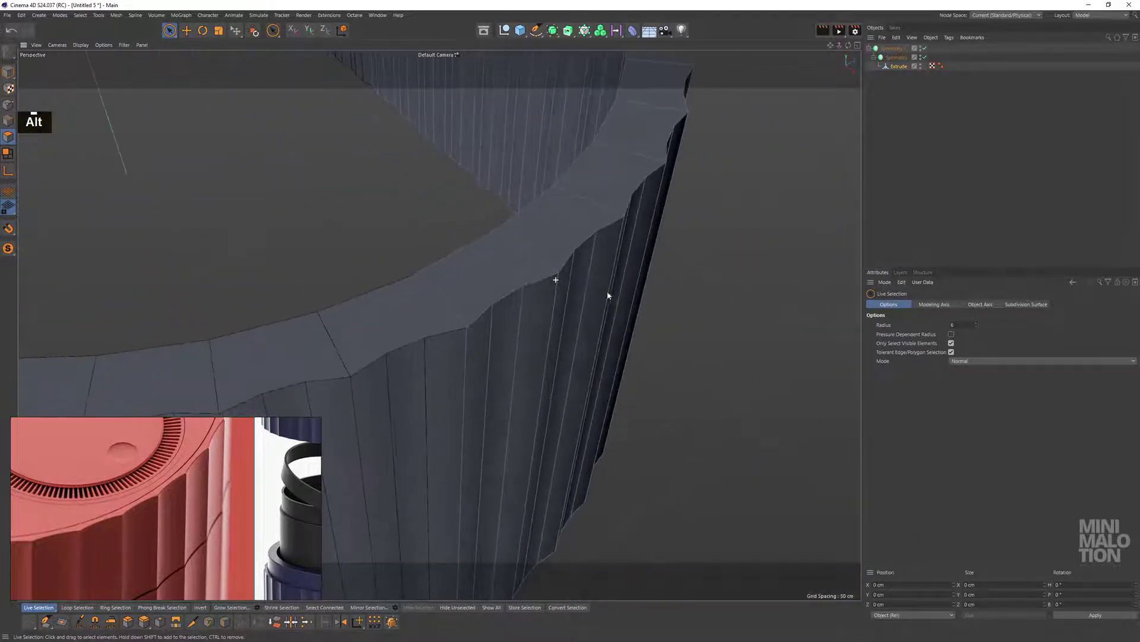
Loop-select the zigzag outer rim edge where the fluted wall meets the top
scroll(up, 3)
middle_click(602, 279)
click(494, 300)
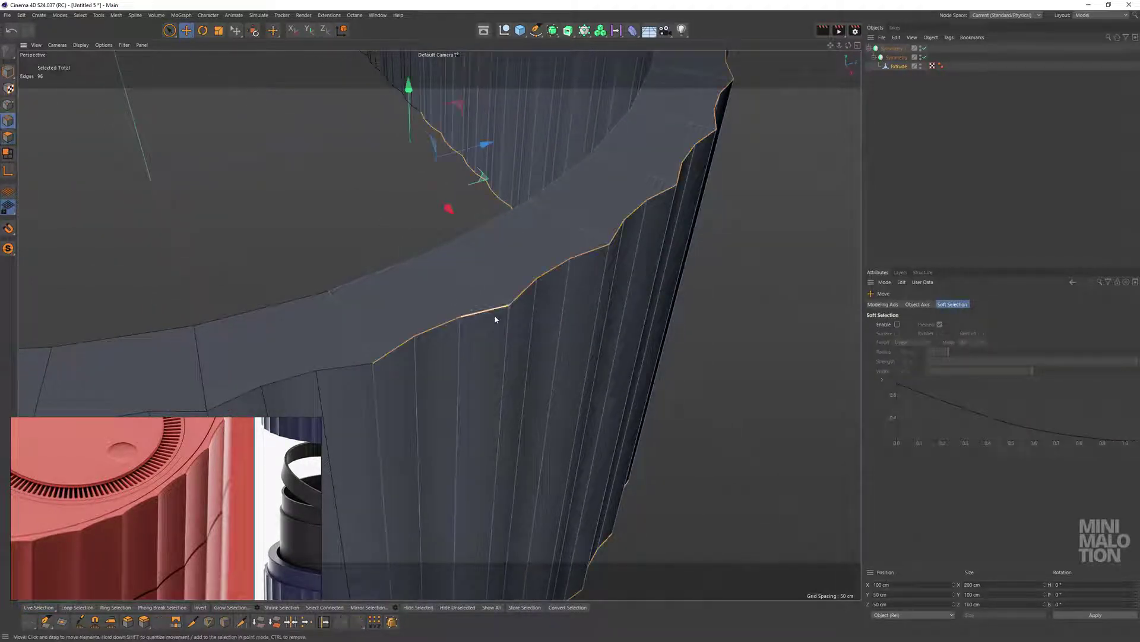
double_click(400, 346)
scroll(down, 3)
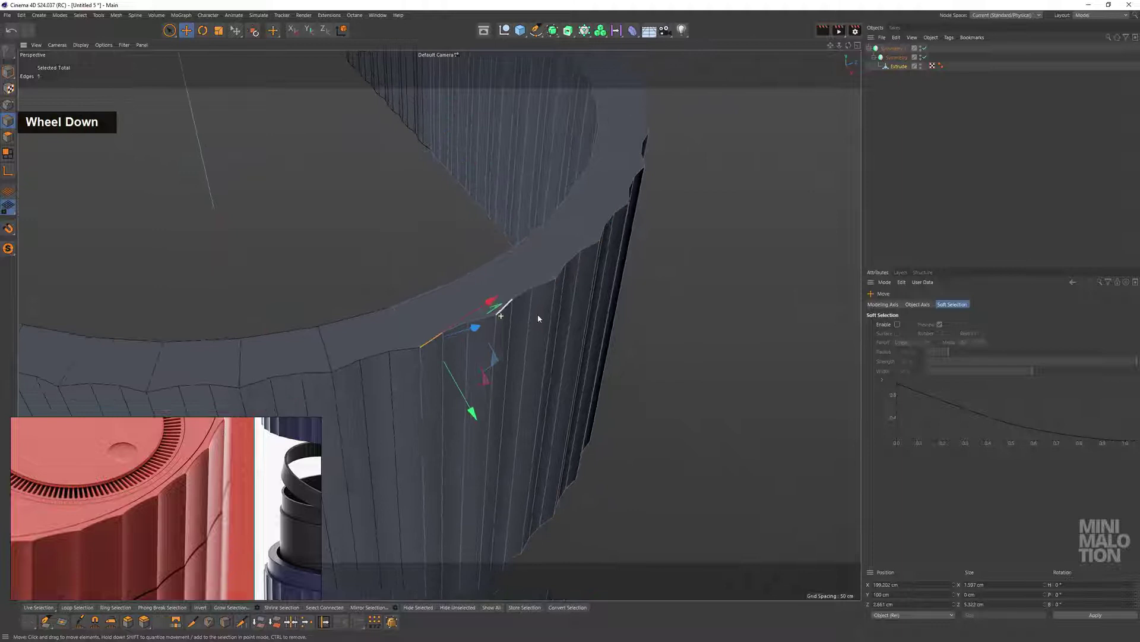
middle_click(584, 288)
click(486, 295)
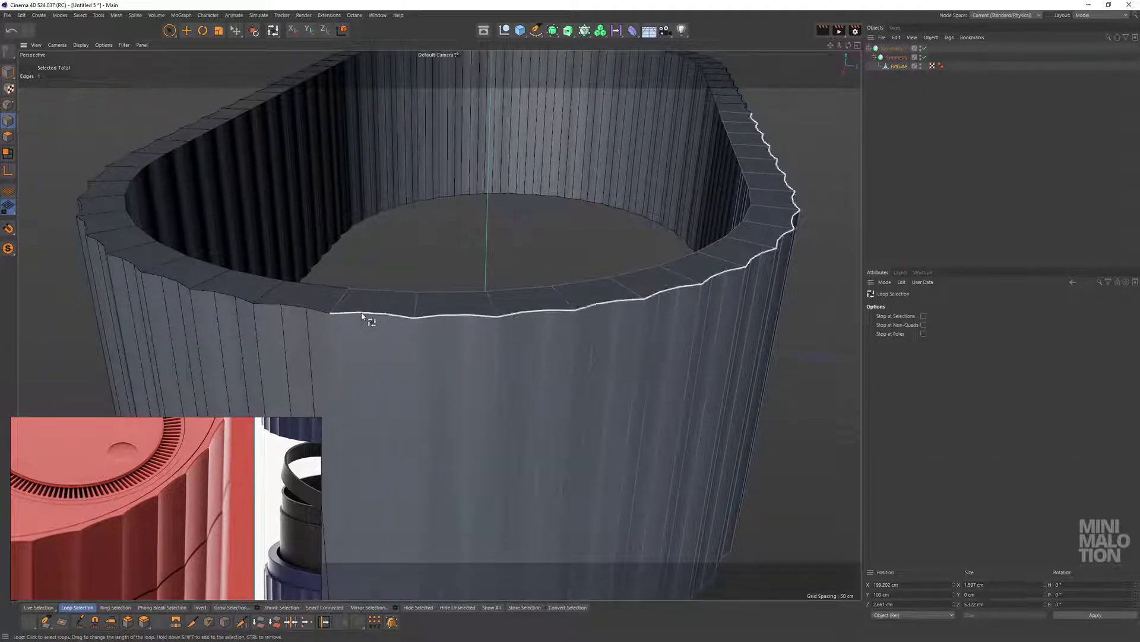
click(553, 311)
Bevel that rim edge loop with a small ~0.66 cm Offset
right_click(443, 258)
double_click(931, 346)
scroll(up, 3)
click(387, 360)
scroll(up, 3)
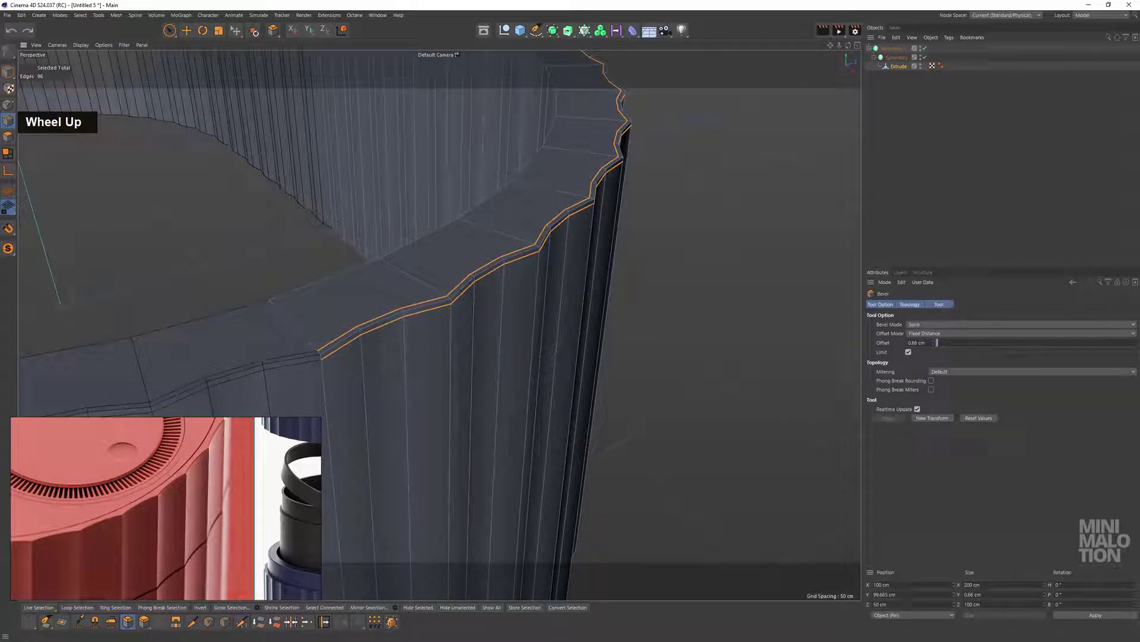
Add a new Loop/Path Cut around the rim top
double_click(199, 163)
click(385, 299)
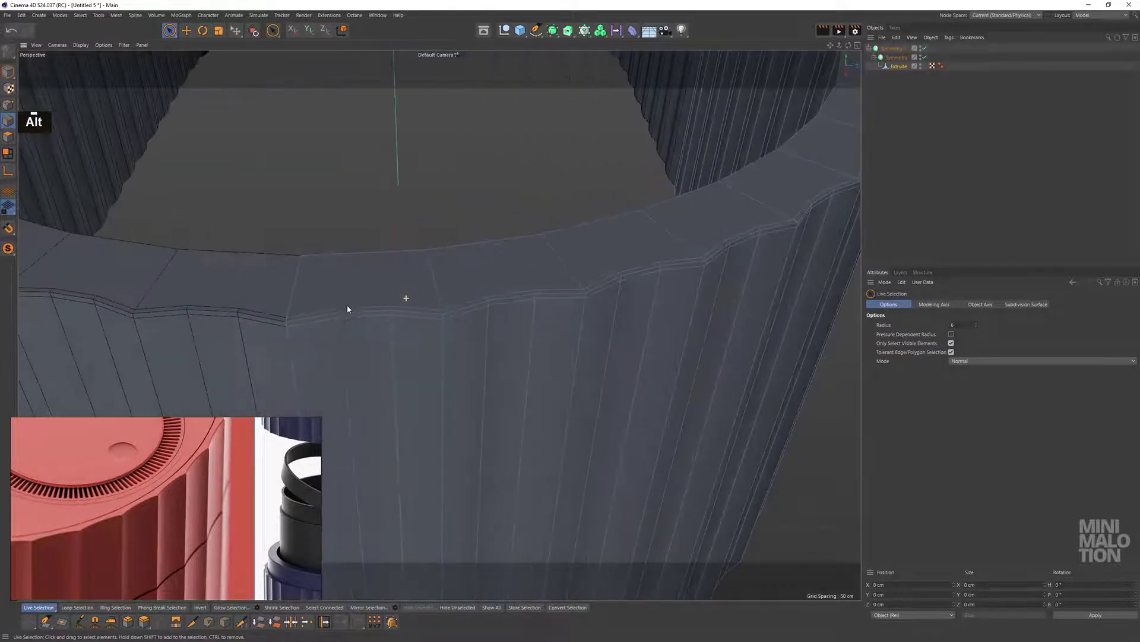
middle_click(366, 307)
click(481, 273)
right_click(564, 138)
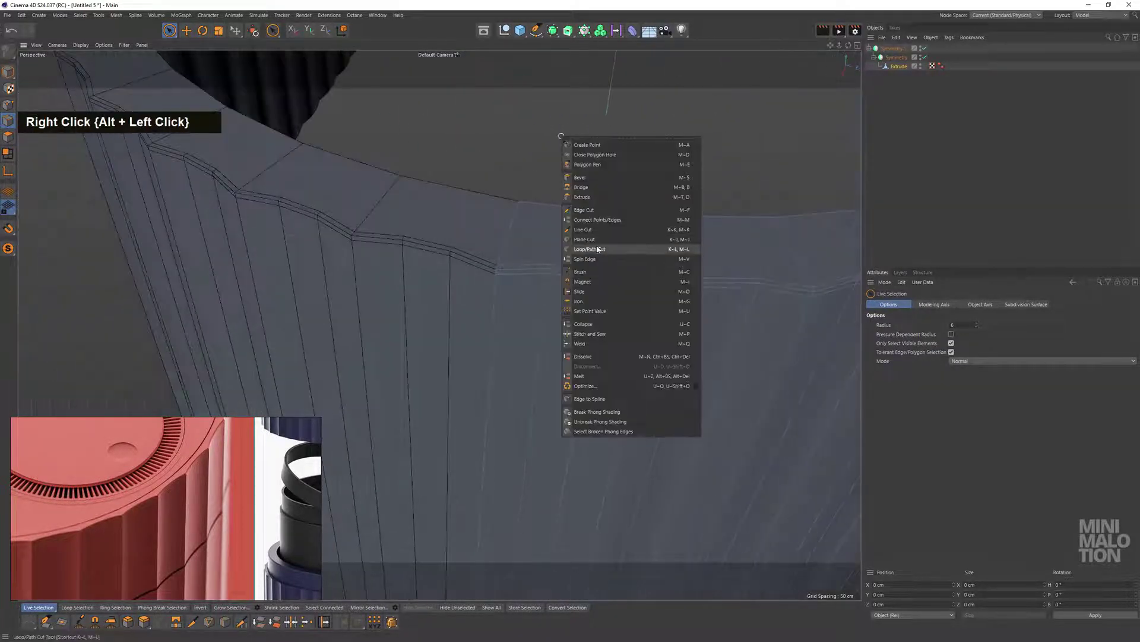
scroll(up, 3)
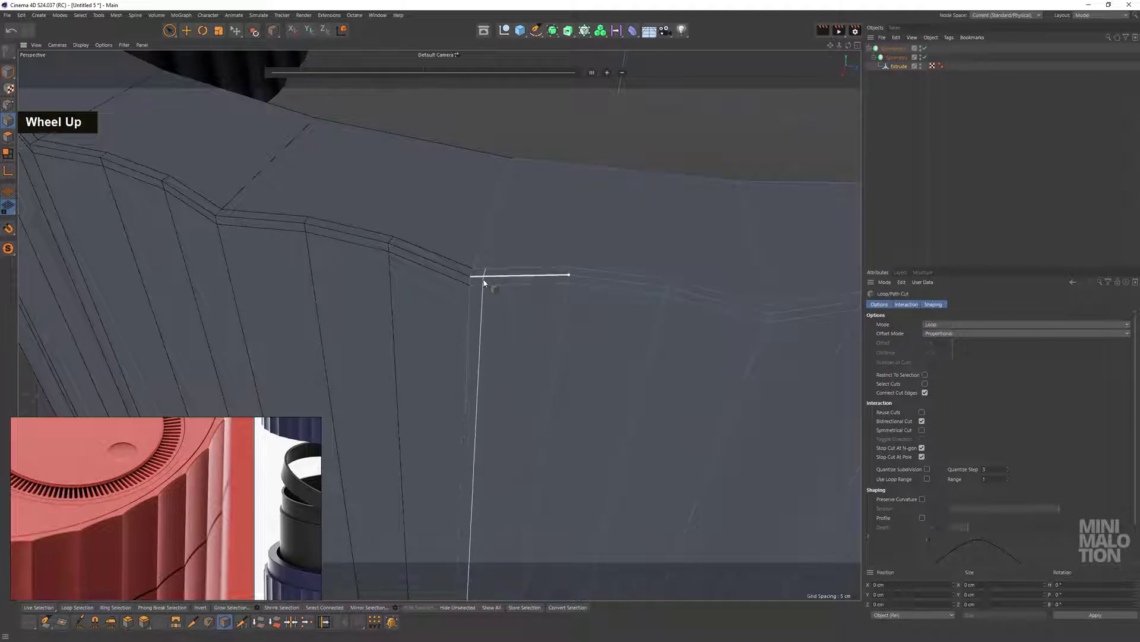
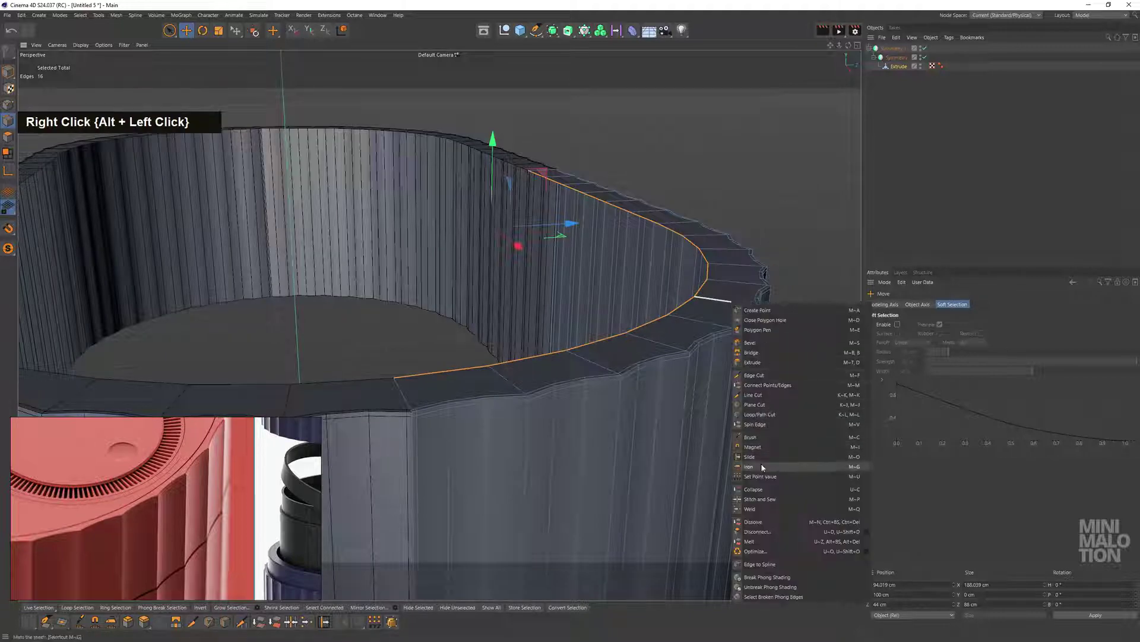
Edge Slide the new rim loop about 9 cm toward the outer edge
click(581, 353)
scroll(up, 3)
click(630, 443)
click(593, 404)
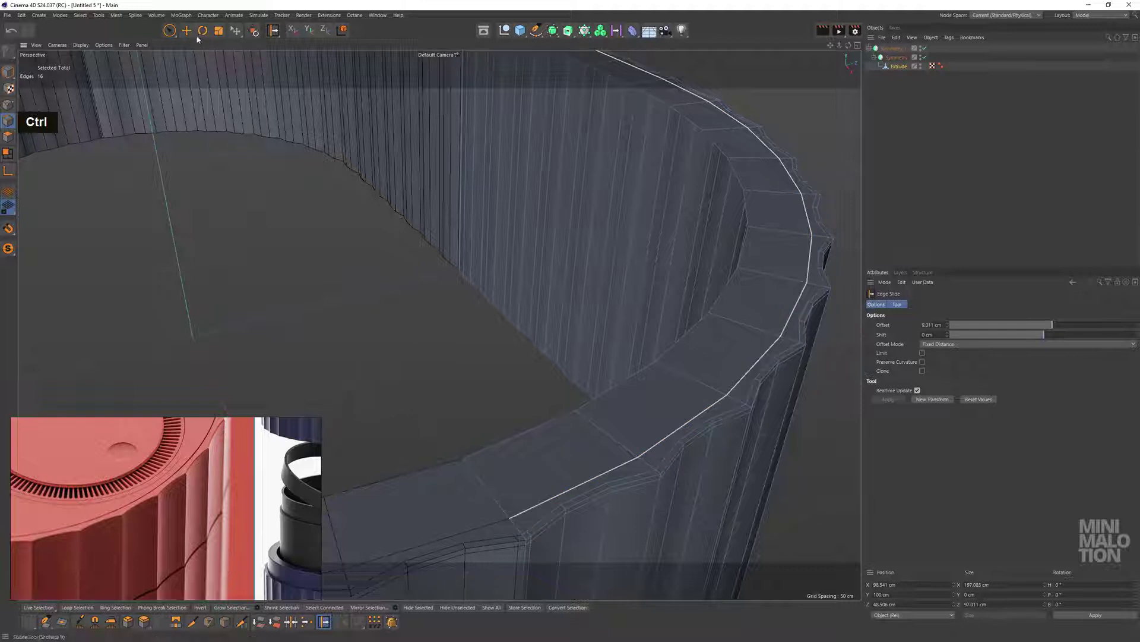
scroll(down, 3)
Shift-select the vertical flute edge loops running over the rim
click(494, 294)
middle_click(500, 292)
double_click(599, 377)
click(645, 364)
double_click(669, 344)
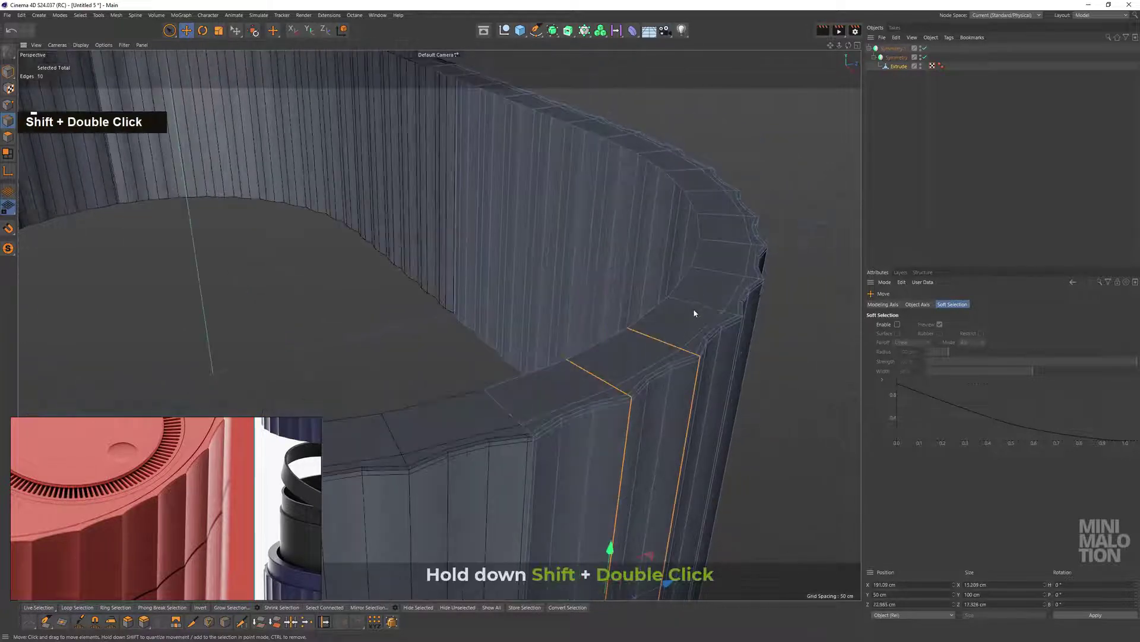
click(699, 310)
middle_click(668, 181)
click(661, 291)
click(681, 297)
double_click(681, 294)
click(673, 268)
click(591, 208)
key(ctrl+z)
click(549, 178)
scroll(down, 3)
click(658, 270)
middle_click(592, 325)
click(640, 344)
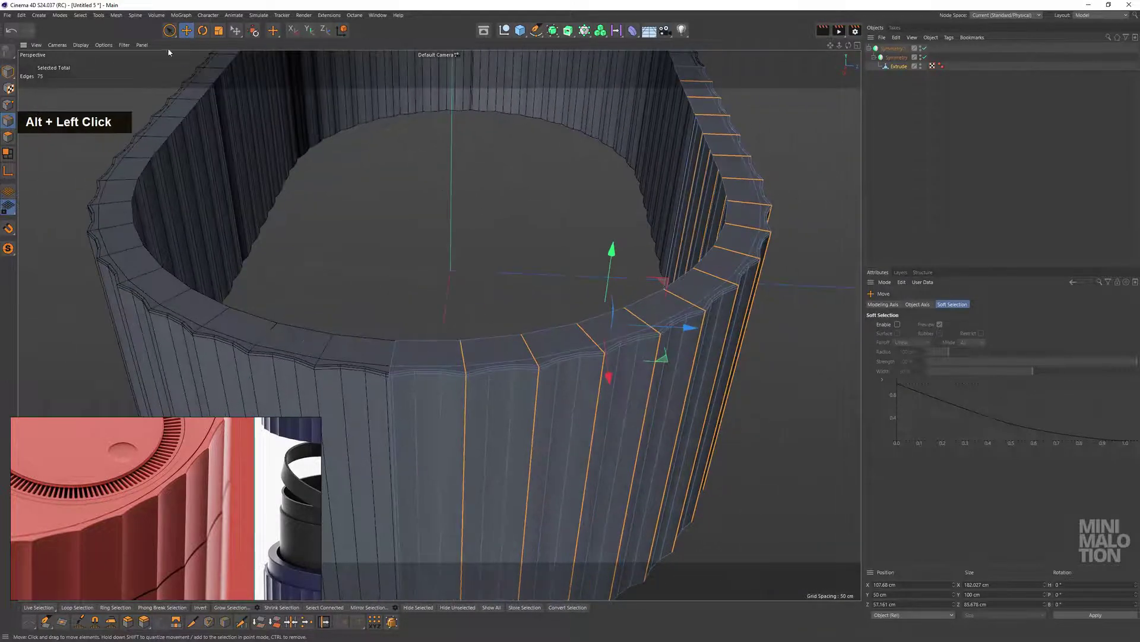
Ring-select the vertical flute edges running up the container's outer wall
scroll(up, 3)
click(478, 390)
click(442, 365)
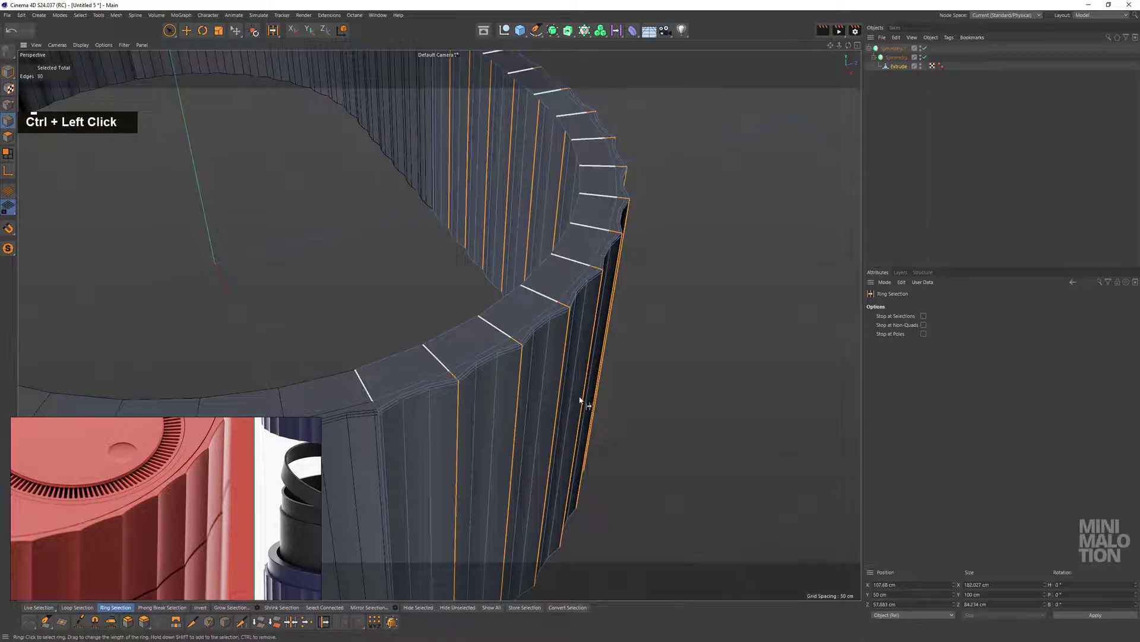
click(556, 367)
scroll(up, 3)
scroll(down, 3)
click(550, 302)
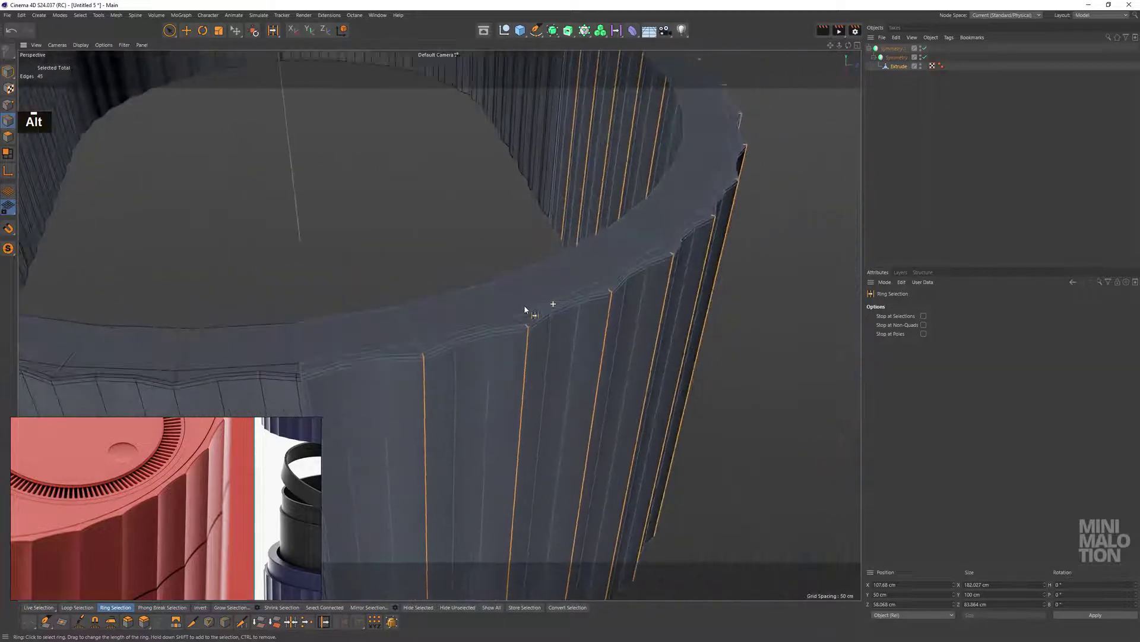
Bevel the selected flute edges with a small chamfer of about 0.78 cm
right_click(483, 226)
scroll(up, 3)
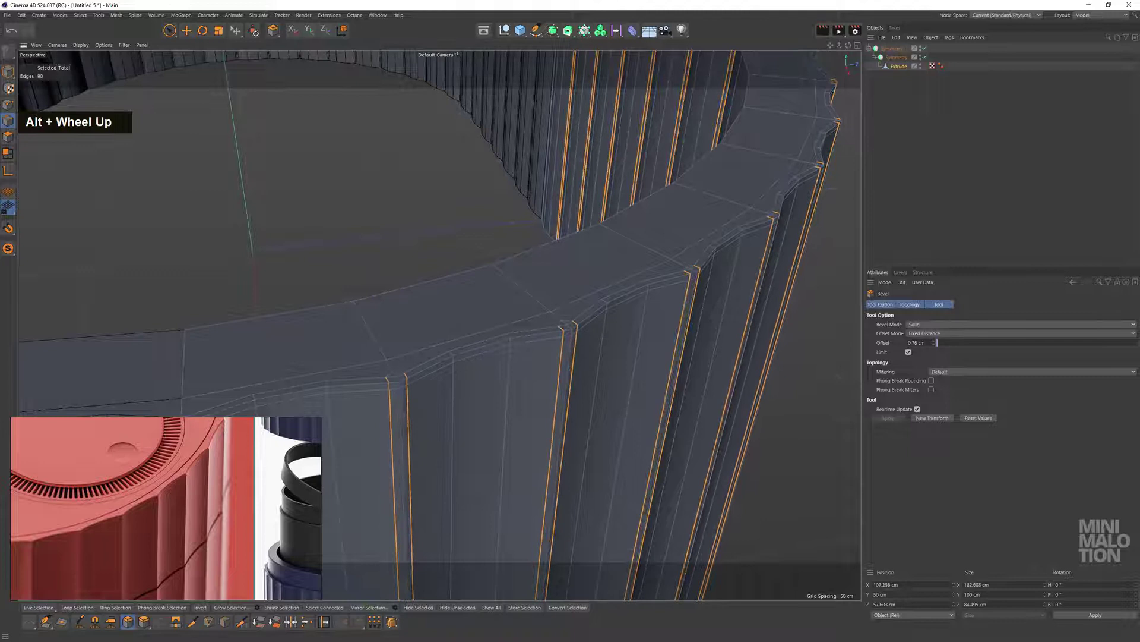
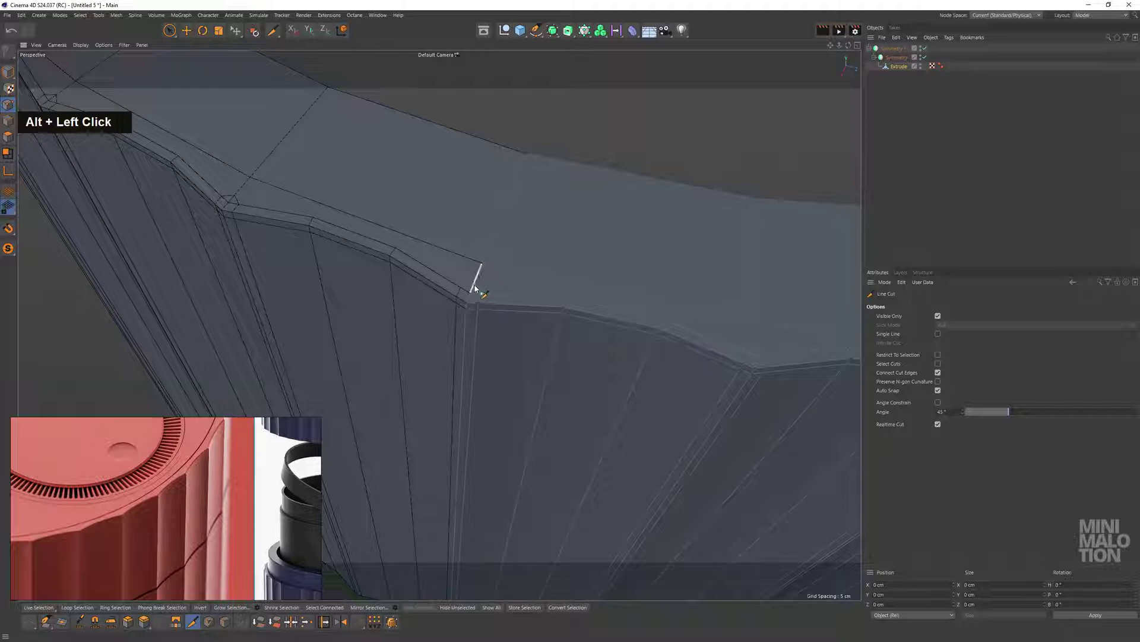
Line-cut new edges linking the bevelled flutes across the first rim corners
key(Escape)
scroll(down, 3)
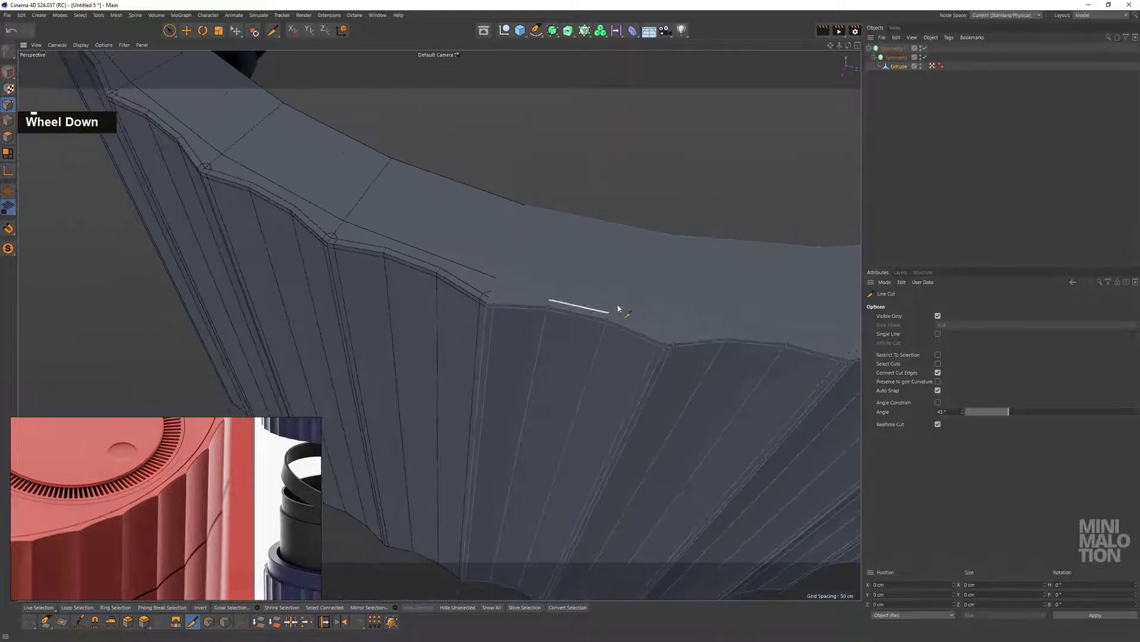
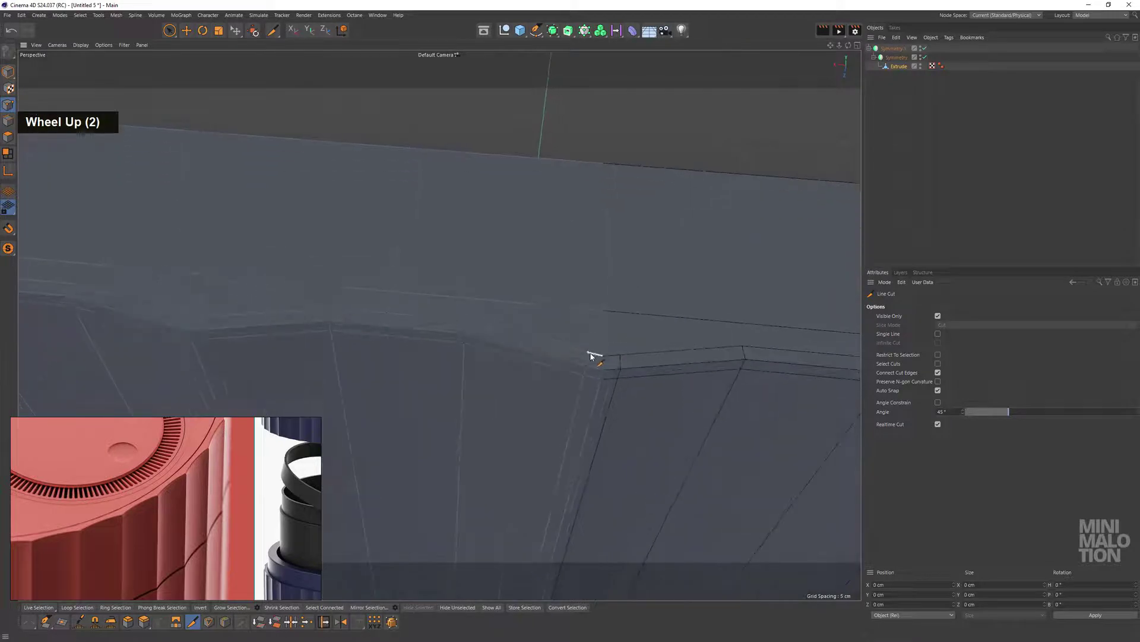
key(Escape)
scroll(down, 3)
middle_click(484, 357)
click(593, 360)
middle_click(653, 360)
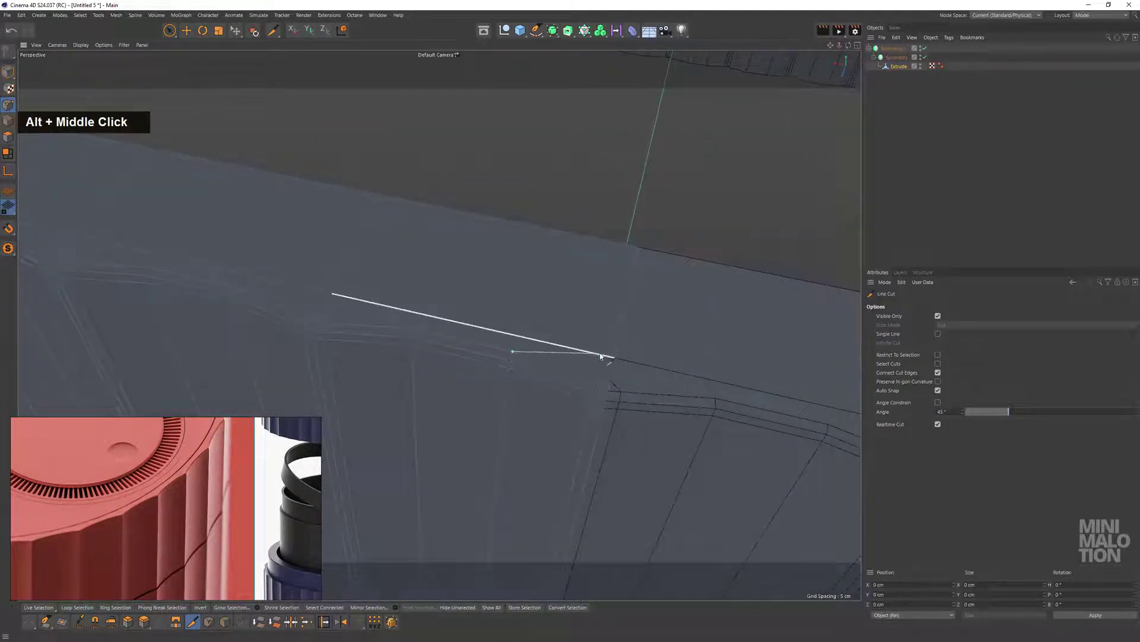
key(Escape)
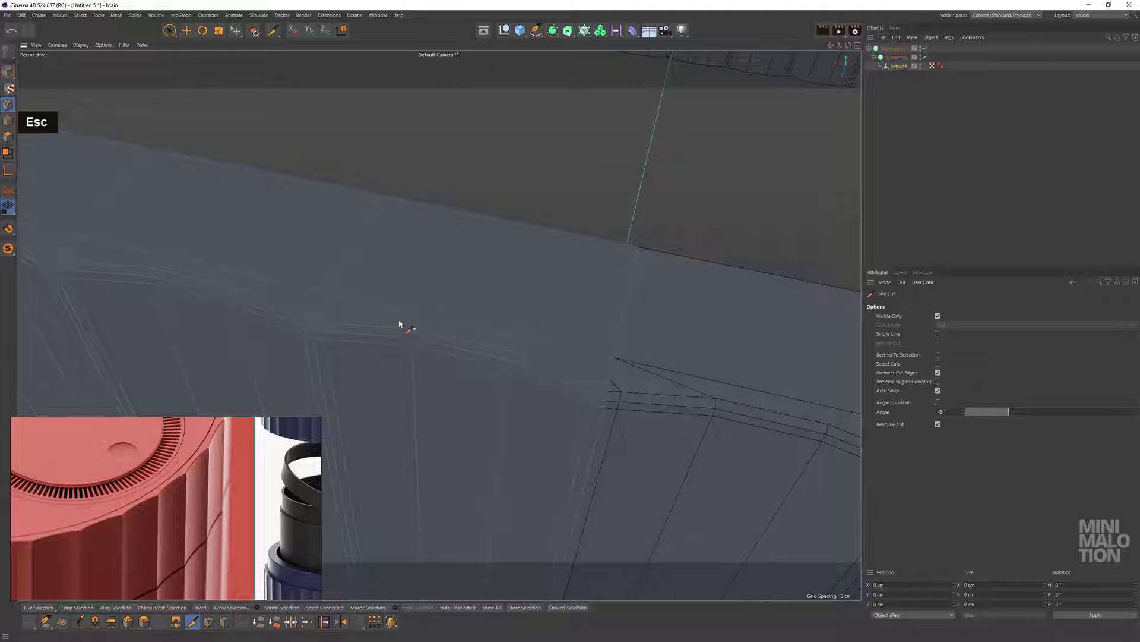
key(Escape)
Continue the knife cuts around further rim corners, ending each cut
middle_click(254, 288)
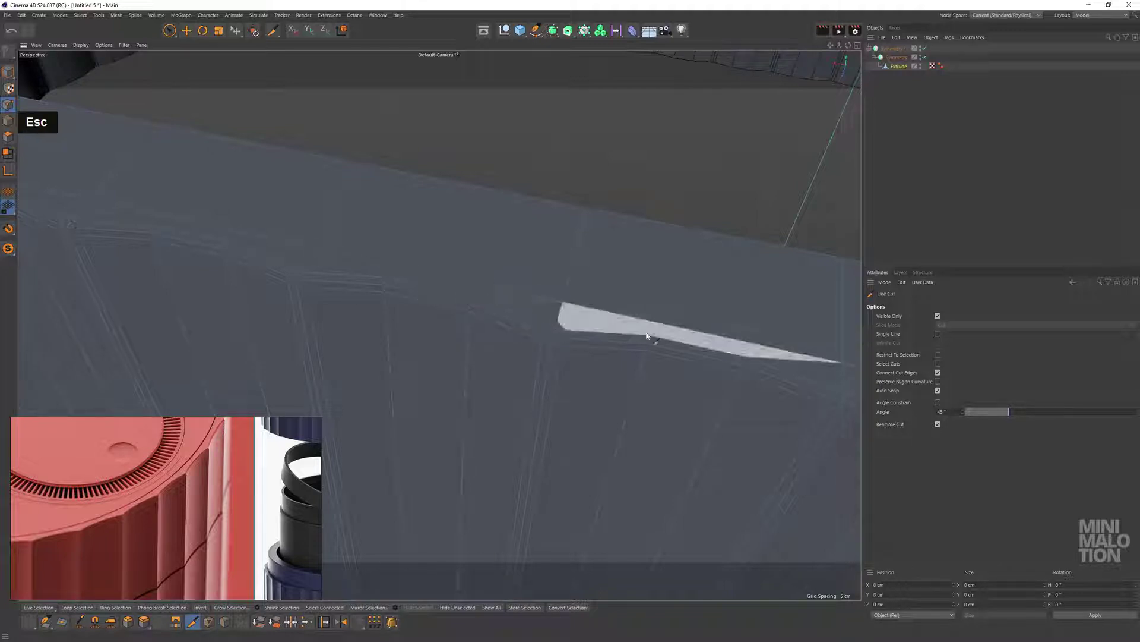
key(Escape)
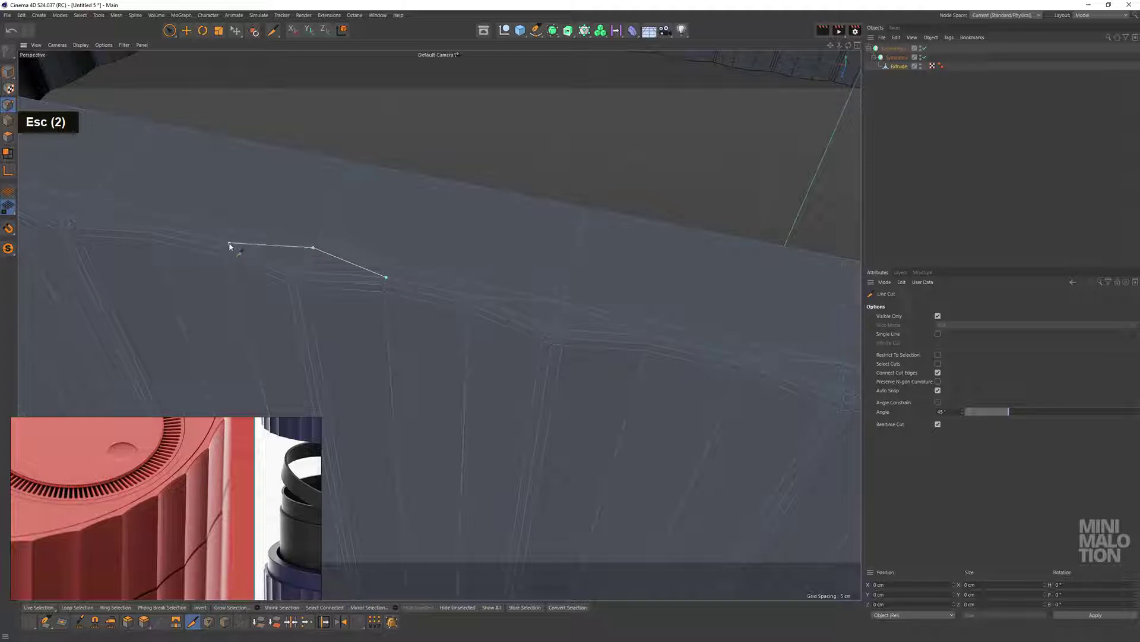
middle_click(229, 233)
key(Escape)
middle_click(384, 309)
key(Escape)
key(Escape)
key(Escape)
middle_click(630, 401)
key(Escape)
key(Escape)
Cut additional edges across the remaining rim corners to tidy the topology
click(293, 231)
middle_click(281, 239)
scroll(up, 3)
click(374, 267)
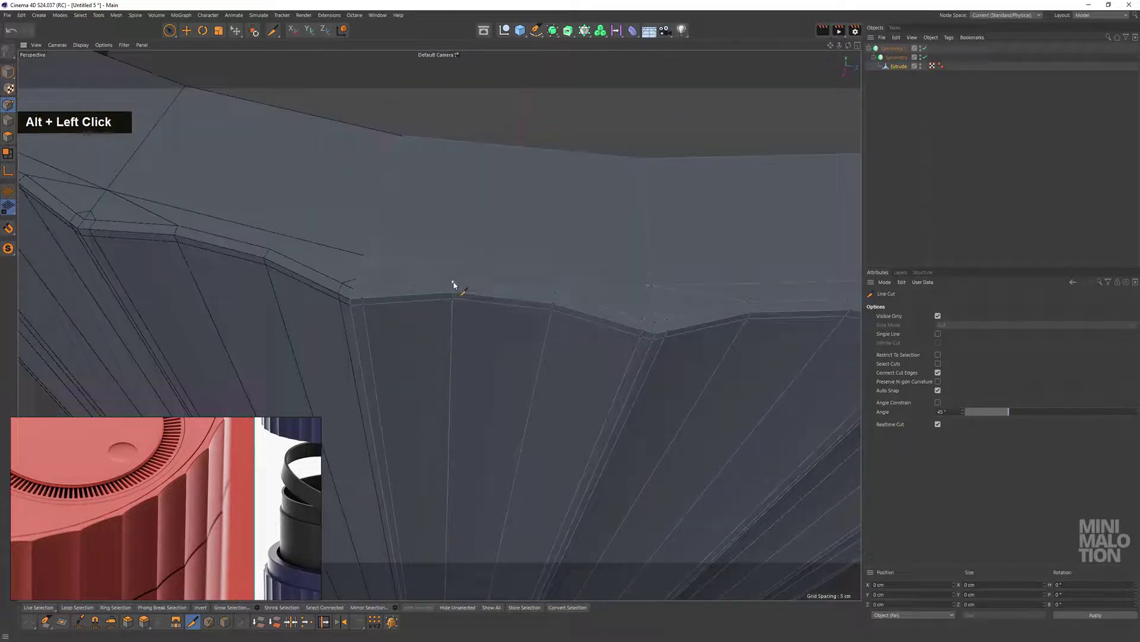
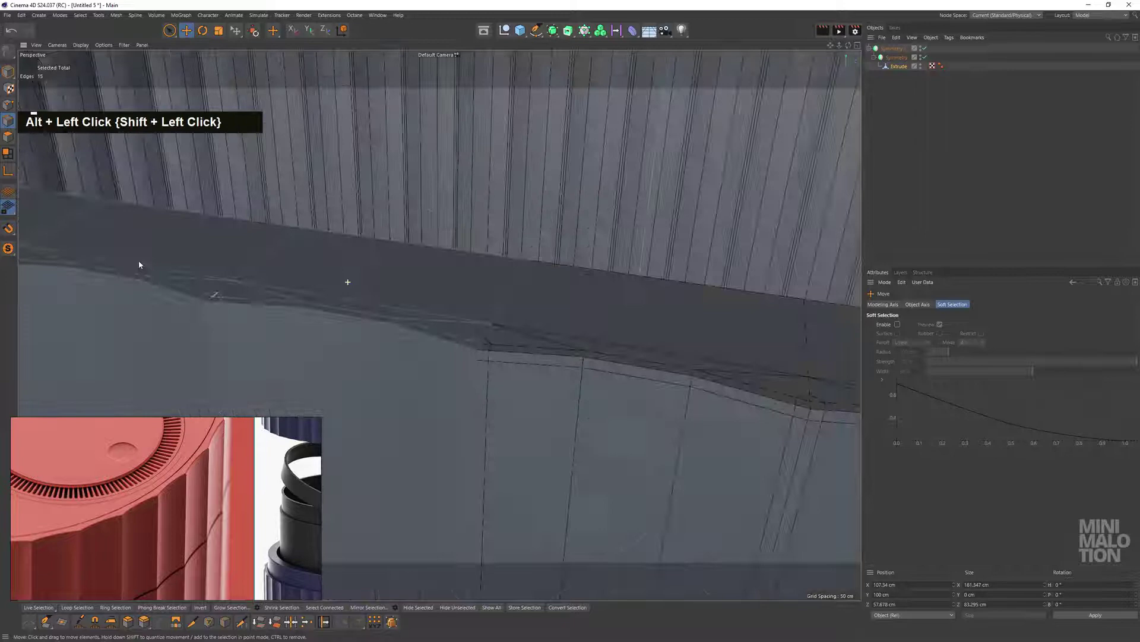
Dissolve the stray edges running along the rim top
middle_click(237, 286)
click(387, 330)
right_click(440, 269)
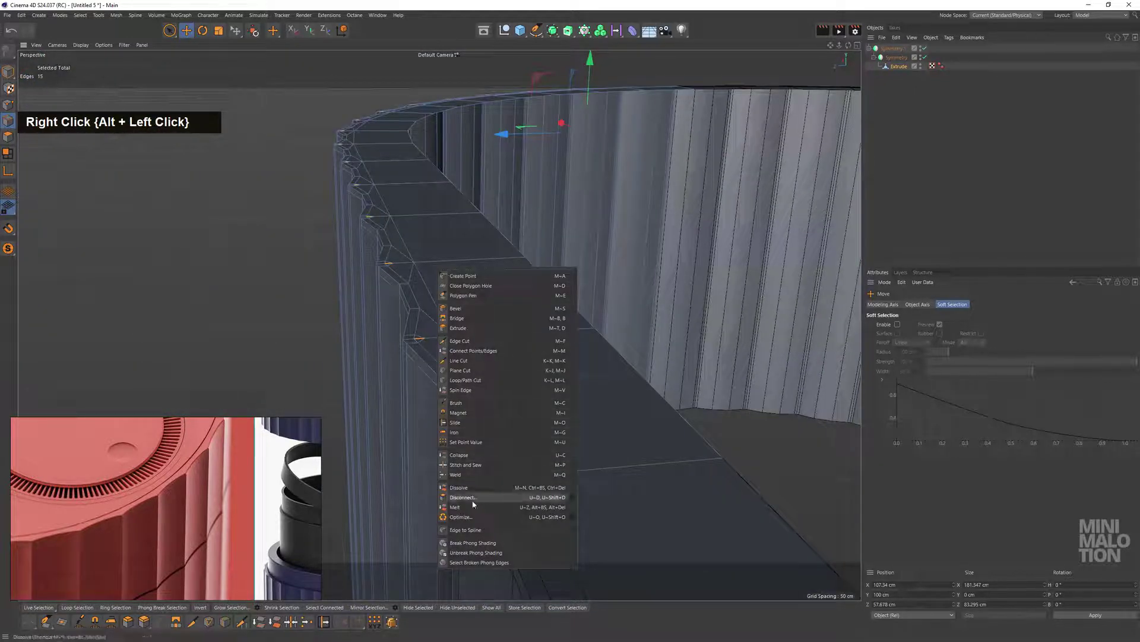
click(445, 358)
scroll(down, 3)
Inspect the cleaned rim faces and select the Symmetry object
click(509, 391)
middle_click(564, 337)
click(520, 303)
middle_click(509, 255)
scroll(down, 3)
middle_click(480, 284)
click(516, 325)
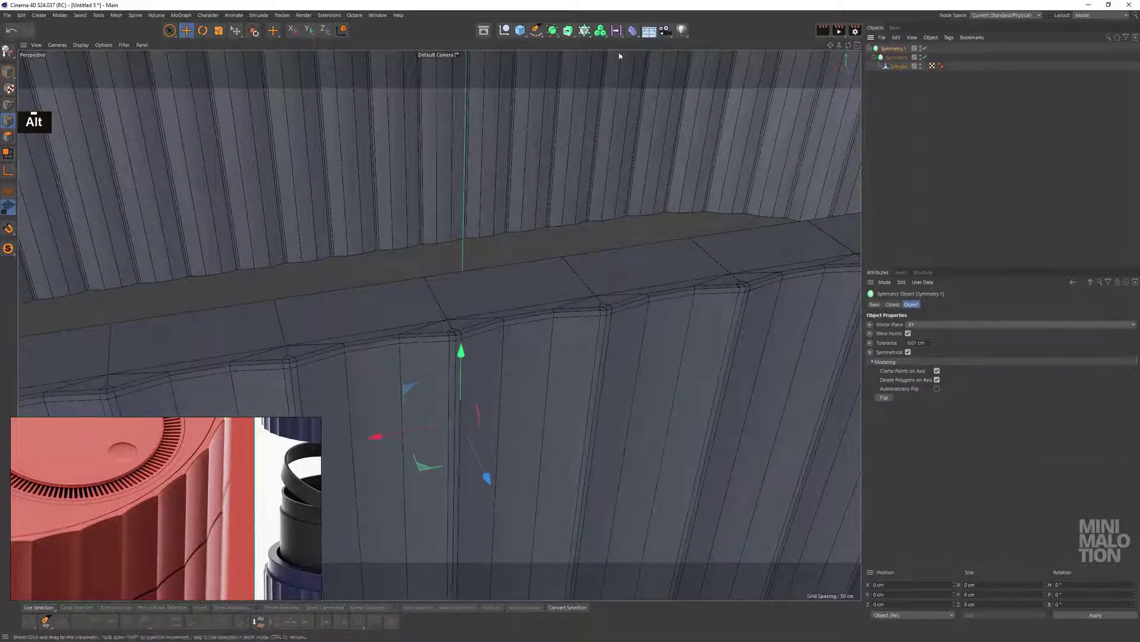
Add a Subdivision Surface over the Symmetry object to smooth the container
click(552, 35)
scroll(down, 3)
click(533, 301)
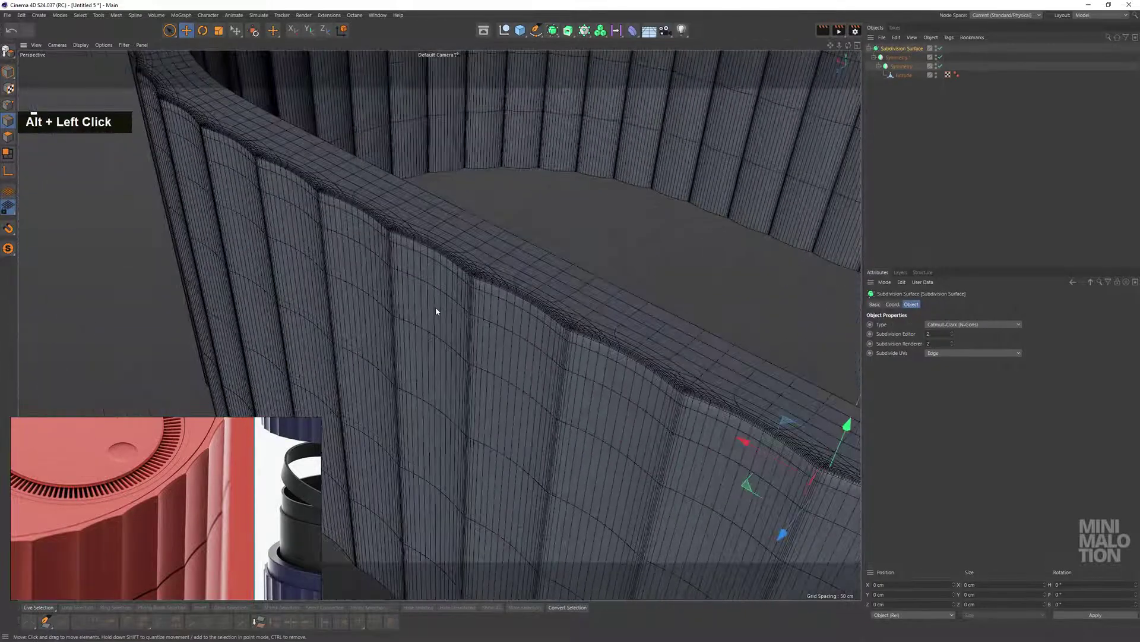
text(n)
scroll(down, 3)
scroll(up, 3)
text(na)
click(550, 330)
click(639, 298)
Insert a supporting edge loop across the flutes just below the rim with Loop/Path Cut
right_click(651, 218)
click(651, 218)
scroll(up, 3)
click(648, 348)
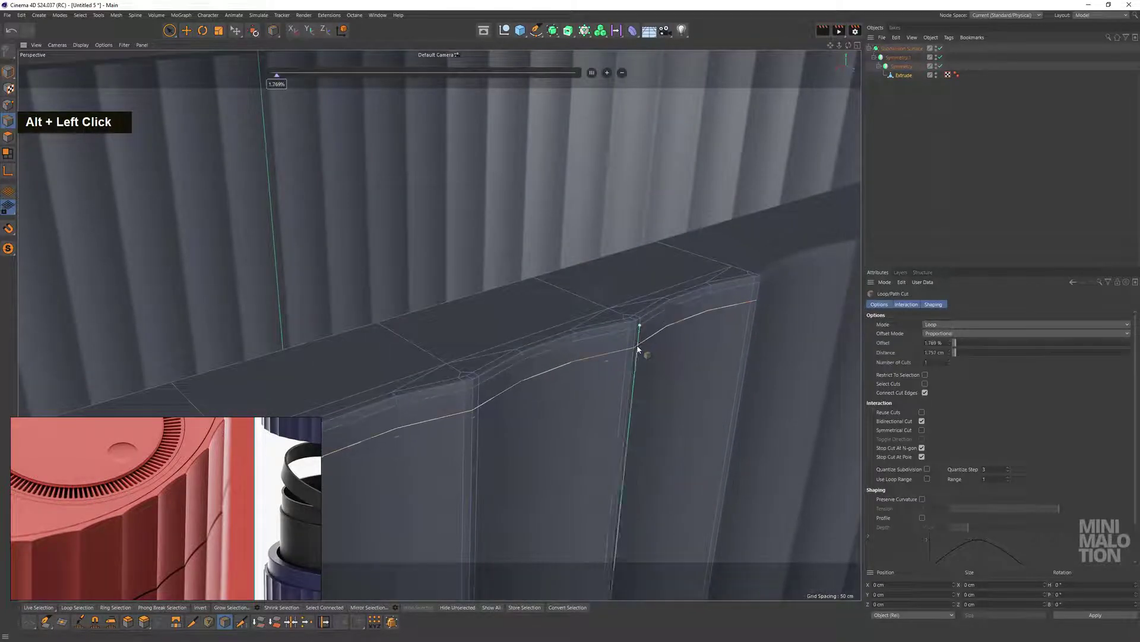
click(624, 435)
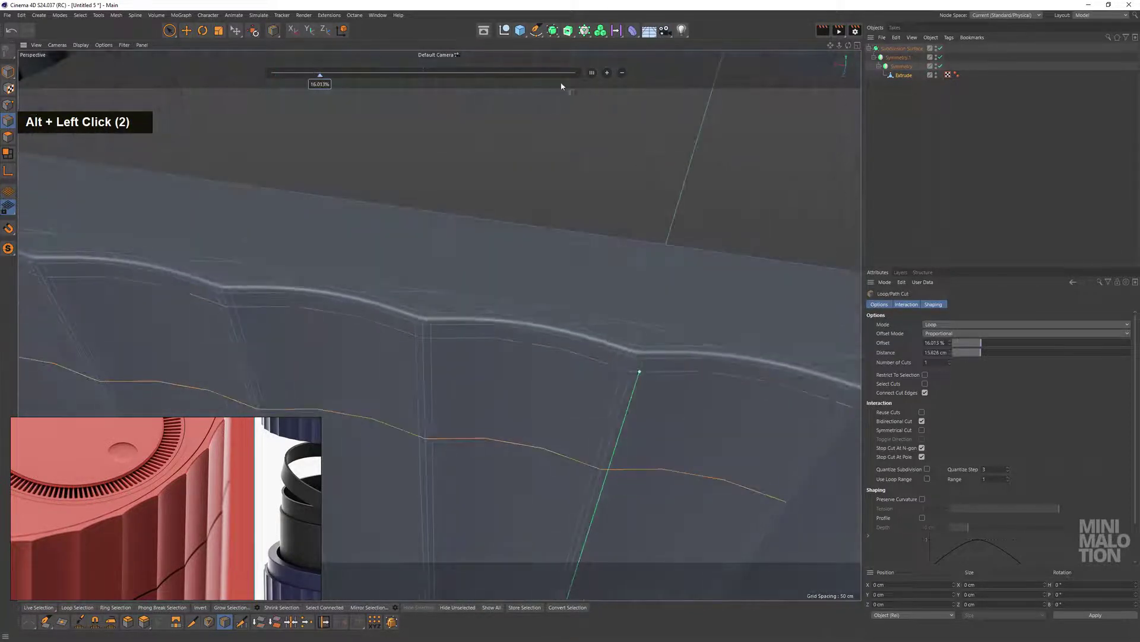
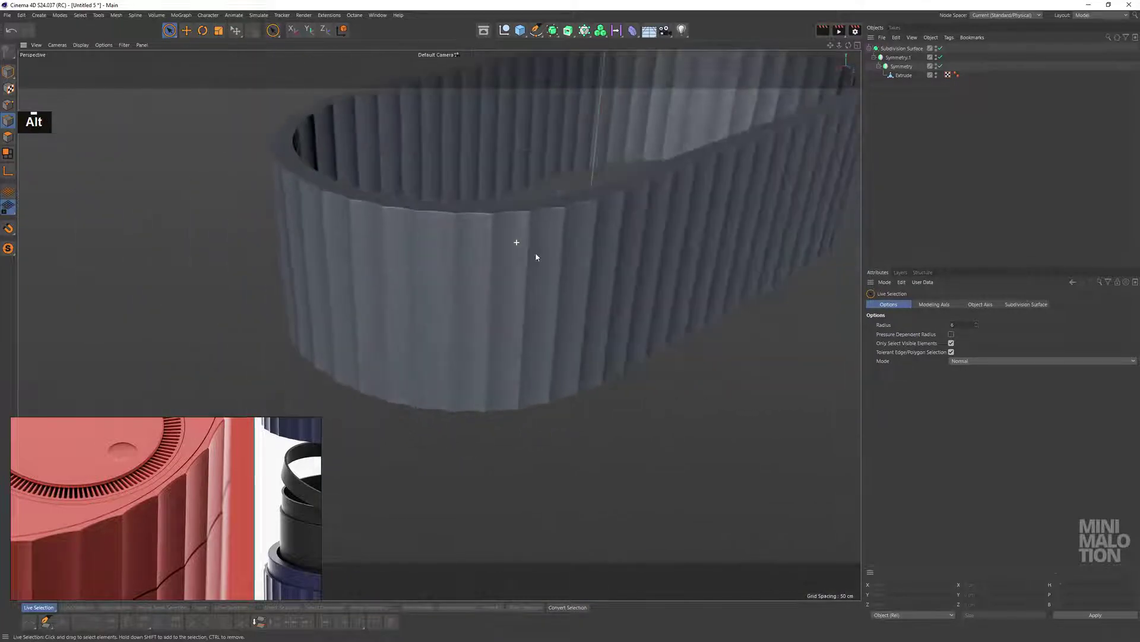
Review the extrude mesh and its subdivision in the Object Manager
scroll(up, 3)
click(476, 254)
middle_click(478, 248)
click(552, 255)
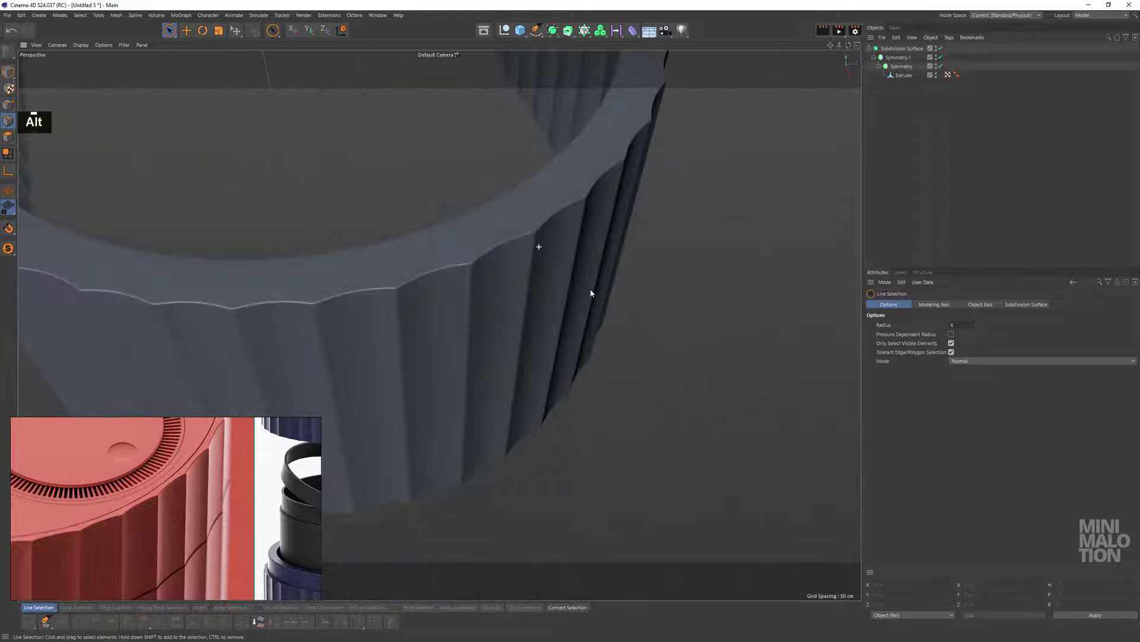
text(nb)
scroll(up, 3)
middle_click(562, 230)
click(627, 291)
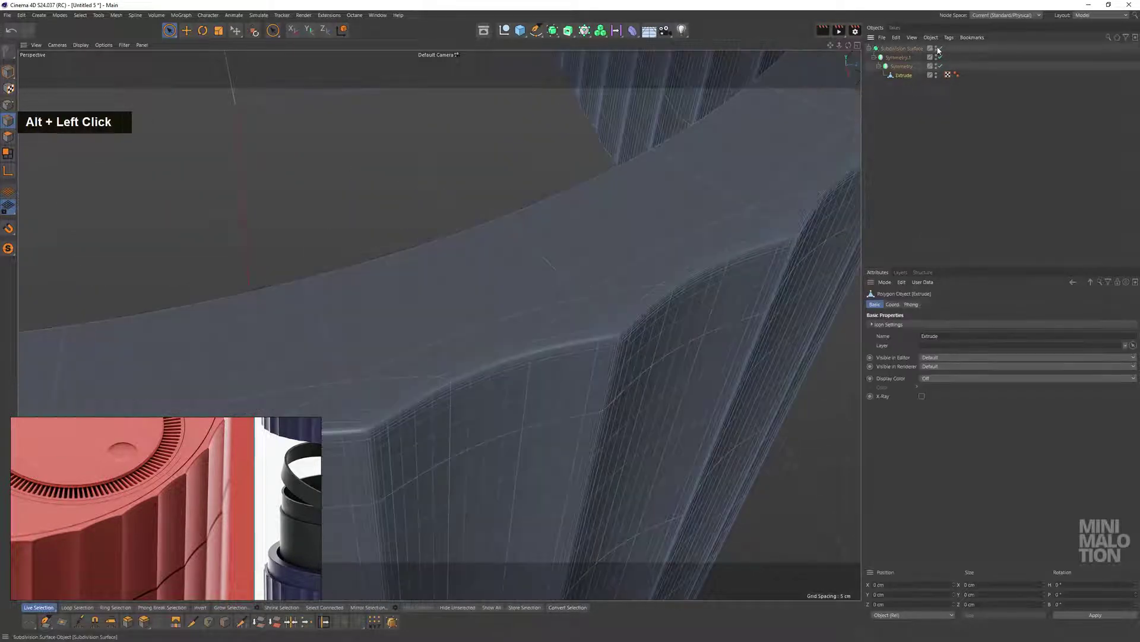
double_click(940, 50)
Delete the Subdivision Surface, leaving the symmetry-wrapped extrude mesh unsmoothed
click(561, 232)
double_click(890, 61)
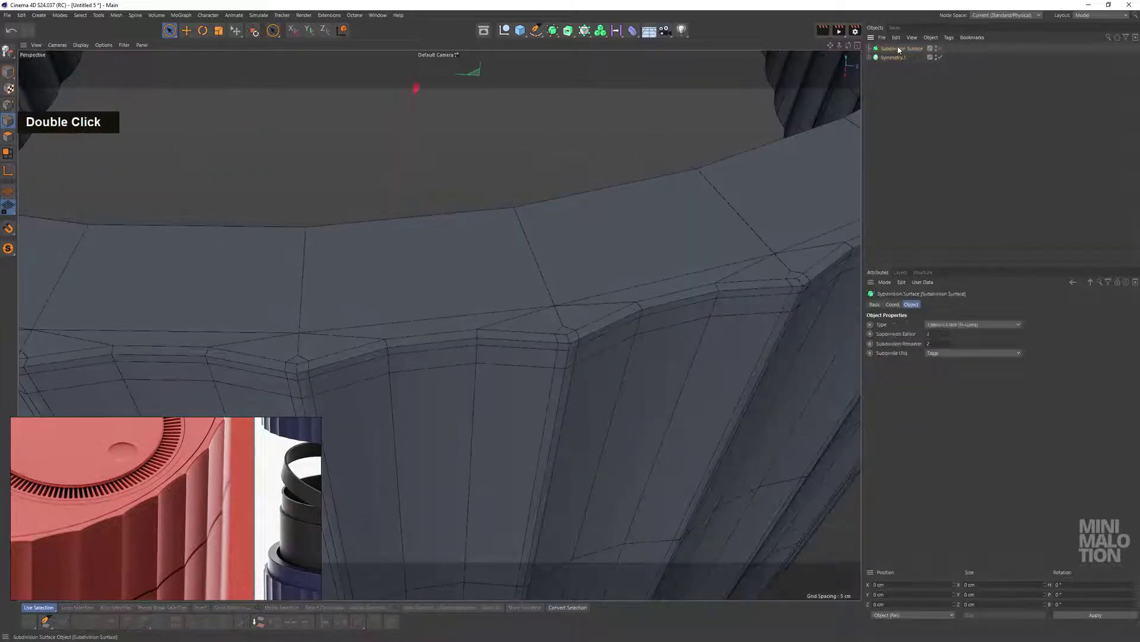
key(BackSpace)
scroll(down, 3)
click(569, 289)
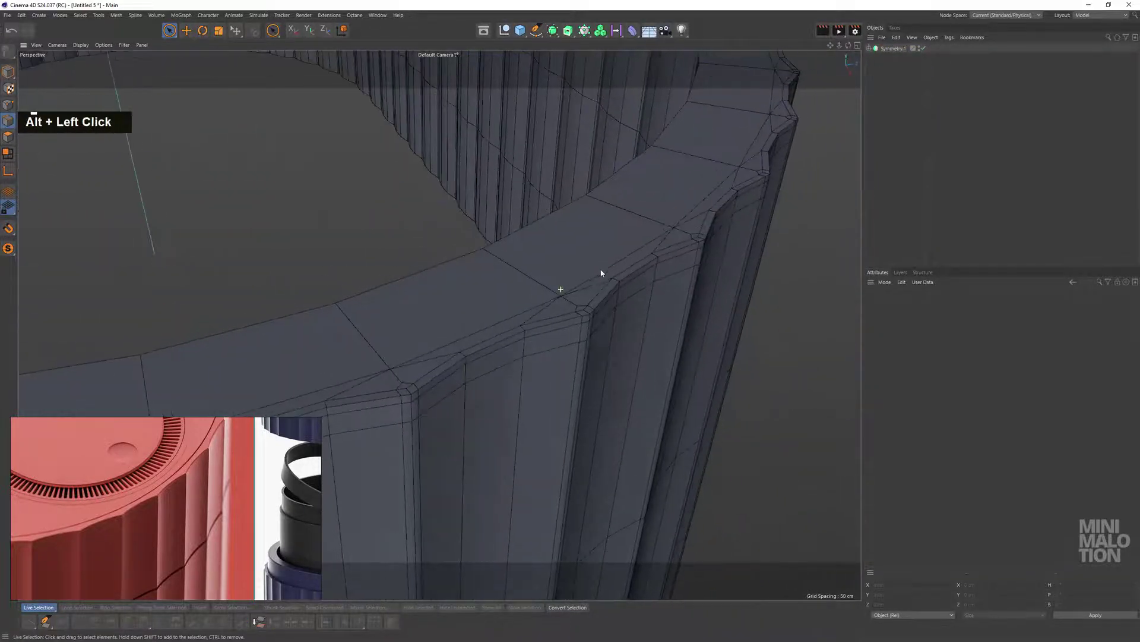
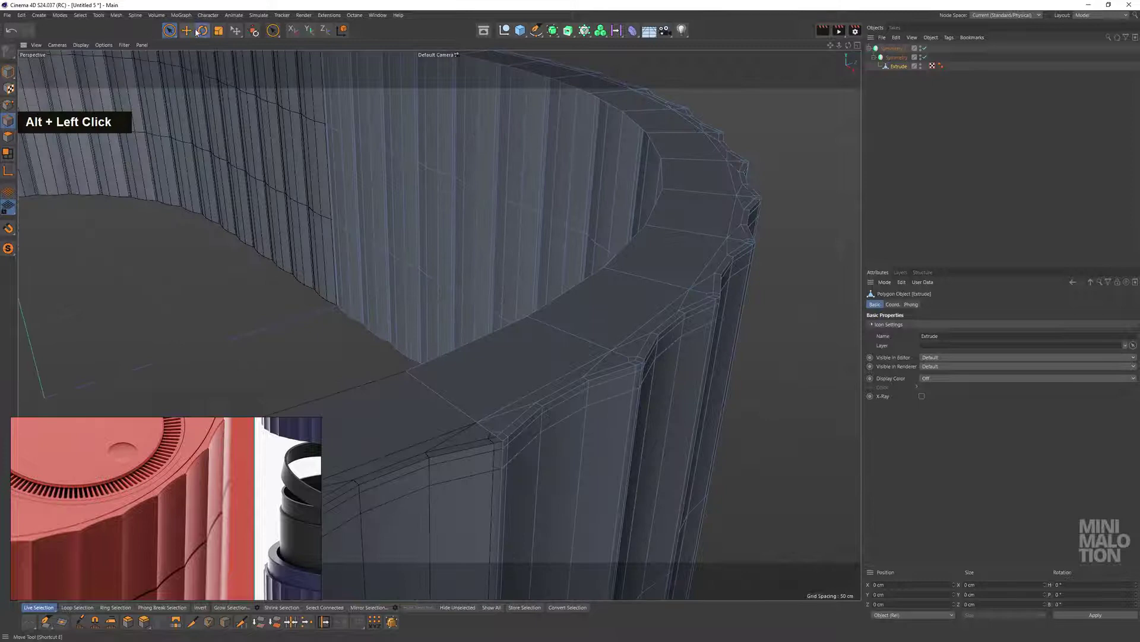
Select the rim's outer-corner edge loop and apply Edge Slide to it
double_click(484, 347)
middle_click(621, 301)
click(636, 383)
right_click(709, 370)
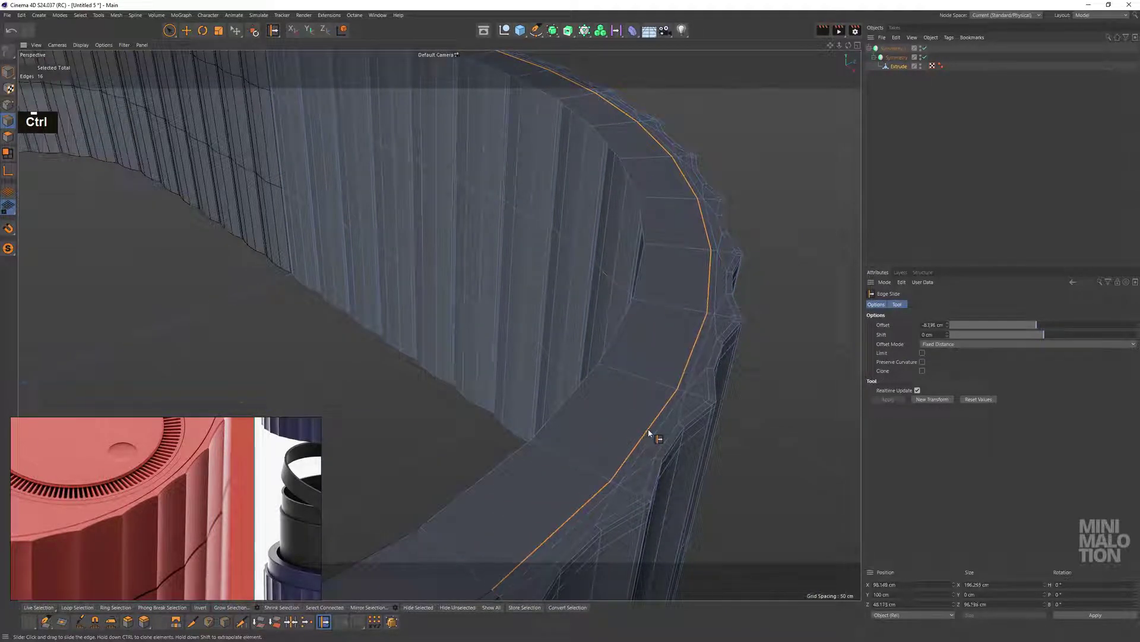
scroll(up, 3)
click(644, 402)
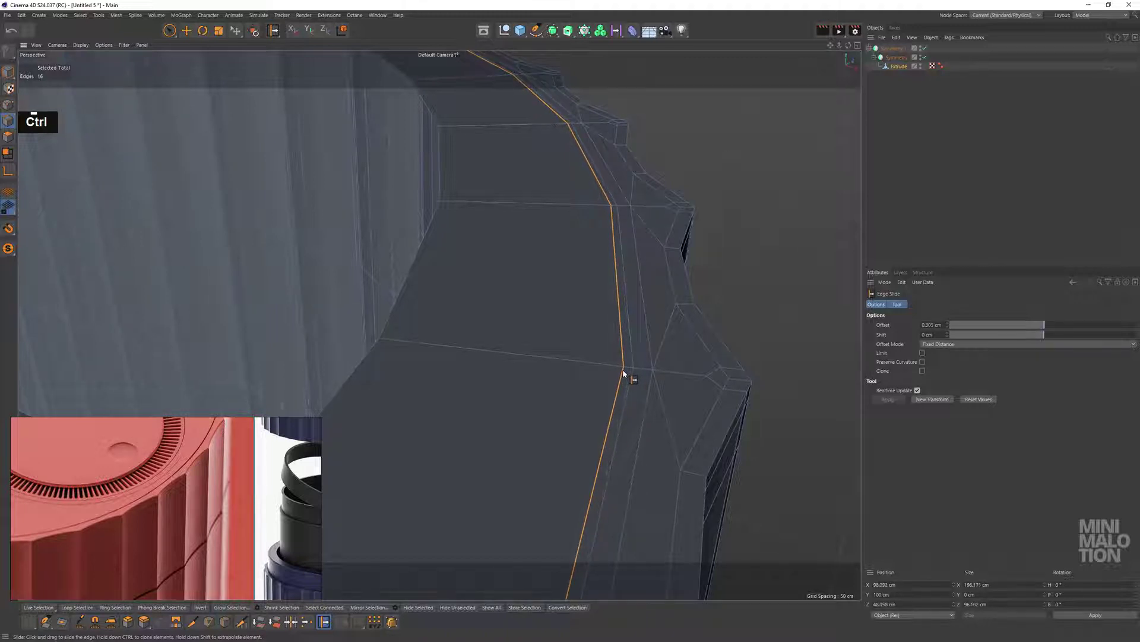
Slide the edge loop about 0.3 cm to tighten the rim edge
click(626, 372)
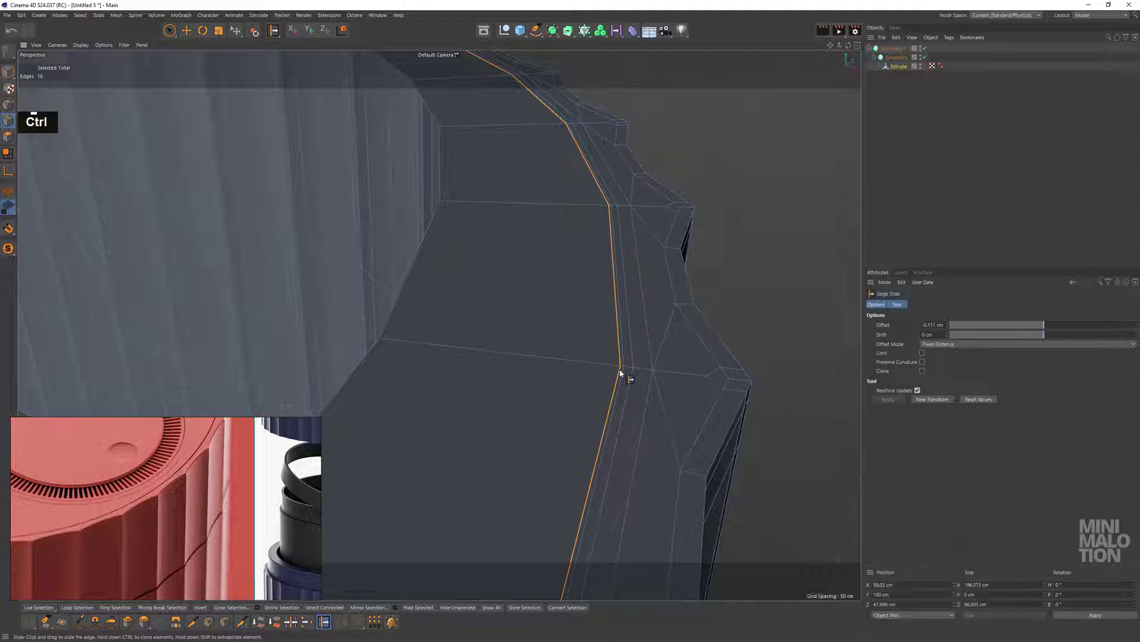
click(622, 372)
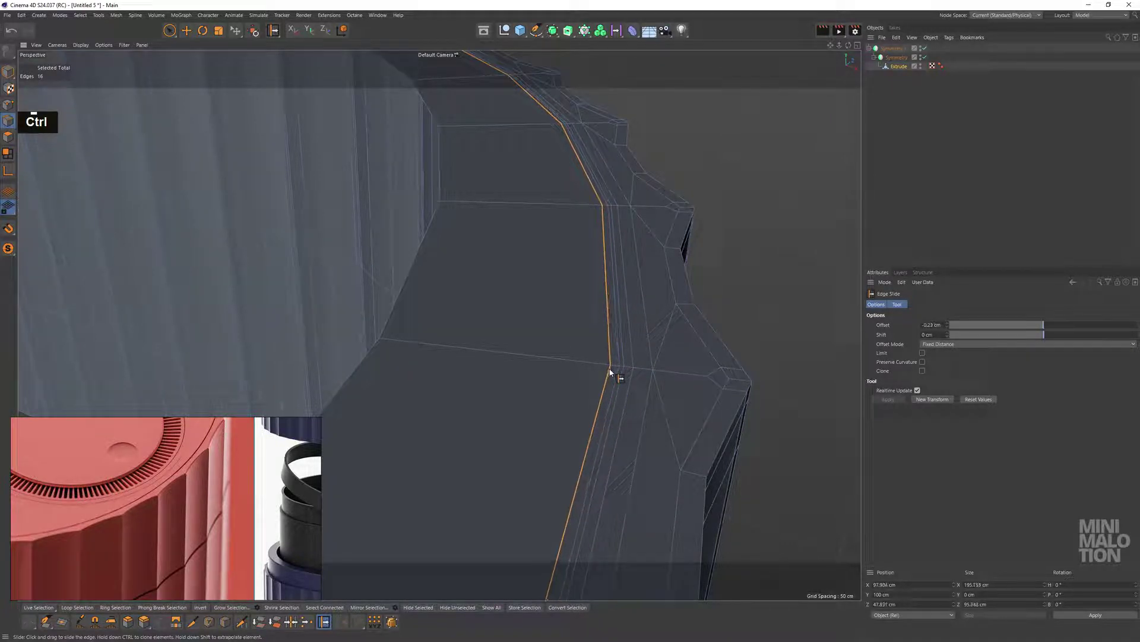
click(621, 380)
scroll(up, 3)
middle_click(578, 378)
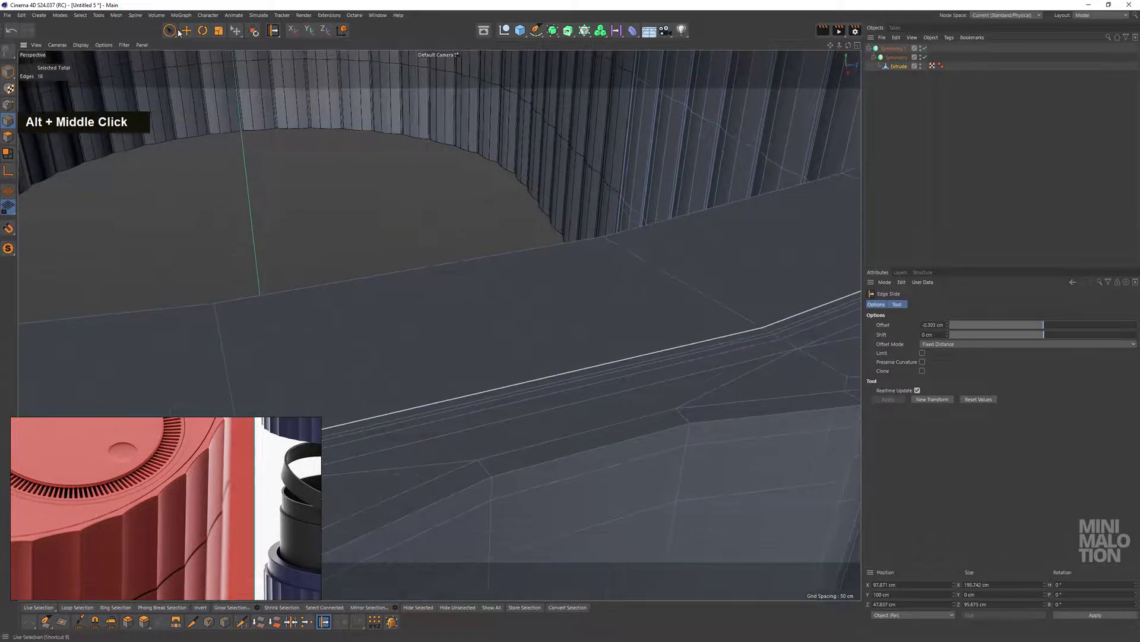
double_click(172, 32)
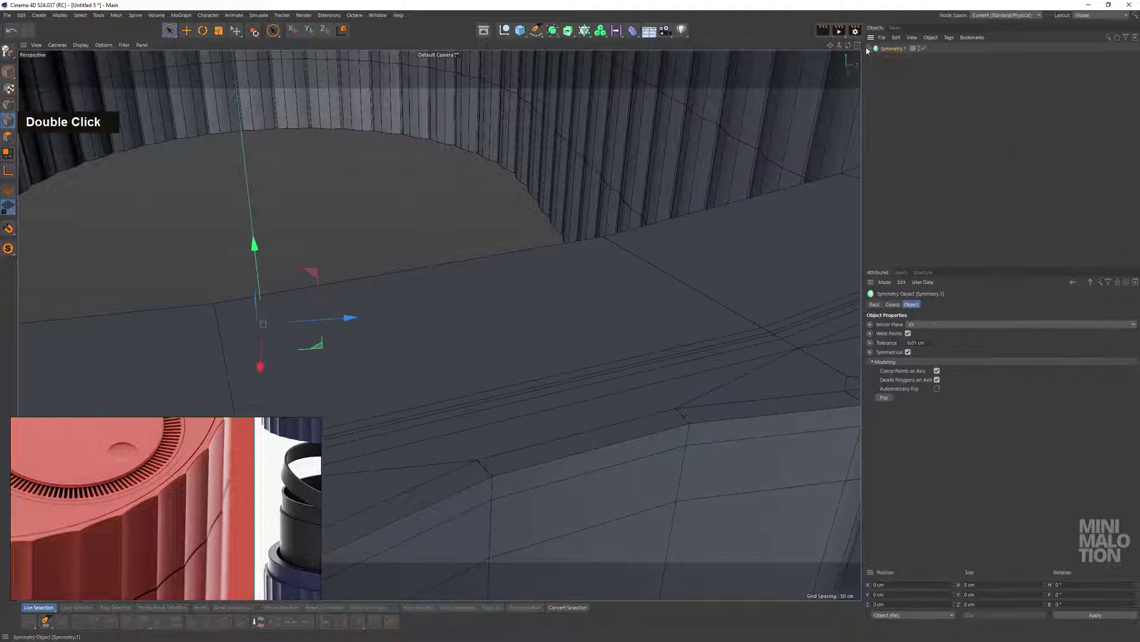
Select the inner Symmetry object to show its XY mirror and weld settings
click(890, 54)
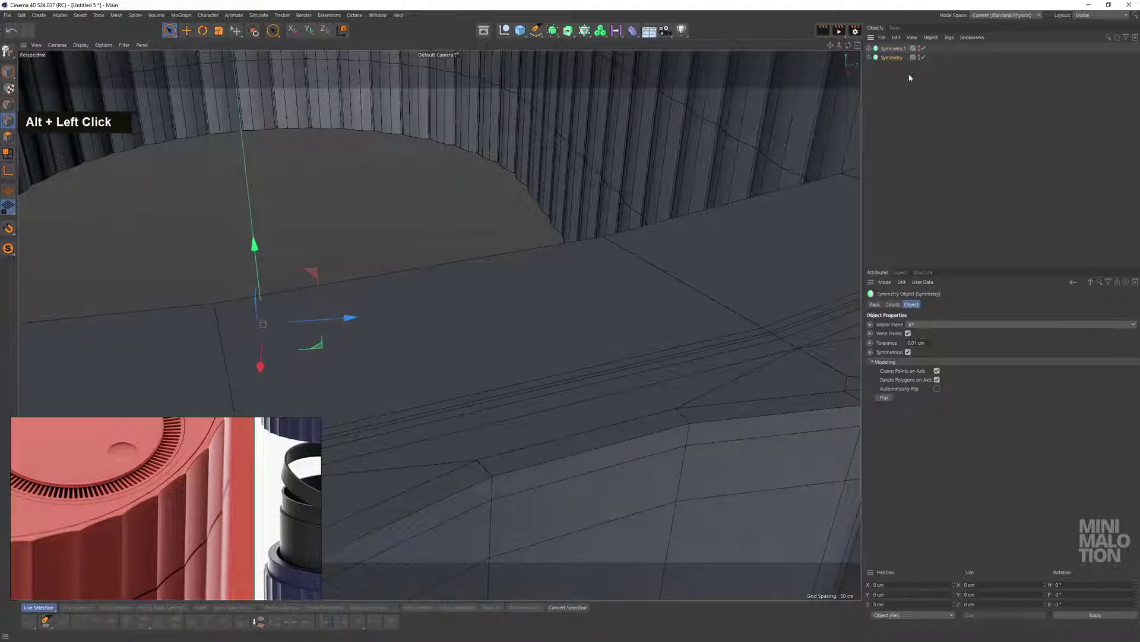
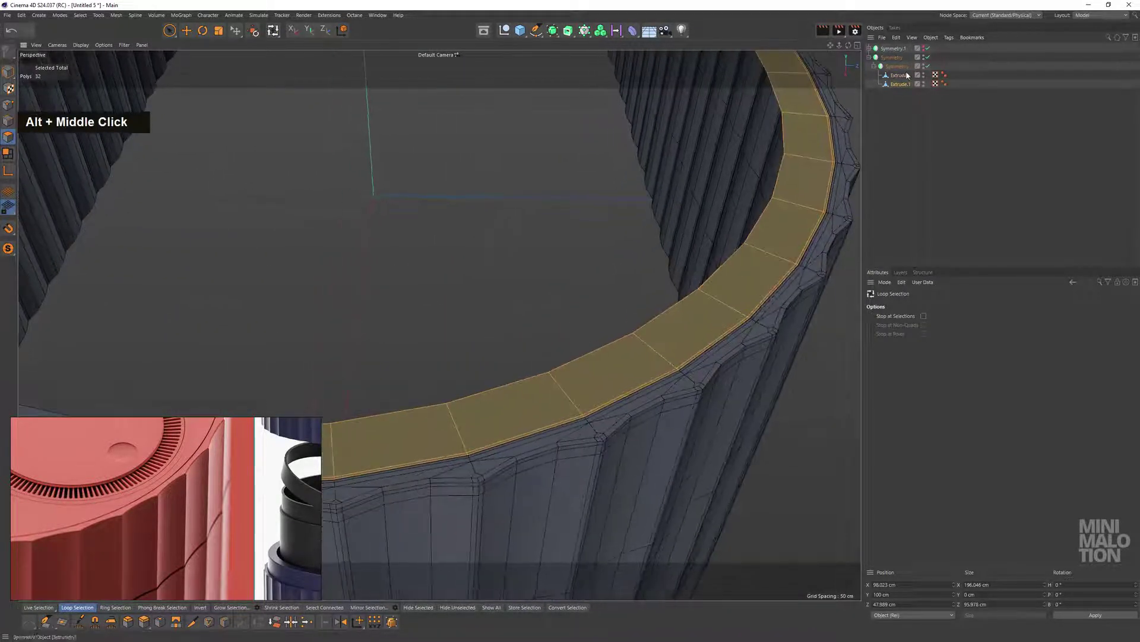
Disconnect the rim-top polygon ring into Extrude.1 and show only that object
middle_click(684, 264)
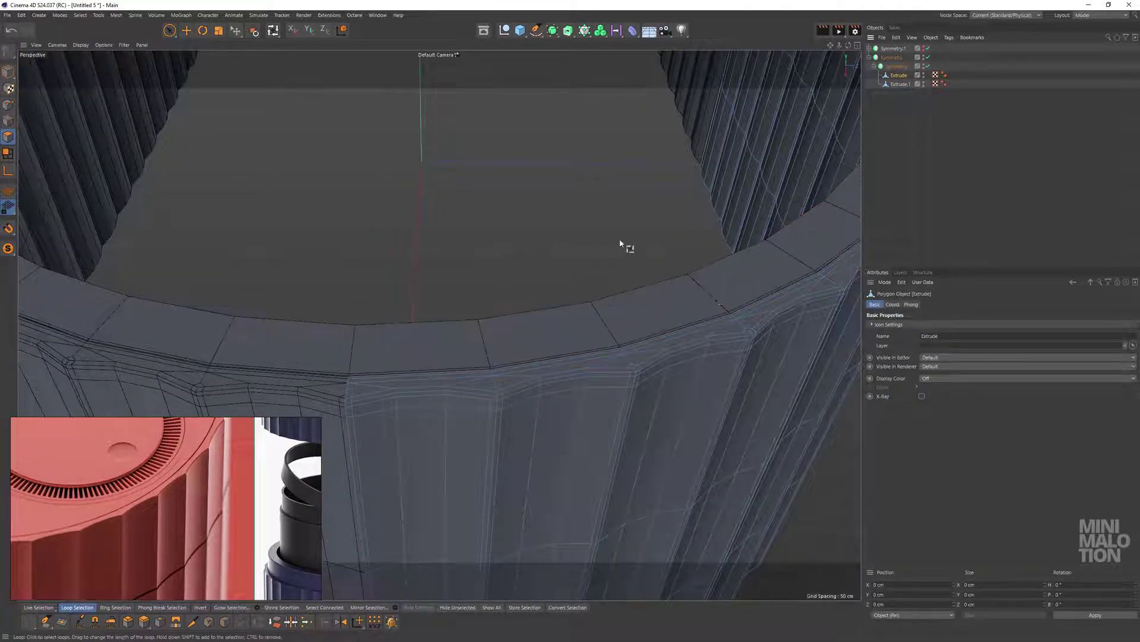
click(742, 294)
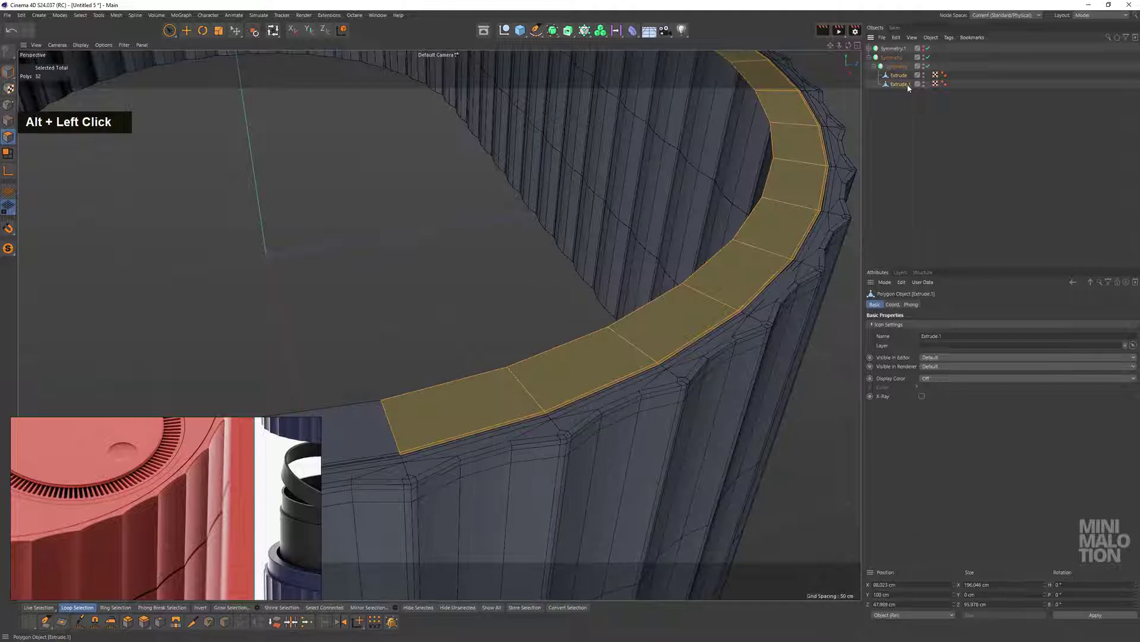
click(926, 80)
double_click(899, 88)
scroll(down, 3)
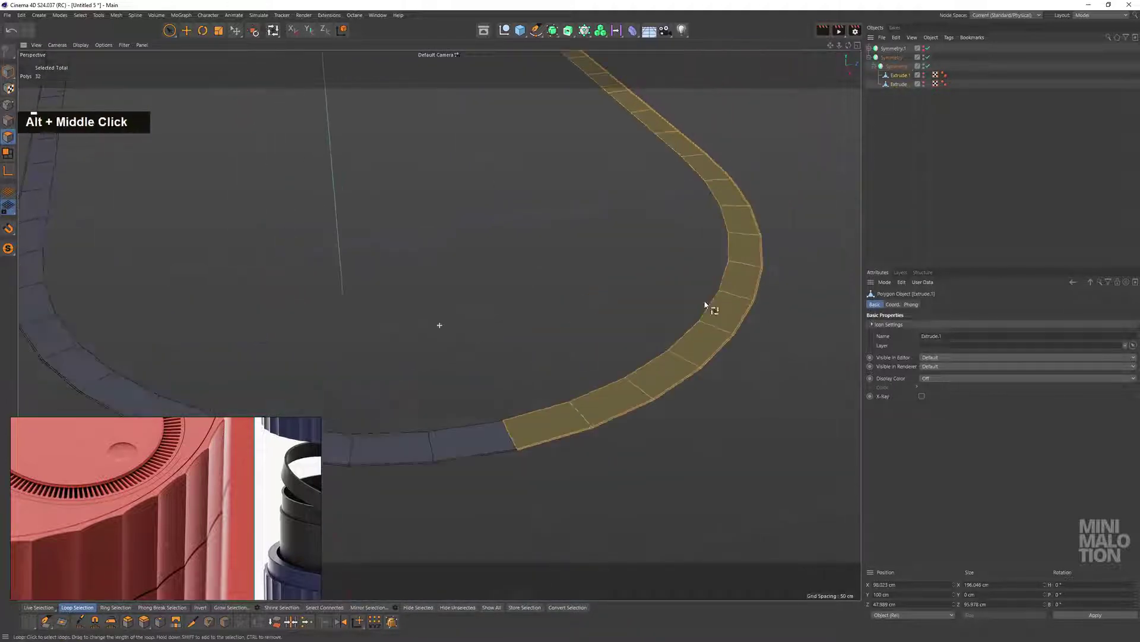
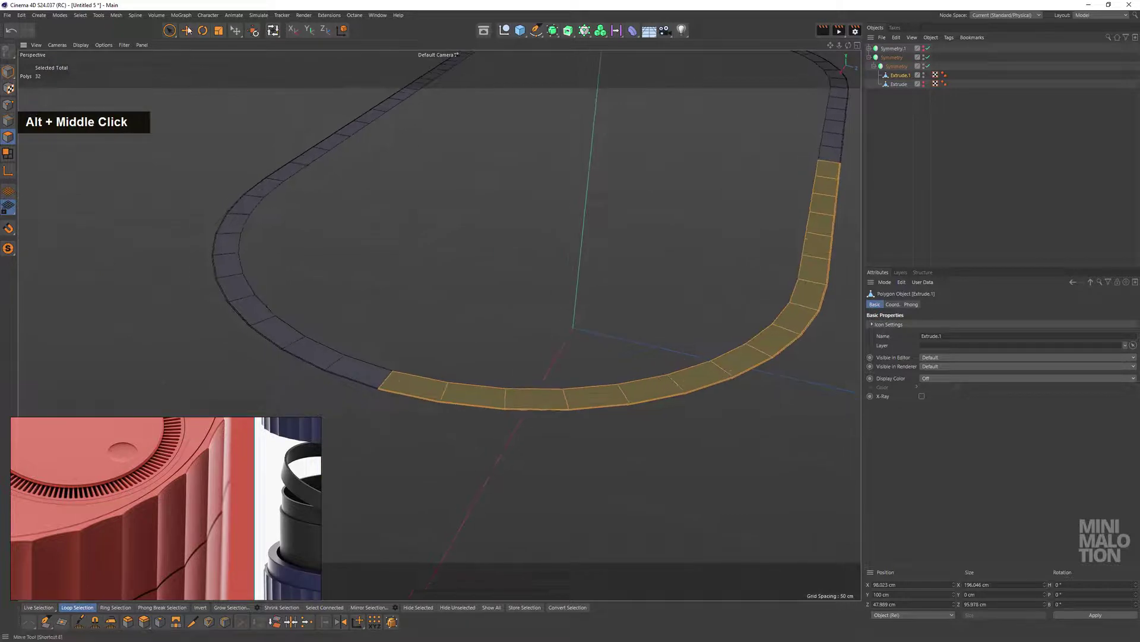
double_click(190, 30)
click(438, 369)
Select the seven connected inner edges of the separated rim ring
scroll(up, 3)
middle_click(590, 369)
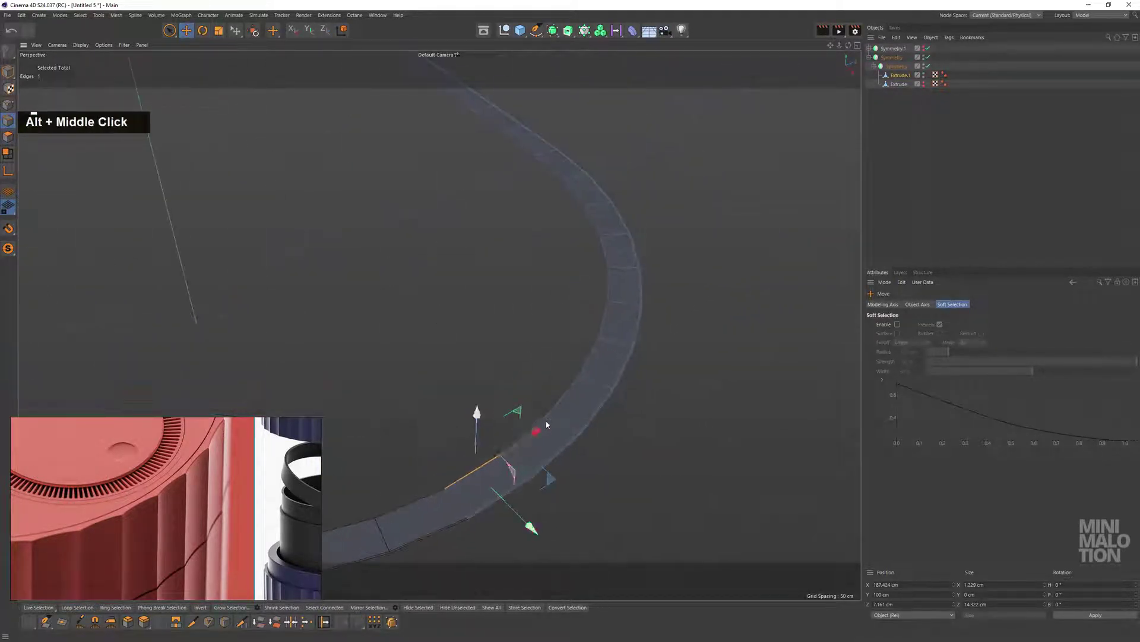
click(525, 446)
click(542, 428)
middle_click(751, 462)
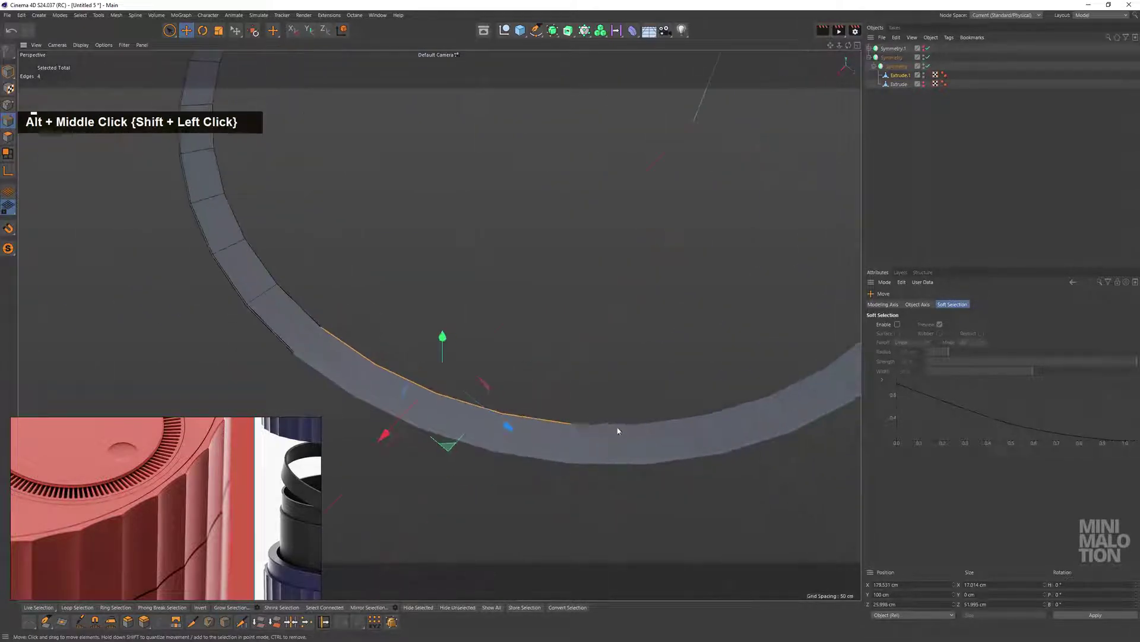
middle_click(749, 379)
scroll(down, 3)
click(666, 353)
Extrude the inner edges inward toward the centre to start the flat lid surface
middle_click(561, 337)
click(612, 369)
click(638, 398)
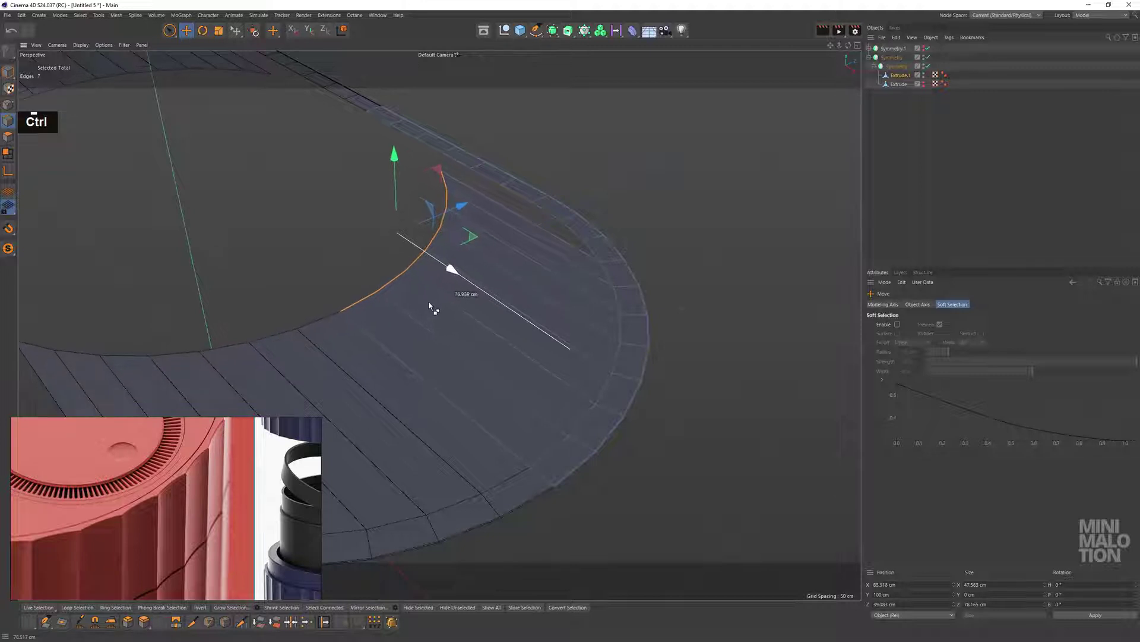
click(490, 273)
middle_click(473, 311)
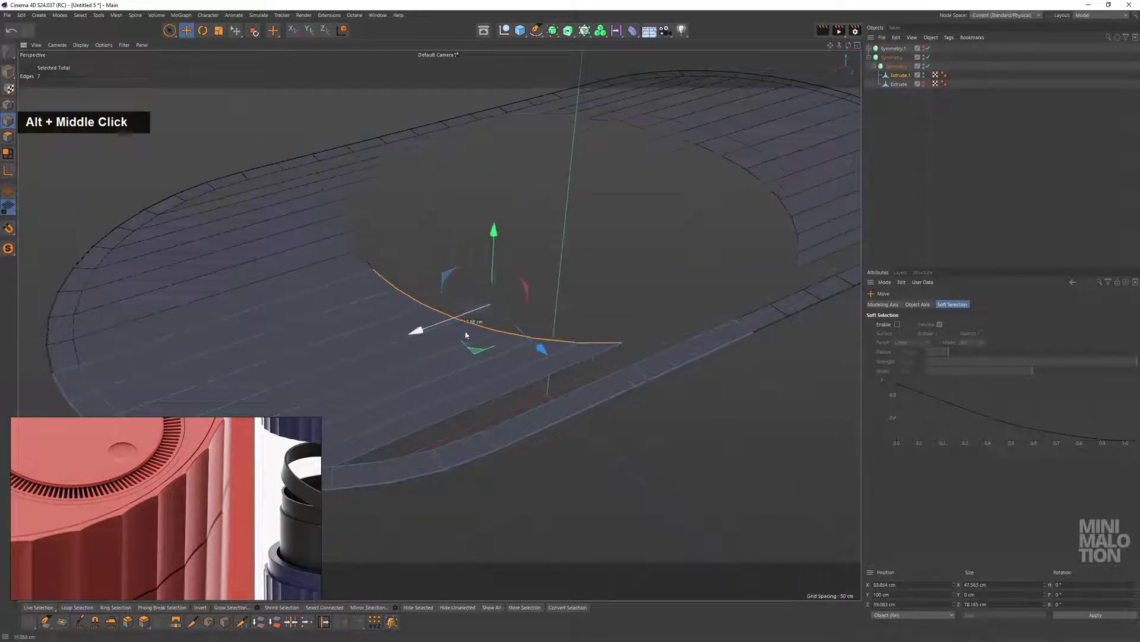
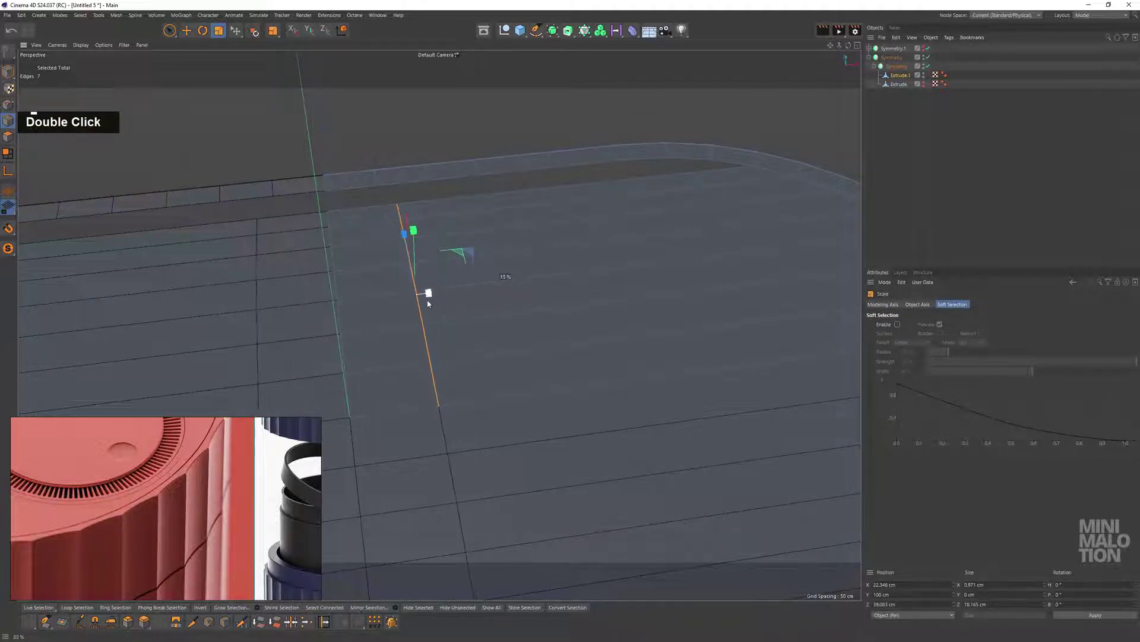
Use Edge Slide to reposition the vertical grid edges evenly across the flat oval mesh
middle_click(594, 182)
scroll(up, 3)
middle_click(422, 290)
scroll(up, 3)
middle_click(559, 303)
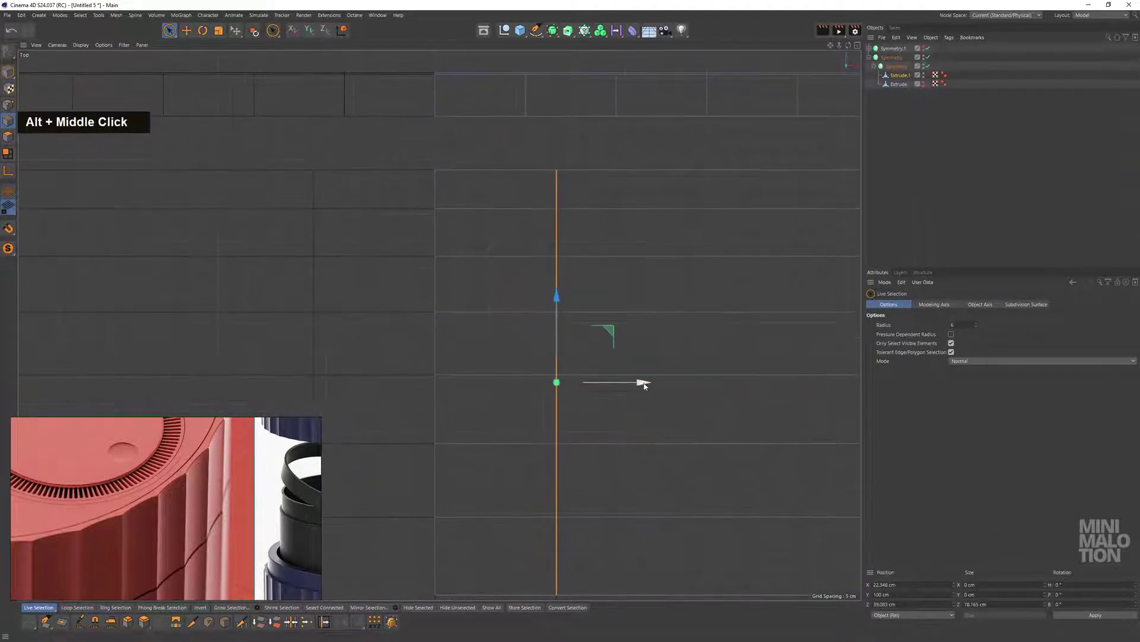
right_click(658, 297)
click(528, 354)
click(622, 361)
click(710, 358)
middle_click(720, 363)
click(377, 306)
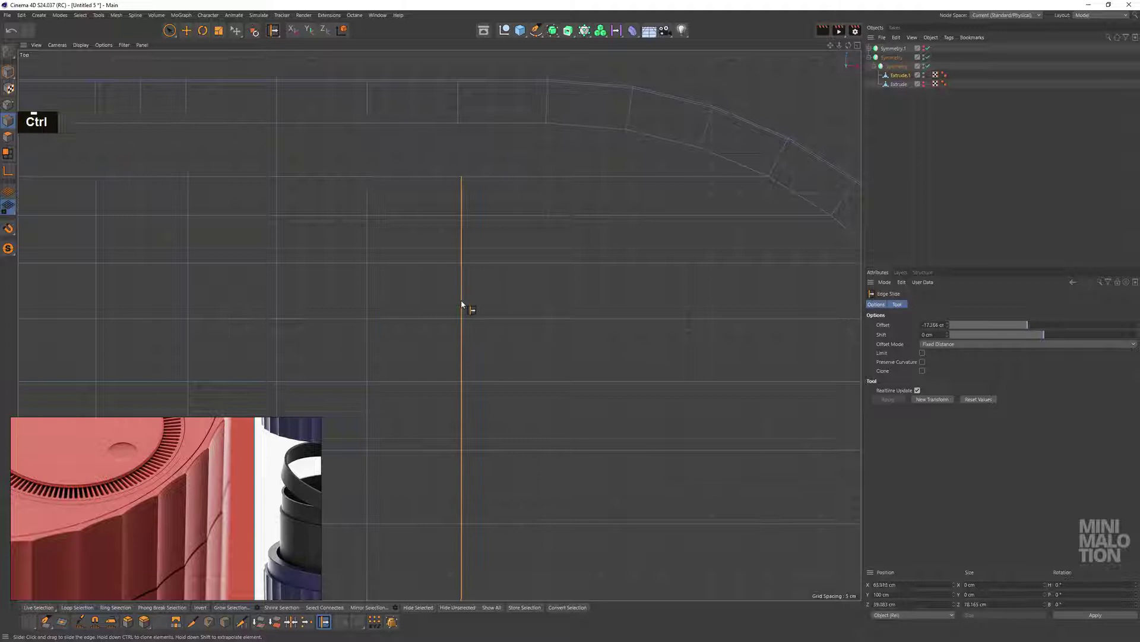
click(464, 304)
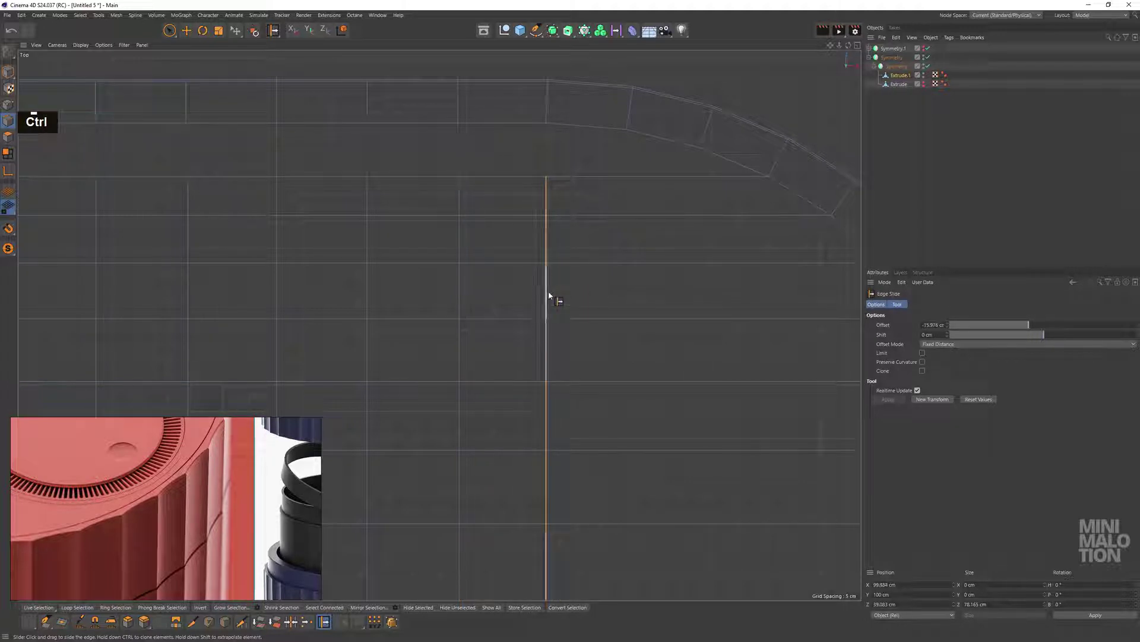
click(555, 296)
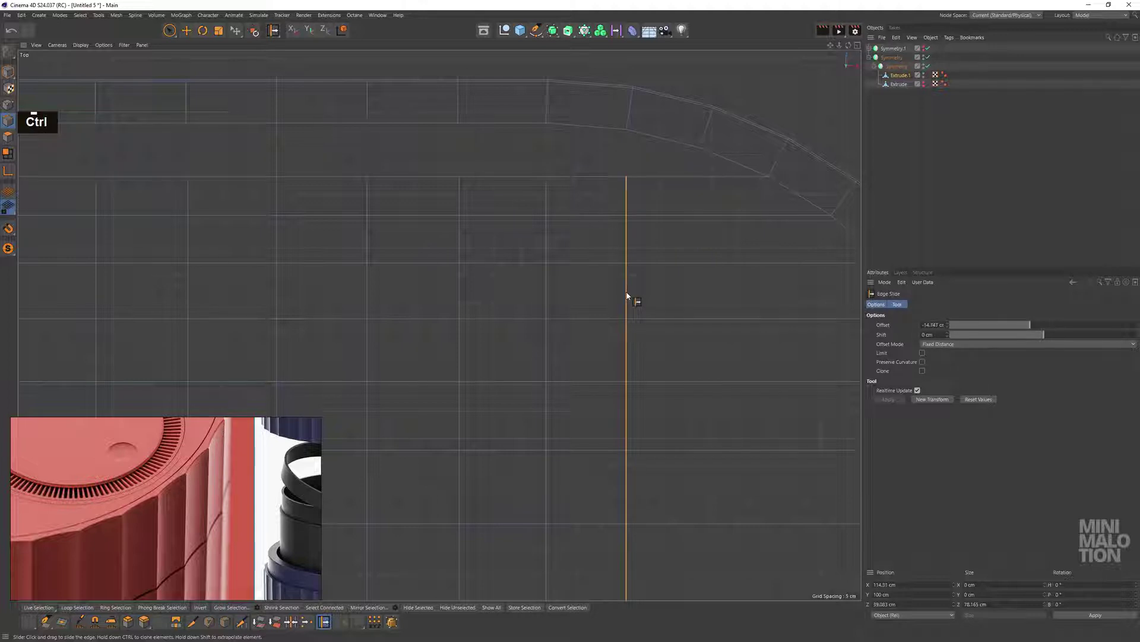
With the Polygon Pen, cut the first new edges across the oval mesh in Top view
scroll(down, 3)
middle_click(514, 288)
double_click(216, 86)
middle_click(460, 258)
scroll(up, 3)
click(469, 285)
click(542, 236)
click(641, 242)
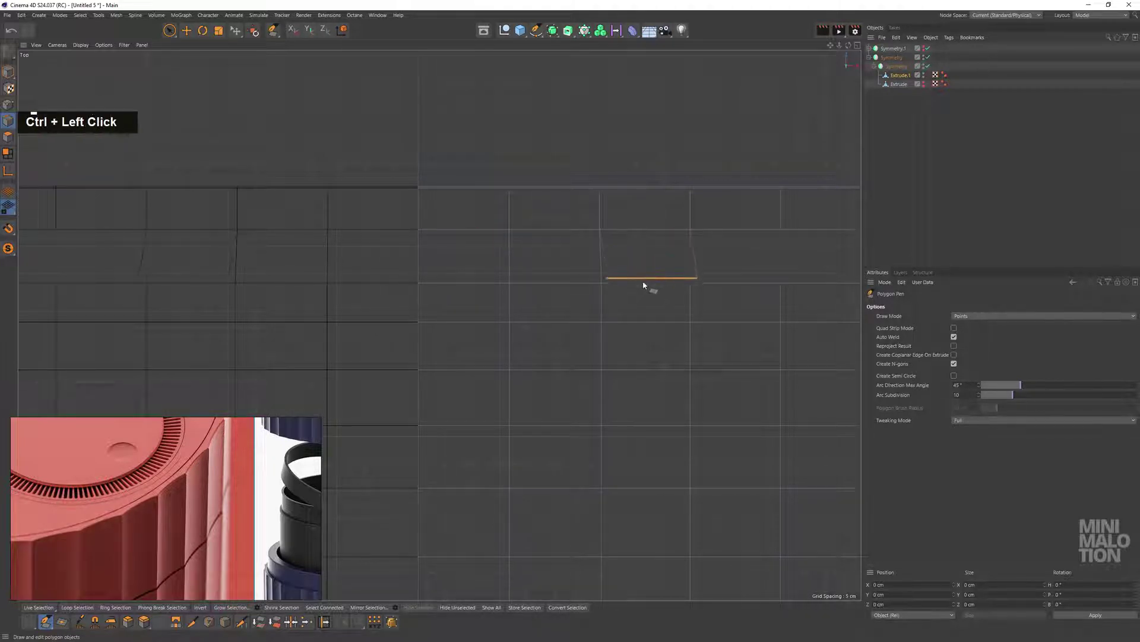
click(736, 238)
middle_click(733, 302)
click(675, 278)
click(749, 279)
key(ctrl+z)
click(733, 274)
Add the remaining edge cuts across the oval and return to the perspective view
middle_click(744, 330)
click(640, 303)
middle_click(518, 225)
click(591, 252)
scroll(down, 3)
click(633, 273)
scroll(up, 3)
click(590, 266)
double_click(174, 33)
middle_click(337, 190)
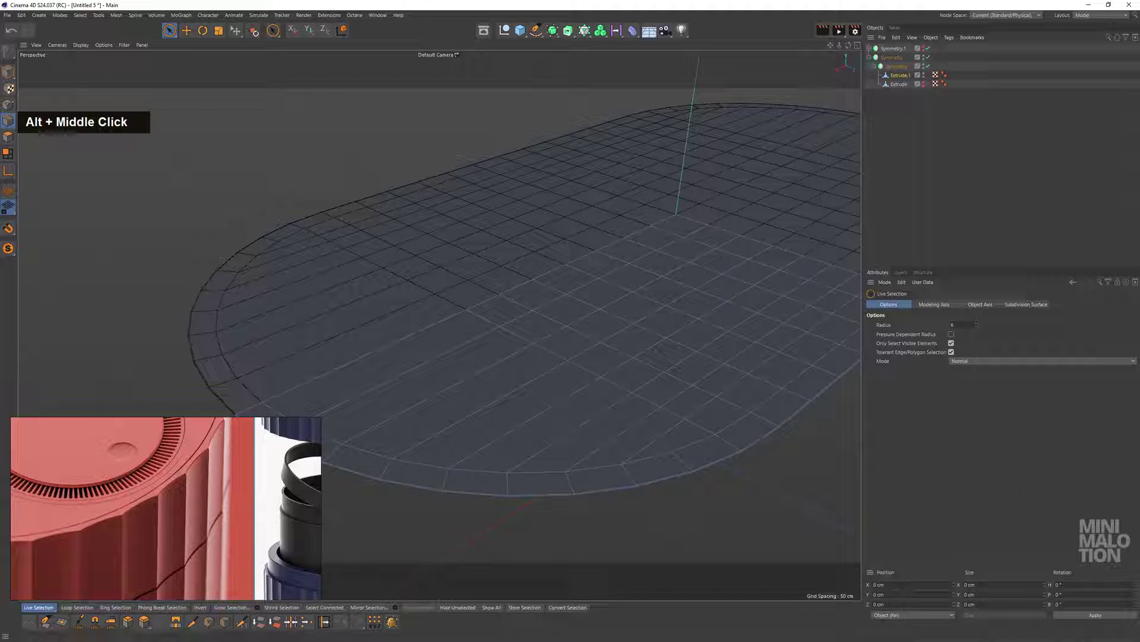
Delete the leftover Extrude copy from the Object Manager
click(565, 334)
double_click(888, 60)
click(893, 68)
double_click(921, 60)
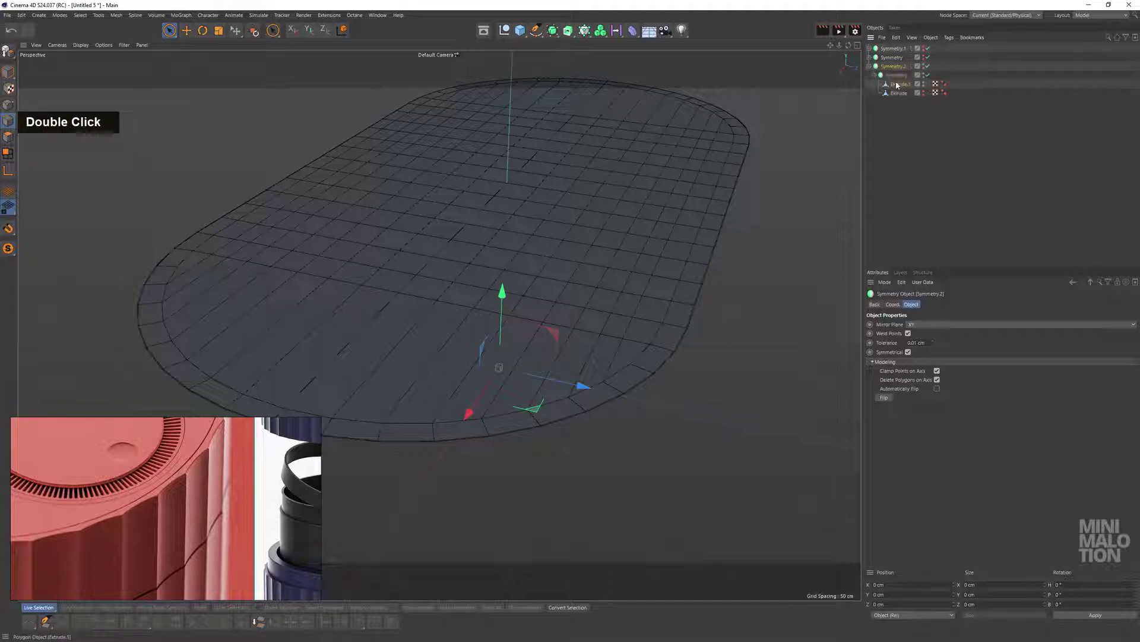
middle_click(555, 278)
click(611, 296)
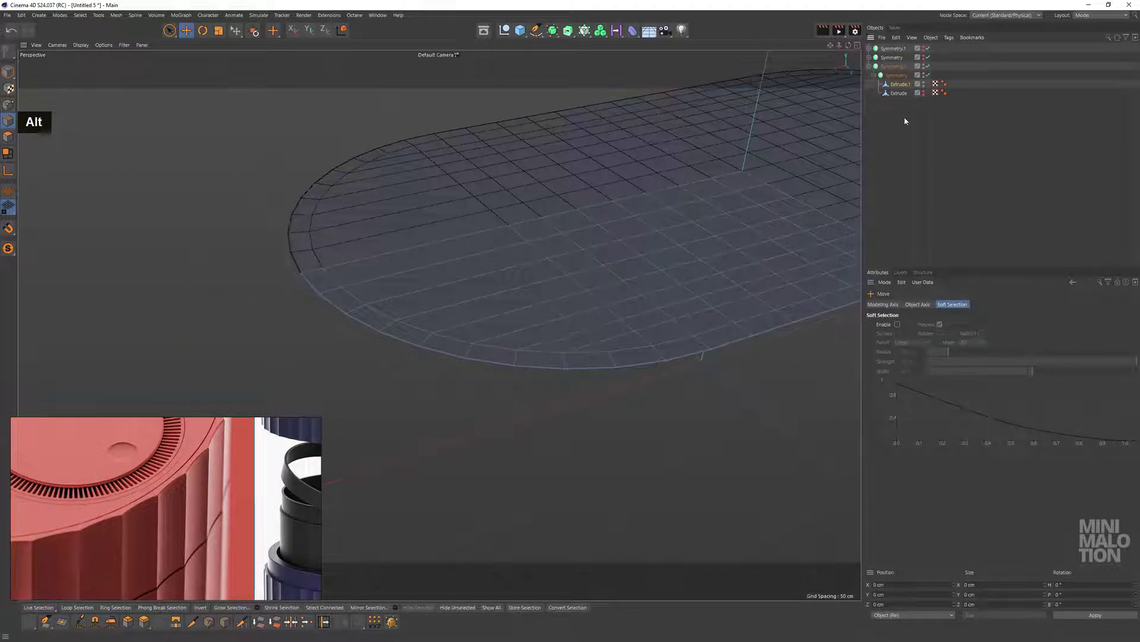
double_click(894, 97)
key(BackSpace)
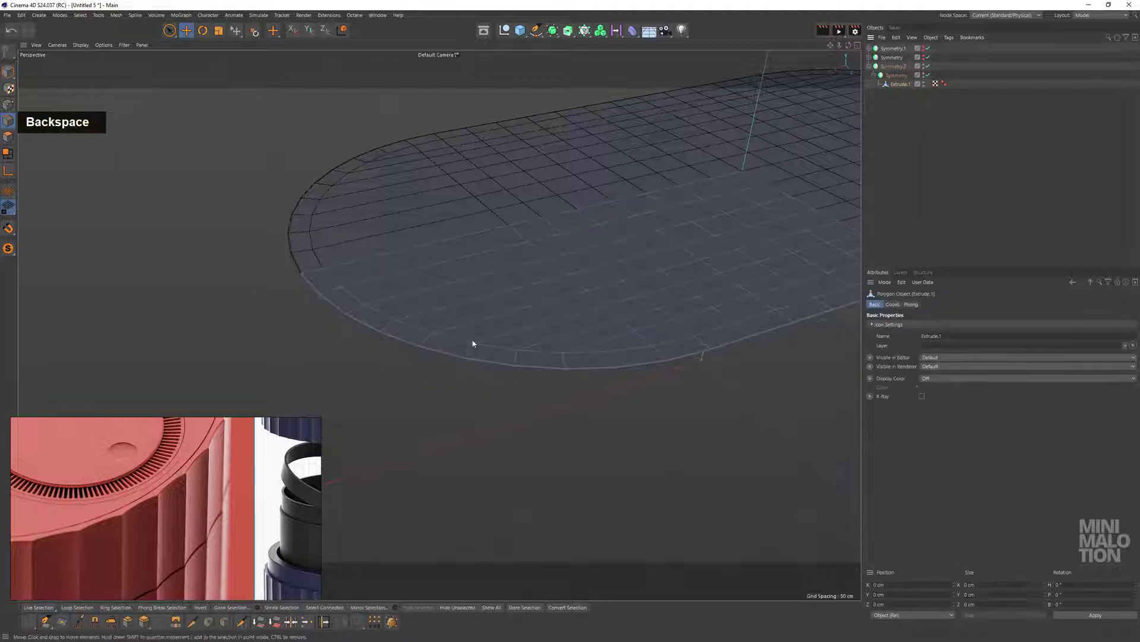
Loop-select the 16-edge ring along the oval's rounded rim
click(426, 343)
double_click(297, 305)
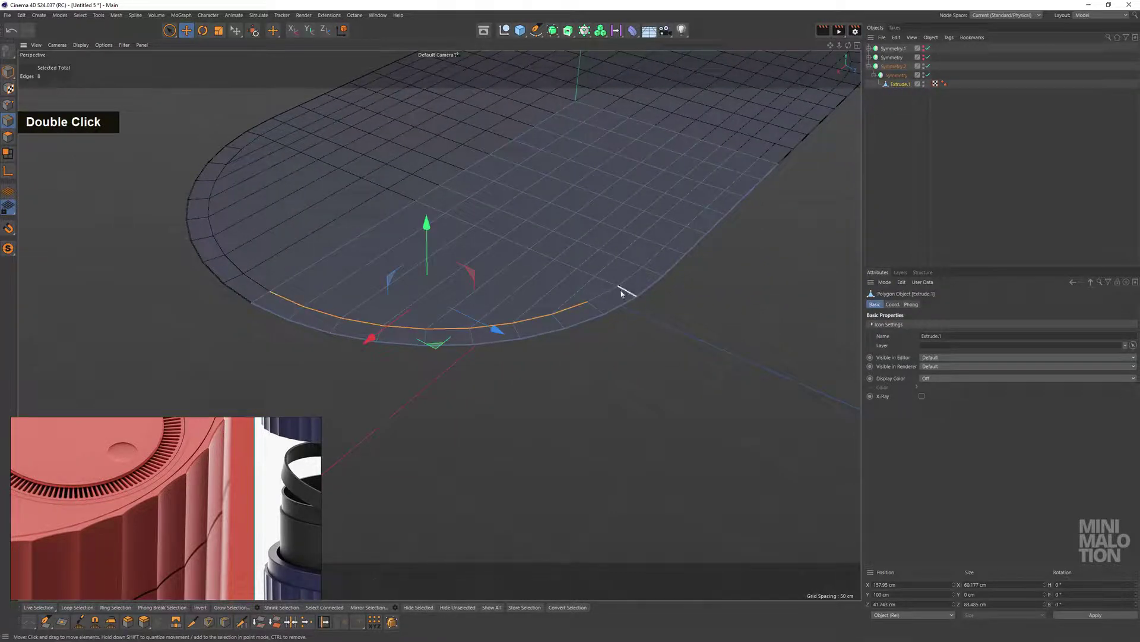
click(607, 295)
double_click(607, 294)
scroll(up, 3)
click(631, 210)
right_click(657, 191)
Edge Slide the rim loop about 7 cm toward the outer border
scroll(up, 3)
click(154, 207)
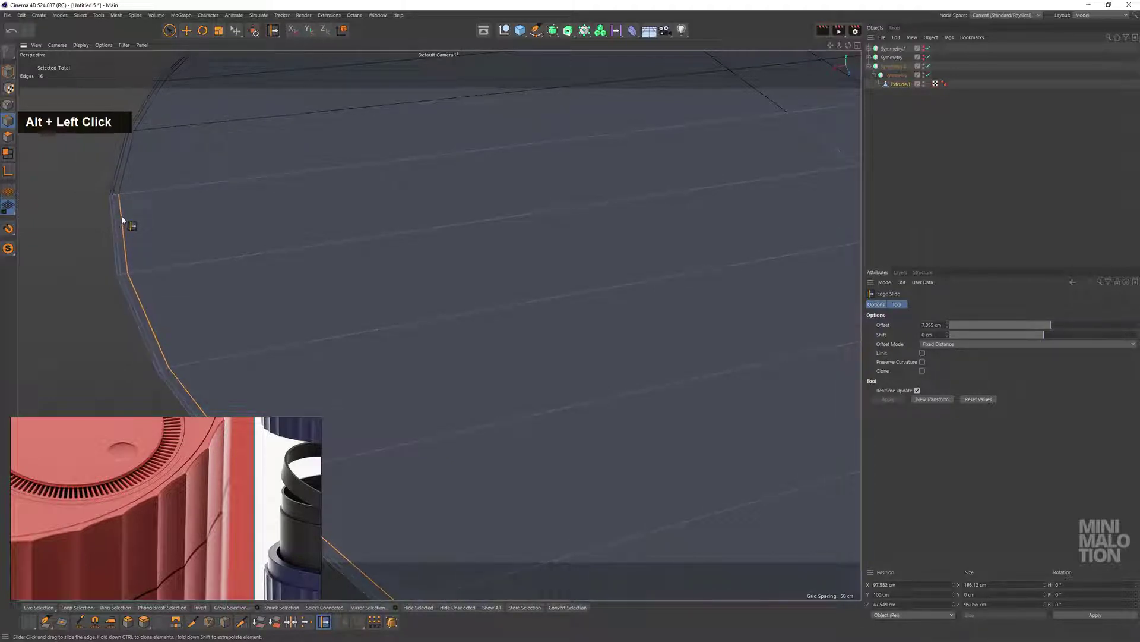
click(220, 231)
middle_click(393, 290)
click(455, 299)
middle_click(460, 293)
scroll(down, 3)
scroll(down, 3)
middle_click(625, 341)
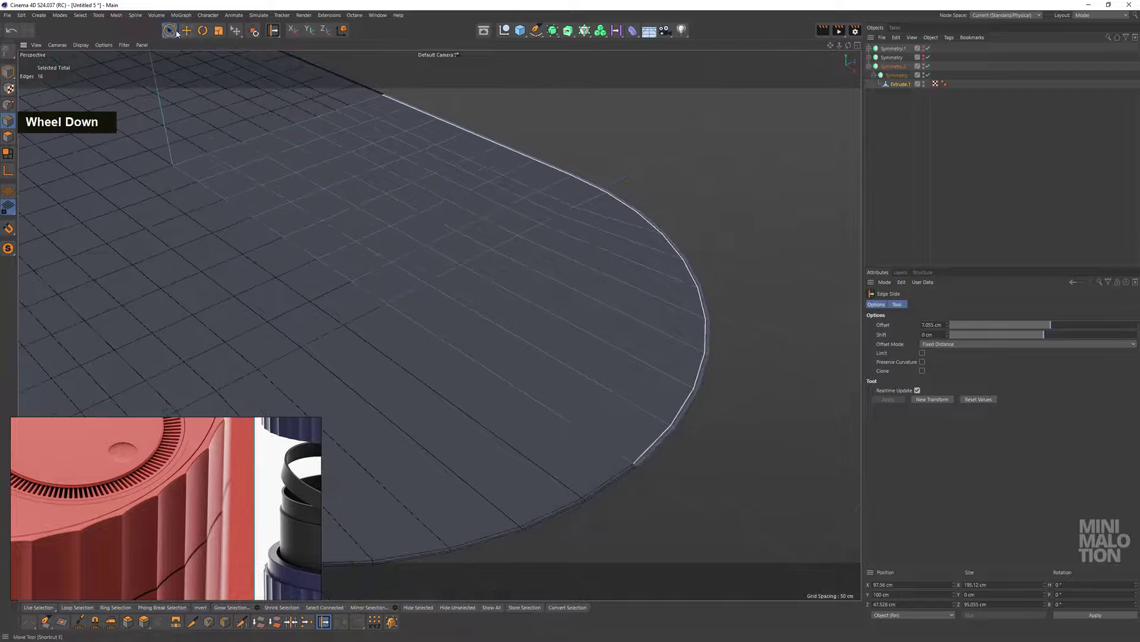
double_click(768, 129)
scroll(down, 3)
click(578, 305)
scroll(up, 3)
click(658, 432)
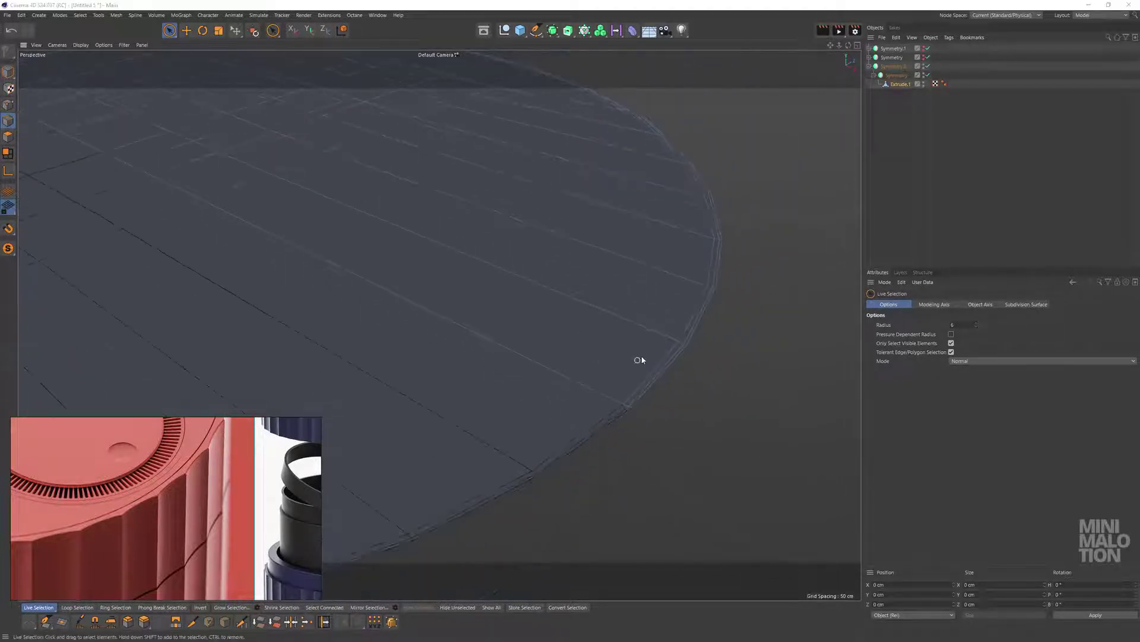
Select the nested symmetry setup and make it editable (C) as polygon geometry
click(647, 403)
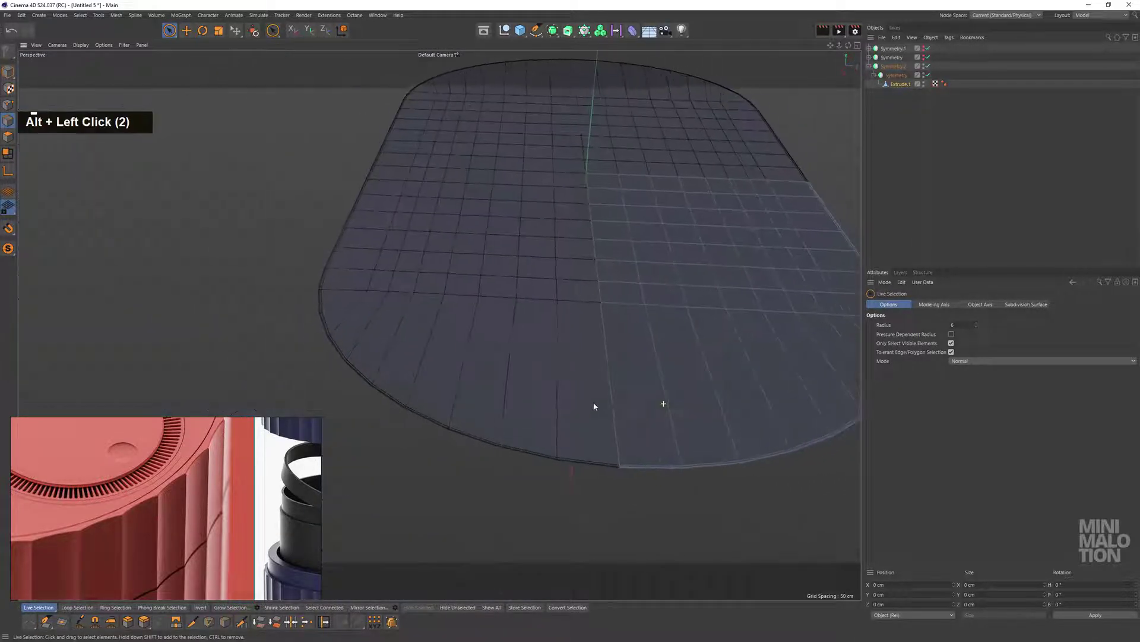
middle_click(541, 316)
click(505, 315)
middle_click(553, 332)
click(491, 304)
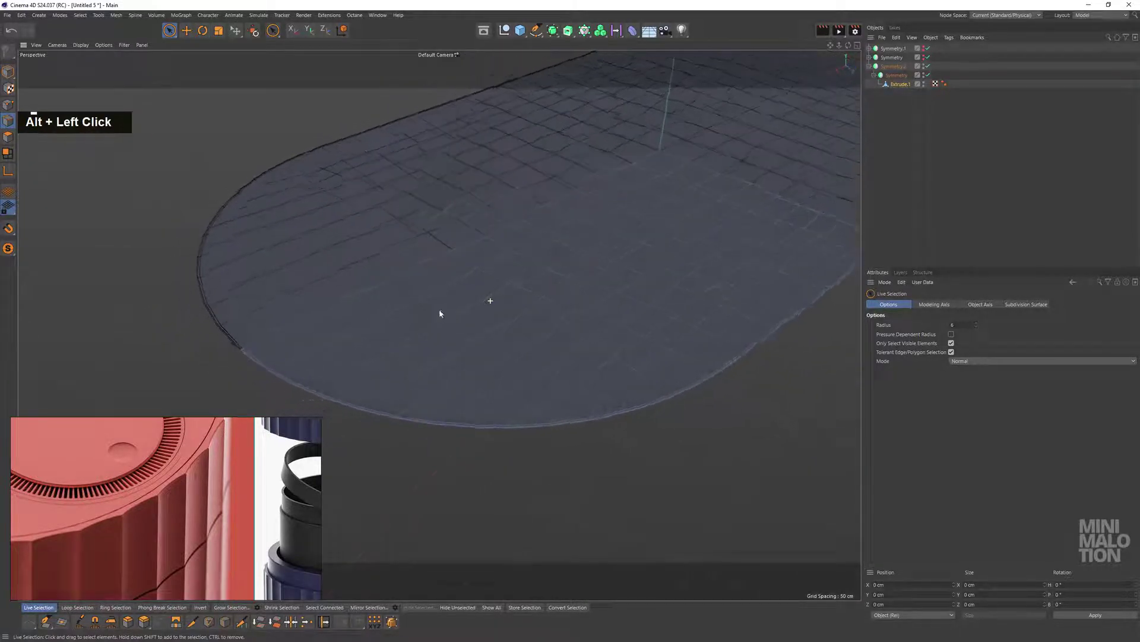
middle_click(442, 331)
scroll(down, 3)
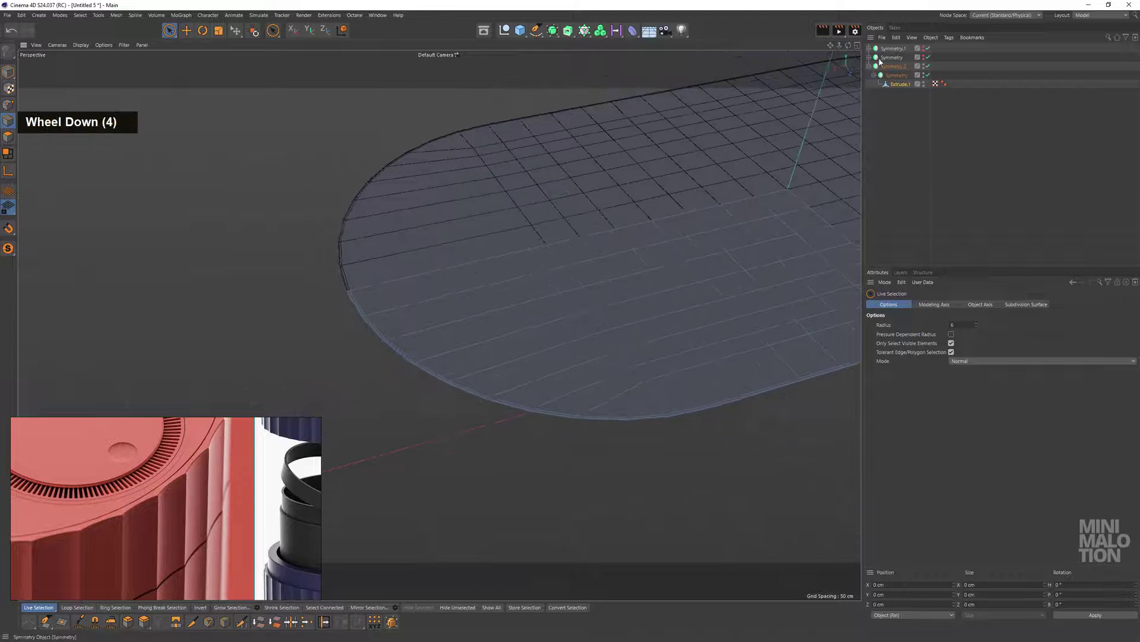
key(c)
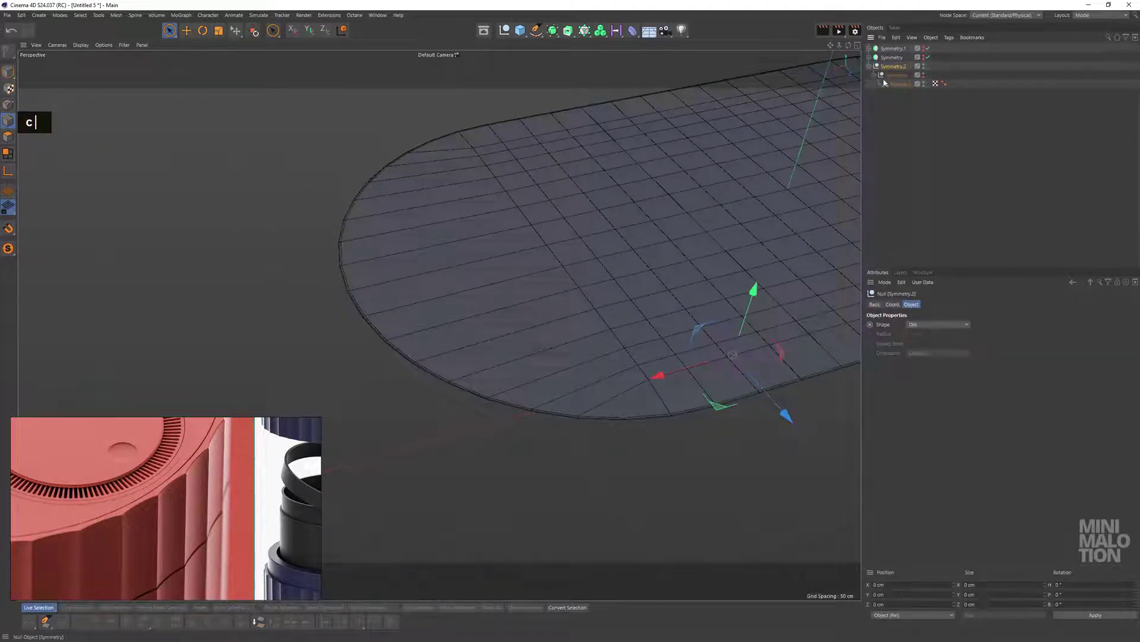
Remove the Symmetry.2 and Symmetry levels so Extrude.1 stands alone at the top of the list
double_click(899, 105)
key(BackSpace)
double_click(894, 67)
key(BackSpace)
click(436, 293)
middle_click(396, 278)
click(515, 286)
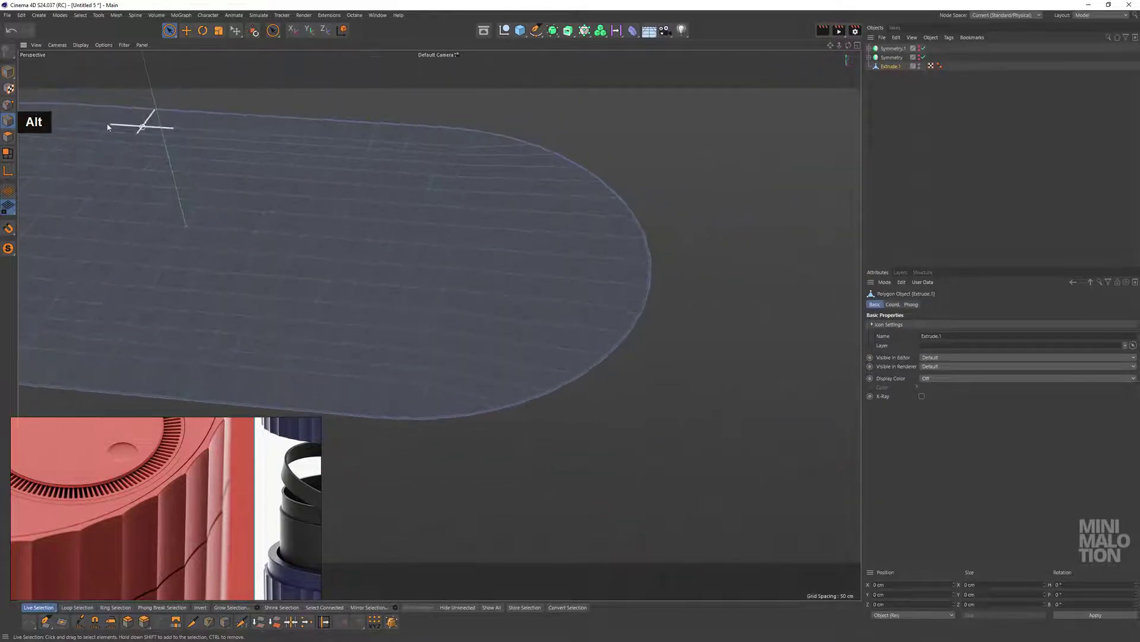
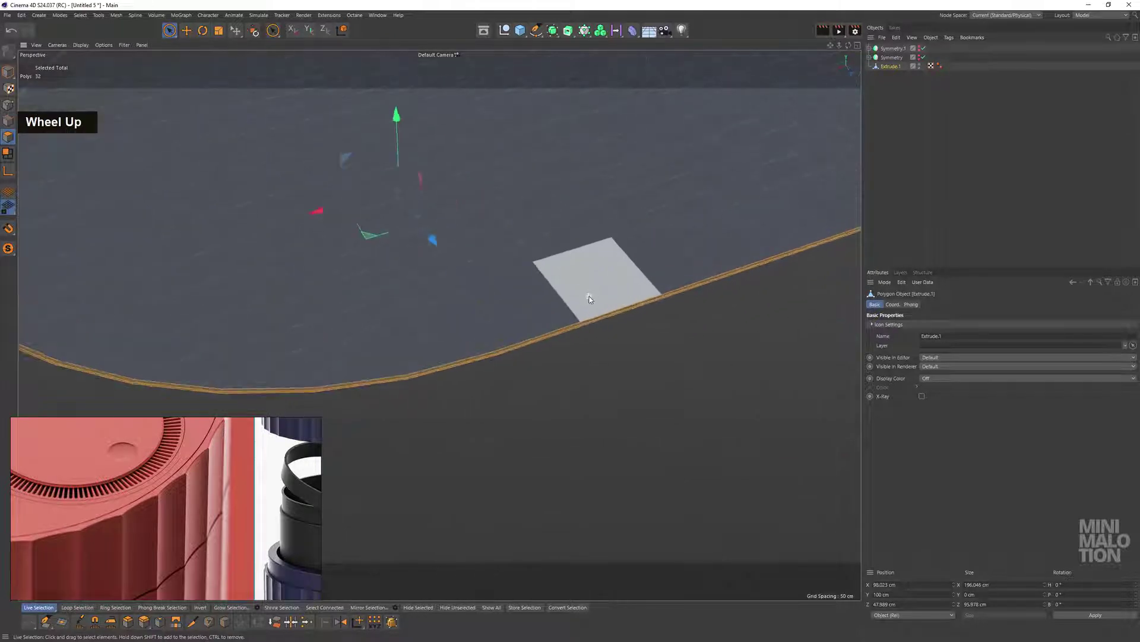
Select the rim polygon loop and the left half of the oval mesh in Top view
click(515, 282)
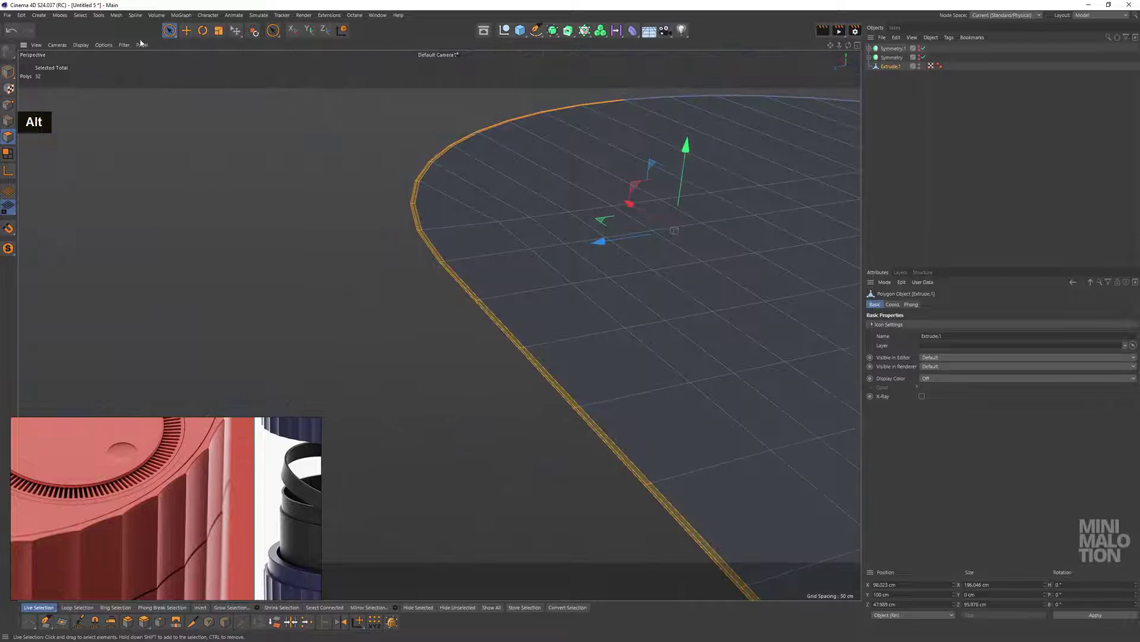
scroll(up, 3)
click(592, 419)
click(633, 333)
scroll(down, 3)
middle_click(711, 291)
scroll(down, 3)
click(647, 335)
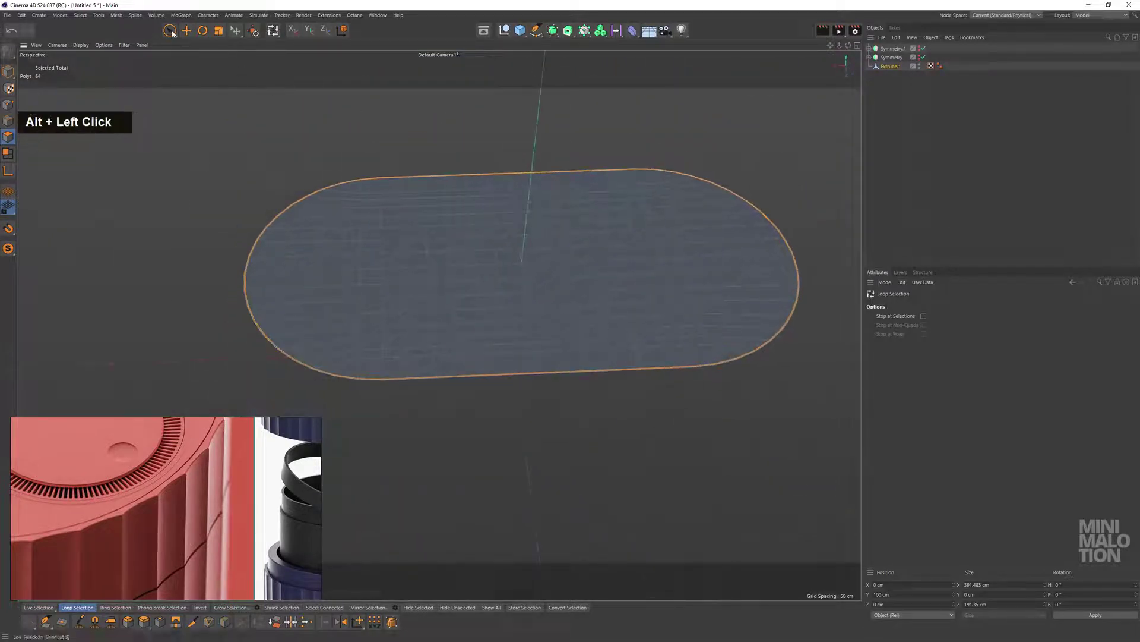
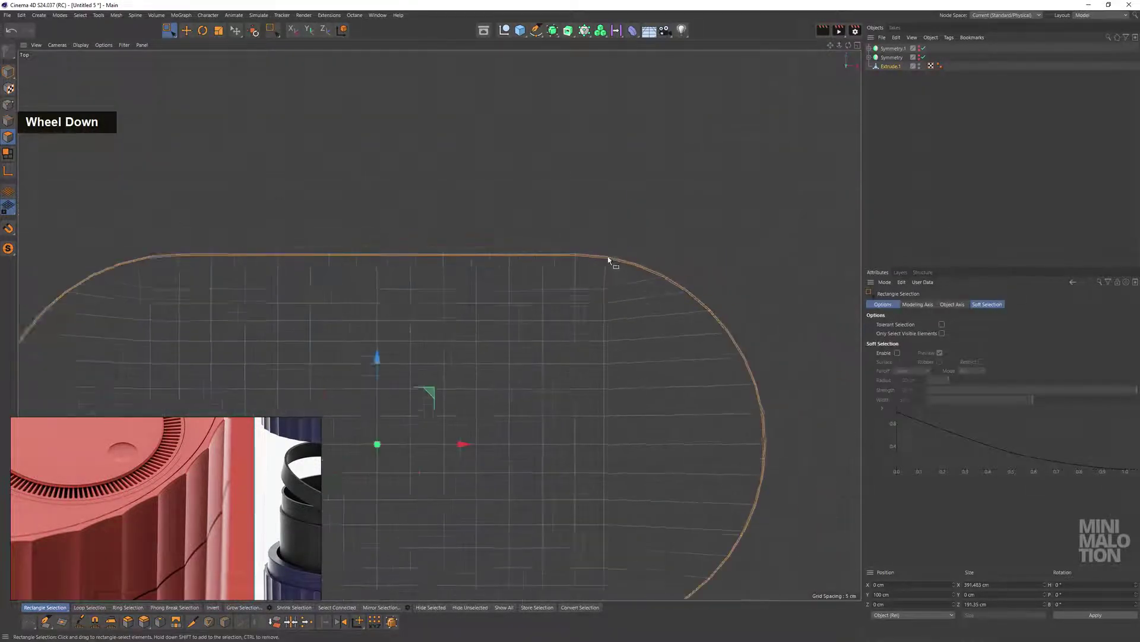
middle_click(517, 324)
scroll(down, 3)
click(349, 162)
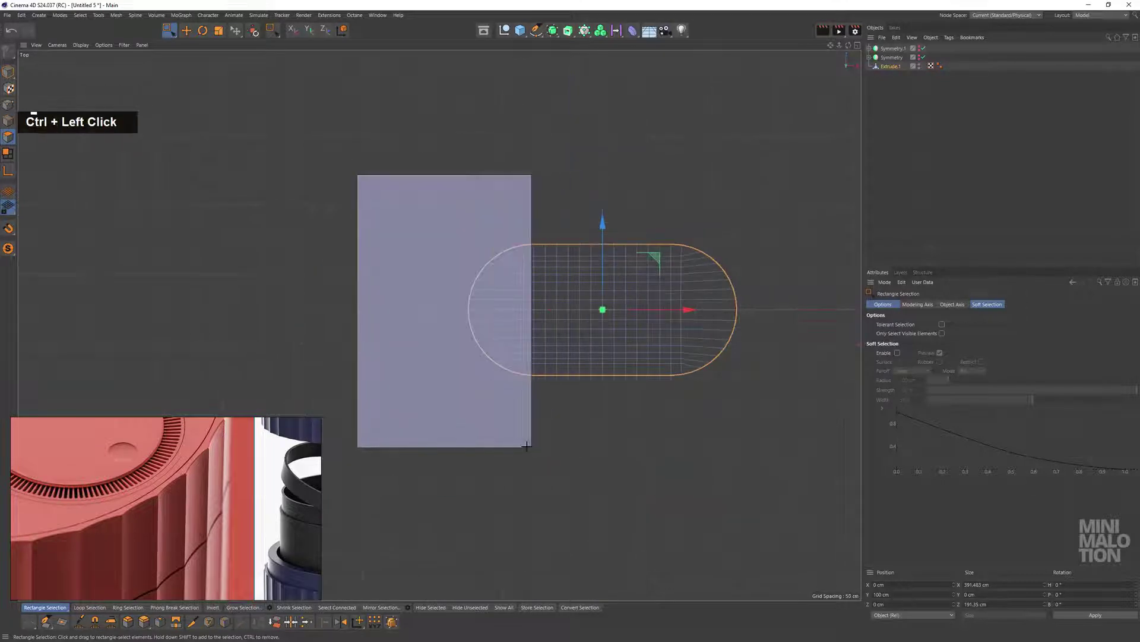
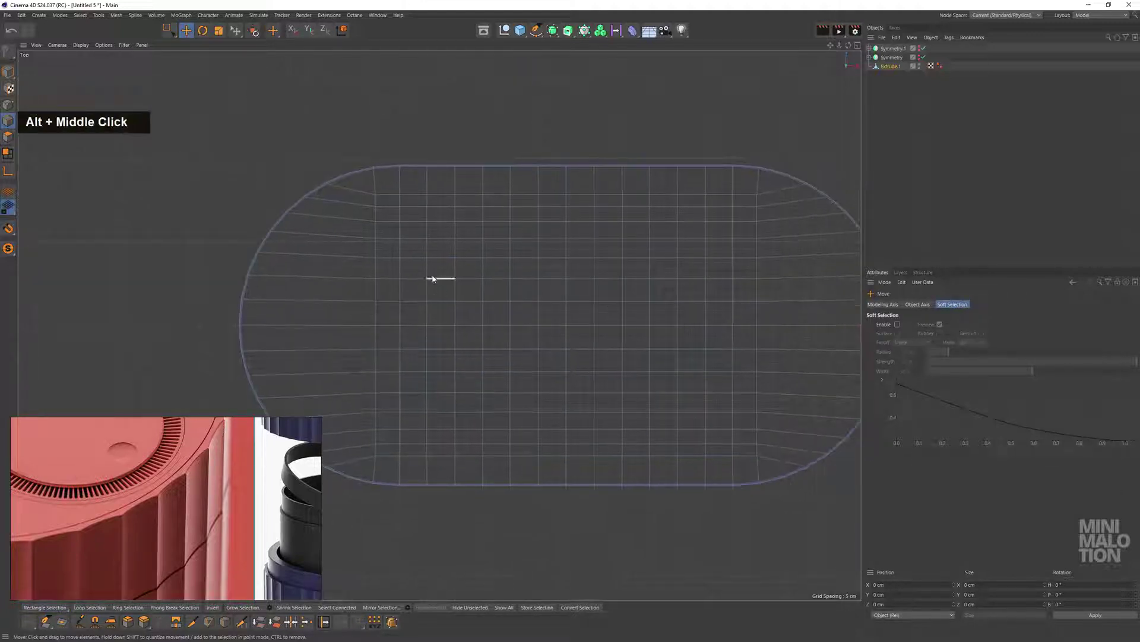
Loop-select the vertical edges across the middle and dissolve them
click(459, 272)
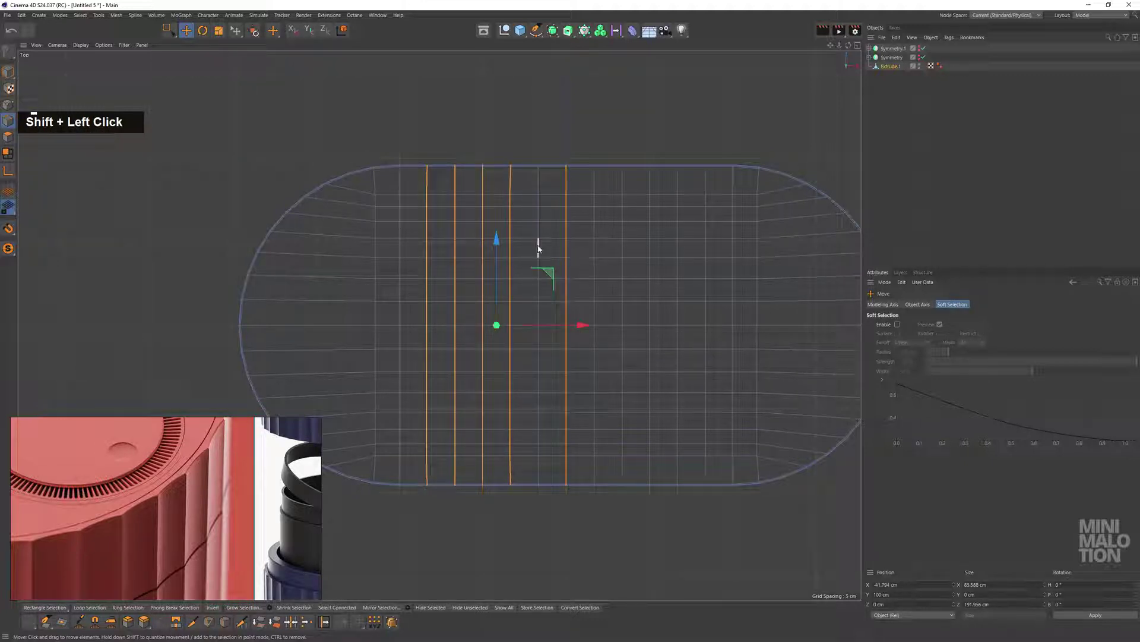
click(595, 236)
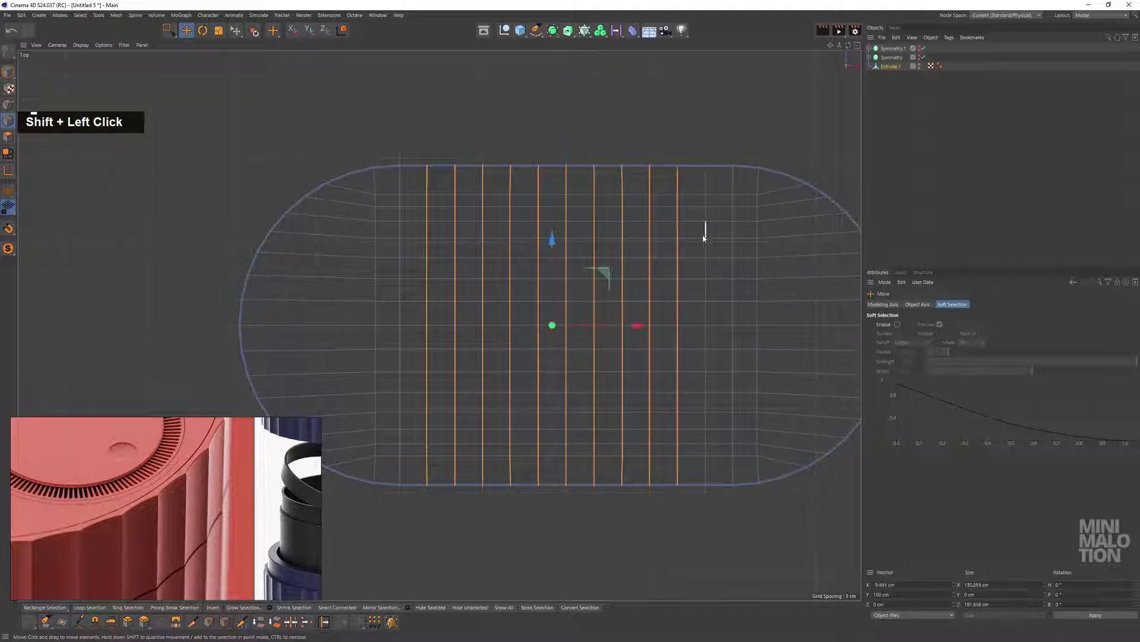
right_click(673, 118)
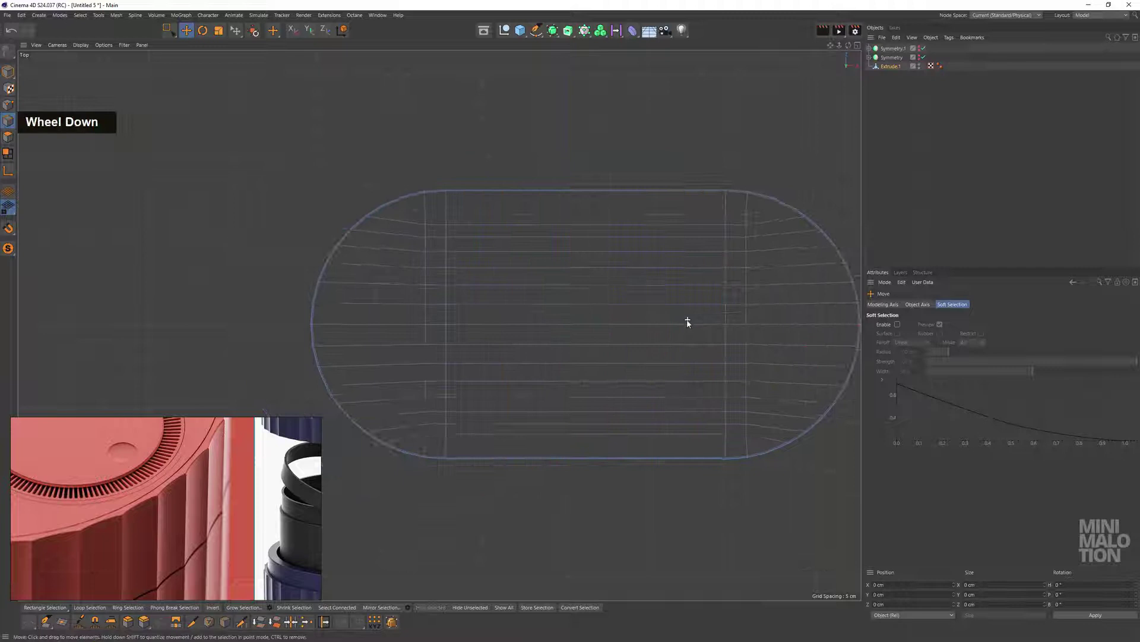
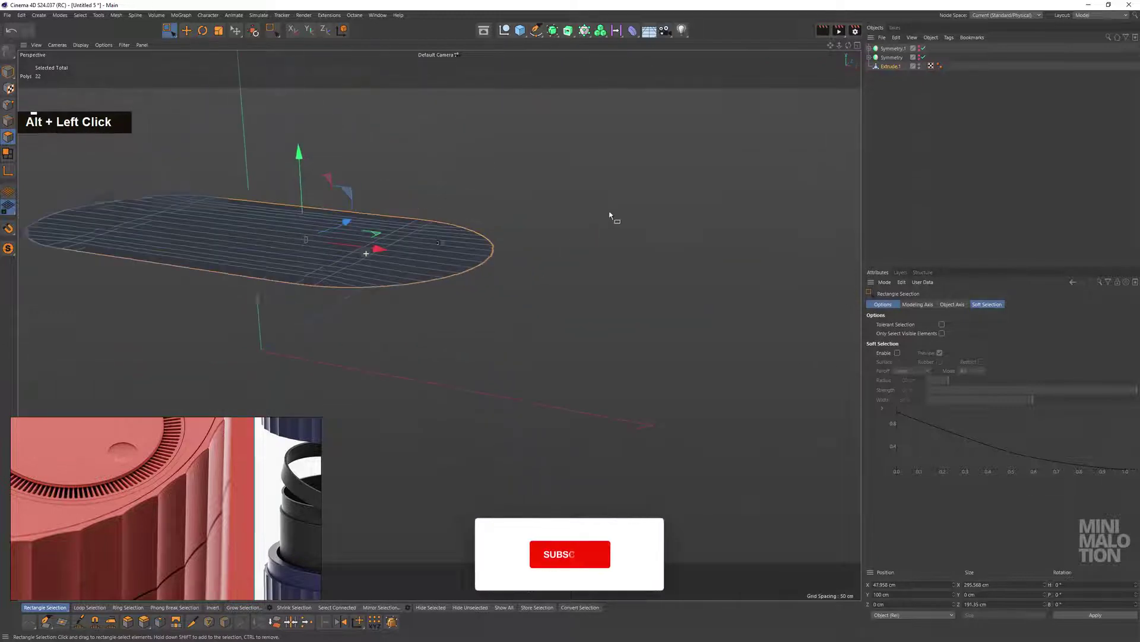
Clear remaining middle edges and switch the oval mesh to Point mode
middle_click(381, 250)
click(530, 271)
scroll(up, 3)
click(539, 333)
scroll(up, 3)
click(719, 372)
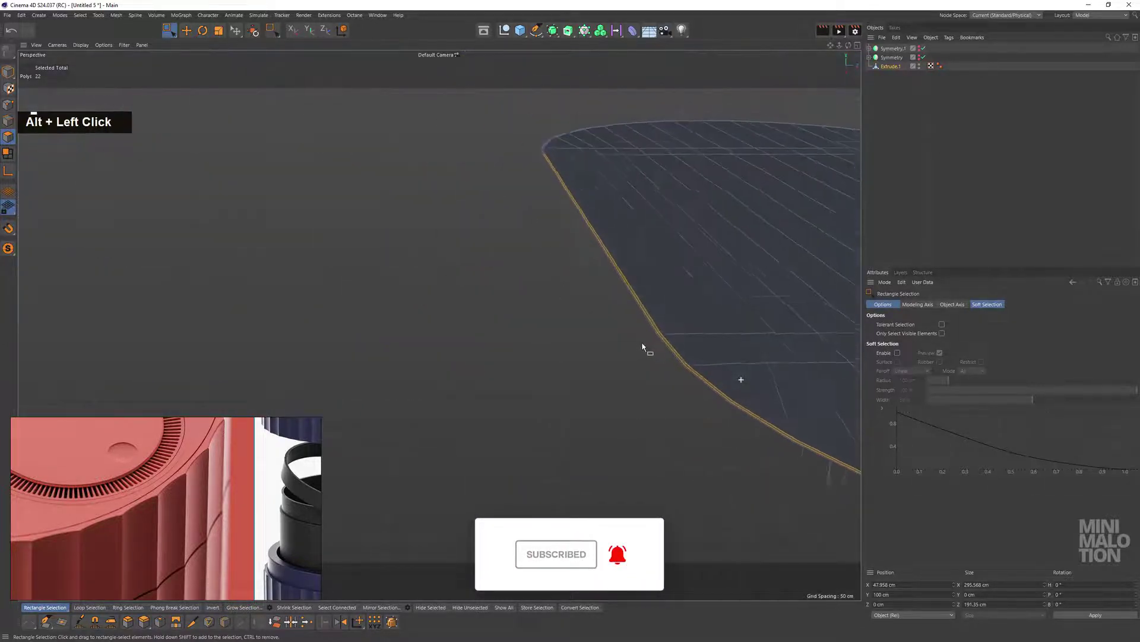
key(BackSpace)
click(703, 355)
scroll(up, 3)
click(746, 367)
scroll(down, 3)
click(659, 304)
With Loop Selection, select the 31-point loop along the oval's curved border
click(461, 287)
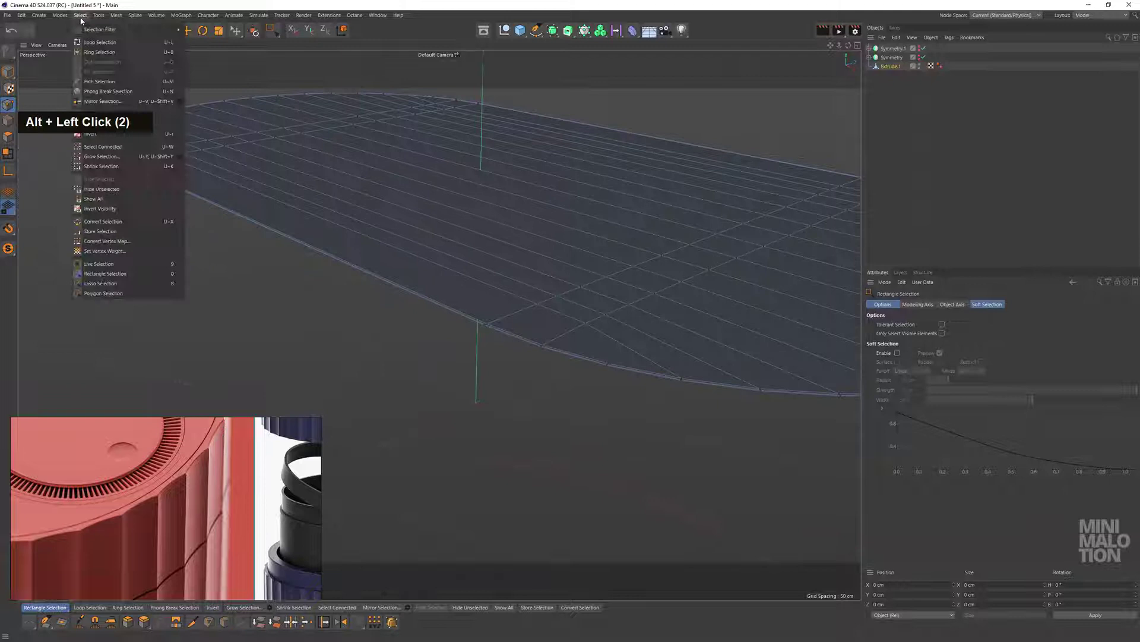
click(496, 334)
scroll(up, 3)
scroll(down, 3)
click(472, 281)
scroll(down, 3)
click(355, 207)
scroll(up, 3)
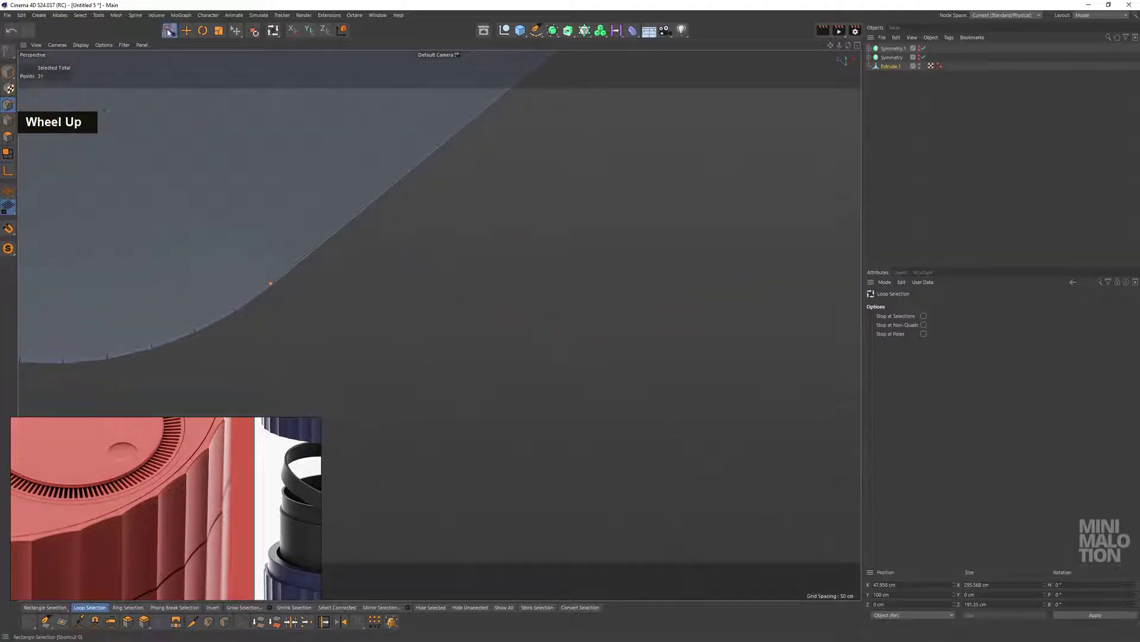
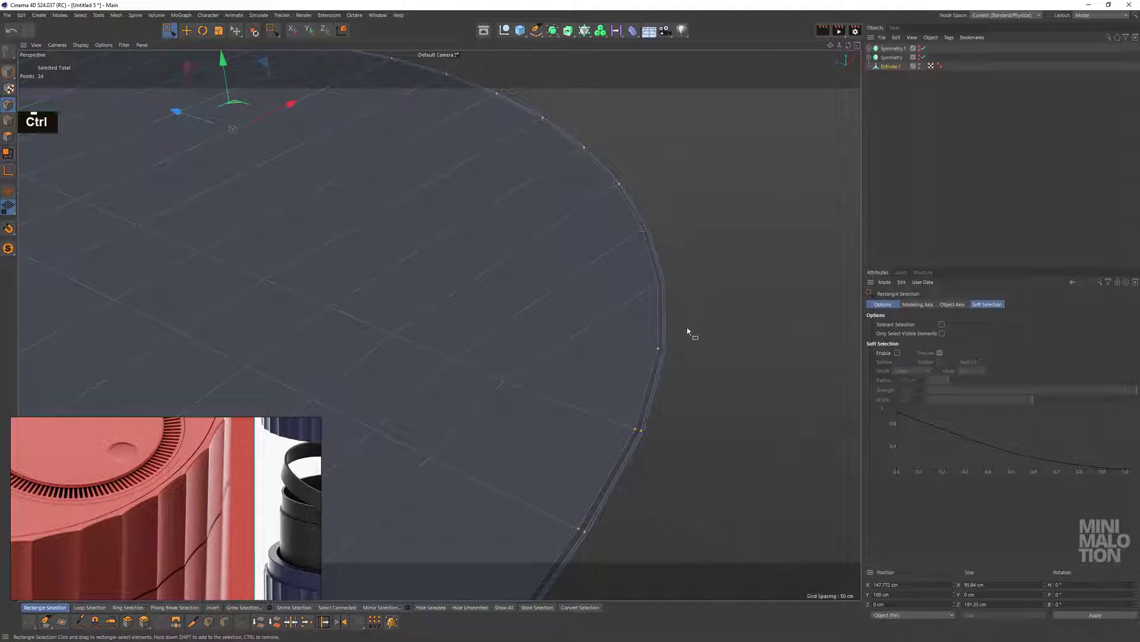
Switch to the Move tool and pick the first points along the rim edge
click(623, 281)
middle_click(636, 276)
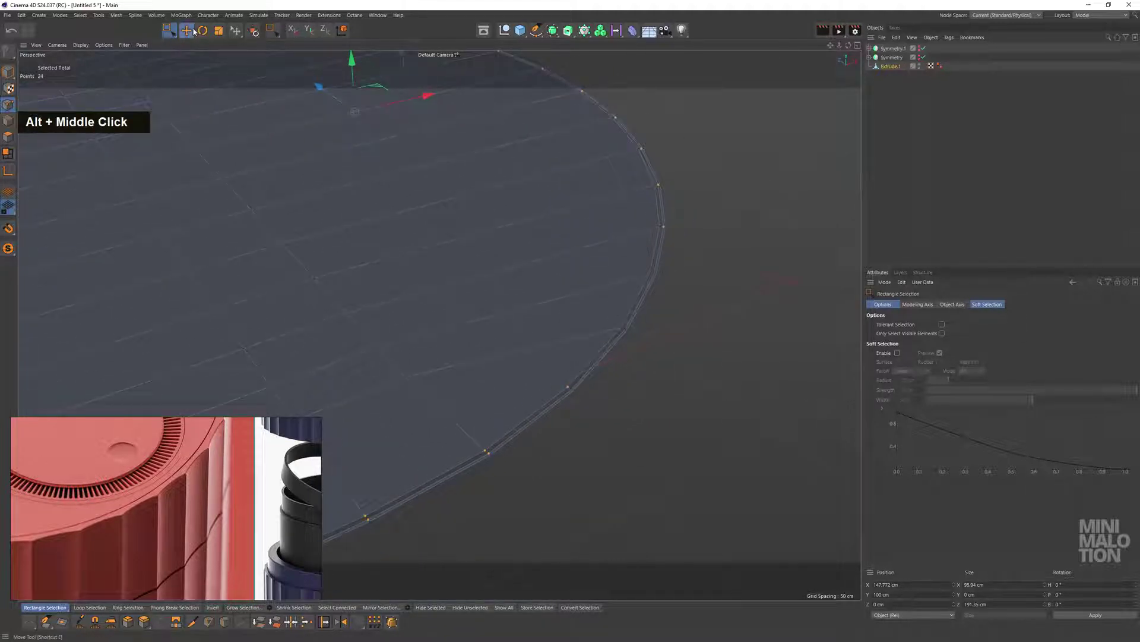
scroll(up, 3)
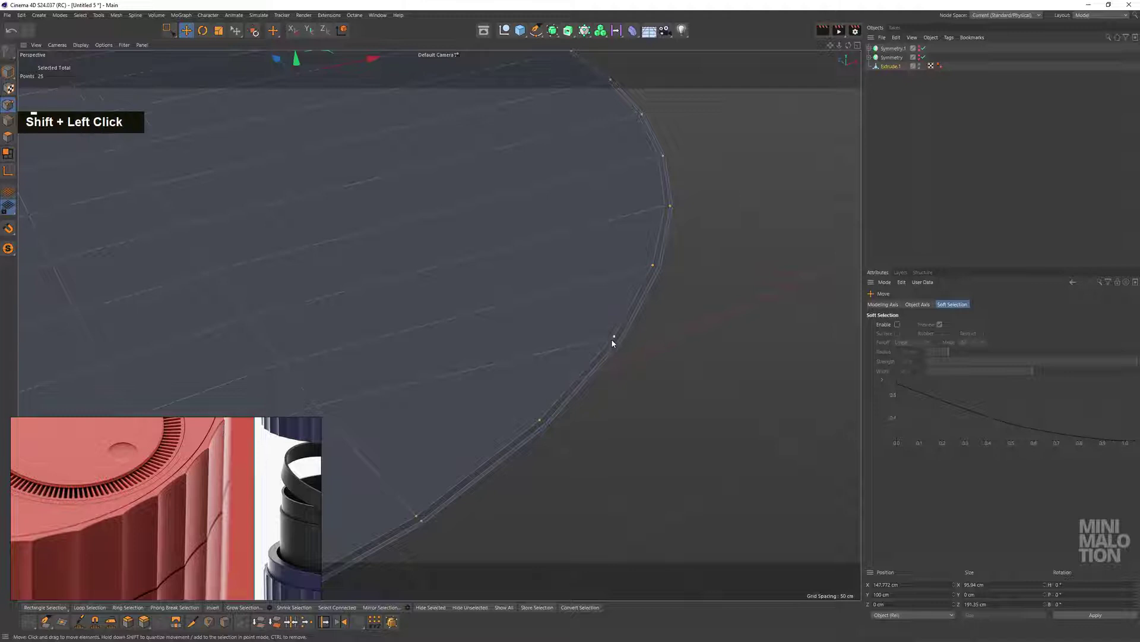
middle_click(594, 407)
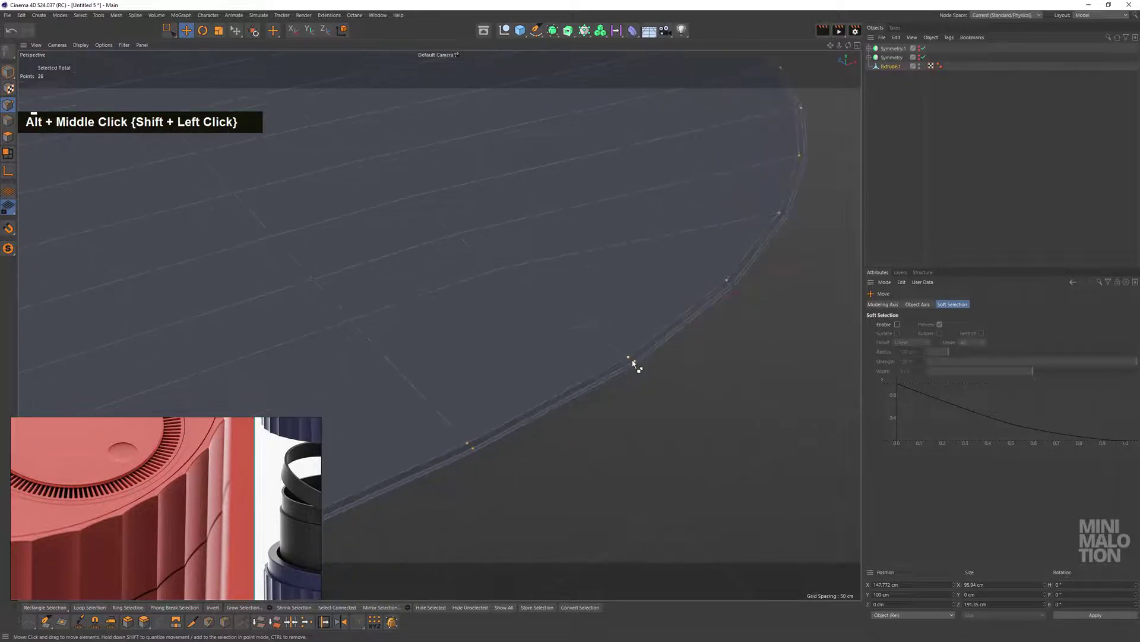
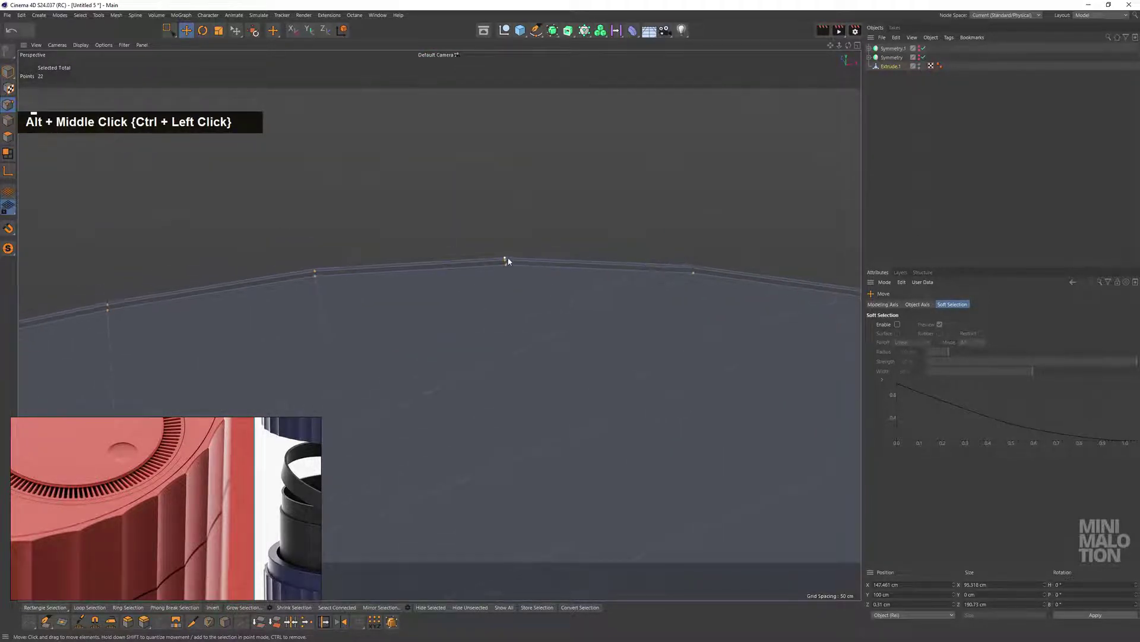
click(509, 262)
click(318, 273)
middle_click(306, 292)
click(520, 286)
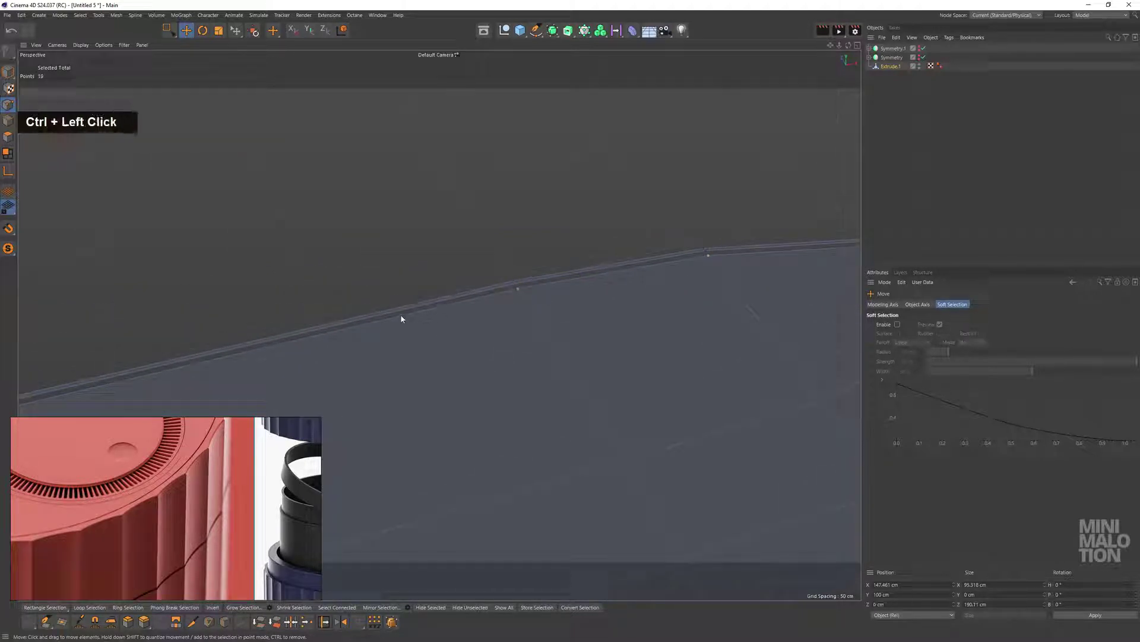
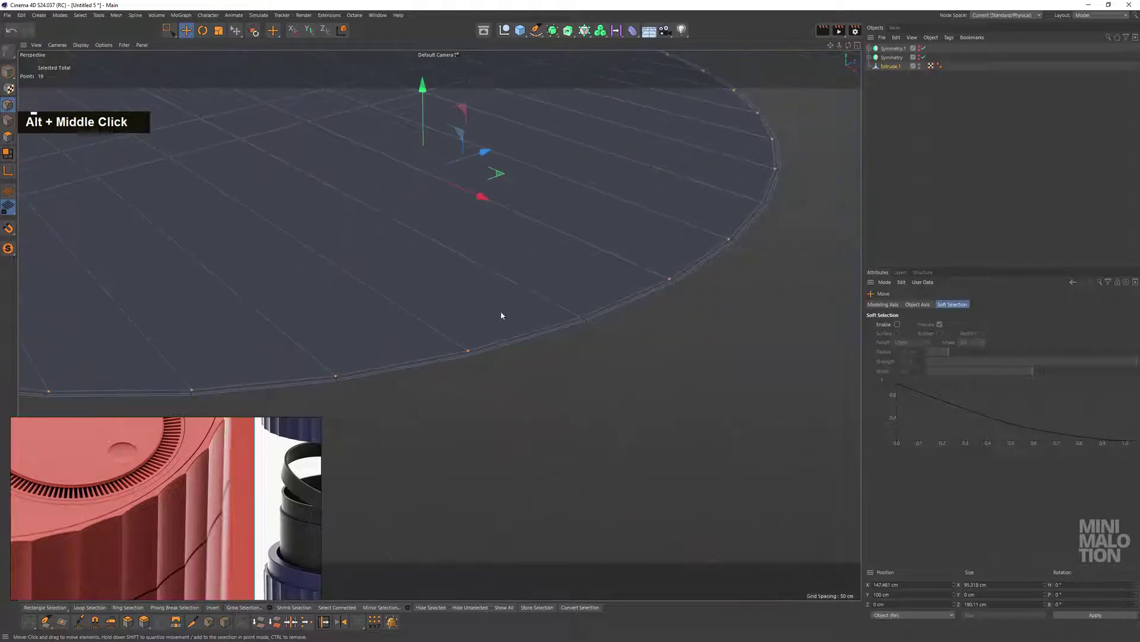
Extend the selection to 21 rim points and move them roughly 5 cm to reshape the top outline
click(527, 318)
scroll(up, 3)
click(522, 331)
scroll(down, 3)
middle_click(631, 356)
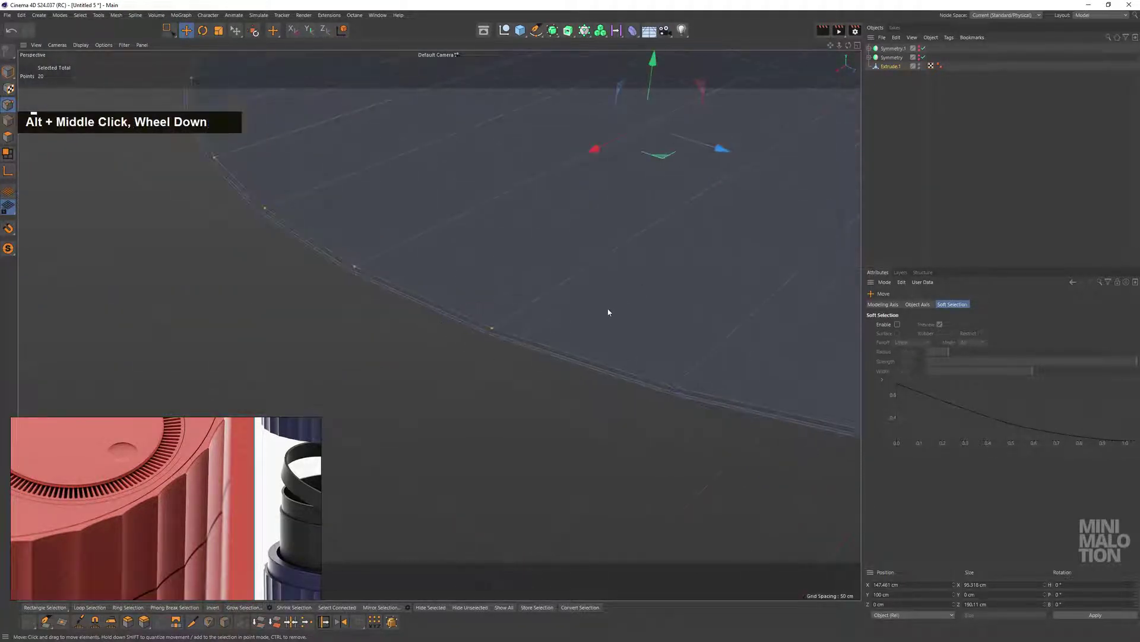
click(586, 378)
scroll(down, 3)
middle_click(674, 335)
click(446, 303)
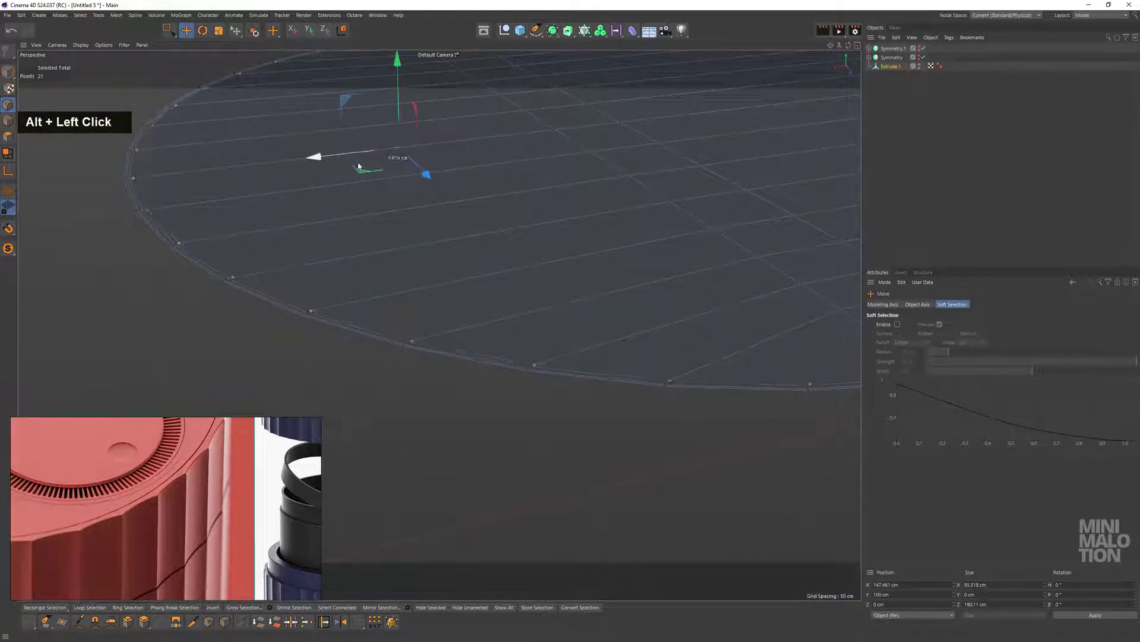
scroll(down, 3)
middle_click(535, 247)
click(340, 295)
key(ctrl+z)
scroll(down, 3)
middle_click(472, 306)
click(505, 293)
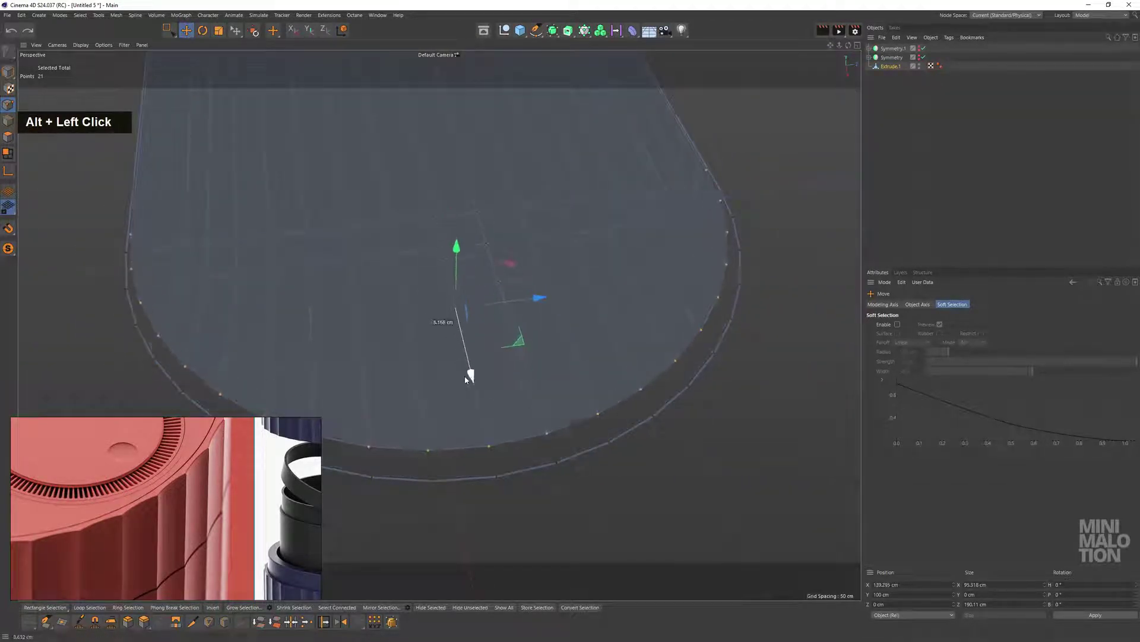
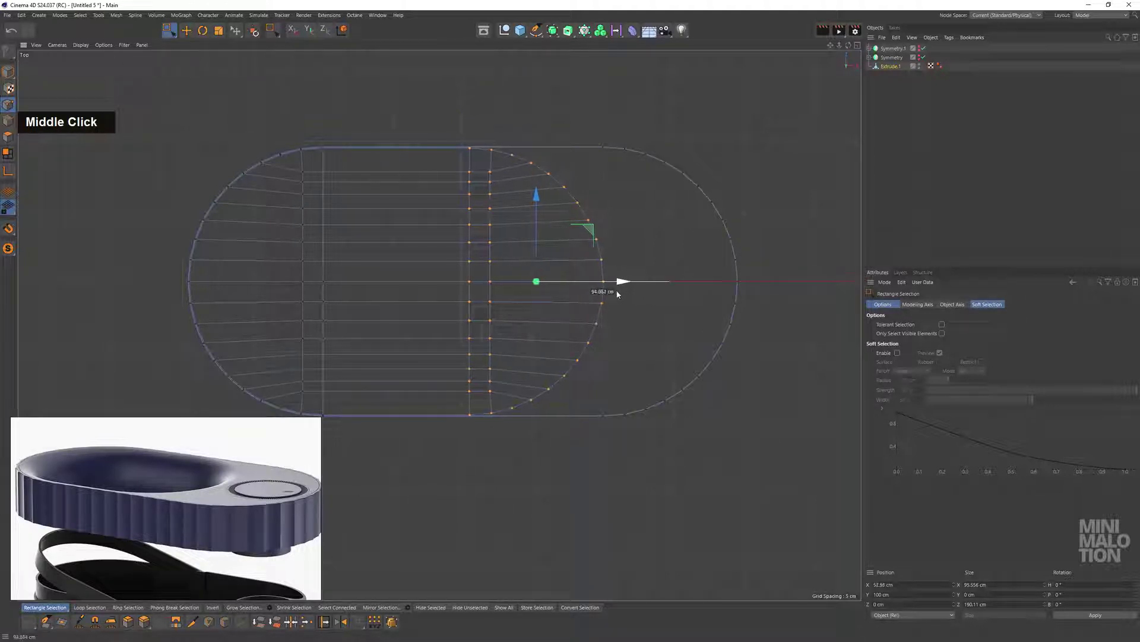
Frame the oval mesh in Top view and bring up the mesh commands to choose Loop/Path Cut
scroll(down, 3)
middle_click(452, 293)
scroll(up, 3)
scroll(down, 3)
middle_click(583, 309)
scroll(up, 3)
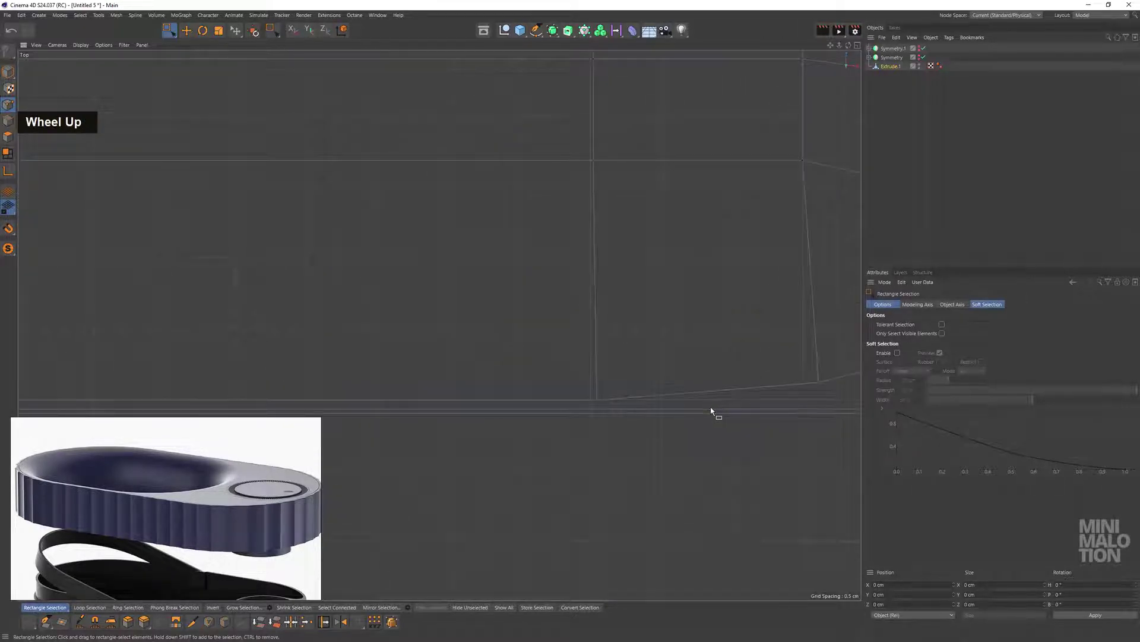
scroll(down, 3)
middle_click(575, 383)
scroll(down, 3)
middle_click(646, 361)
scroll(down, 3)
middle_click(606, 317)
right_click(610, 256)
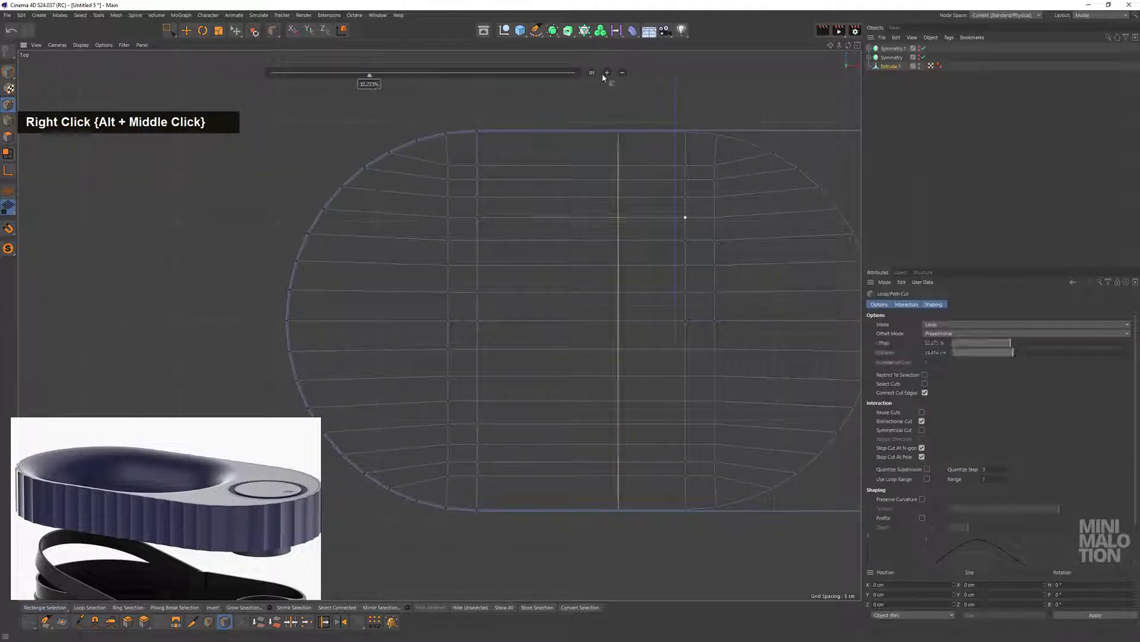
Preview three evenly spaced loop cuts across the lid mesh with Loop/Path Cut, then undo them
double_click(607, 76)
middle_click(633, 249)
scroll(up, 3)
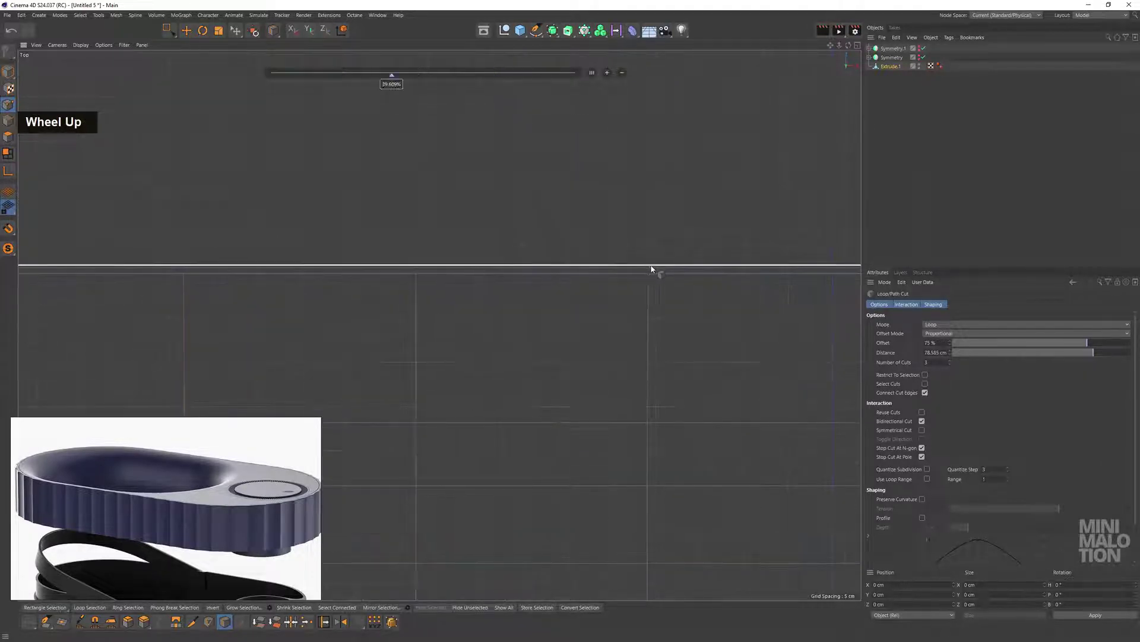
double_click(608, 76)
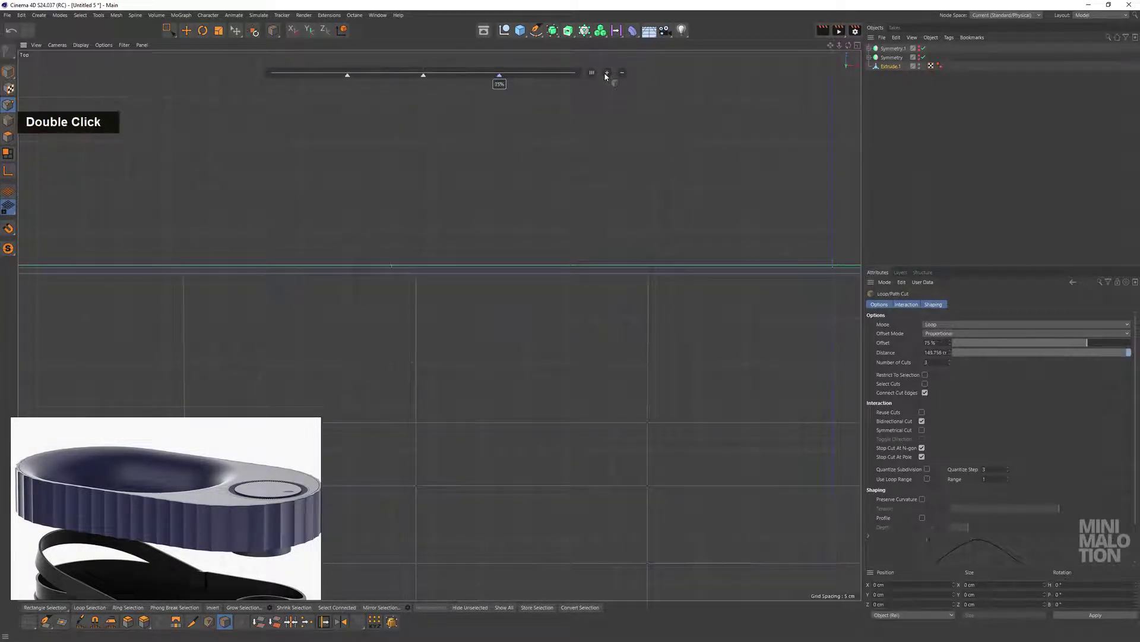
scroll(down, 3)
middle_click(640, 271)
scroll(up, 3)
key(ctrl+z)
Reposition the view over the lid to line up a single horizontal loop cut
scroll(up, 3)
middle_click(581, 292)
scroll(up, 3)
scroll(down, 3)
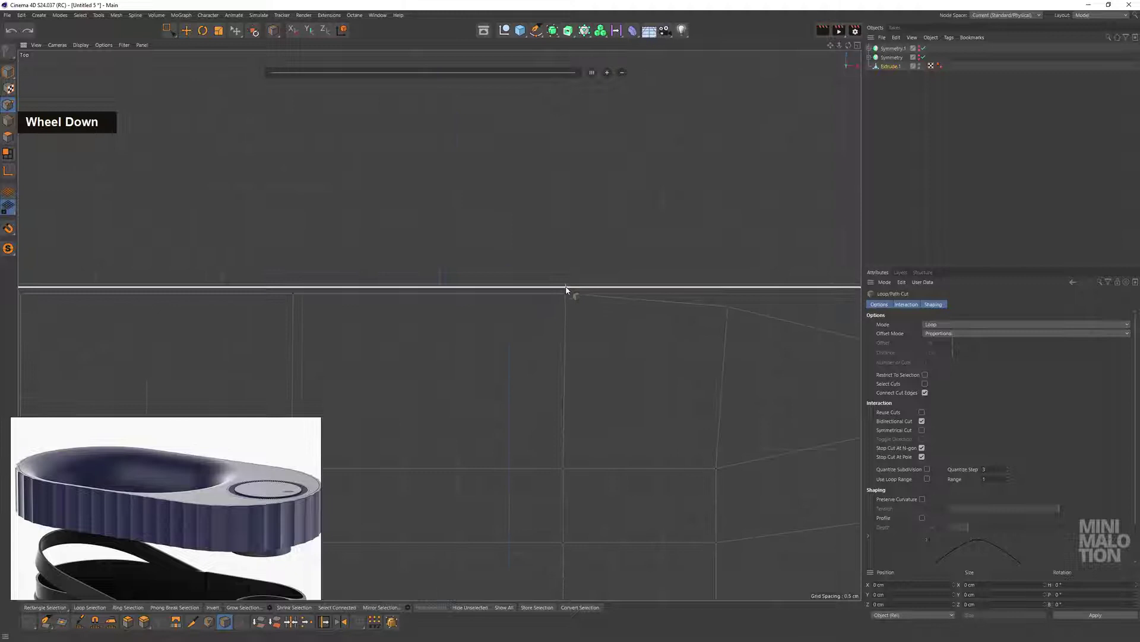
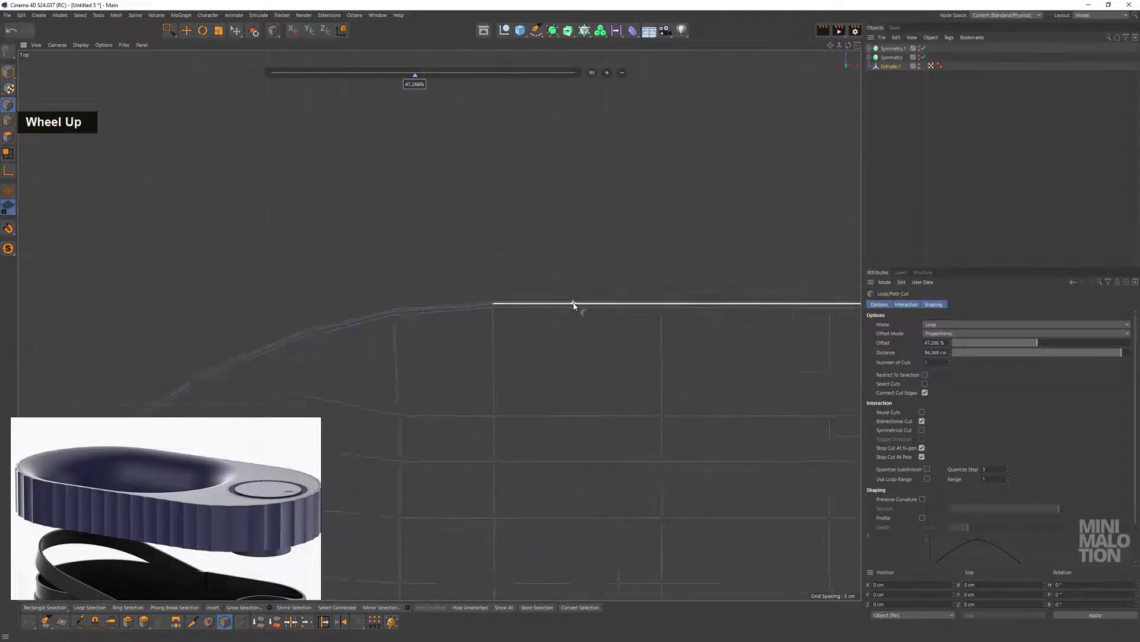
scroll(down, 3)
middle_click(594, 306)
scroll(up, 3)
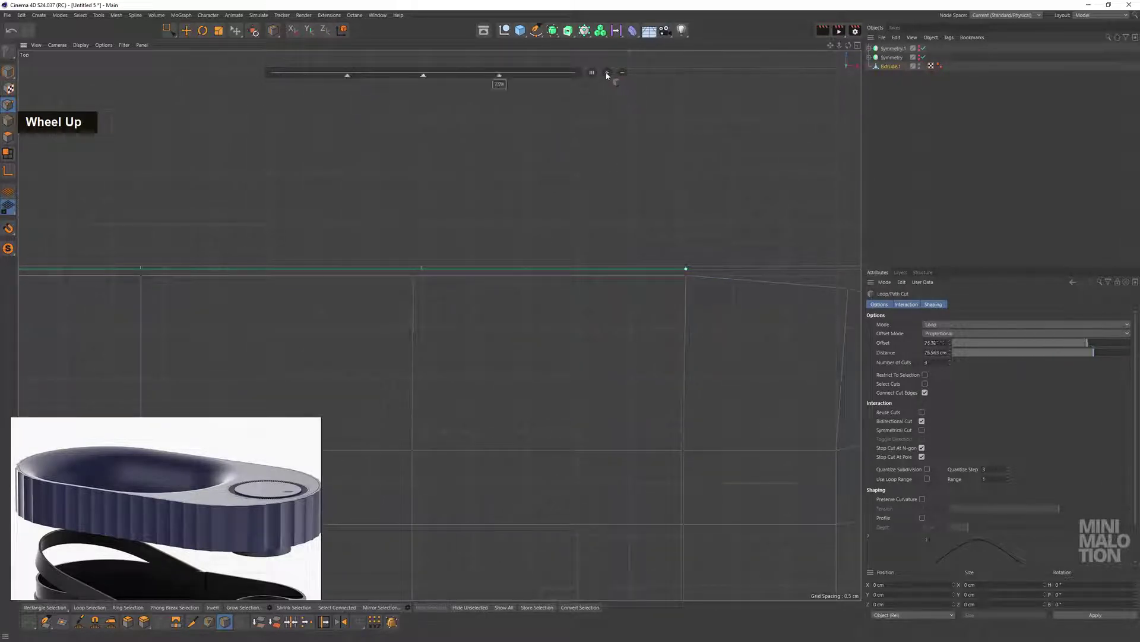
scroll(down, 3)
middle_click(552, 409)
scroll(up, 3)
middle_click(576, 311)
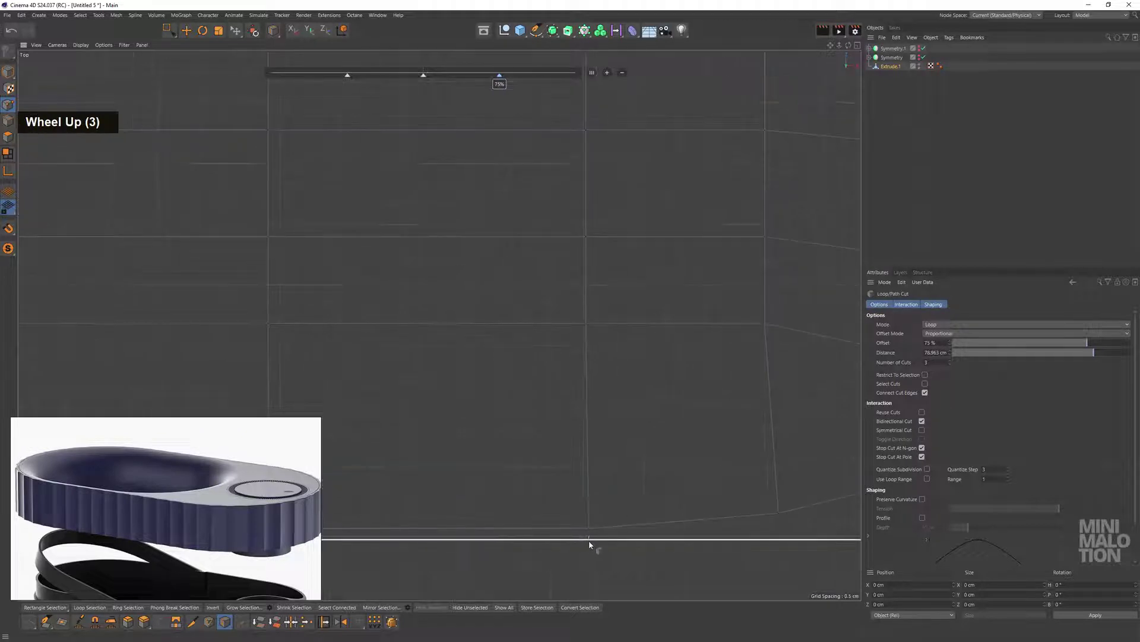
scroll(up, 3)
middle_click(502, 517)
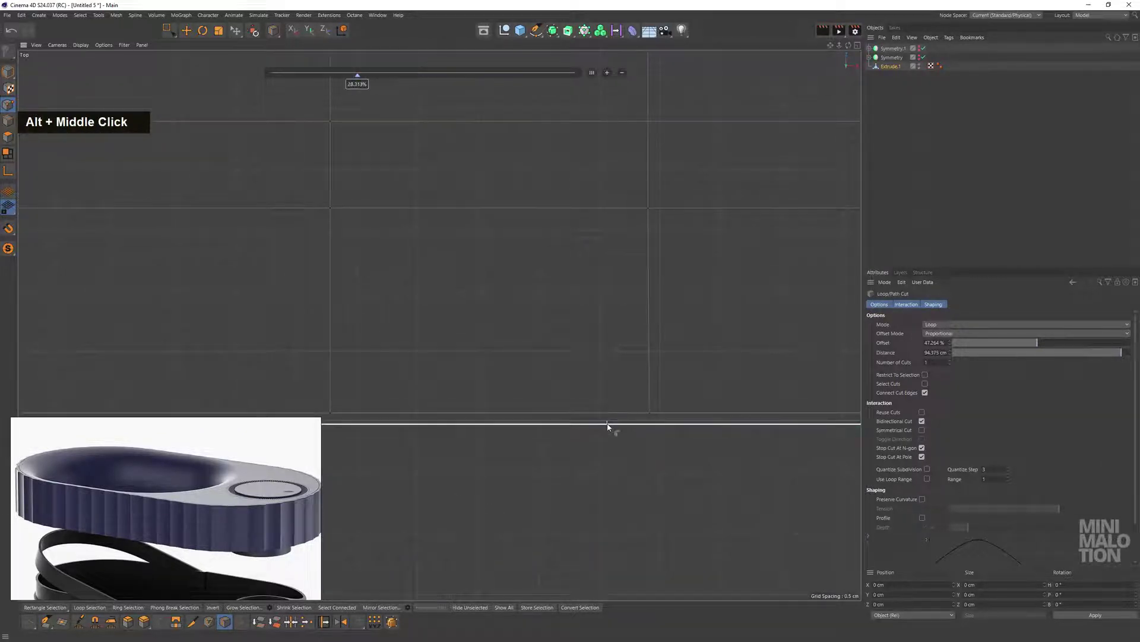
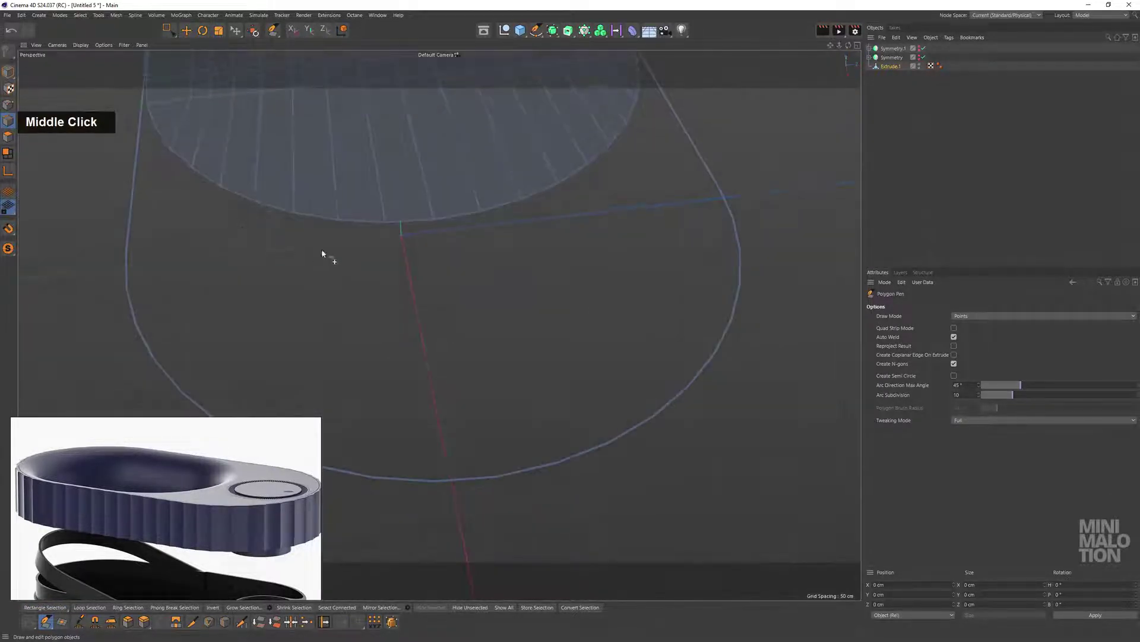
Place Polygon Pen points along the rim edge and top face to start new polygons
click(507, 223)
middle_click(577, 292)
scroll(up, 3)
middle_click(628, 350)
click(464, 363)
middle_click(558, 347)
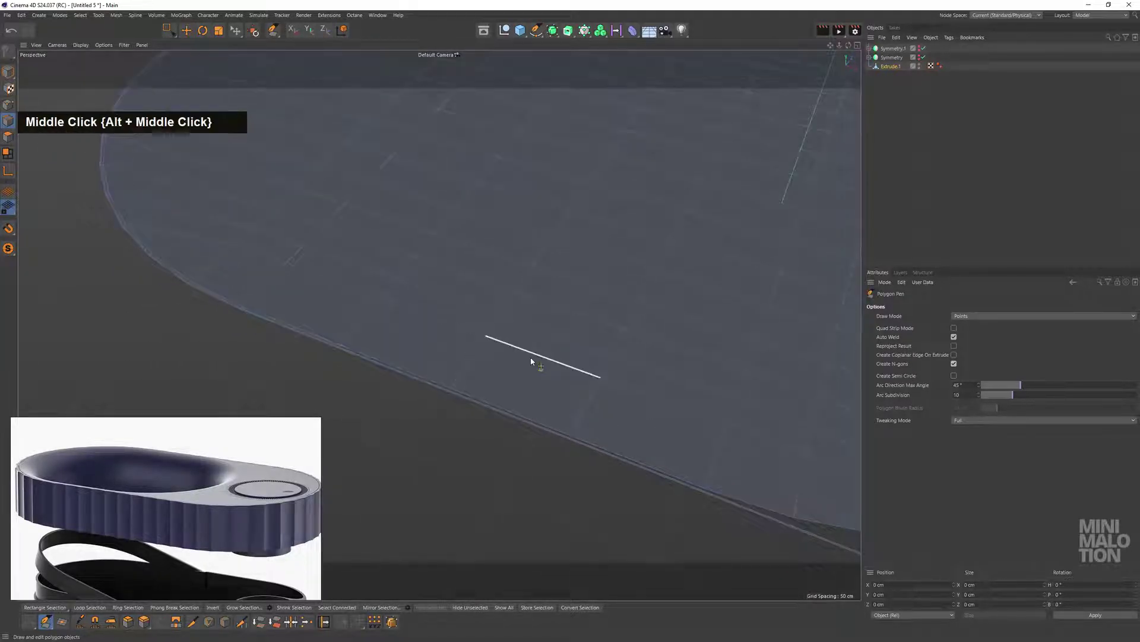
scroll(up, 3)
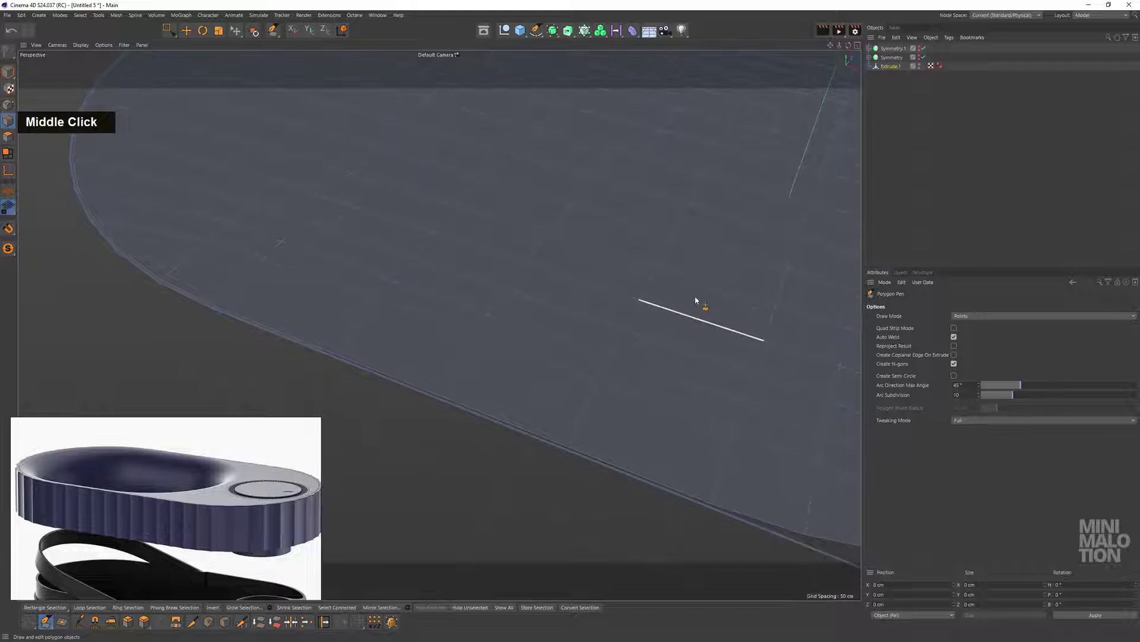
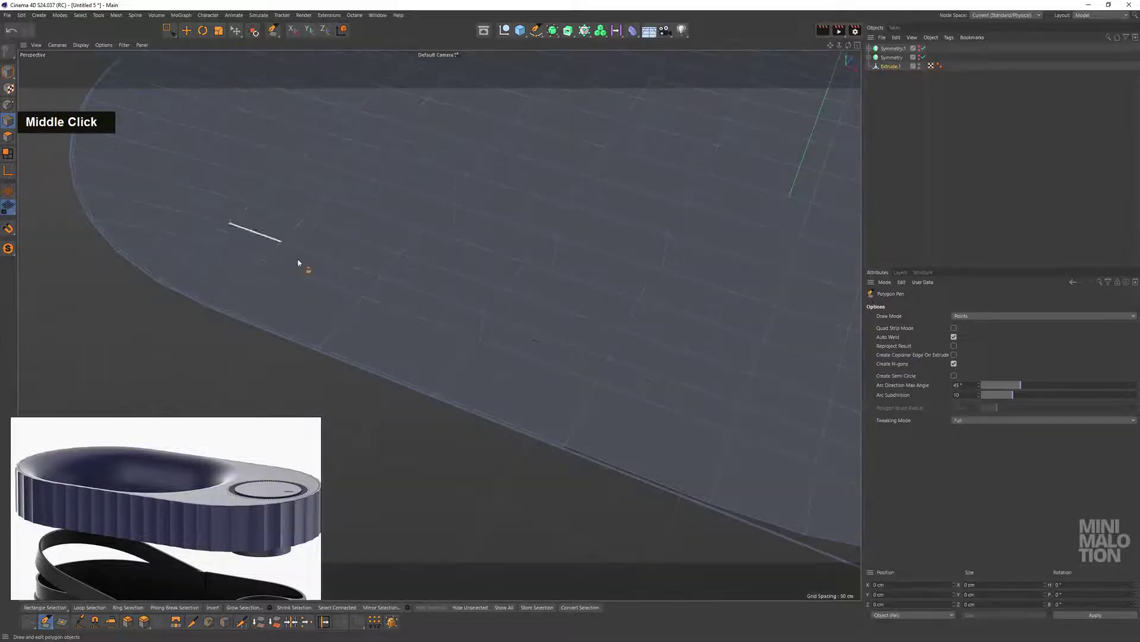
click(294, 256)
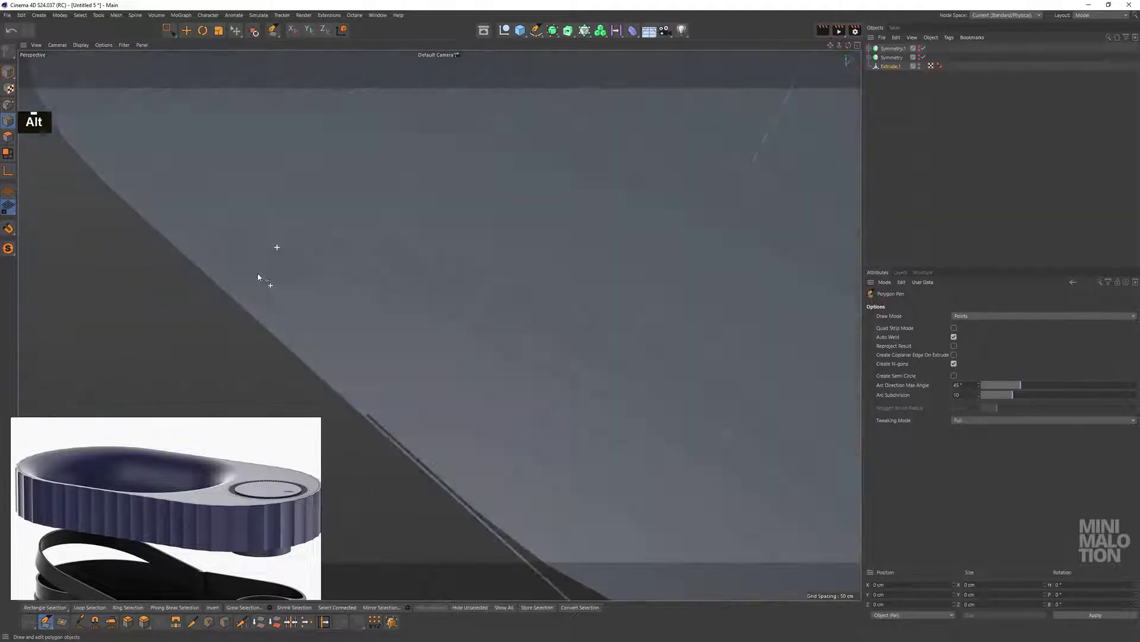
scroll(up, 3)
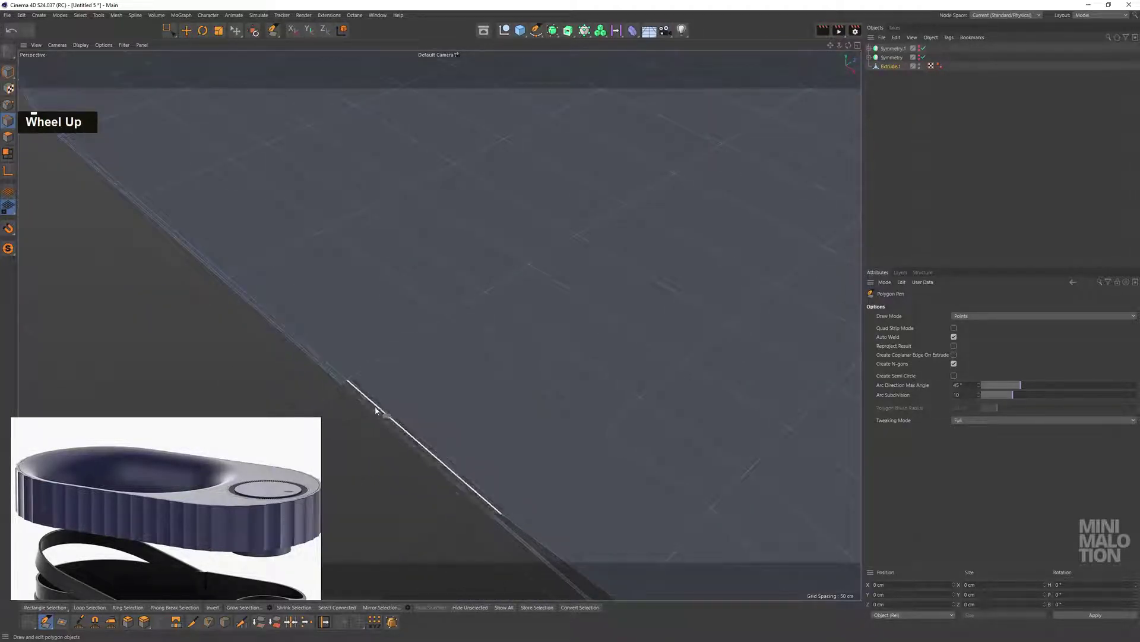
click(376, 410)
middle_click(569, 474)
click(512, 334)
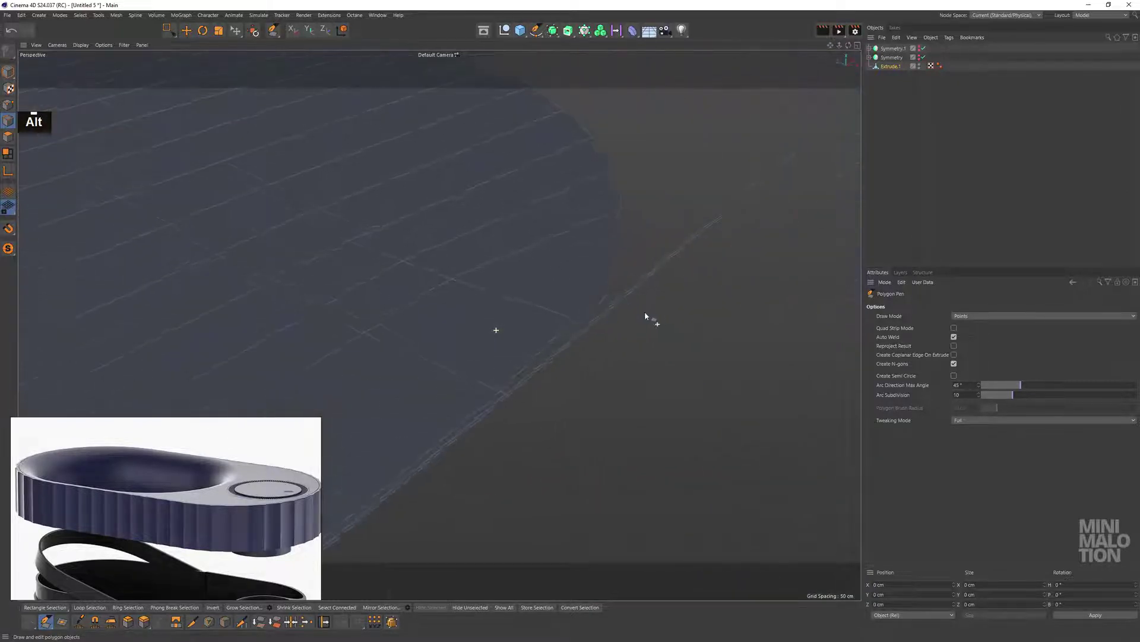
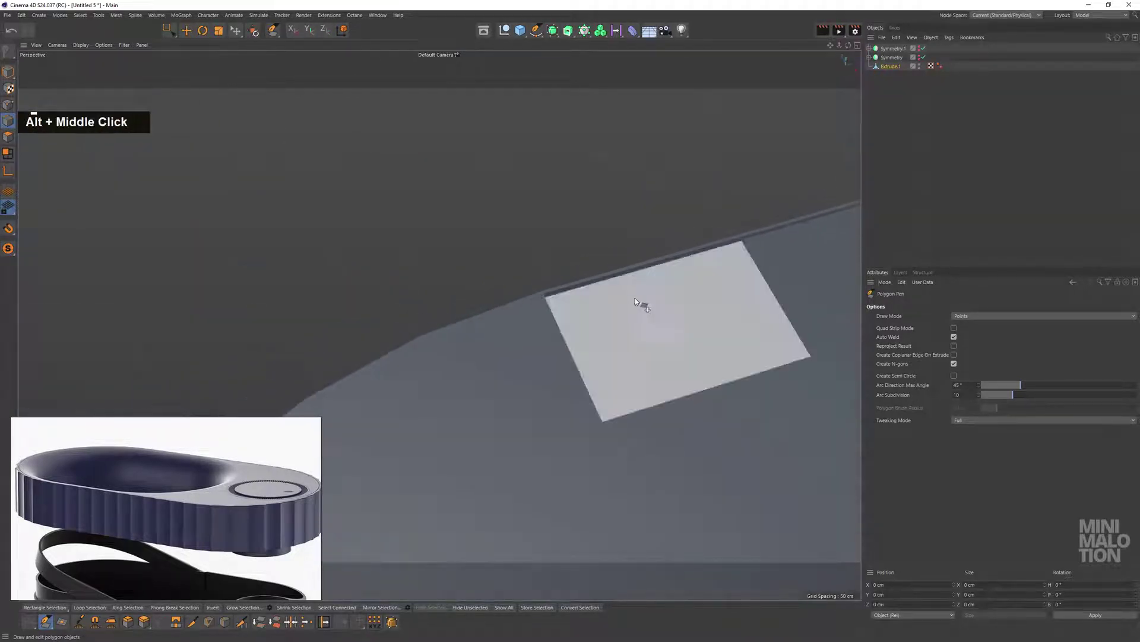
Extend a polygon from the border edge, undo the misplaced attempts, and set a point on the rim
scroll(up, 3)
click(602, 298)
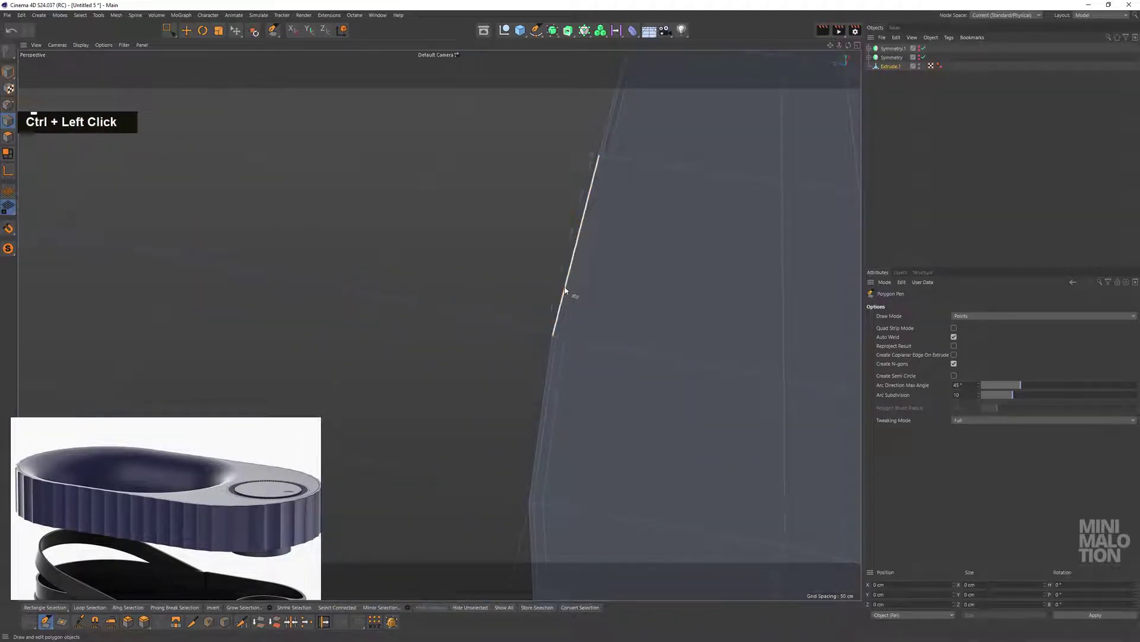
key(ctrl+z)
click(581, 284)
key(ctrl+z)
key(ctrl+z)
scroll(down, 3)
middle_click(700, 270)
scroll(down, 3)
middle_click(664, 251)
click(577, 268)
scroll(down, 3)
middle_click(636, 329)
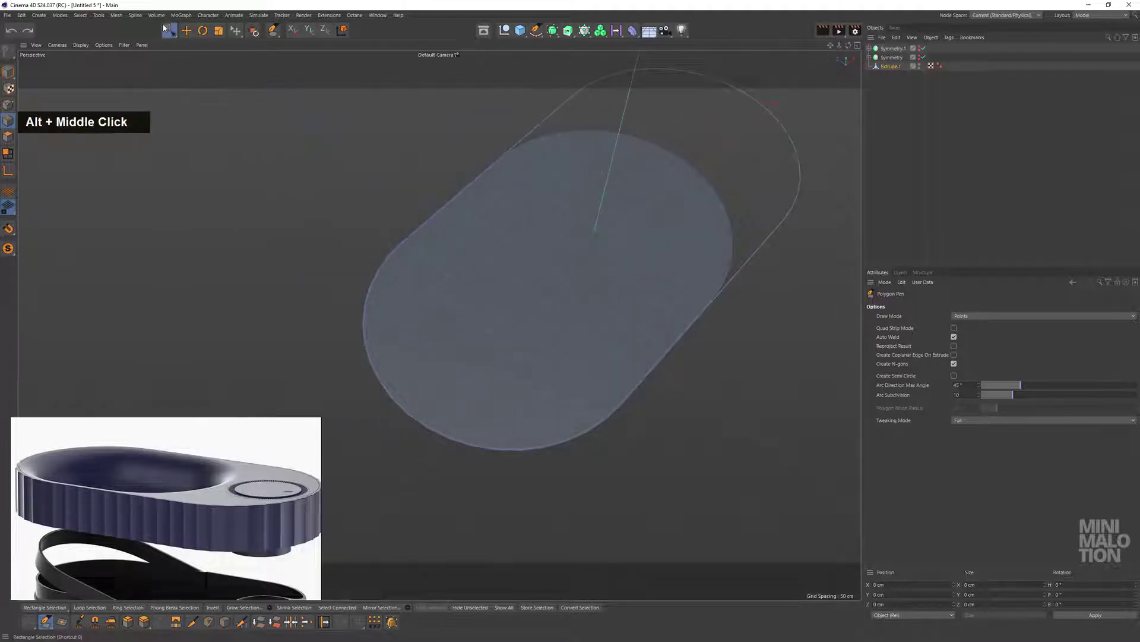
Delete an unwanted element near the rim, undoing and redoing the deletion
scroll(down, 3)
middle_click(660, 255)
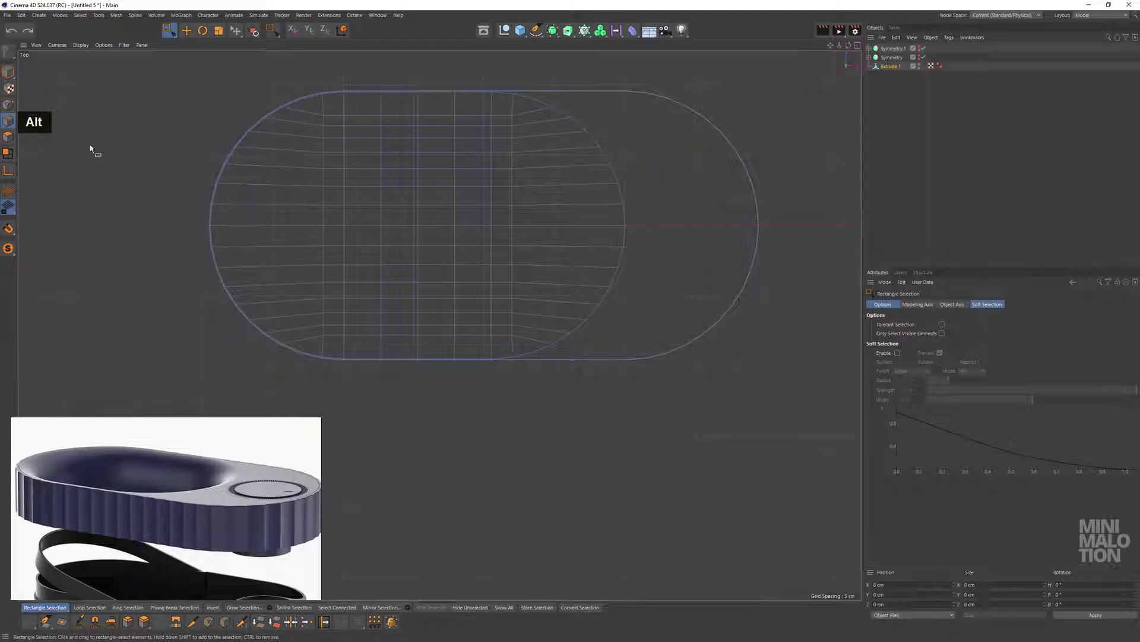
scroll(down, 3)
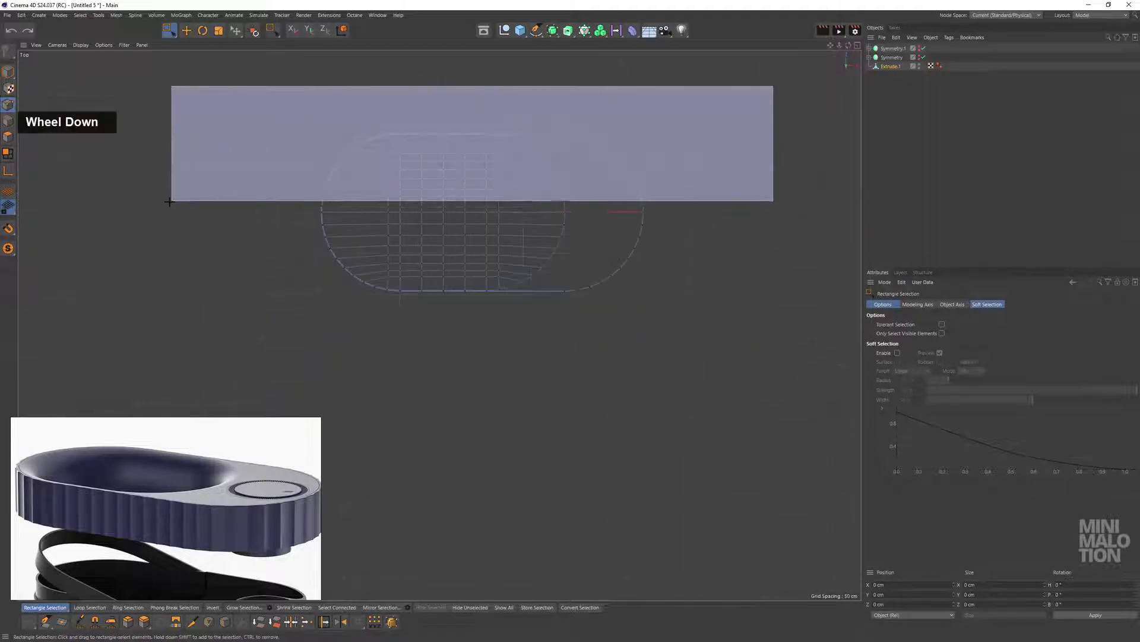
key(BackSpace)
key(ctrl+z)
scroll(up, 3)
key(BackSpace)
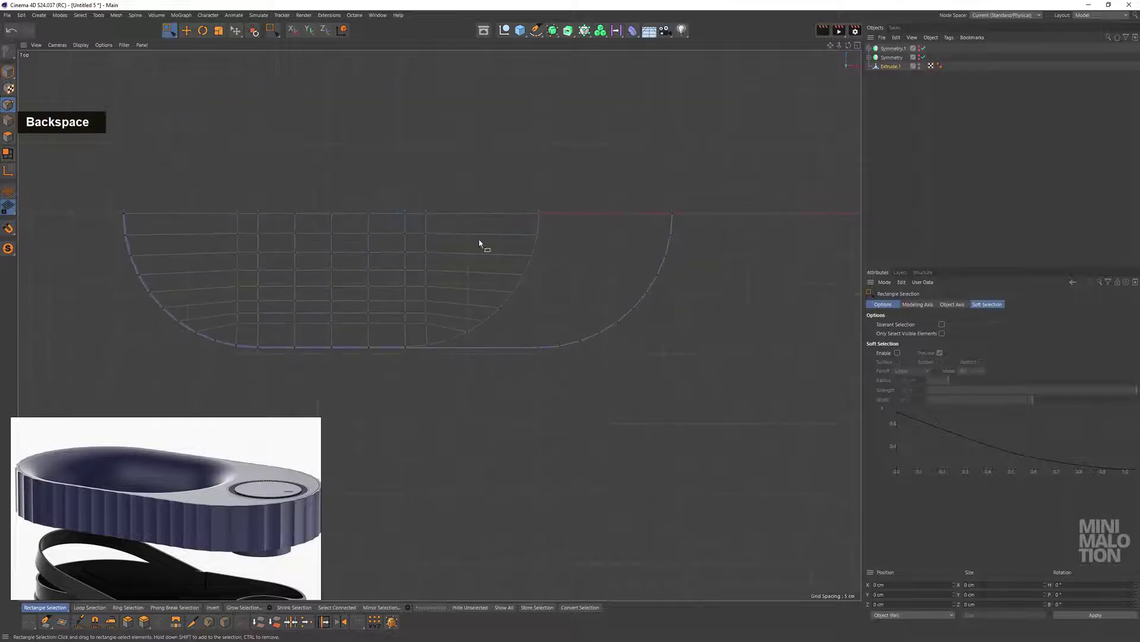
Add a loop cut near the rim at about 80% and start tweaking the new edge with the Polygon Pen
middle_click(493, 239)
scroll(up, 3)
middle_click(500, 380)
scroll(up, 3)
middle_click(538, 345)
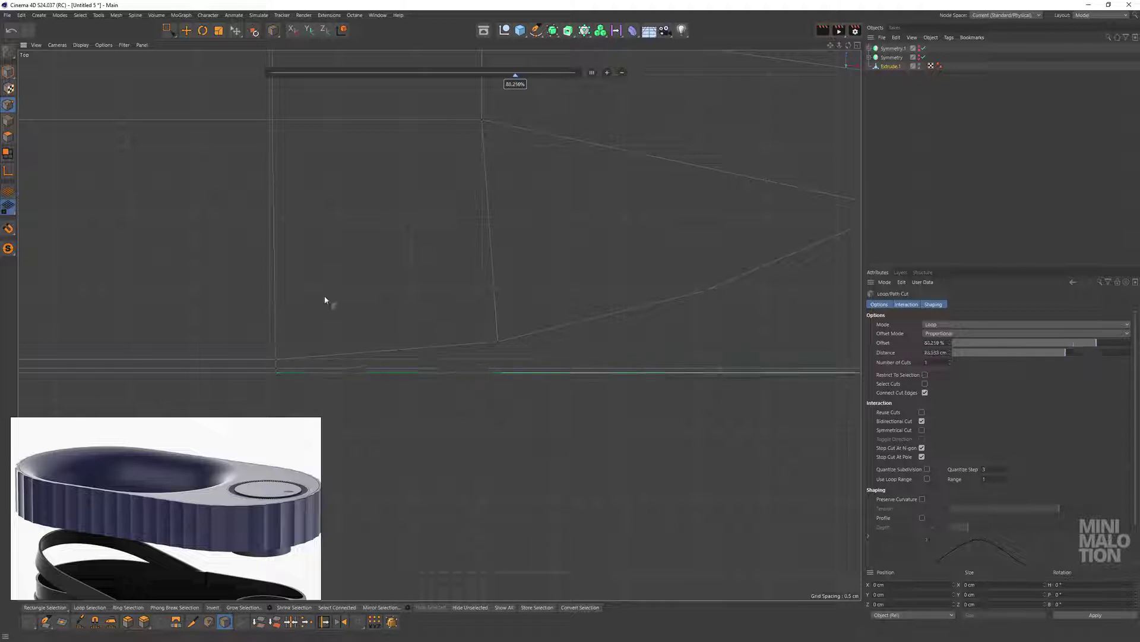
click(428, 369)
click(562, 336)
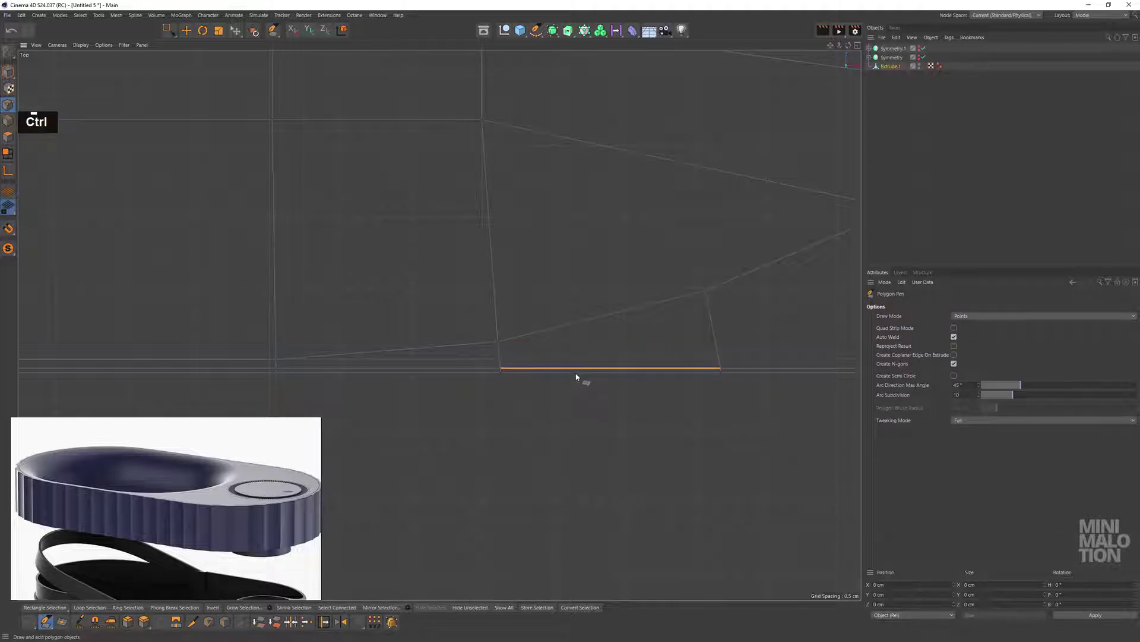
scroll(down, 3)
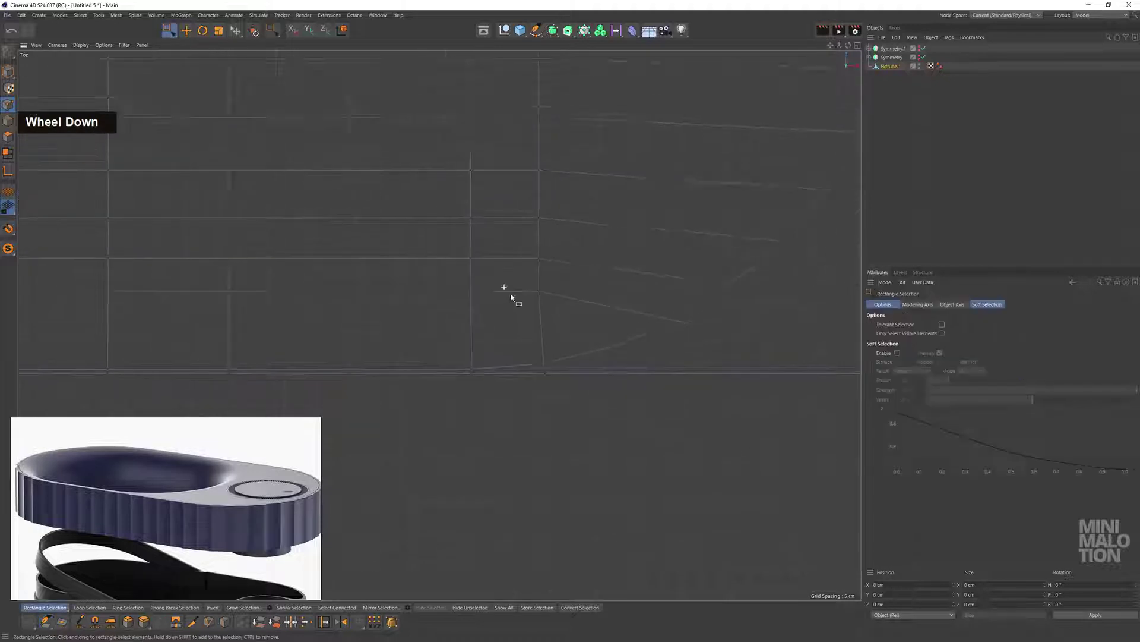
middle_click(514, 260)
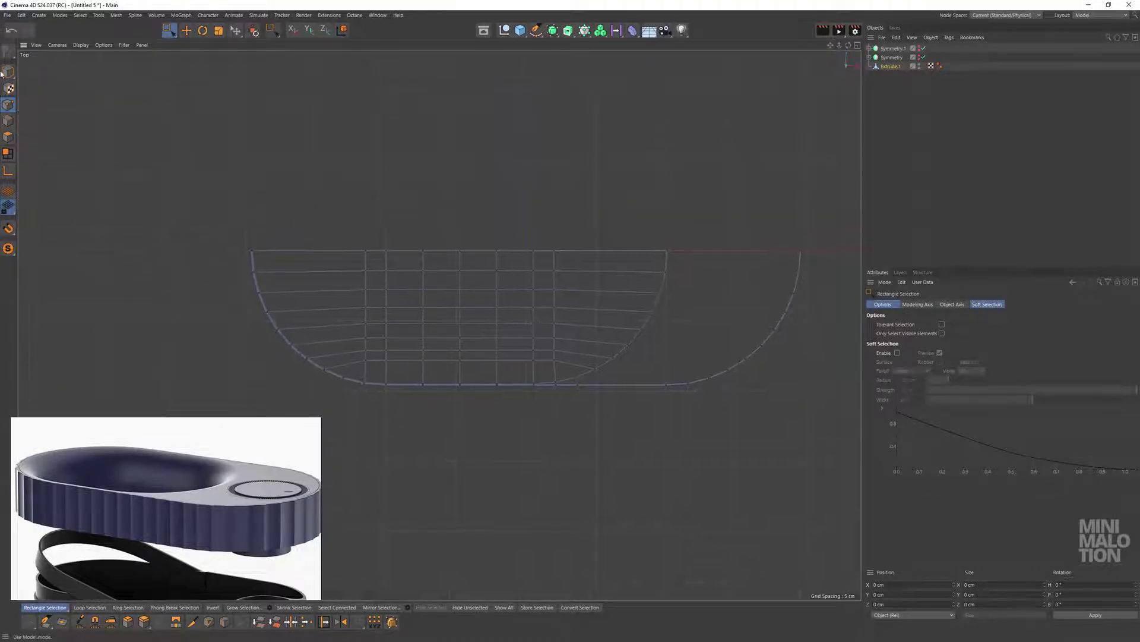
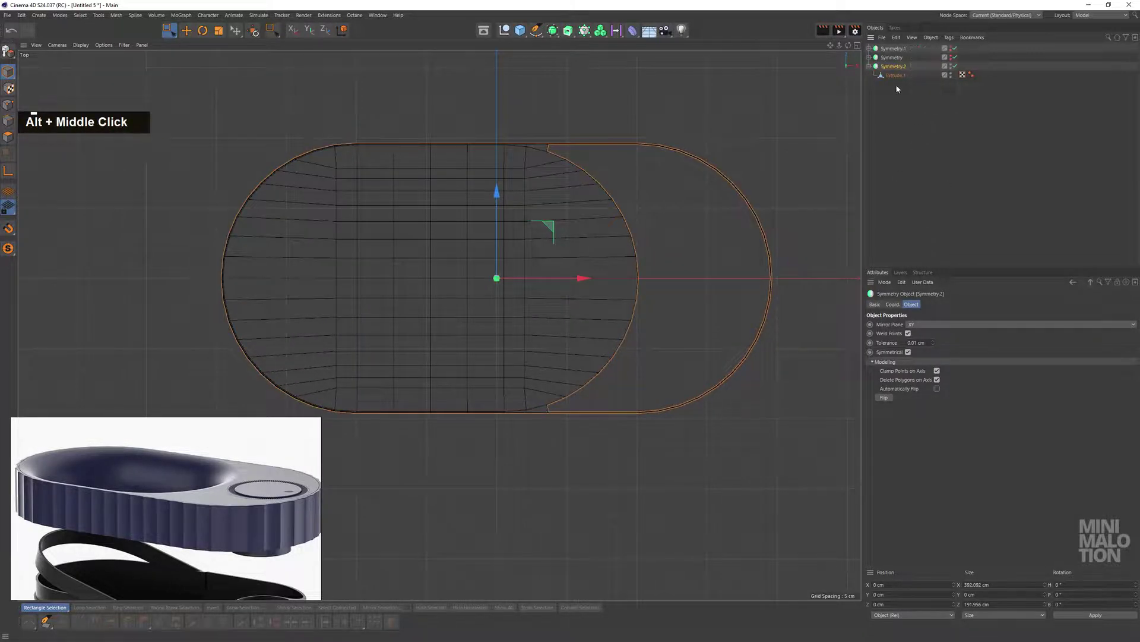
Wrap Extrude.1 in a new Symmetry object so the half mesh mirrors into a full oval lid
scroll(up, 3)
middle_click(553, 376)
click(505, 296)
scroll(up, 3)
middle_click(335, 335)
click(457, 332)
middle_click(551, 320)
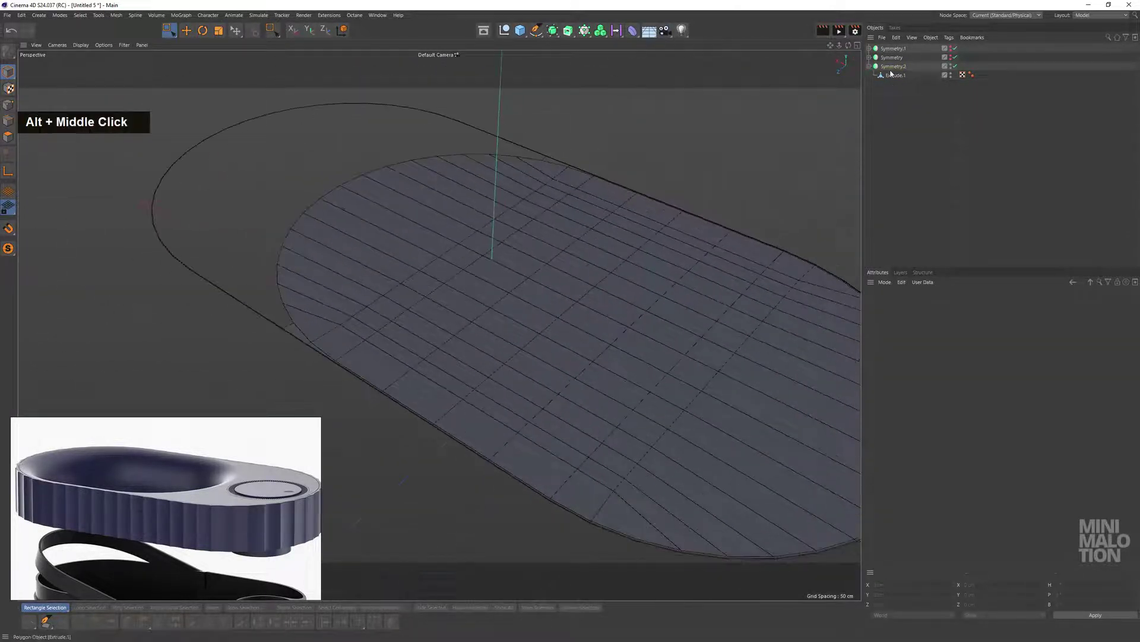
double_click(894, 76)
click(555, 247)
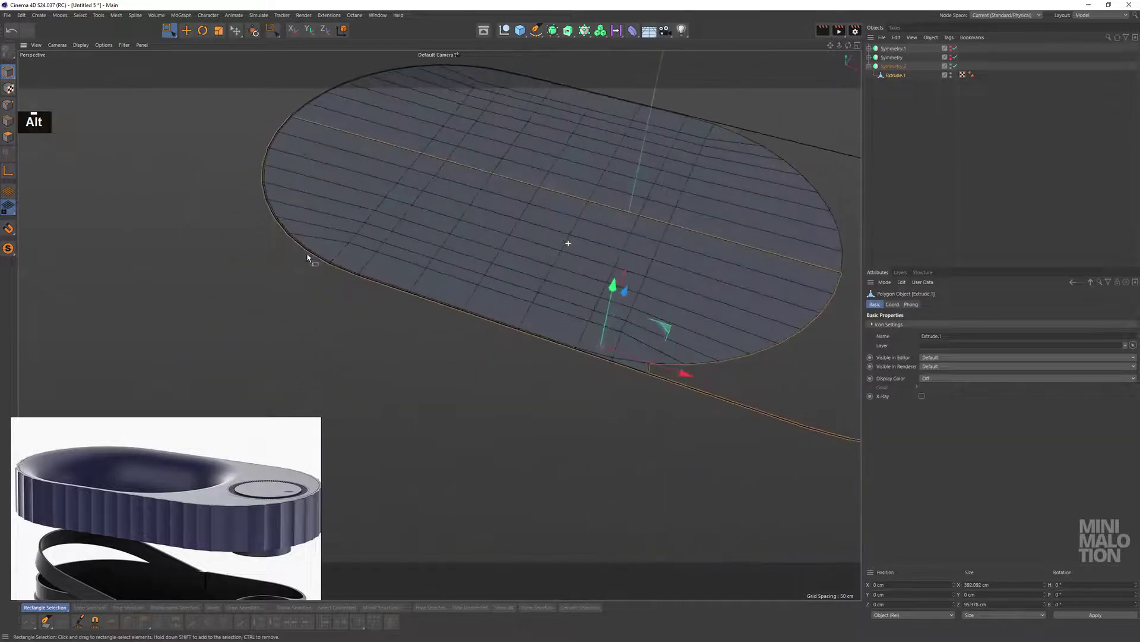
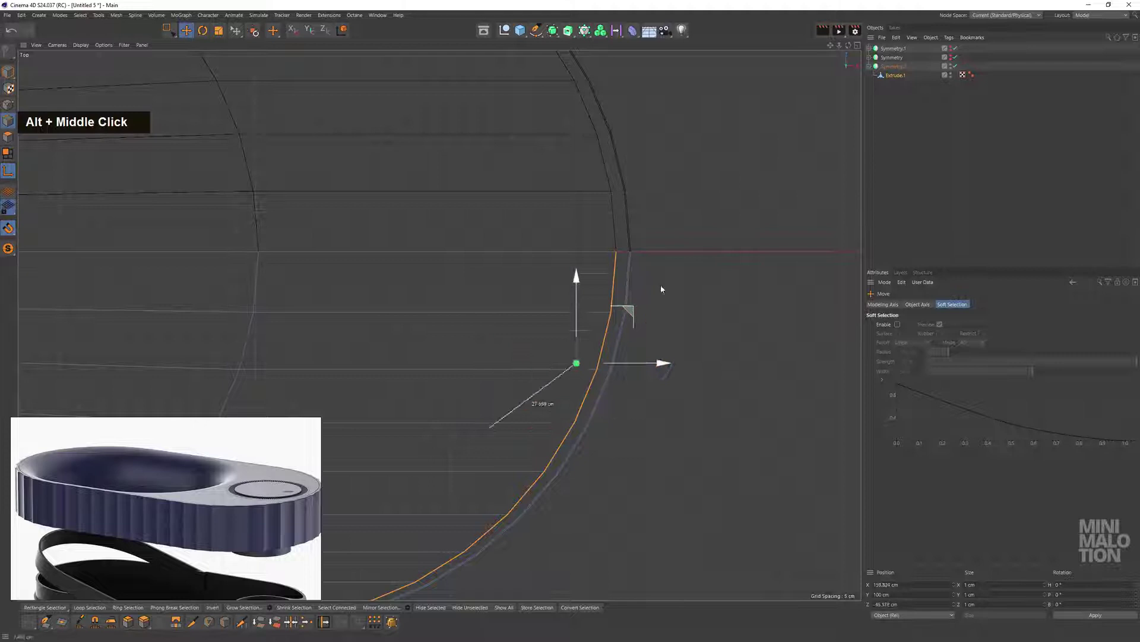
Zoom and pan in Top view onto the mirrored lid's curved border to box-select its rim points
scroll(up, 3)
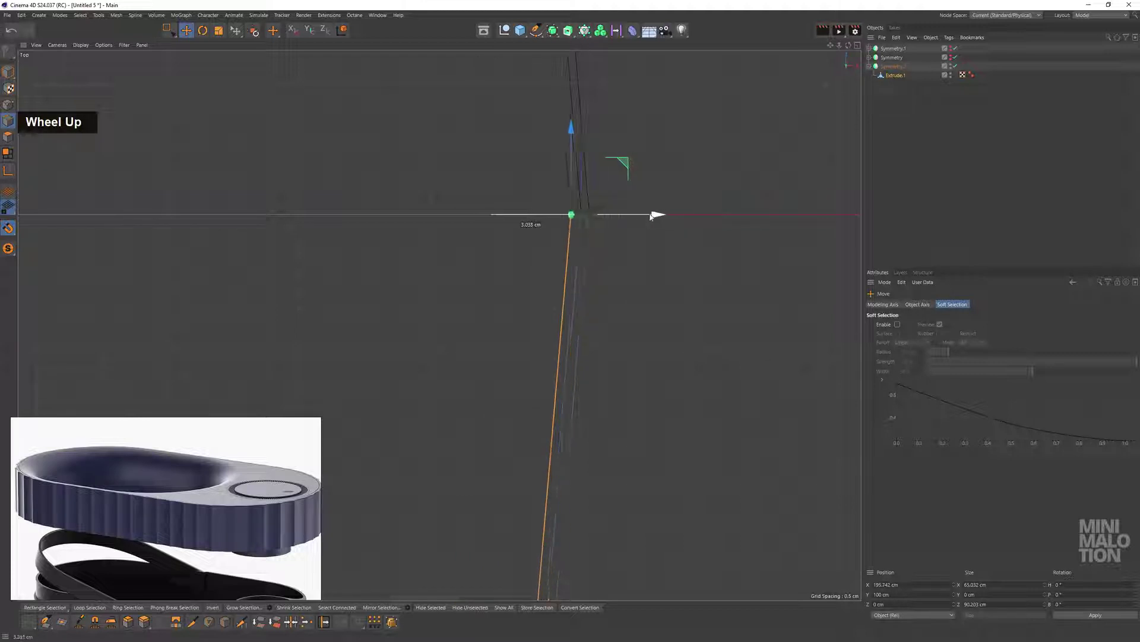
scroll(down, 3)
middle_click(530, 386)
middle_click(518, 489)
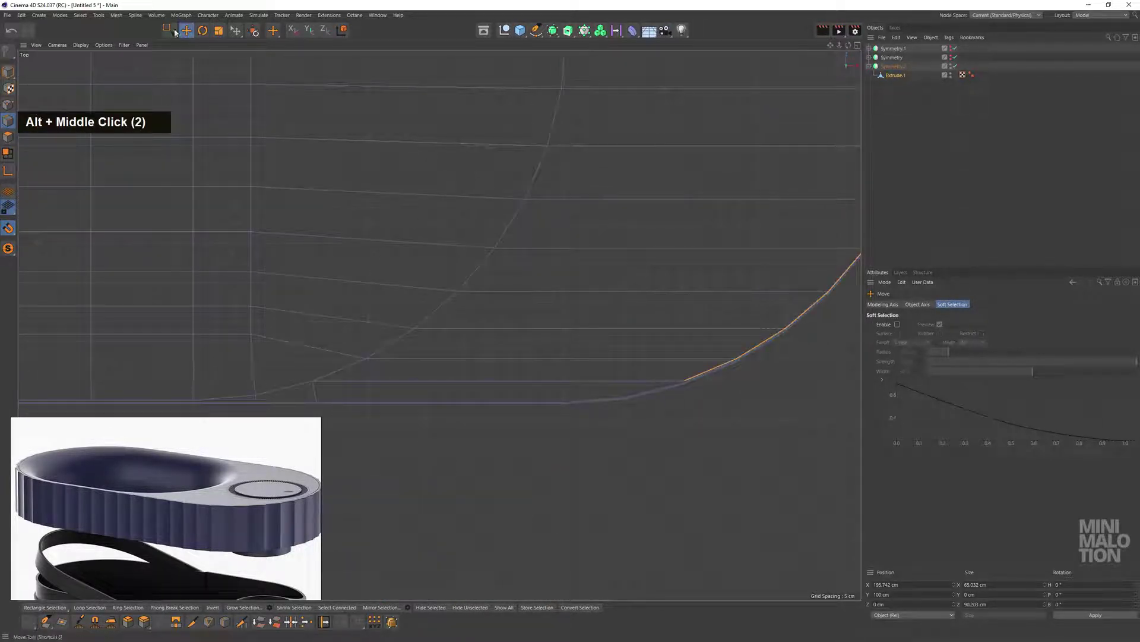
scroll(up, 3)
middle_click(667, 356)
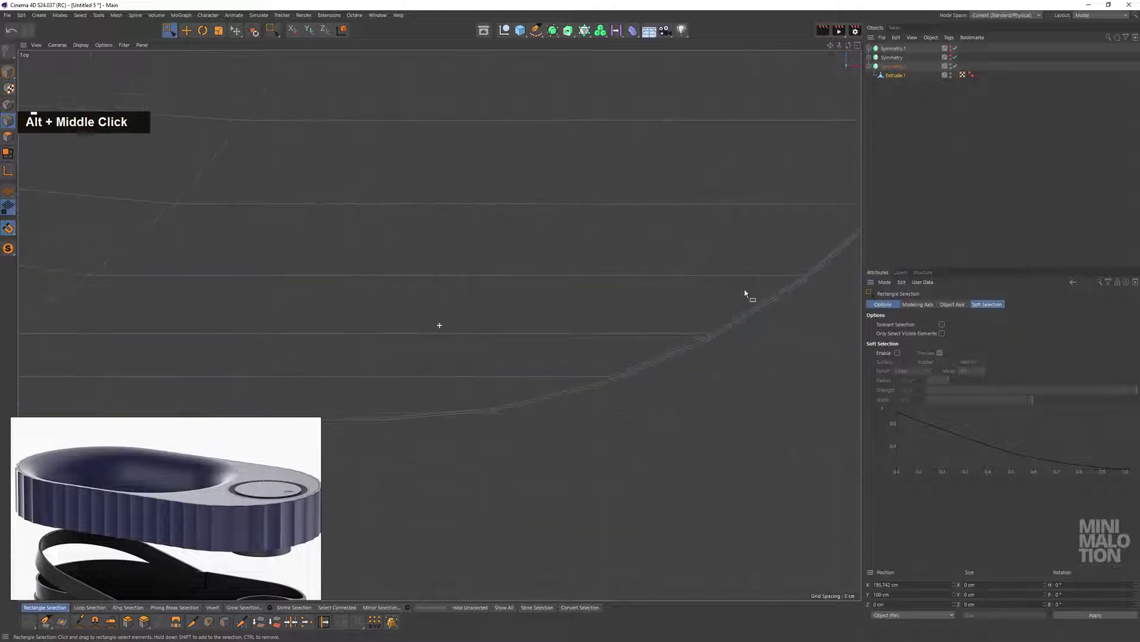
scroll(up, 3)
scroll(down, 3)
middle_click(735, 288)
scroll(up, 3)
middle_click(644, 376)
scroll(up, 3)
scroll(up, 3)
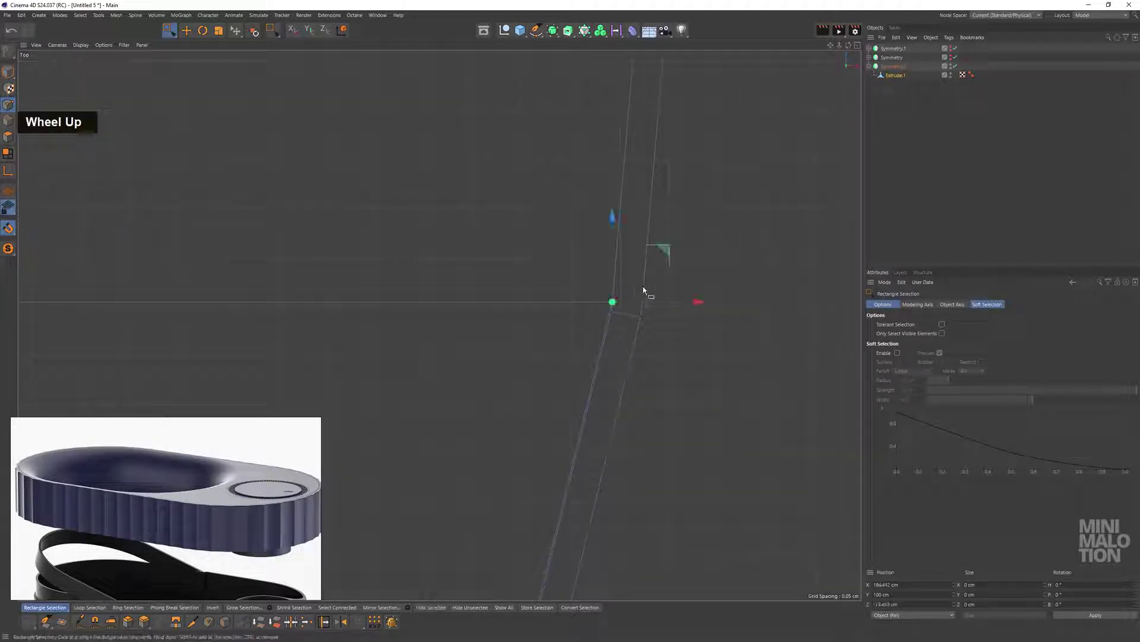
scroll(down, 3)
middle_click(621, 474)
scroll(up, 3)
middle_click(675, 431)
scroll(down, 3)
middle_click(651, 450)
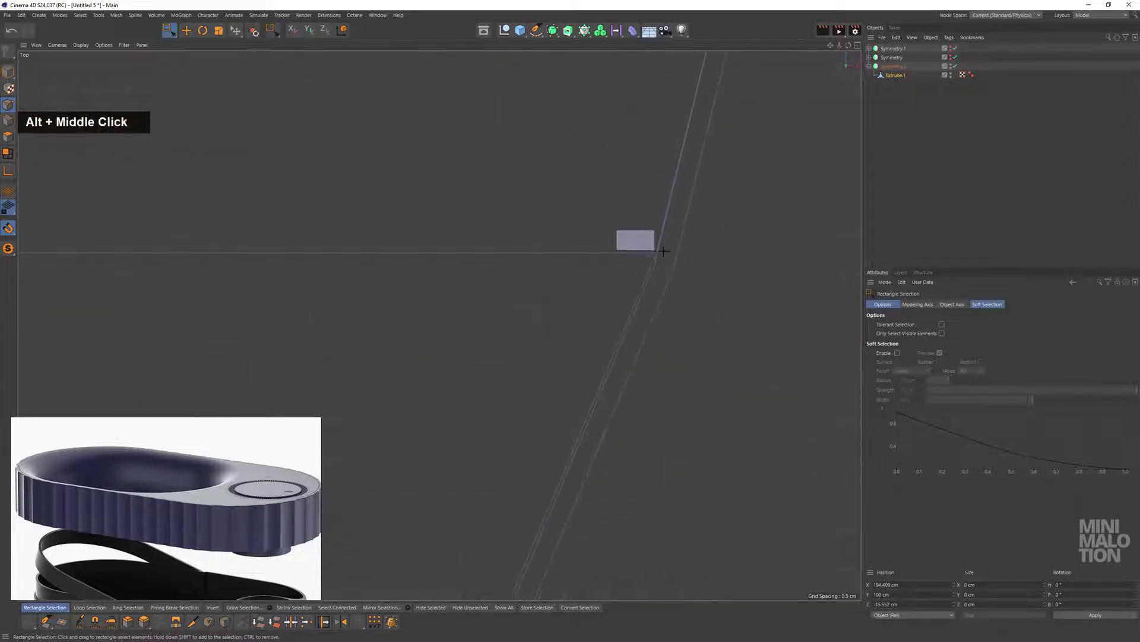
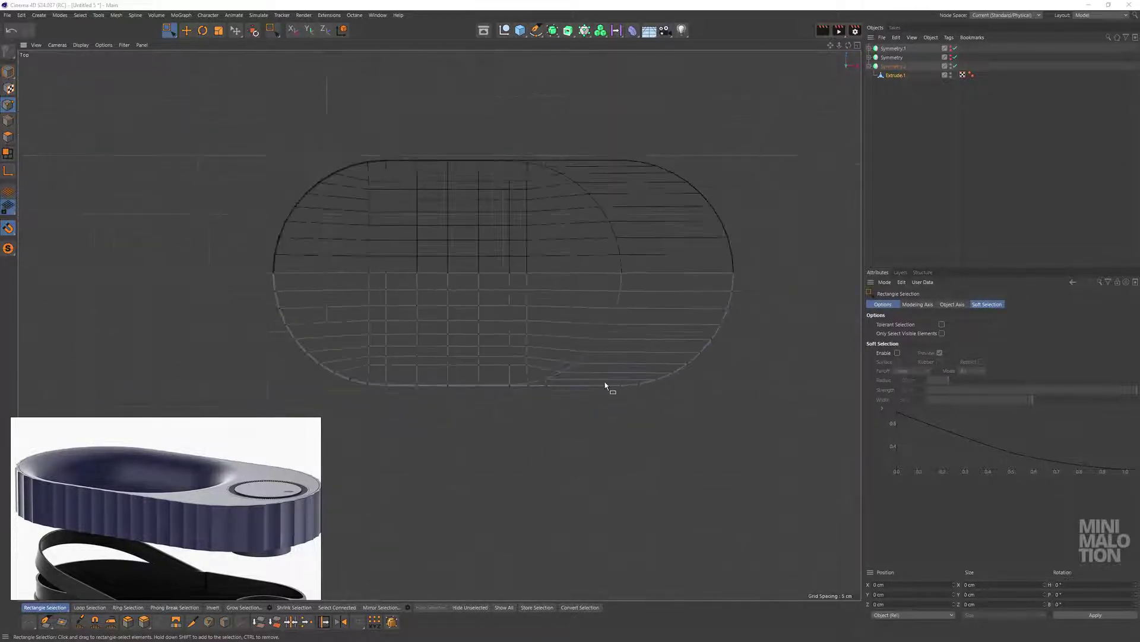
Delete a stray rim element and bring up the mesh tools to choose Line Cut over the rounded end
scroll(up, 3)
middle_click(633, 353)
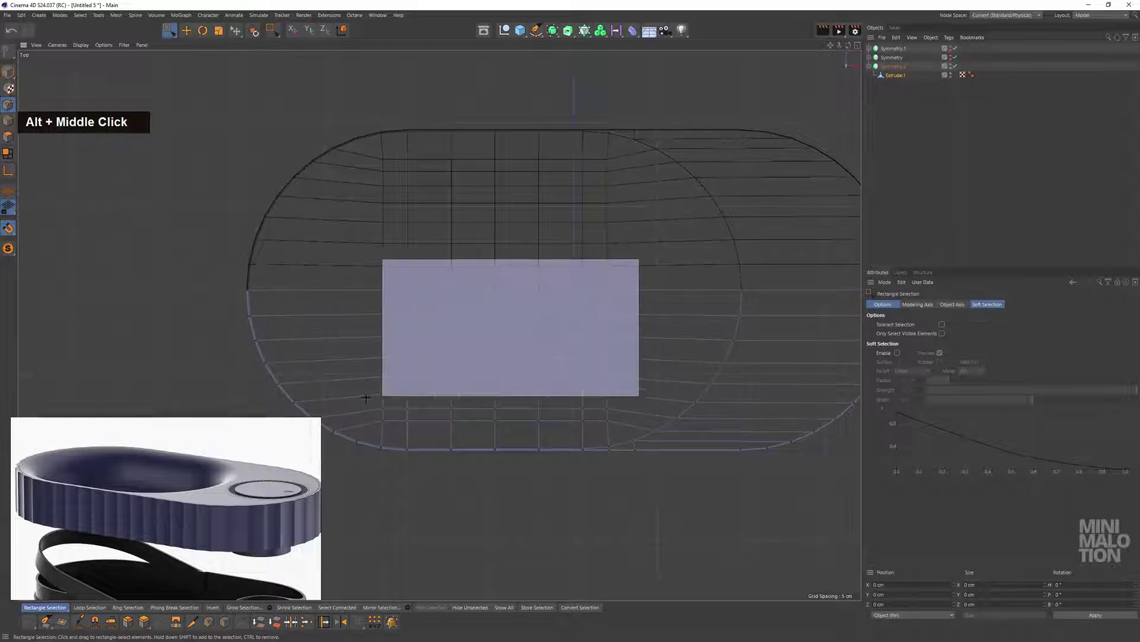
key(BackSpace)
scroll(down, 3)
middle_click(727, 337)
scroll(up, 3)
middle_click(626, 412)
right_click(601, 383)
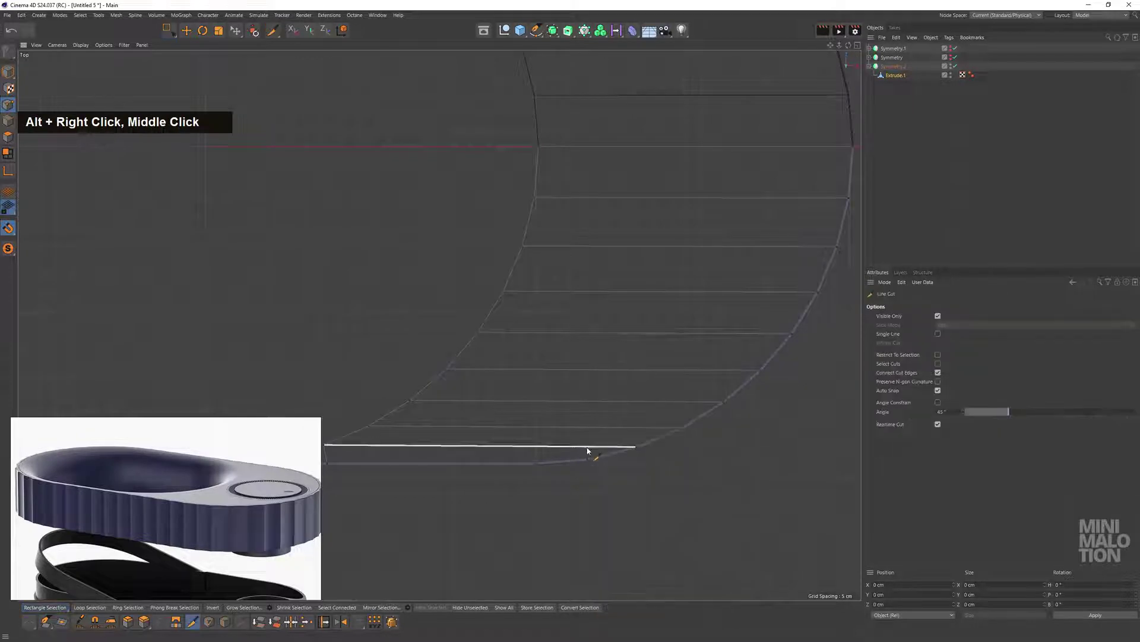
Slice new edges through the curved end and adjust the border edges with the Polygon Pen
middle_click(578, 440)
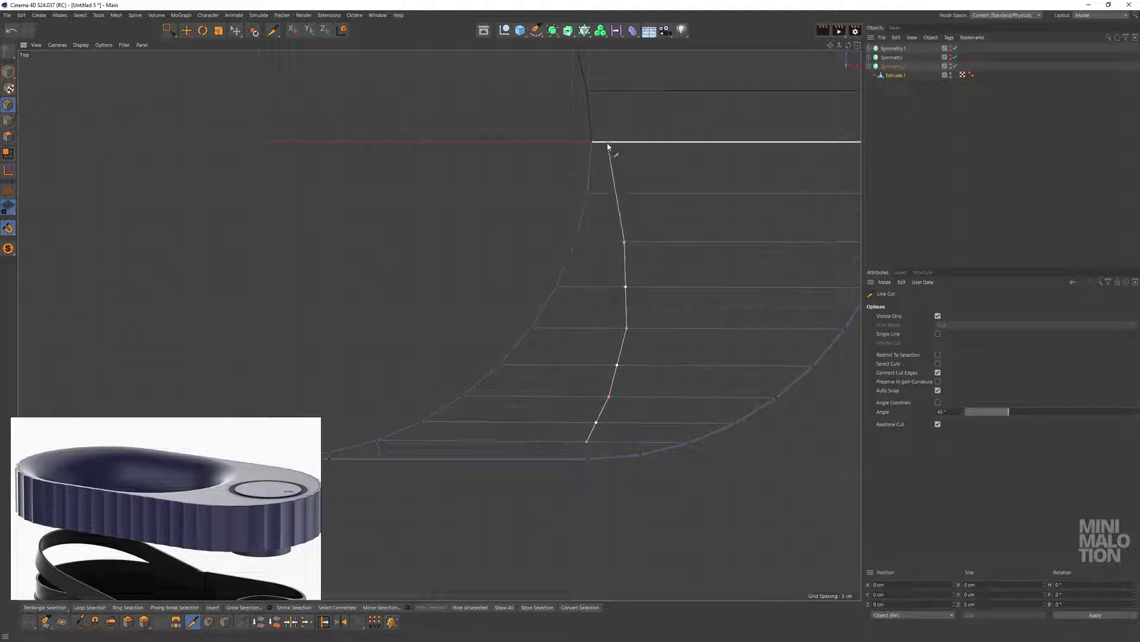
middle_click(657, 325)
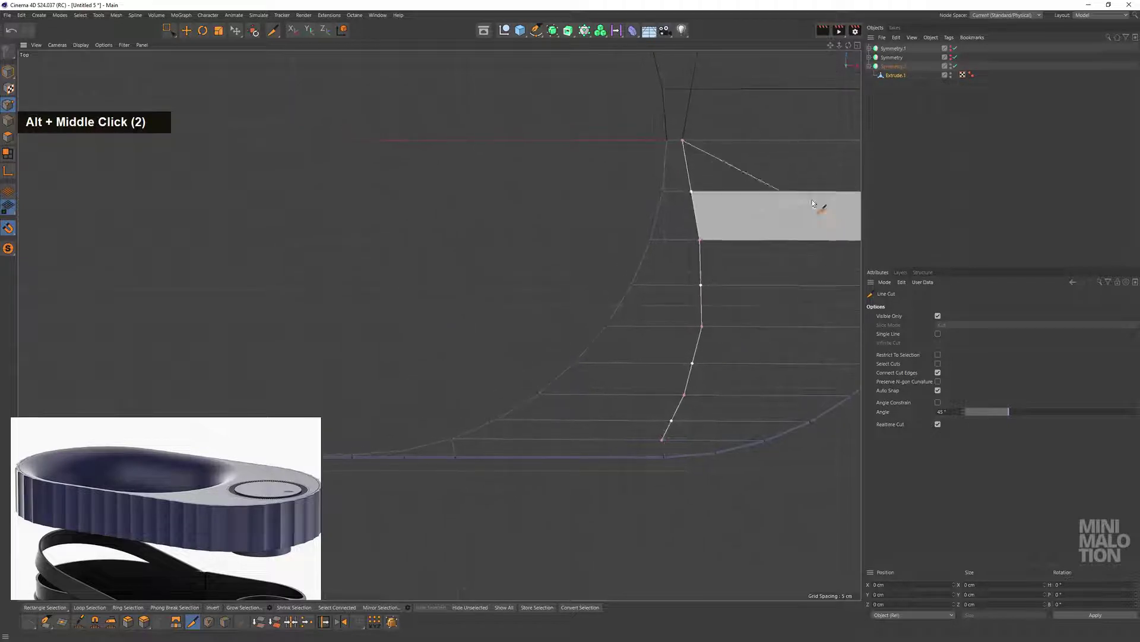
middle_click(729, 277)
scroll(down, 3)
middle_click(653, 388)
scroll(up, 3)
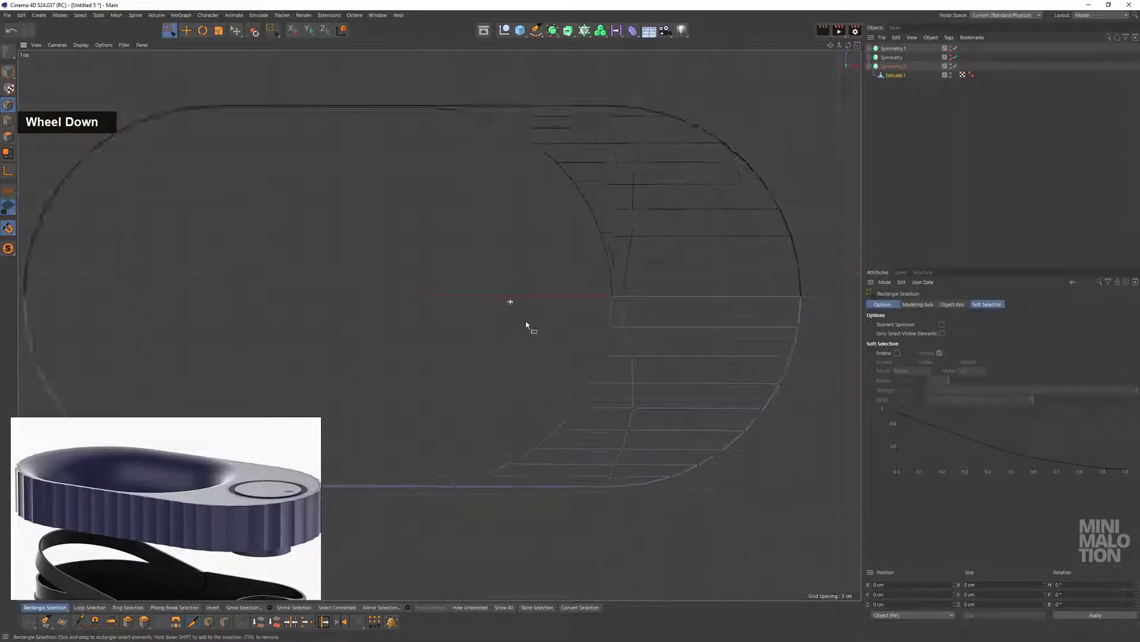
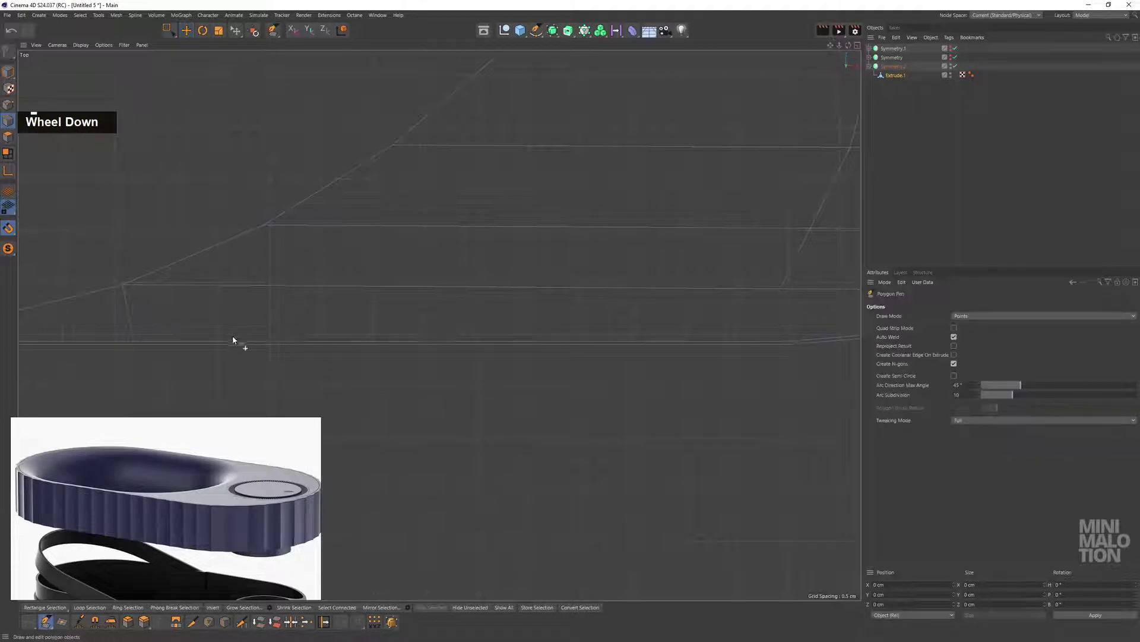
click(245, 343)
middle_click(500, 327)
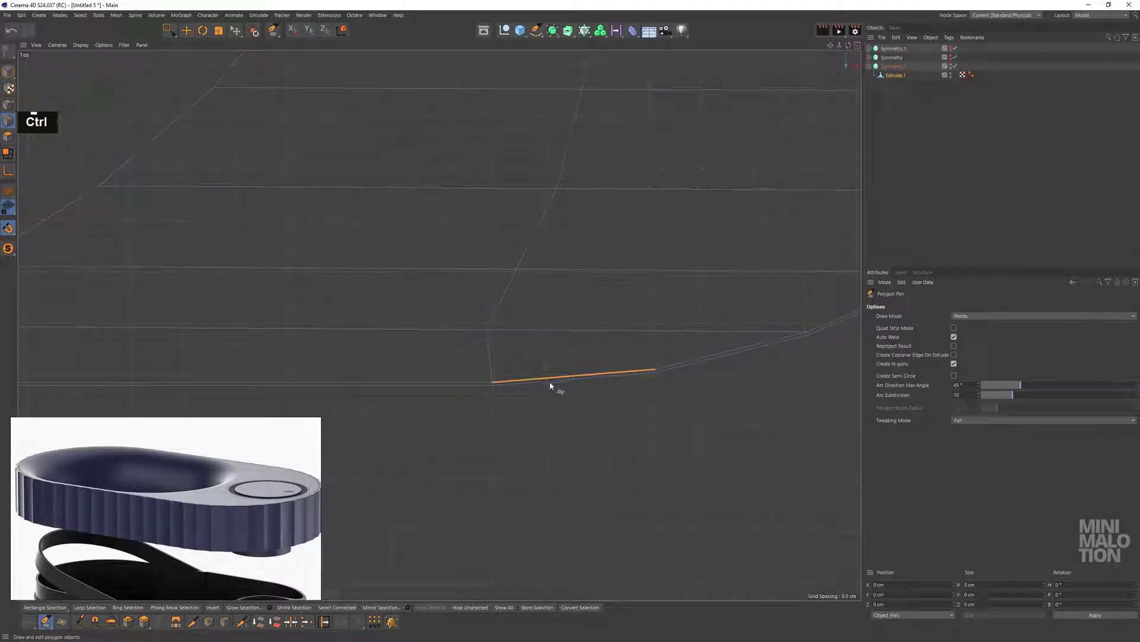
middle_click(483, 273)
click(615, 375)
double_click(311, 202)
scroll(down, 3)
middle_click(557, 296)
scroll(down, 3)
click(656, 306)
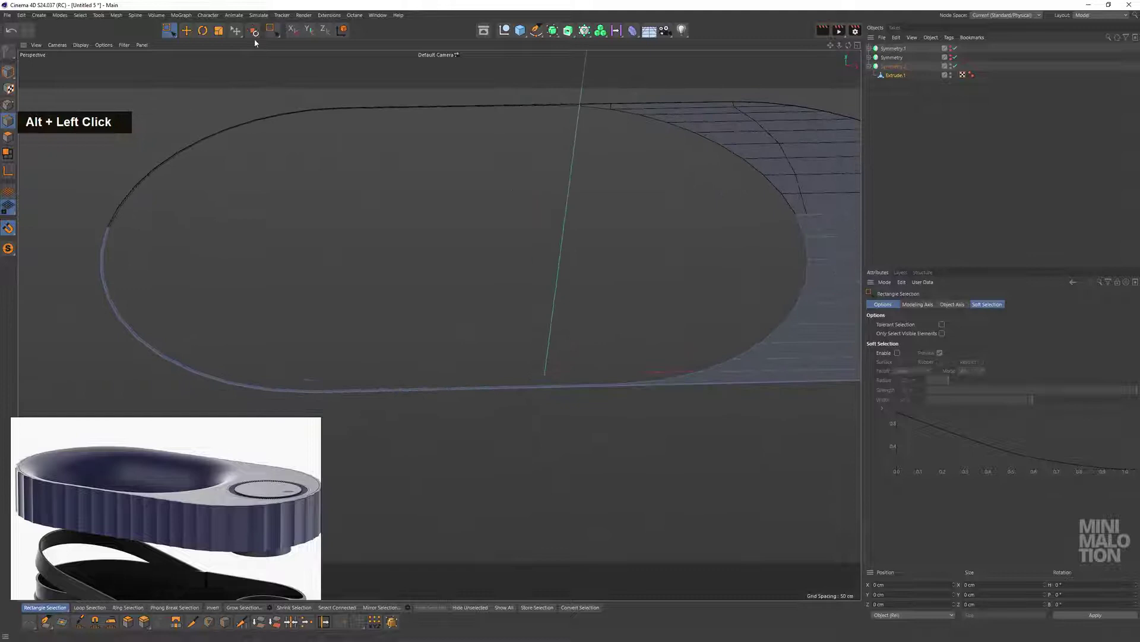
Select the 24-edge rim loop and apply Edge Slide with an offset of about 0.5 cm
double_click(7, 120)
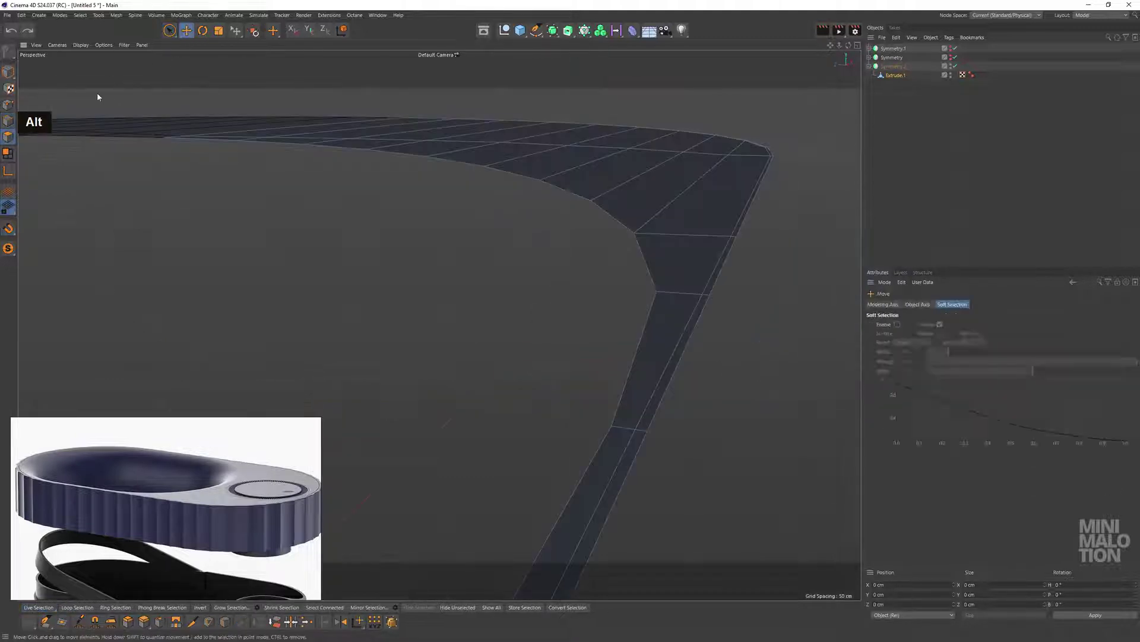
click(629, 250)
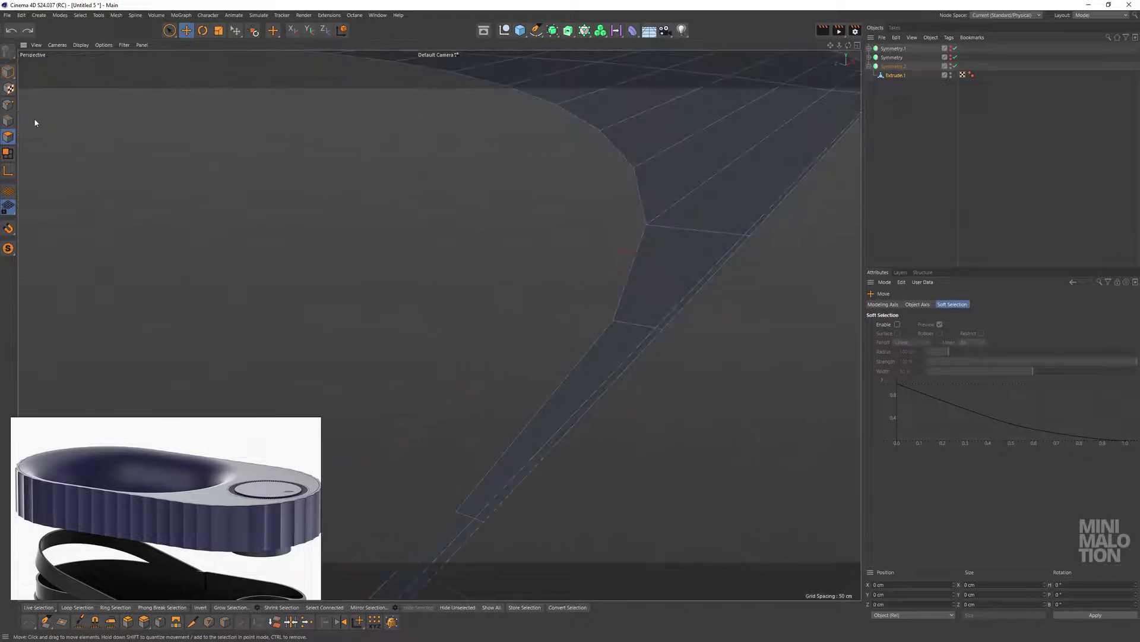
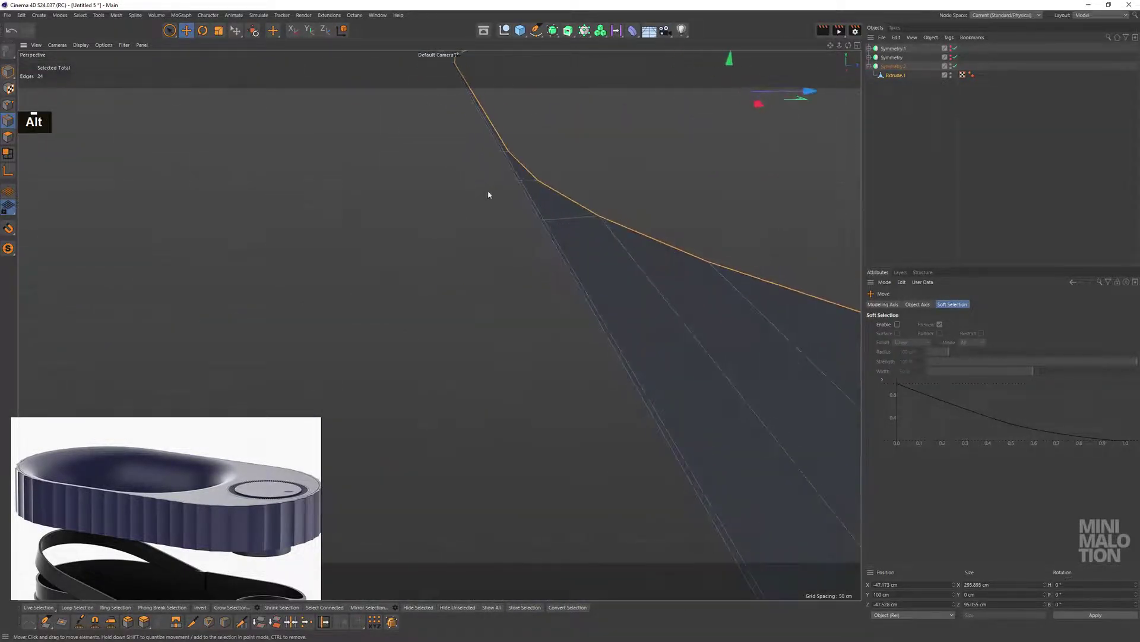
scroll(up, 3)
middle_click(528, 179)
scroll(up, 3)
right_click(648, 252)
scroll(up, 3)
click(517, 285)
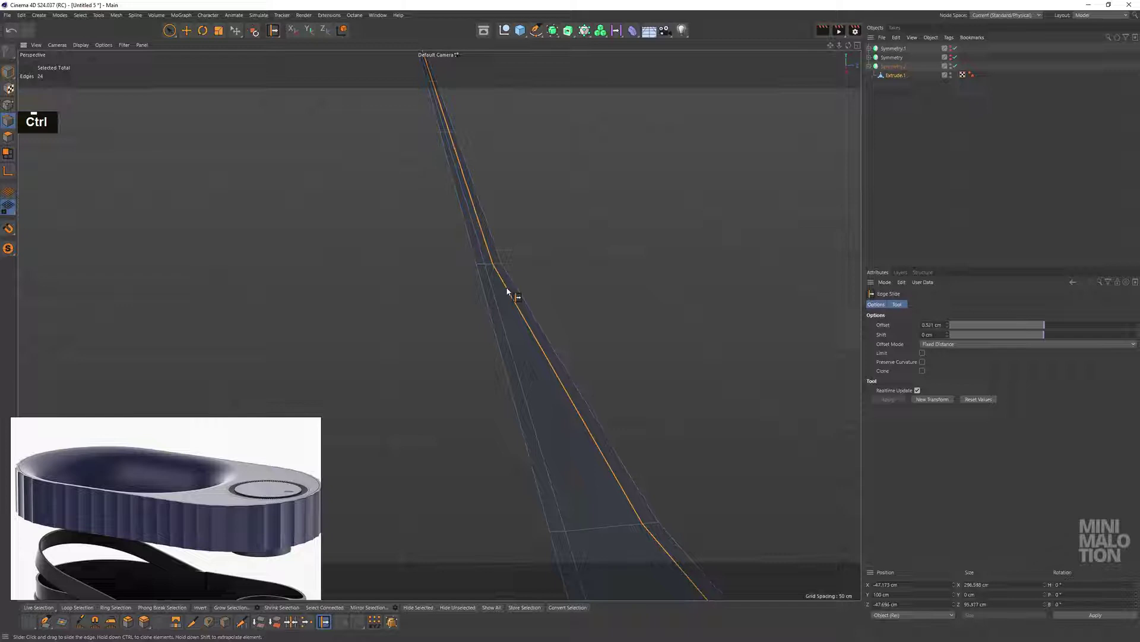
click(568, 357)
Begin a rectangle selection on the lid after the edge slide
middle_click(566, 192)
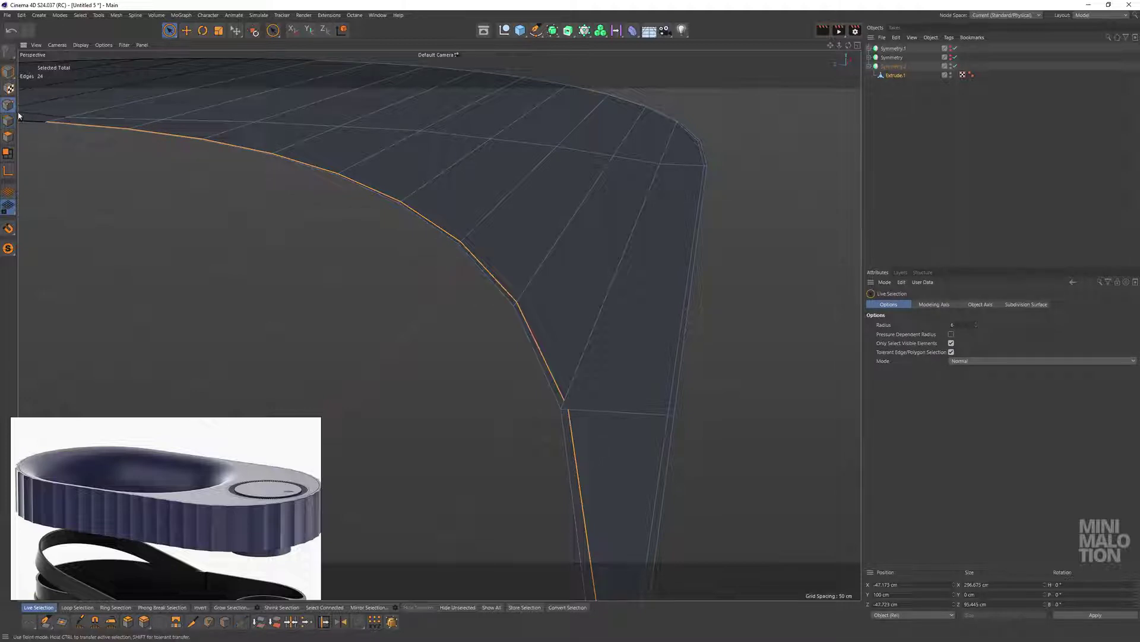
double_click(634, 372)
scroll(up, 3)
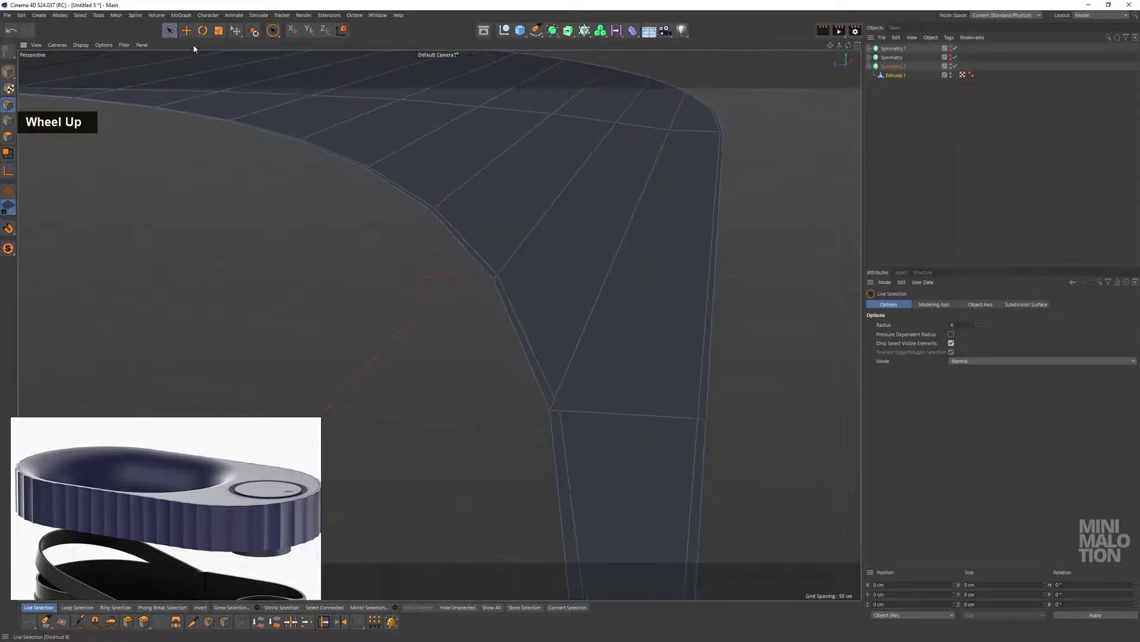
click(594, 412)
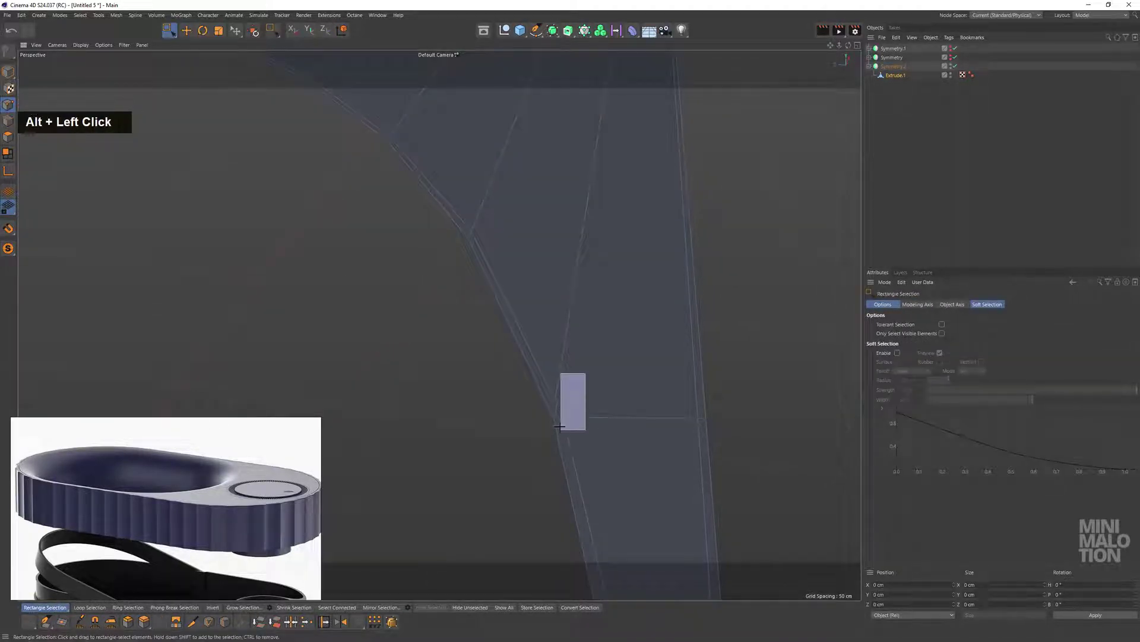
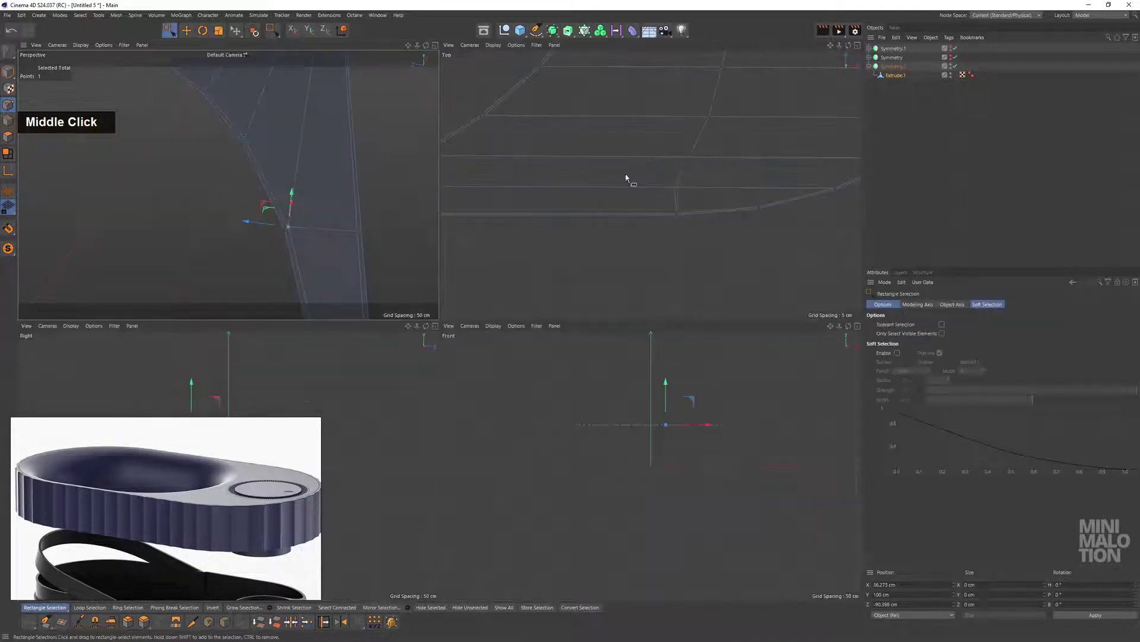
scroll(up, 3)
scroll(down, 3)
middle_click(469, 267)
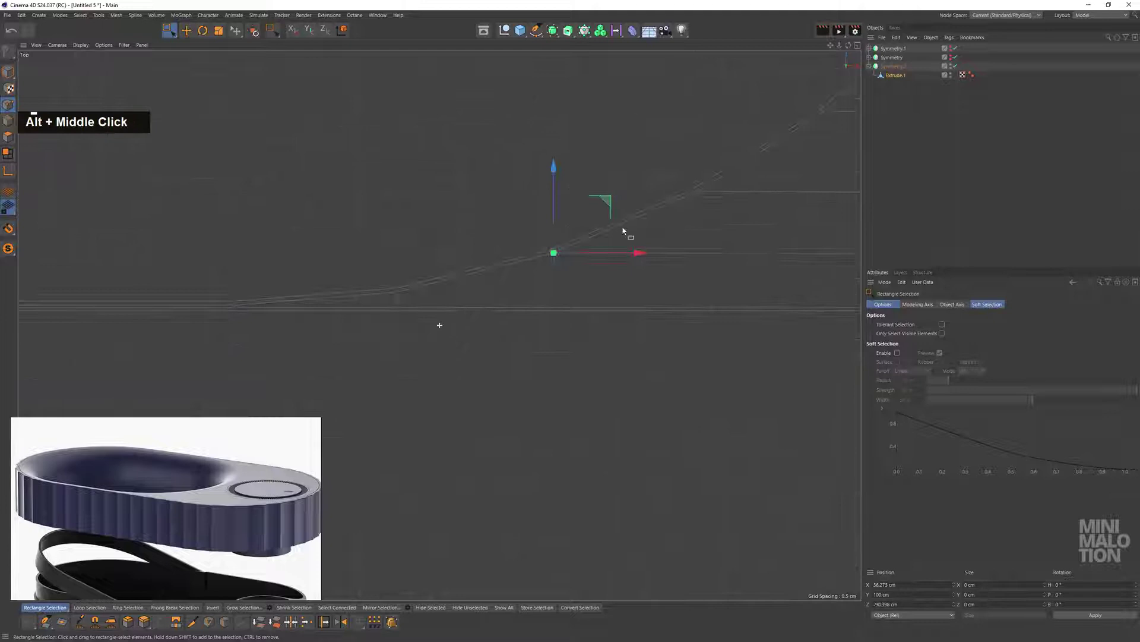
scroll(up, 3)
double_click(489, 198)
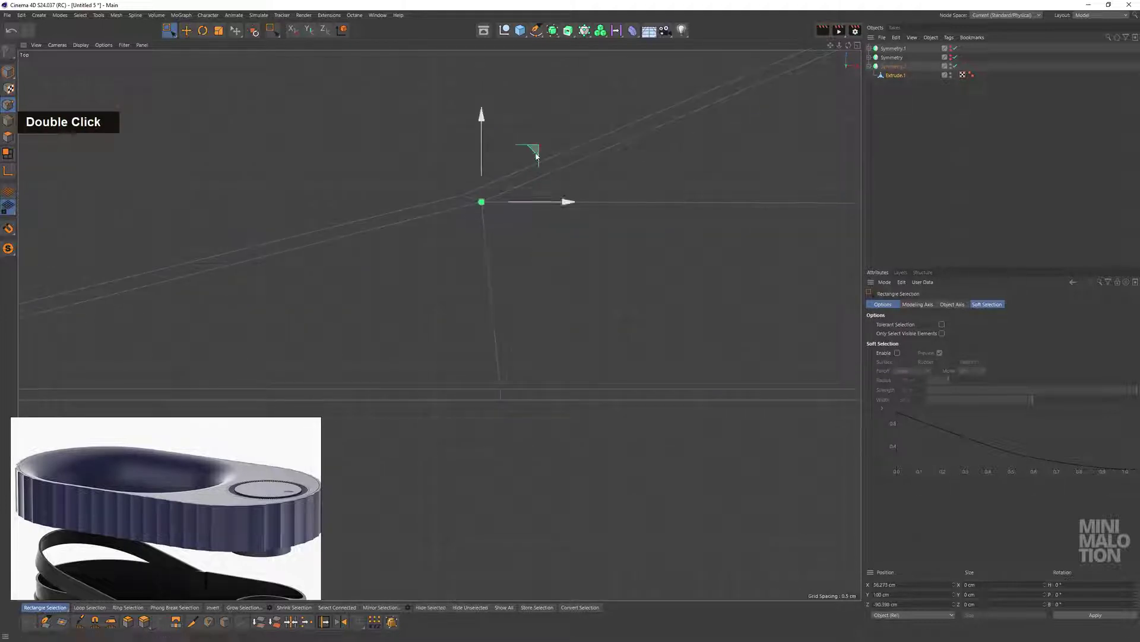
click(589, 154)
middle_click(684, 130)
scroll(up, 3)
middle_click(548, 409)
scroll(down, 3)
middle_click(533, 475)
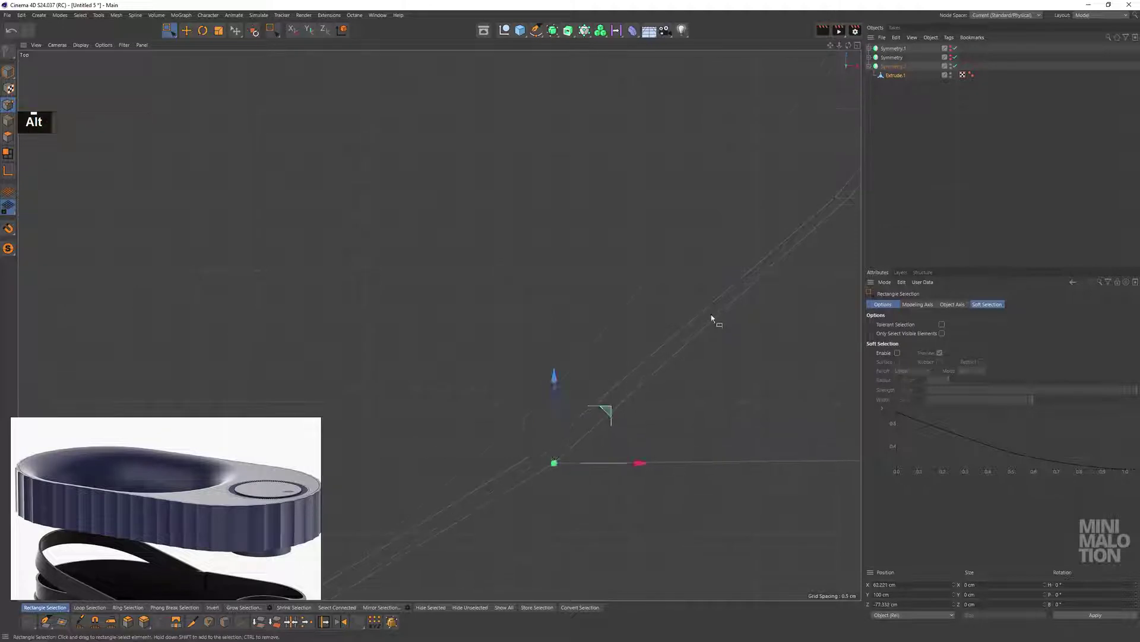
middle_click(662, 221)
Switch the viewport from the top view to the perspective view
middle_click(671, 217)
scroll(down, 3)
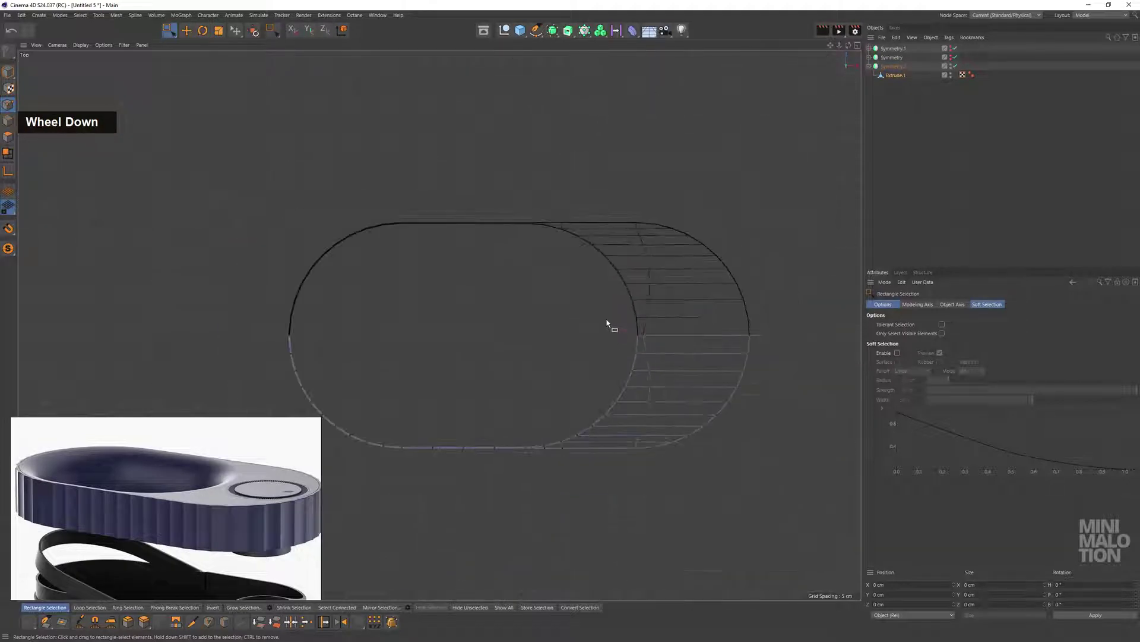
middle_click(530, 343)
middle_click(543, 268)
click(442, 261)
In edge mode, loop-select the 24-edge inner loop of the oval rim
scroll(down, 3)
click(659, 312)
scroll(down, 3)
middle_click(583, 363)
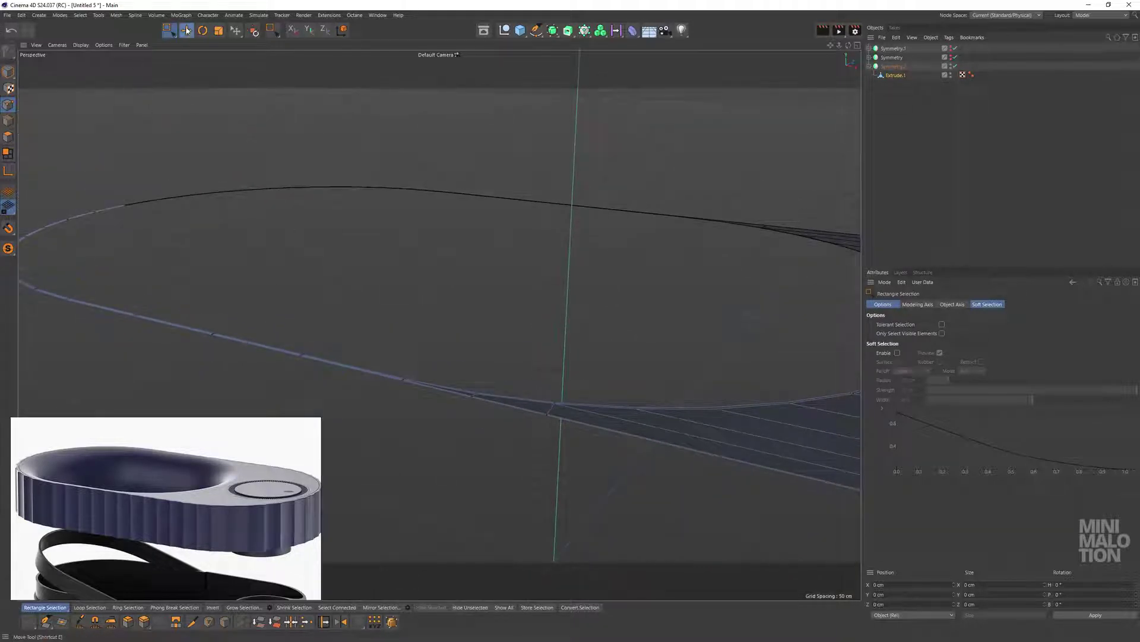
click(719, 388)
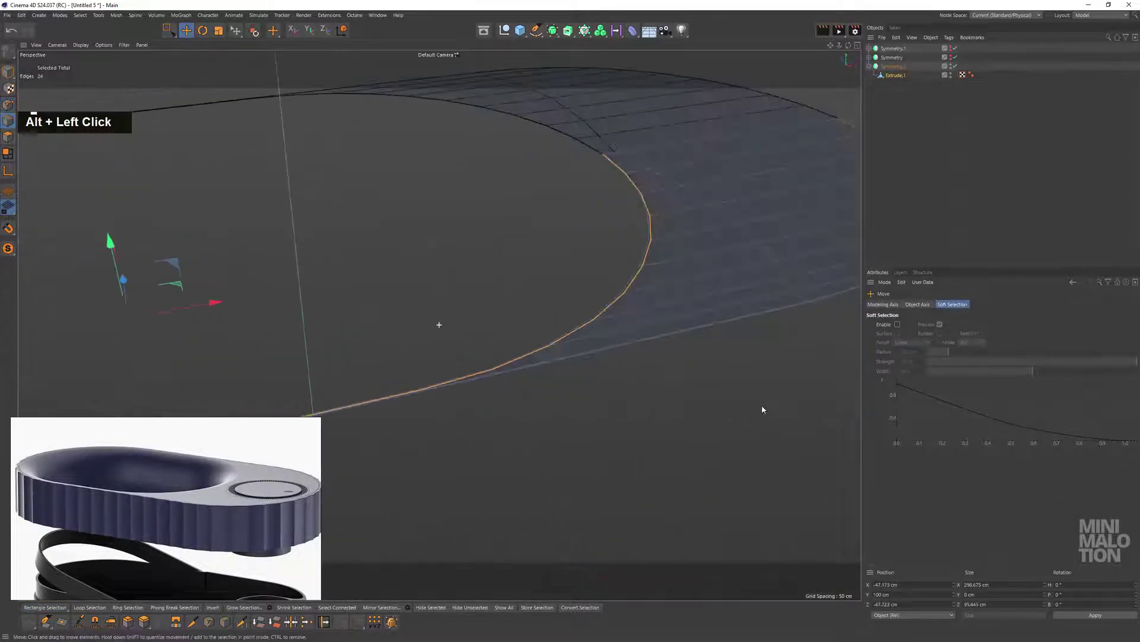
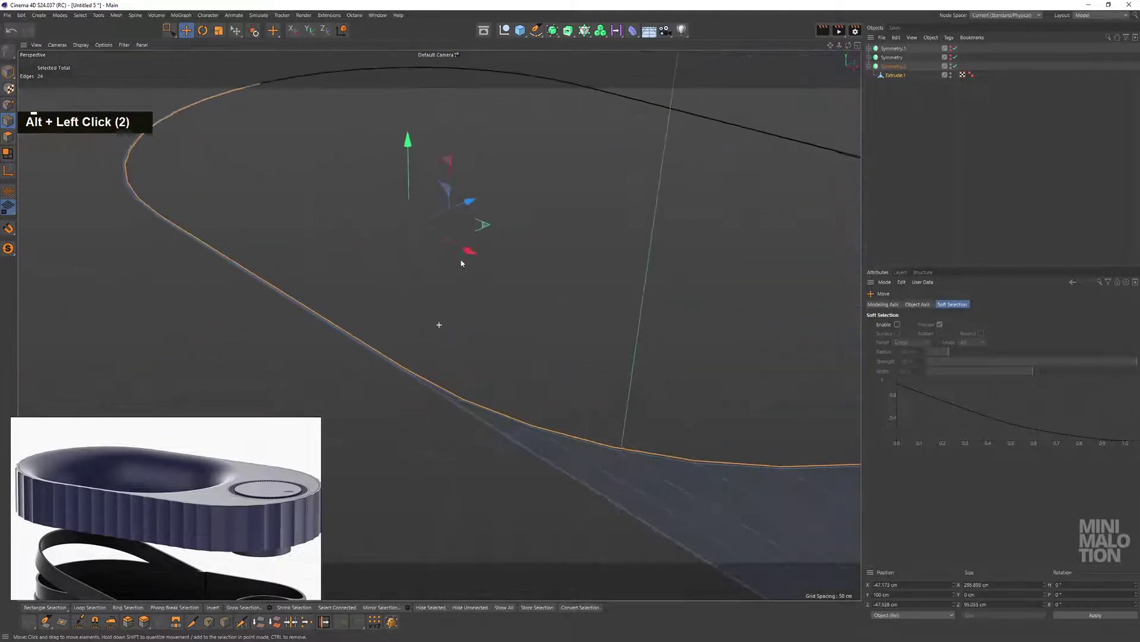
Extrude the selected rim edge loop into a downward inner wall
click(584, 276)
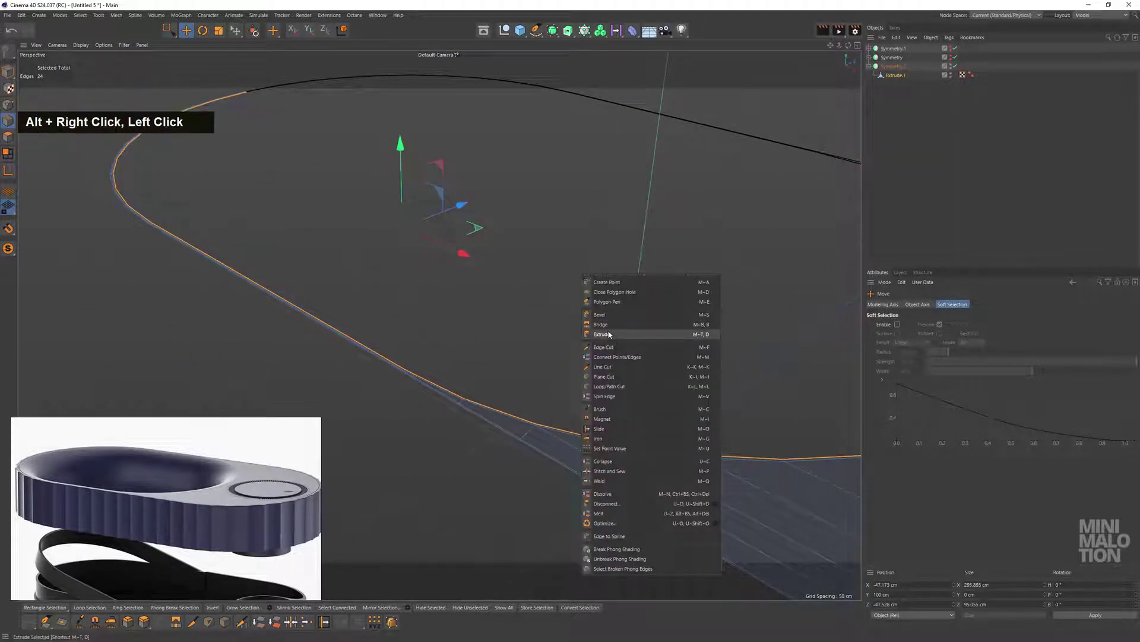
click(676, 367)
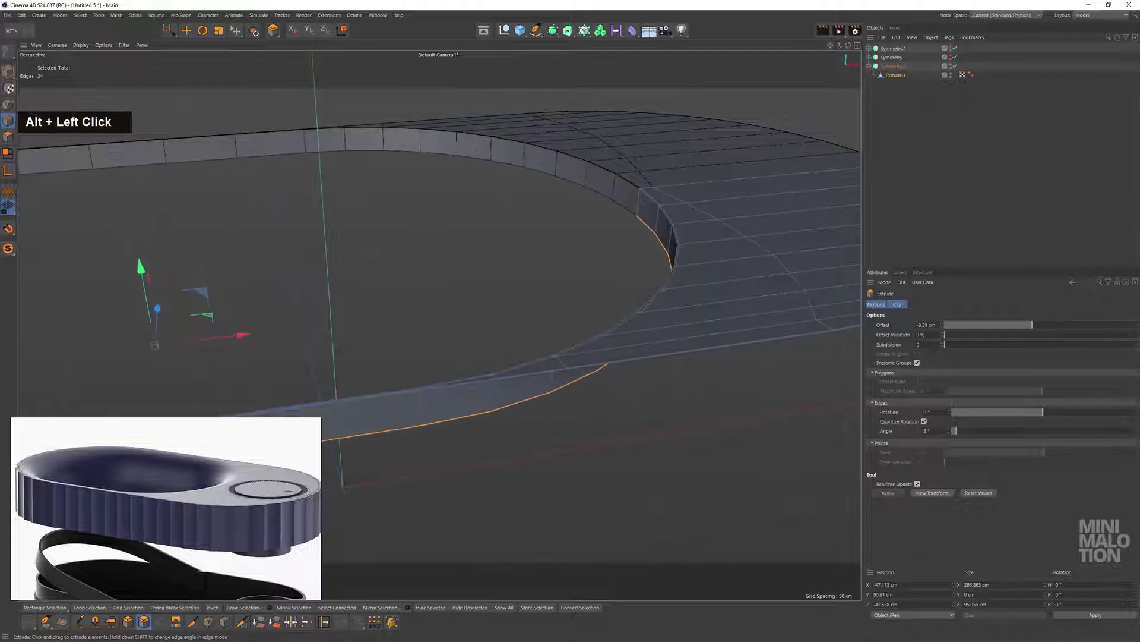
key(ctrl+z)
click(651, 286)
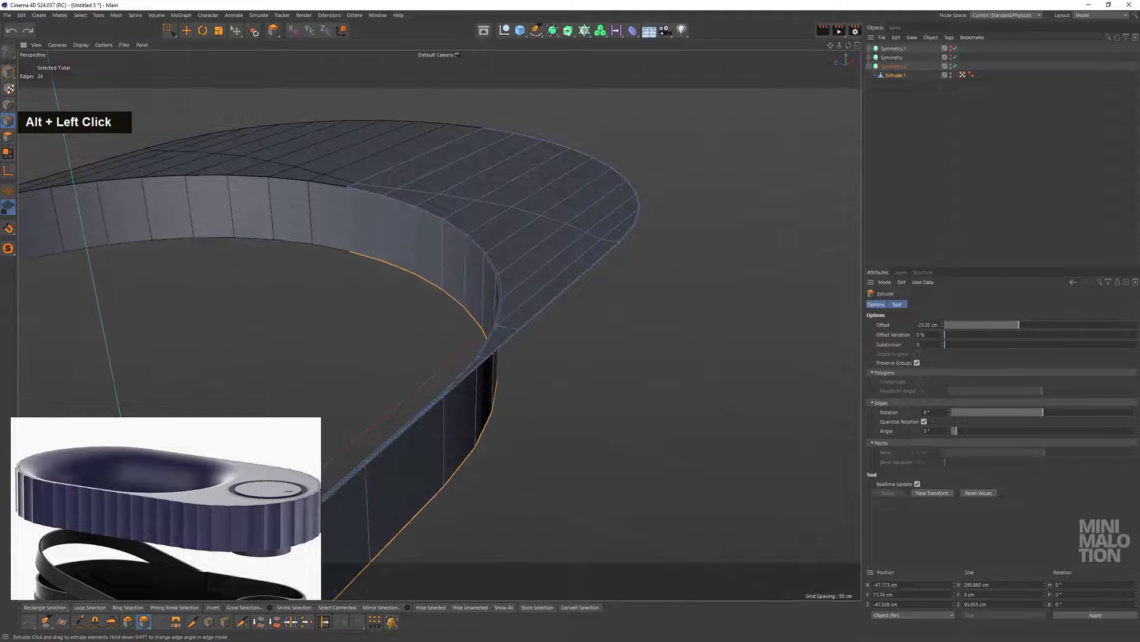
middle_click(592, 223)
Set the extrusion's Edge Rotation to 90° and adjust its Offset
click(773, 215)
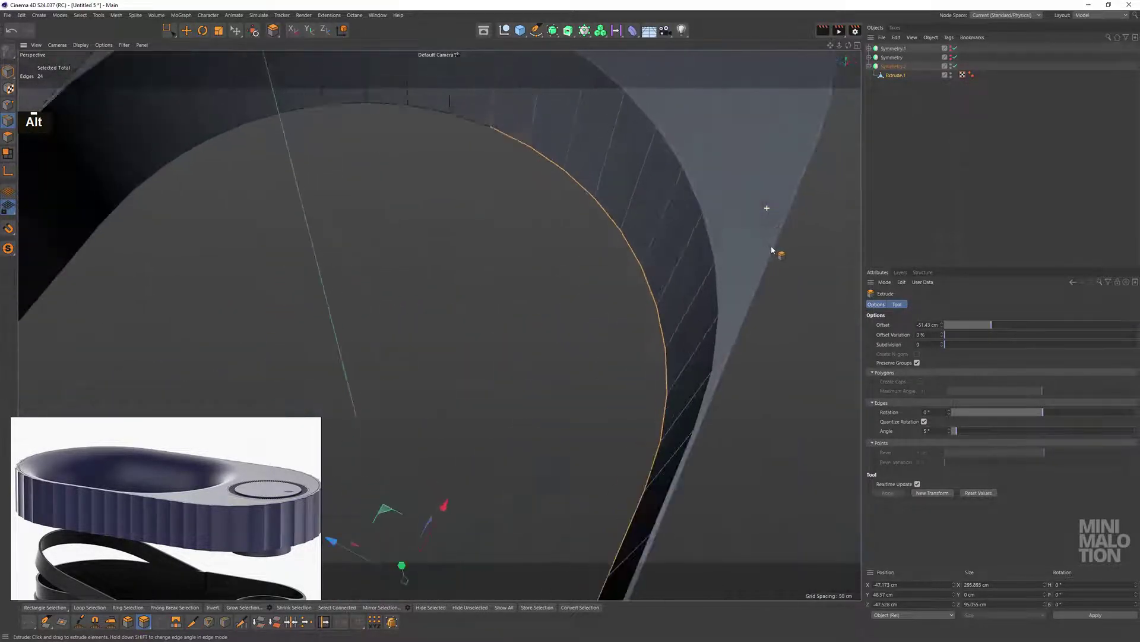
key(ctrl+z)
text(9)
key(Return)
click(685, 242)
key(ctrl+z)
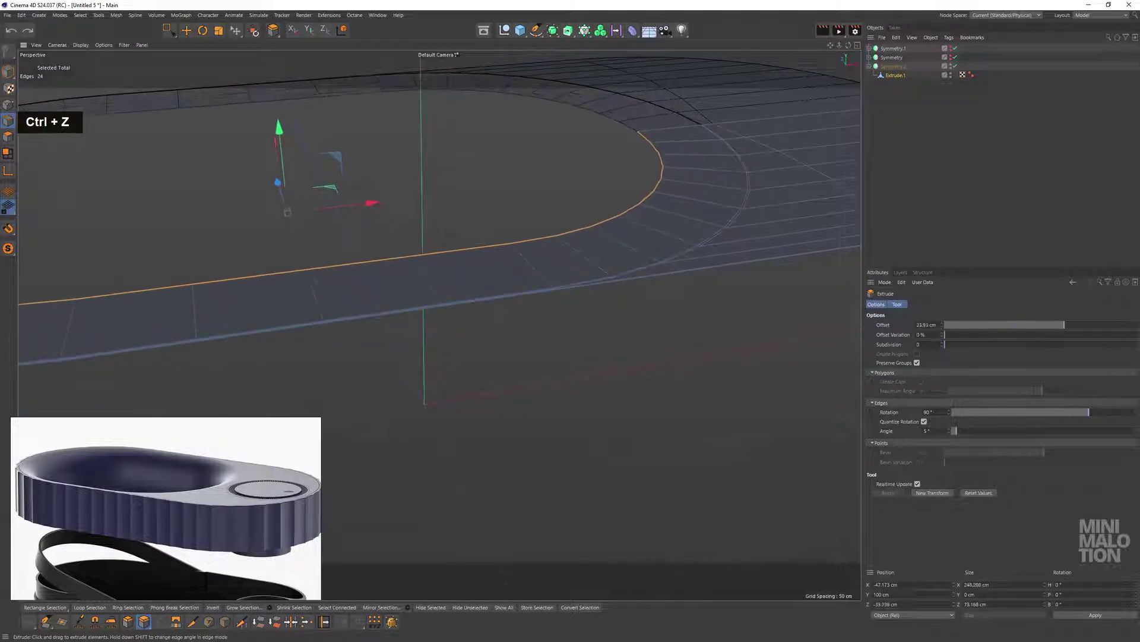
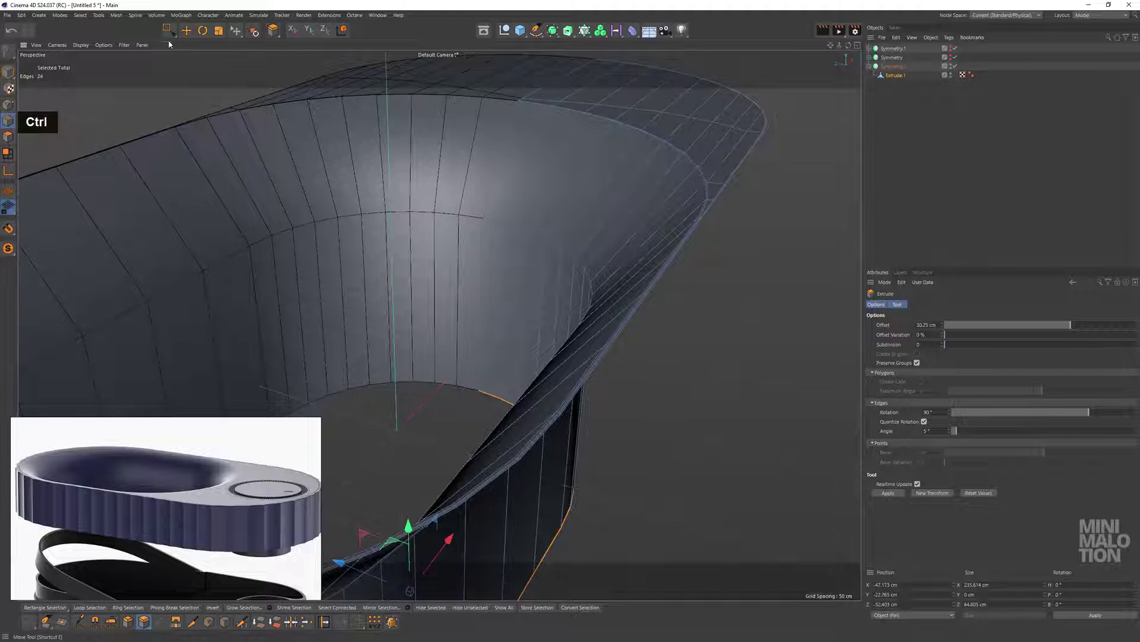
scroll(down, 3)
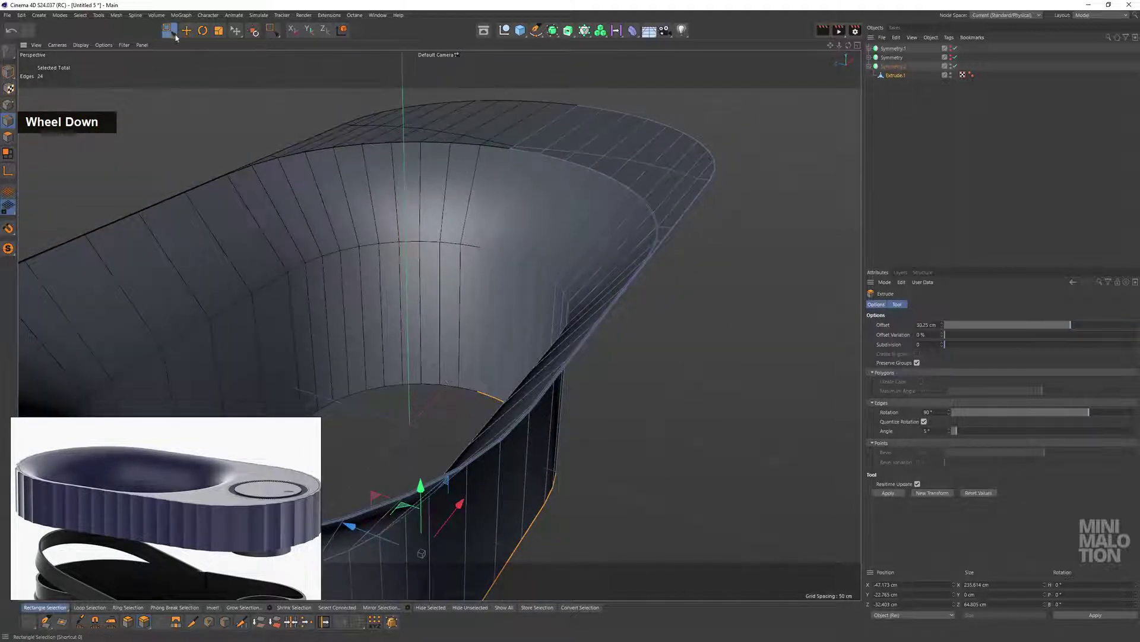
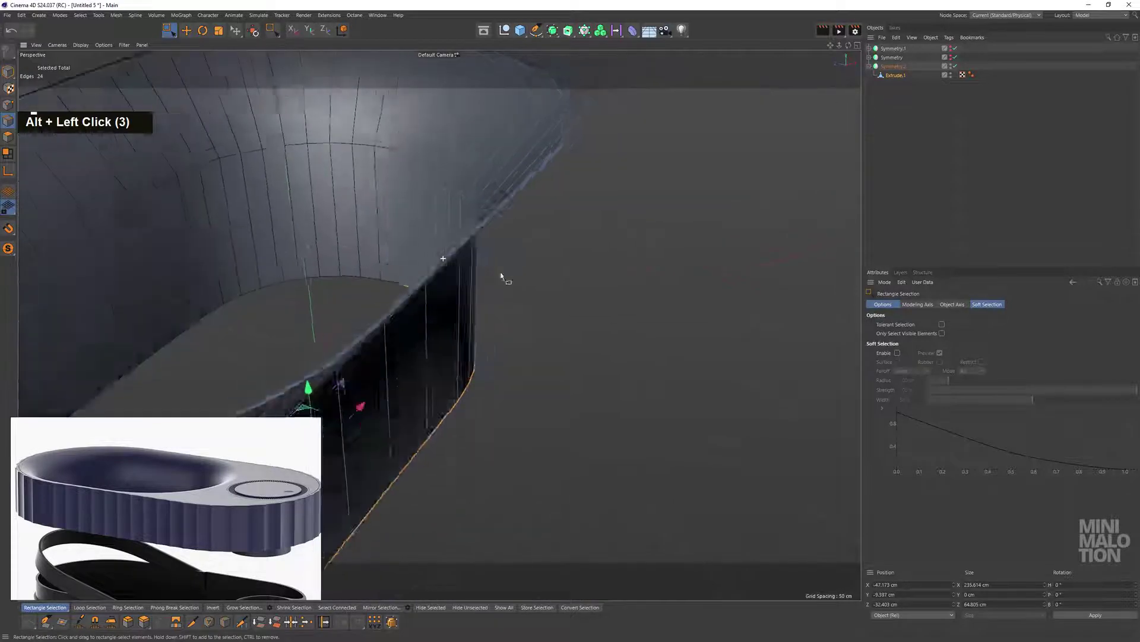
Select the curved rim edge loop of the raised wall
middle_click(471, 253)
click(756, 236)
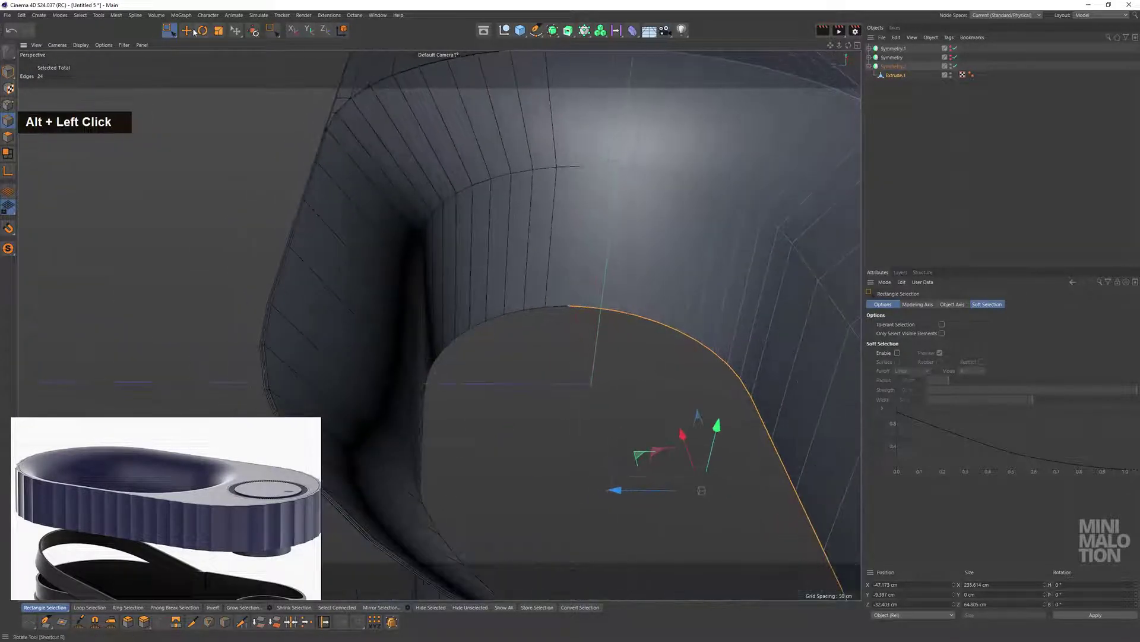
middle_click(695, 218)
double_click(679, 184)
click(801, 222)
middle_click(753, 233)
Bevel the rim loop with a 39 cm offset and 4 subdivisions
right_click(610, 218)
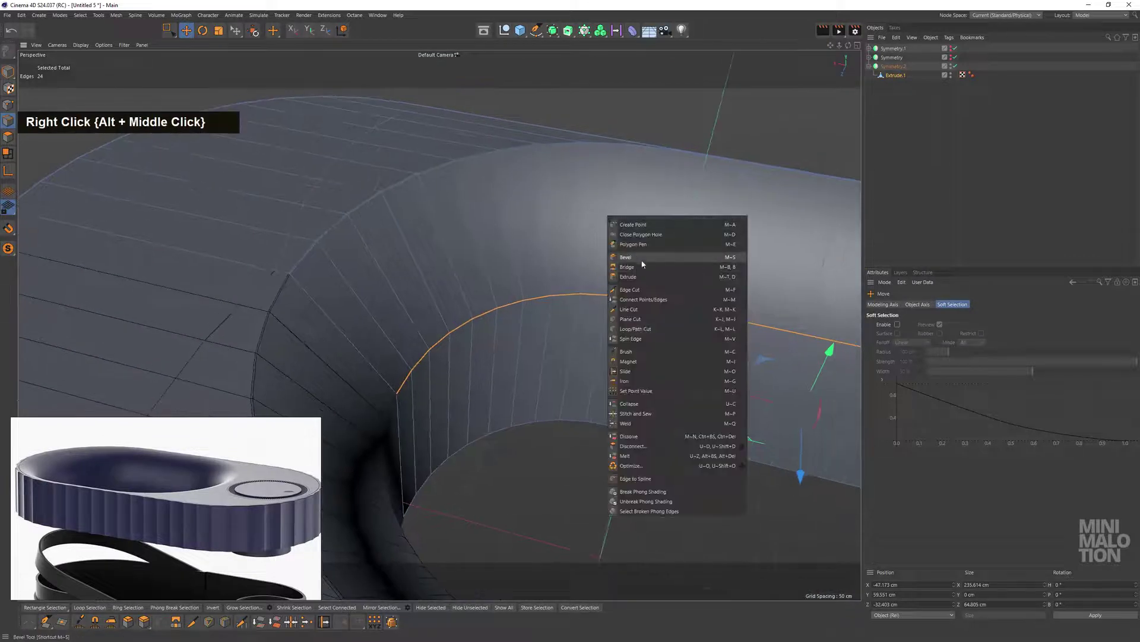
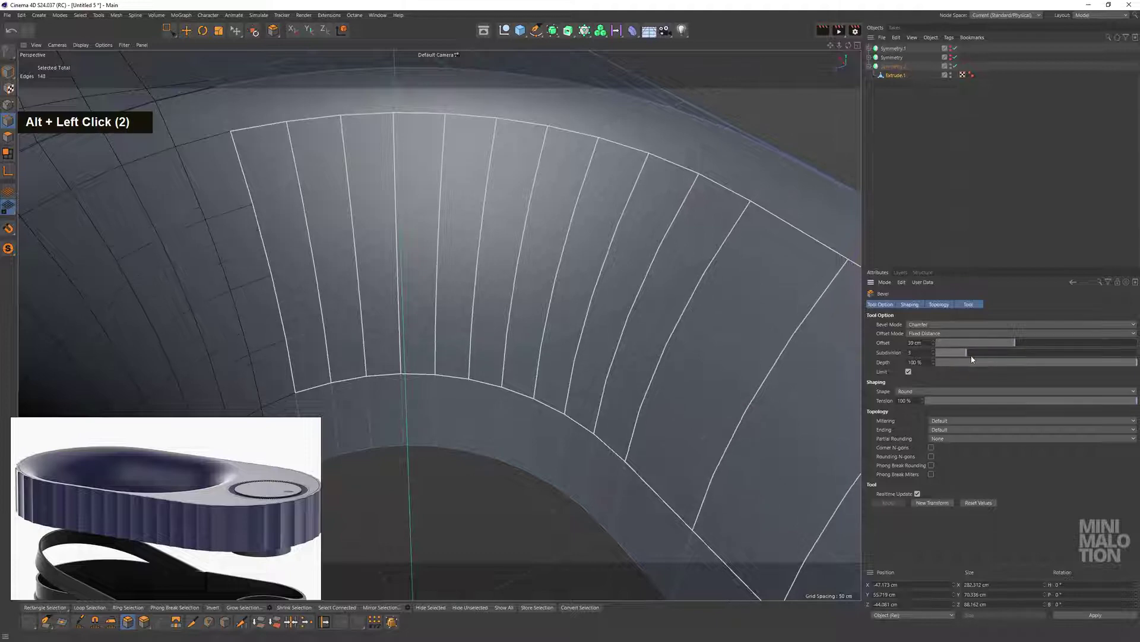
click(452, 279)
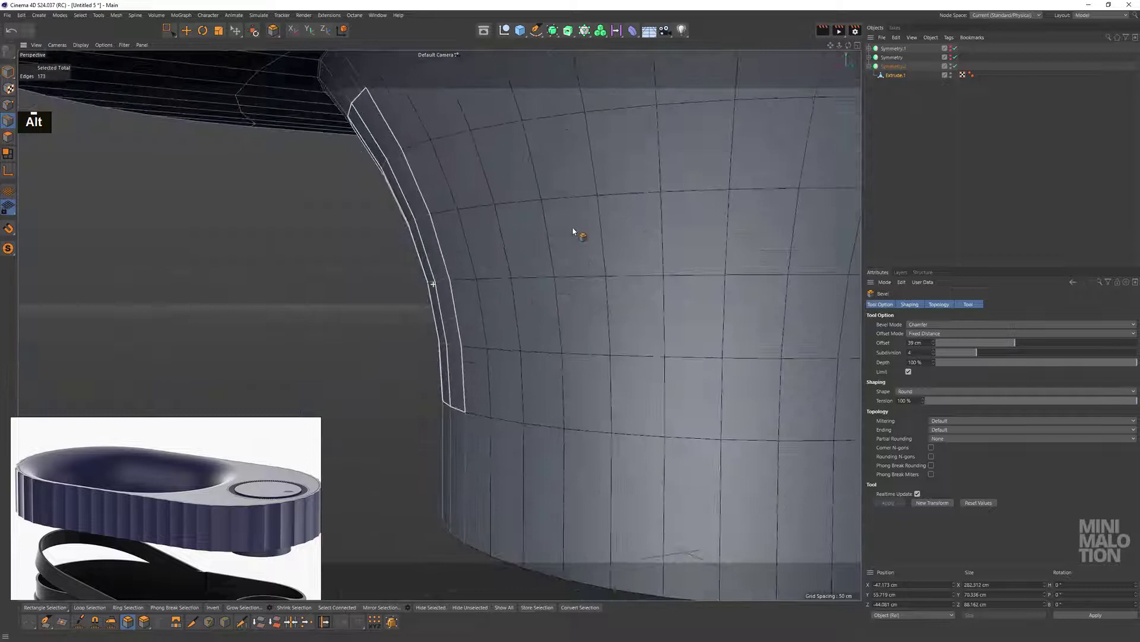
scroll(down, 3)
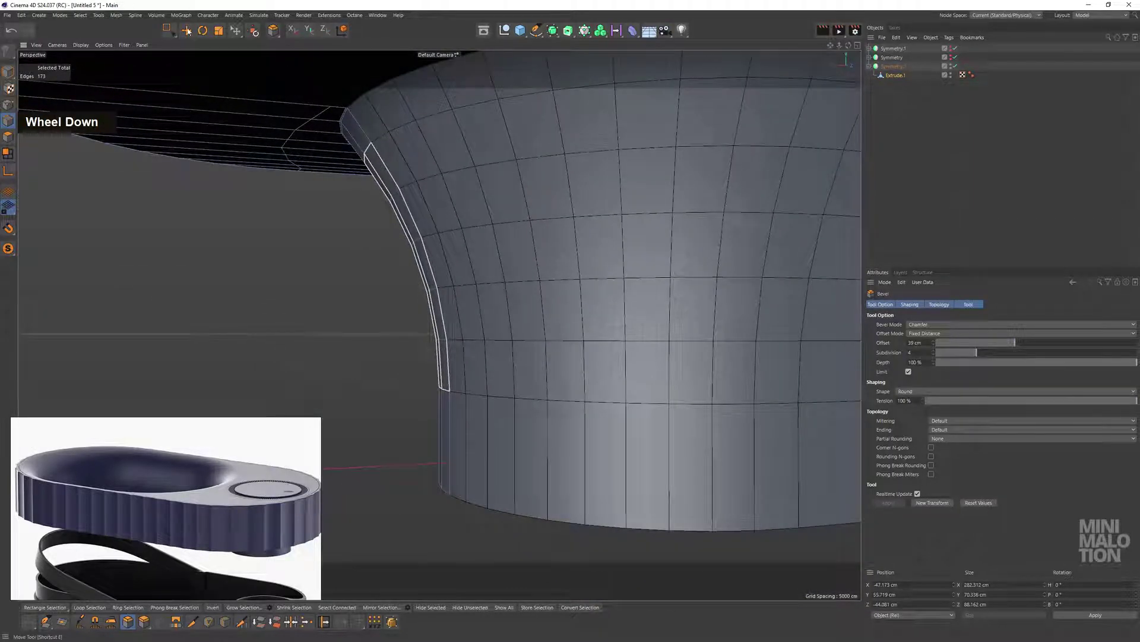
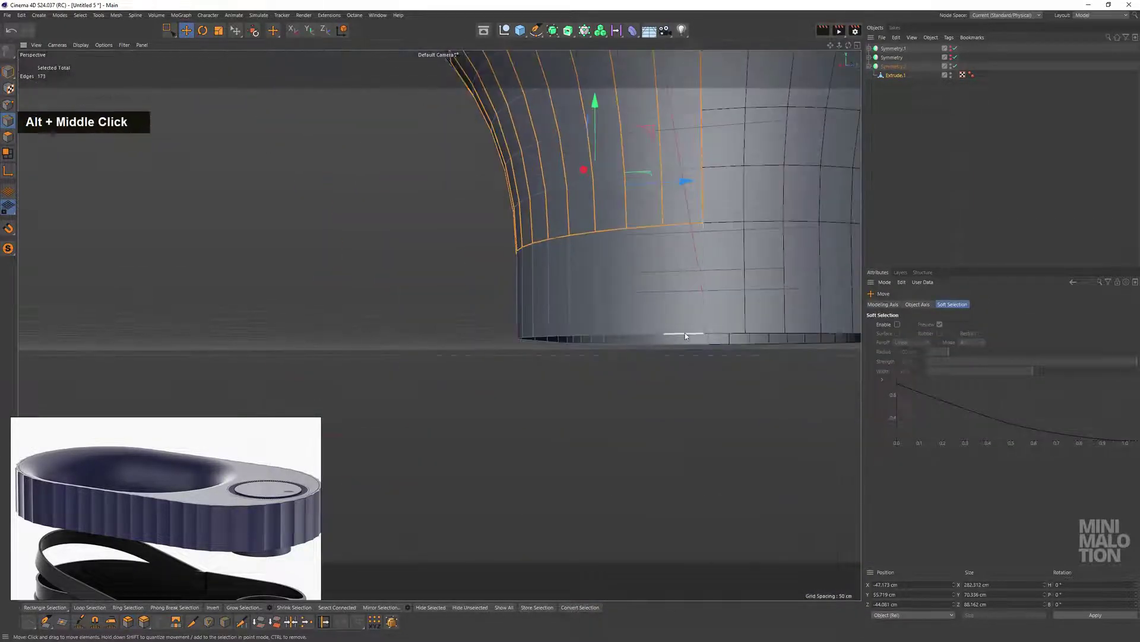
Select the bottom edge loop of the beveled container wall
double_click(687, 336)
middle_click(585, 318)
click(696, 311)
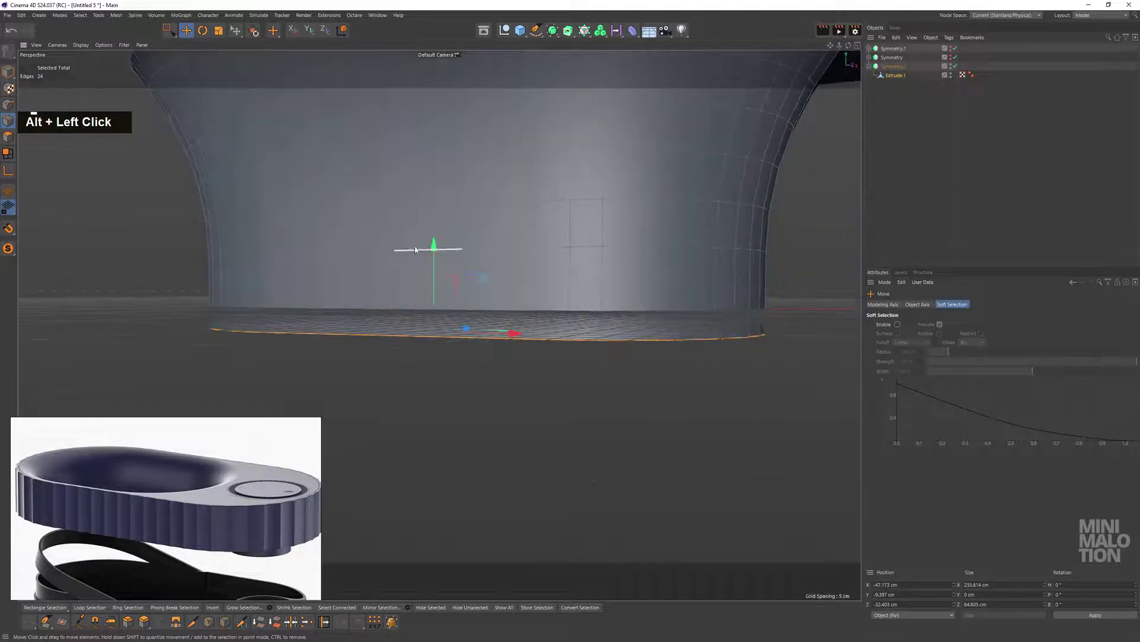
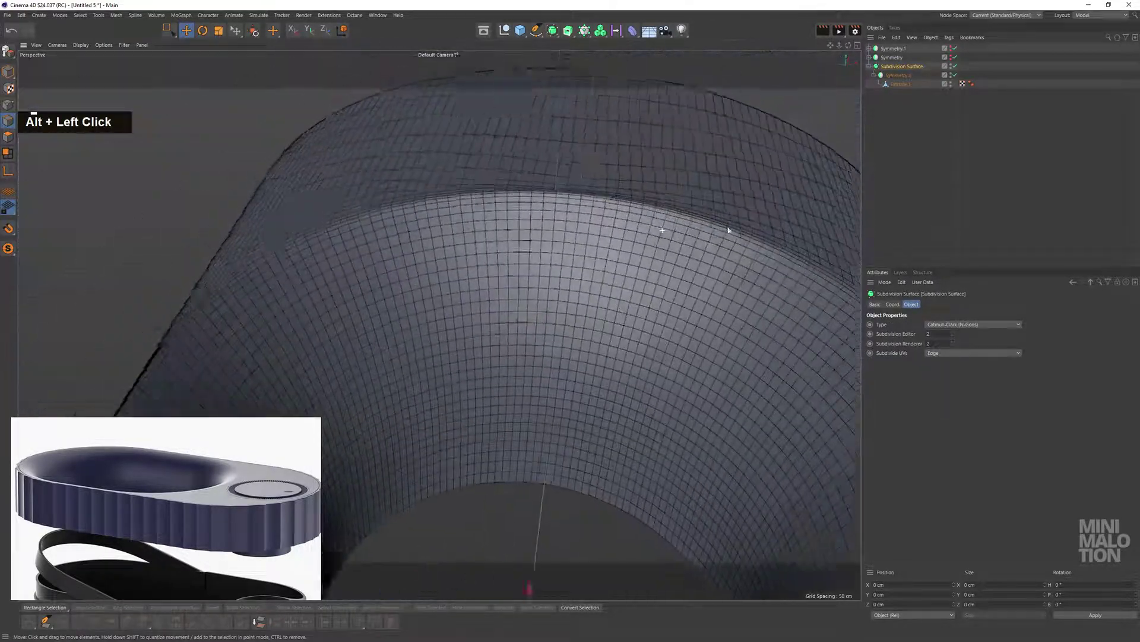
Display the container in Gouraud shading without lines (N~A)
text(n)
scroll(down, 3)
text(na)
click(610, 276)
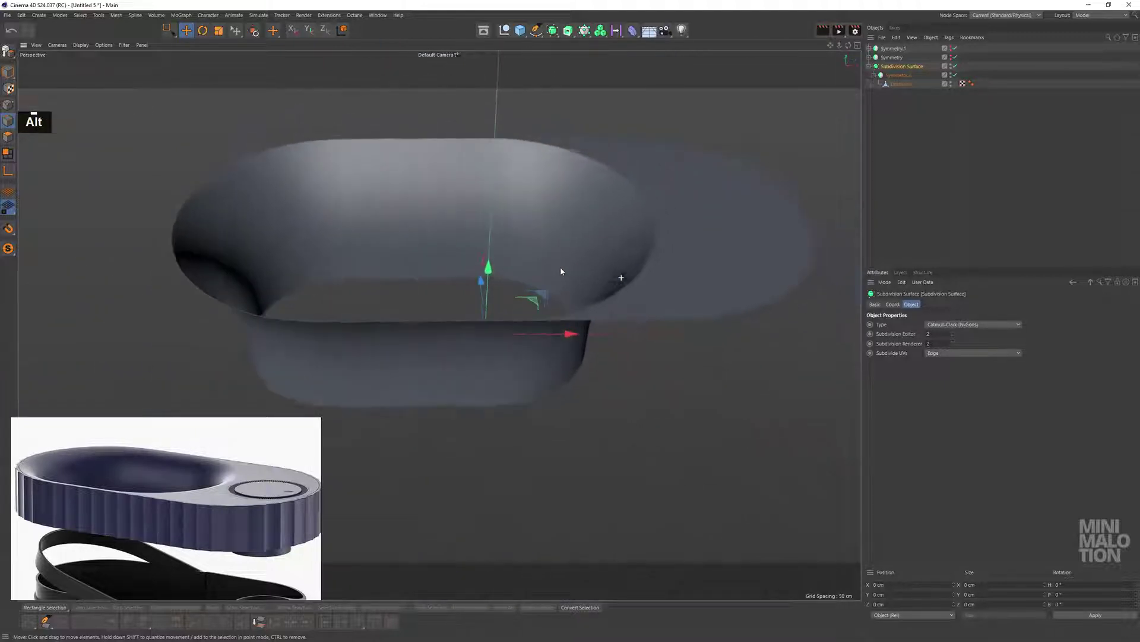
middle_click(607, 260)
click(671, 302)
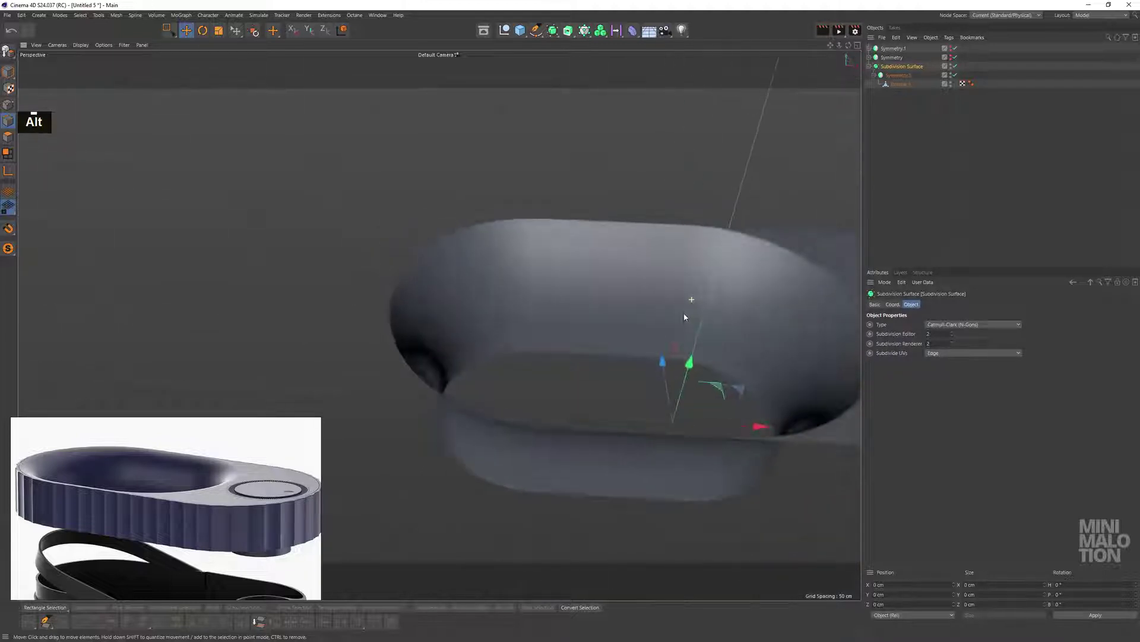
Orbit around the smoothed container to review its shape, then select Extrude.1
middle_click(685, 310)
scroll(up, 3)
scroll(down, 3)
click(662, 290)
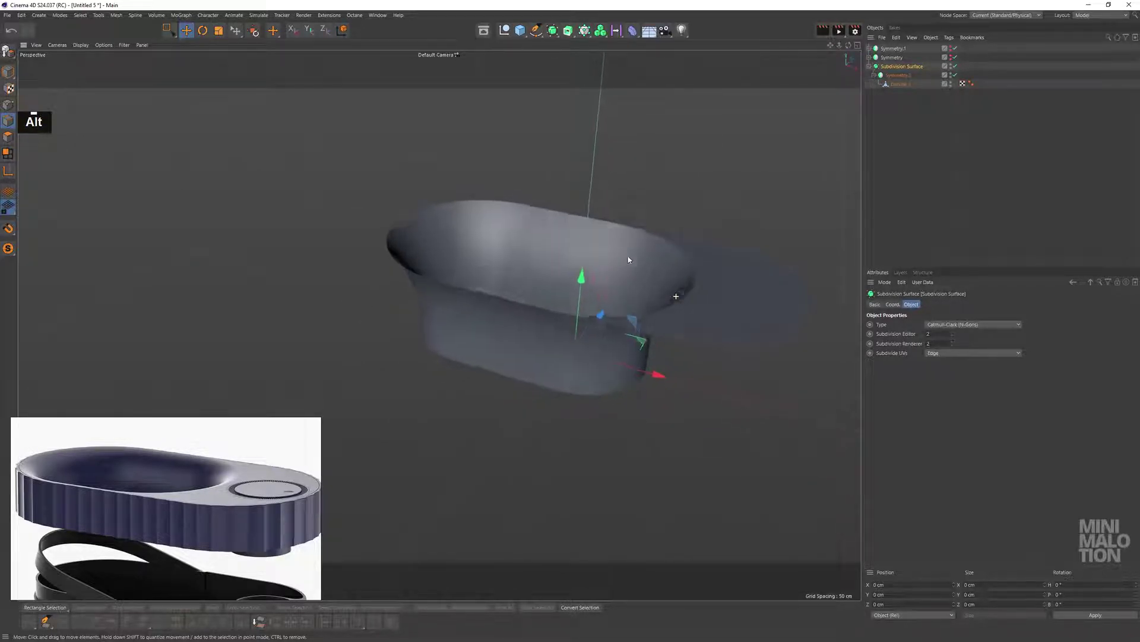
scroll(up, 3)
middle_click(676, 271)
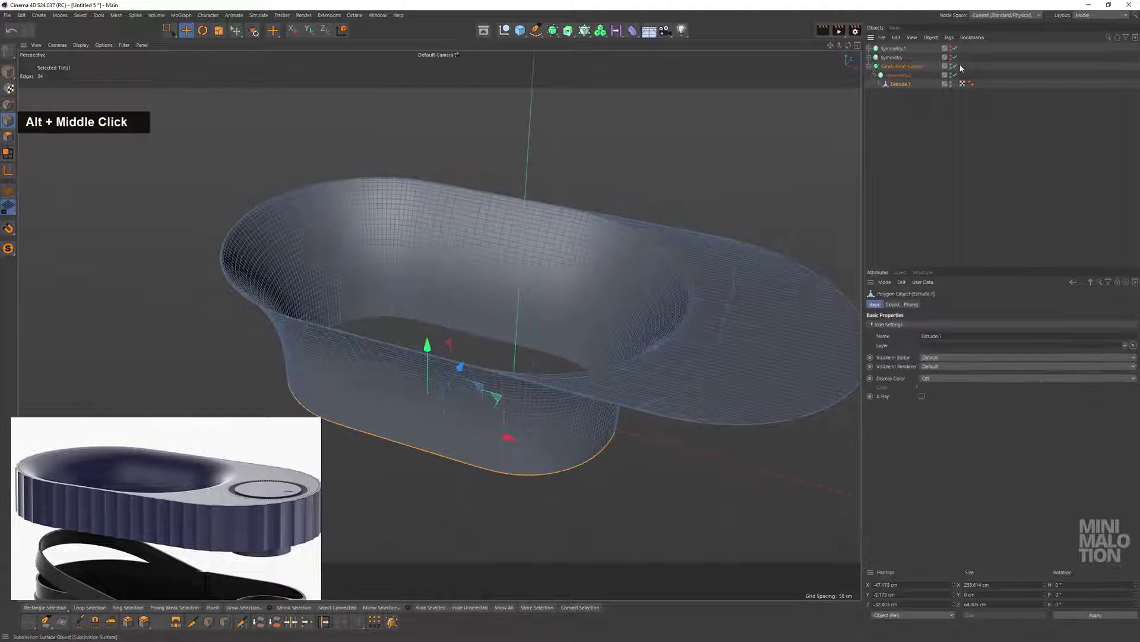
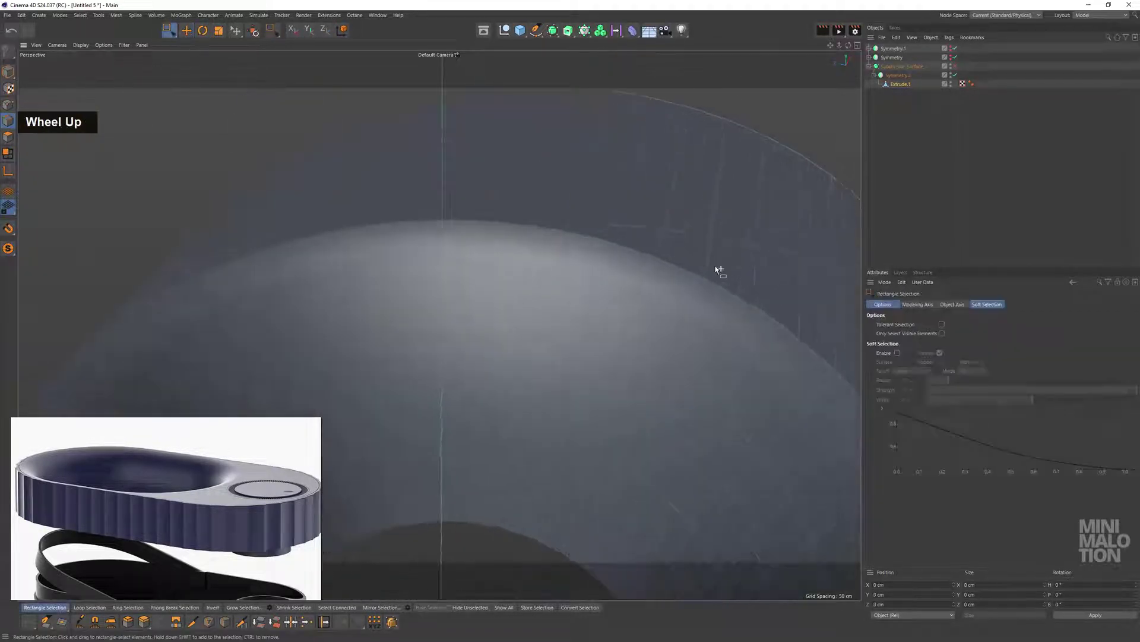
Cut a new edge loop close to the rim edge with Loop/Path Cut
middle_click(637, 238)
click(601, 262)
right_click(631, 226)
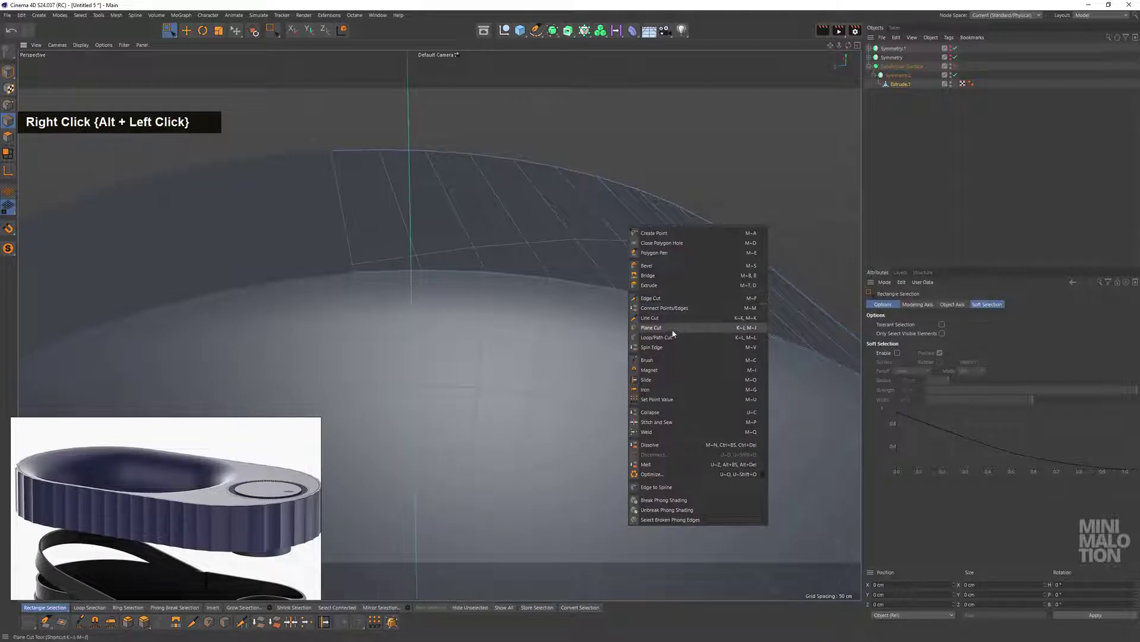
scroll(up, 3)
middle_click(656, 321)
scroll(up, 3)
click(630, 329)
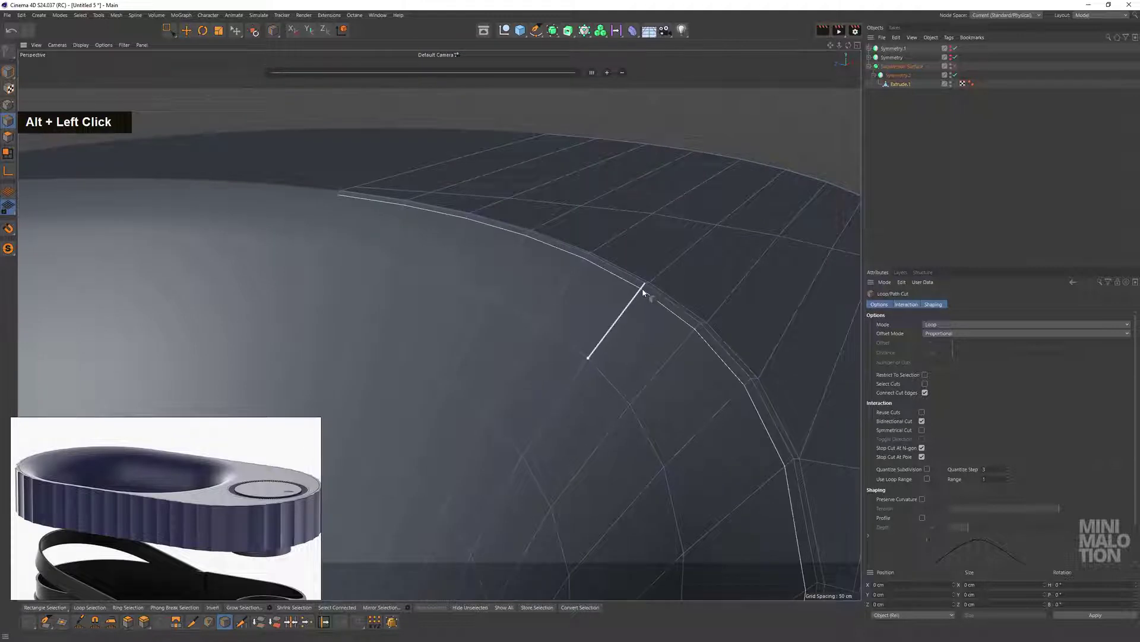
click(627, 288)
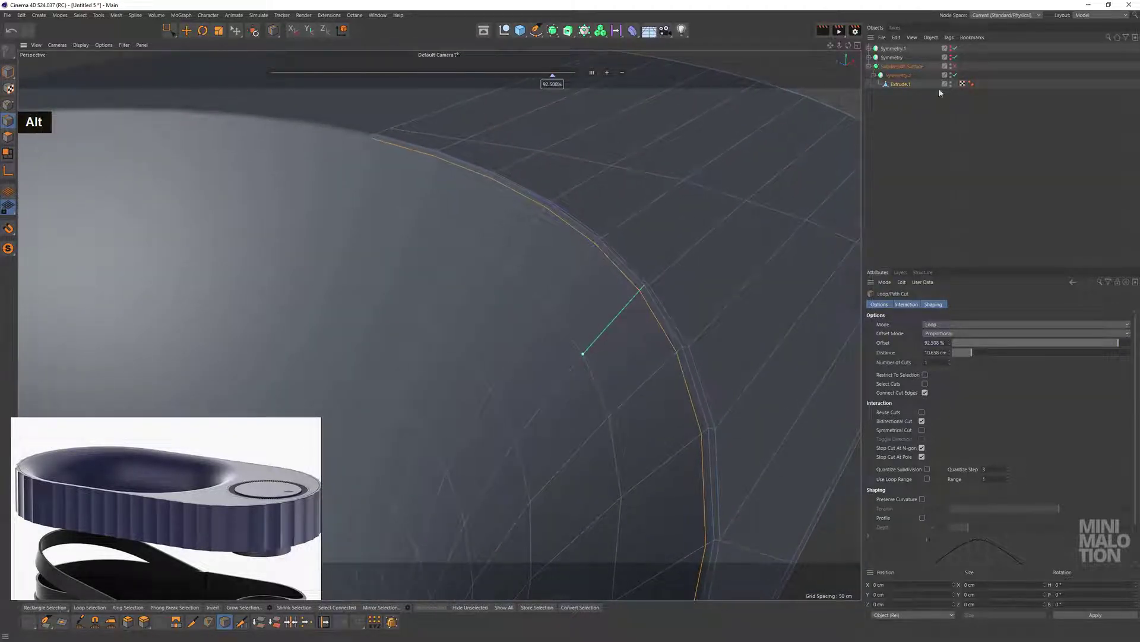
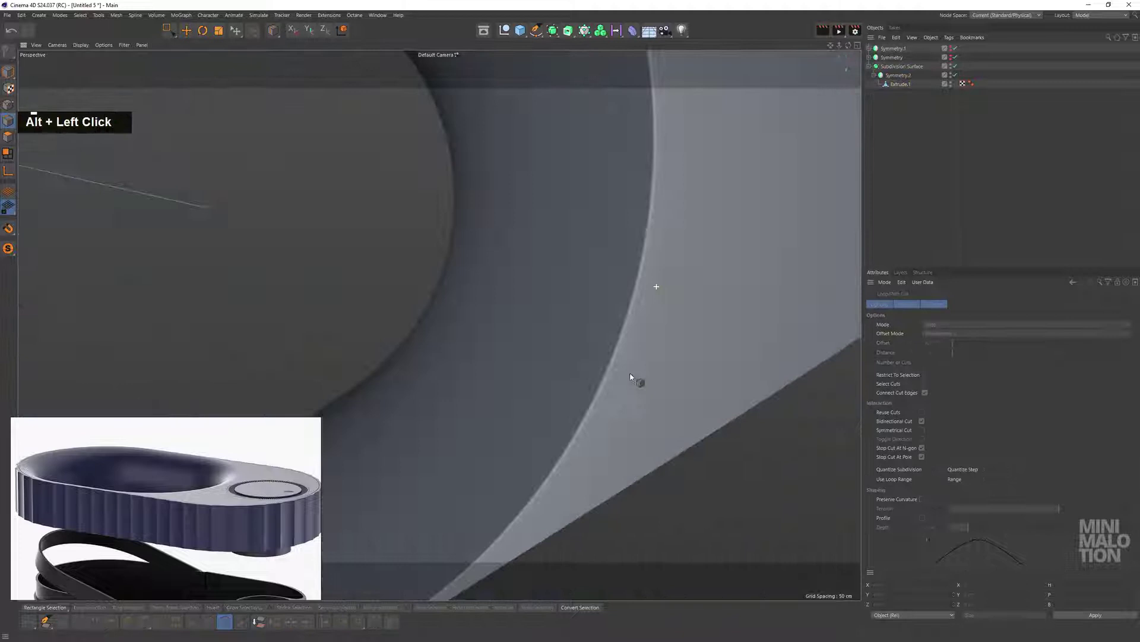
Inspect the container from several angles, briefly toggling the outer Symmetry off and on
scroll(down, 3)
middle_click(665, 287)
click(657, 354)
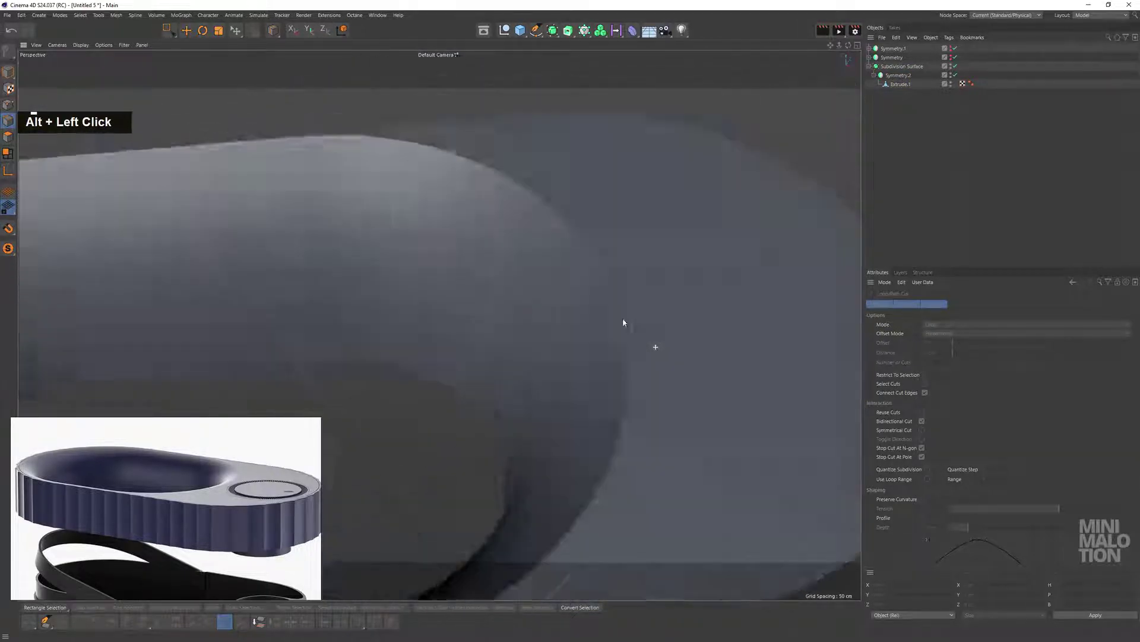
scroll(down, 3)
middle_click(605, 291)
click(613, 278)
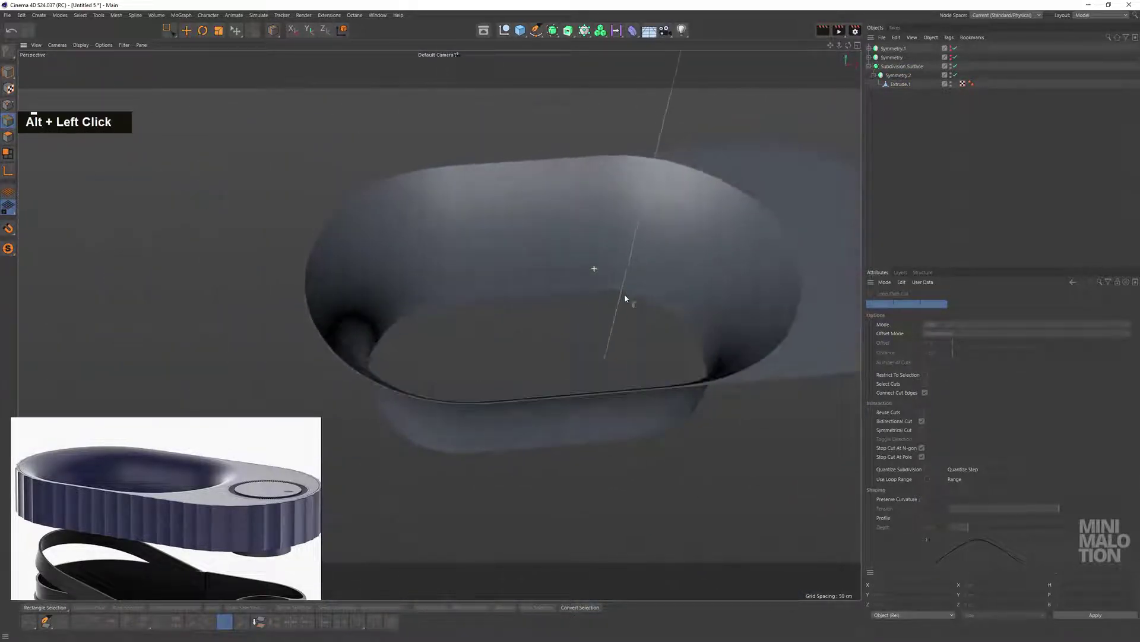
middle_click(681, 294)
scroll(up, 3)
click(619, 288)
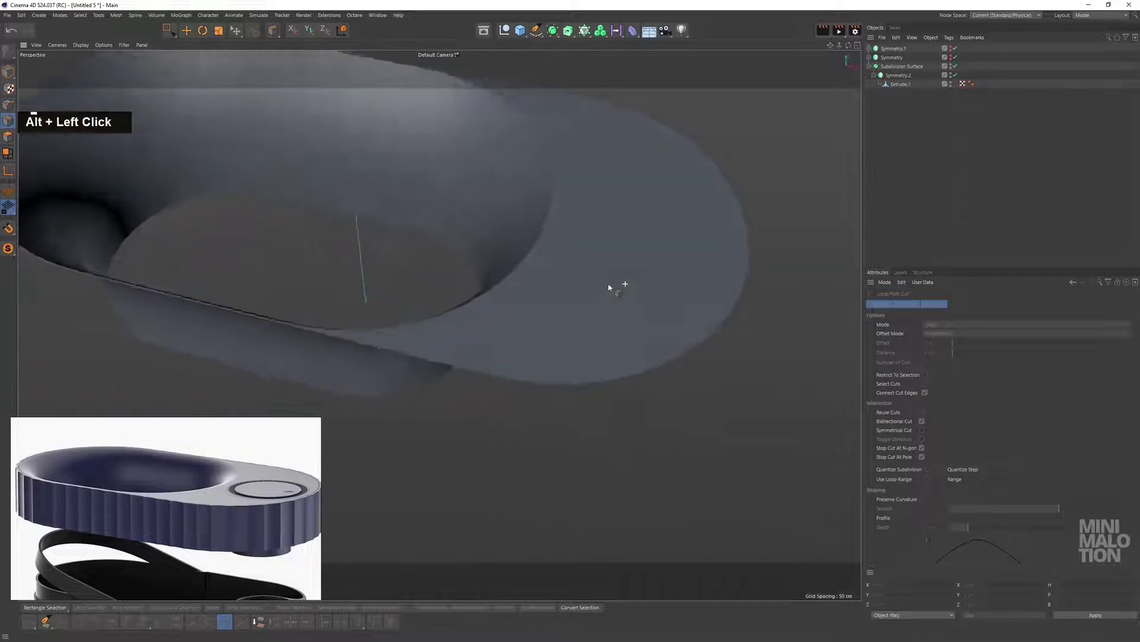
middle_click(673, 316)
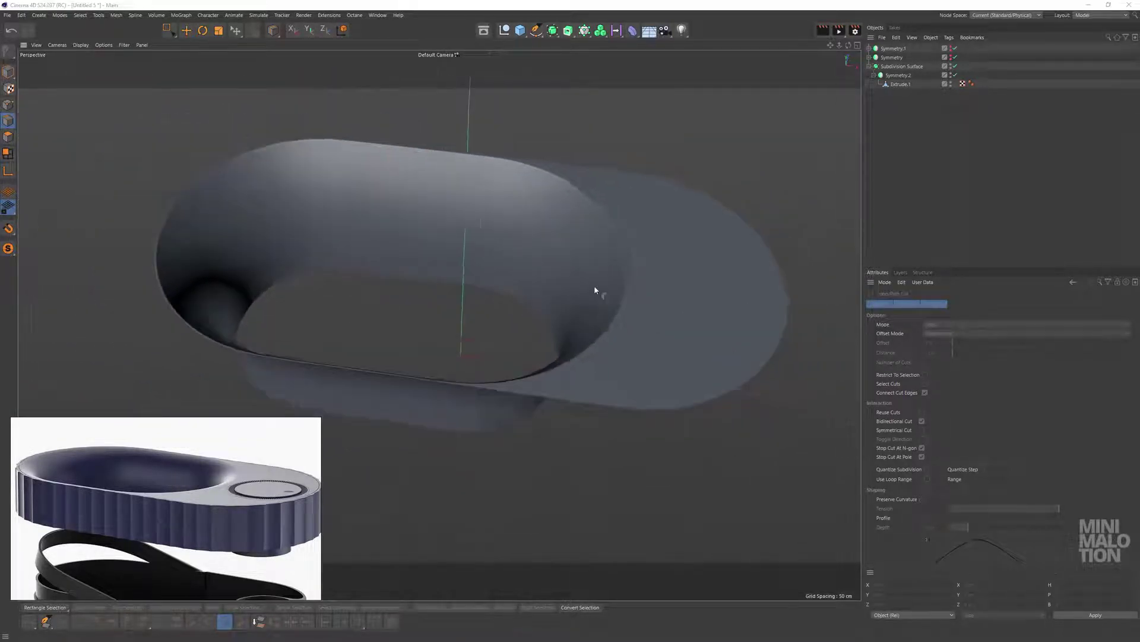
scroll(up, 3)
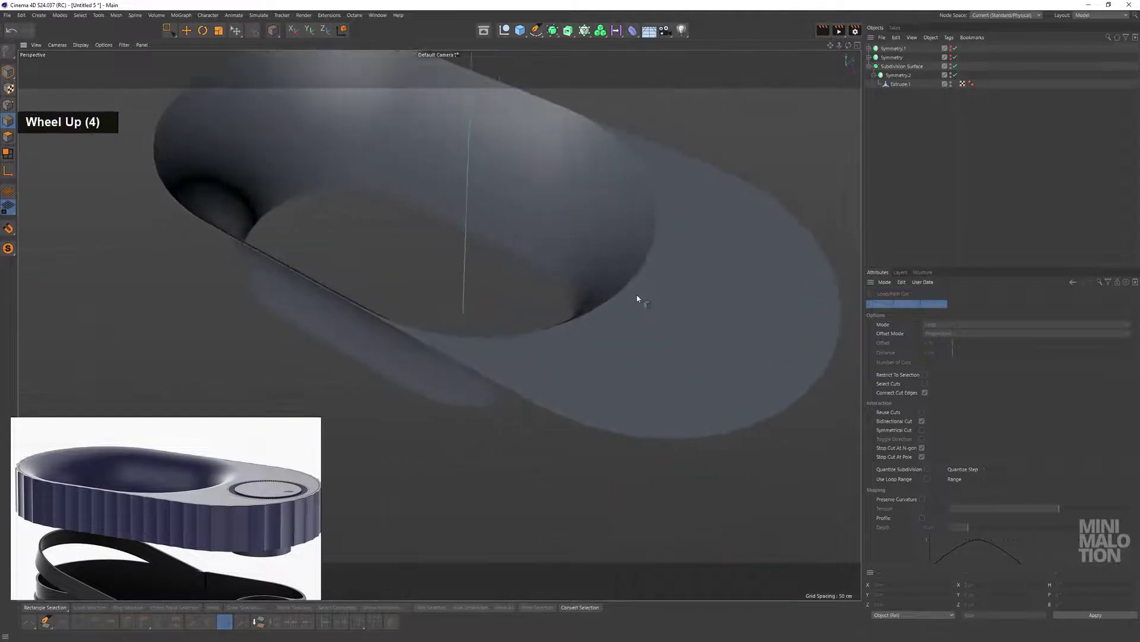
middle_click(644, 298)
Expand the older Symmetry group to list its Extrude.1 and Extrude objects
click(953, 62)
click(953, 61)
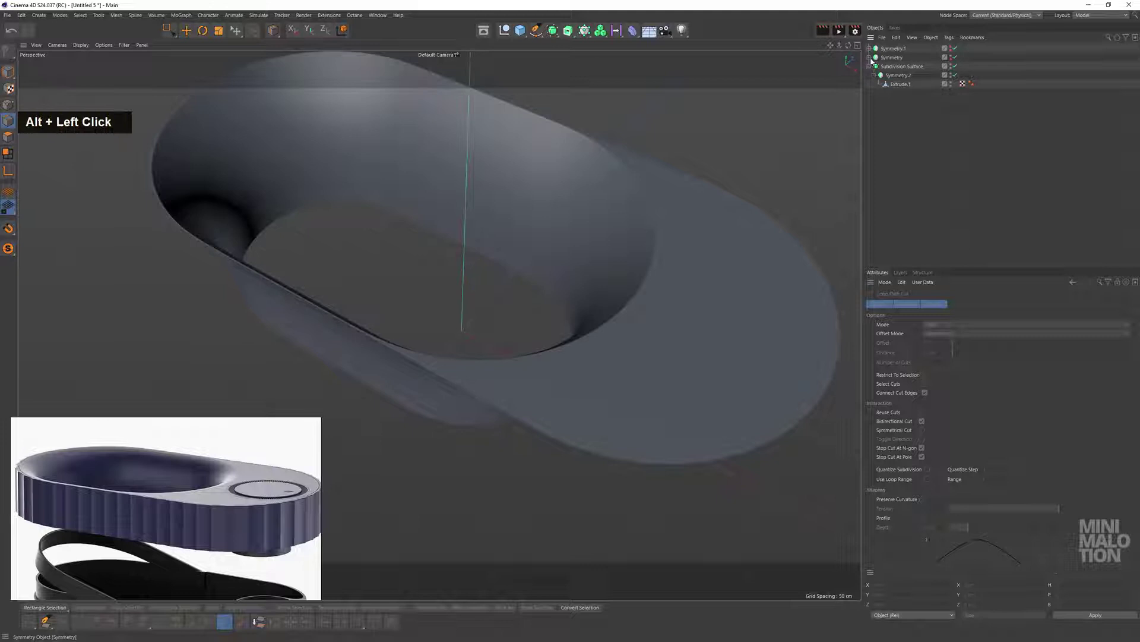
Hide Extrude.1 from both editor and renderer
click(953, 60)
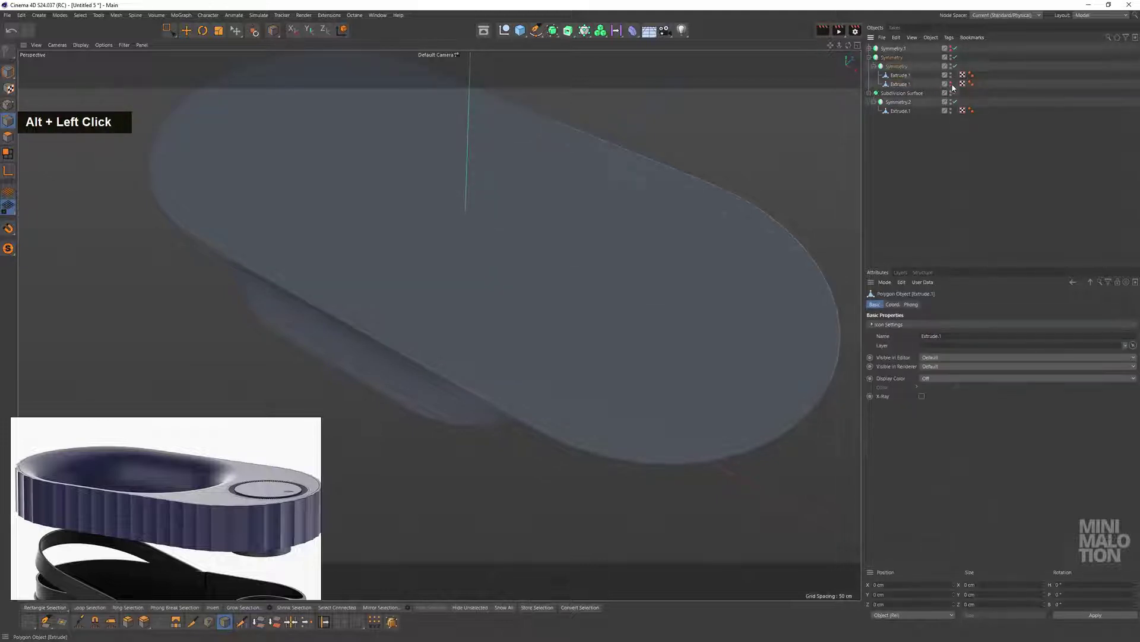
click(954, 80)
double_click(954, 79)
click(954, 84)
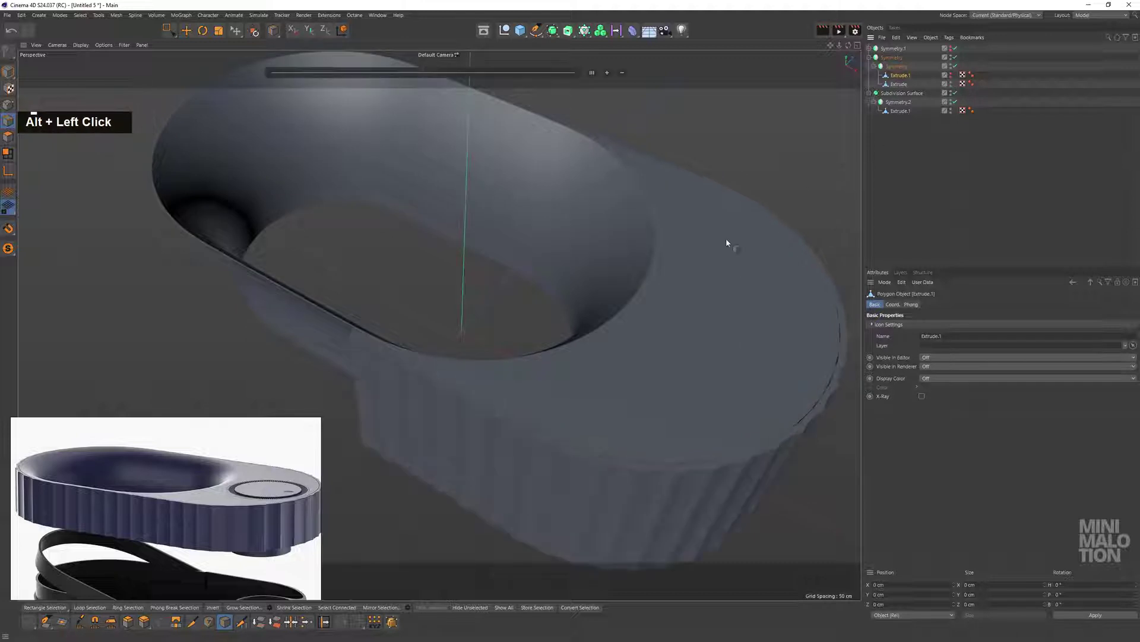
Collapse the Symmetry group and show the recessed top unsmoothed with its polygon grid
middle_click(717, 289)
click(688, 297)
scroll(up, 3)
click(712, 351)
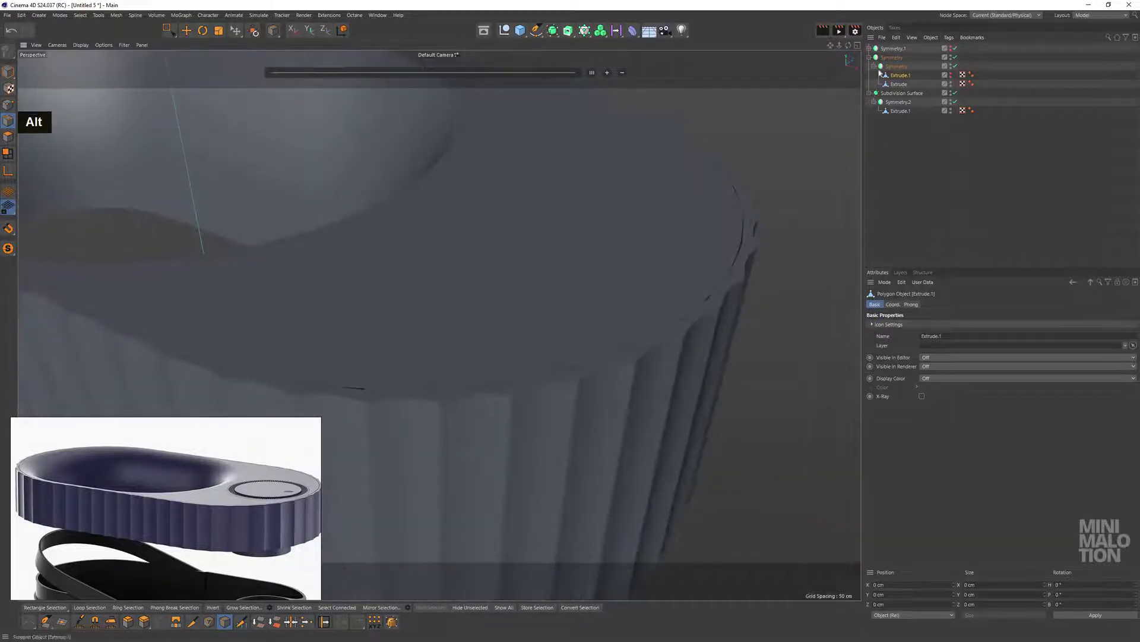
click(954, 60)
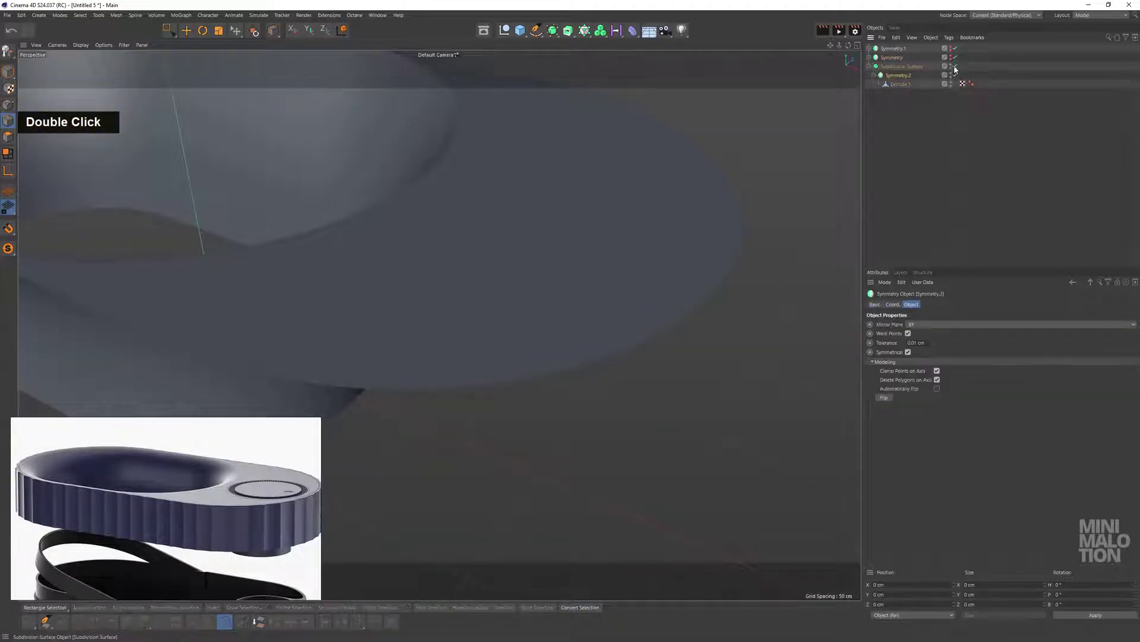
scroll(down, 3)
middle_click(516, 240)
click(581, 215)
Switch to Gouraud Shading (Lines) with N~B and activate Rectangle Selection
text(nb)
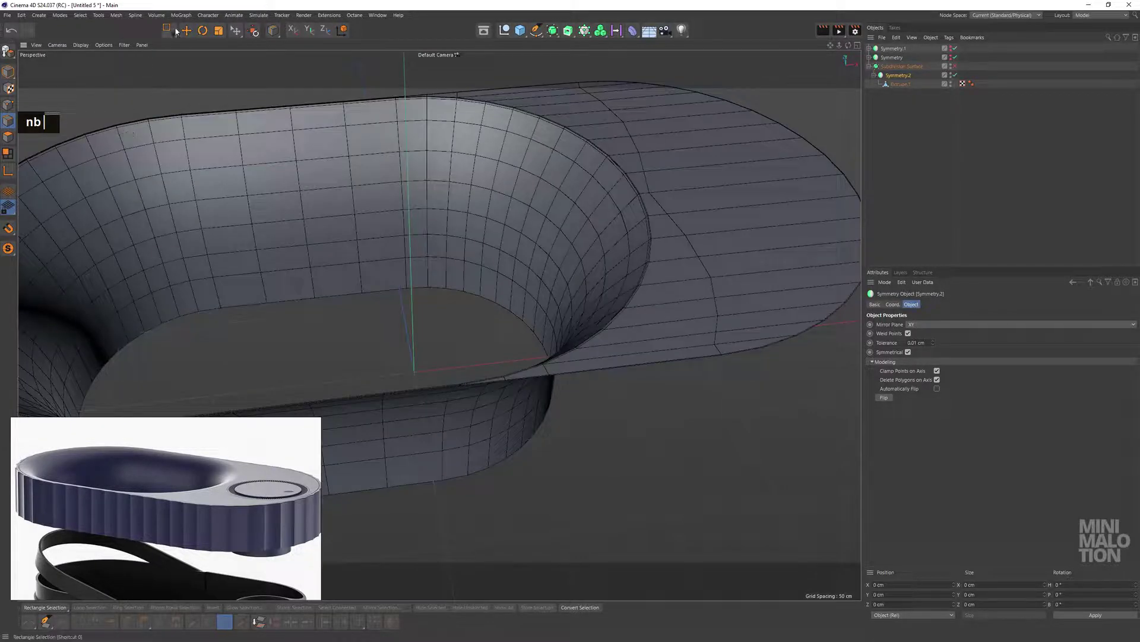
scroll(down, 3)
middle_click(591, 204)
click(515, 189)
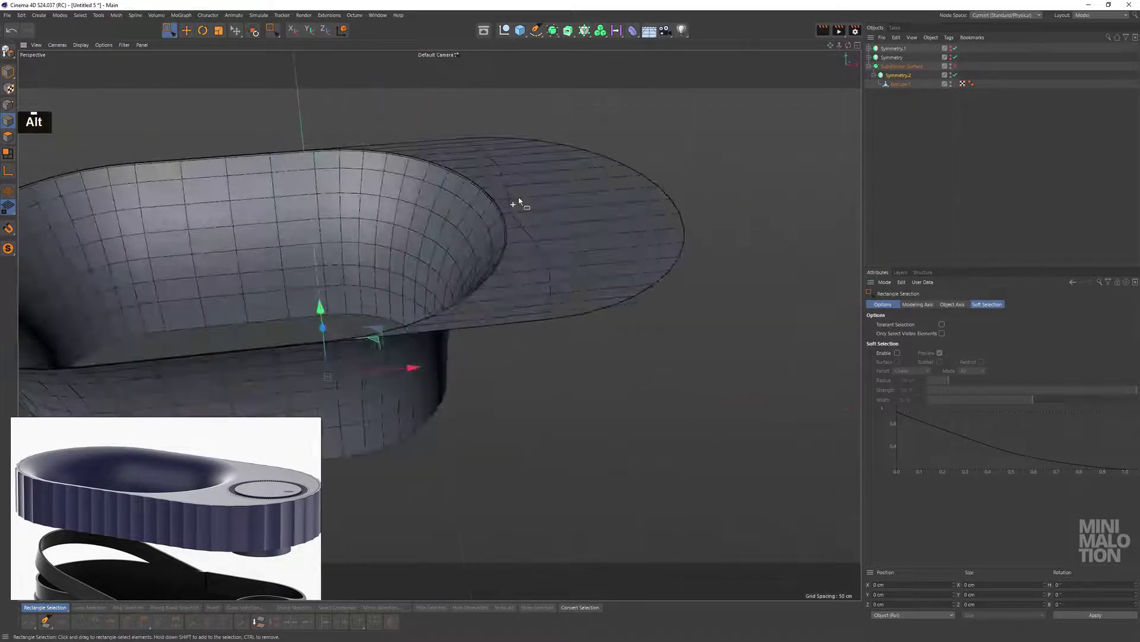
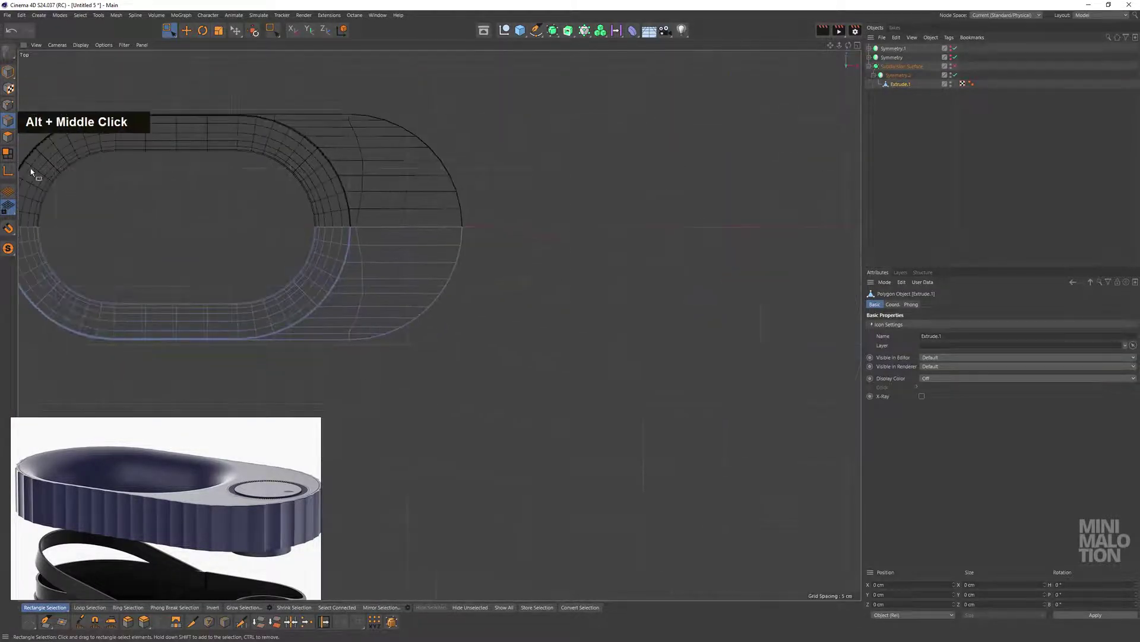
Add Line Cut cuts across the top's rounded end, including a vertical cut line
scroll(up, 3)
middle_click(471, 302)
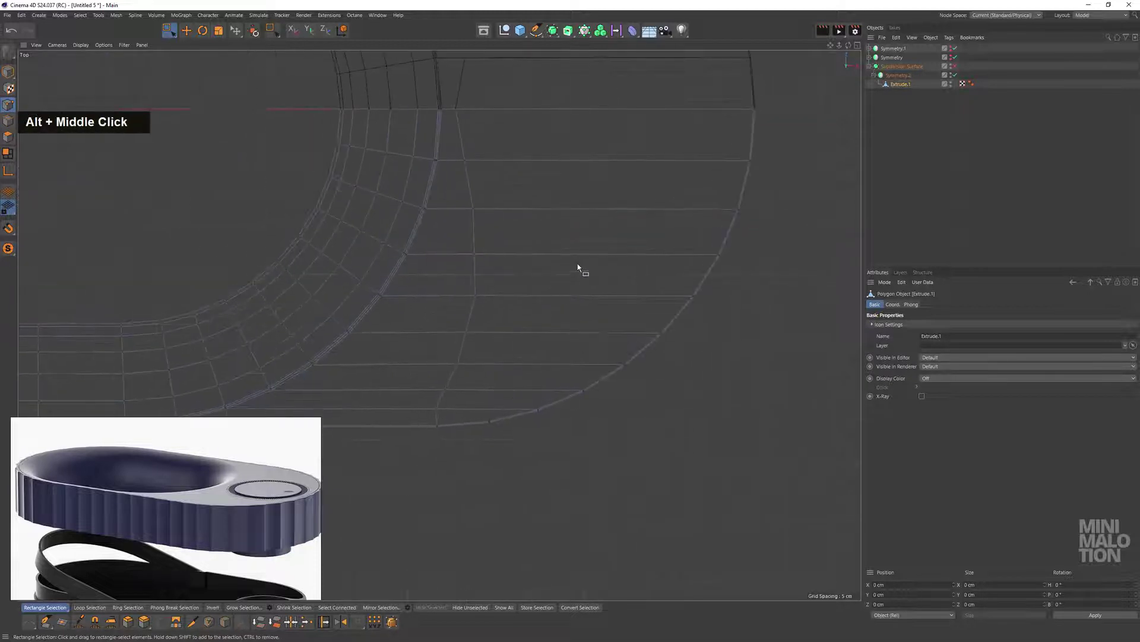
right_click(581, 266)
scroll(up, 3)
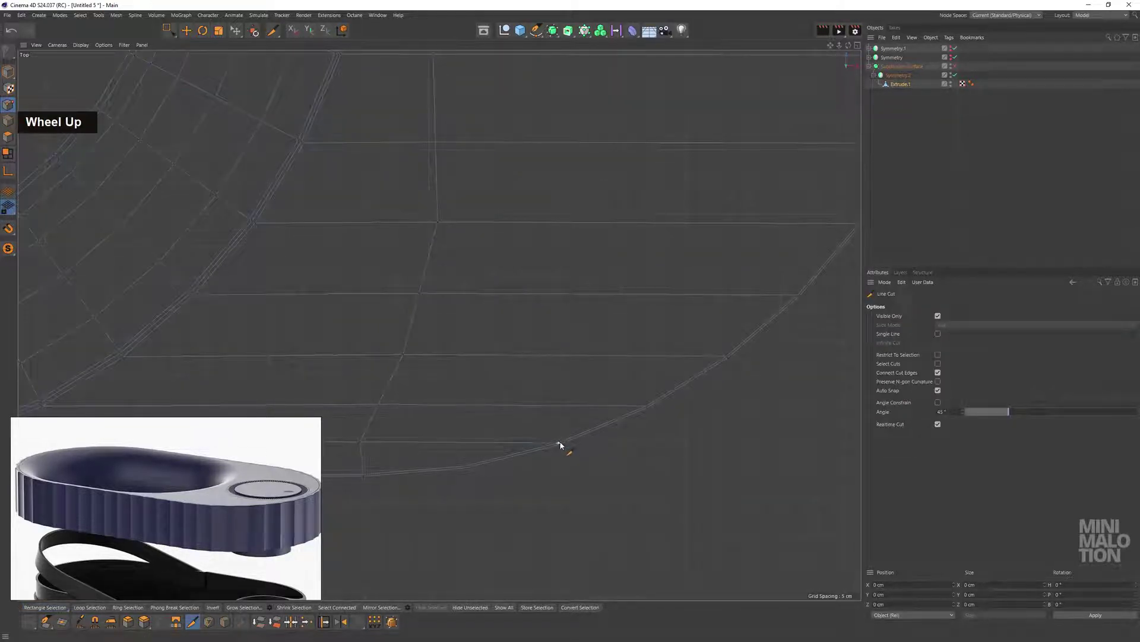
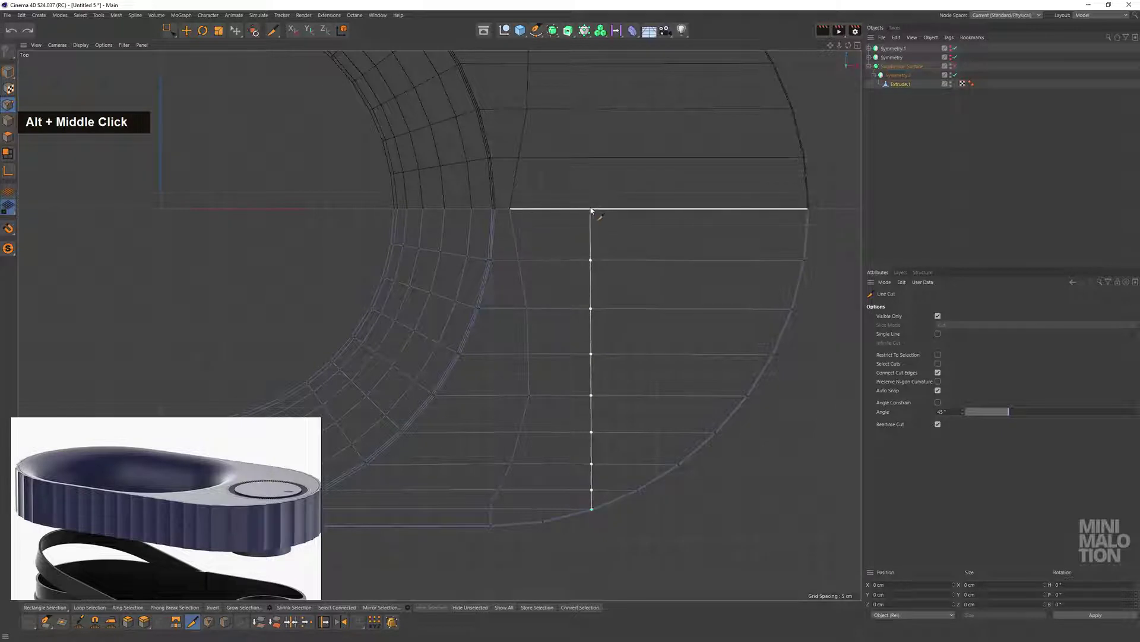
key(Escape)
scroll(up, 3)
scroll(down, 3)
middle_click(609, 403)
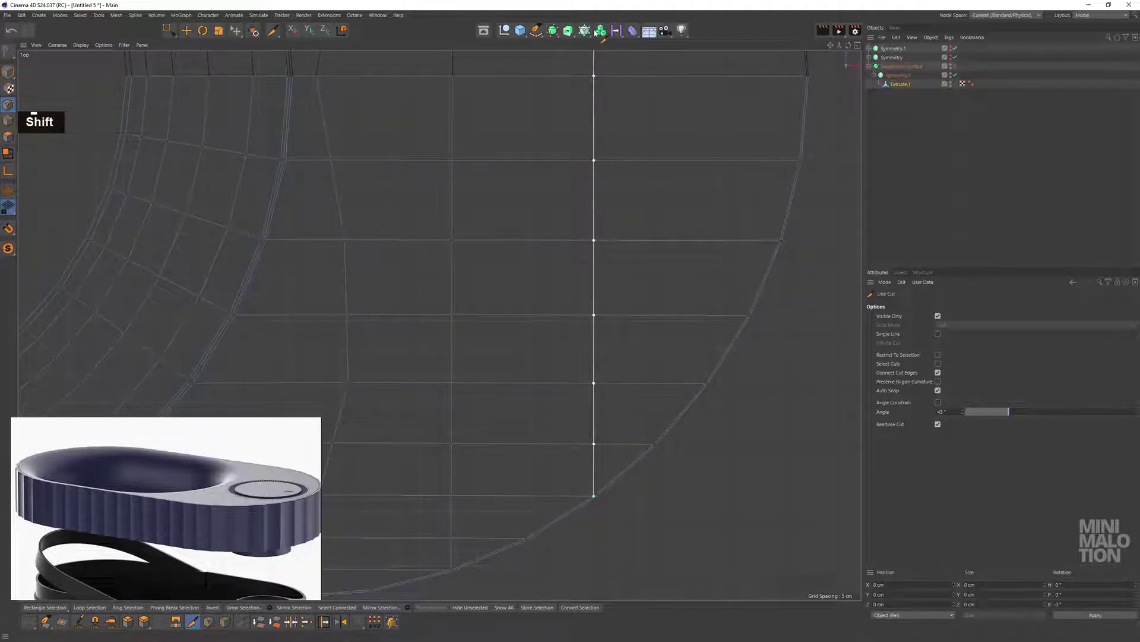
key(Escape)
scroll(down, 3)
middle_click(655, 303)
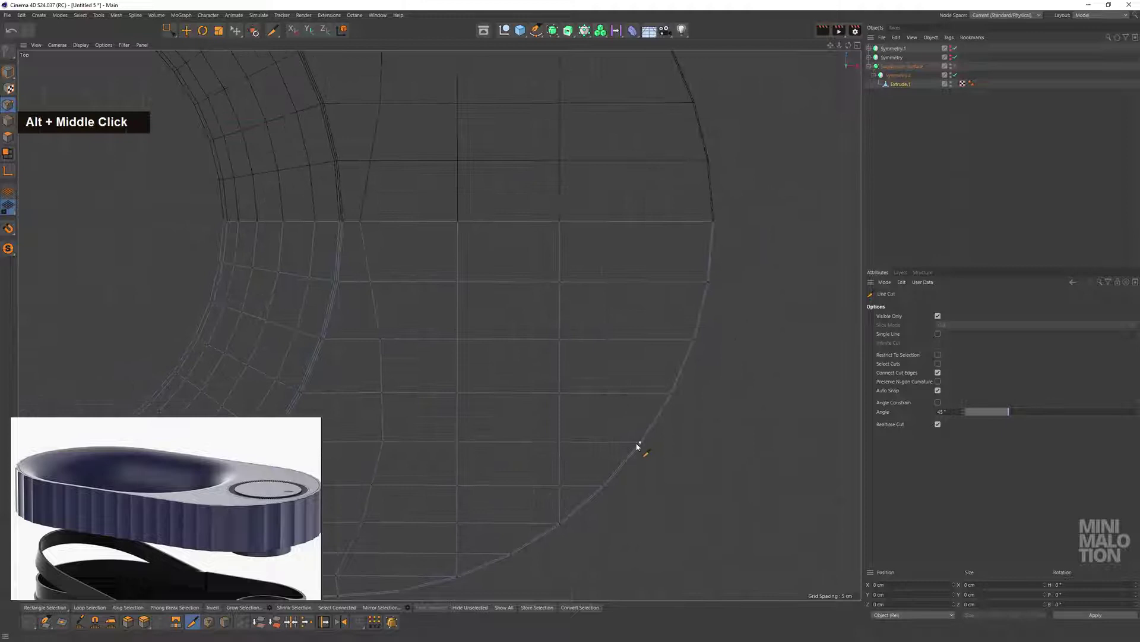
key(Escape)
Select the stray edges on the rounded end and melt them away
scroll(down, 3)
middle_click(598, 246)
scroll(up, 3)
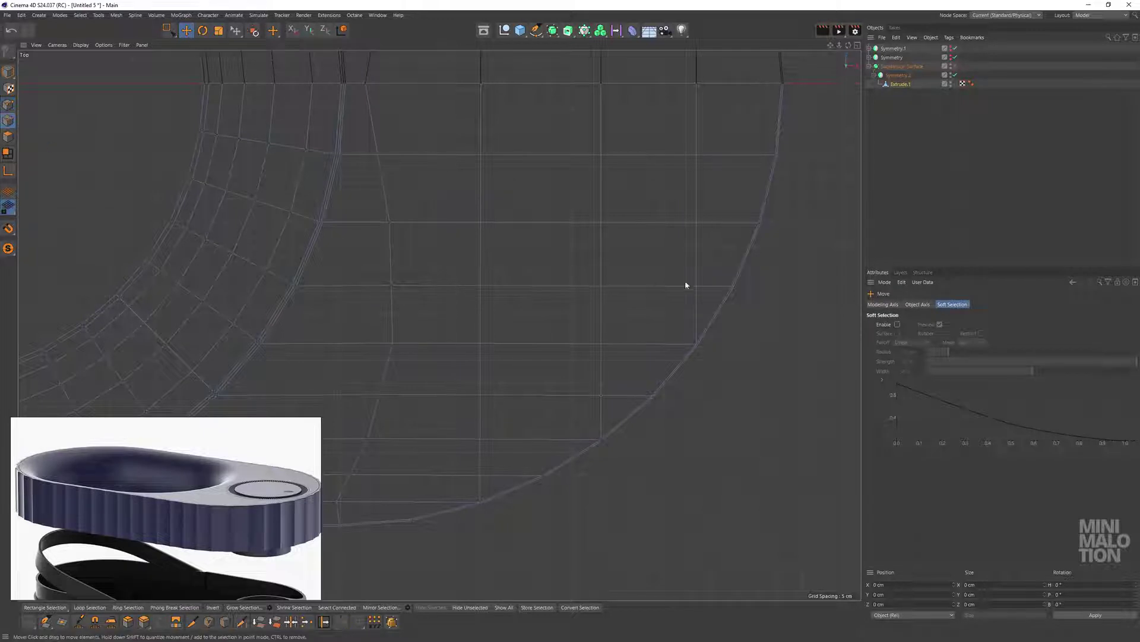
middle_click(716, 251)
click(667, 353)
right_click(551, 365)
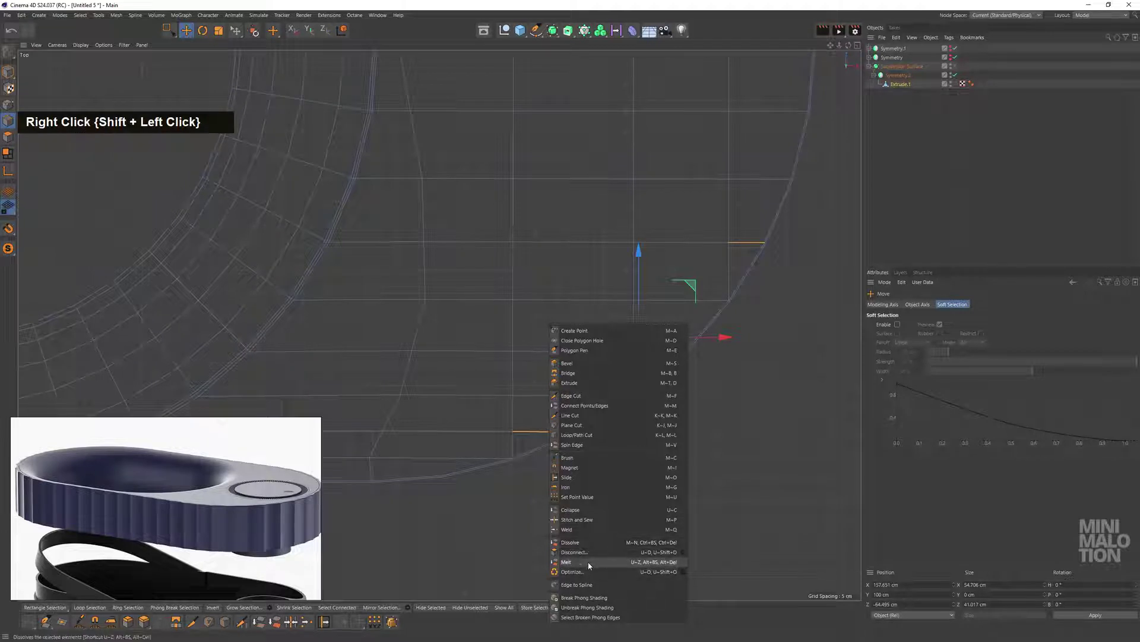
key(ctrl+z)
right_click(563, 415)
middle_click(587, 355)
scroll(down, 3)
middle_click(626, 390)
Slide the rounded end's points along the rim edges into clean alignment
right_click(489, 189)
scroll(up, 3)
middle_click(643, 386)
click(647, 321)
key(ctrl+z)
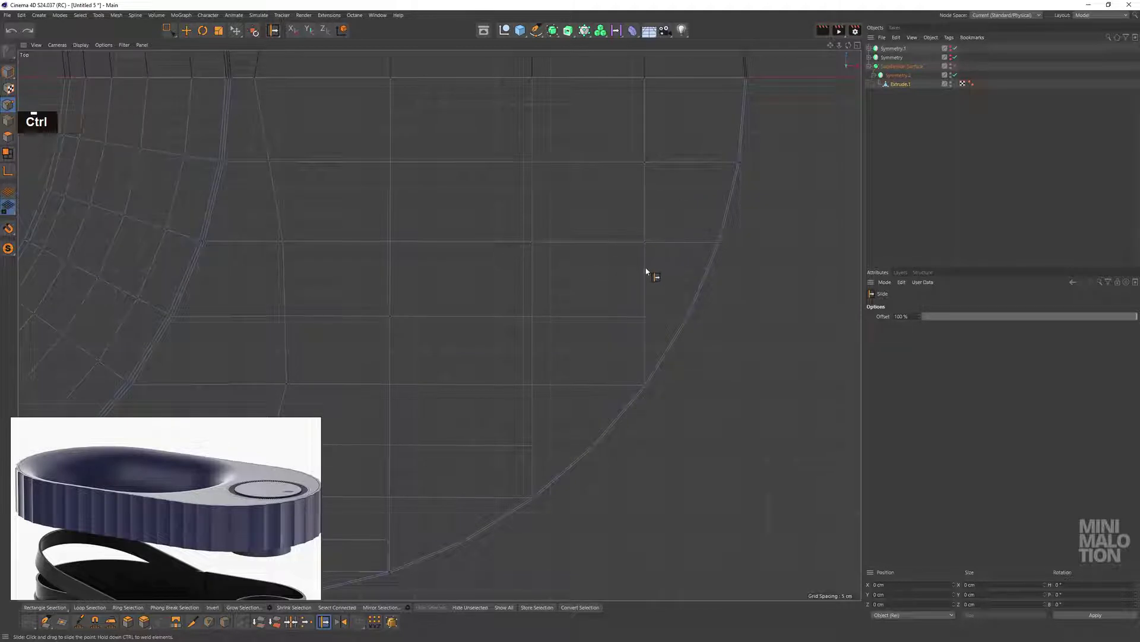
click(647, 319)
middle_click(572, 273)
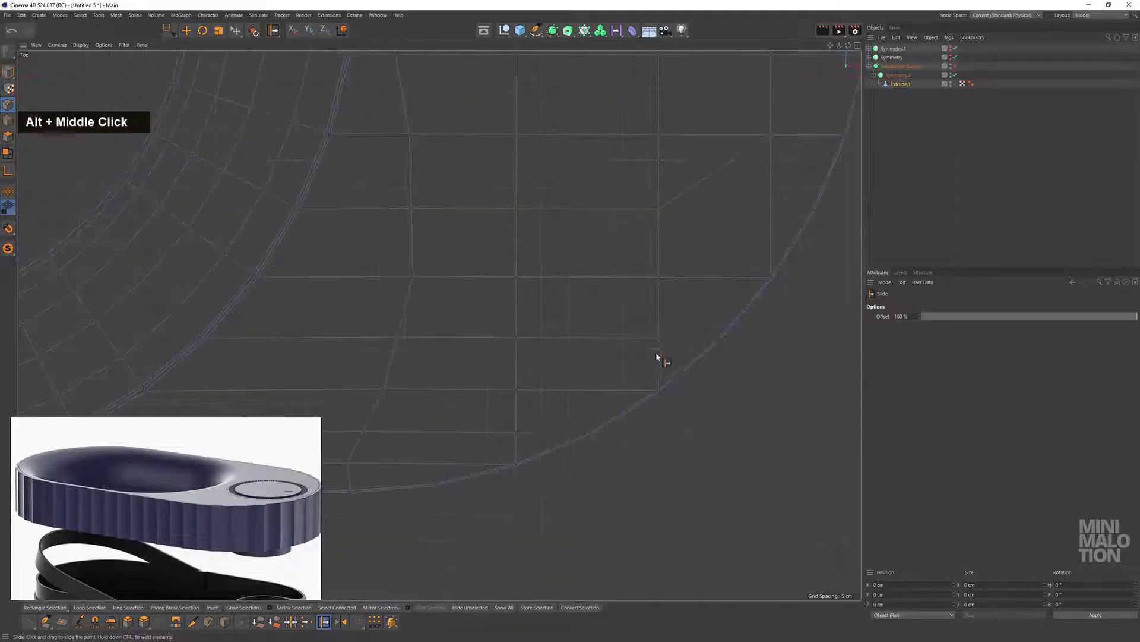
click(662, 342)
middle_click(546, 358)
Create a Disc object with a 100 cm outer radius at the origin over the lid
scroll(down, 3)
middle_click(665, 255)
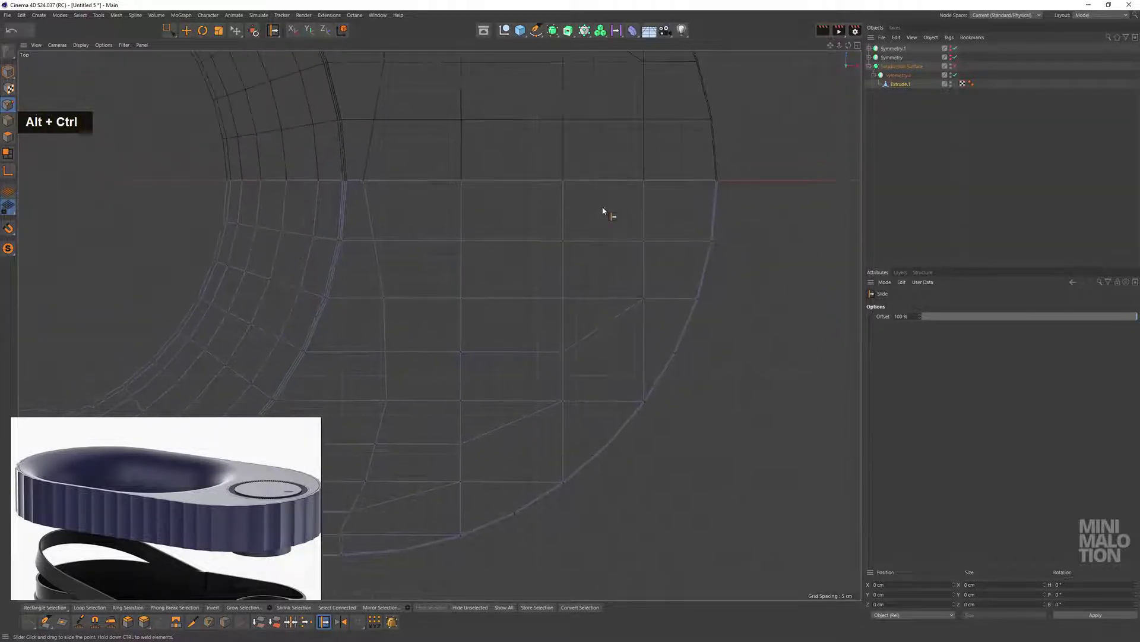
middle_click(579, 261)
scroll(up, 3)
scroll(down, 3)
middle_click(646, 256)
scroll(up, 3)
scroll(down, 3)
Slide the Disc along X so it sits centred under the top's rounded end
middle_click(574, 245)
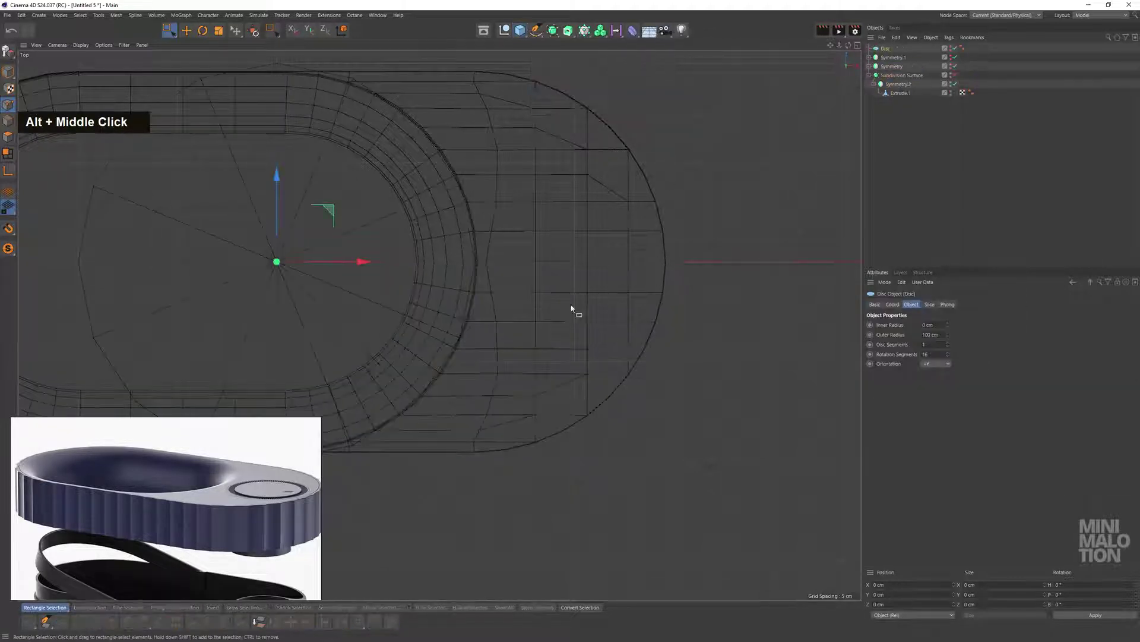
middle_click(458, 284)
scroll(up, 3)
middle_click(560, 292)
scroll(up, 3)
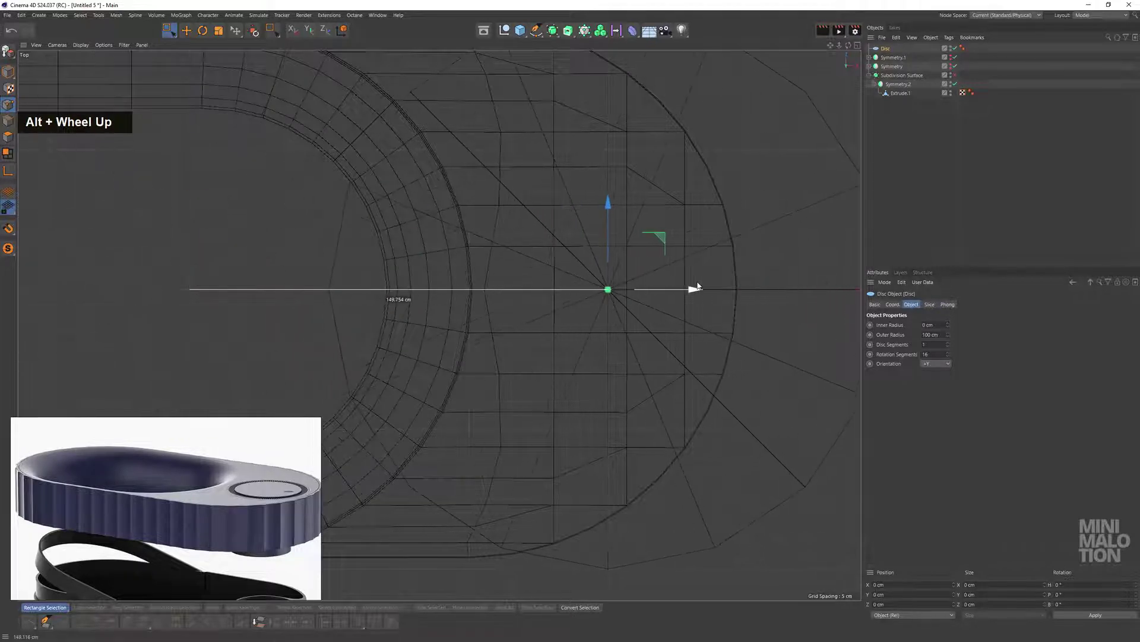
middle_click(667, 293)
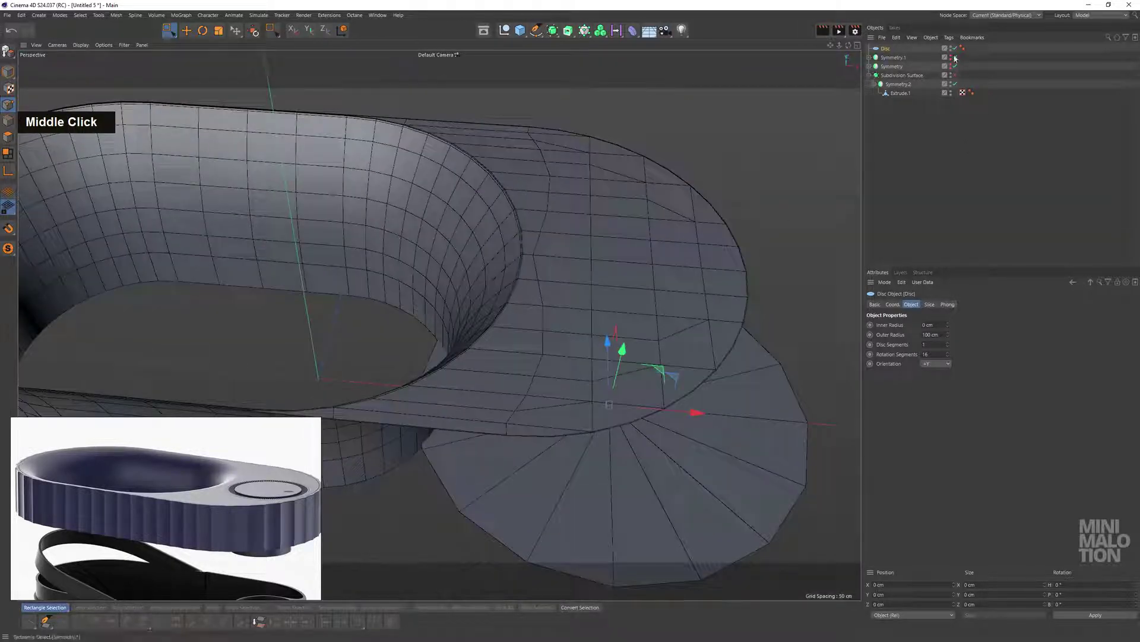
Delete the Extrude.1 polygons above the disc to open a hole in the top
click(562, 245)
scroll(up, 3)
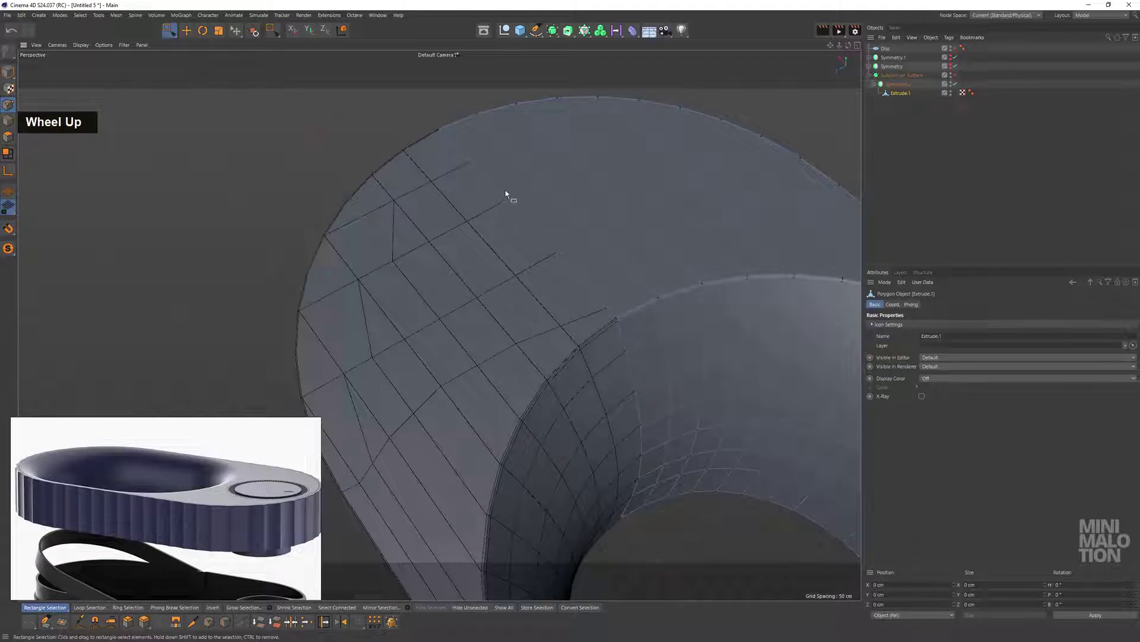
key(BackSpace)
key(BackSpace)
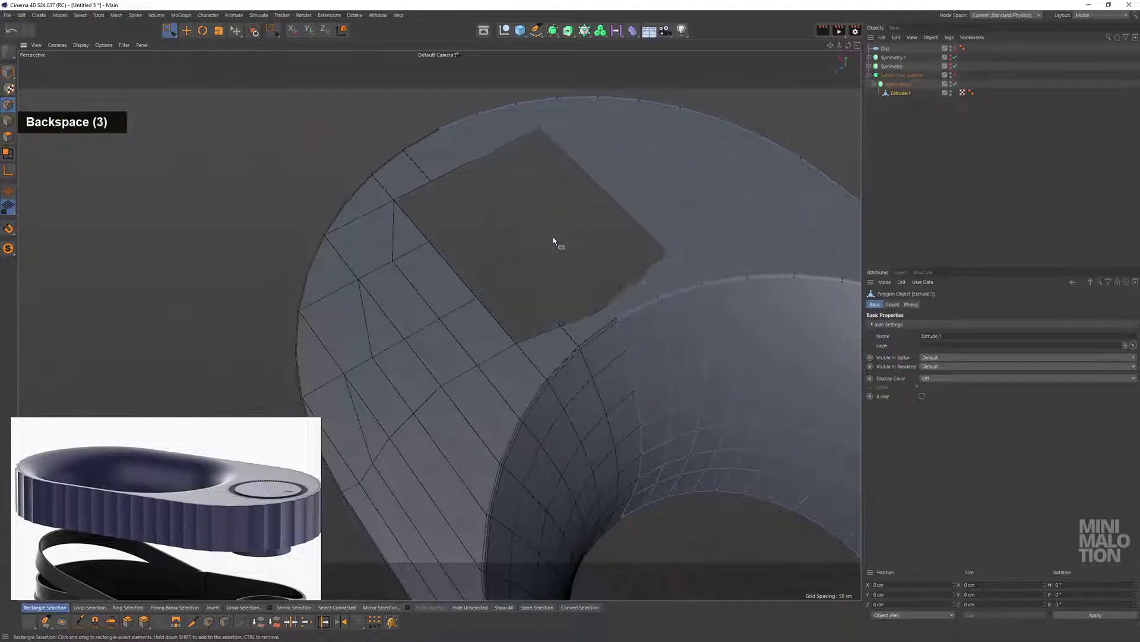
scroll(up, 3)
click(667, 285)
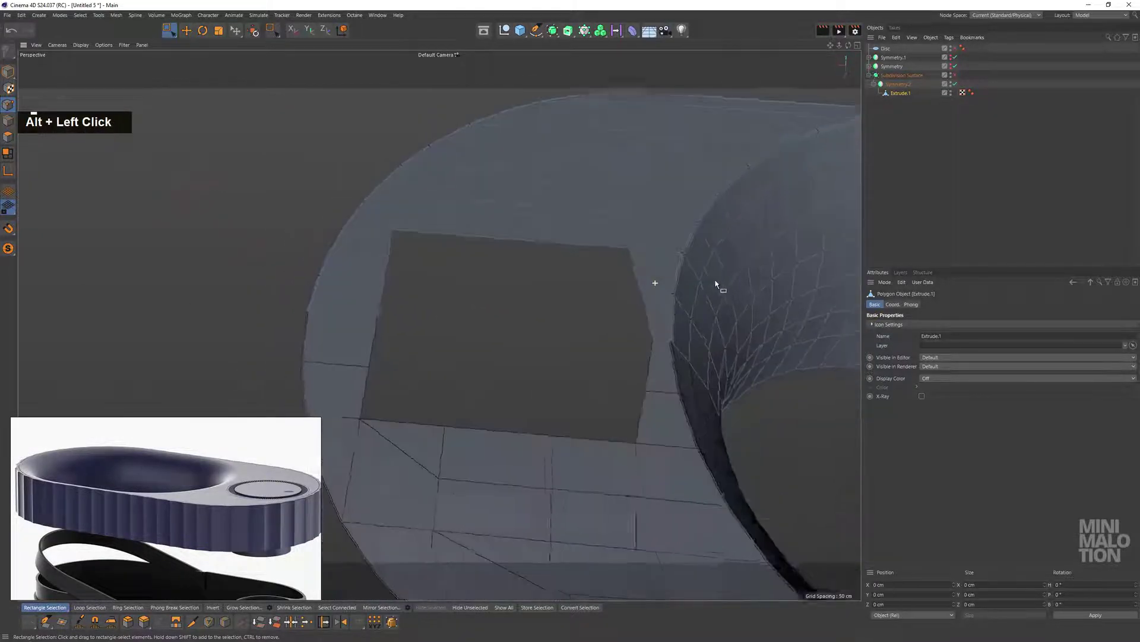
Adjust the edges around the new hole with the Move tool
middle_click(674, 270)
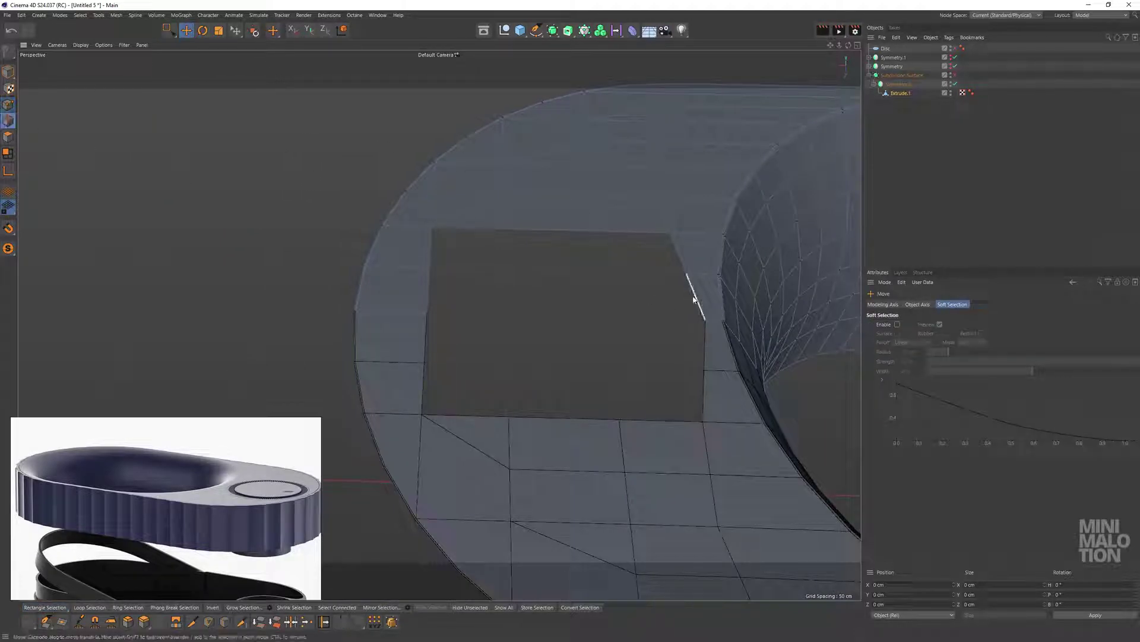
scroll(up, 3)
click(709, 269)
click(658, 252)
scroll(up, 3)
click(667, 262)
double_click(620, 260)
scroll(down, 3)
middle_click(581, 269)
click(614, 232)
scroll(down, 3)
click(533, 314)
middle_click(490, 261)
Set the Disc to 14 rotation segments with a 40 cm outer radius
click(465, 236)
double_click(240, 122)
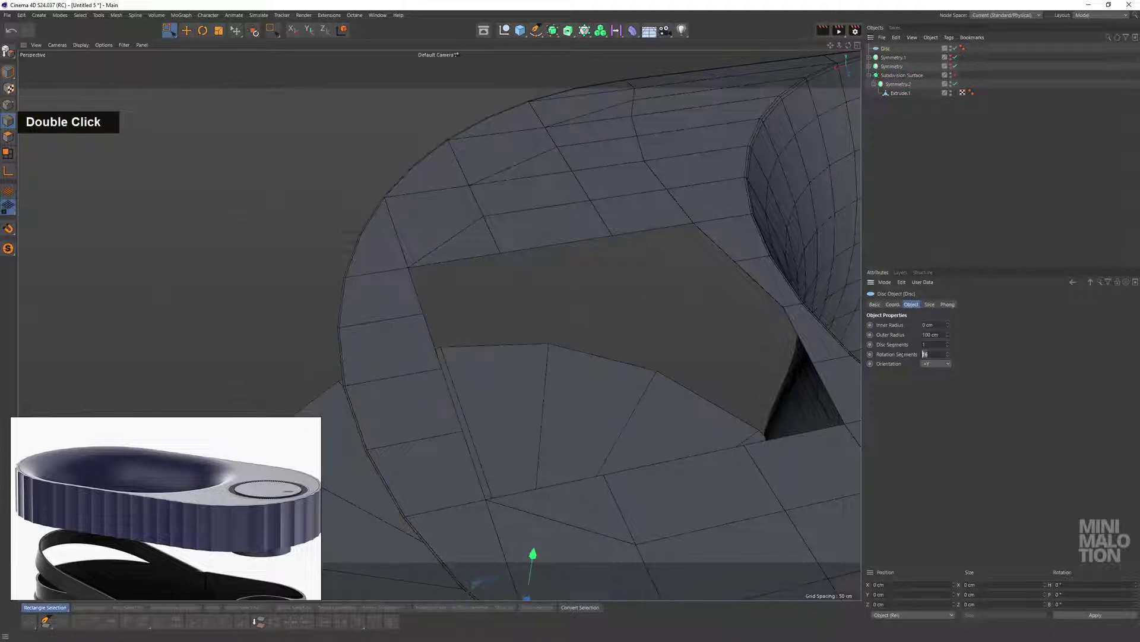
key(Return)
scroll(down, 3)
middle_click(557, 228)
middle_click(575, 209)
scroll(down, 3)
middle_click(636, 240)
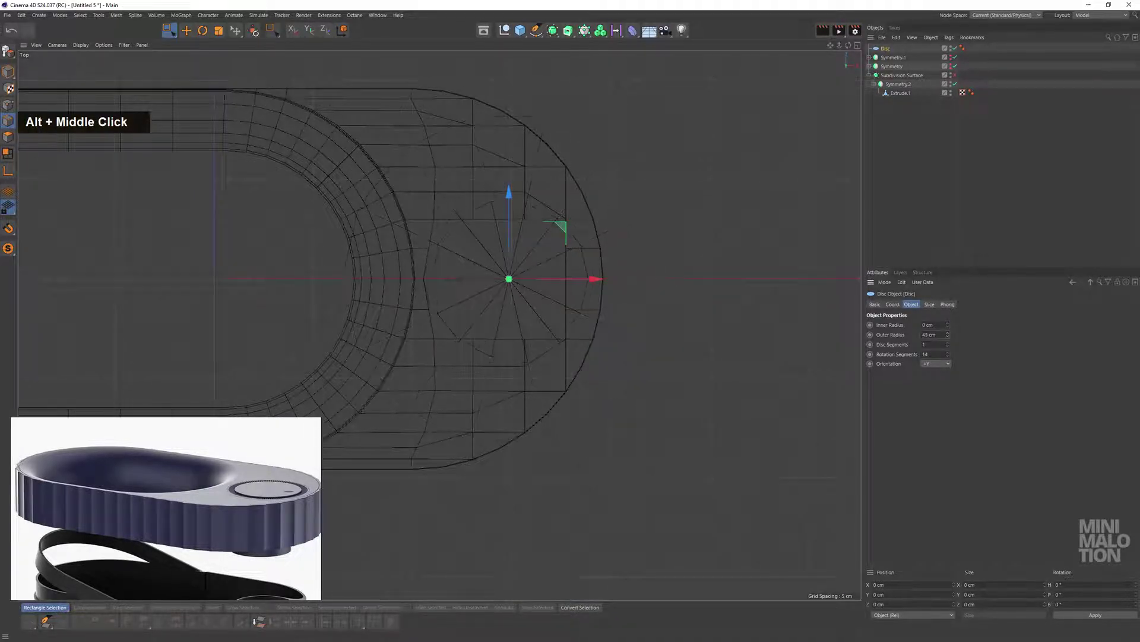
Widen the Disc outer radius to 42 cm and select the Extrude.1 body mesh
scroll(up, 3)
middle_click(281, 499)
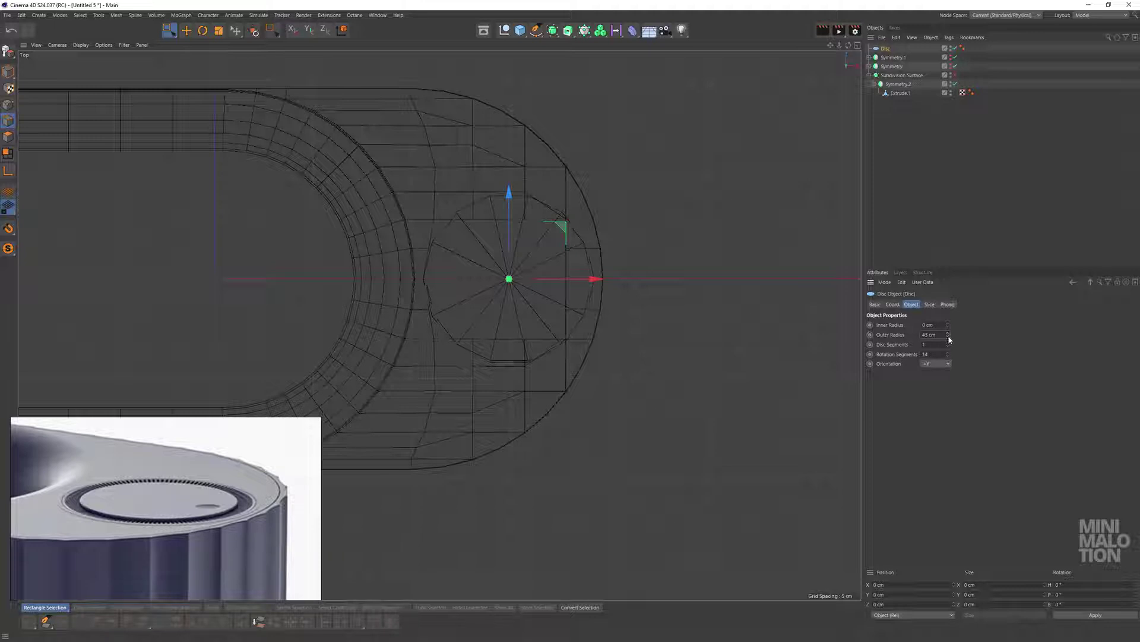
scroll(up, 3)
middle_click(523, 294)
scroll(up, 3)
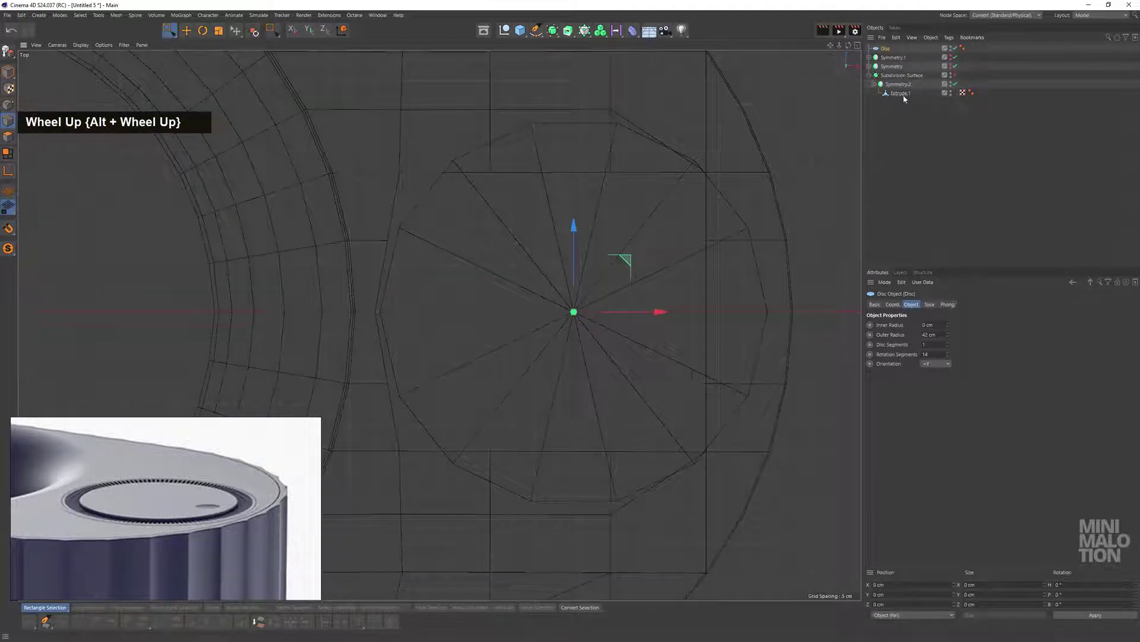
middle_click(551, 284)
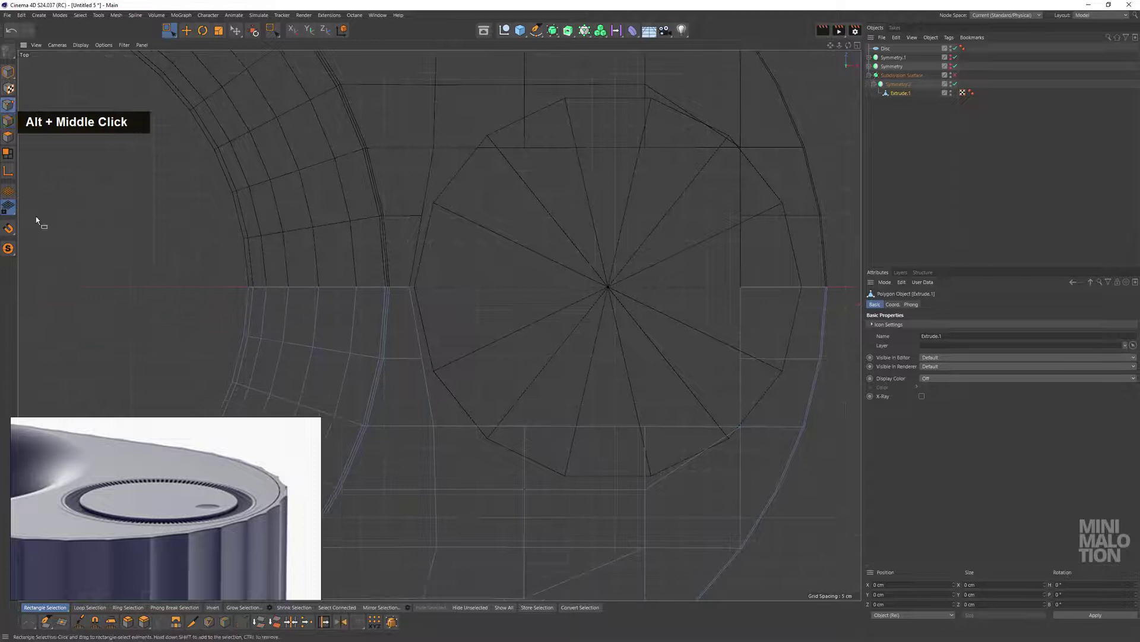
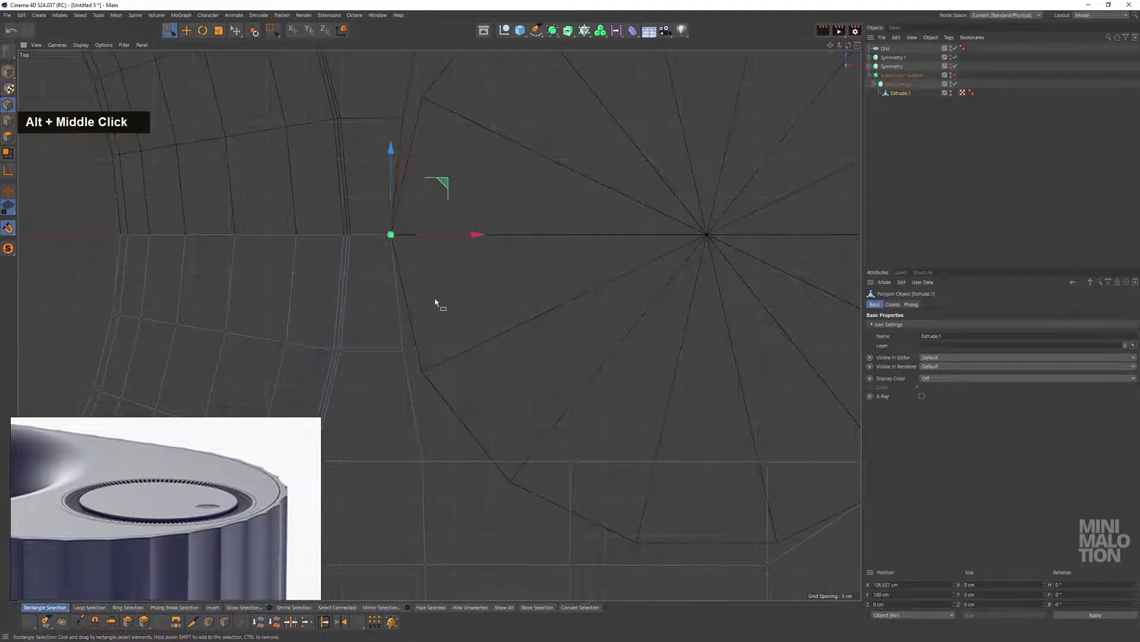
In the Top view, snap the opening's mesh points onto the disc's radial vertices
middle_click(504, 415)
double_click(391, 291)
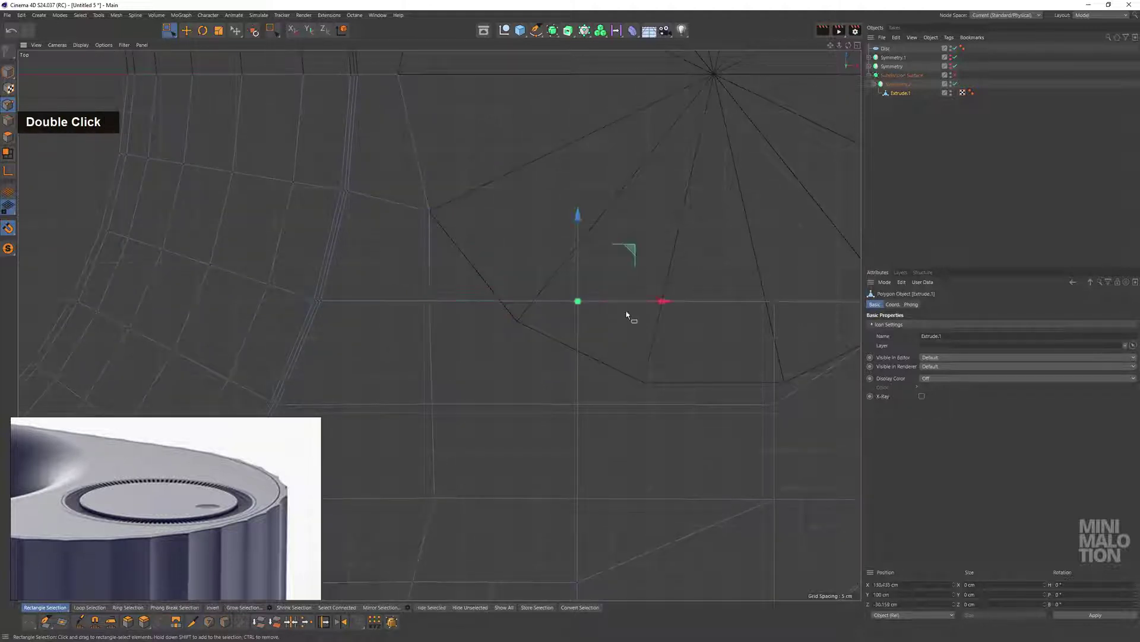
middle_click(644, 356)
click(607, 275)
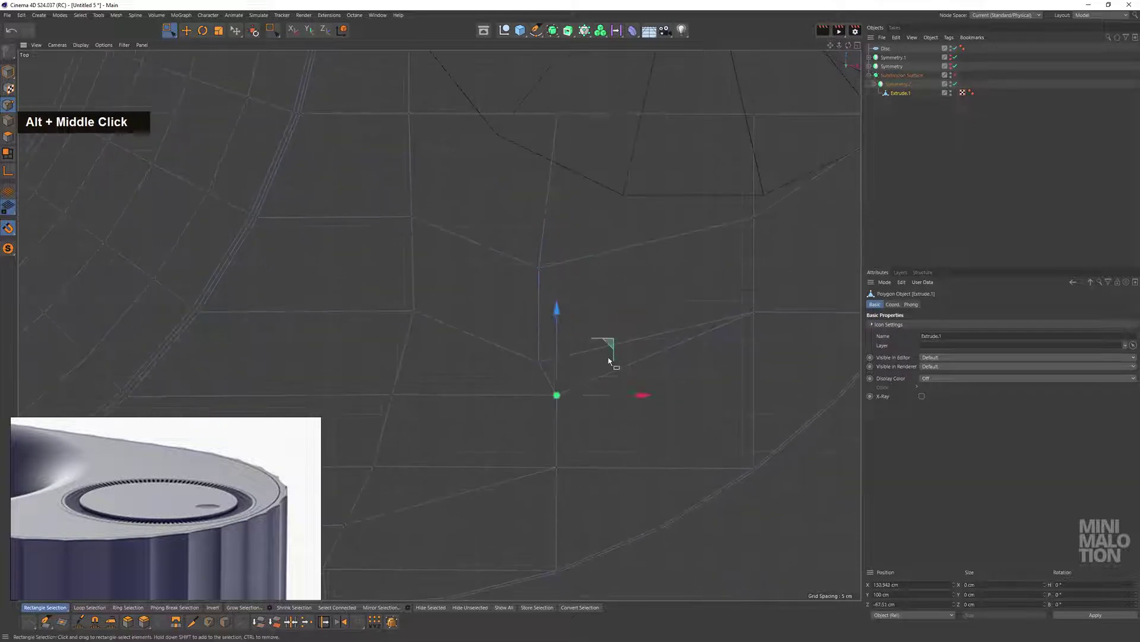
middle_click(625, 378)
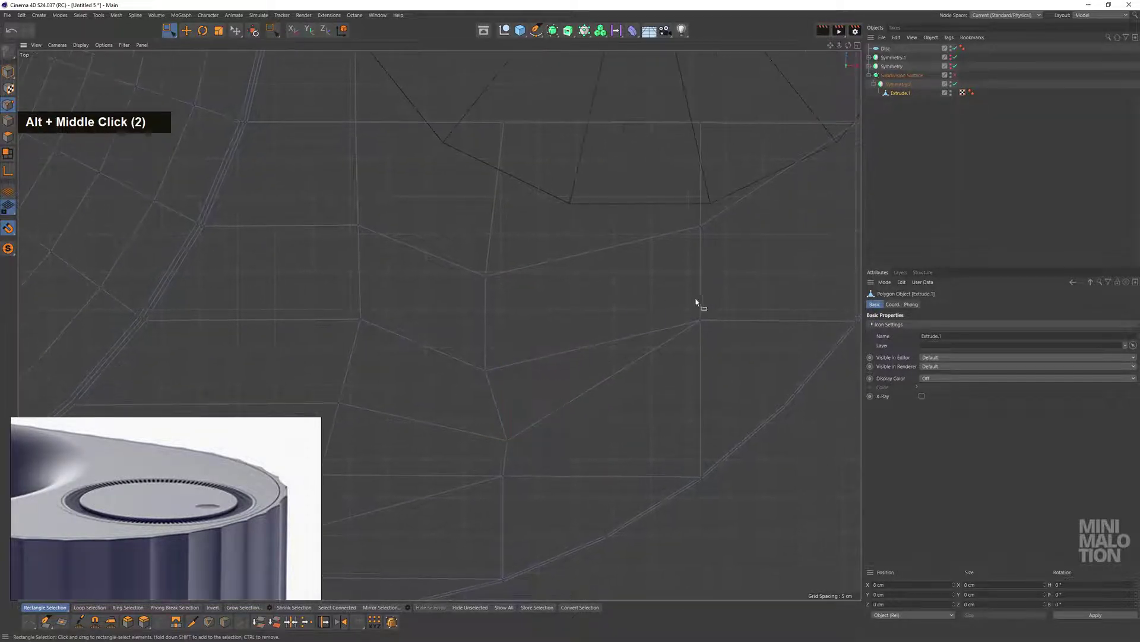
middle_click(731, 350)
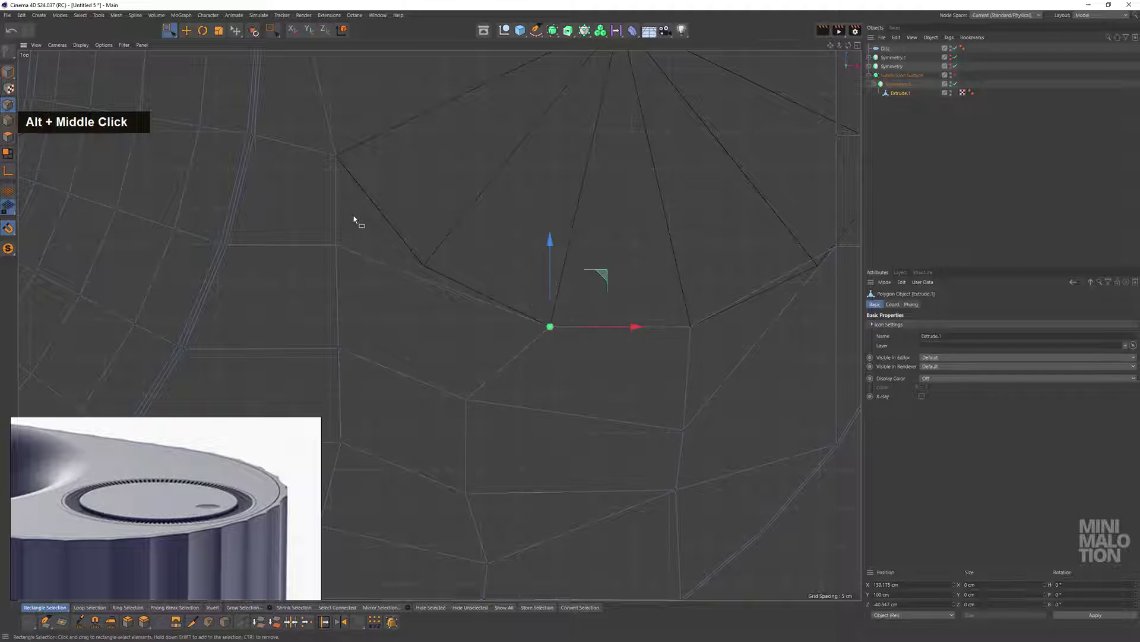
middle_click(665, 238)
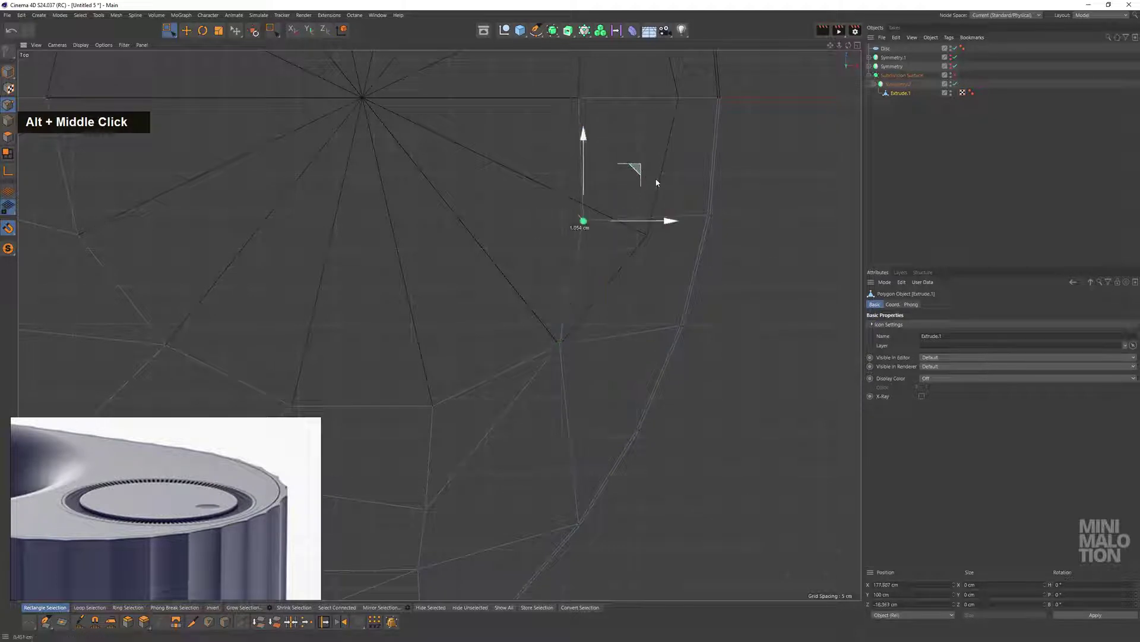
middle_click(569, 225)
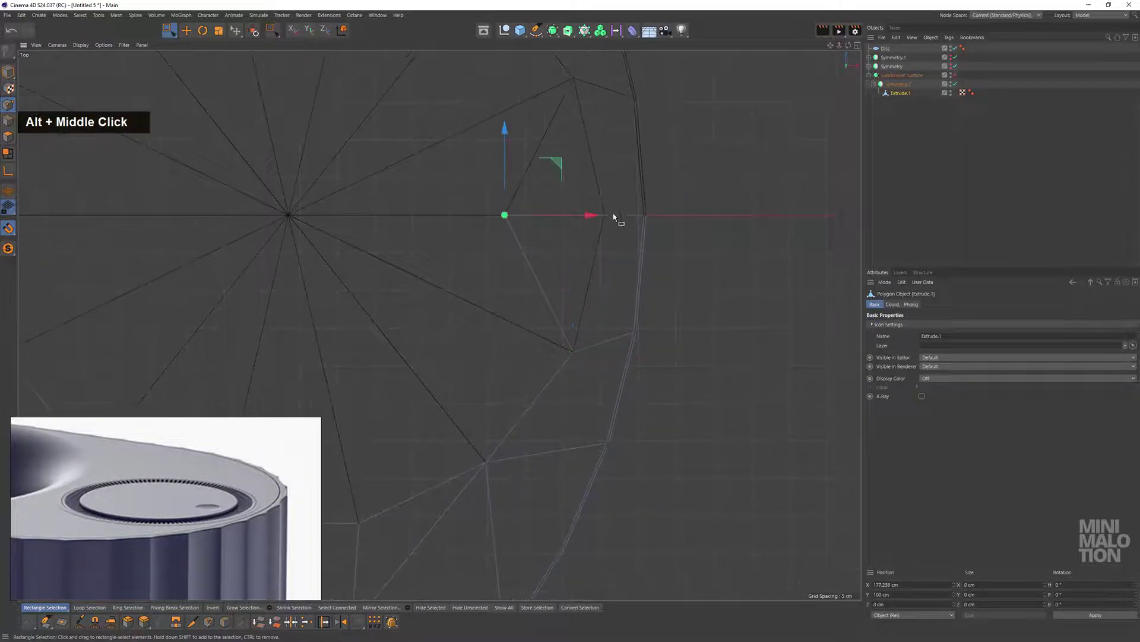
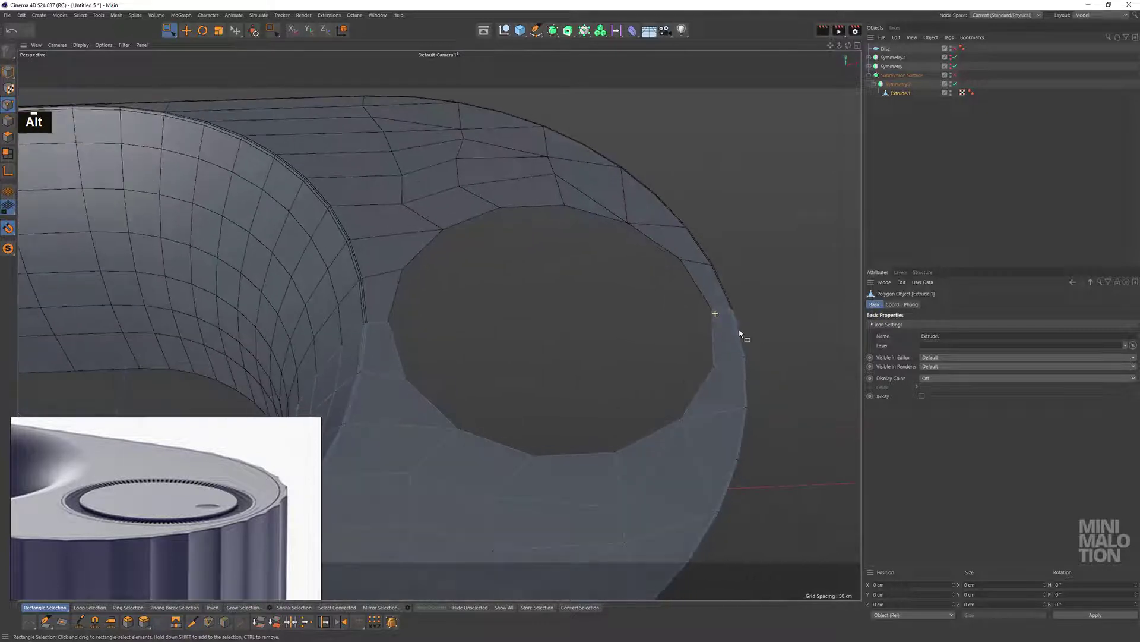
Loop-select the opening's border edges and extrude them down about 0.9 cm into a lip
middle_click(651, 382)
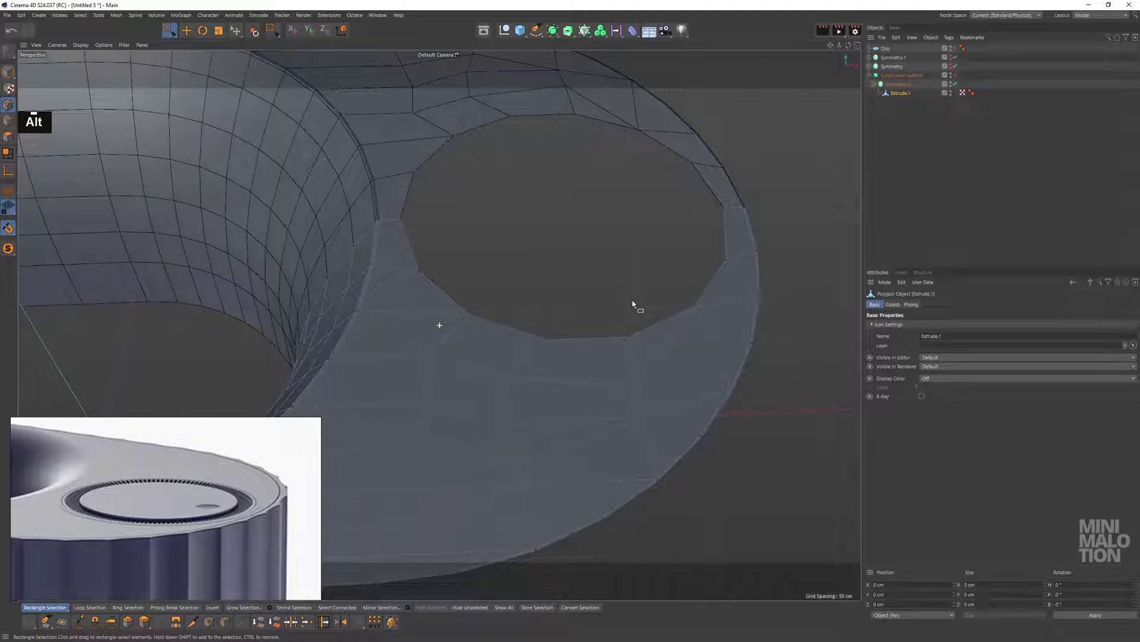
scroll(down, 3)
click(709, 318)
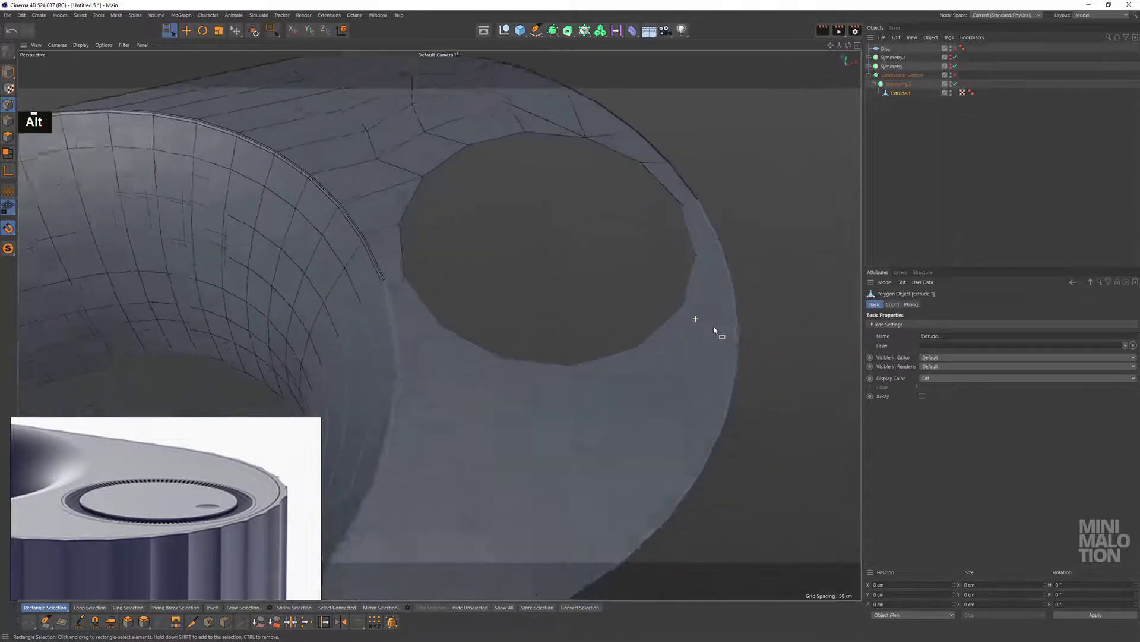
scroll(up, 3)
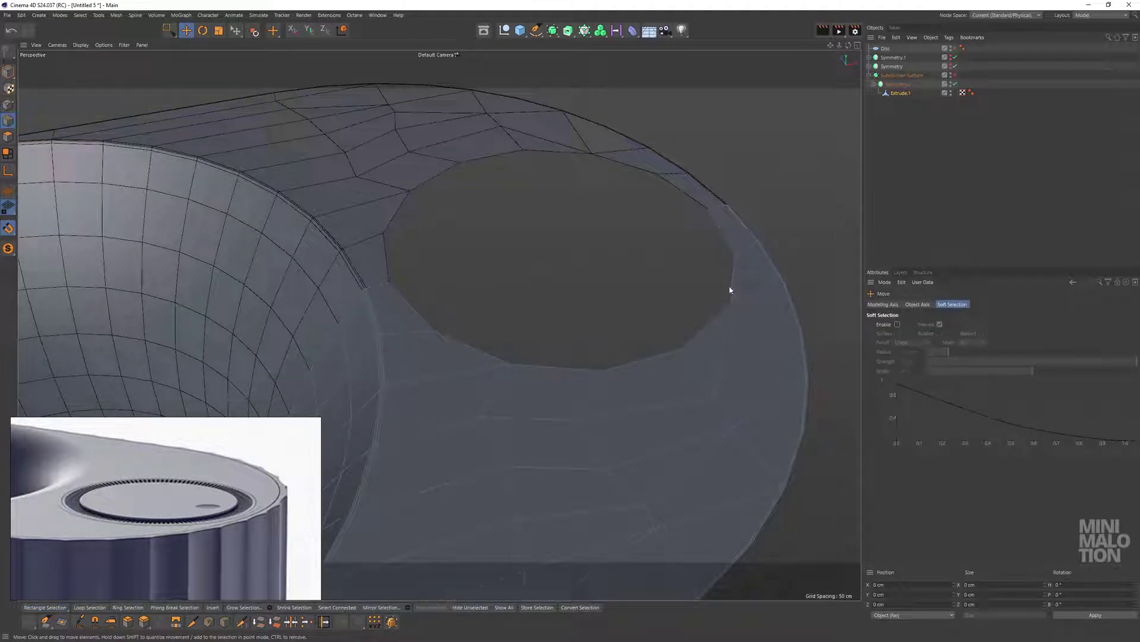
double_click(733, 289)
middle_click(540, 321)
middle_click(561, 290)
click(550, 304)
right_click(583, 243)
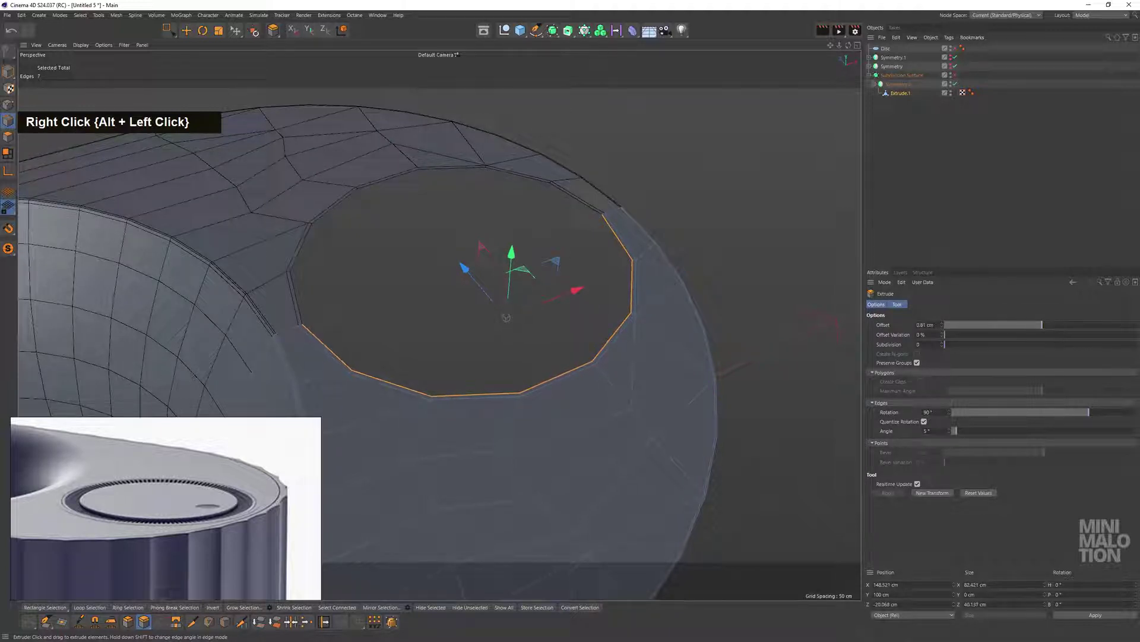
scroll(up, 3)
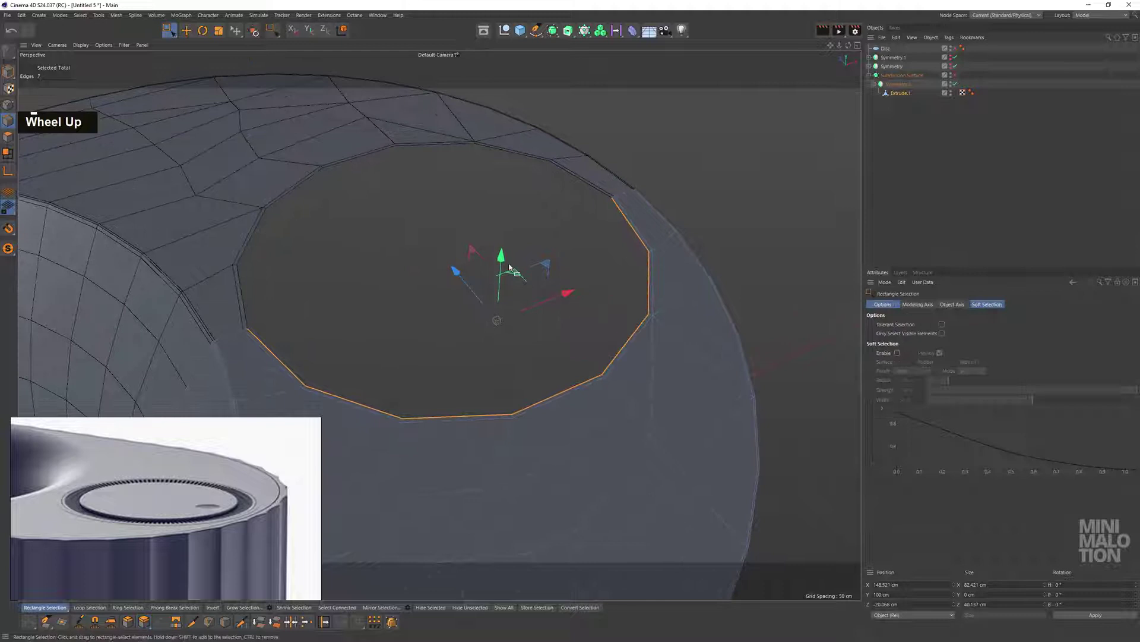
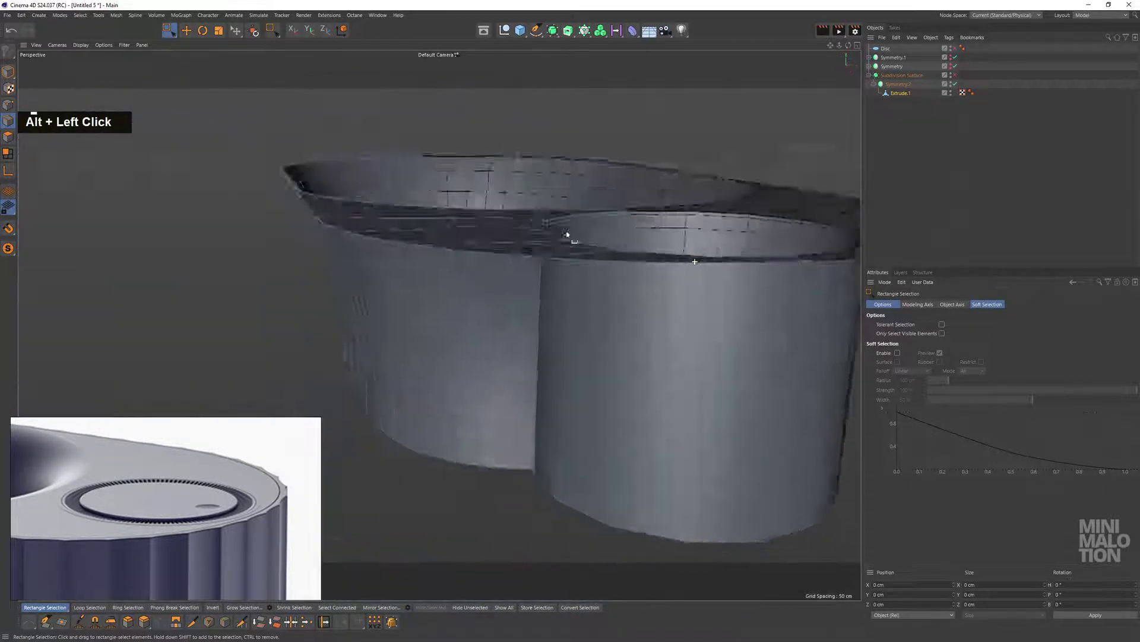
Loop-select the 27 outer rim edges and move them down along Y about 11 cm
scroll(up, 3)
click(642, 271)
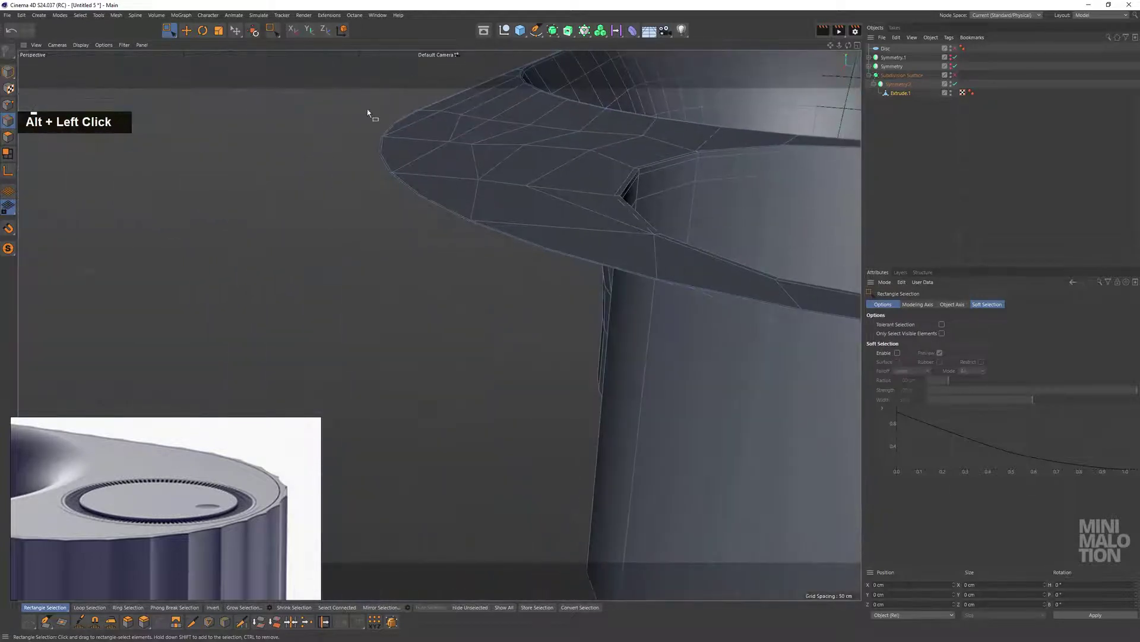
double_click(493, 235)
click(517, 223)
scroll(down, 3)
middle_click(410, 220)
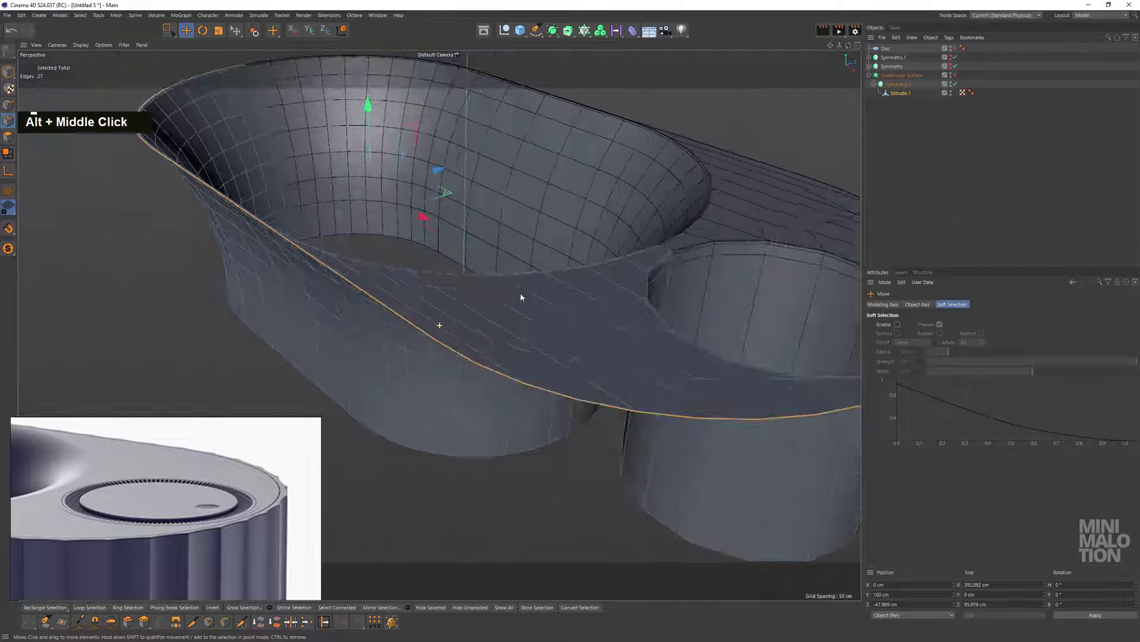
scroll(up, 3)
click(399, 234)
scroll(up, 3)
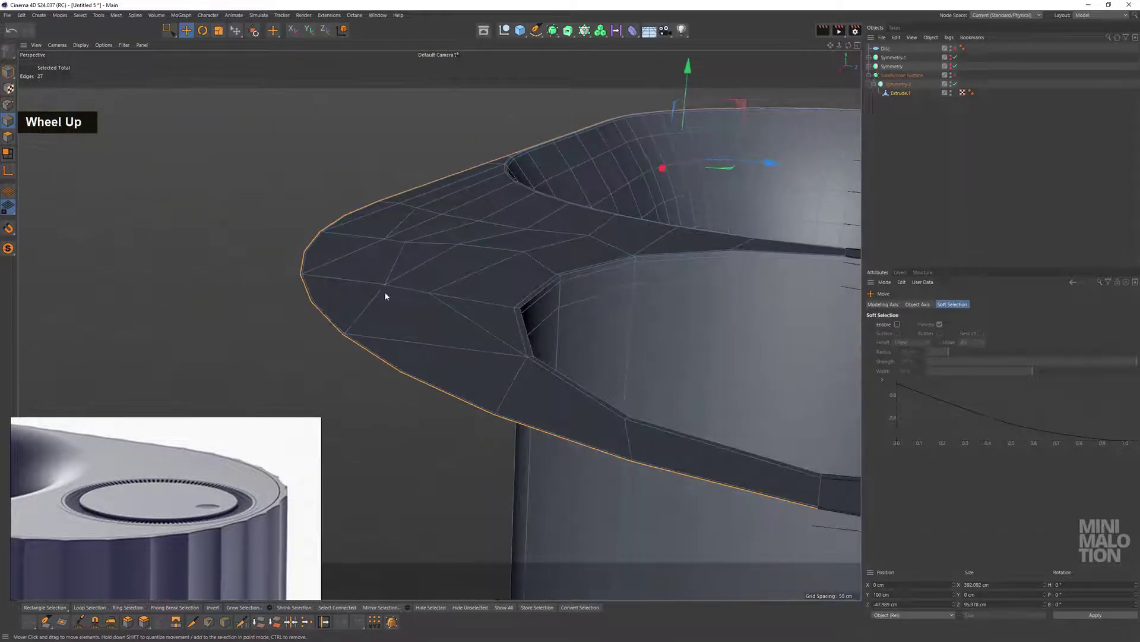
click(416, 283)
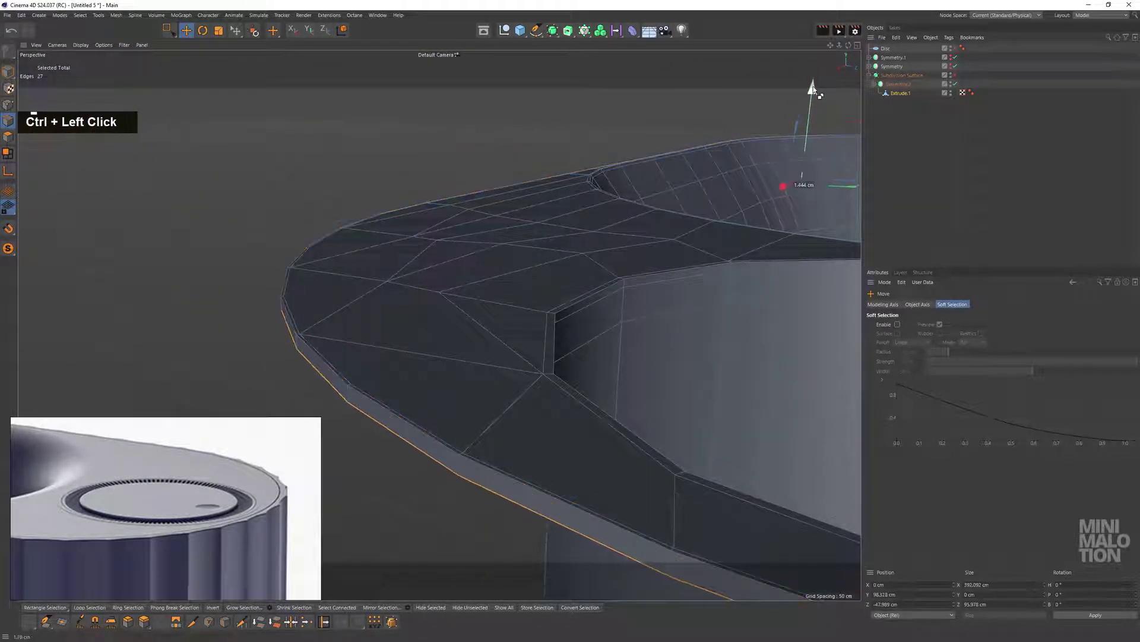
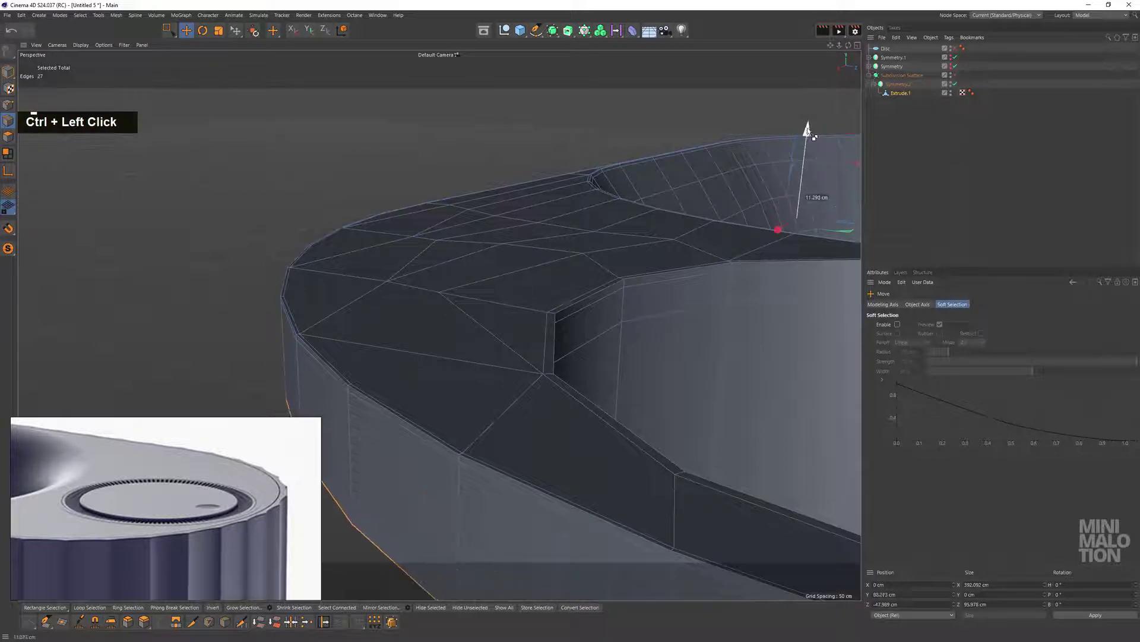
click(815, 101)
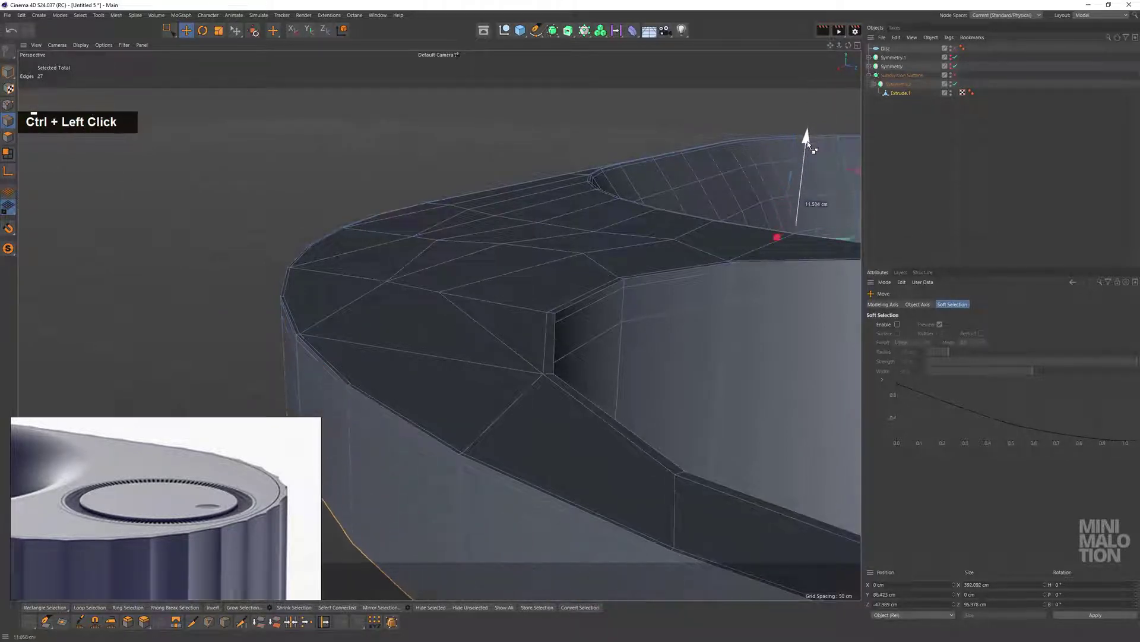
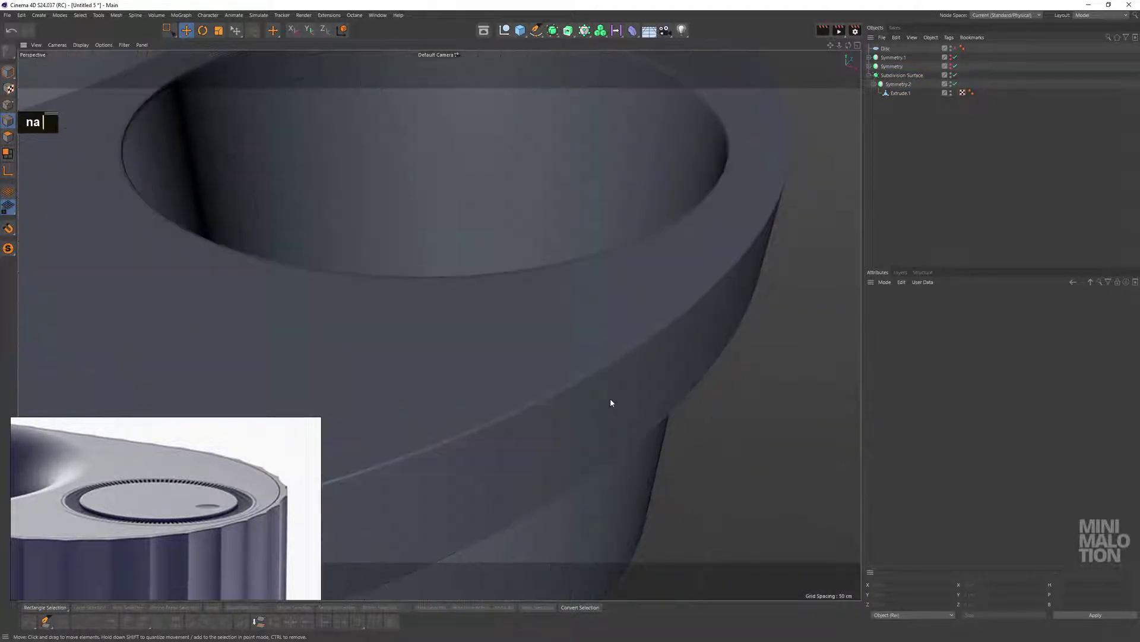
Toggle between Gouraud shading modes to inspect the rim and button opening
scroll(down, 3)
text(na)
middle_click(681, 285)
click(696, 362)
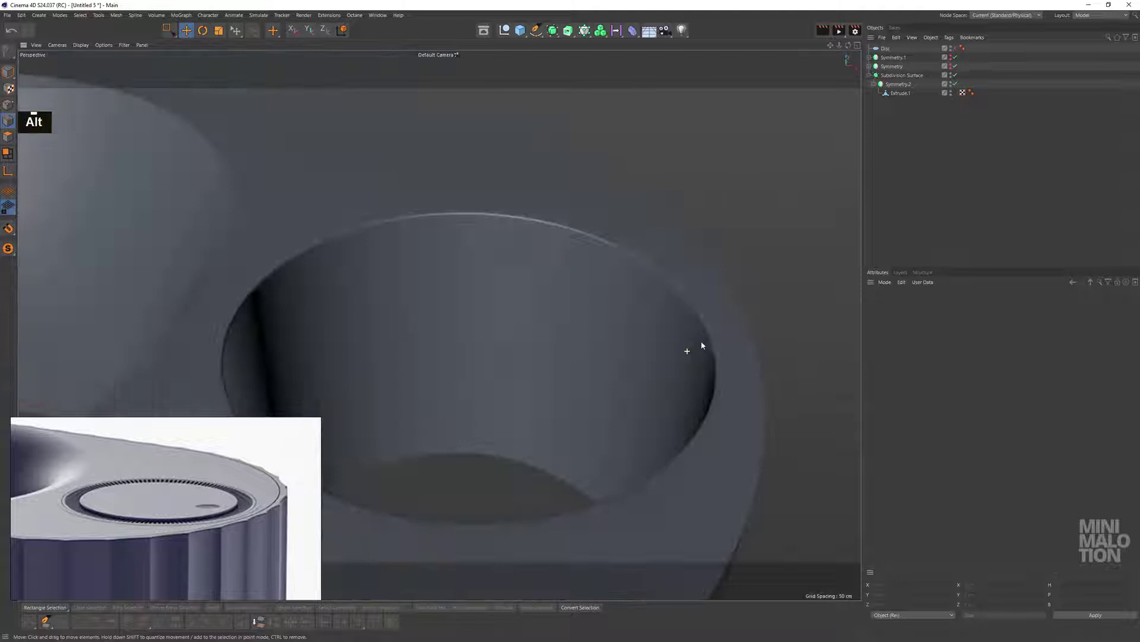
scroll(down, 3)
click(602, 372)
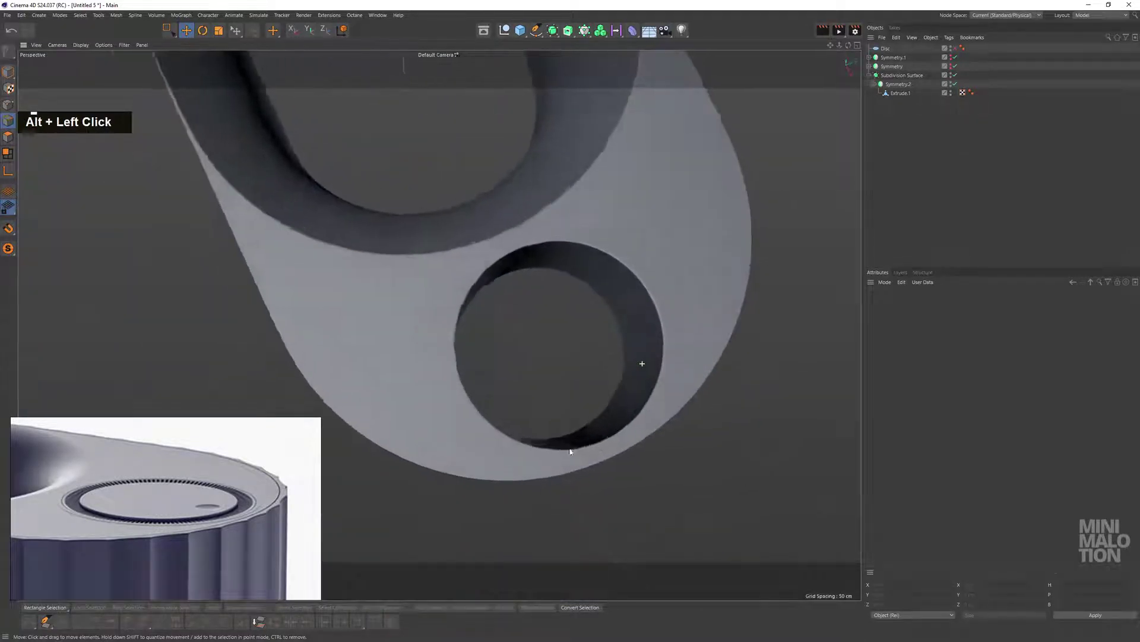
scroll(down, 3)
click(598, 327)
text(nb)
scroll(up, 3)
text(nb)
click(371, 293)
middle_click(455, 277)
scroll(up, 3)
middle_click(598, 304)
click(530, 345)
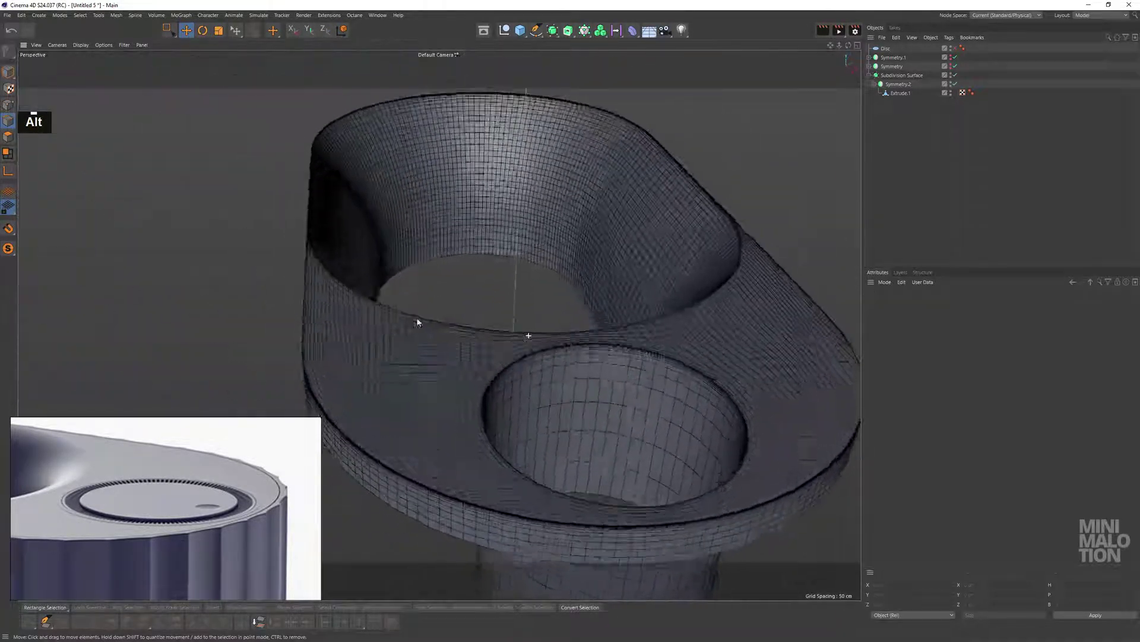
click(953, 70)
scroll(down, 3)
middle_click(662, 254)
scroll(up, 3)
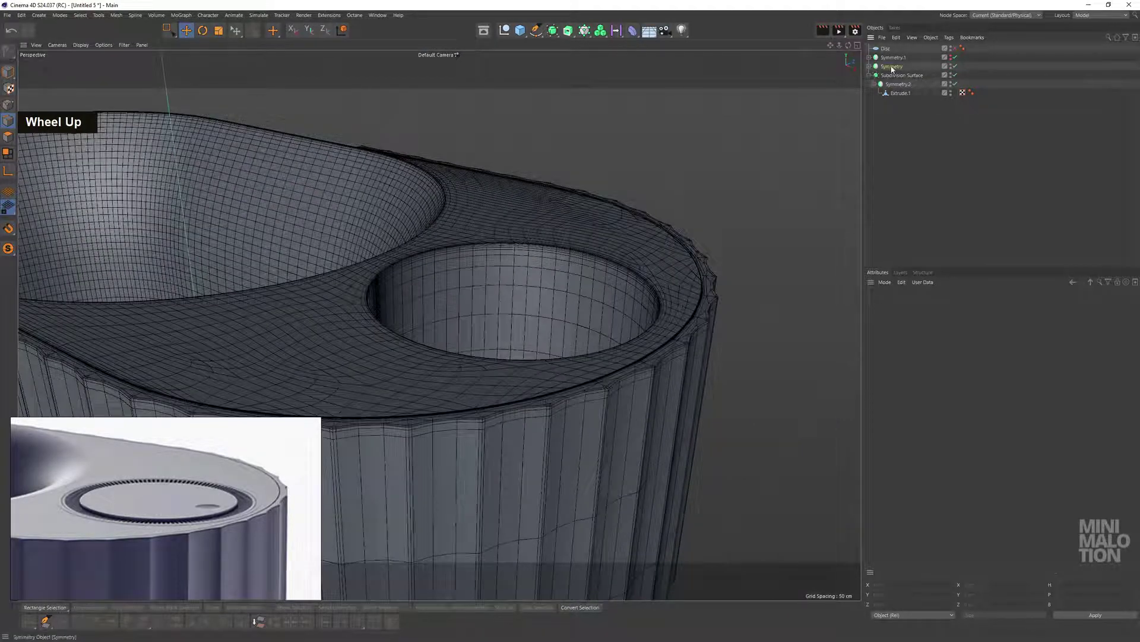
Wrap the Symmetry object in a new Subdivision Surface under Subdivision Surface.1
click(554, 31)
scroll(down, 3)
click(652, 347)
text(n)
scroll(up, 3)
text(na)
click(658, 339)
scroll(up, 3)
click(660, 328)
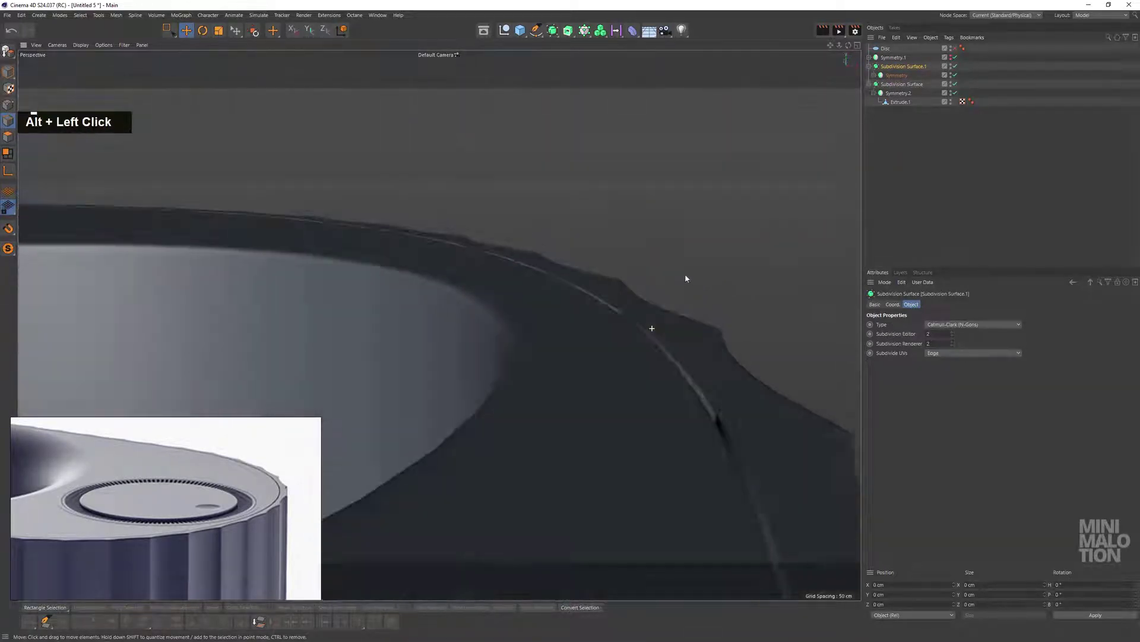
Reselect the 16-edge loop on the fluted body's rim
double_click(900, 99)
key(BackSpace)
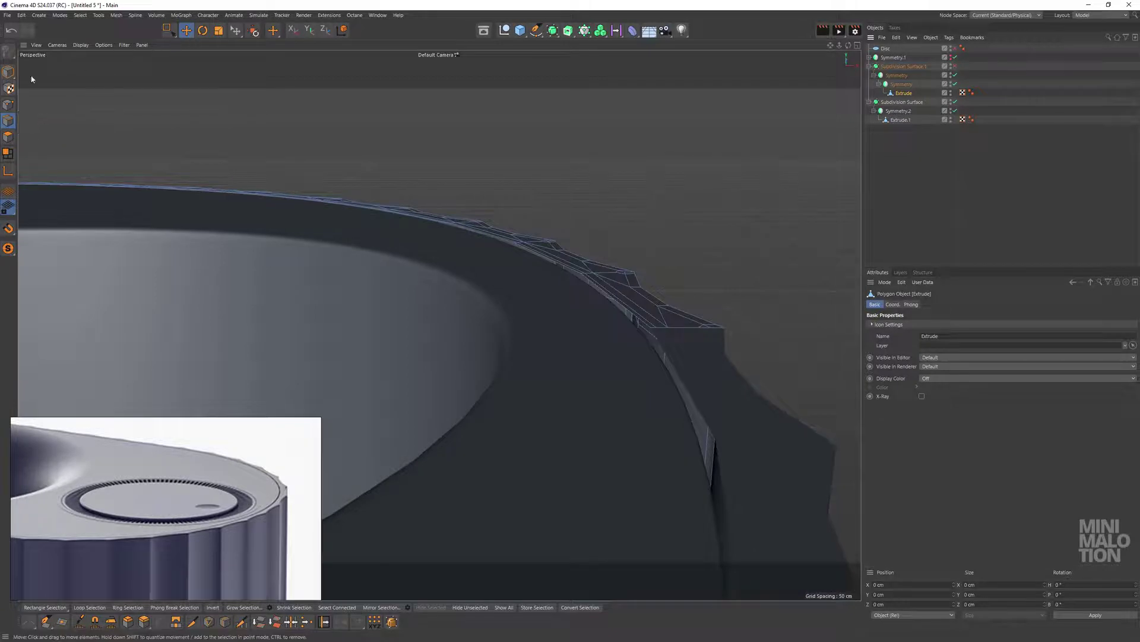
click(646, 325)
double_click(645, 318)
middle_click(676, 299)
click(648, 313)
scroll(up, 3)
click(643, 329)
middle_click(637, 317)
click(625, 320)
Nudge the rim edge loop upward, then enable the Subdivision Surface to check the smoothed rim
click(73, 170)
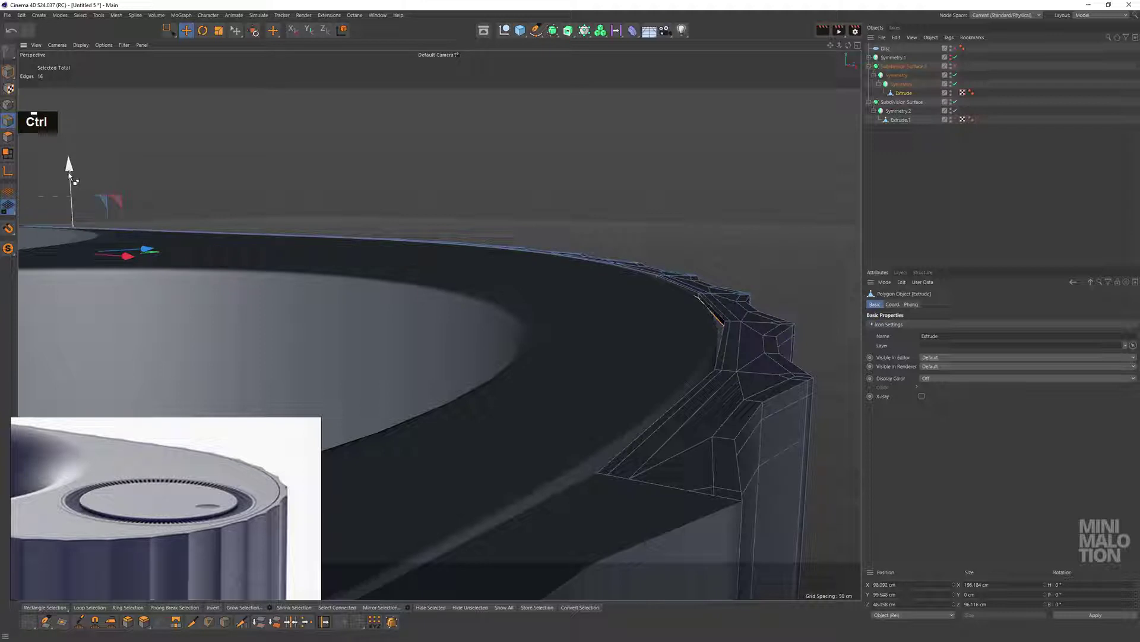
click(74, 174)
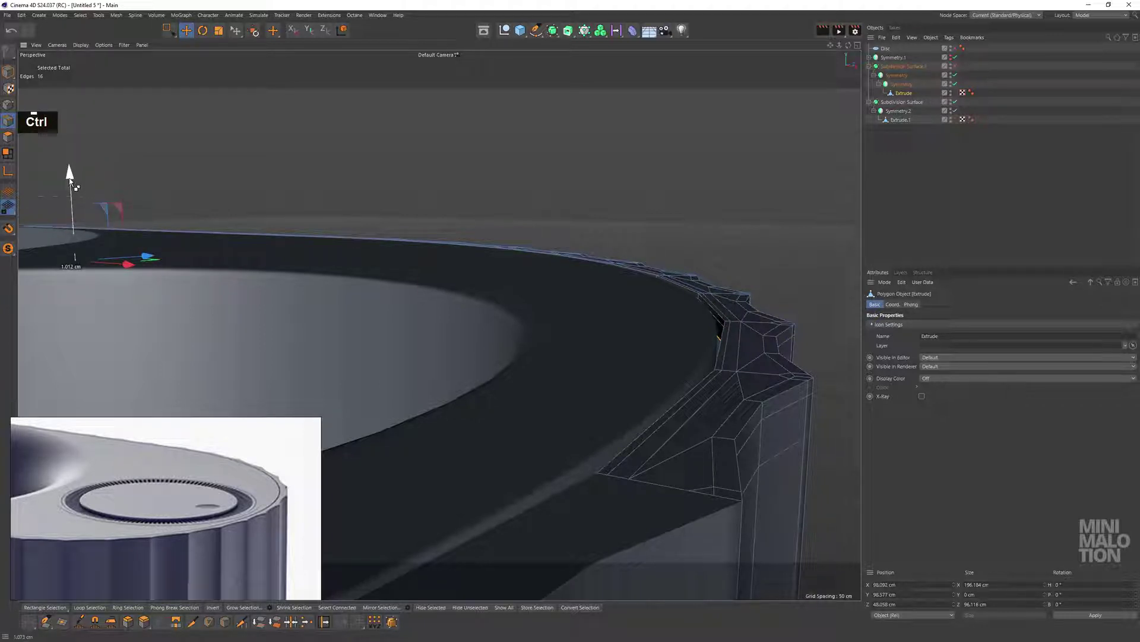
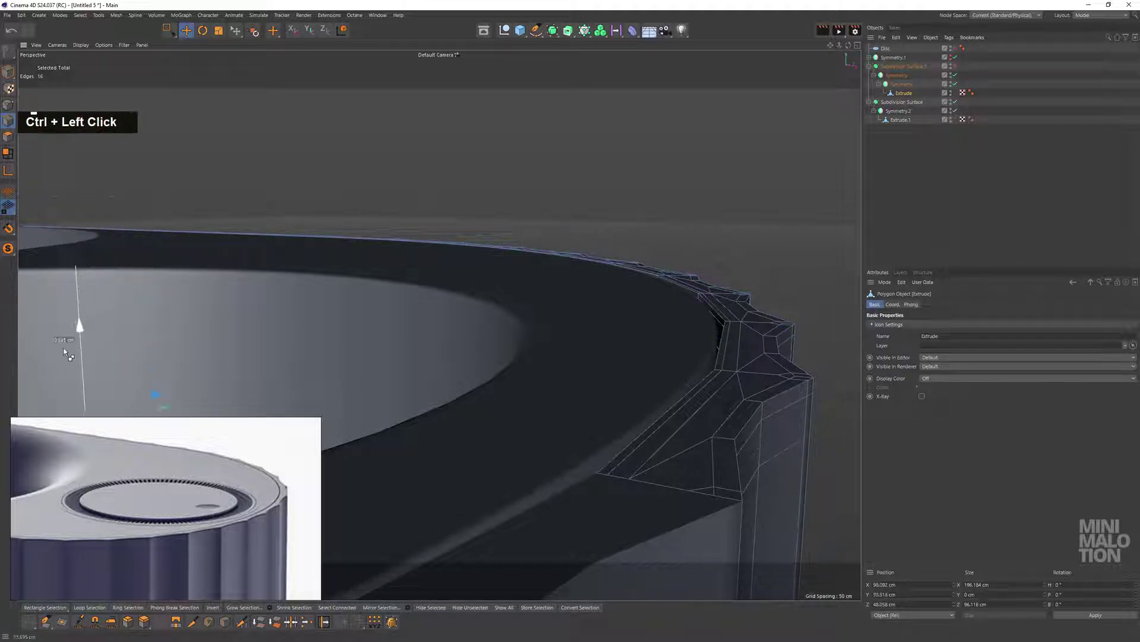
double_click(1017, 67)
scroll(down, 3)
click(668, 348)
scroll(down, 3)
scroll(up, 3)
scroll(down, 3)
click(676, 337)
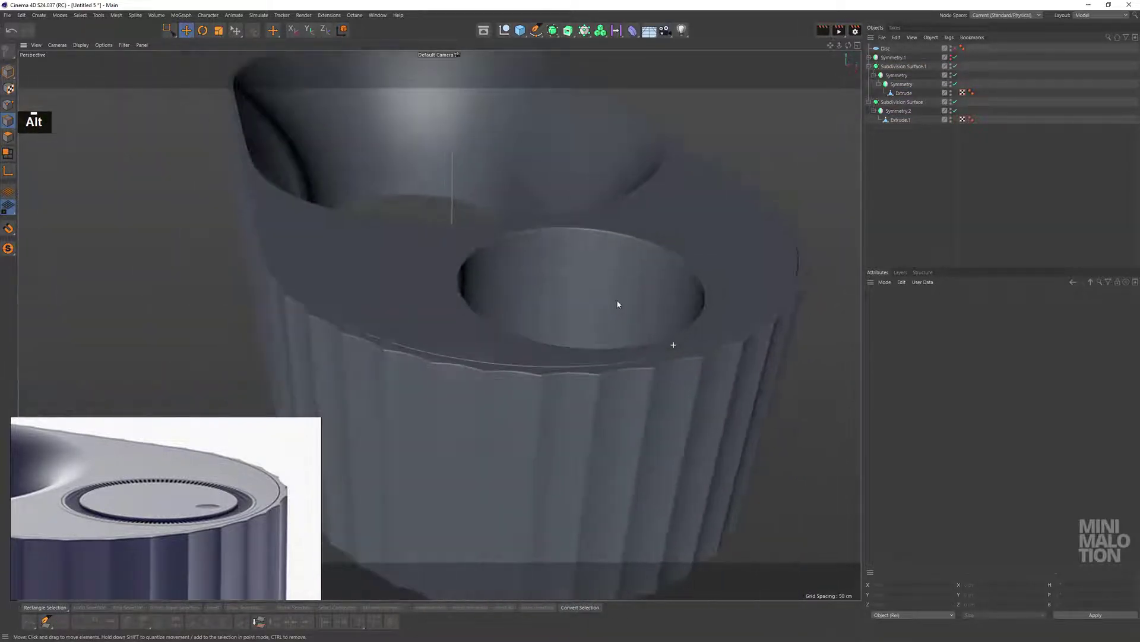
middle_click(647, 310)
click(628, 321)
middle_click(652, 337)
click(532, 368)
scroll(down, 3)
scroll(down, 3)
middle_click(503, 345)
click(667, 347)
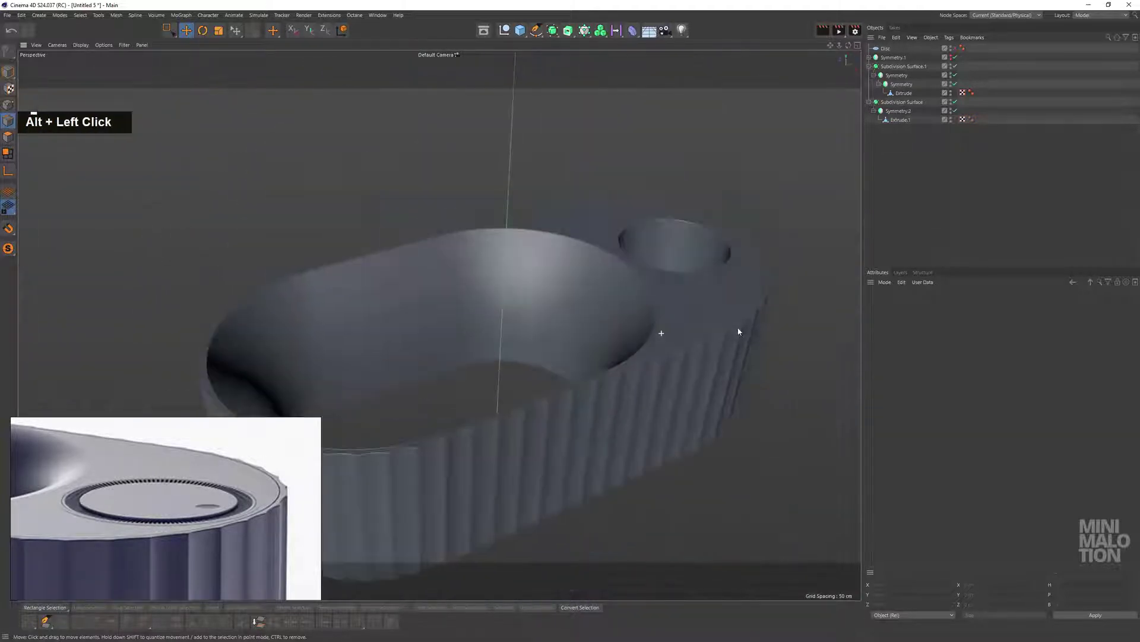
middle_click(655, 341)
click(573, 340)
middle_click(612, 327)
scroll(down, 3)
middle_click(198, 500)
scroll(down, 3)
middle_click(218, 483)
scroll(up, 3)
middle_click(272, 504)
scroll(down, 3)
middle_click(278, 503)
scroll(up, 3)
click(665, 304)
middle_click(642, 338)
click(618, 350)
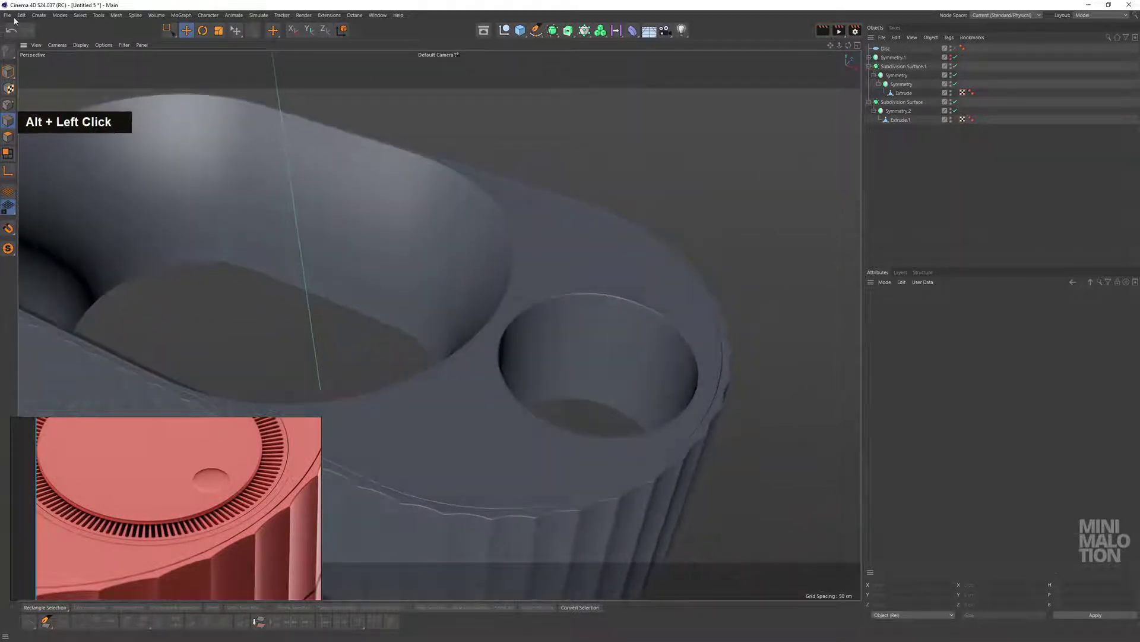
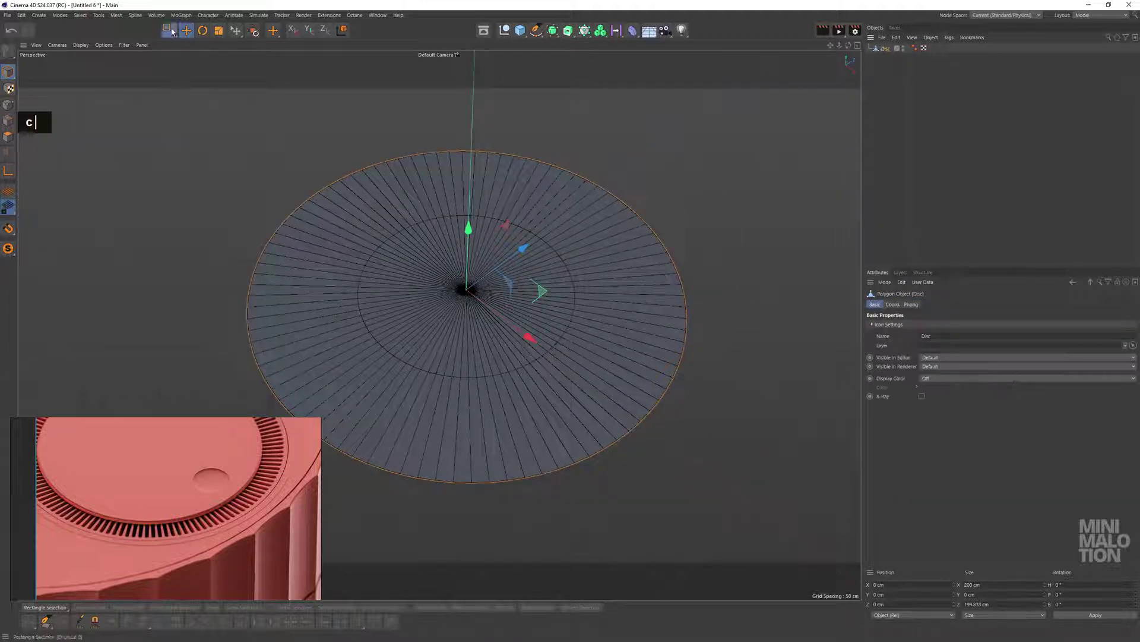
Delete the disc's inner polygons and Edge Slide the inner loop outward into a thin ring
key(BackSpace)
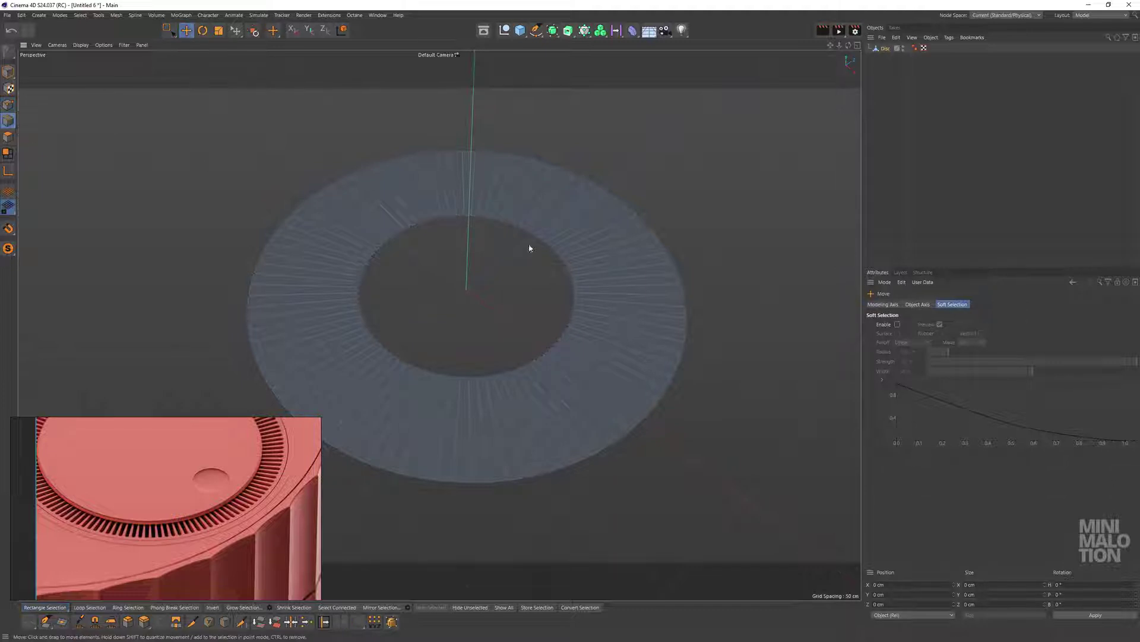
double_click(558, 254)
middle_click(313, 272)
scroll(up, 3)
click(577, 239)
right_click(581, 227)
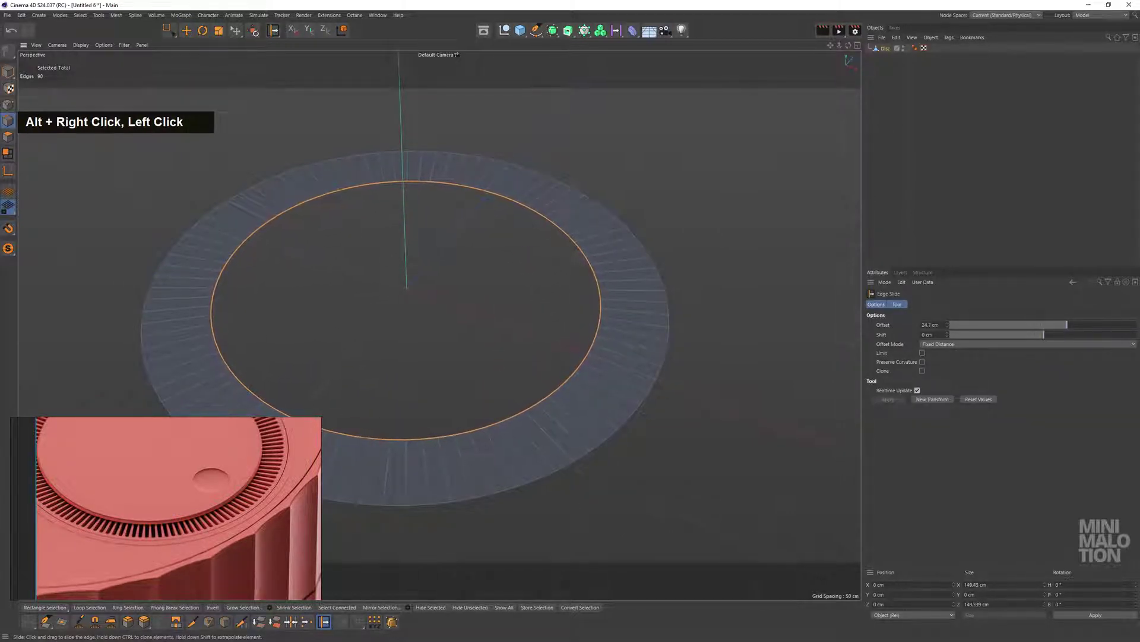
scroll(up, 3)
middle_click(612, 315)
scroll(up, 3)
click(556, 313)
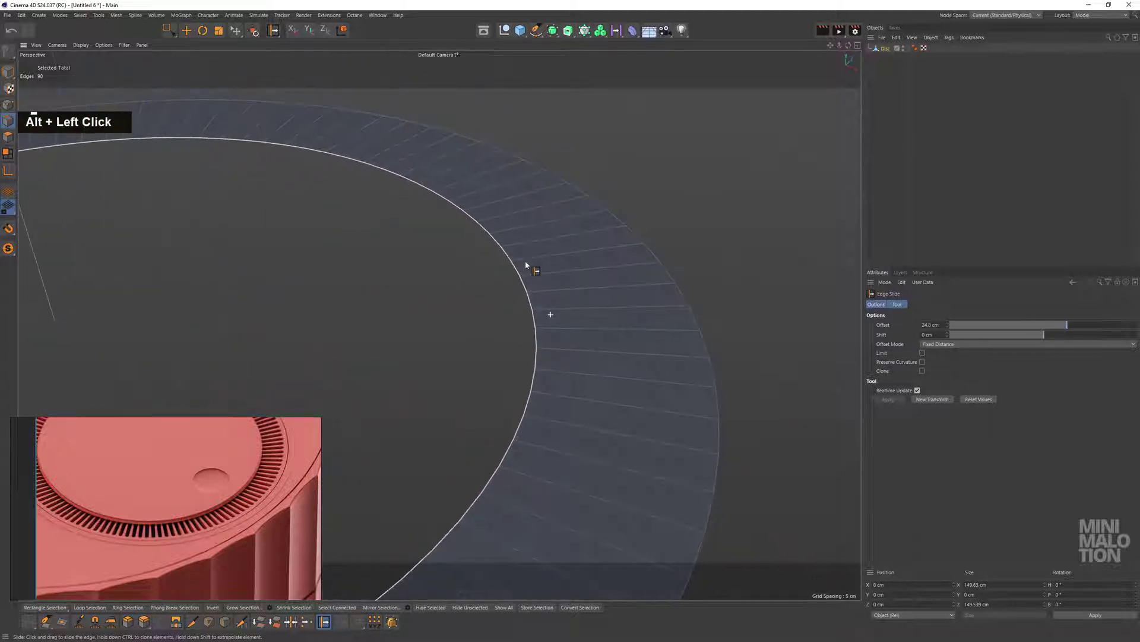
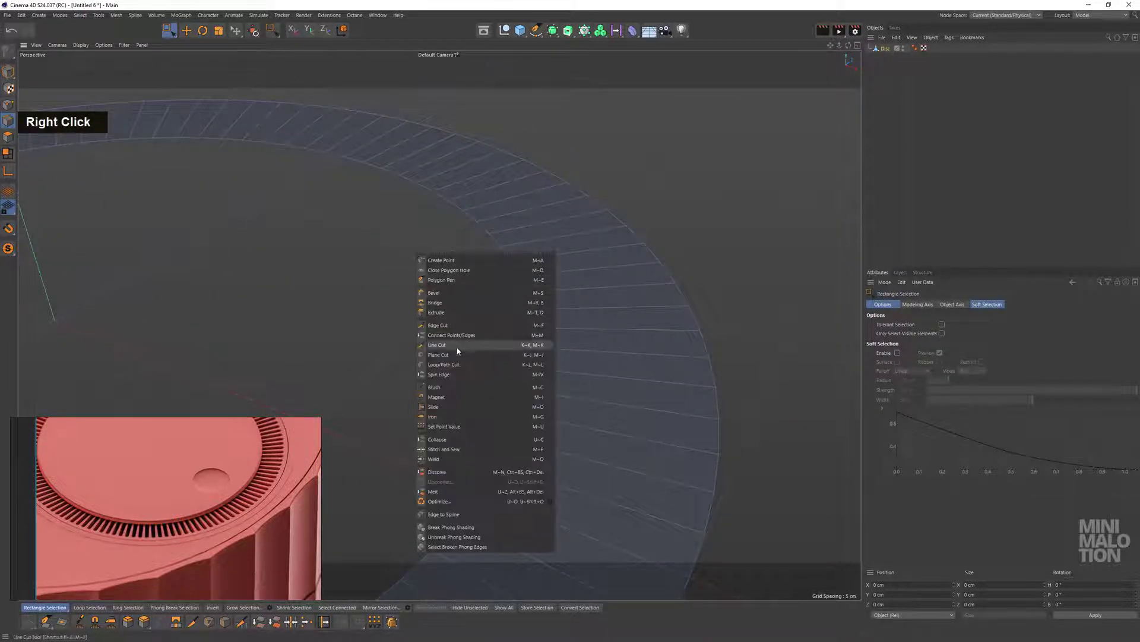
Add a Loop/Path Cut edge loop near the ring's outer edge
click(567, 344)
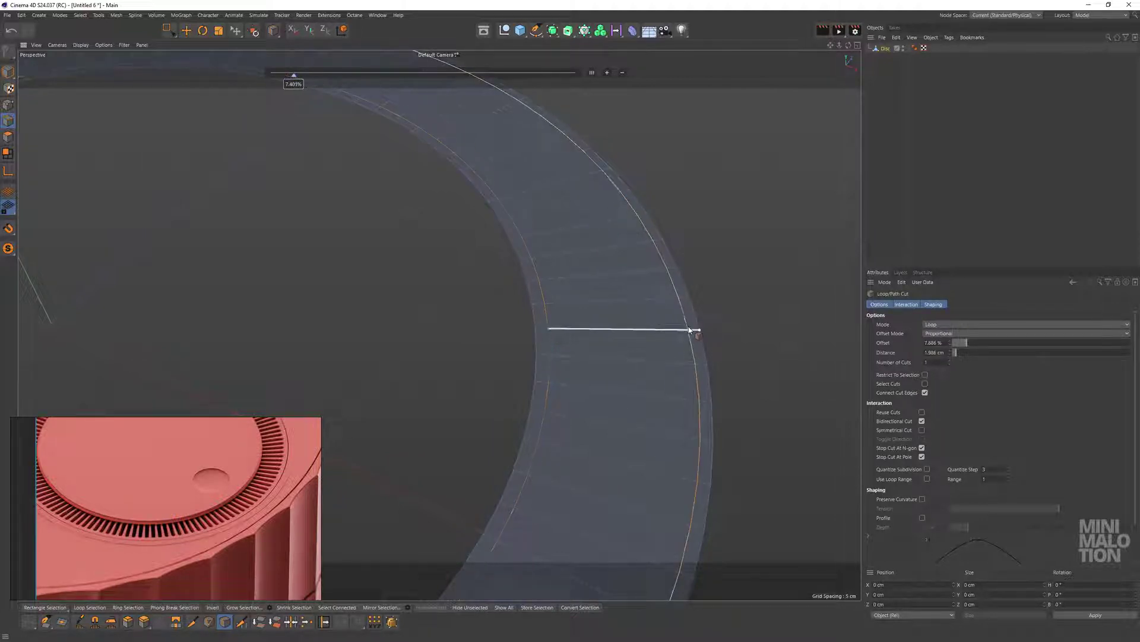
click(568, 301)
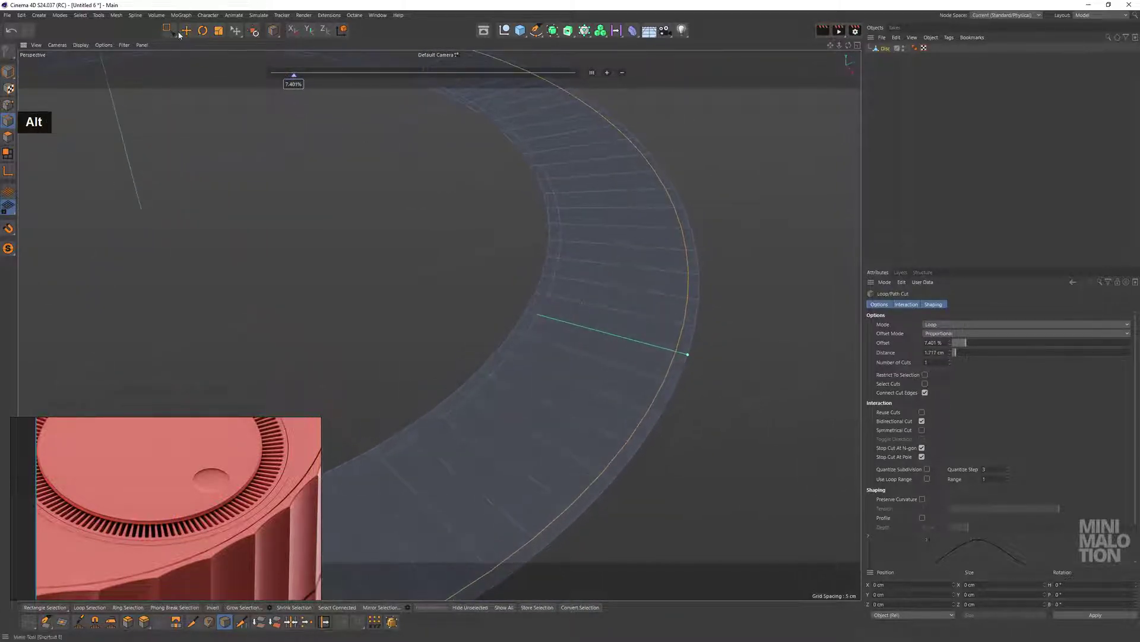
double_click(462, 239)
scroll(down, 3)
middle_click(539, 201)
scroll(down, 3)
scroll(up, 3)
scroll(up, 3)
middle_click(459, 313)
scroll(down, 3)
Select polygons on one side of the ring, then a single radial strip
middle_click(508, 269)
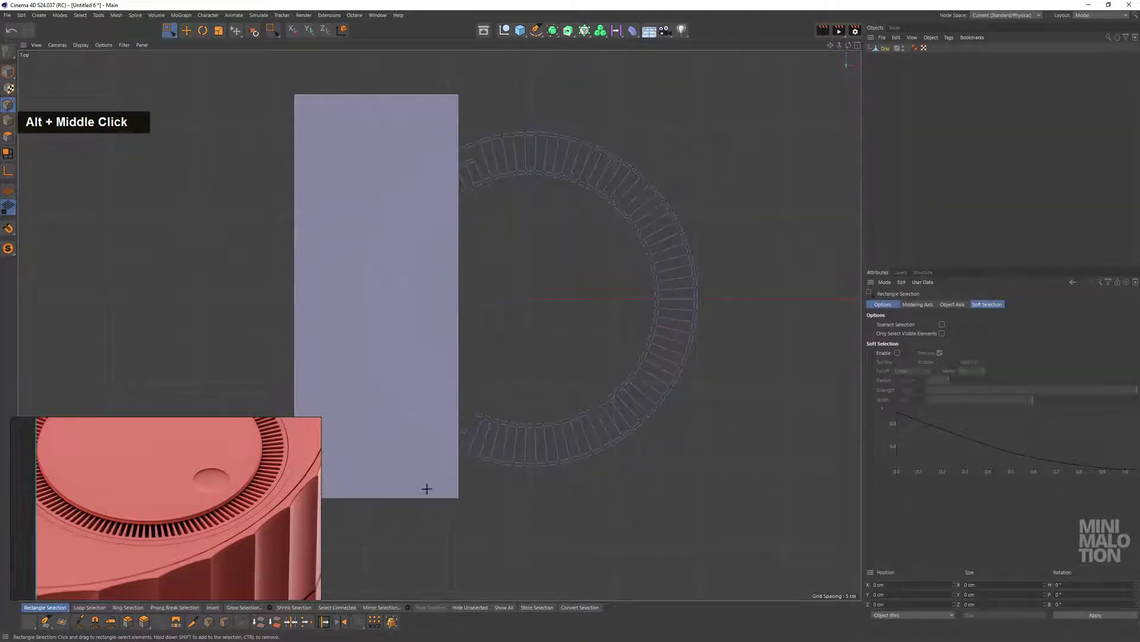
click(638, 232)
middle_click(588, 207)
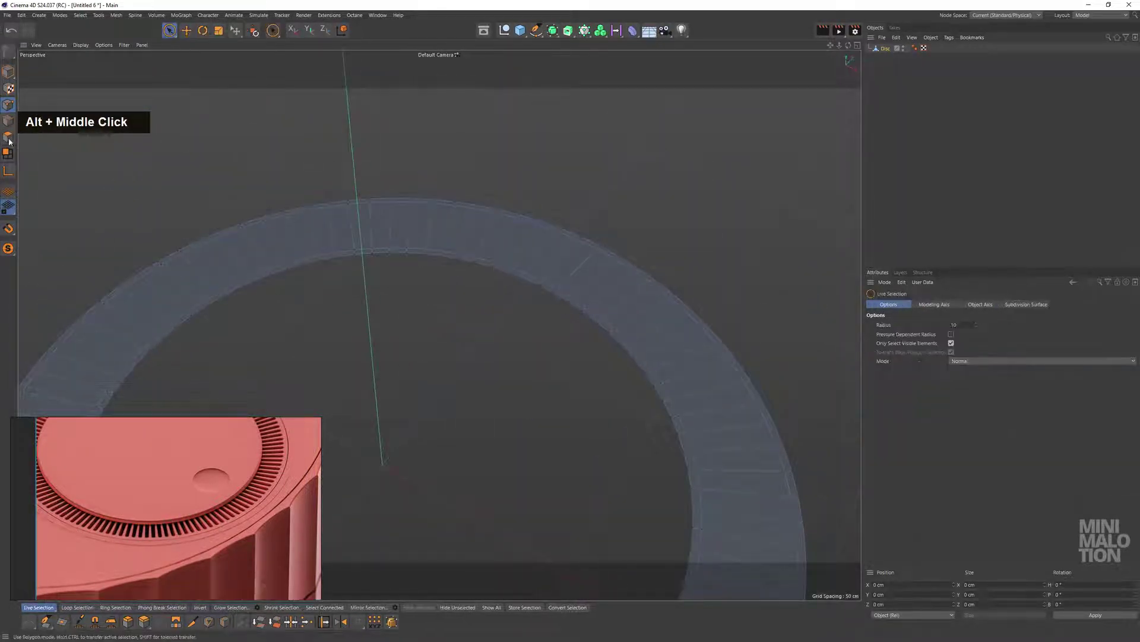
click(553, 279)
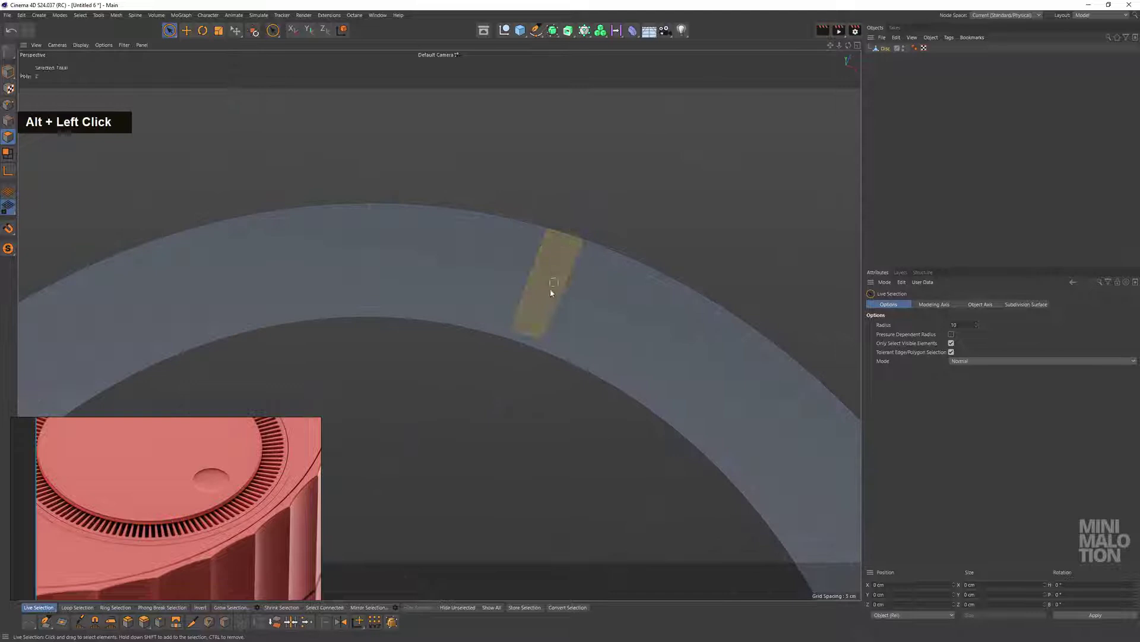
Split the selected polygon strip off as Disc.1 and show only that isolated segment
right_click(556, 269)
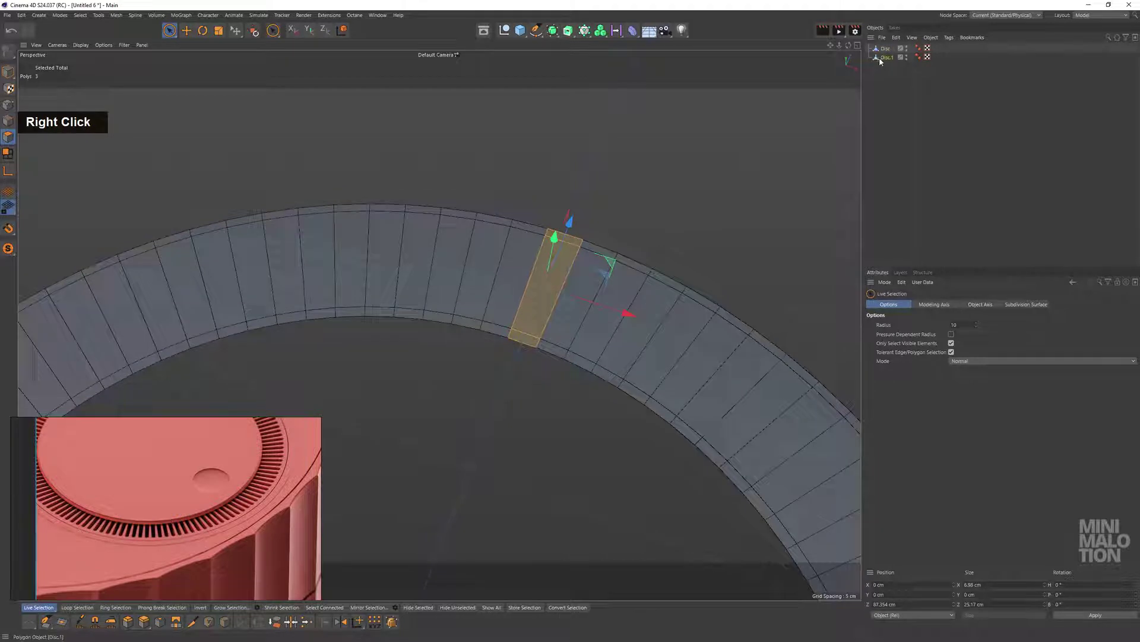
key(BackSpace)
scroll(up, 3)
click(597, 238)
scroll(up, 3)
middle_click(551, 261)
click(470, 242)
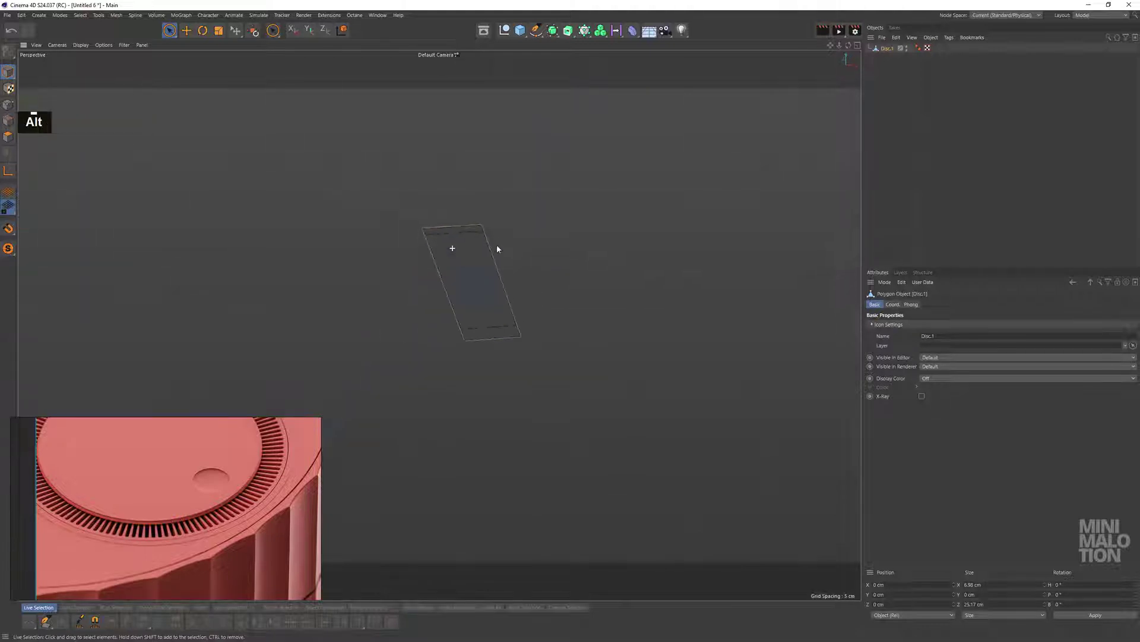
scroll(up, 3)
middle_click(479, 236)
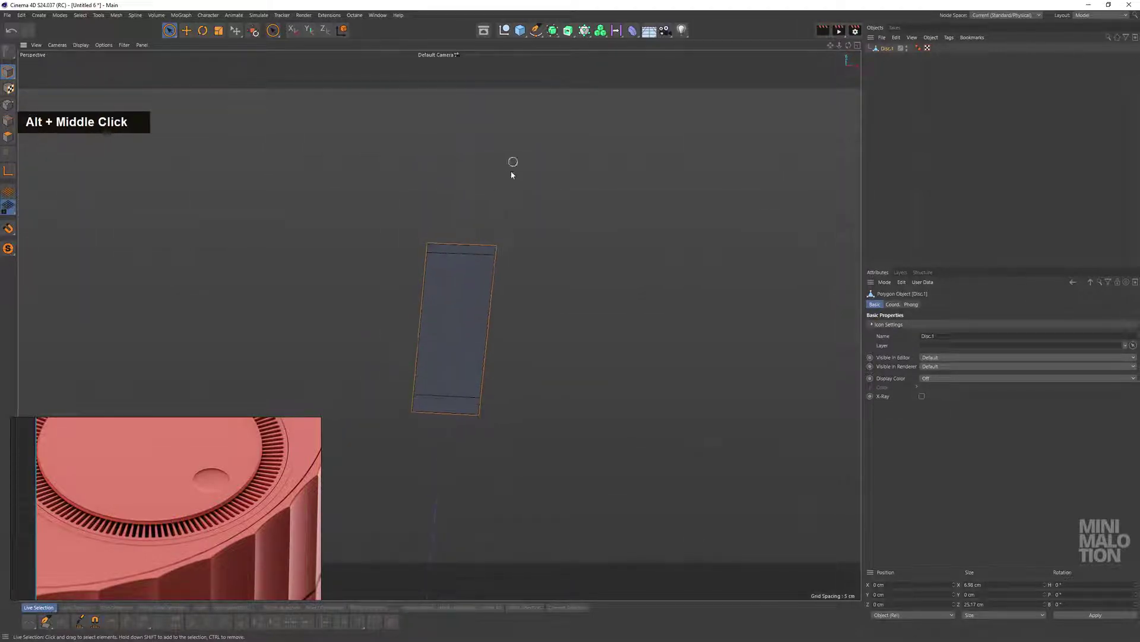
click(458, 292)
Cut an edge loop lengthwise down the centre of the strip with Loop/Path Cut
right_click(576, 250)
click(445, 228)
right_click(568, 196)
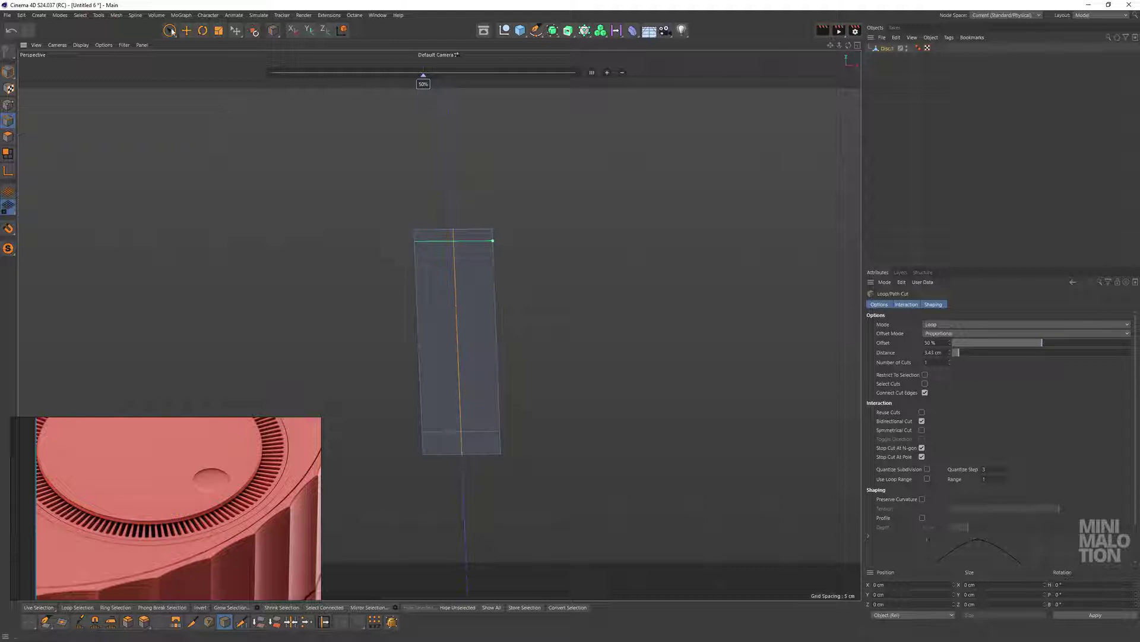
double_click(557, 179)
click(467, 316)
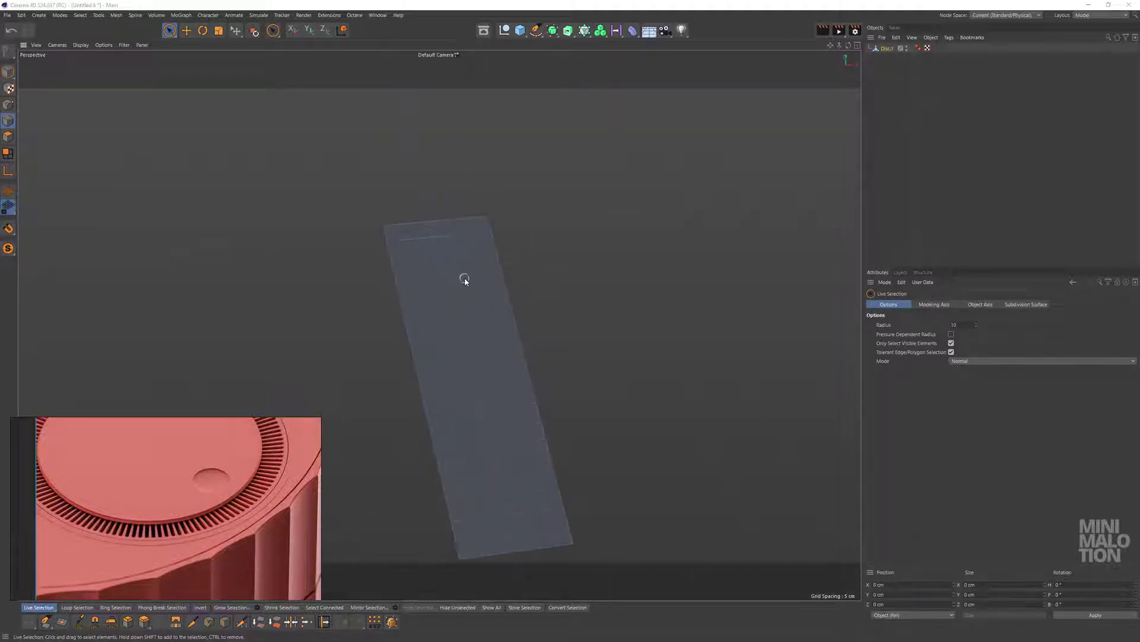
scroll(down, 3)
middle_click(526, 344)
click(562, 336)
middle_click(584, 345)
click(526, 339)
middle_click(531, 306)
Add cross loop cuts near both ends of the strip, redoing one misplaced cut
right_click(562, 174)
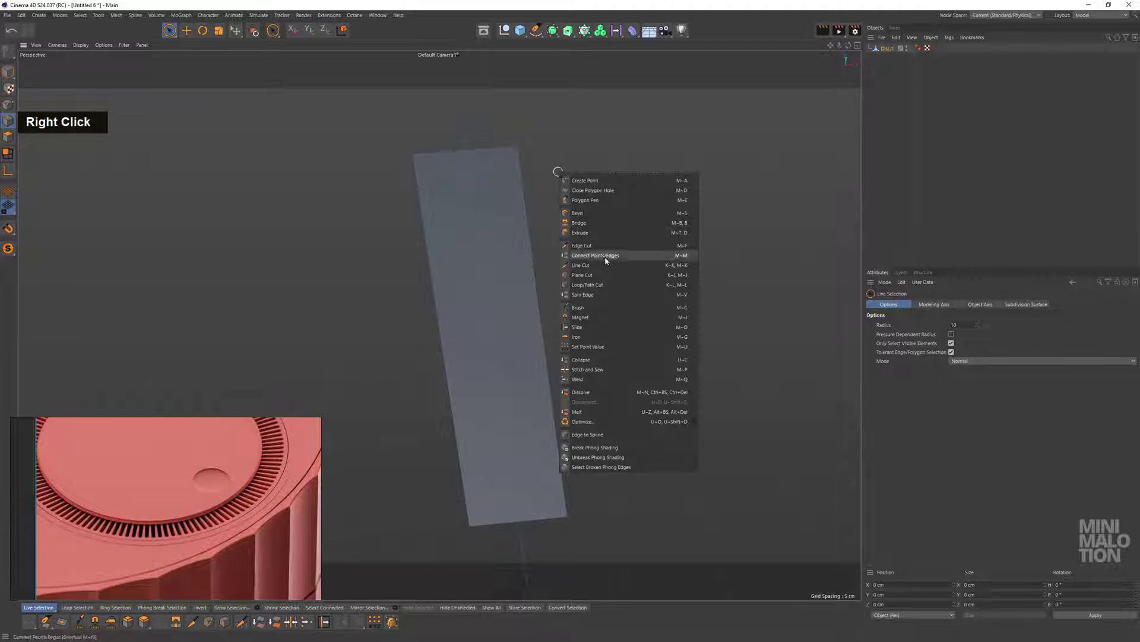
click(552, 242)
middle_click(486, 249)
scroll(up, 3)
click(542, 256)
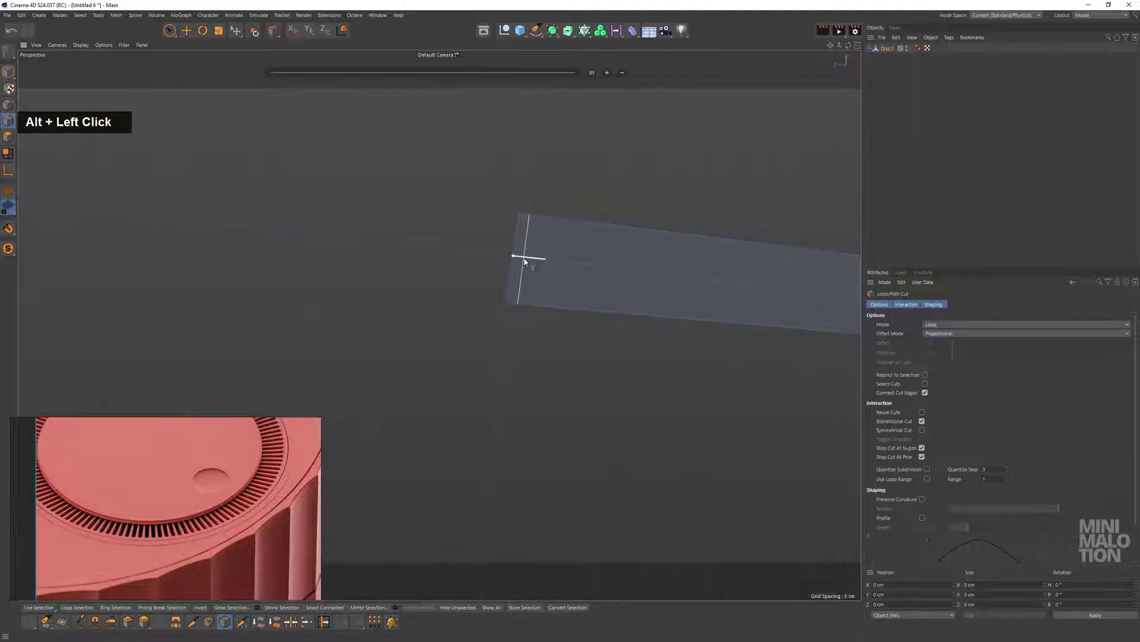
middle_click(664, 266)
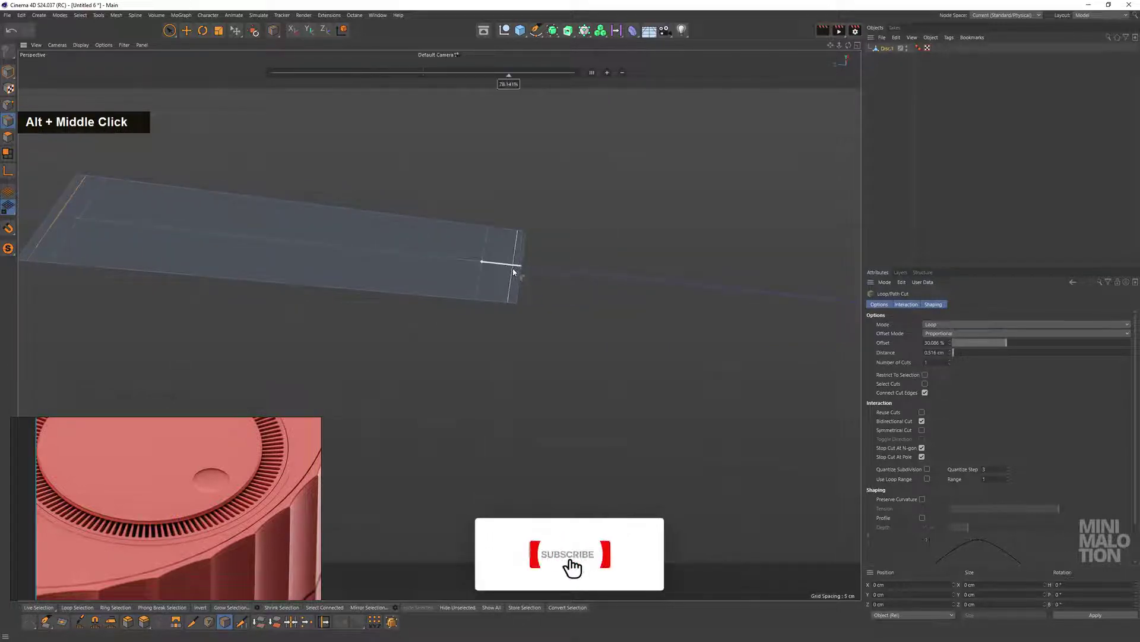
middle_click(517, 270)
key(ctrl+z)
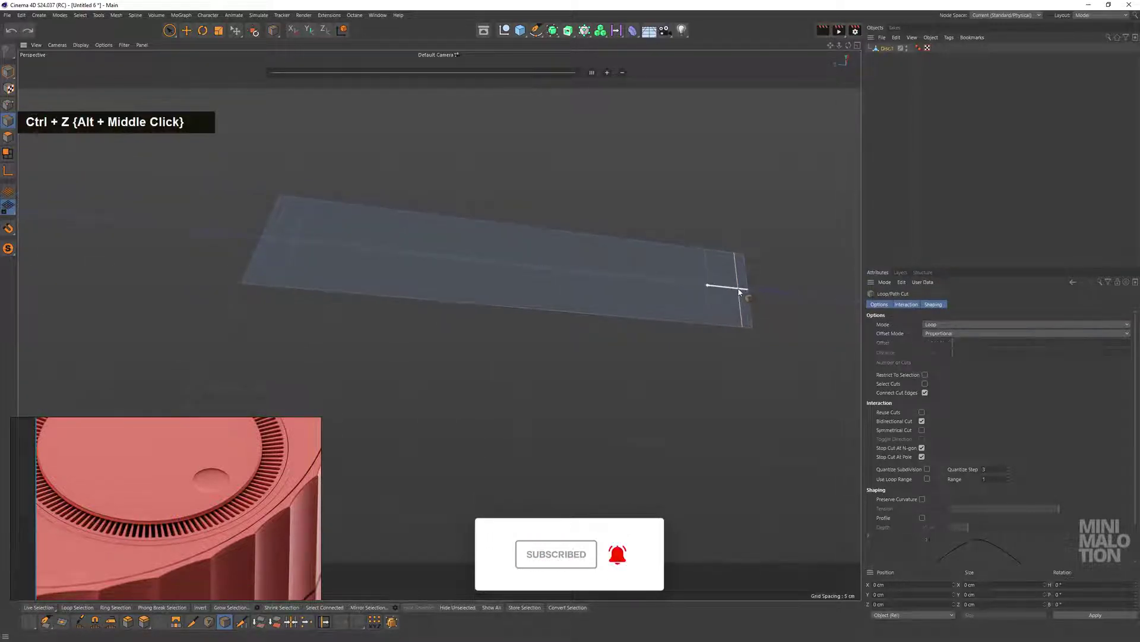
click(627, 277)
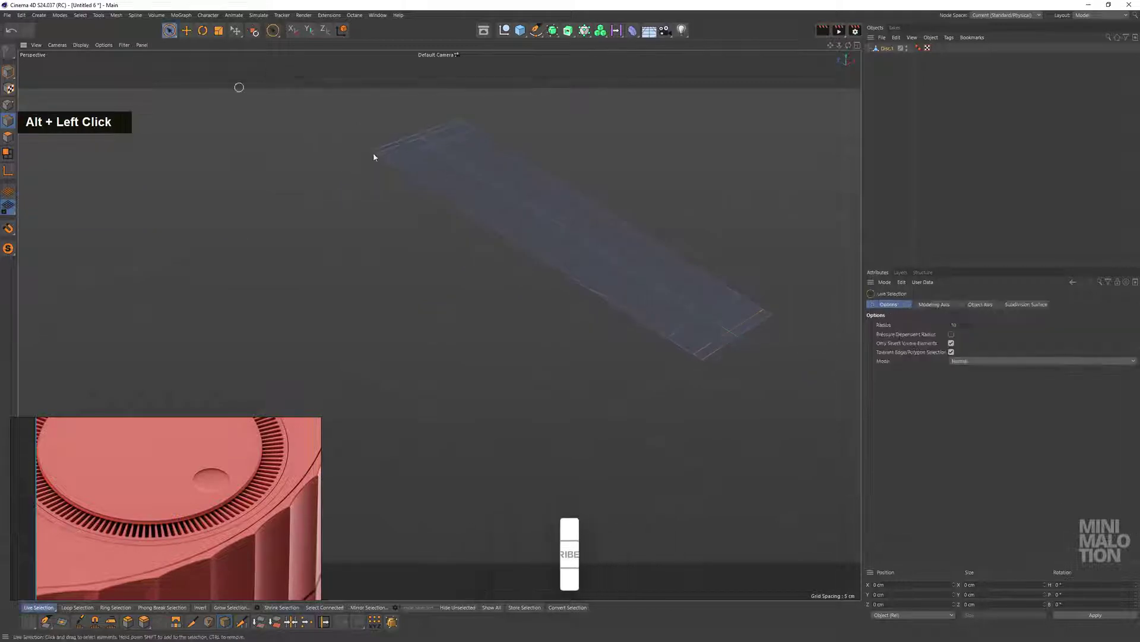
click(541, 226)
middle_click(535, 226)
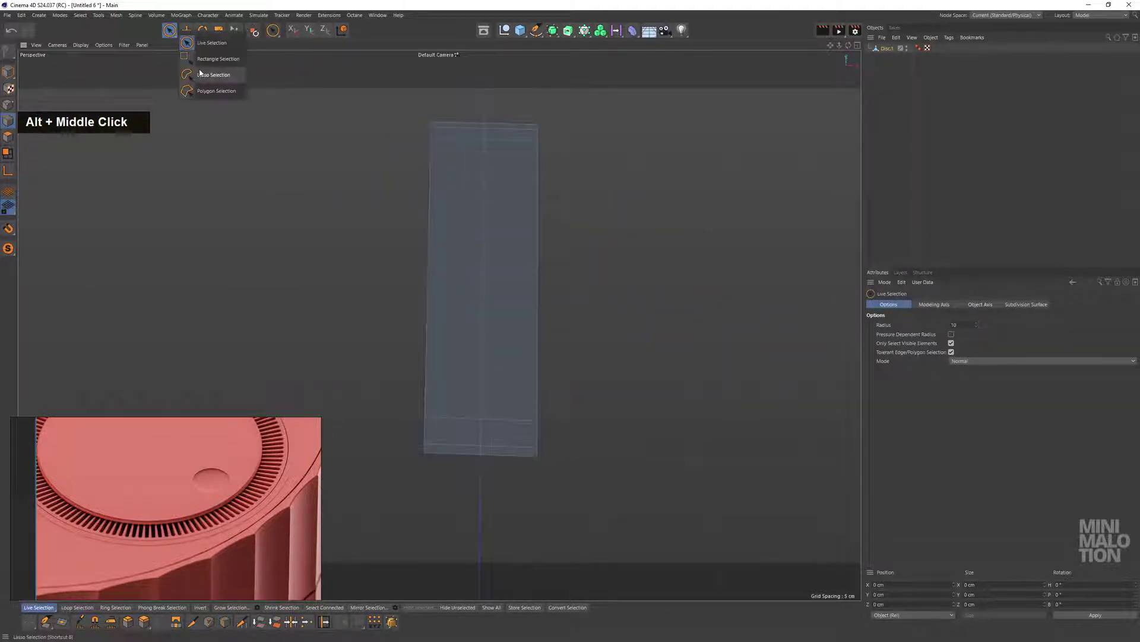
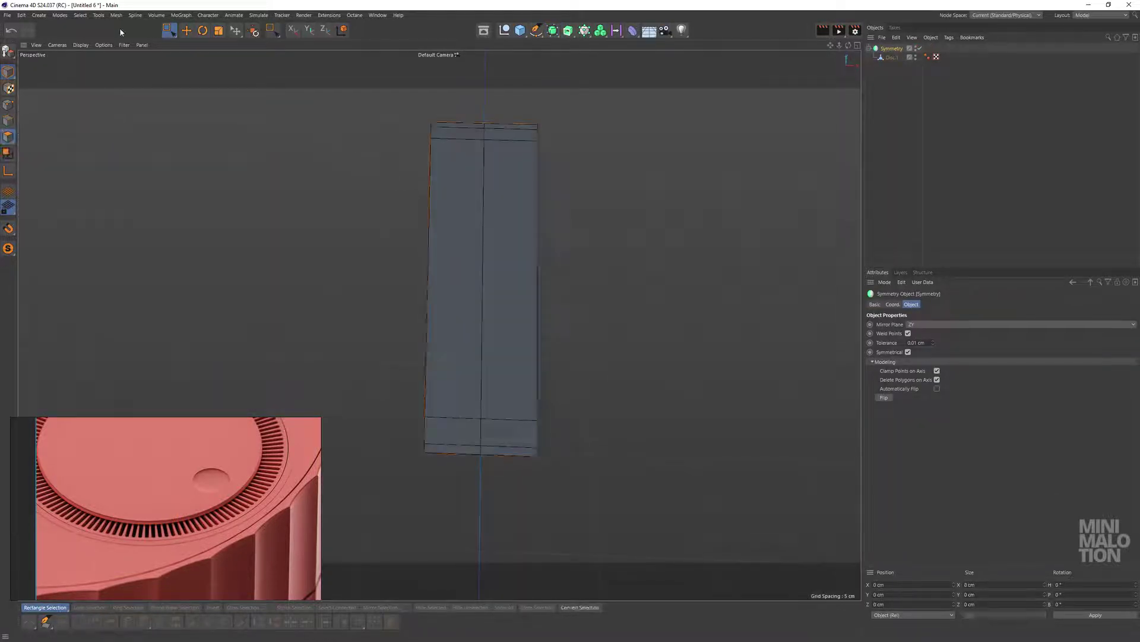
Inspect the mirrored strip and prepare the modelling command for editing its points
scroll(up, 3)
middle_click(587, 177)
scroll(up, 3)
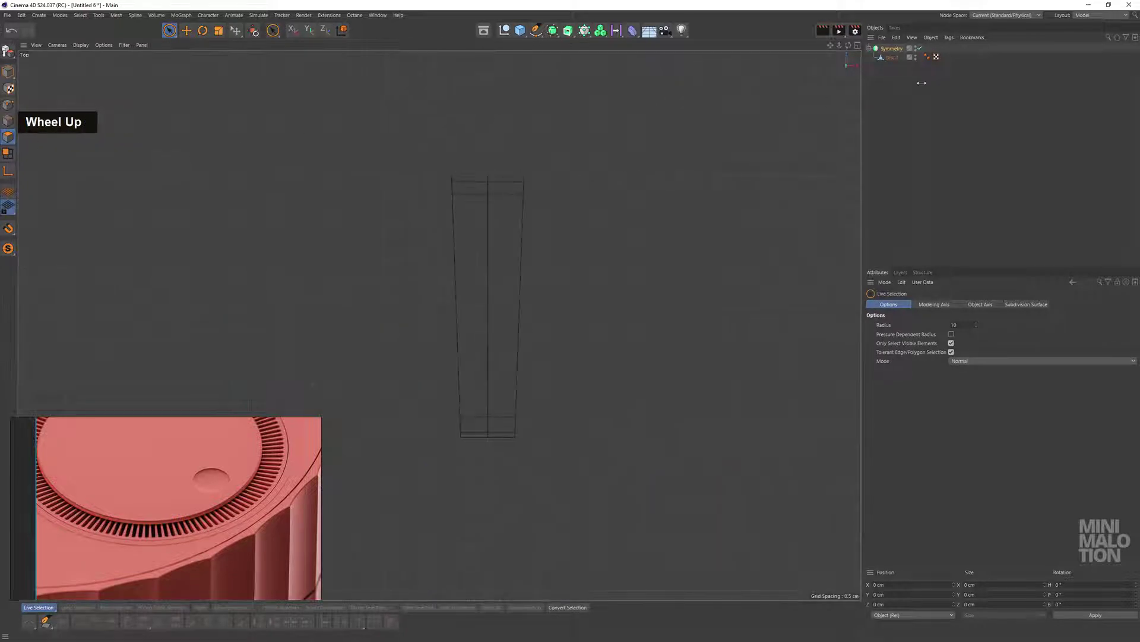
scroll(down, 3)
middle_click(560, 271)
right_click(648, 190)
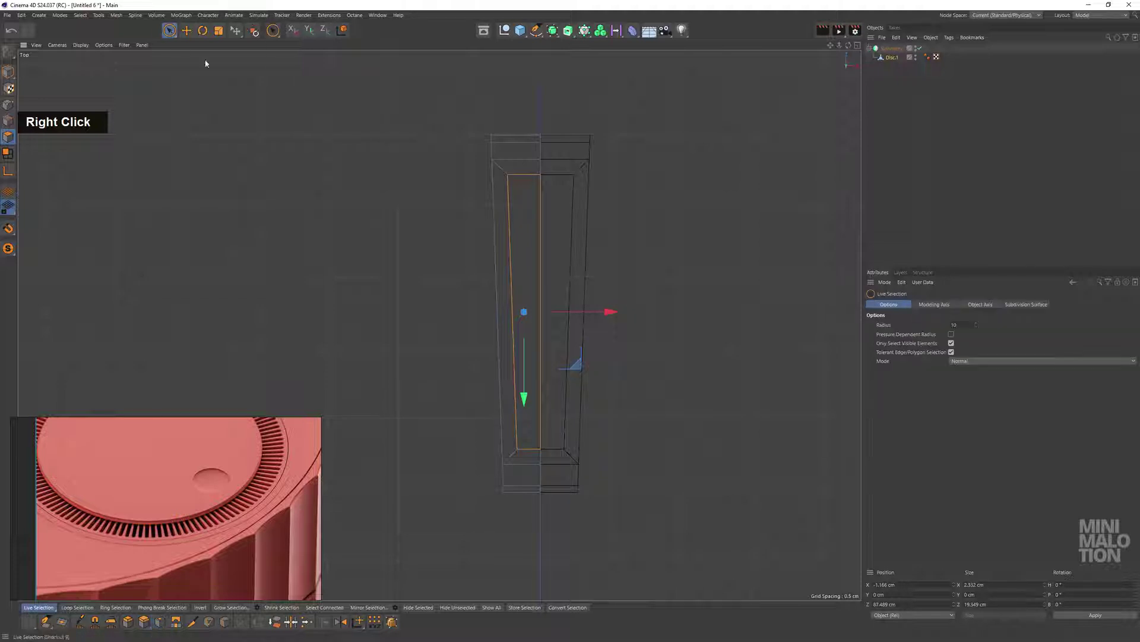
double_click(318, 152)
scroll(up, 3)
middle_click(607, 175)
scroll(down, 3)
Switch to Top view with Rectangle Selection and try moving slot-end points, undoing a bad move
right_click(675, 155)
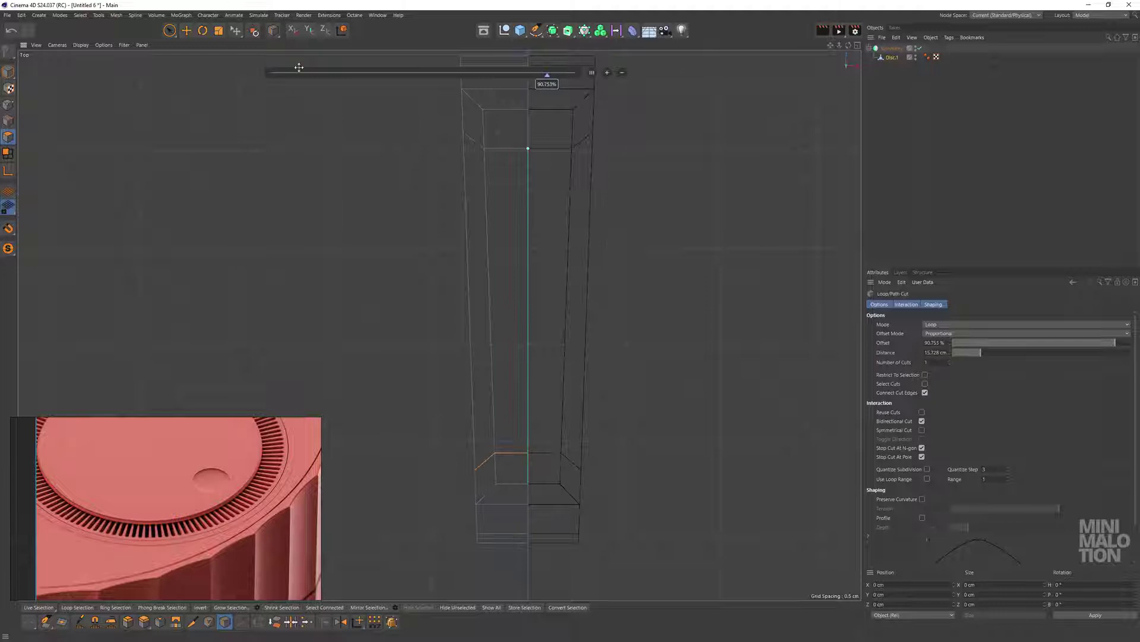
scroll(up, 3)
middle_click(519, 188)
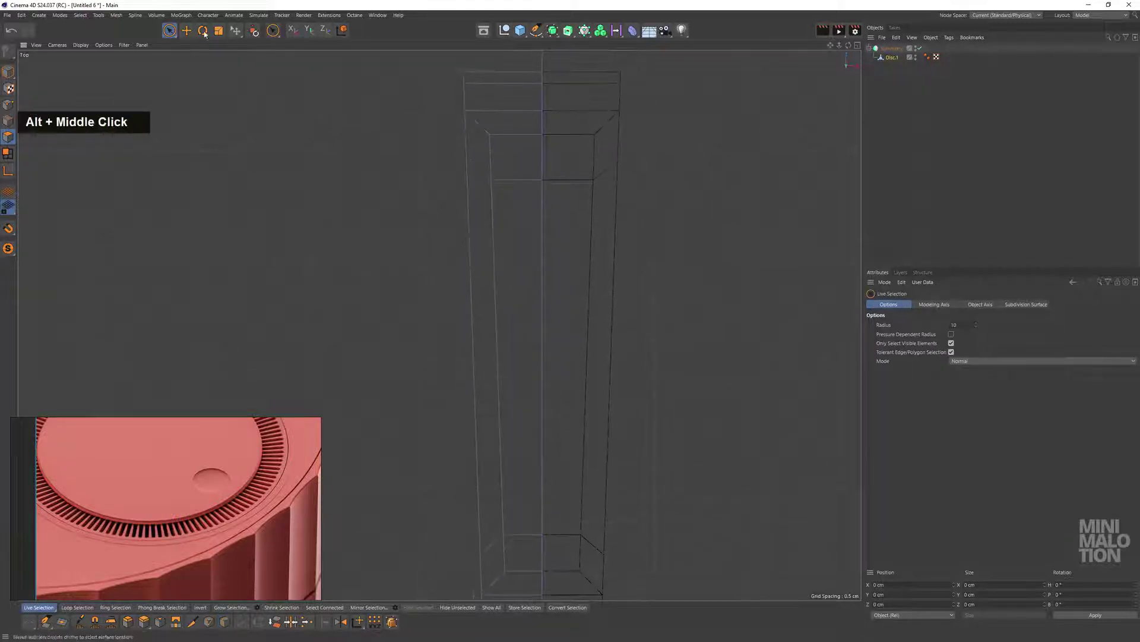
scroll(up, 3)
middle_click(532, 145)
key(BackSpace)
scroll(down, 3)
middle_click(587, 290)
middle_click(578, 221)
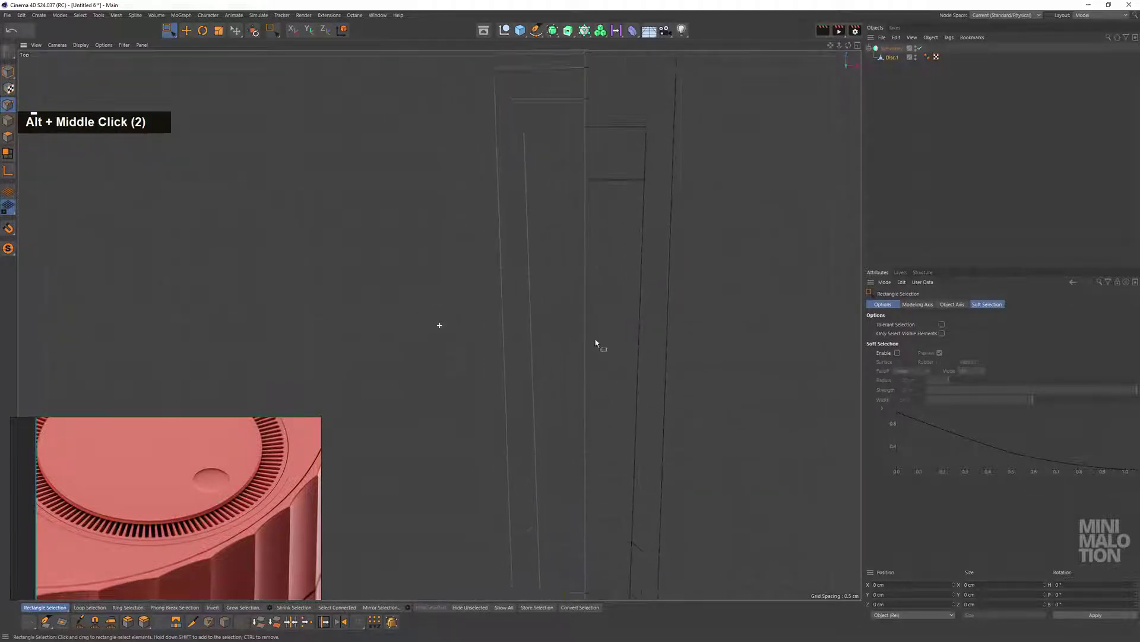
scroll(up, 3)
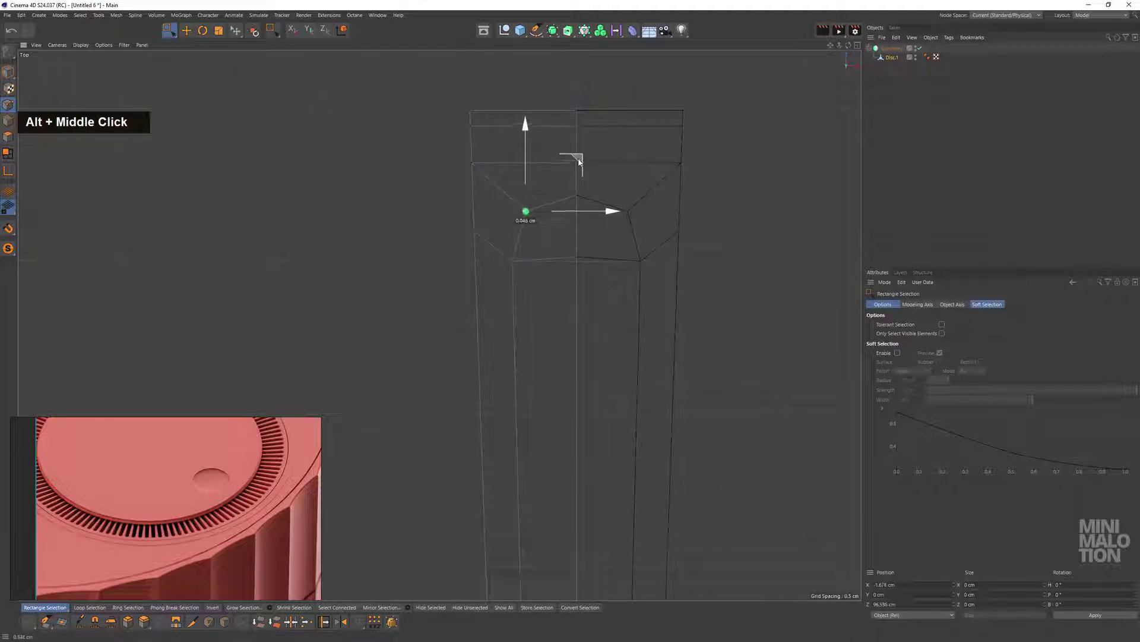
scroll(down, 3)
middle_click(578, 346)
scroll(up, 3)
middle_click(561, 308)
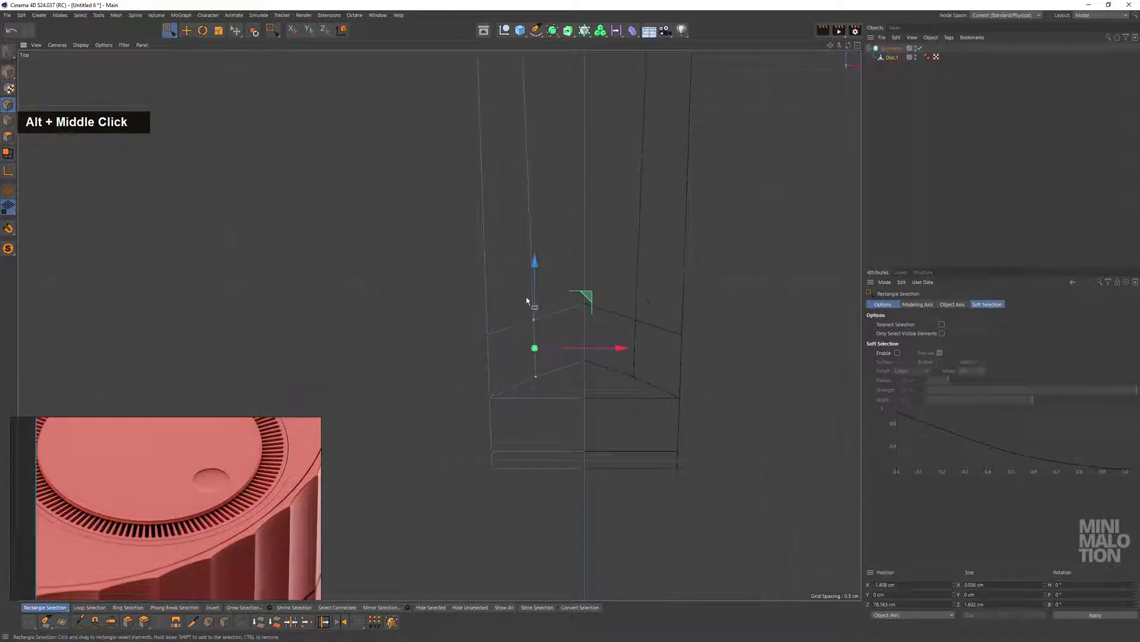
key(ctrl+z)
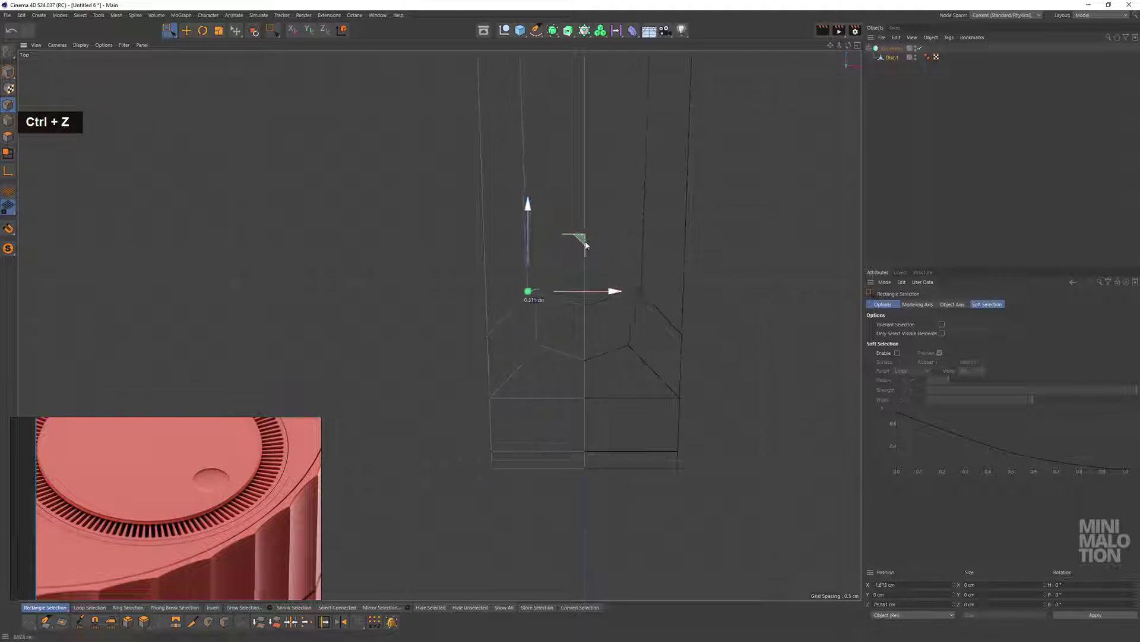
Drag the points at both slot ends inward to form angled, chamfered corners
scroll(down, 3)
middle_click(603, 170)
middle_click(623, 253)
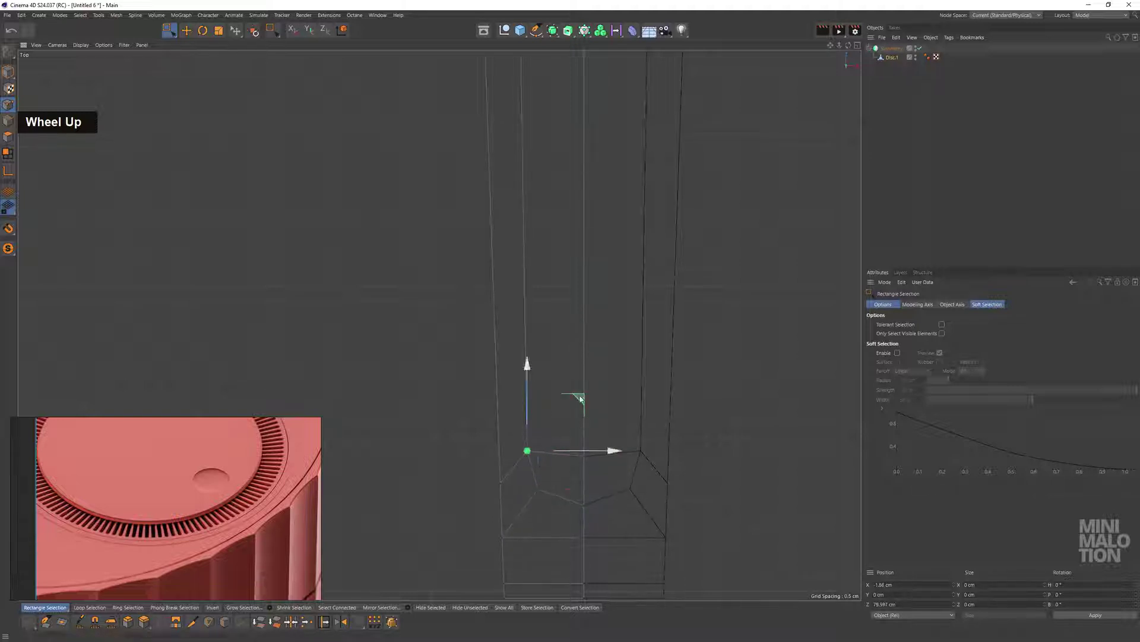
scroll(down, 3)
click(724, 326)
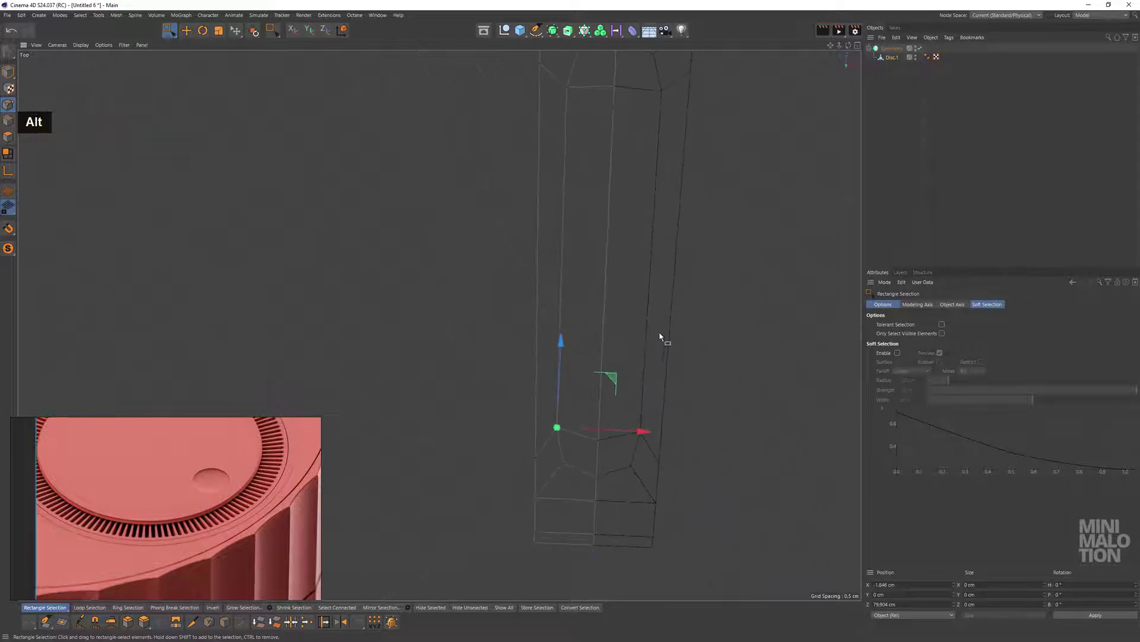
scroll(down, 3)
middle_click(644, 299)
click(590, 347)
scroll(down, 3)
scroll(up, 3)
scroll(down, 3)
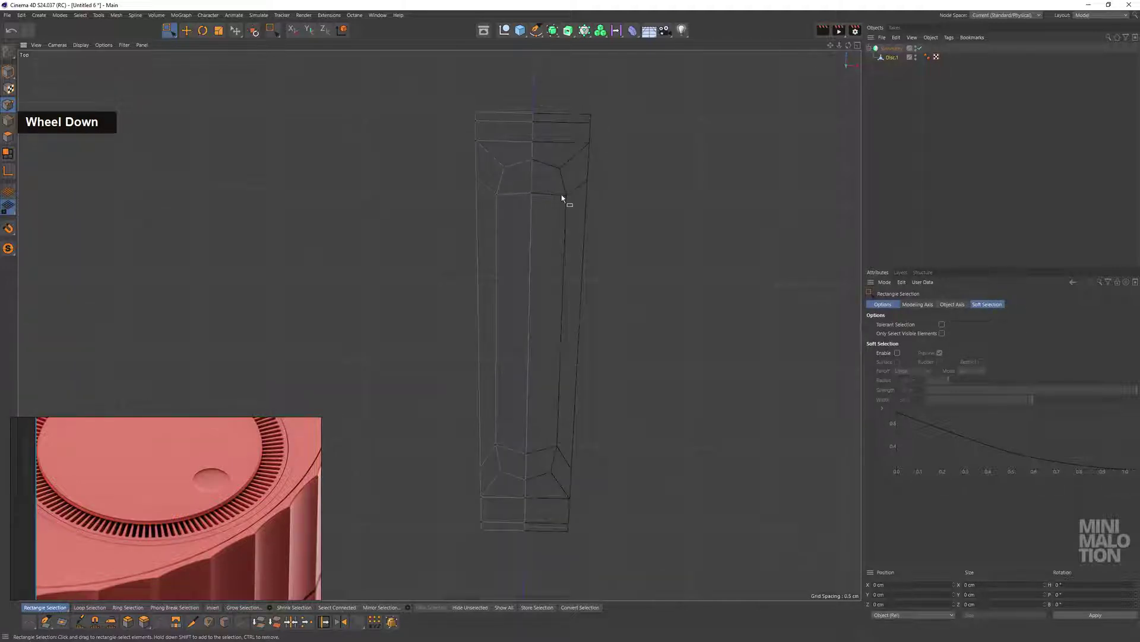
Add a loop cut down the middle of the piece
right_click(660, 270)
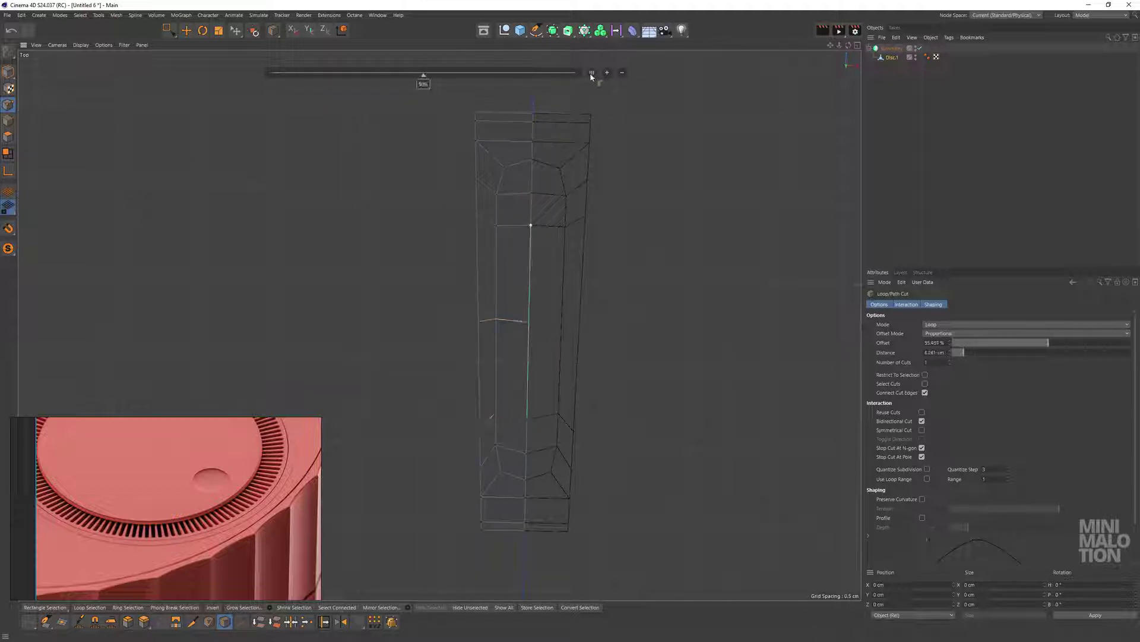
double_click(334, 161)
scroll(down, 3)
middle_click(464, 229)
click(485, 244)
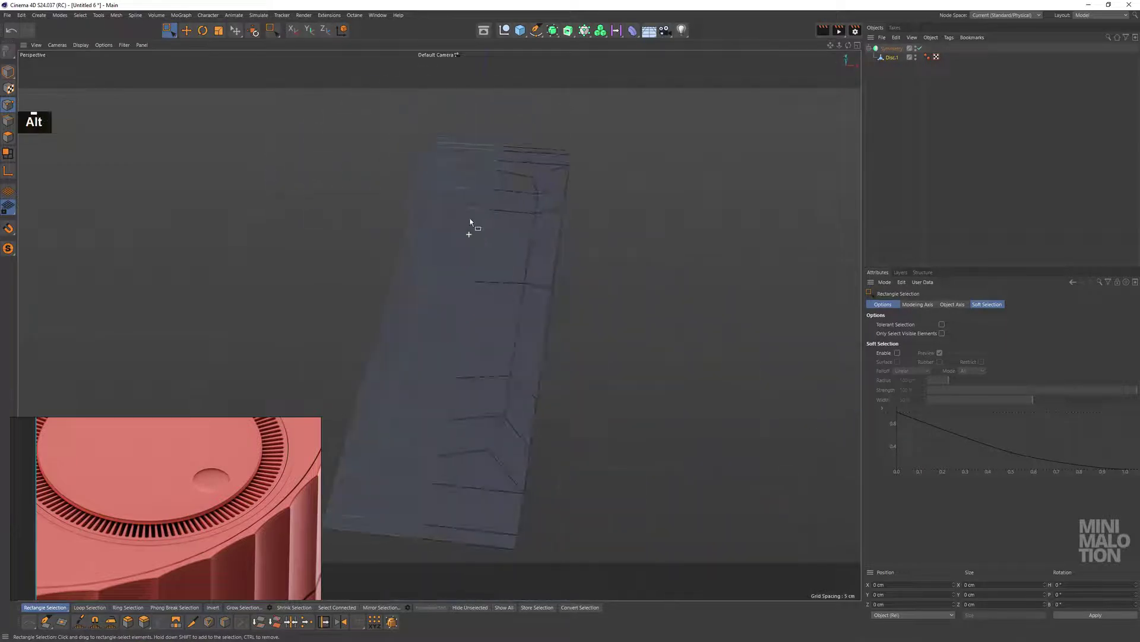
scroll(down, 3)
middle_click(530, 209)
Delete the centre polygons to open up the slot
click(529, 266)
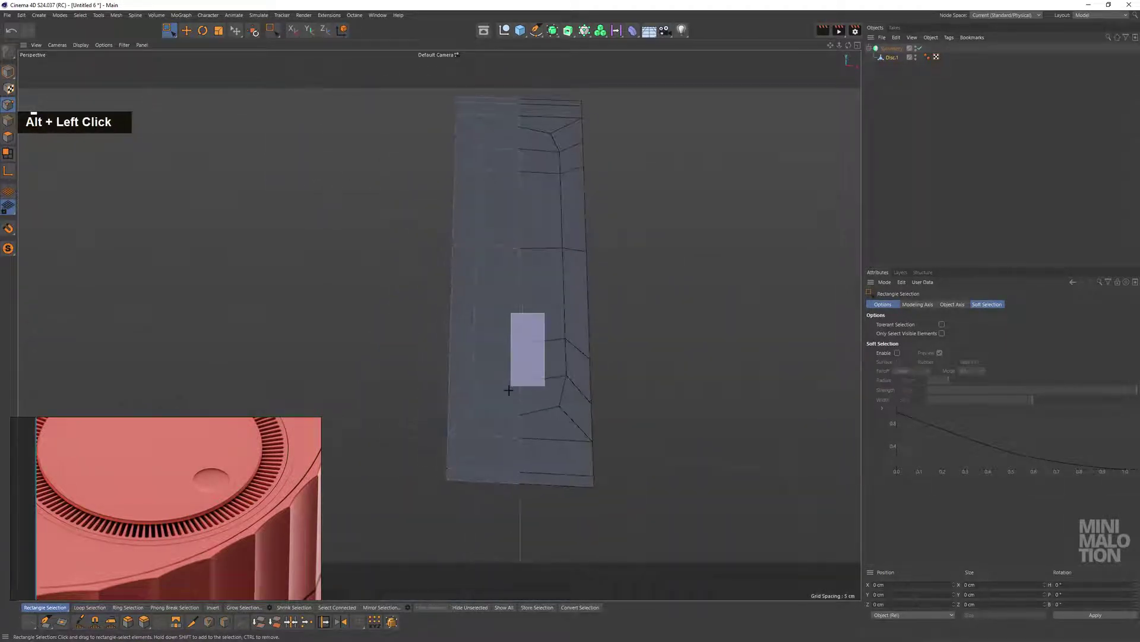
key(BackSpace)
key(BackSpace)
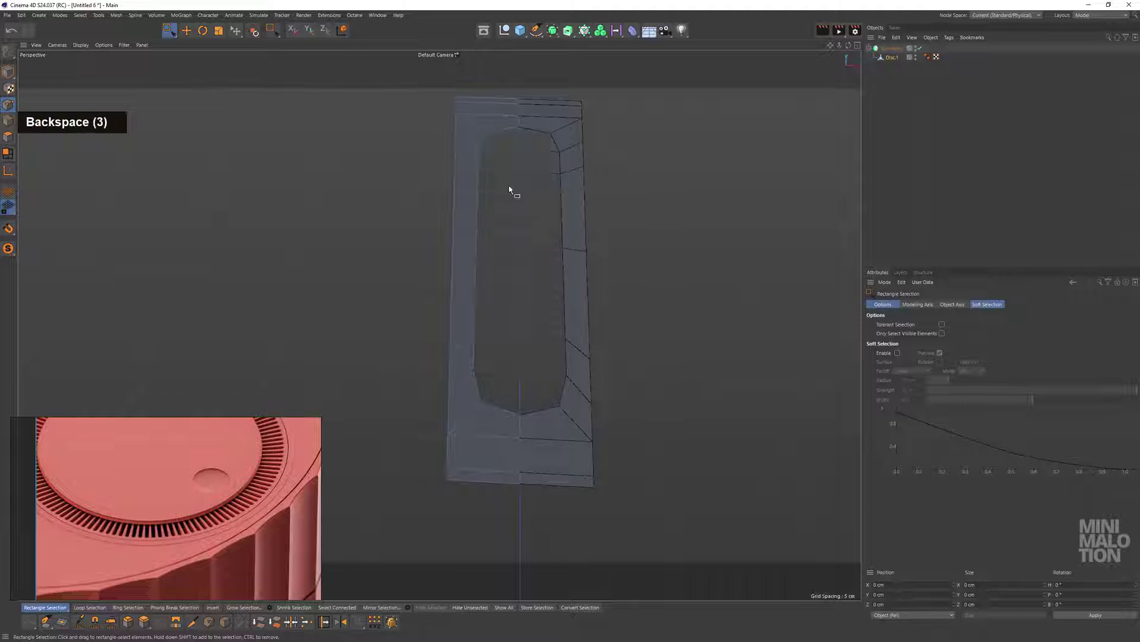
scroll(down, 3)
click(501, 194)
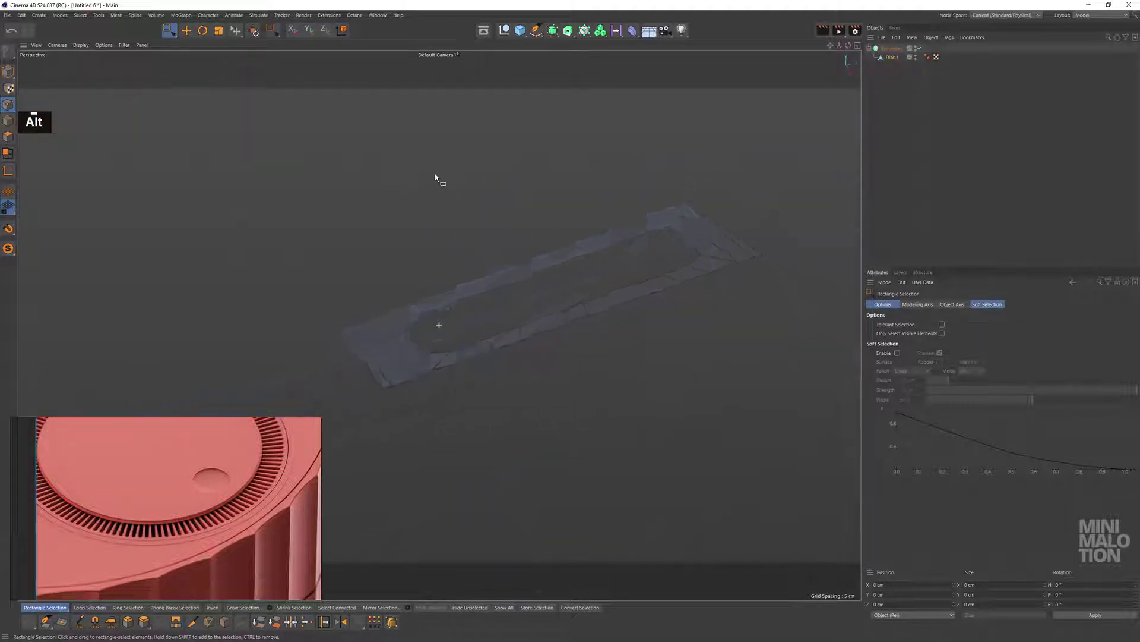
scroll(up, 3)
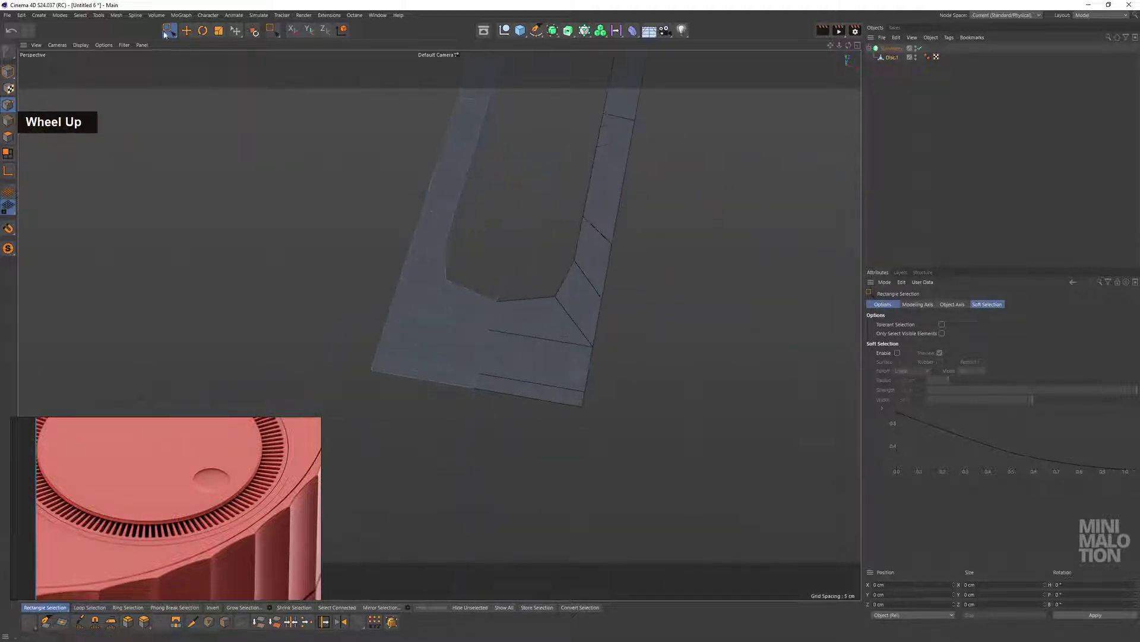
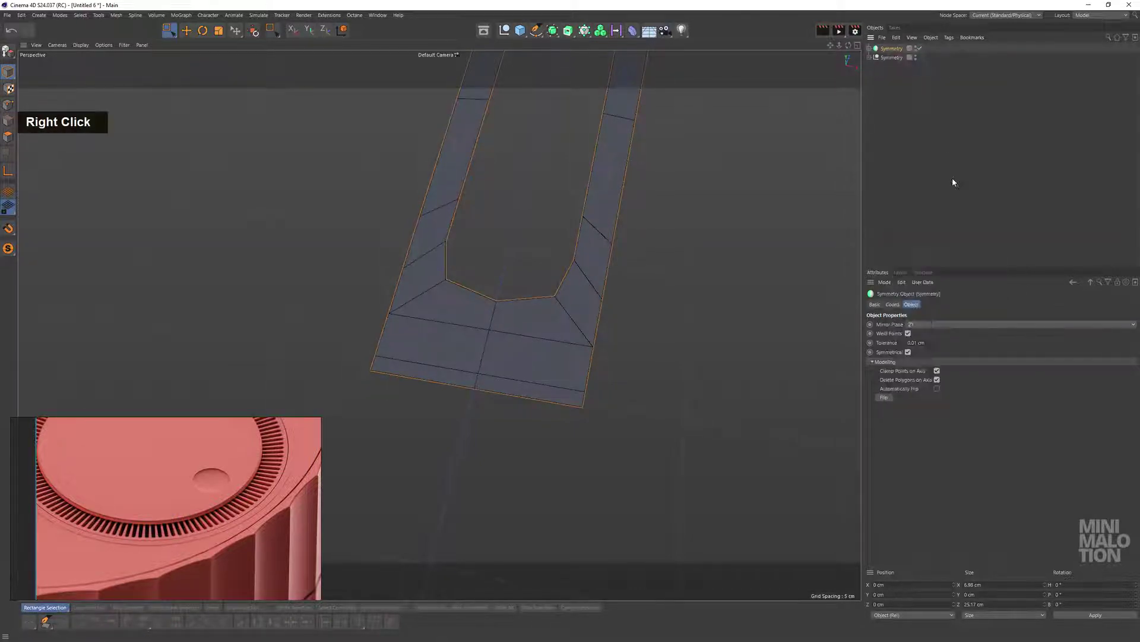
Mirror the half under a Symmetry object to form the complete slotted frame
click(919, 51)
double_click(889, 75)
key(BackSpace)
scroll(down, 3)
click(516, 217)
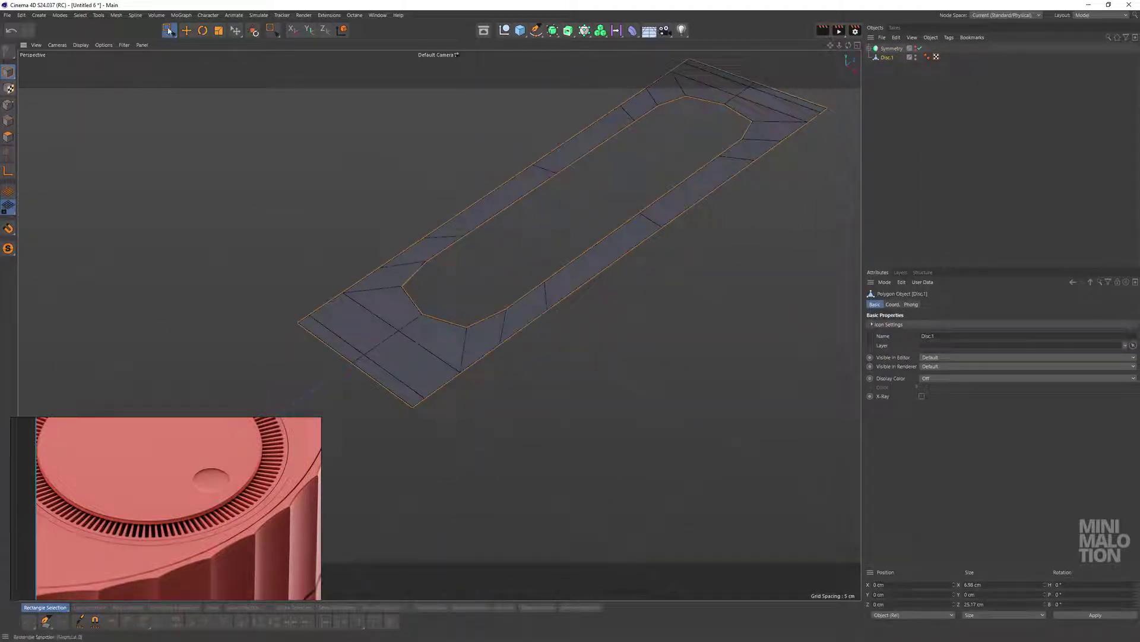
scroll(down, 3)
middle_click(623, 188)
click(588, 230)
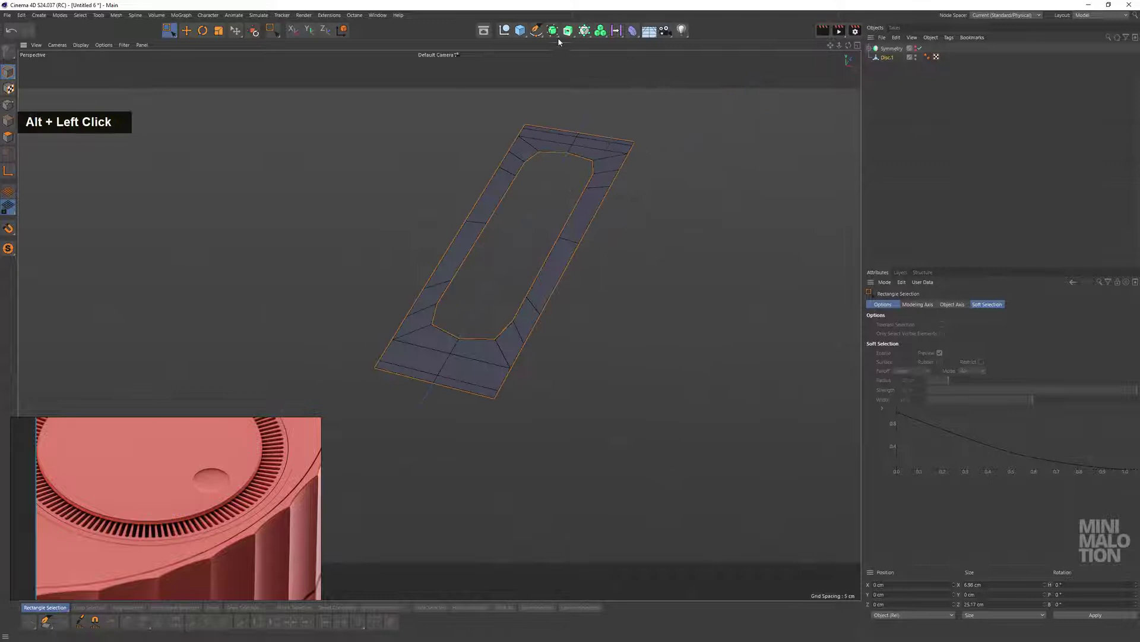
Add an Array object with radius 0 and 8 copies to repeat the piece around the ring
click(562, 43)
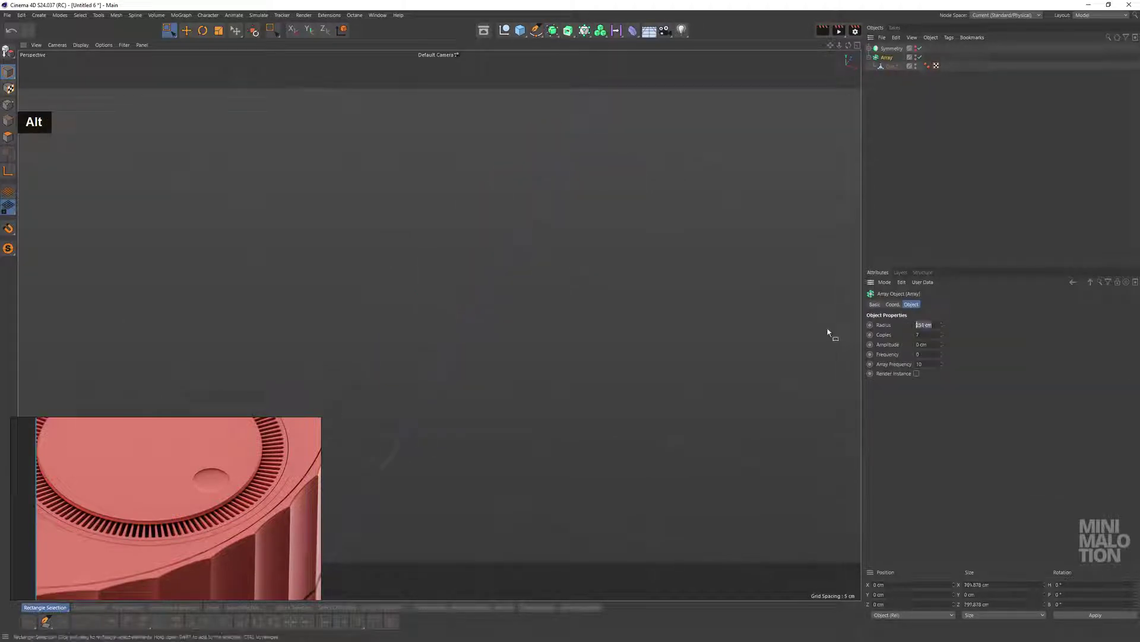
text(0)
key(Return)
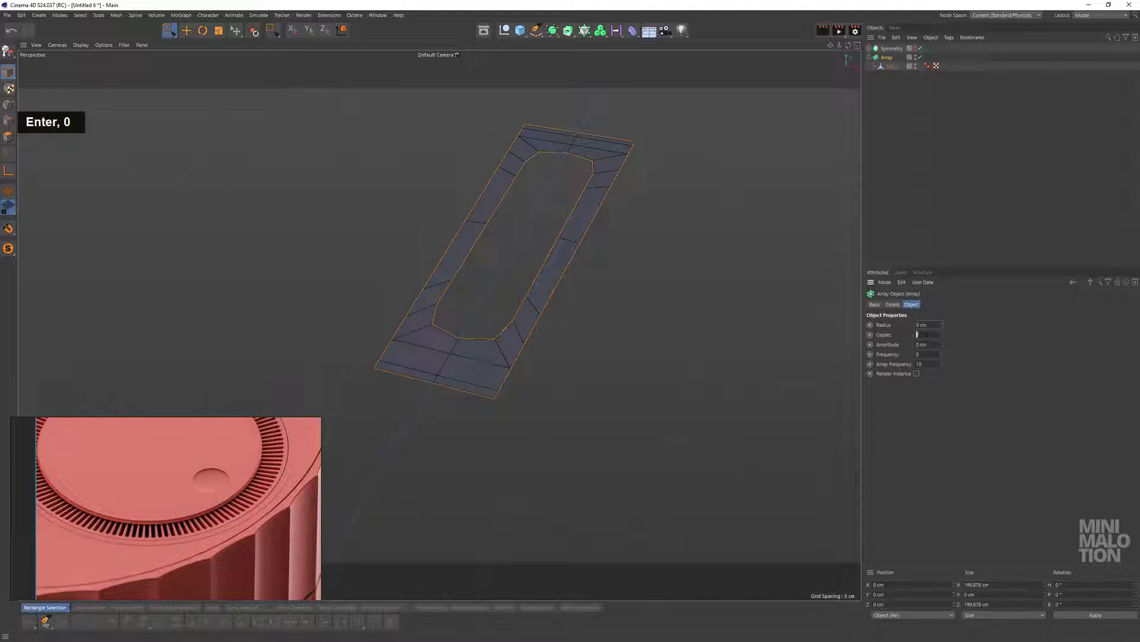
text(8)
key(Return)
scroll(down, 3)
scroll(up, 3)
Select the edges at the slot's ends on the strip
click(548, 333)
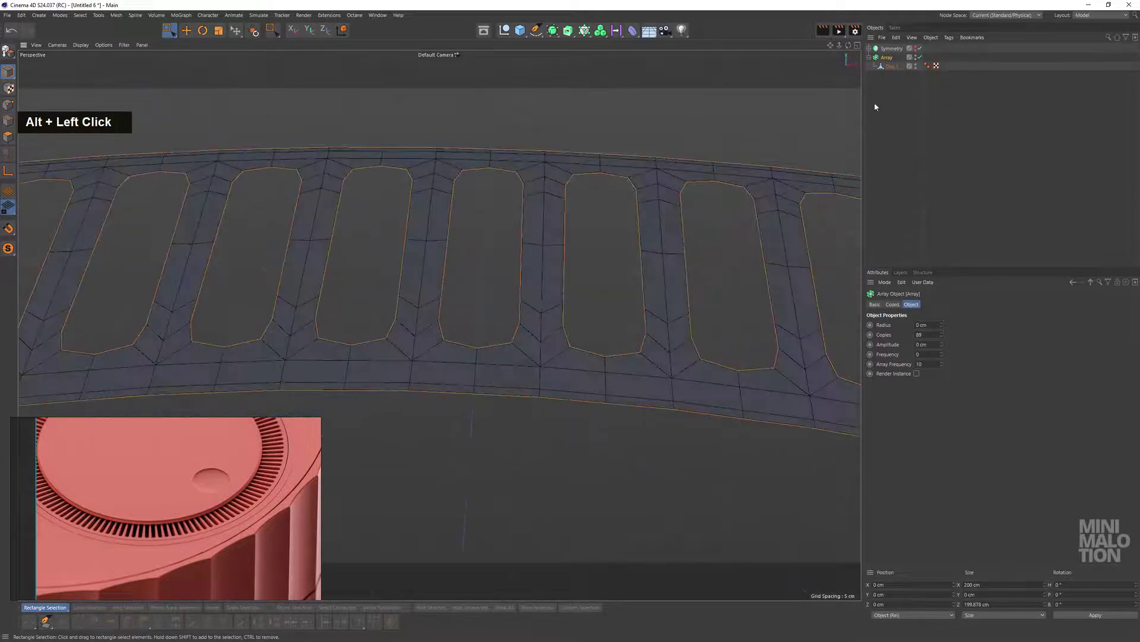
scroll(up, 3)
middle_click(453, 351)
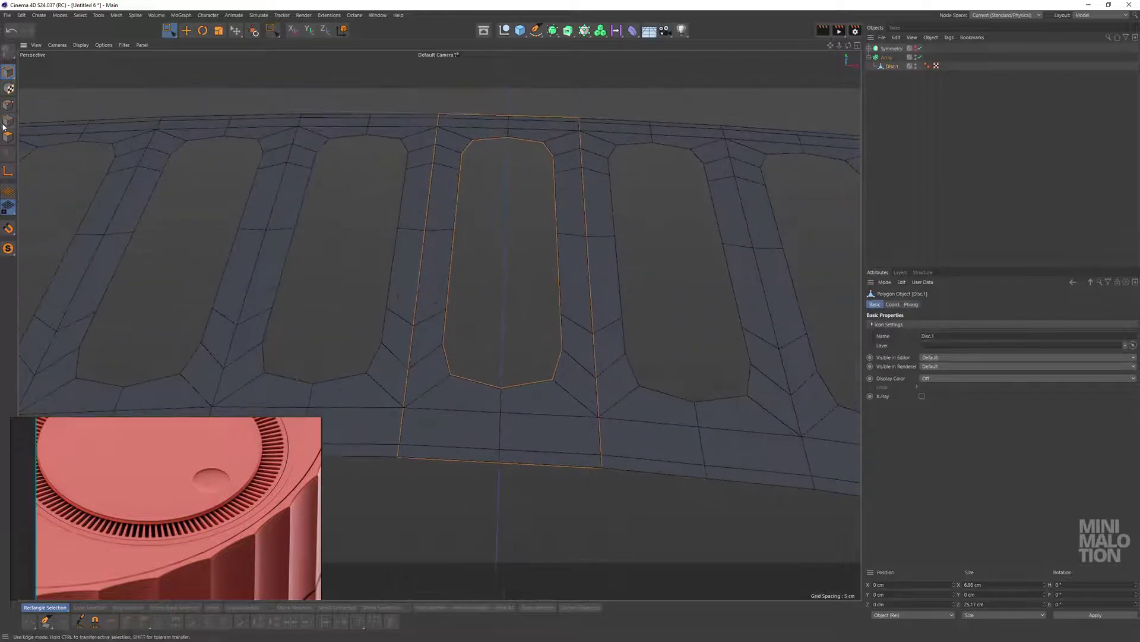
click(557, 350)
scroll(up, 3)
click(579, 411)
click(548, 391)
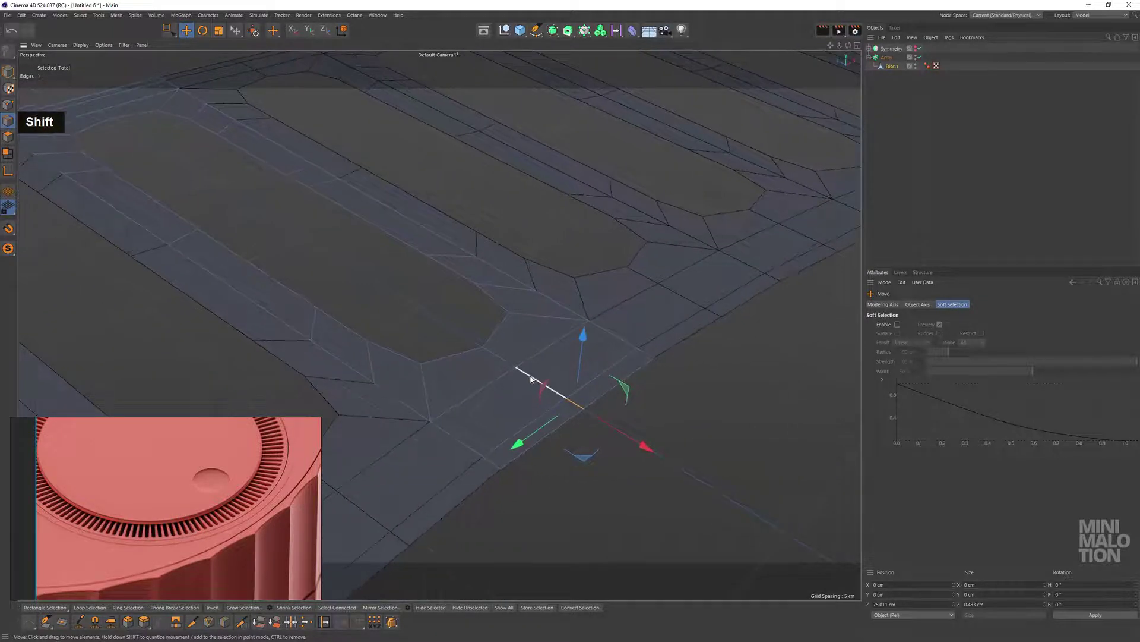
click(530, 389)
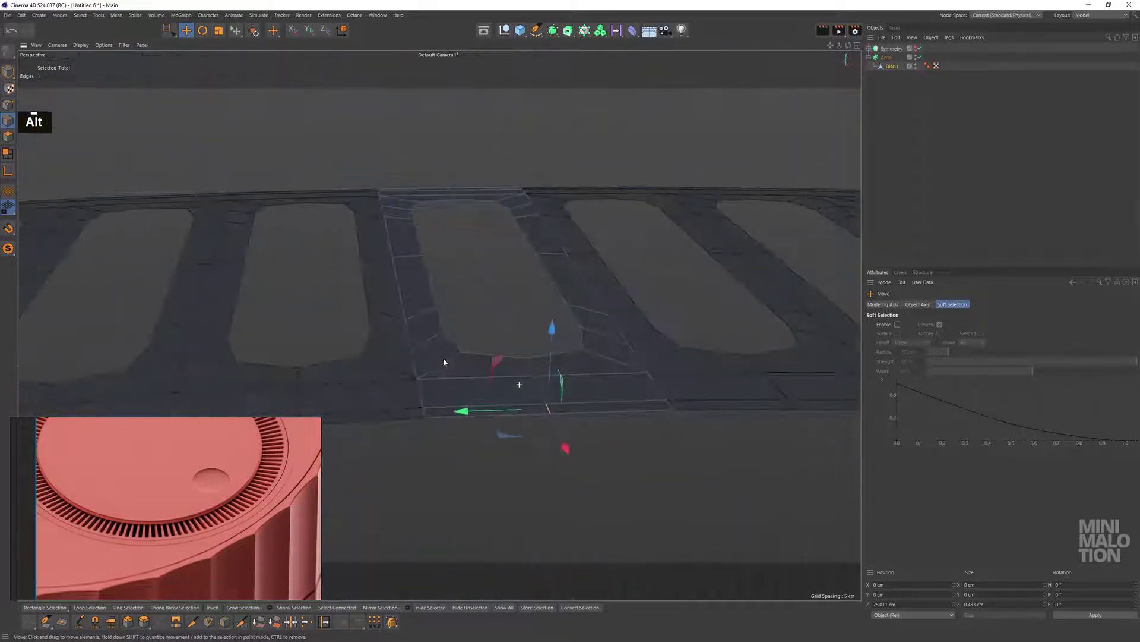
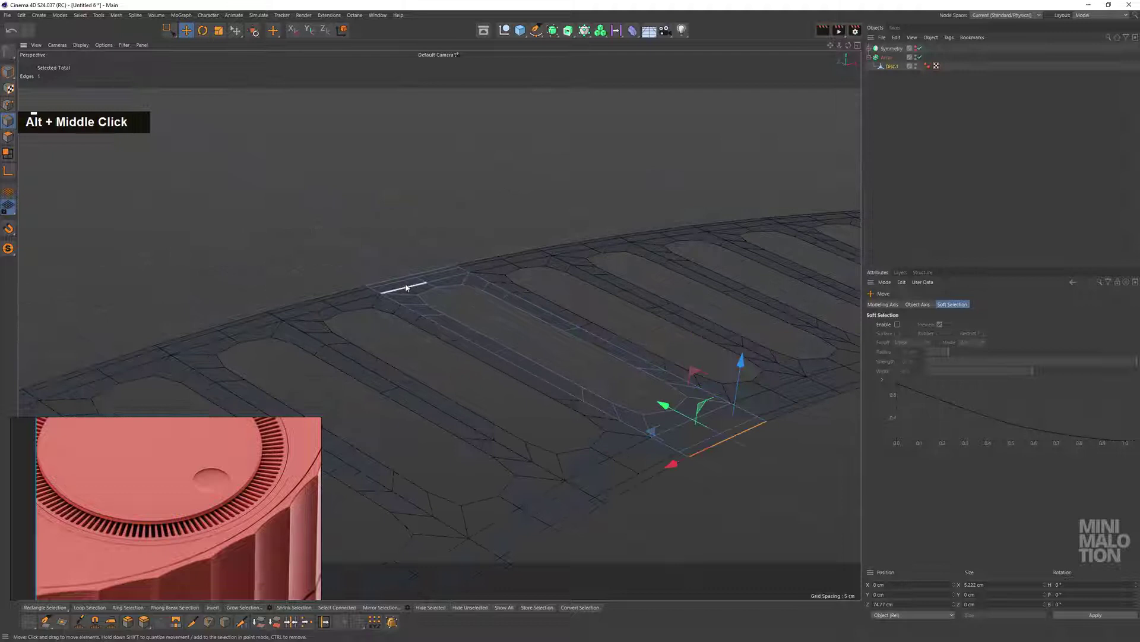
Select the whole edge loop around the slot and move it down into a recessed opening
click(405, 279)
click(529, 314)
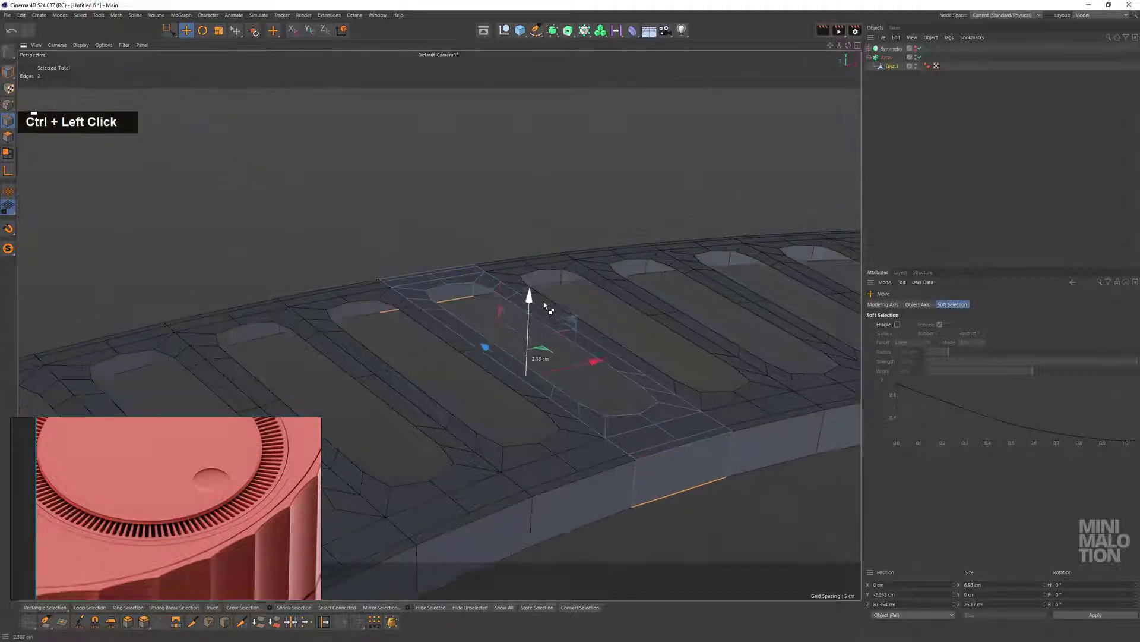
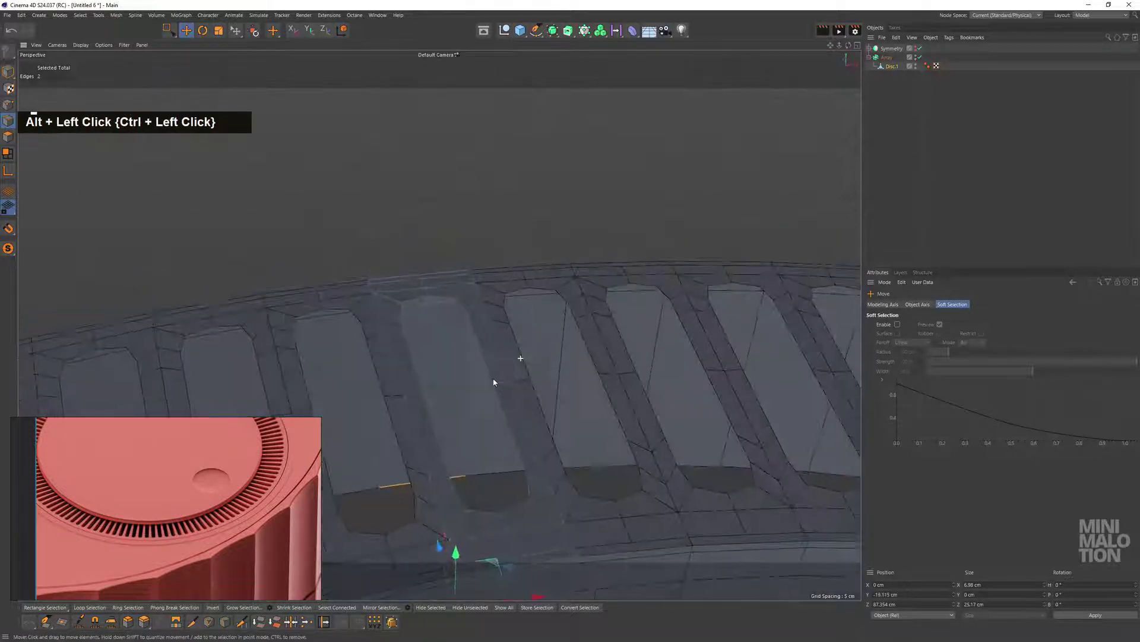
double_click(462, 306)
click(478, 325)
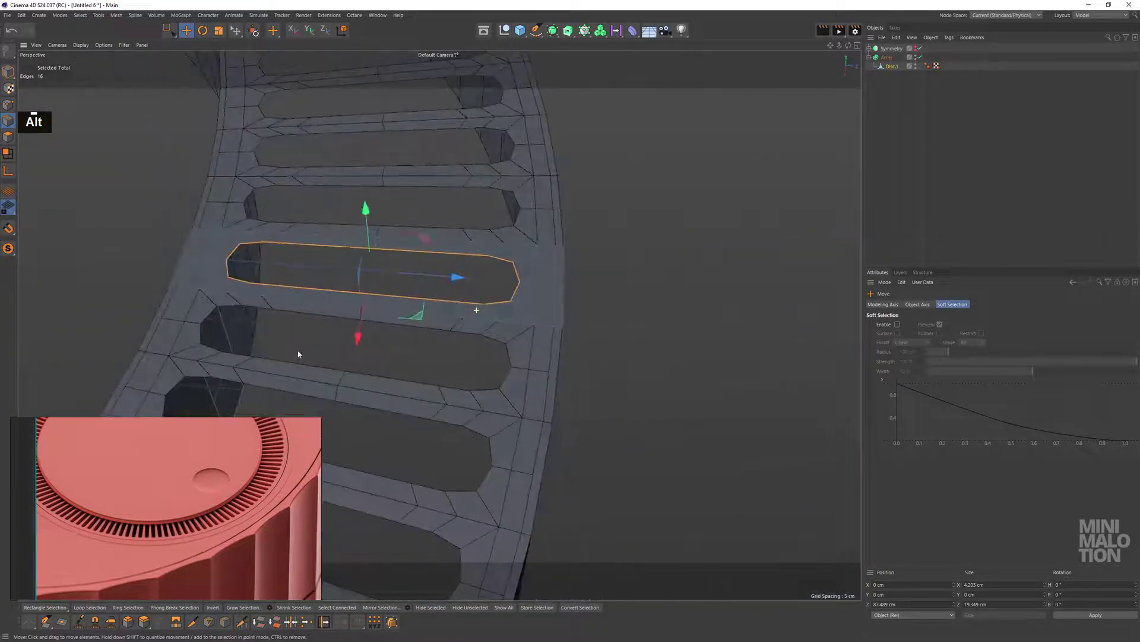
Tweak the slot points in Top view
middle_click(533, 300)
scroll(up, 3)
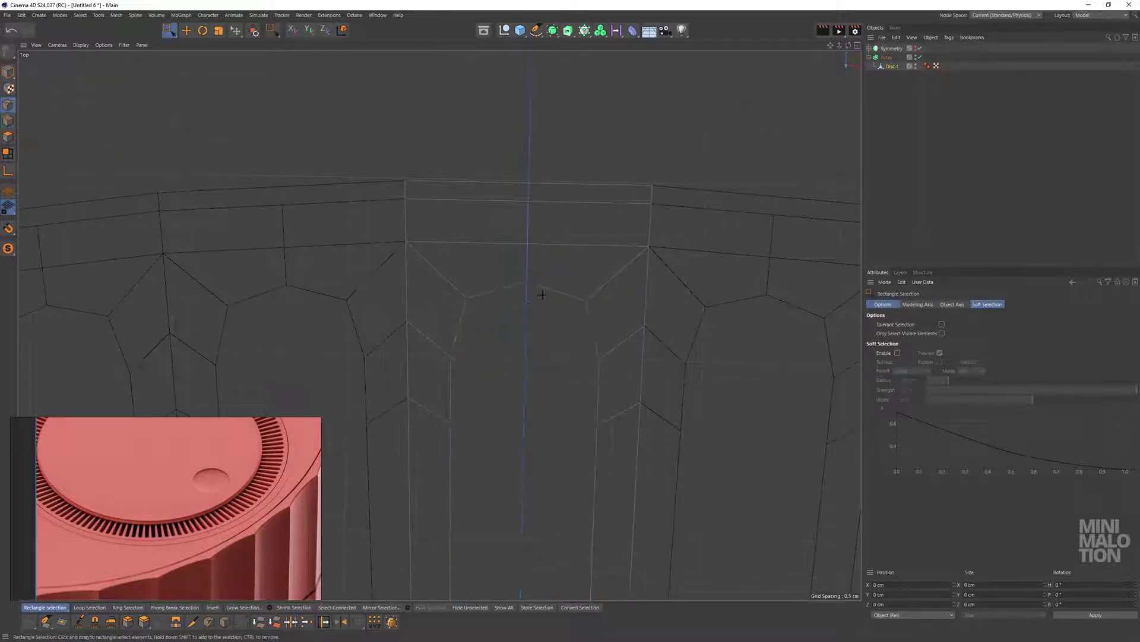
scroll(down, 3)
middle_click(540, 382)
scroll(down, 3)
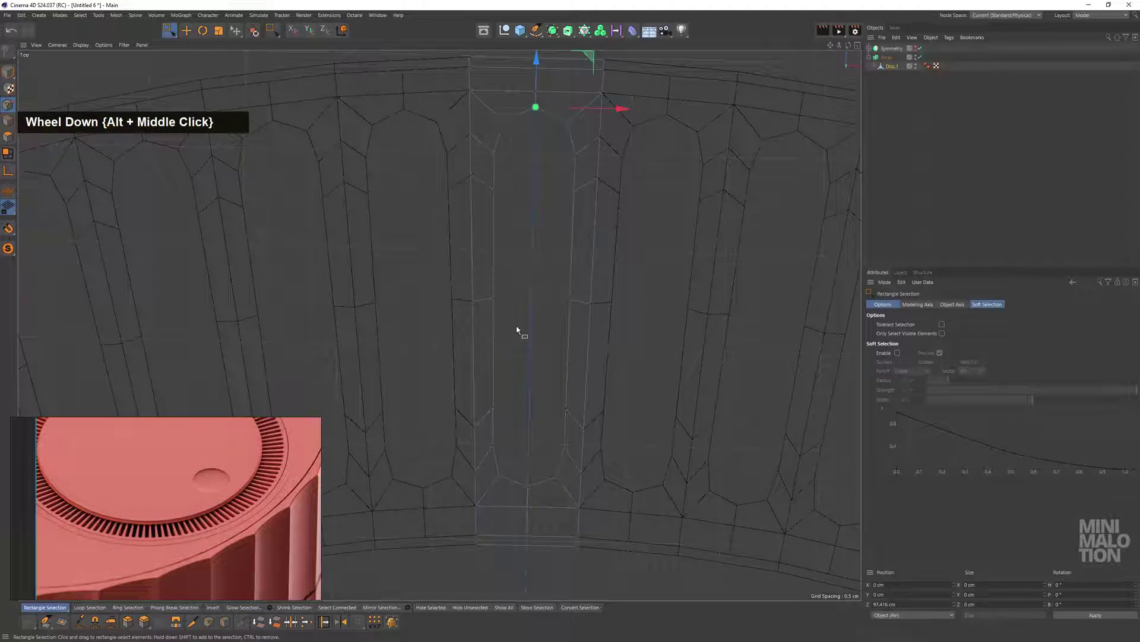
scroll(up, 3)
click(557, 265)
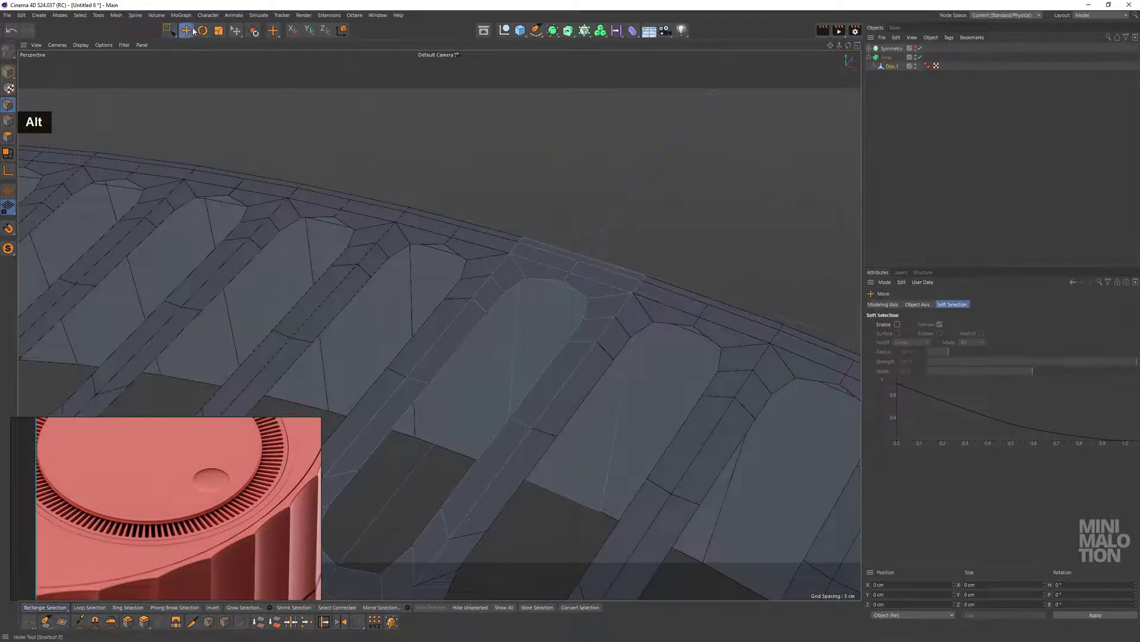
Select the 16-edge slot border loop in Perspective and lower it about 12 cm for deeper walls
middle_click(550, 284)
click(547, 224)
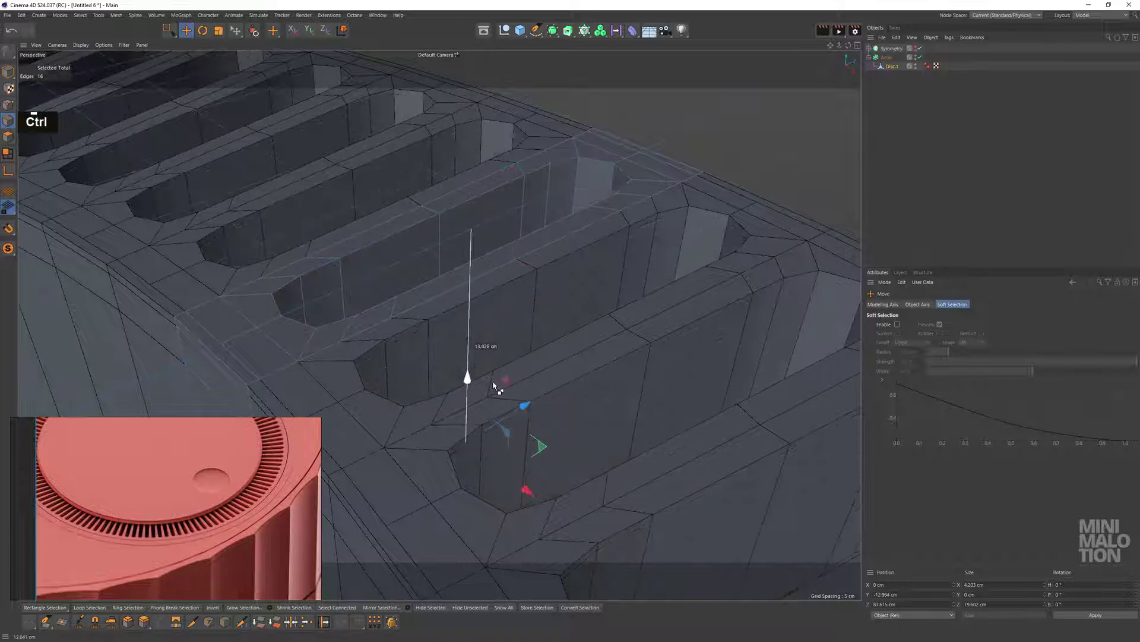
middle_click(497, 291)
double_click(575, 238)
click(509, 283)
Bevel the slot's rim edge loop with a small offset into a double loop
right_click(523, 286)
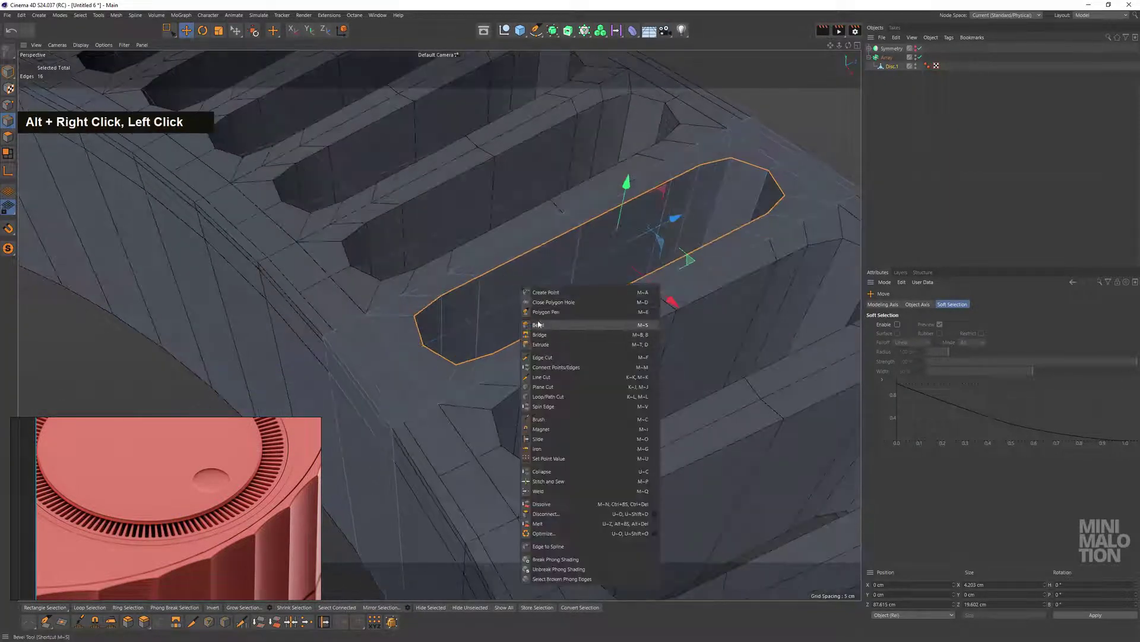
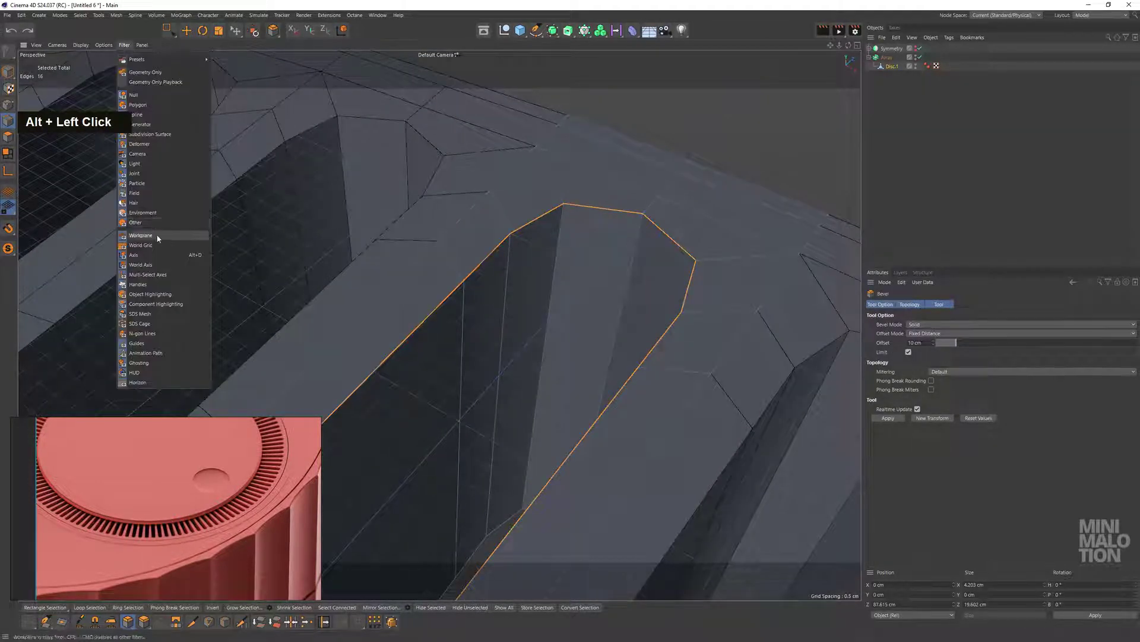
scroll(up, 3)
click(692, 277)
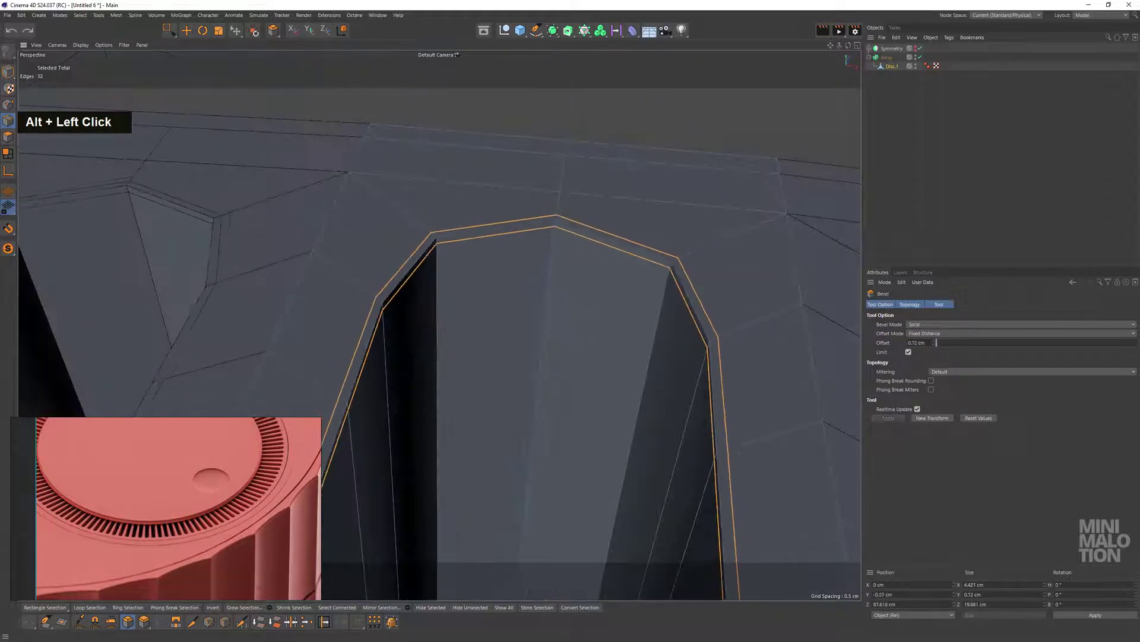
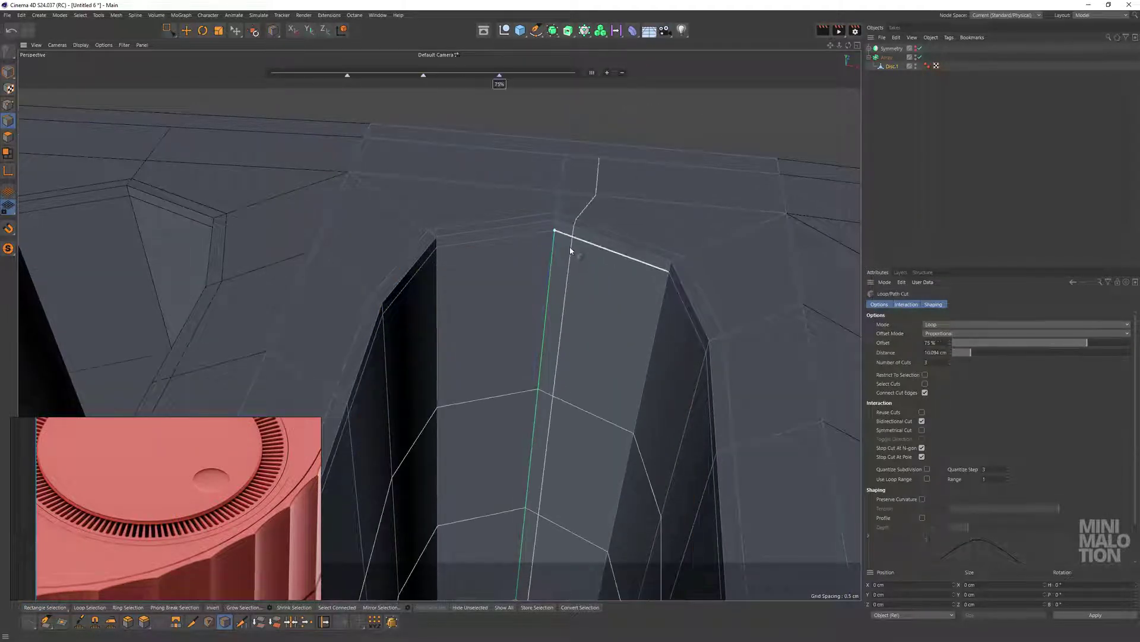
Add a horizontal loop cut along the slot wall and re-enable the array to see all slots
click(555, 264)
key(ctrl+z)
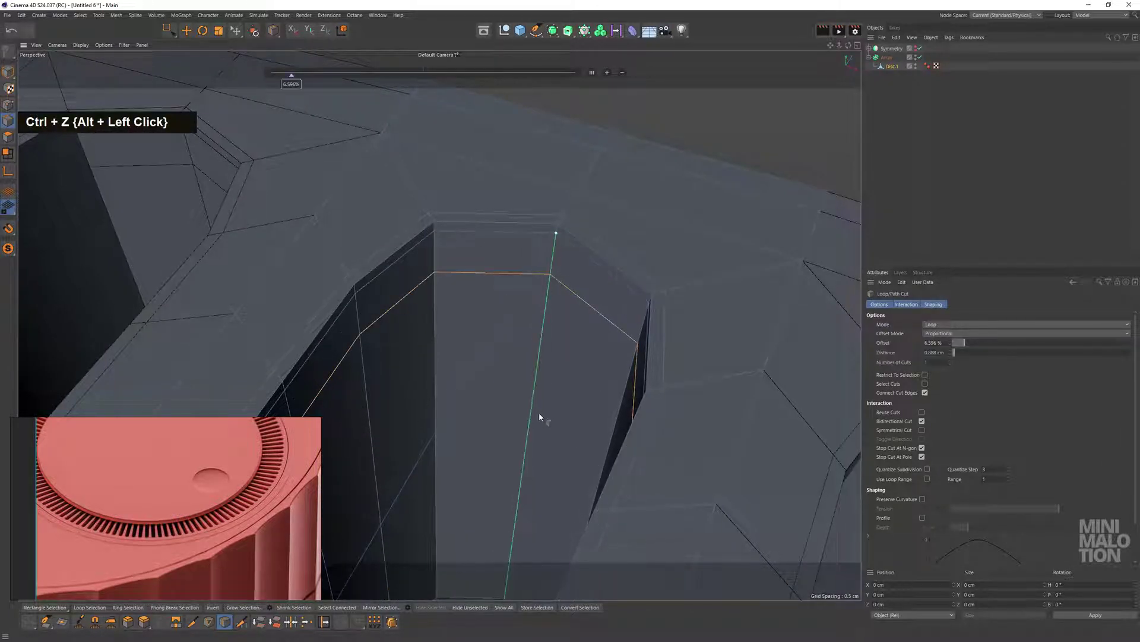
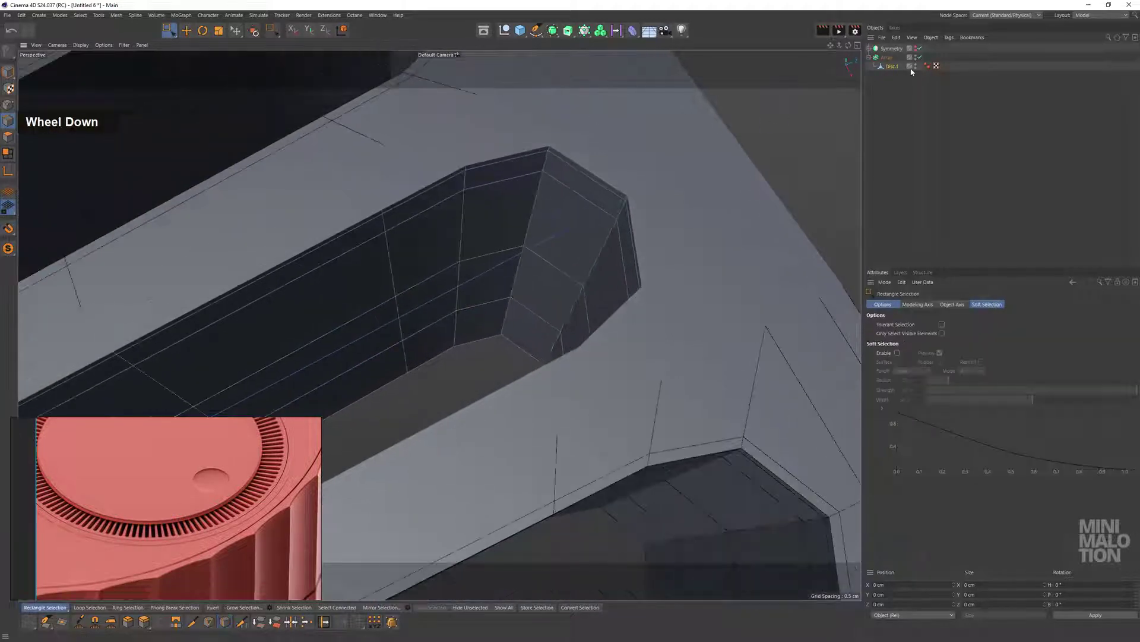
double_click(891, 119)
scroll(down, 3)
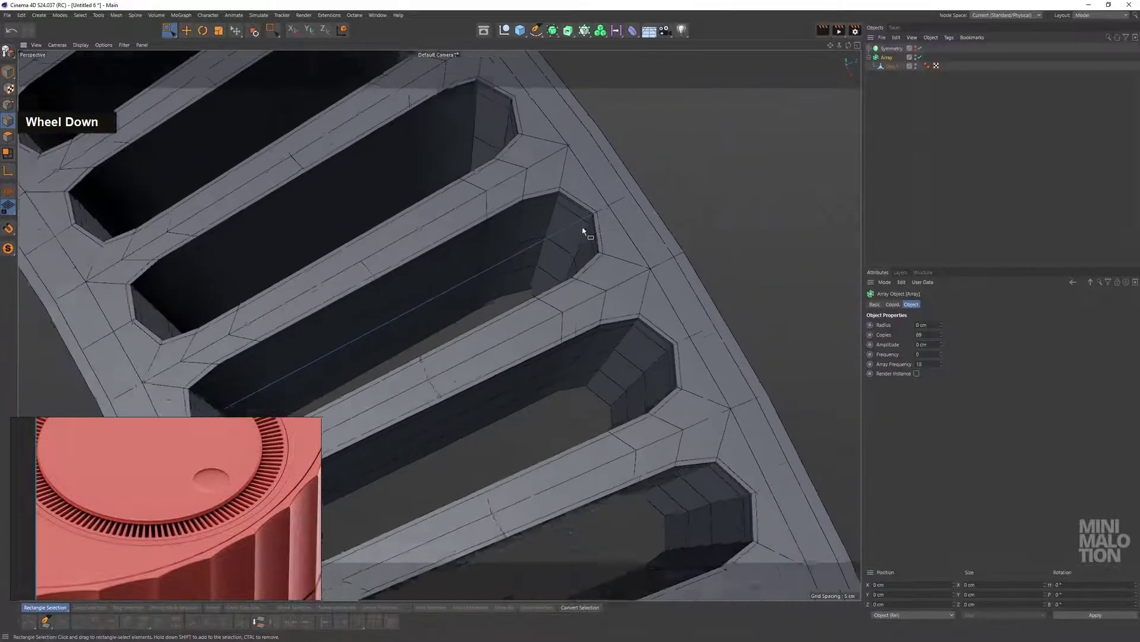
Wrap the Array of slot pieces in a Connect object with Weld enabled
middle_click(552, 278)
click(629, 237)
middle_click(583, 243)
scroll(up, 3)
click(557, 39)
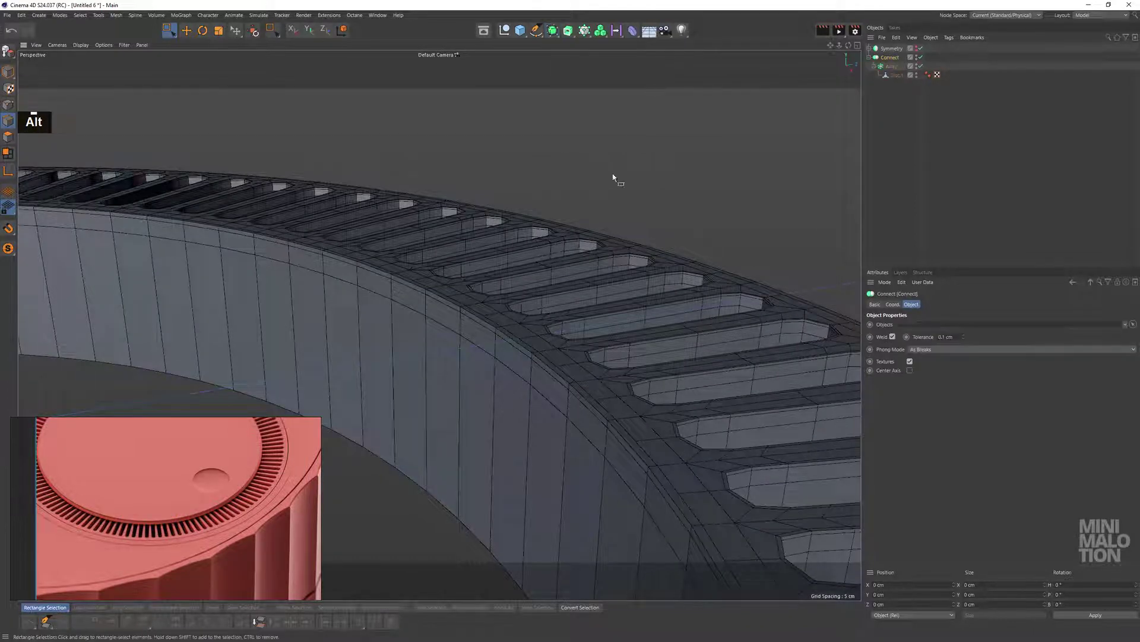
Inspect the arrayed vent band up close and select the Disc.1 slot mesh
click(555, 269)
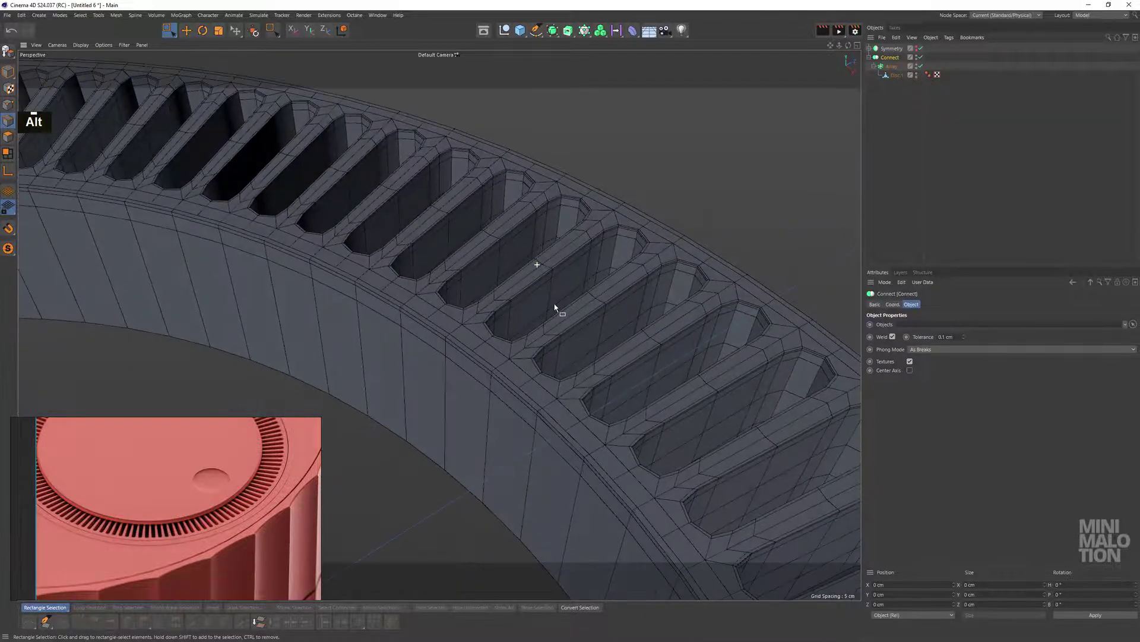
scroll(up, 3)
click(545, 384)
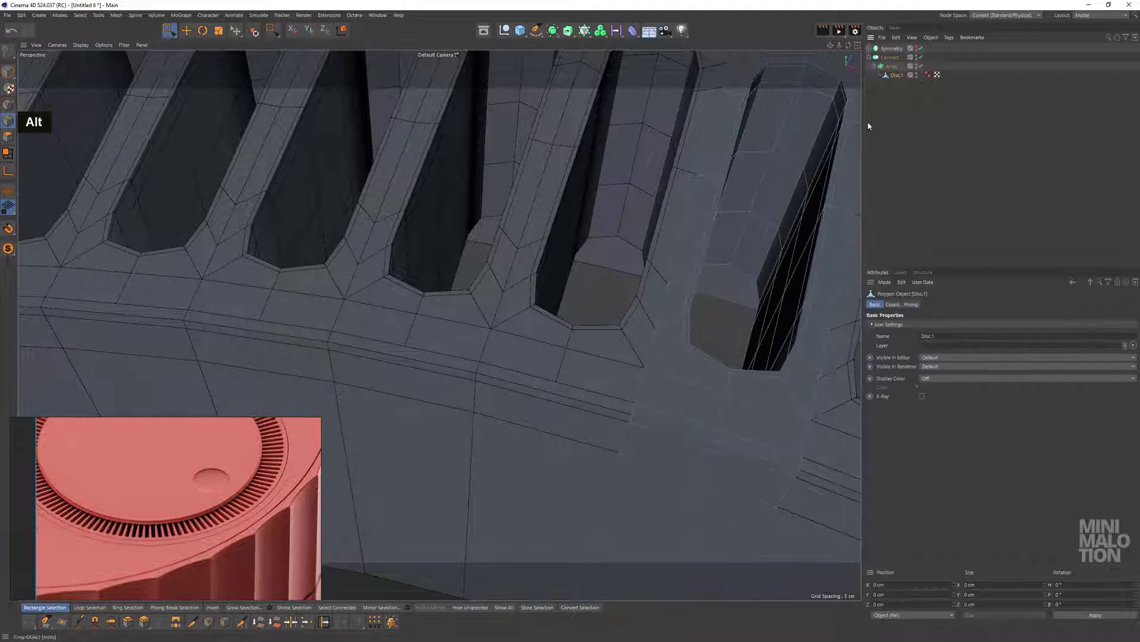
Line-cut a new edge across the rim face beside the slots, then dissolve the stray leftover edge
middle_click(638, 266)
scroll(up, 3)
click(617, 299)
right_click(652, 281)
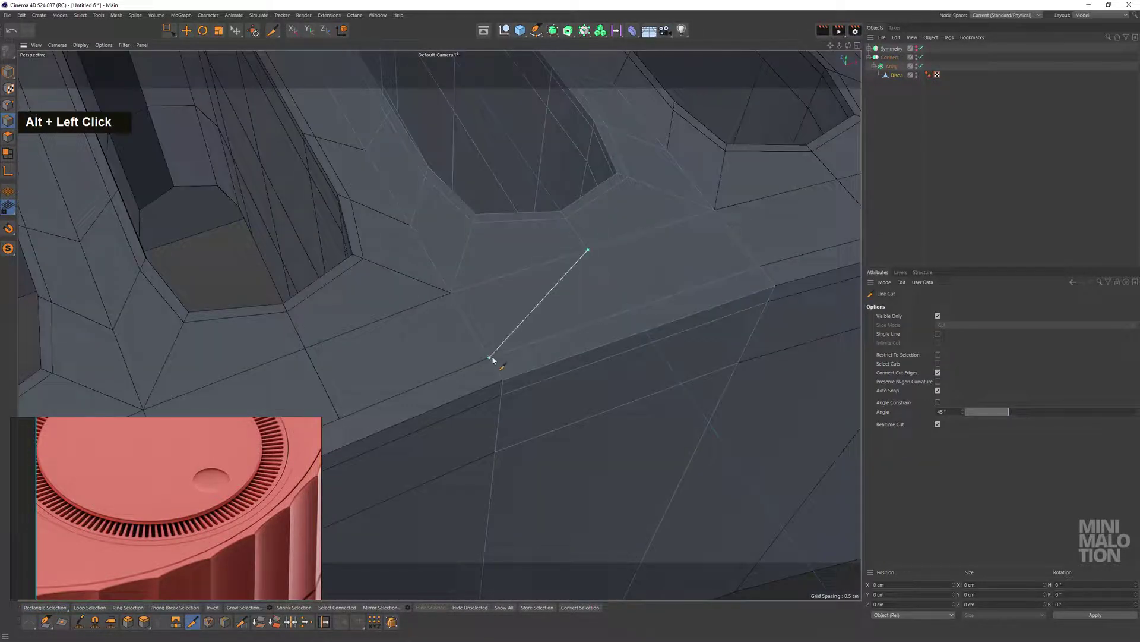
key(Escape)
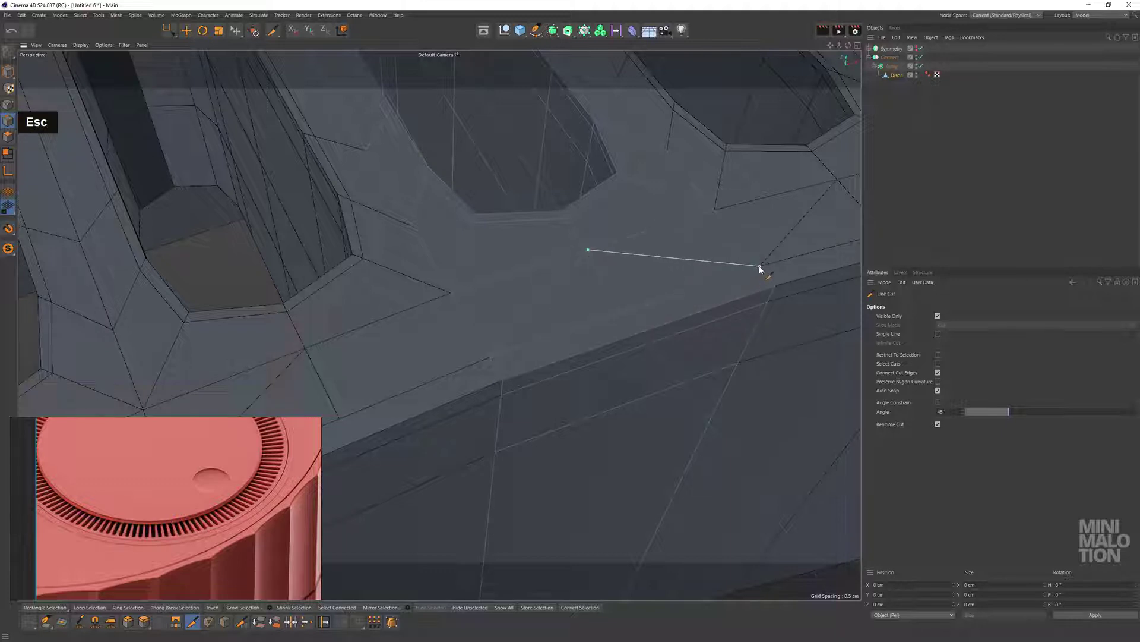
key(Escape)
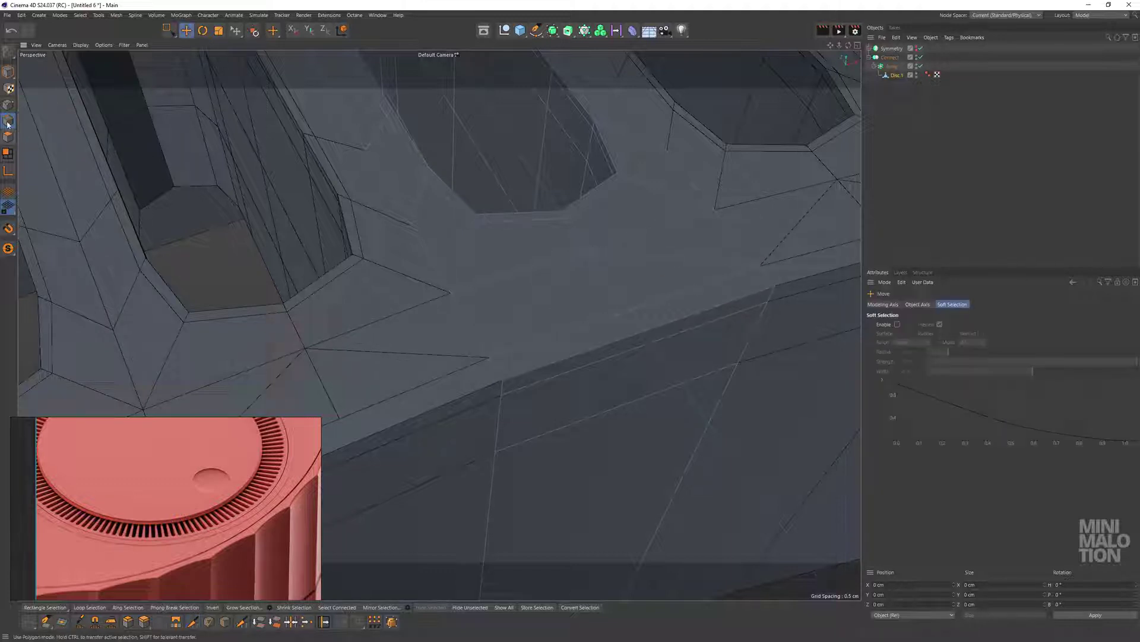
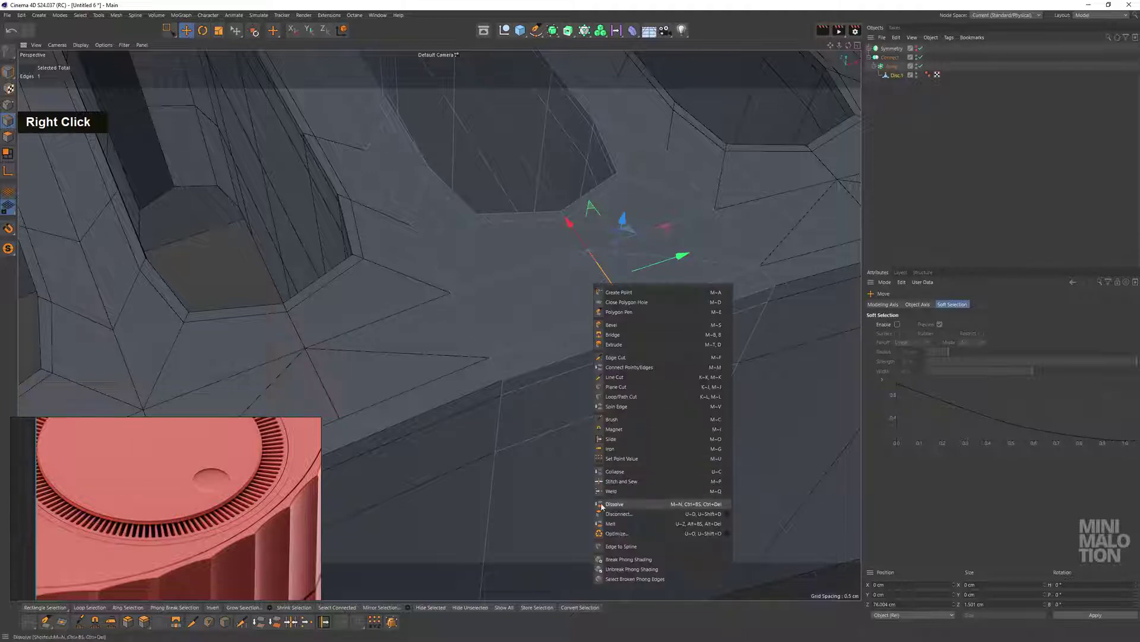
click(622, 323)
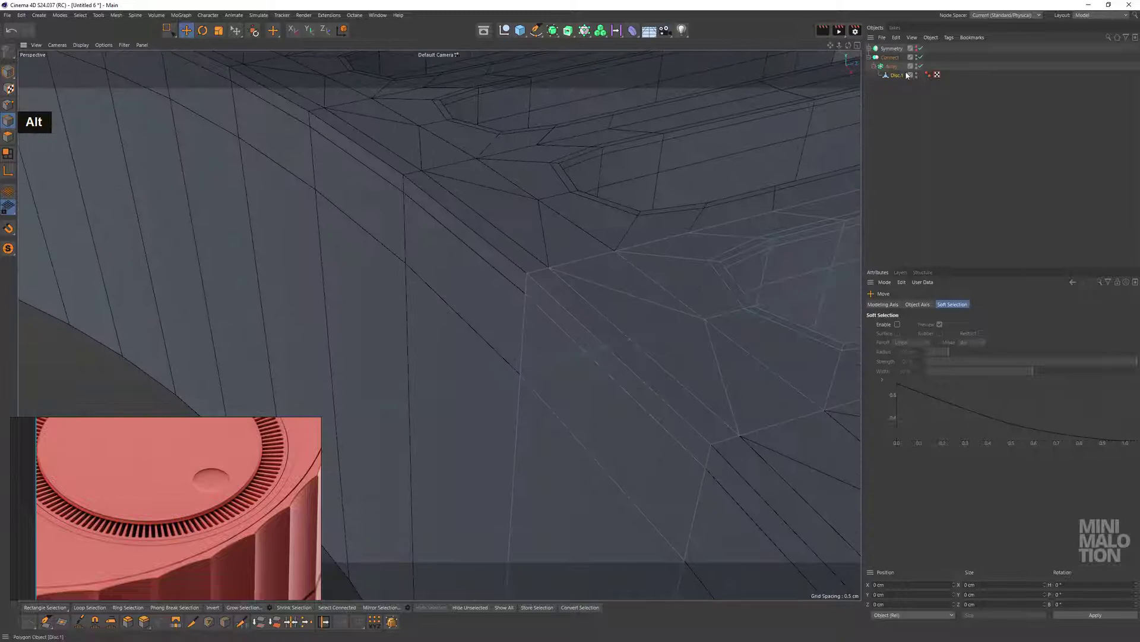
double_click(894, 60)
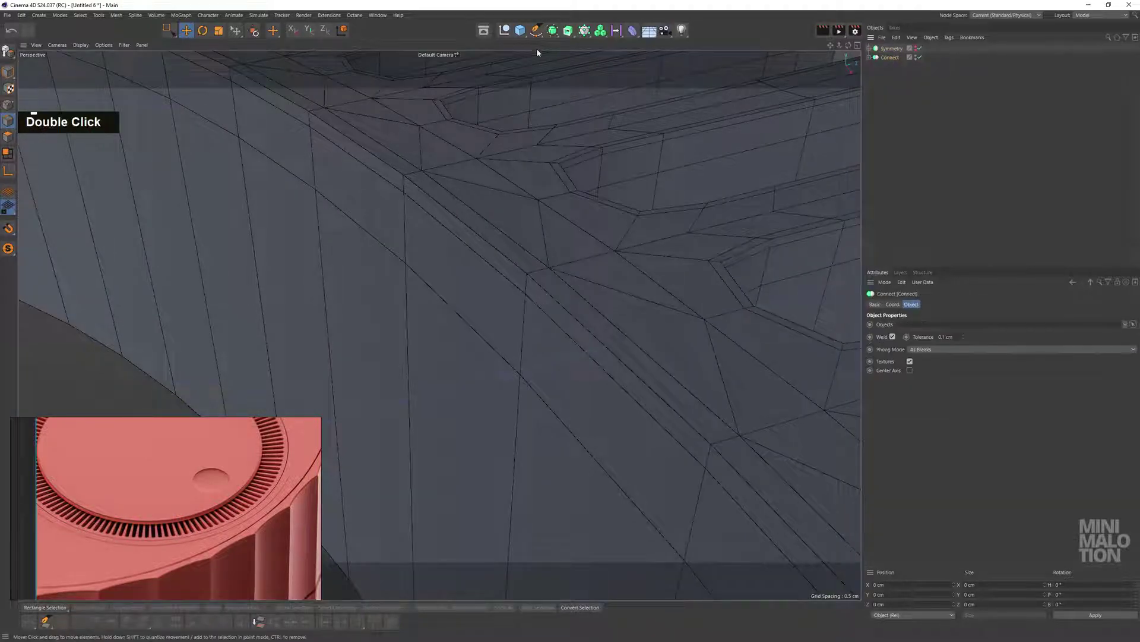
Put the Connect object under a Subdivision Surface and select the whole smoothed 199.6 cm slotted ring
click(555, 37)
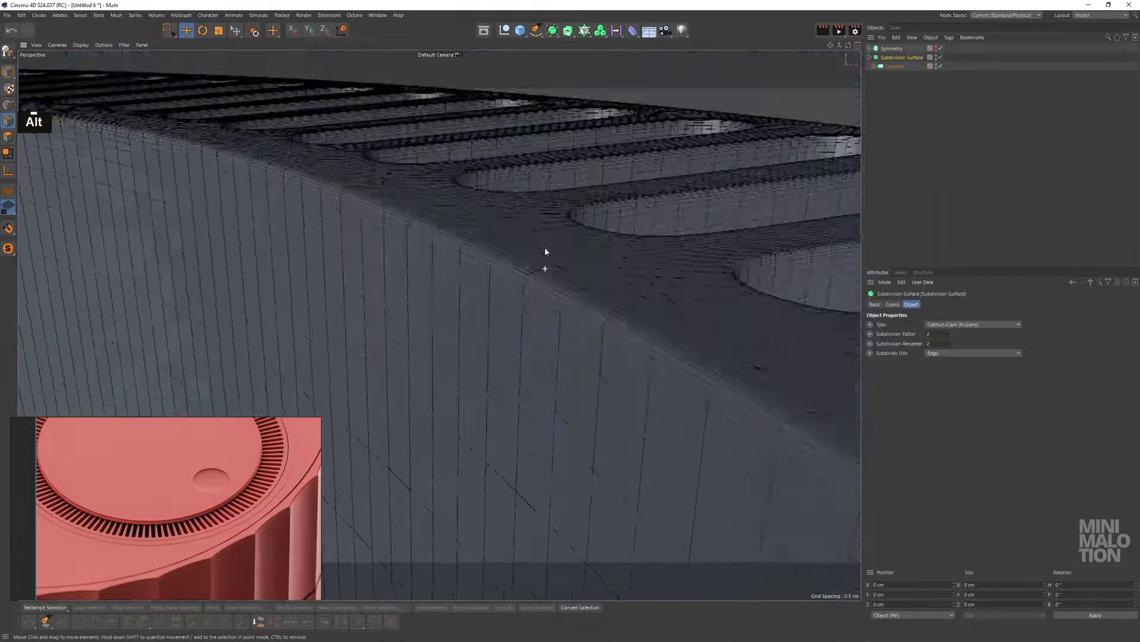
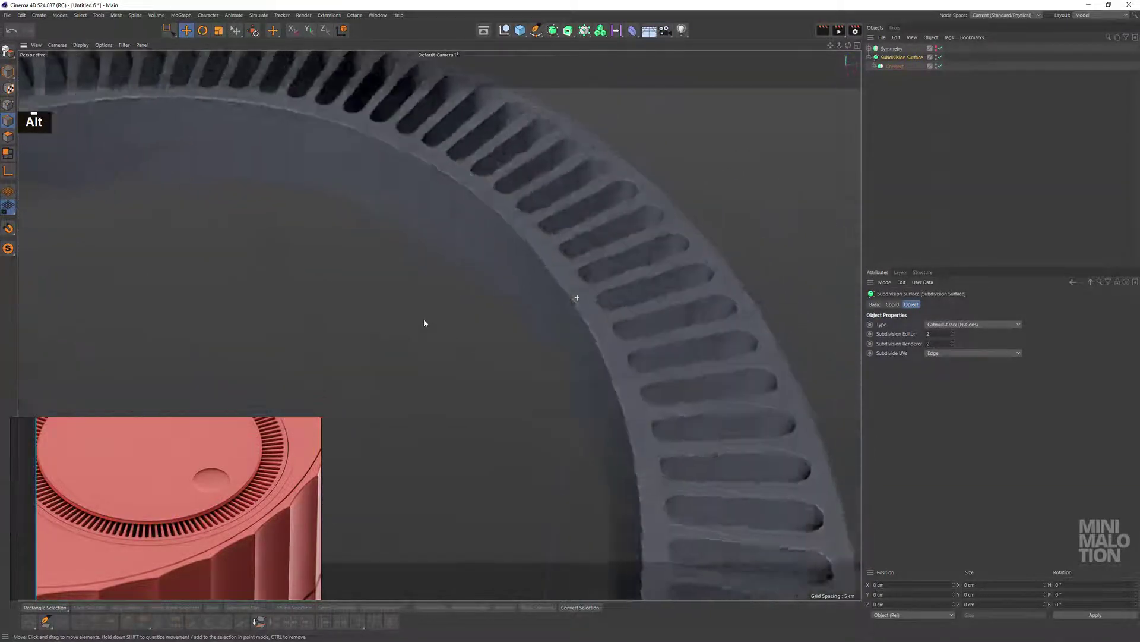
scroll(up, 3)
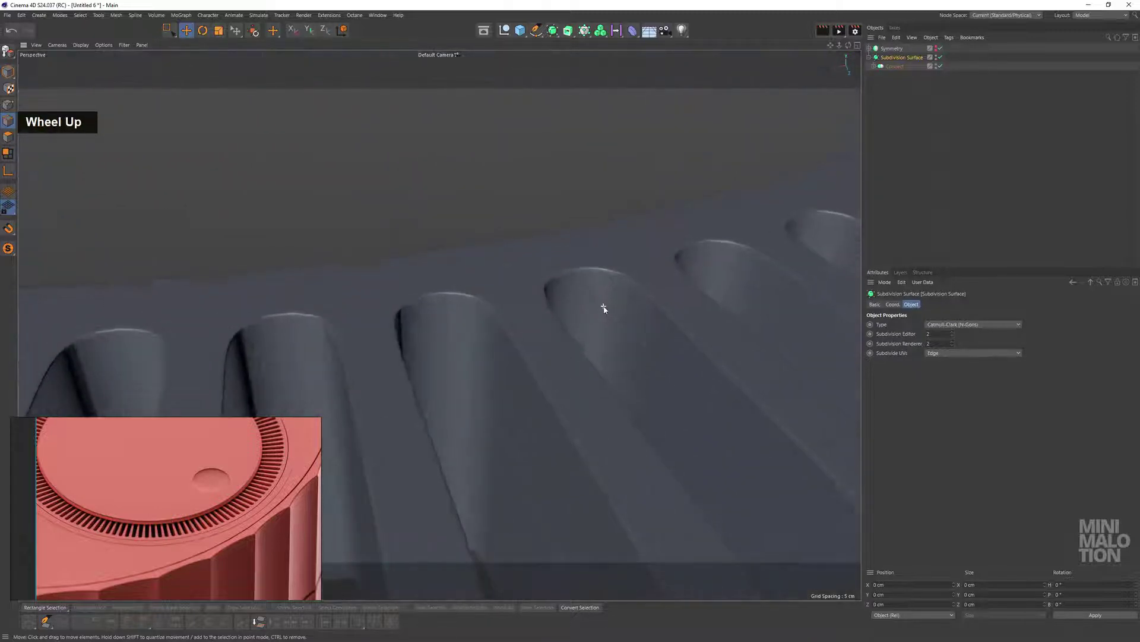
click(577, 295)
double_click(879, 69)
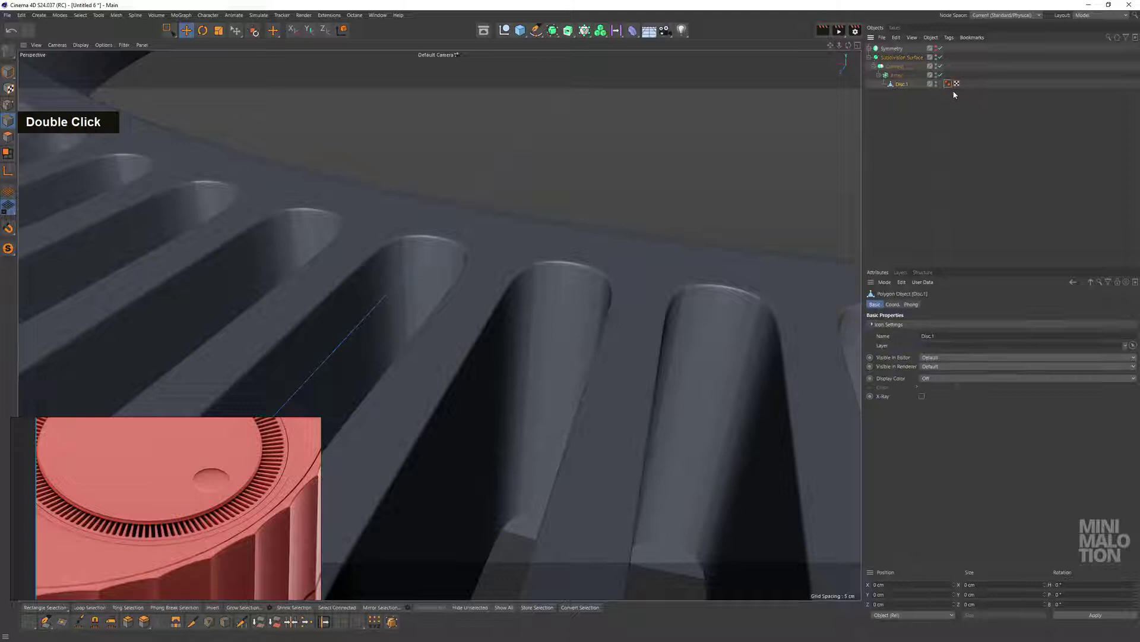
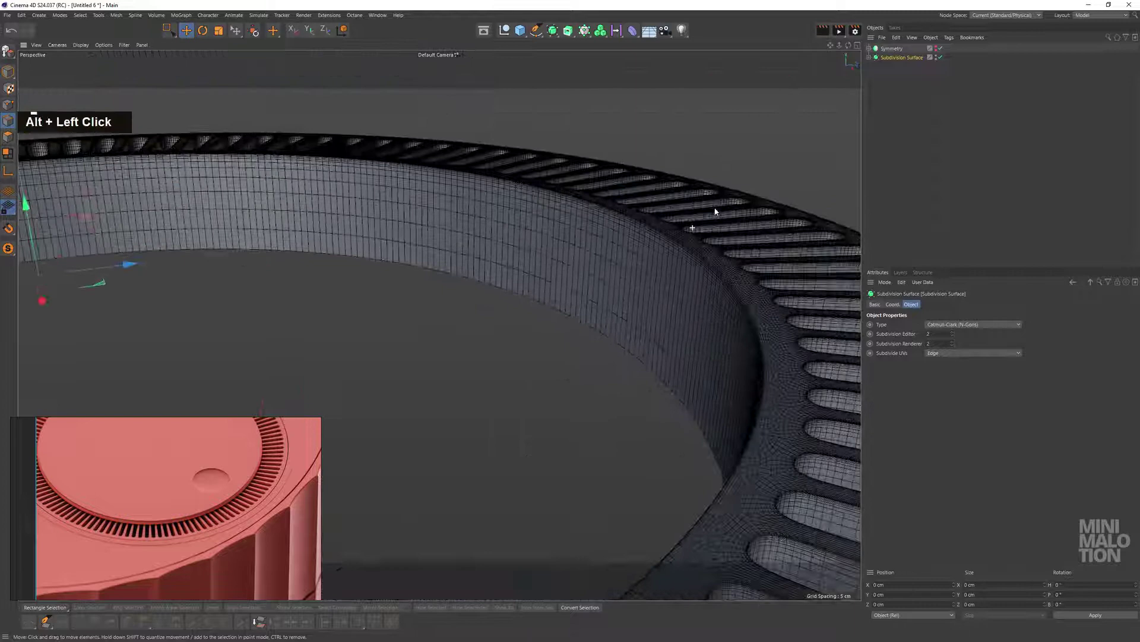
scroll(down, 3)
middle_click(740, 255)
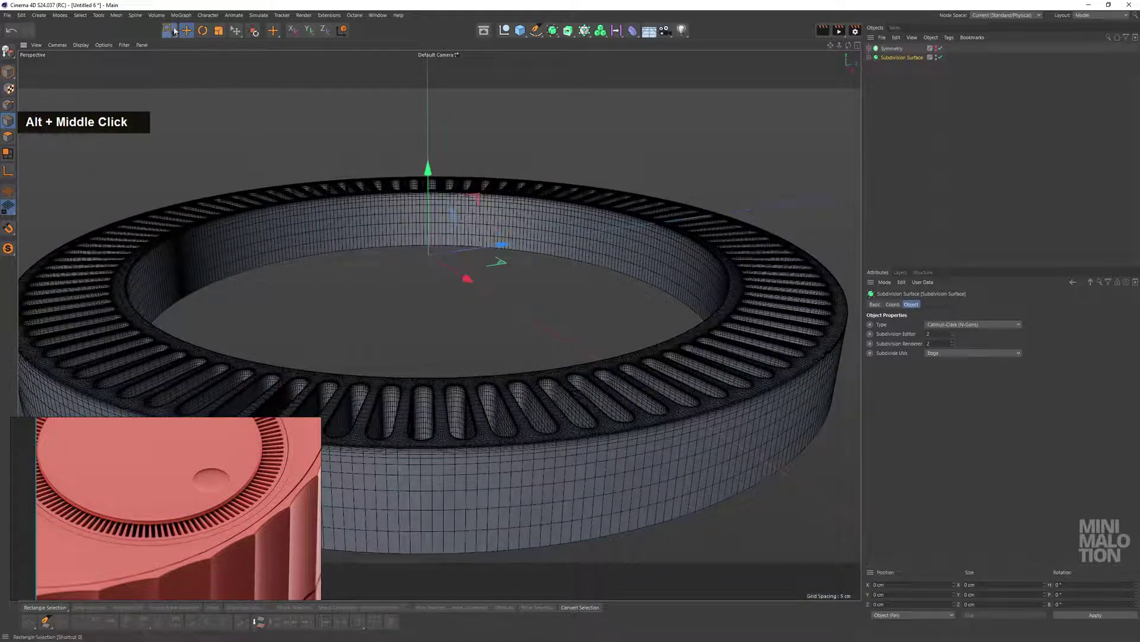
middle_click(566, 234)
click(579, 238)
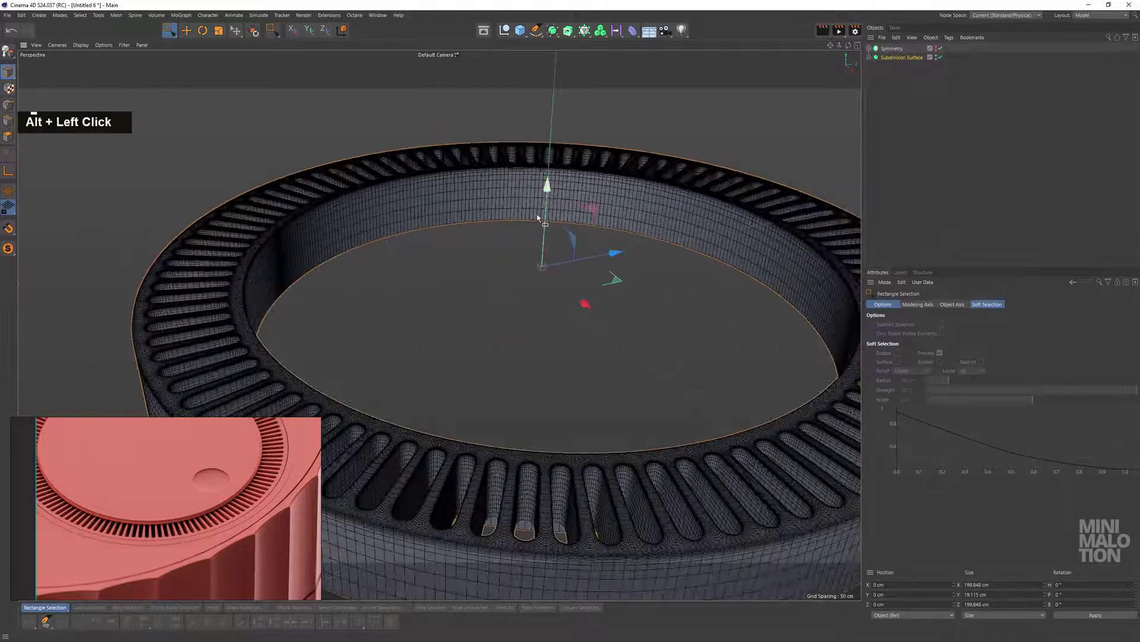
Copy the Subdivision Surface ring and paste it into the container document
key(ctrl+c)
text(v)
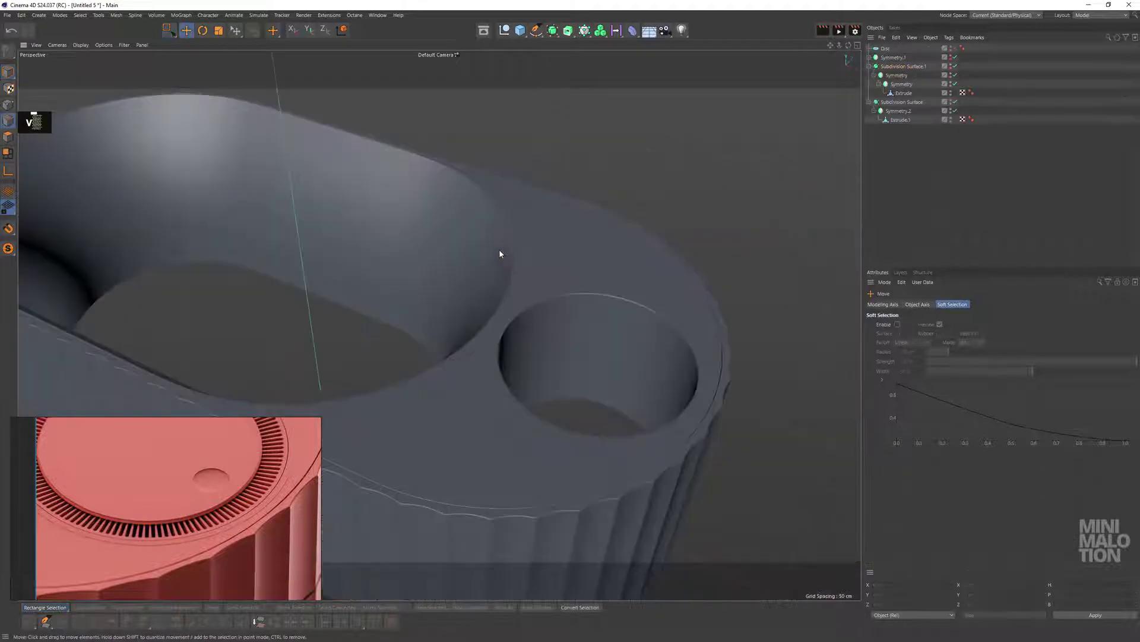
key(ctrl+v)
middle_click(620, 266)
scroll(down, 3)
double_click(898, 52)
In Top and Front views, centre the ring over the lid's round opening and scale it down to fit
middle_click(381, 234)
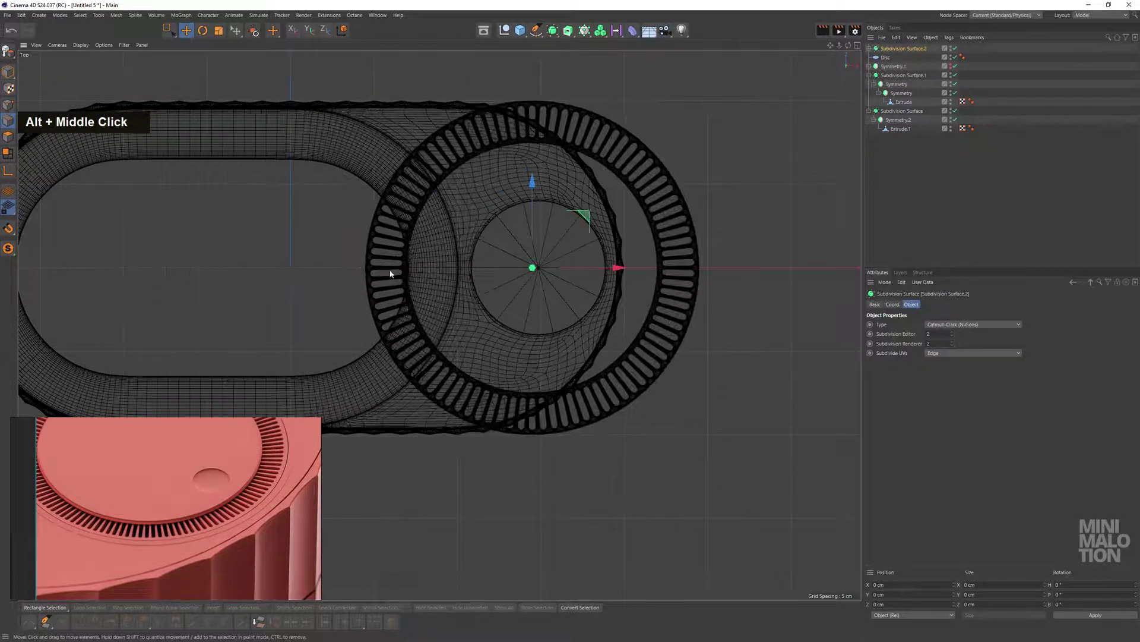
scroll(up, 3)
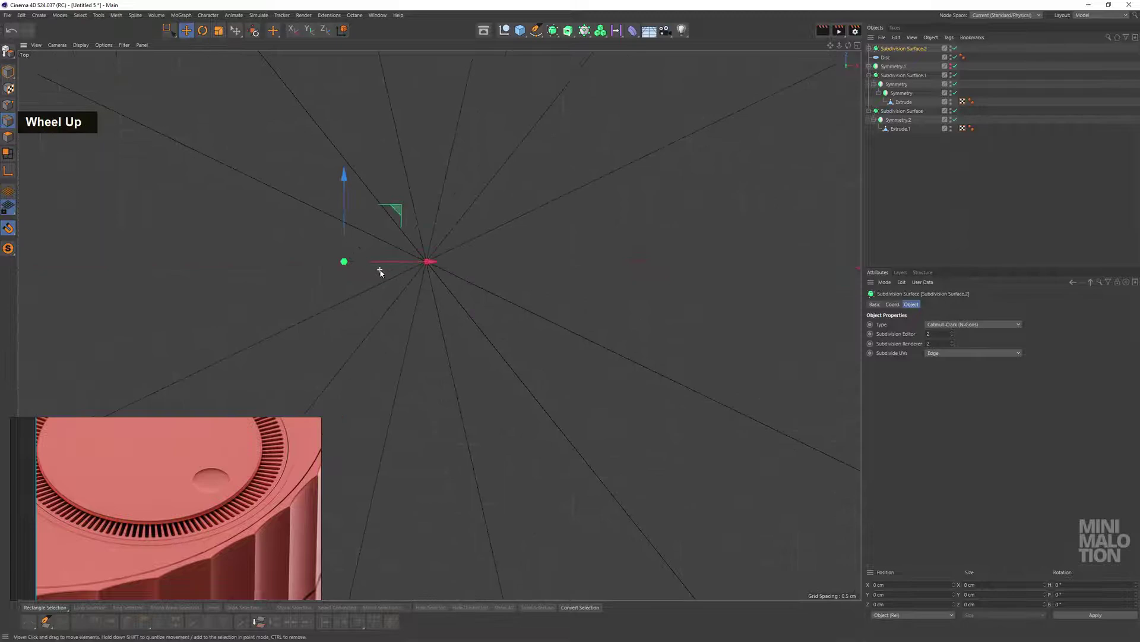
scroll(down, 3)
middle_click(616, 266)
scroll(up, 3)
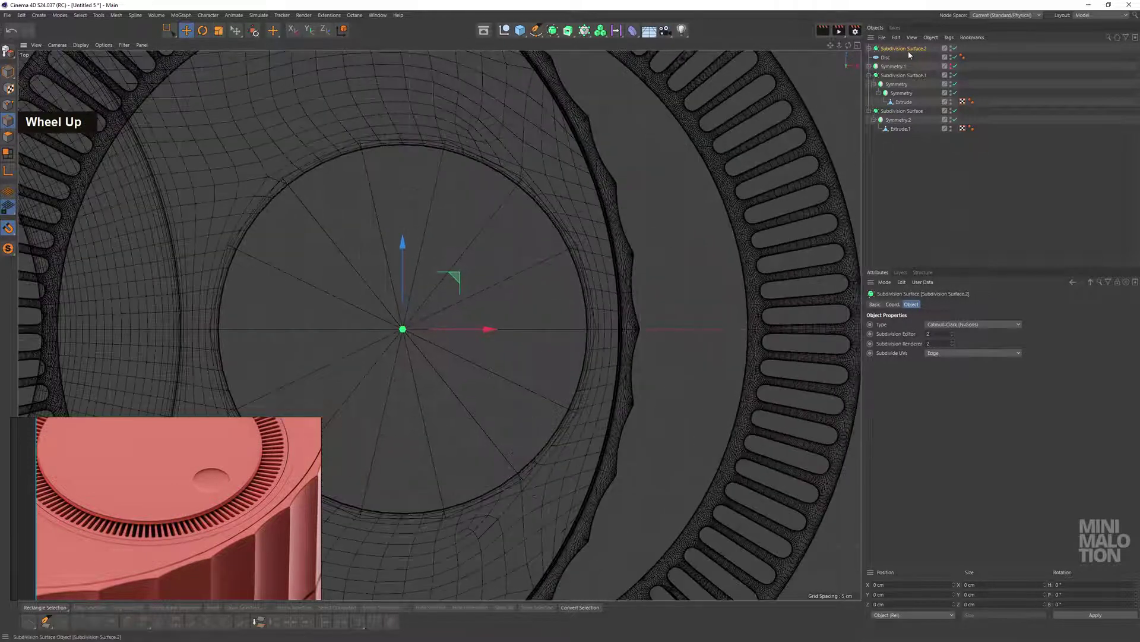
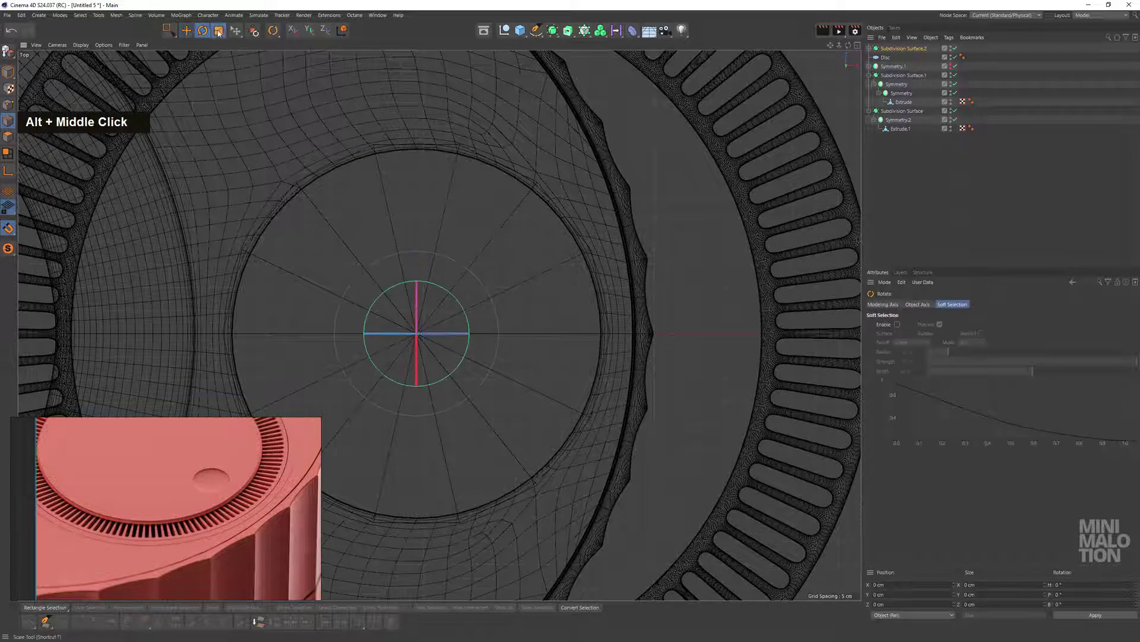
double_click(511, 96)
scroll(up, 3)
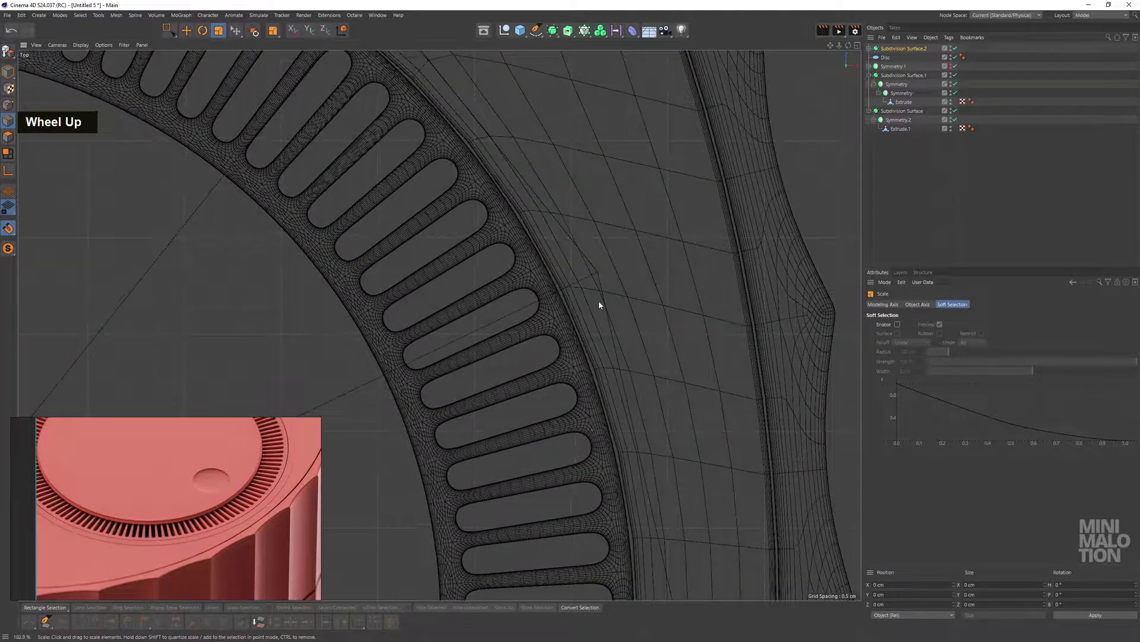
scroll(down, 3)
middle_click(524, 219)
scroll(down, 3)
middle_click(399, 216)
click(622, 289)
middle_click(580, 243)
scroll(up, 3)
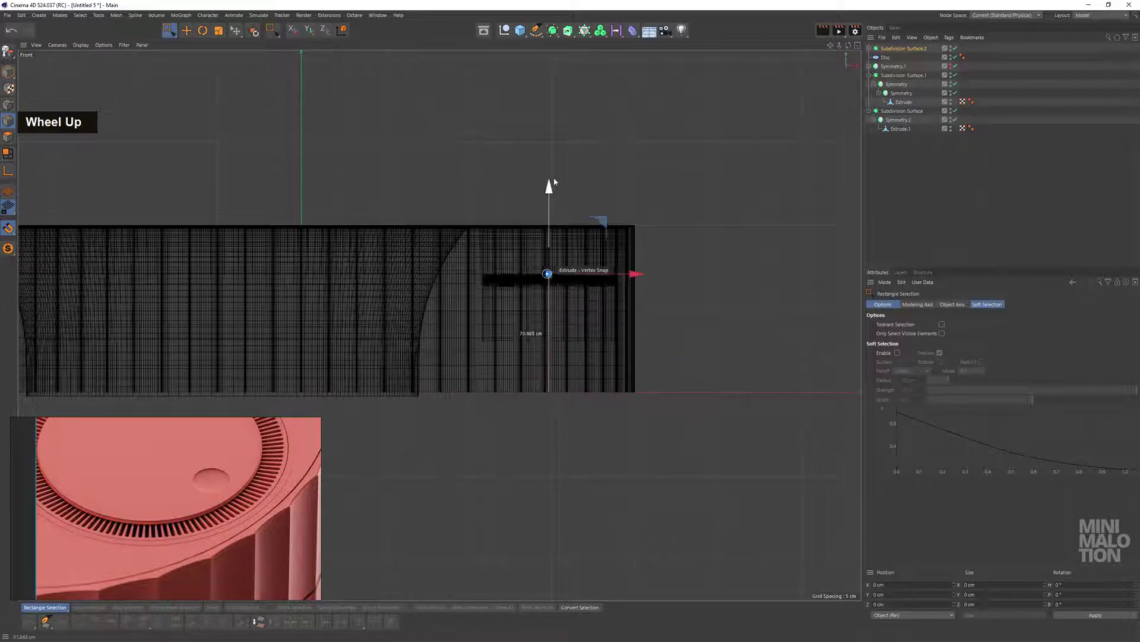
middle_click(541, 275)
scroll(up, 3)
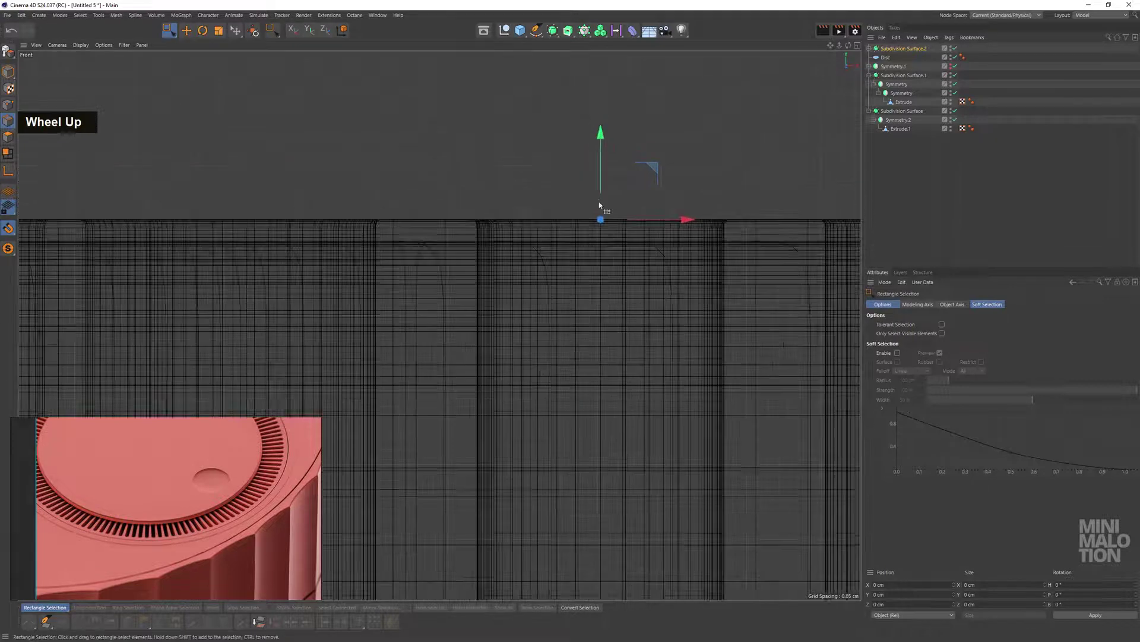
scroll(up, 3)
middle_click(420, 145)
click(566, 270)
scroll(up, 3)
middle_click(717, 322)
click(610, 343)
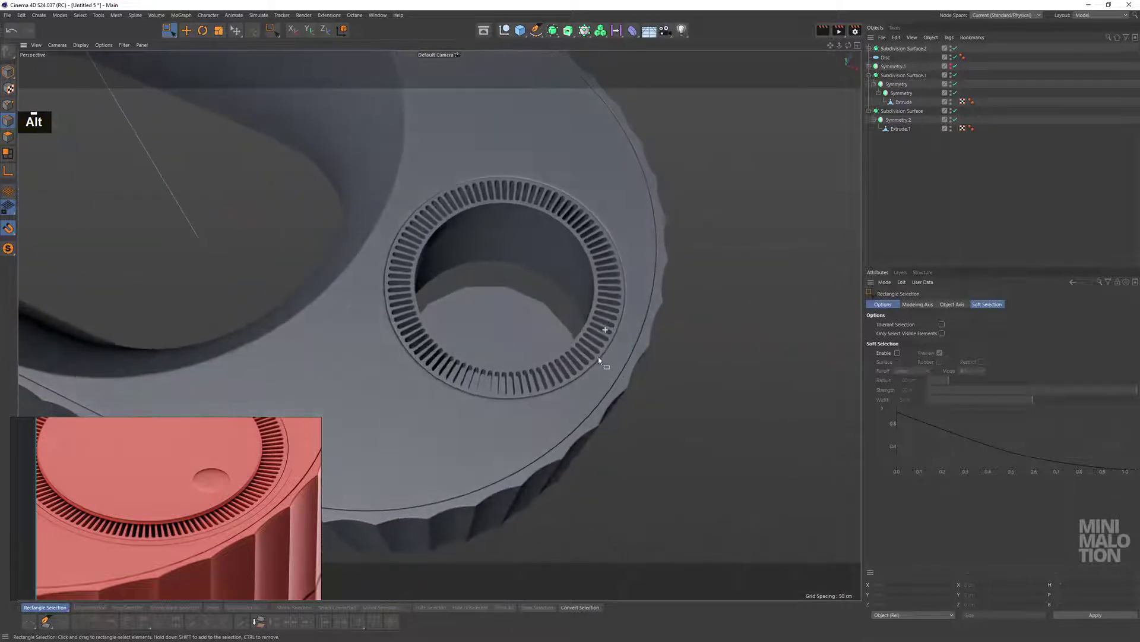
scroll(up, 3)
click(617, 323)
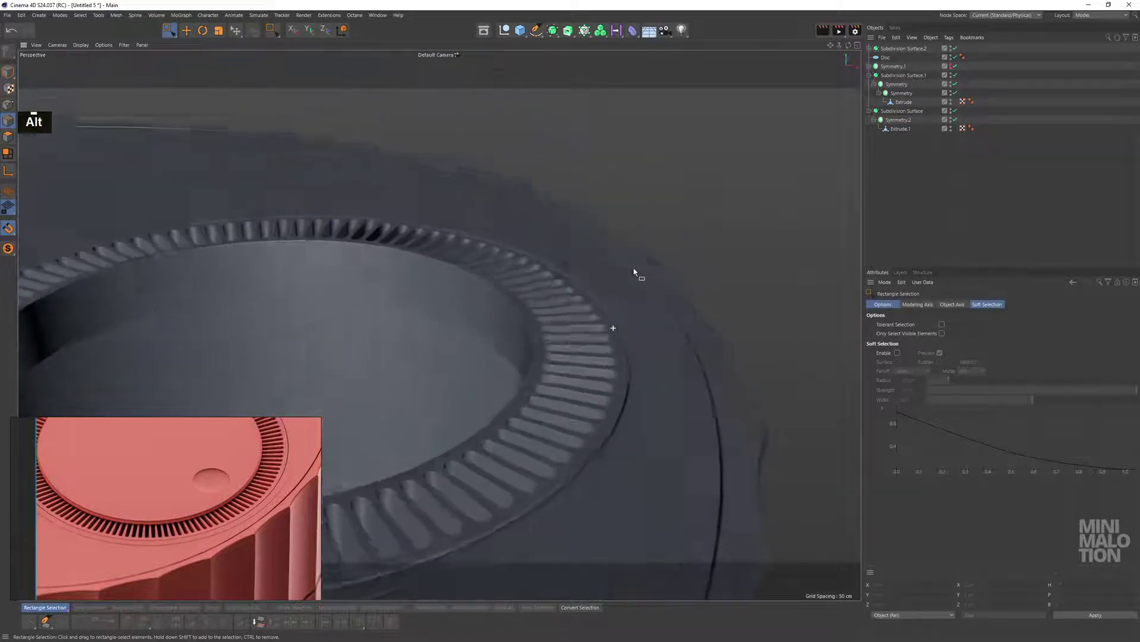
scroll(down, 3)
click(611, 346)
middle_click(596, 353)
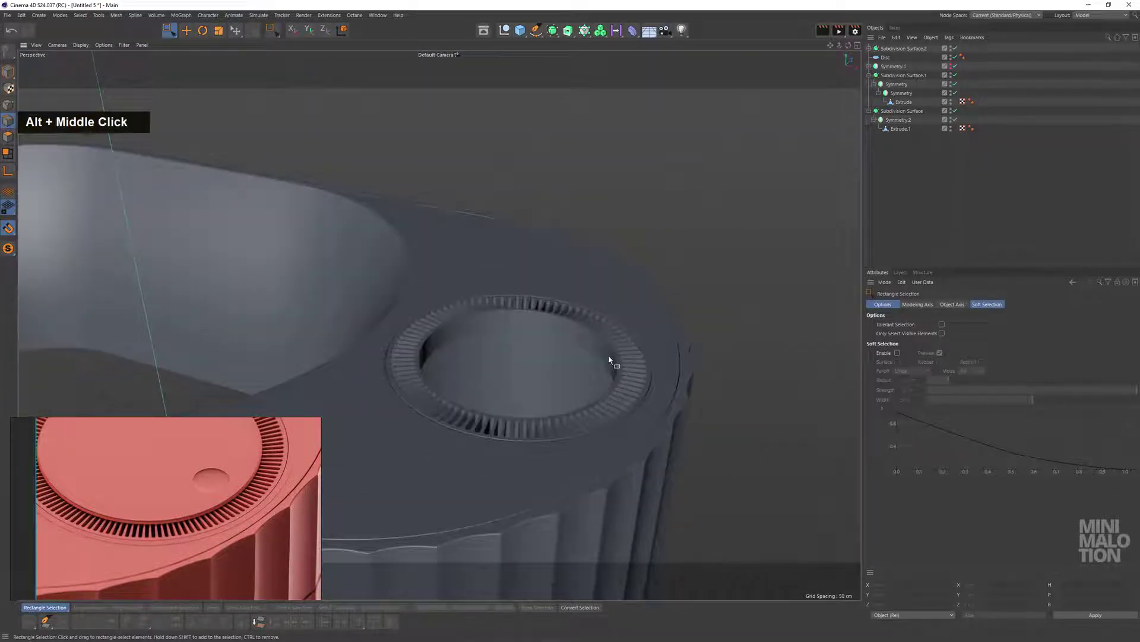
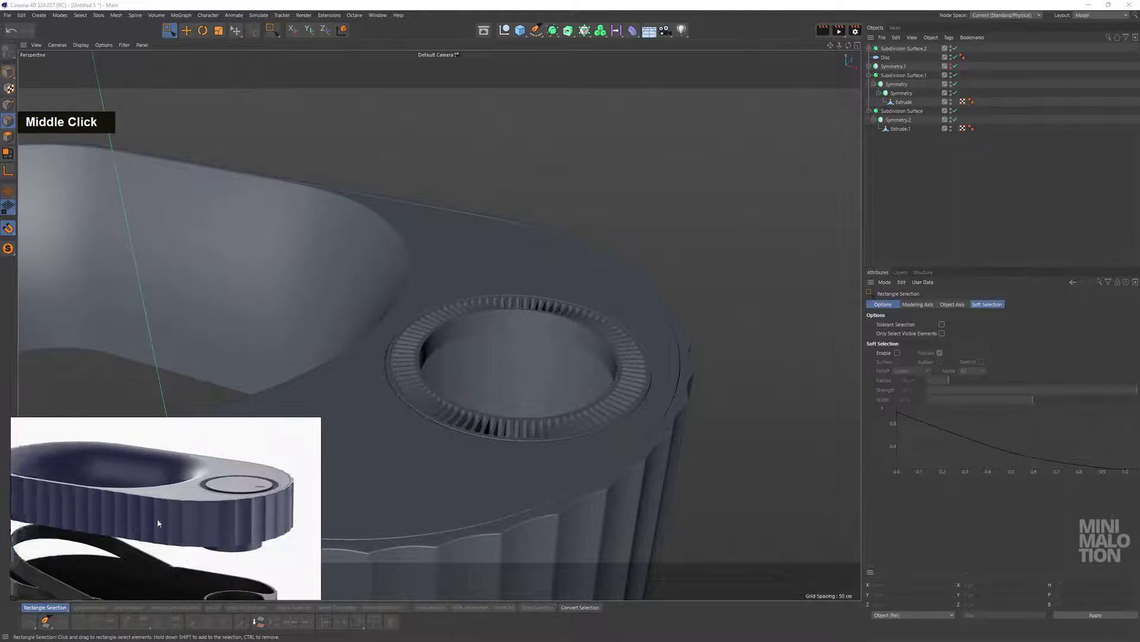
scroll(up, 3)
middle_click(241, 490)
scroll(down, 3)
scroll(up, 3)
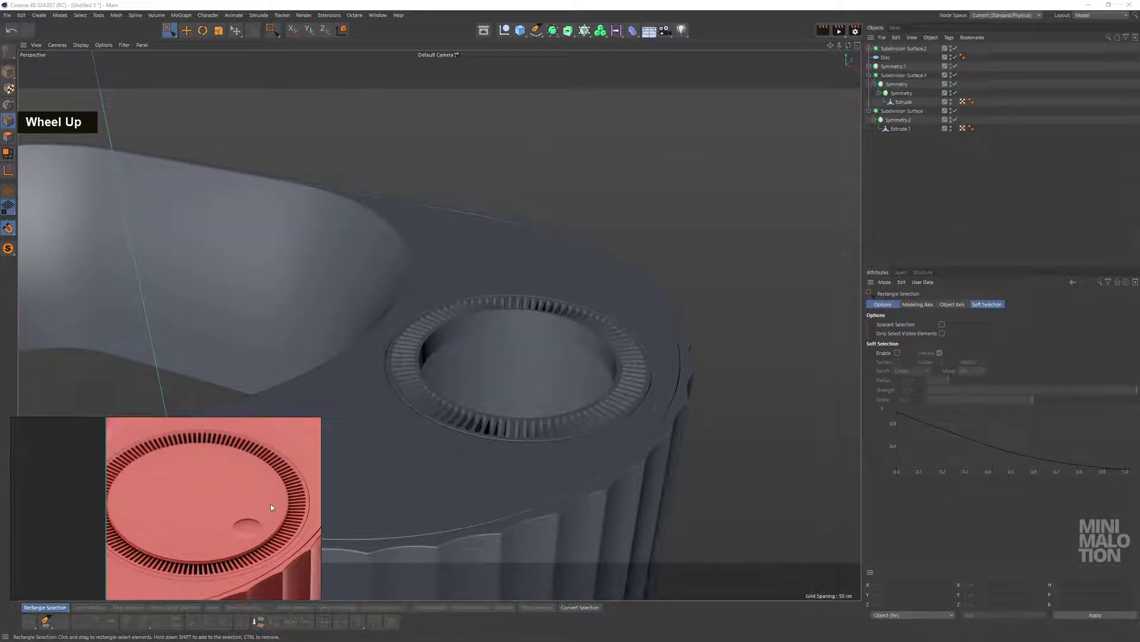
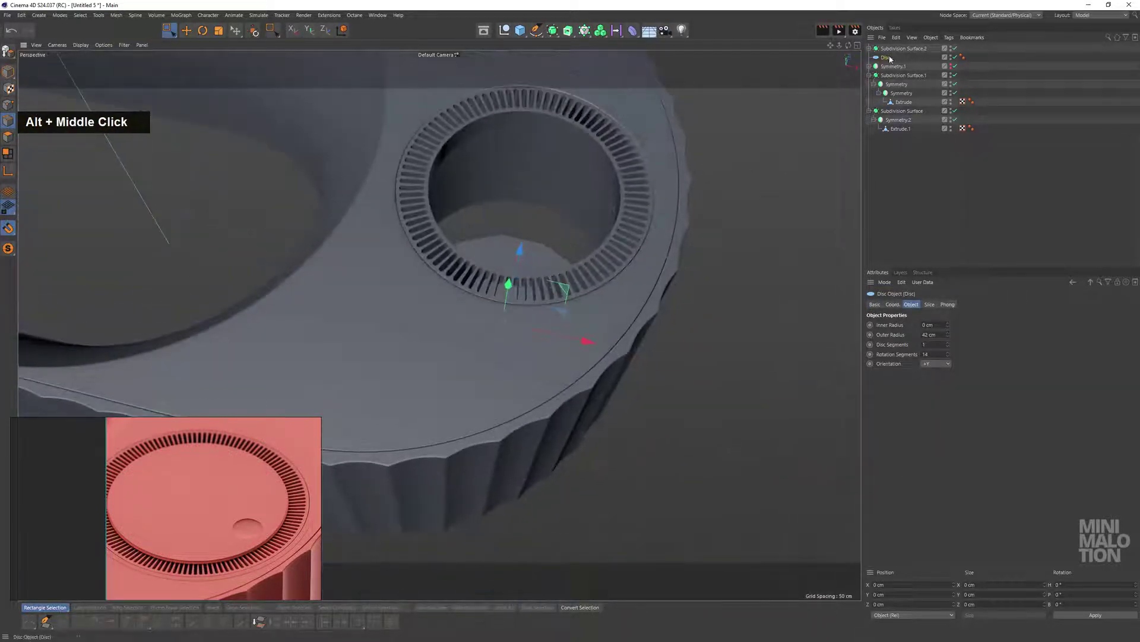
Duplicate Disc to Disc.1, make it editable and solo it, viewed straight down in Top view
click(889, 64)
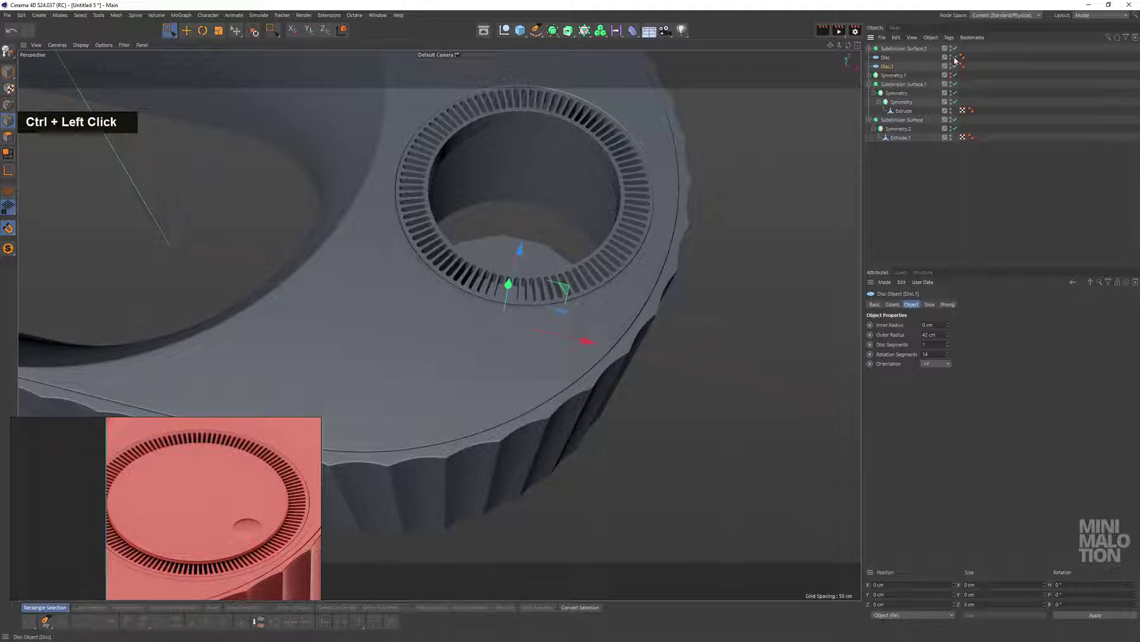
middle_click(548, 250)
middle_click(554, 272)
scroll(up, 3)
middle_click(526, 408)
scroll(up, 3)
scroll(down, 3)
scroll(up, 3)
middle_click(419, 297)
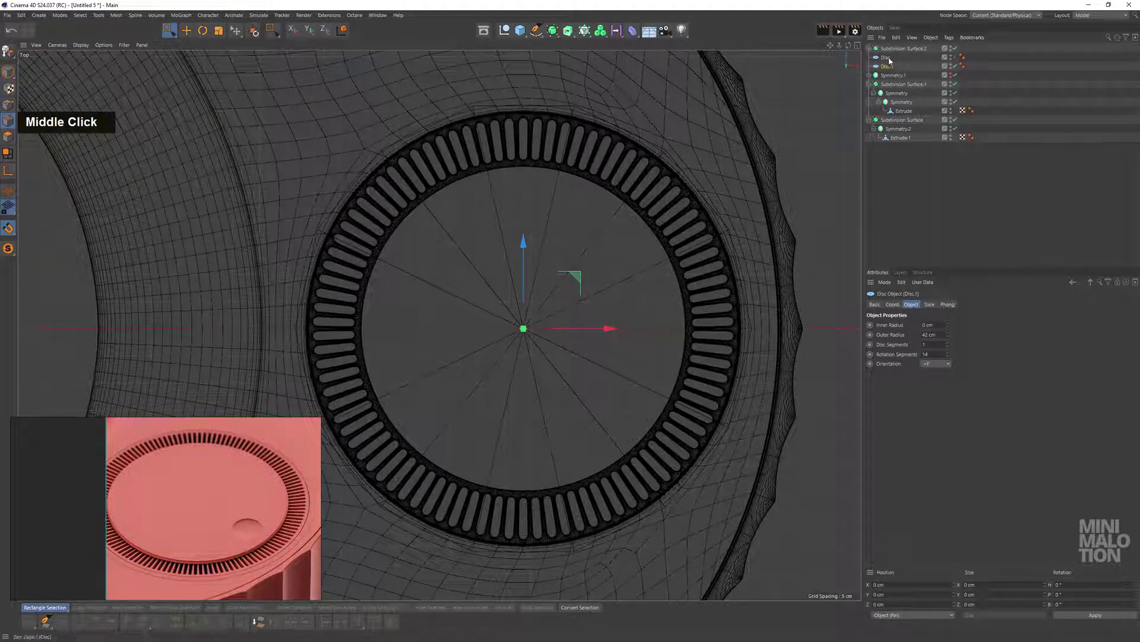
scroll(down, 3)
middle_click(572, 309)
scroll(up, 3)
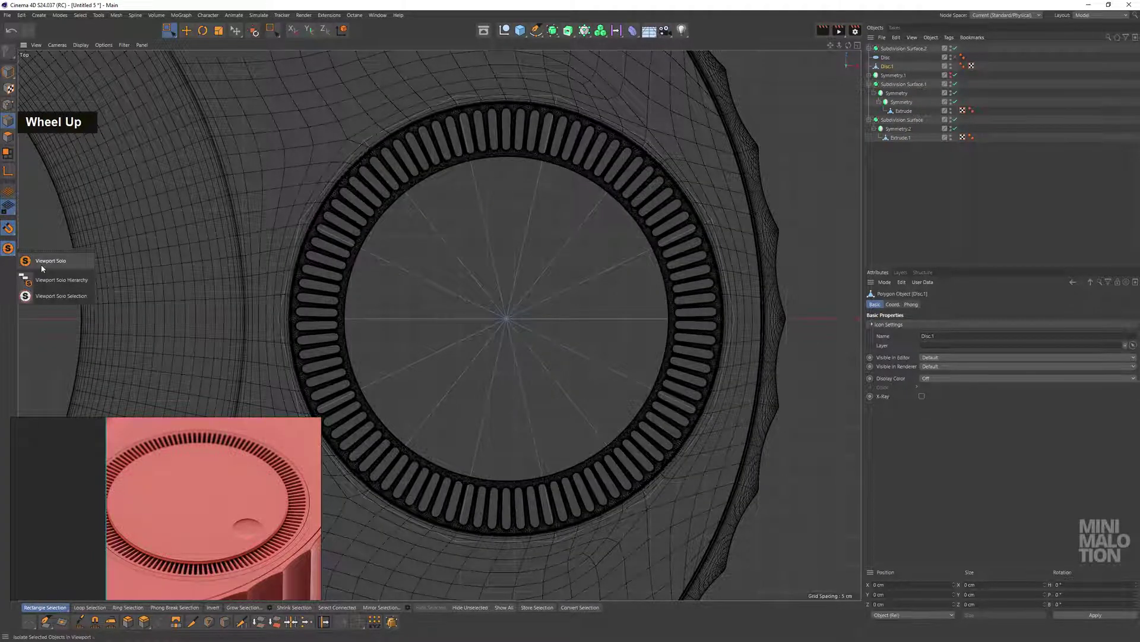
scroll(down, 3)
middle_click(575, 309)
scroll(up, 3)
Add several concentric edge loops across the 14-segment Disc.1 with Loop/Path Cut
right_click(628, 274)
scroll(up, 3)
middle_click(626, 292)
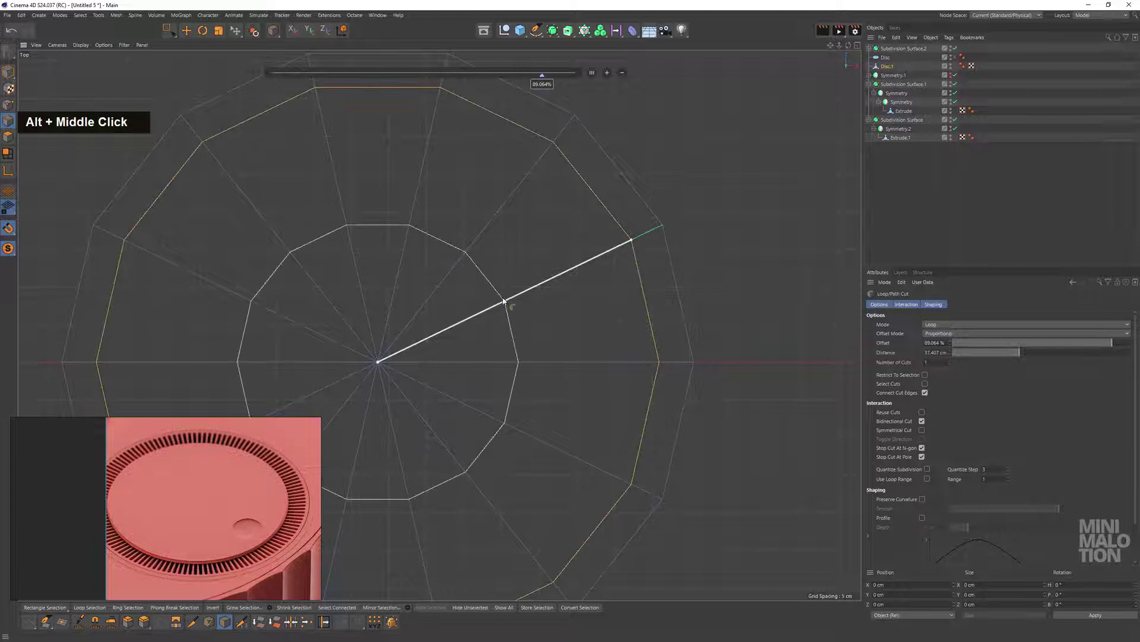
scroll(down, 3)
middle_click(563, 310)
scroll(up, 3)
middle_click(548, 295)
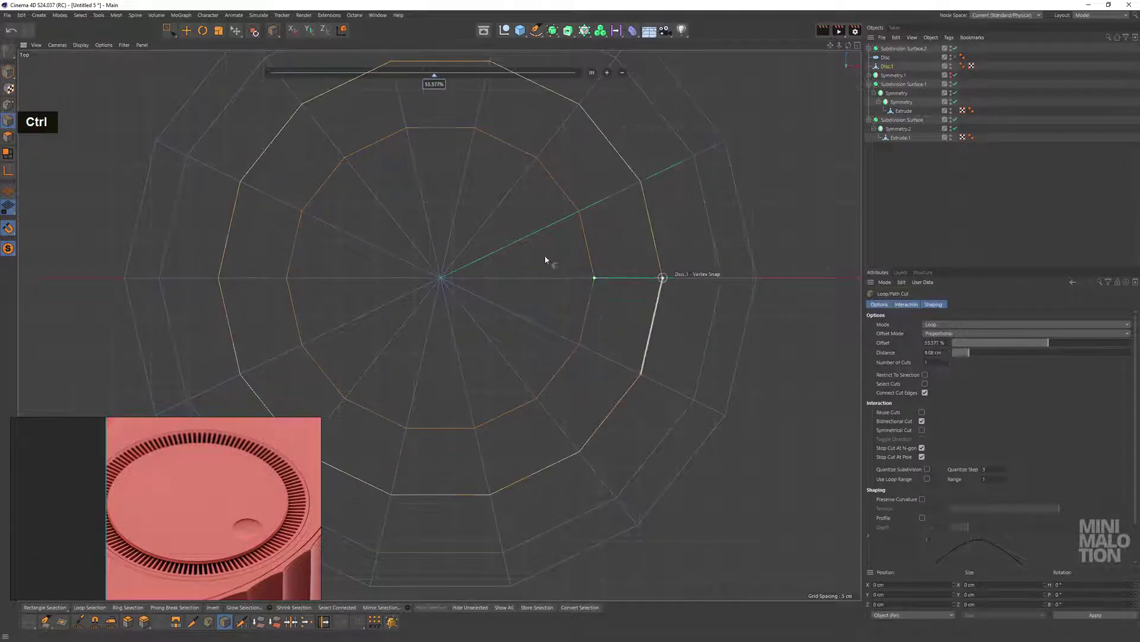
middle_click(633, 275)
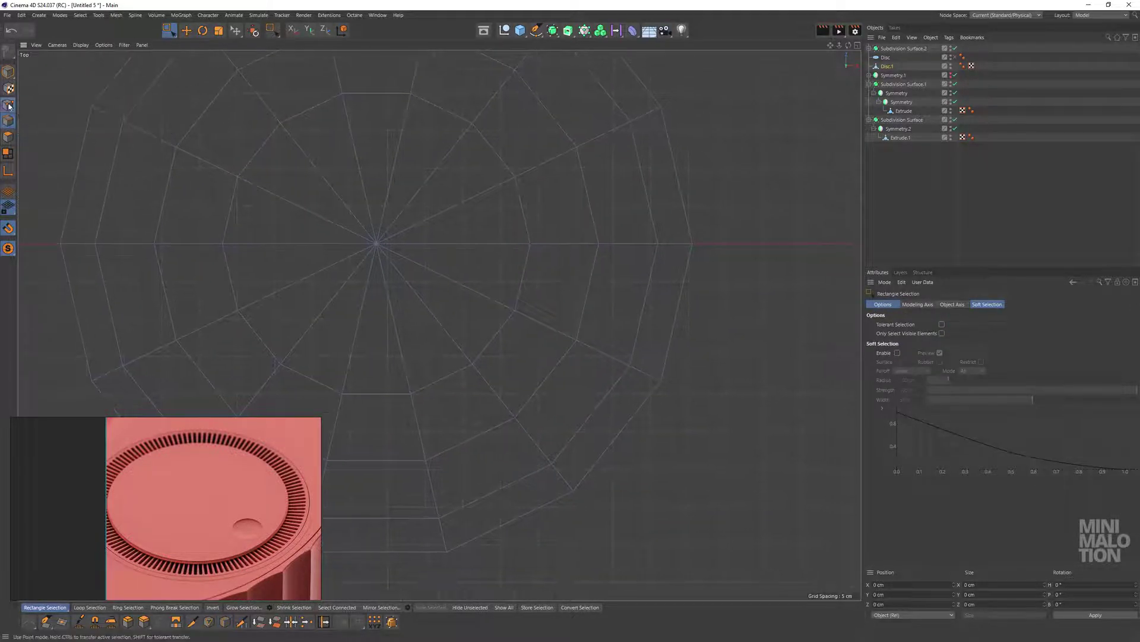
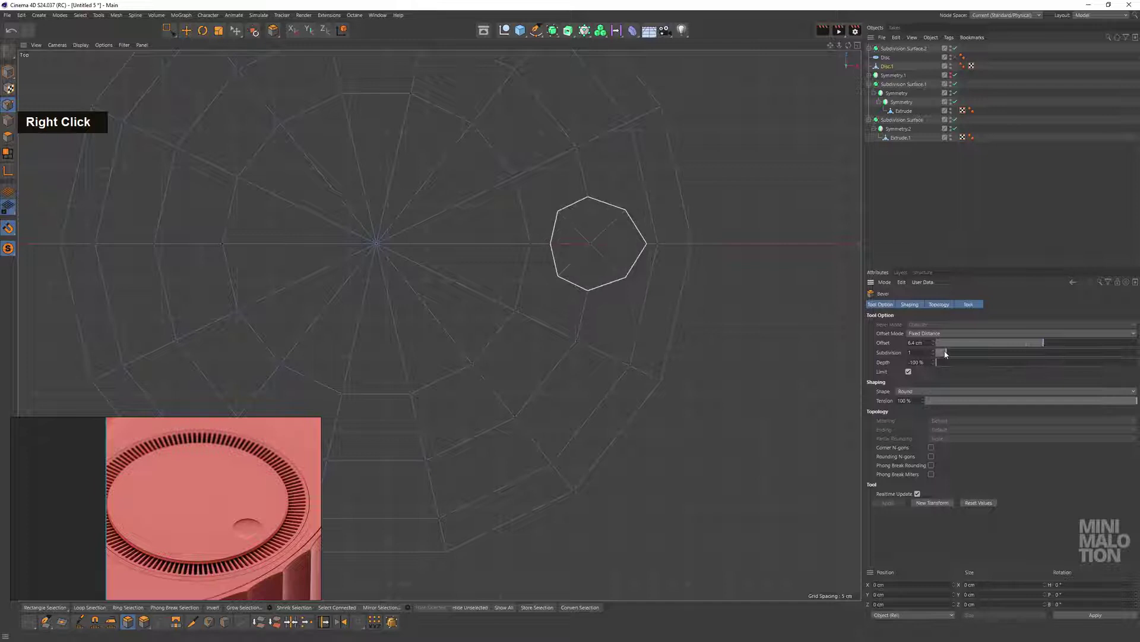
In the four-view layout, bevel a point near Disc.1's rim into a small round polygon patch
middle_click(565, 248)
scroll(down, 3)
middle_click(534, 253)
scroll(up, 3)
click(280, 223)
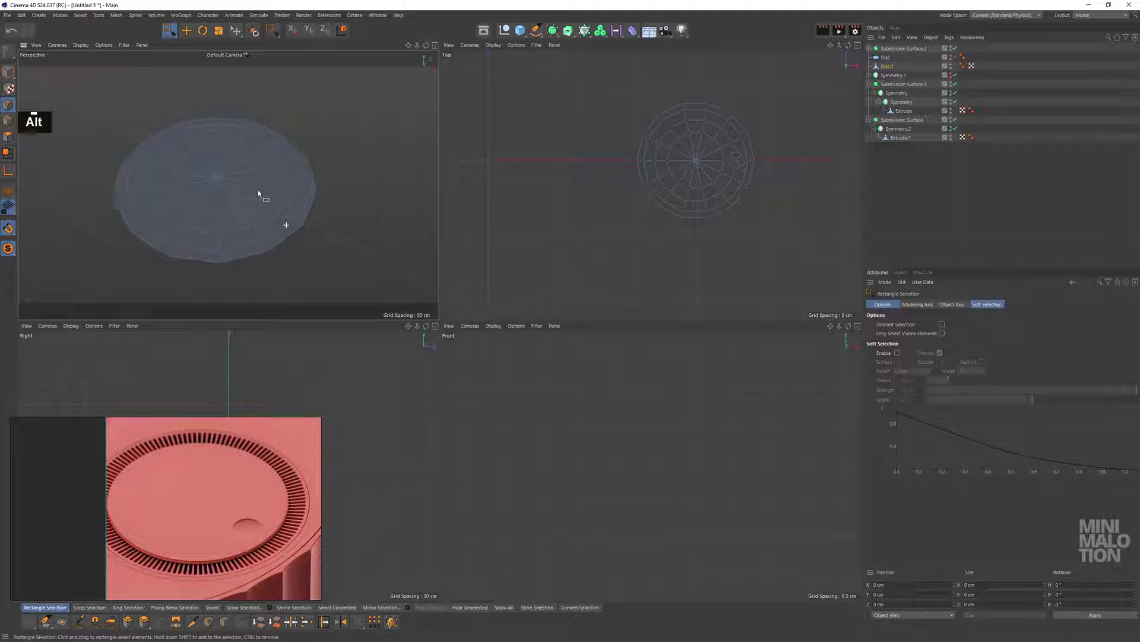
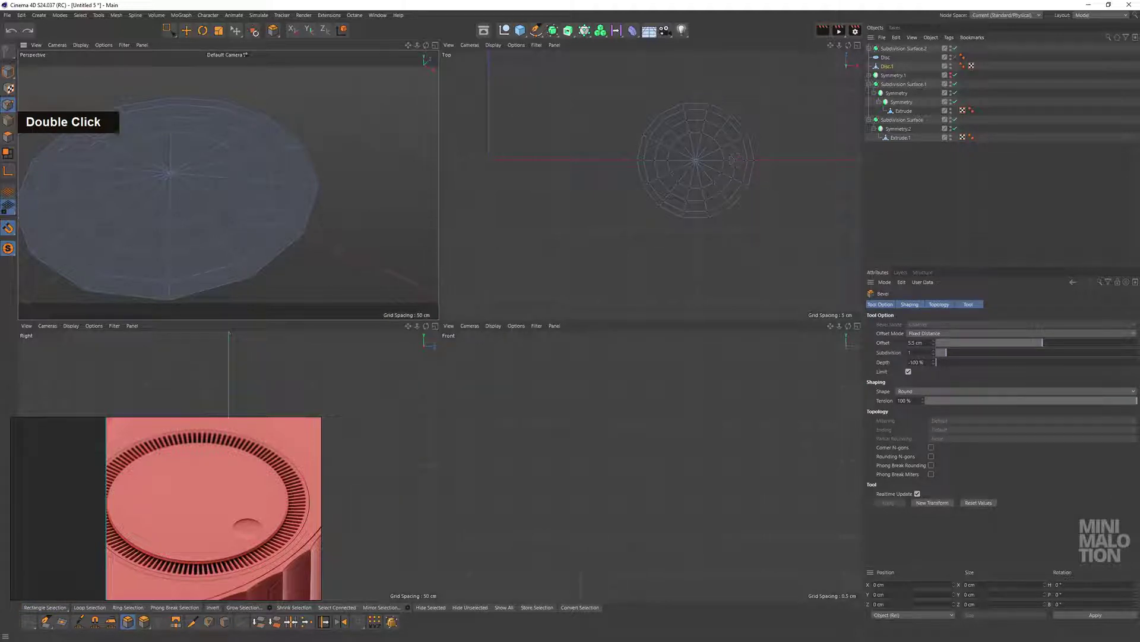
key(ctrl+z)
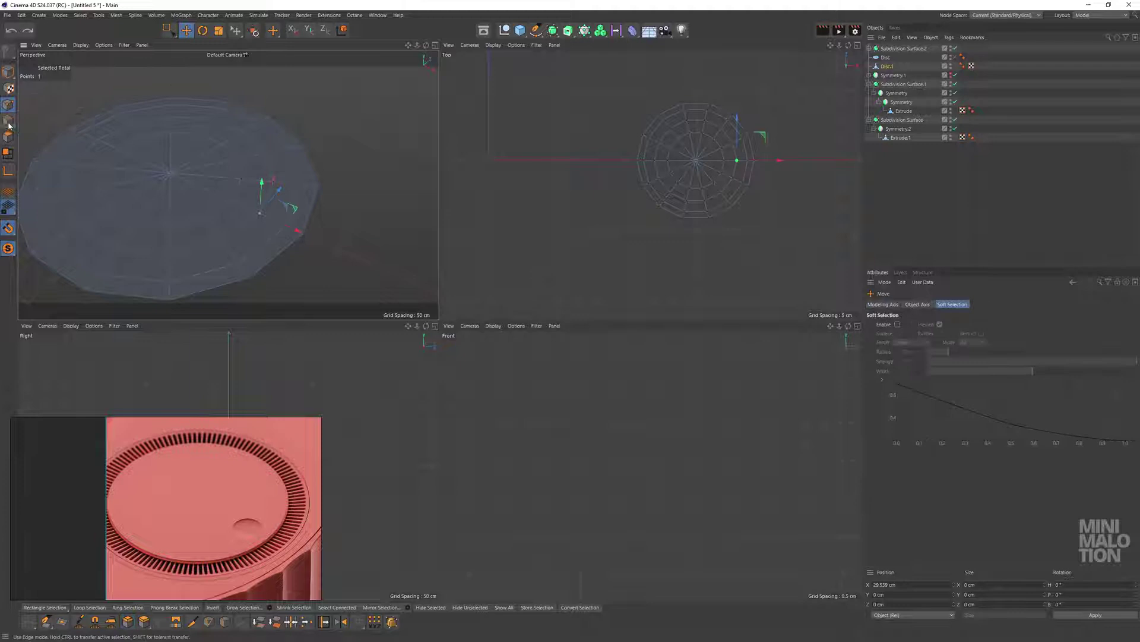
Select the patch's edge rings and Edge Slide the inner 14-edge loop about 2.5 cm toward the centre
double_click(295, 211)
right_click(358, 167)
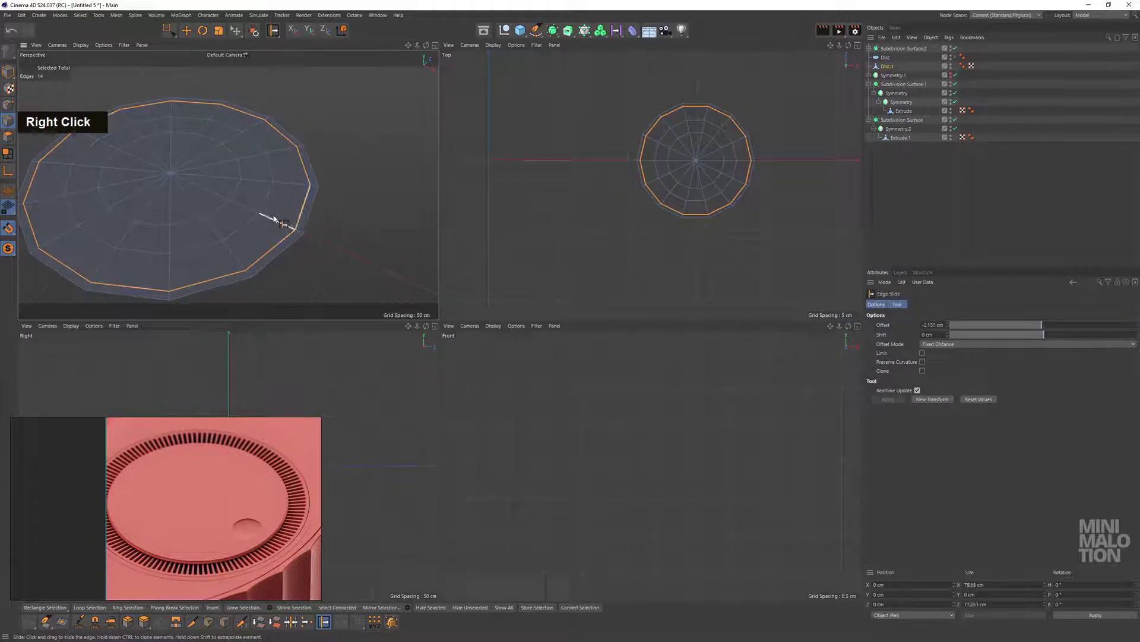
double_click(266, 212)
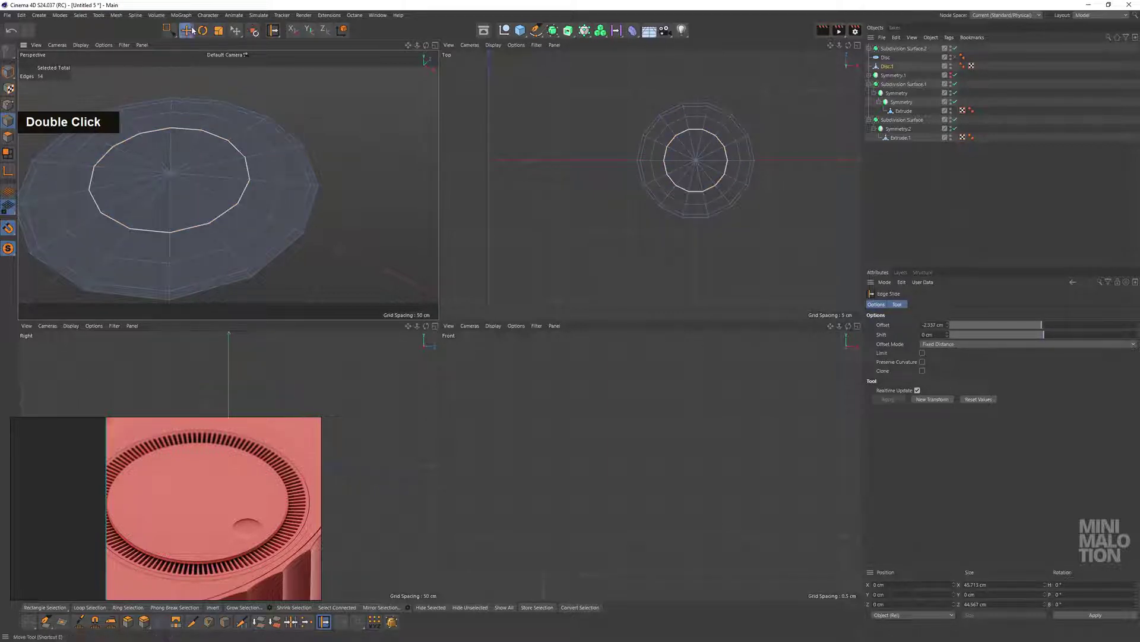
right_click(376, 155)
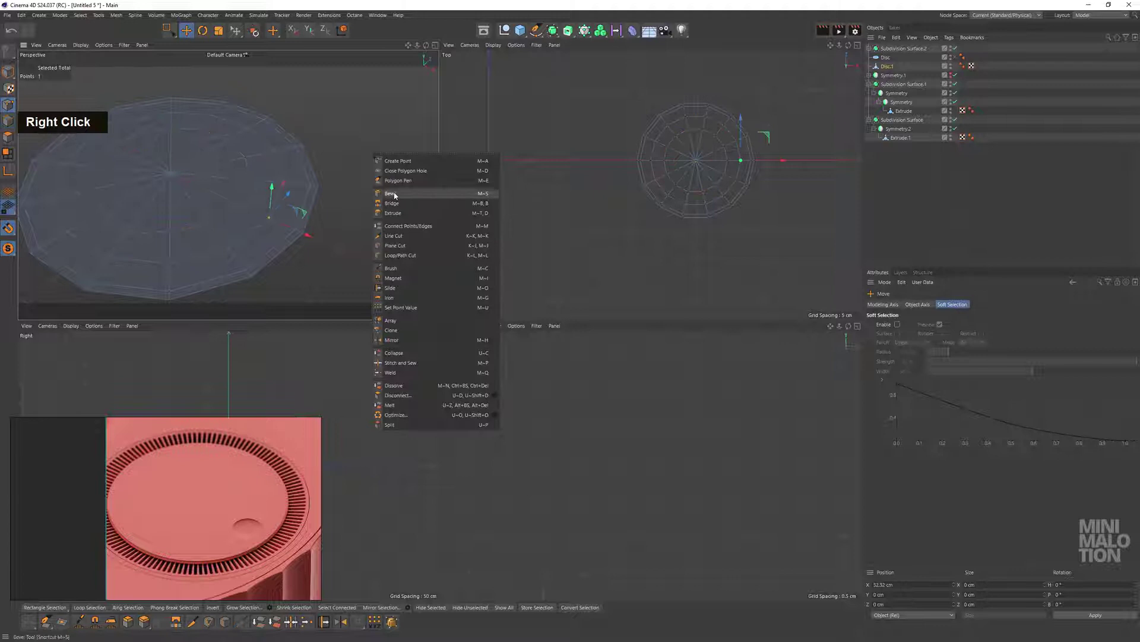
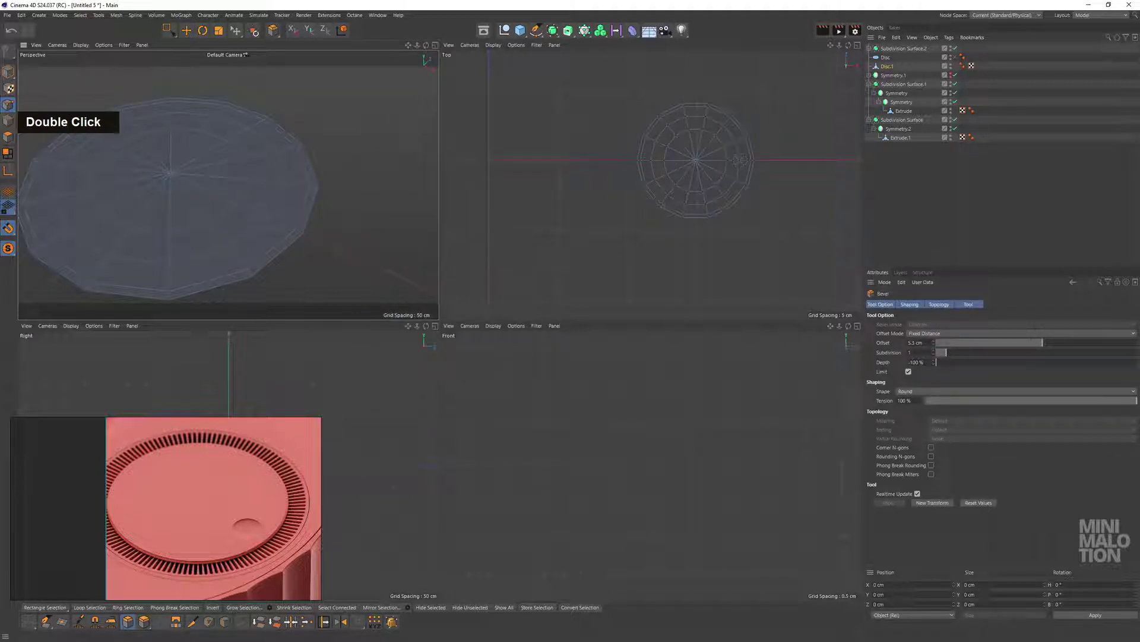
Select the original 42 cm Disc object and maximise the Top view
middle_click(357, 149)
scroll(up, 3)
click(569, 386)
middle_click(607, 320)
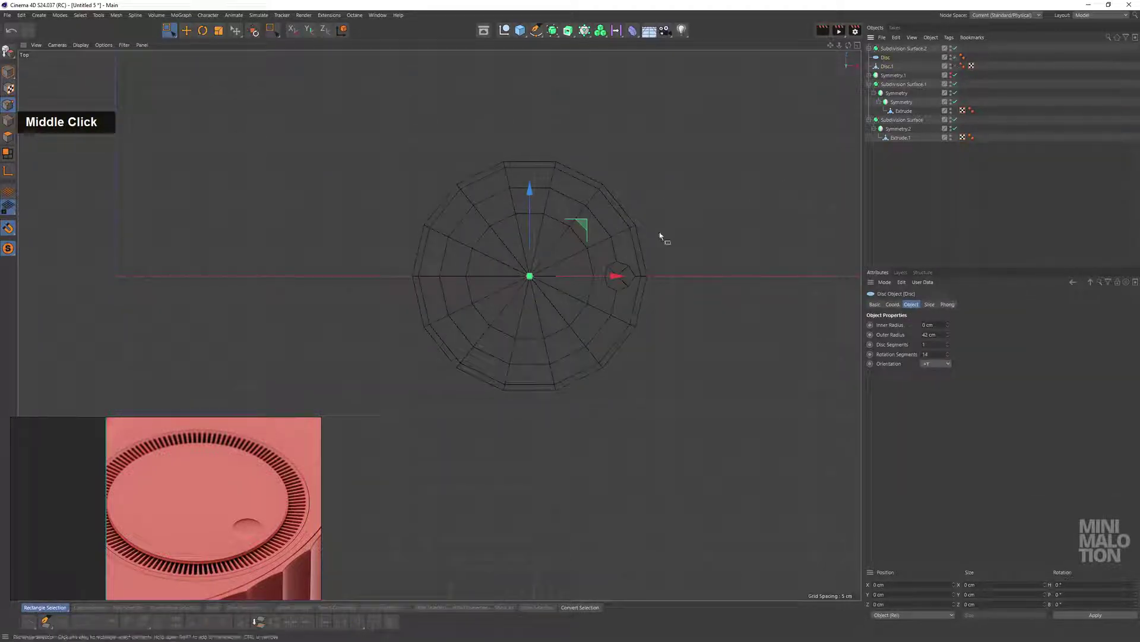
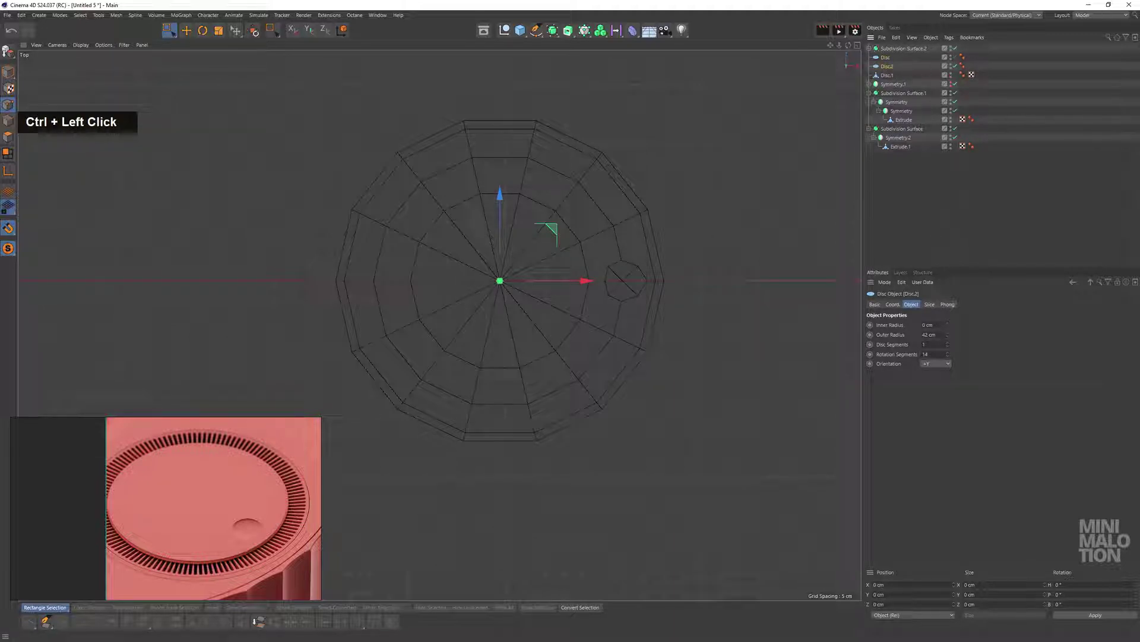
Duplicate Disc to an eight-segment Disc.2 placed over the beveled round patch
key(Return)
scroll(up, 3)
middle_click(619, 280)
scroll(up, 3)
middle_click(520, 314)
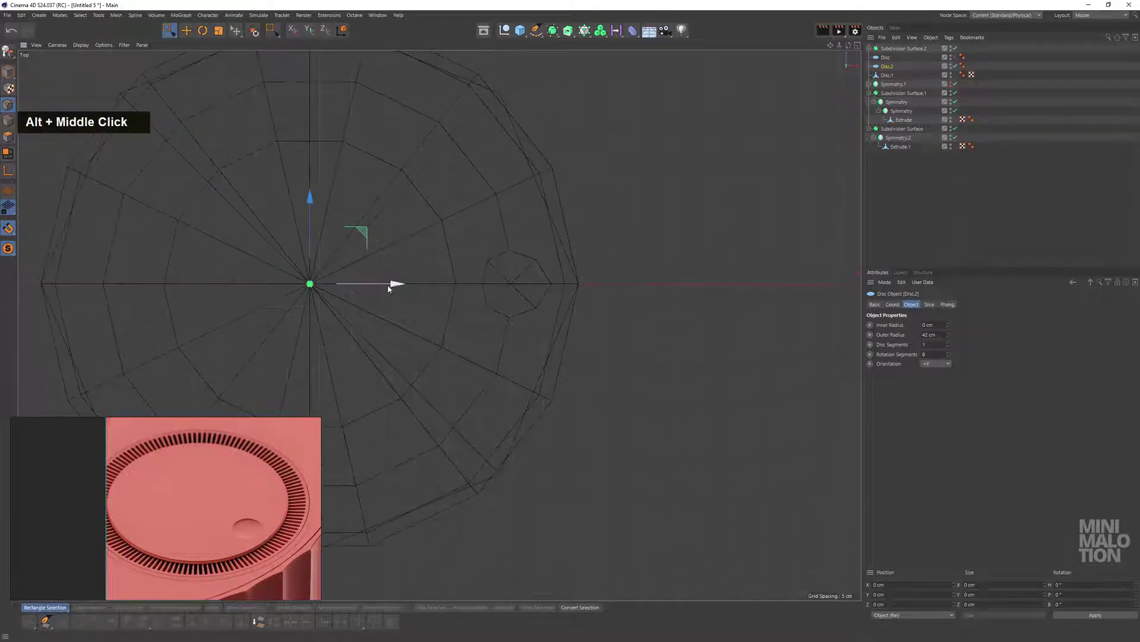
scroll(up, 3)
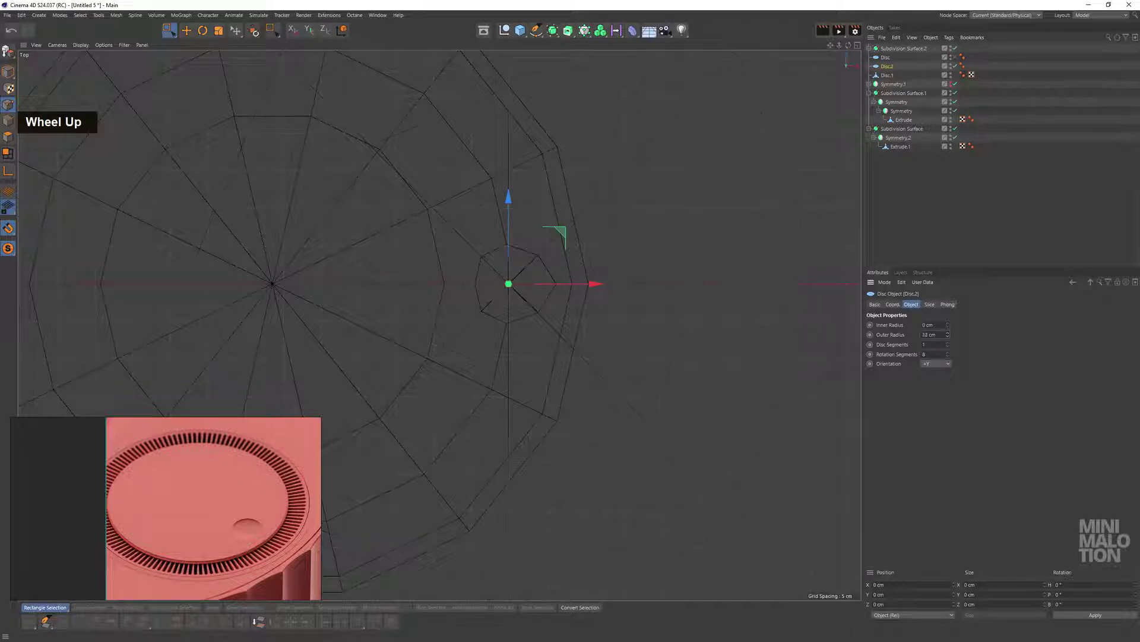
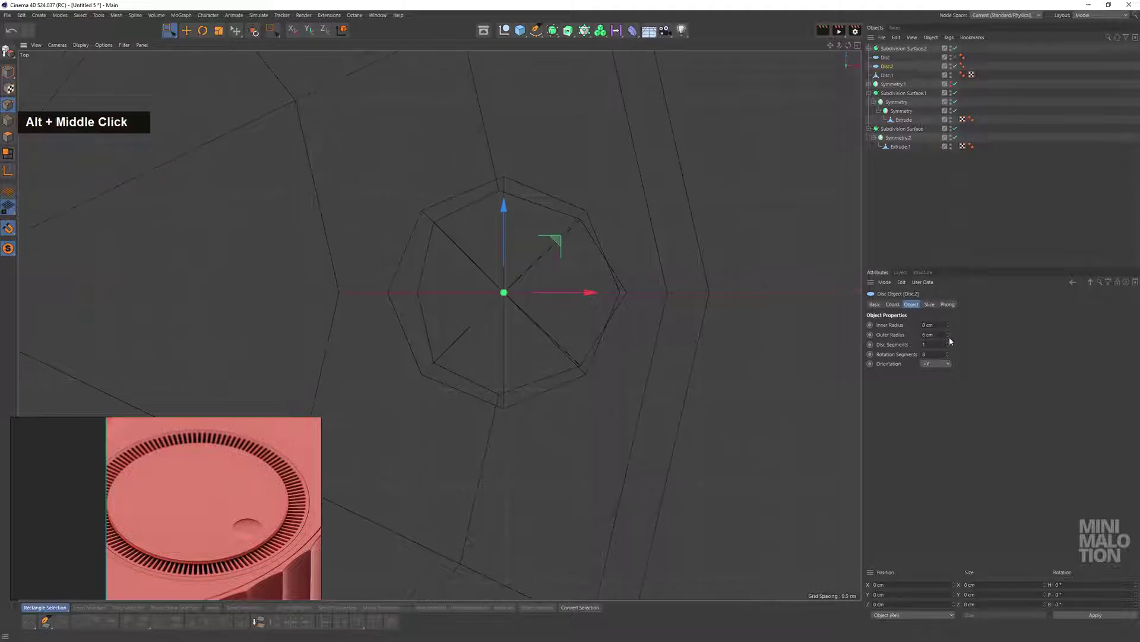
Set Disc.2's Outer Radius to 5.7 cm so it fits the patch
click(951, 340)
double_click(951, 341)
click(951, 340)
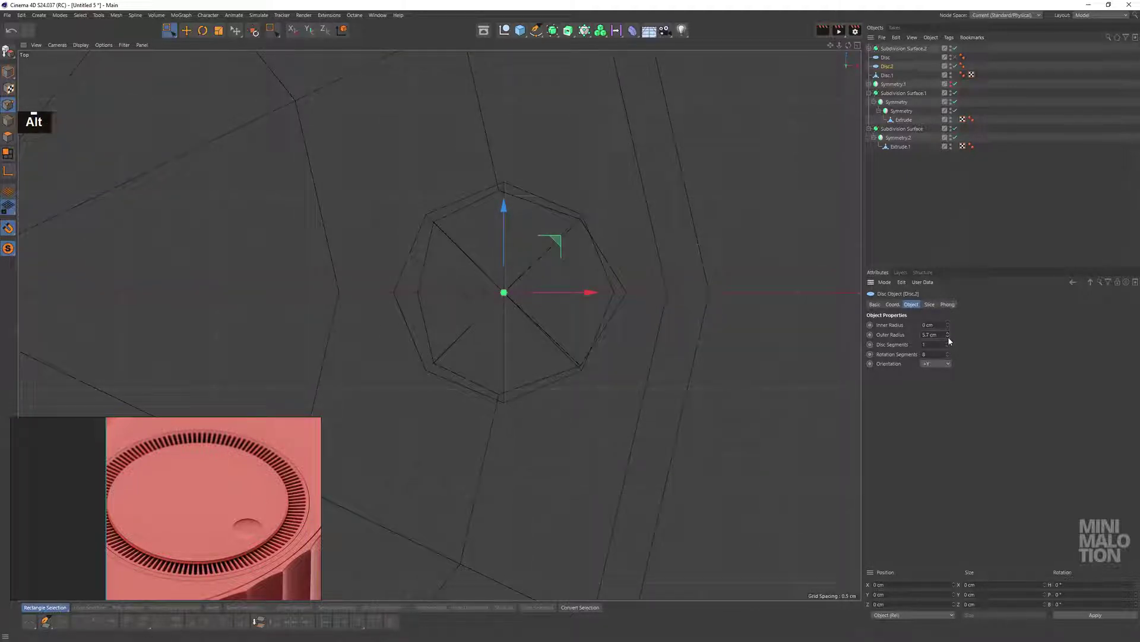
click(951, 340)
middle_click(566, 277)
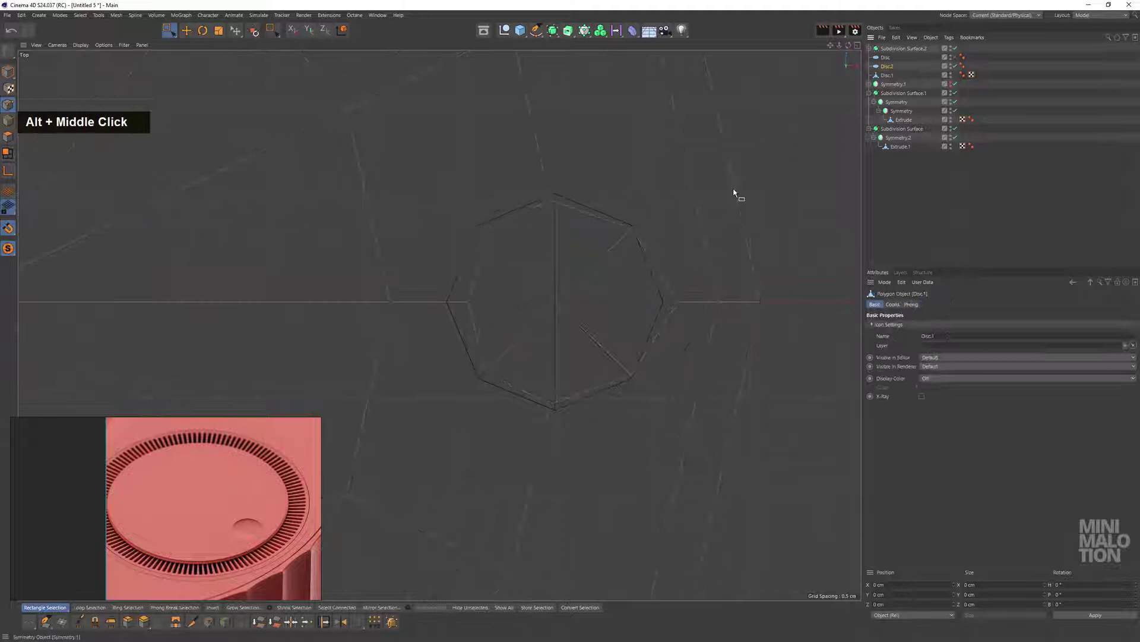
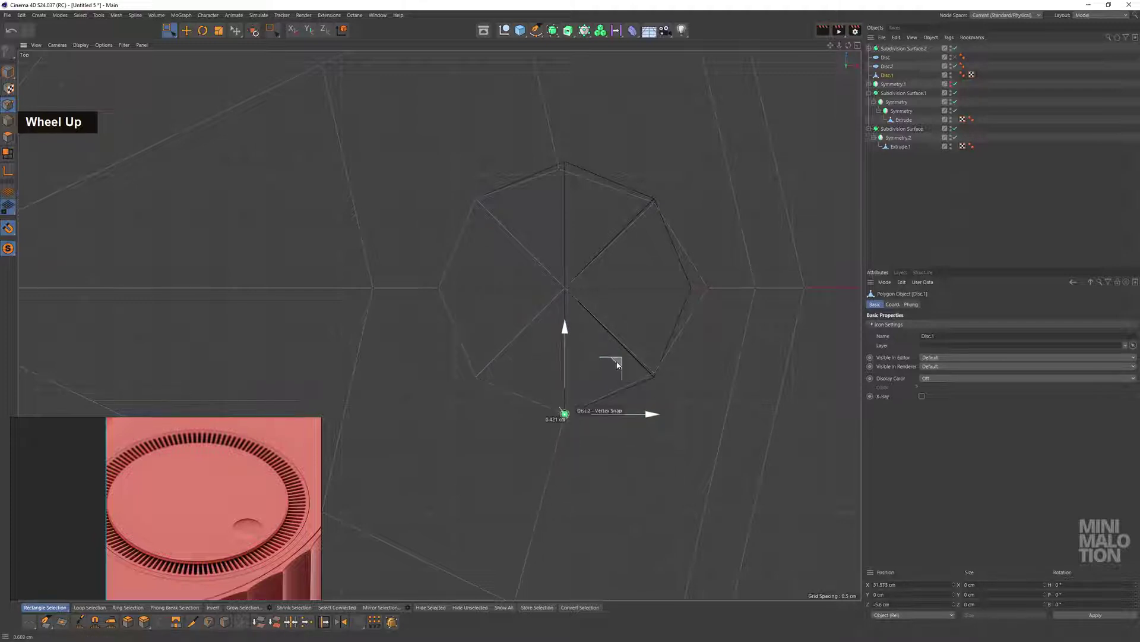
Line-cut (K~K) a diagonal edge across the octagonal patch in Top view, tying it into the disc mesh
middle_click(634, 363)
click(593, 369)
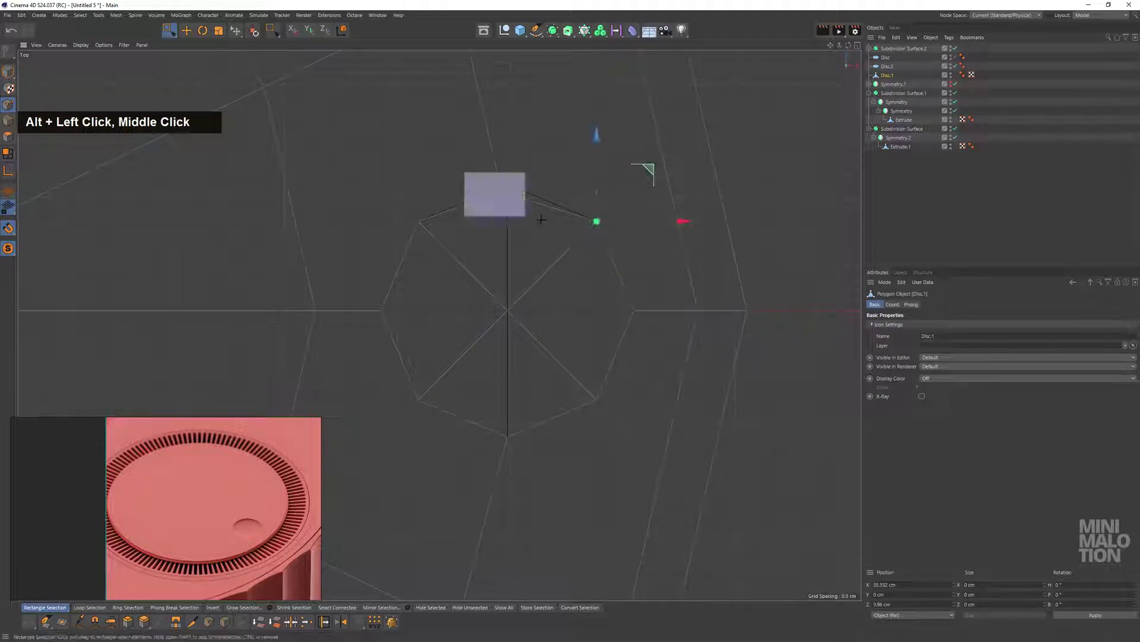
scroll(down, 3)
middle_click(571, 228)
scroll(up, 3)
middle_click(602, 260)
right_click(567, 195)
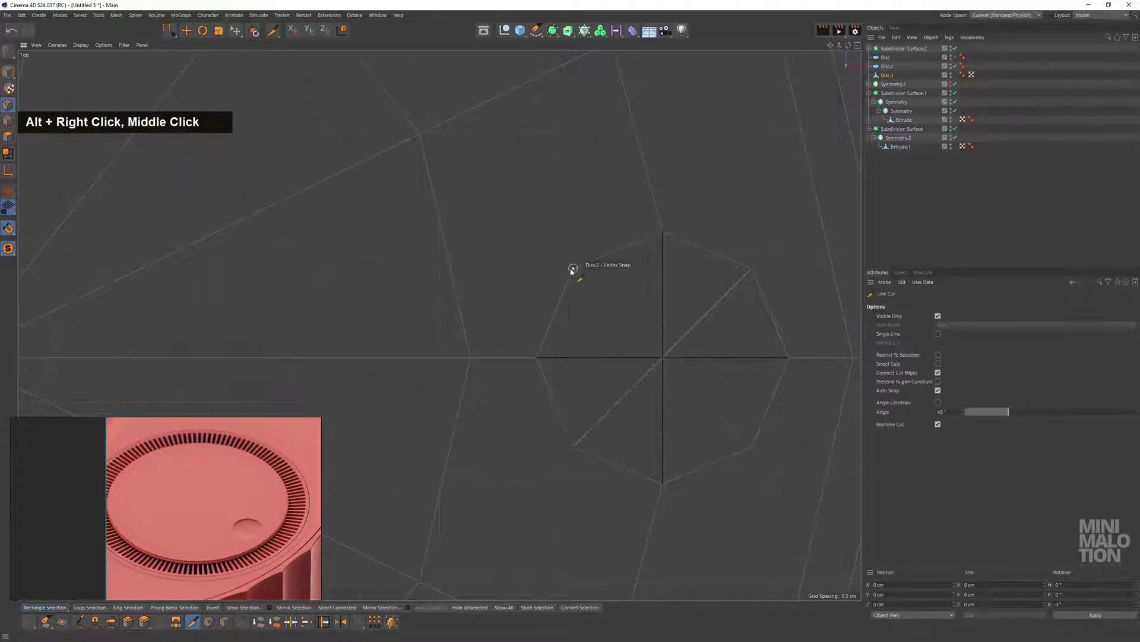
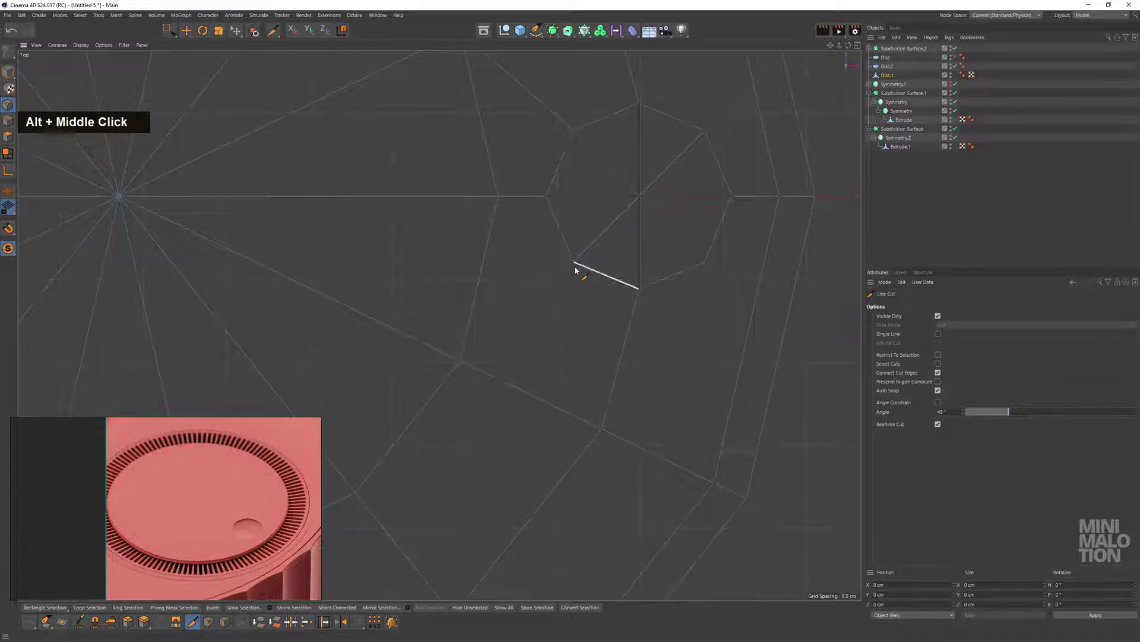
key(Escape)
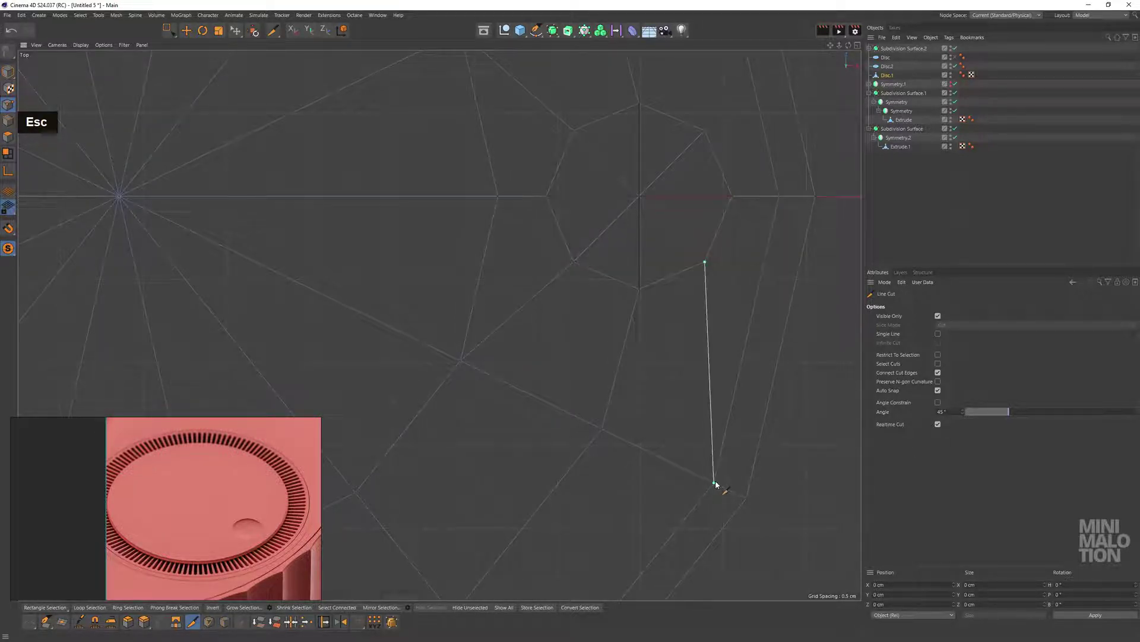
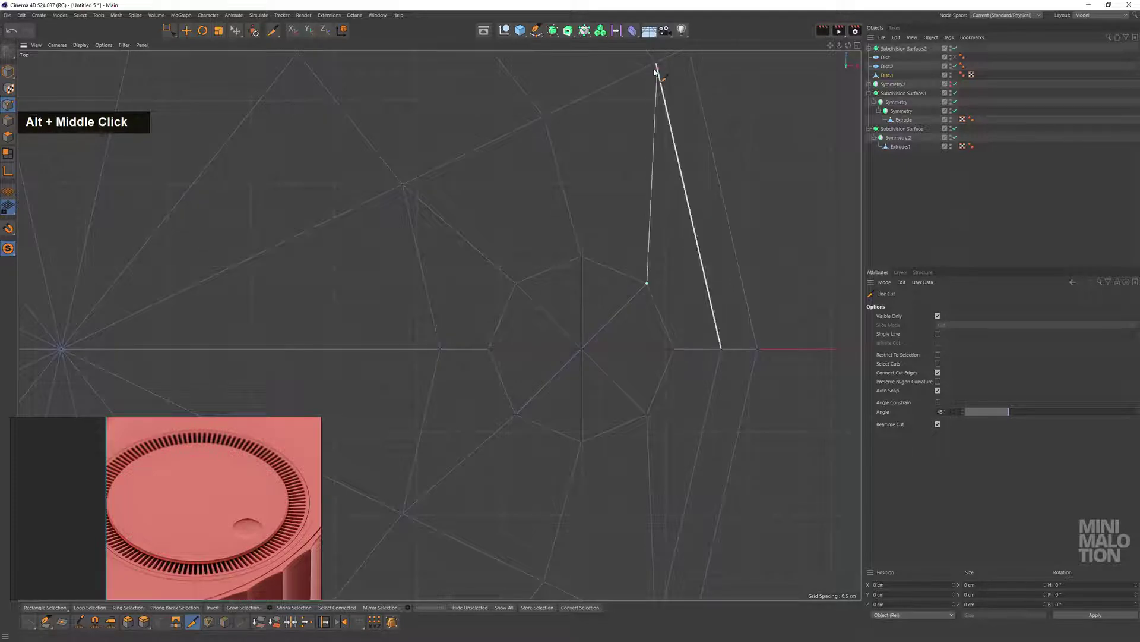
key(Escape)
scroll(down, 3)
scroll(up, 3)
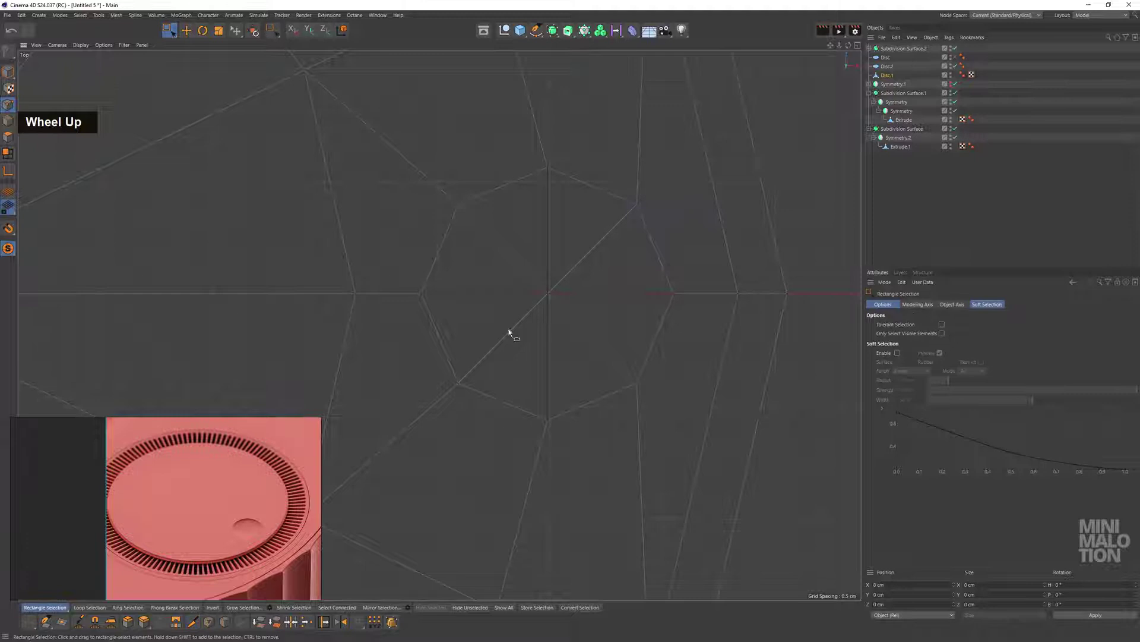
Extrude the octagonal face into a recess with a narrow border, leaving Loop/Path Cut ready
key(BackSpace)
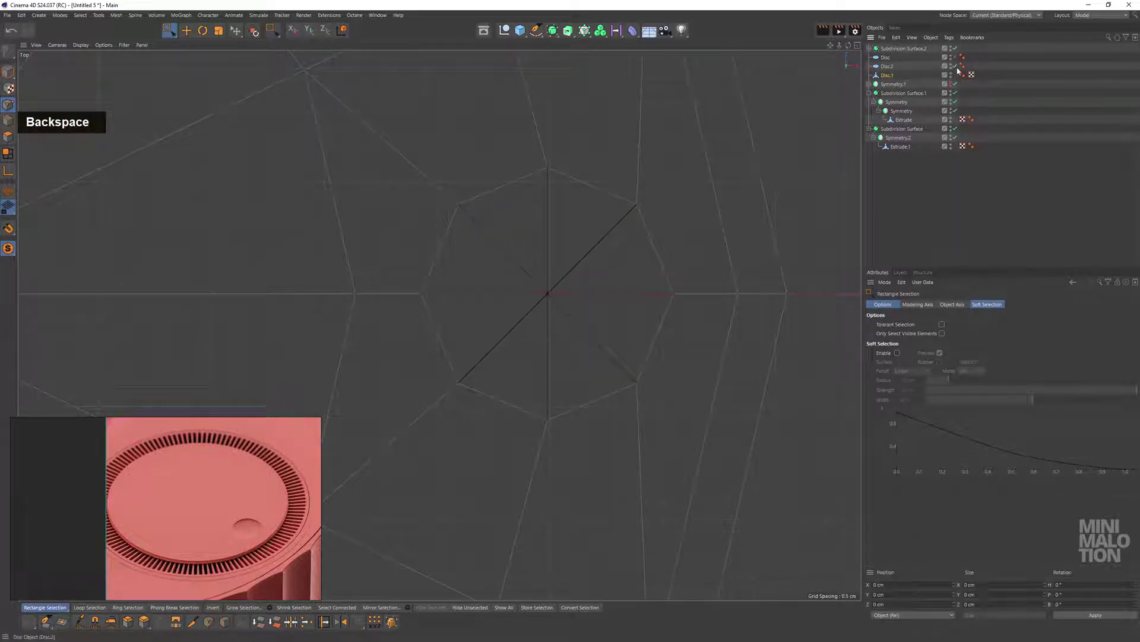
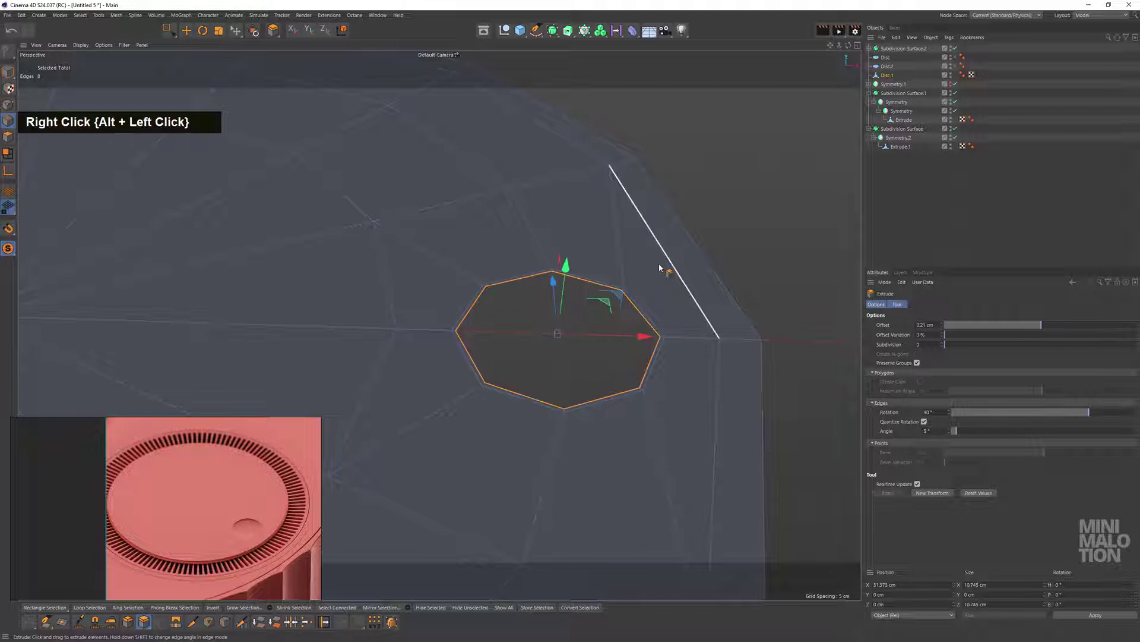
scroll(up, 3)
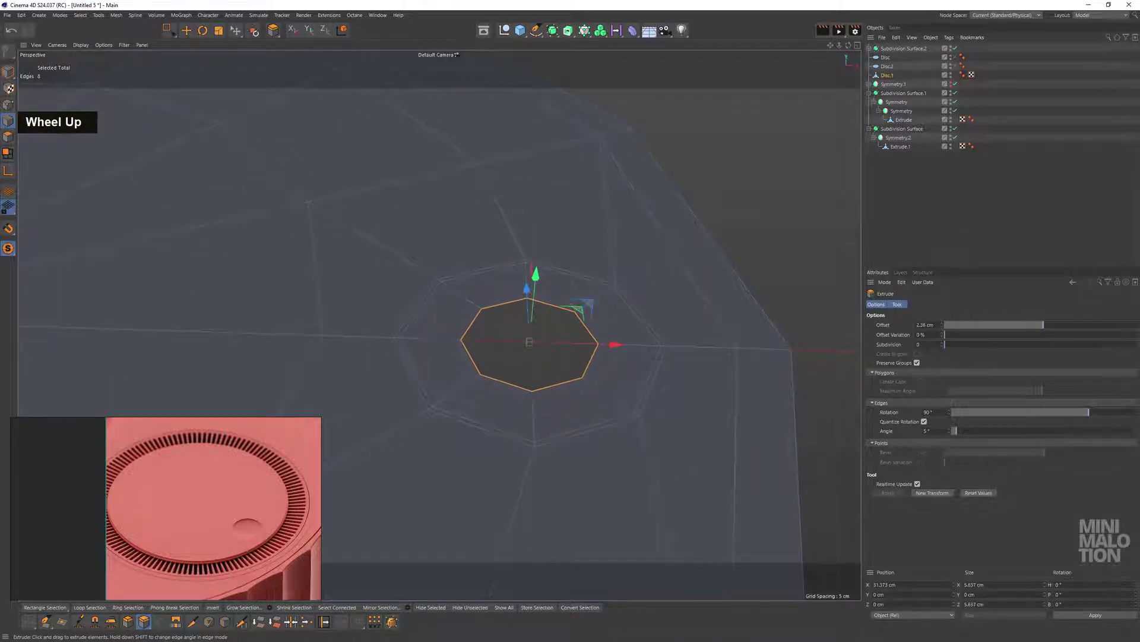
right_click(607, 284)
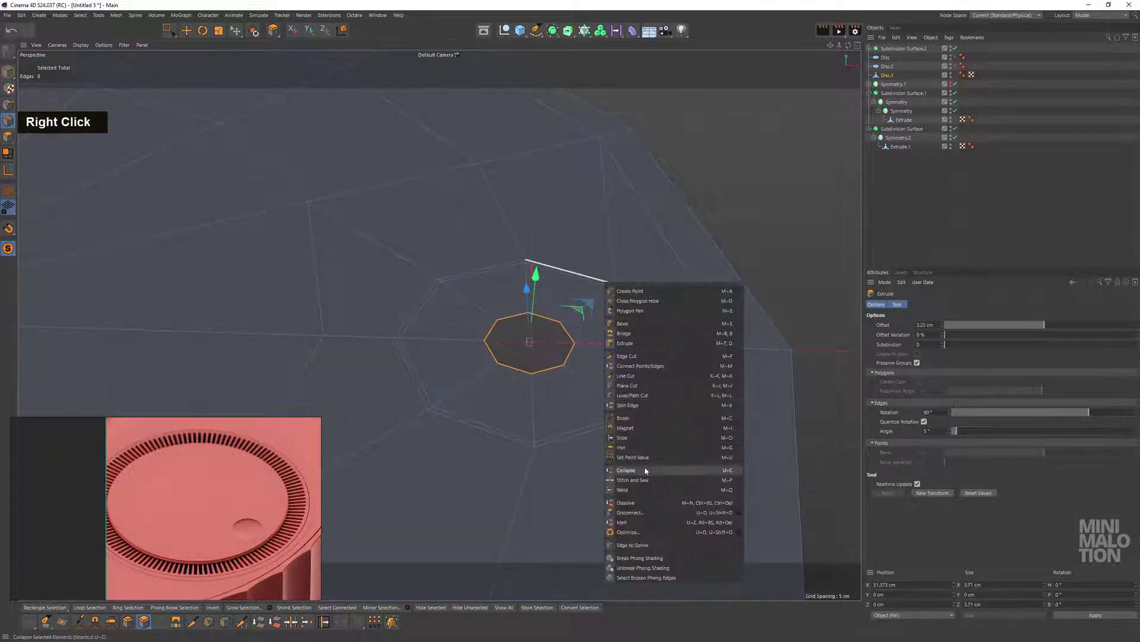
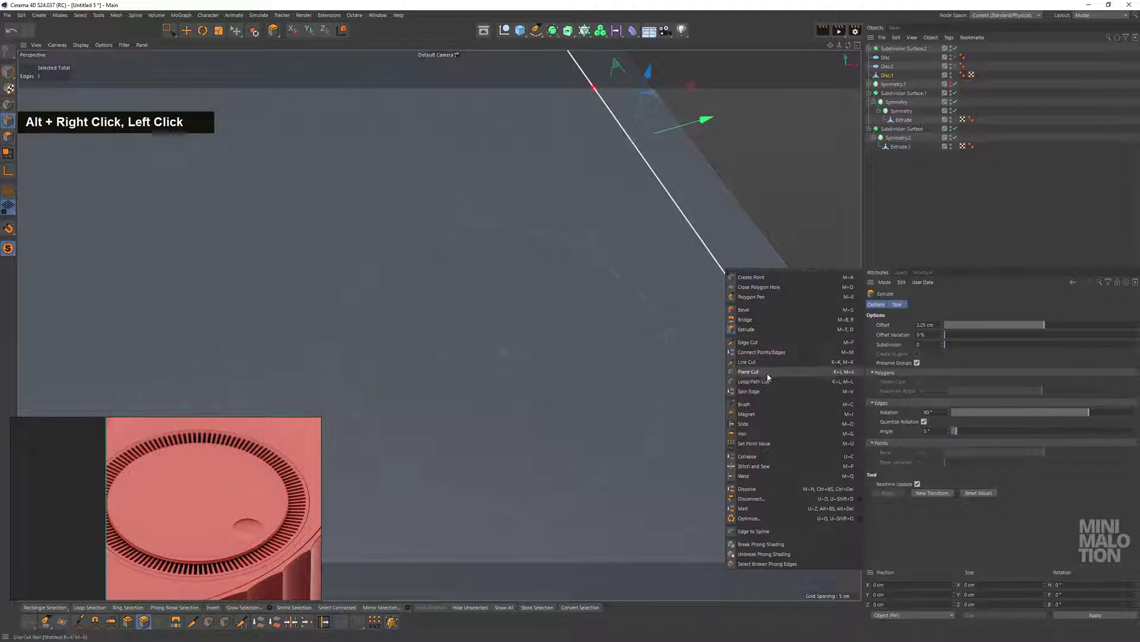
click(639, 302)
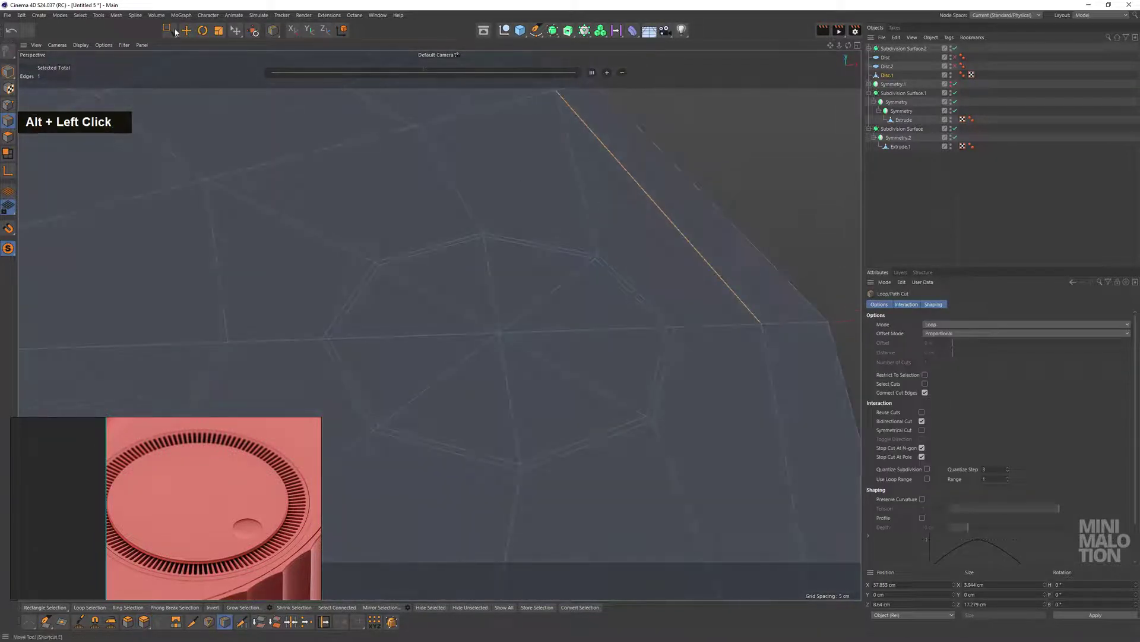
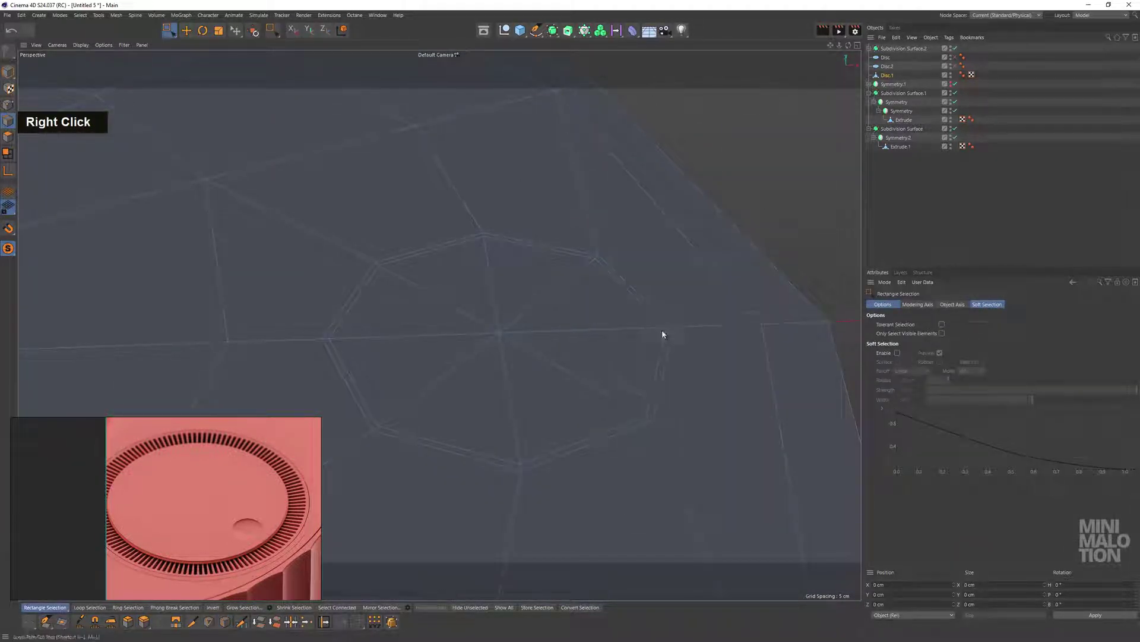
Loop-cut an inner ring inside the octagonal recess and select its rings of points
scroll(up, 3)
middle_click(637, 332)
click(668, 345)
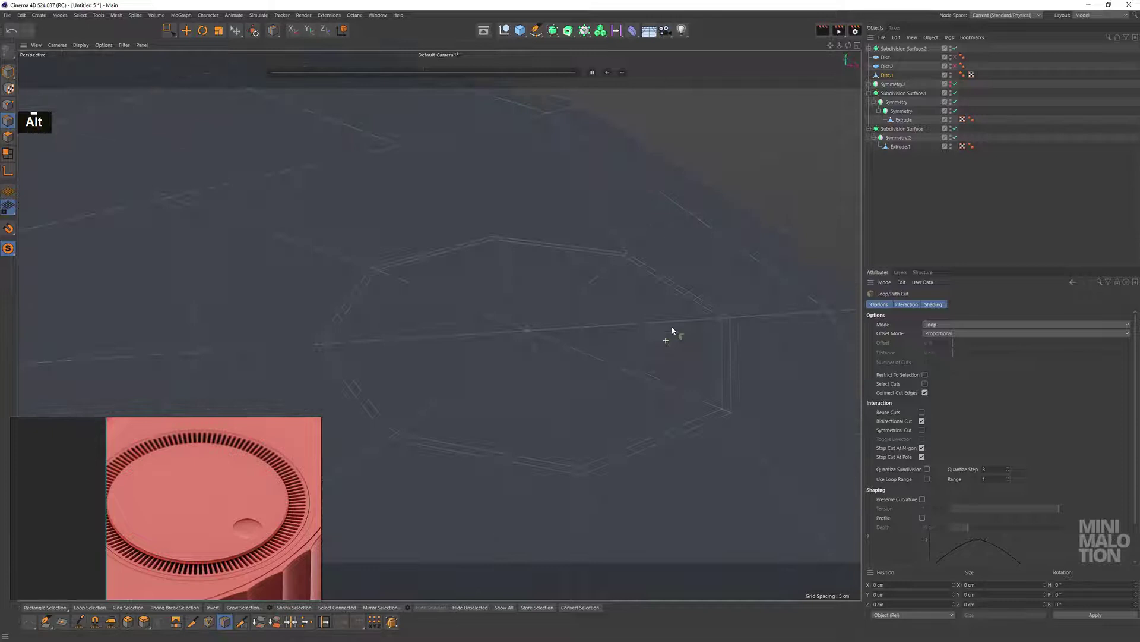
middle_click(616, 332)
click(616, 352)
click(570, 287)
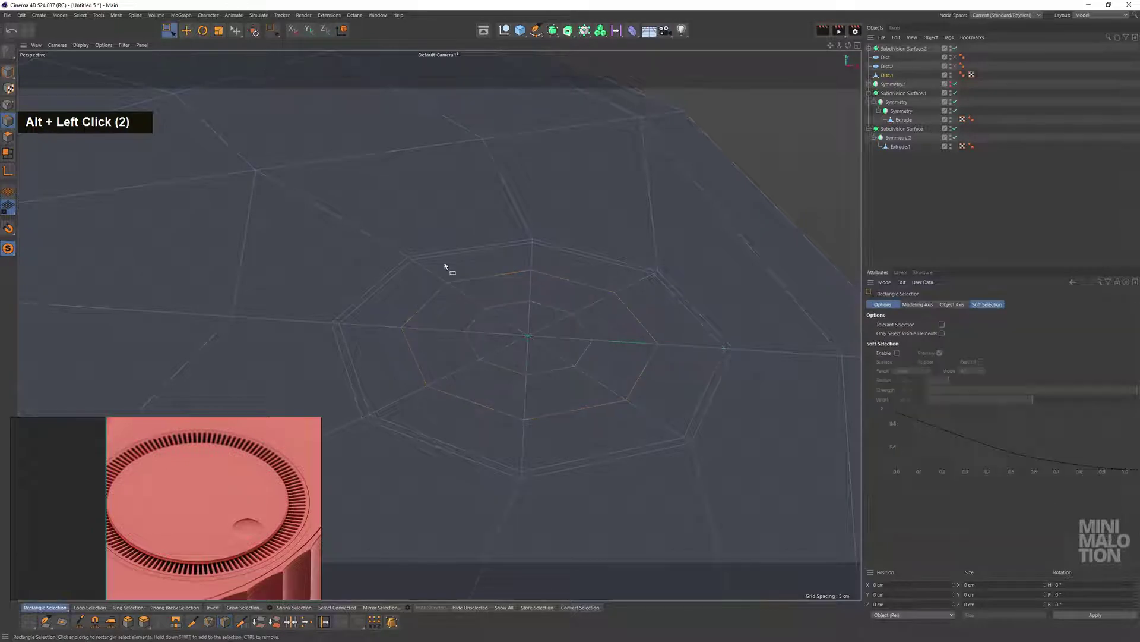
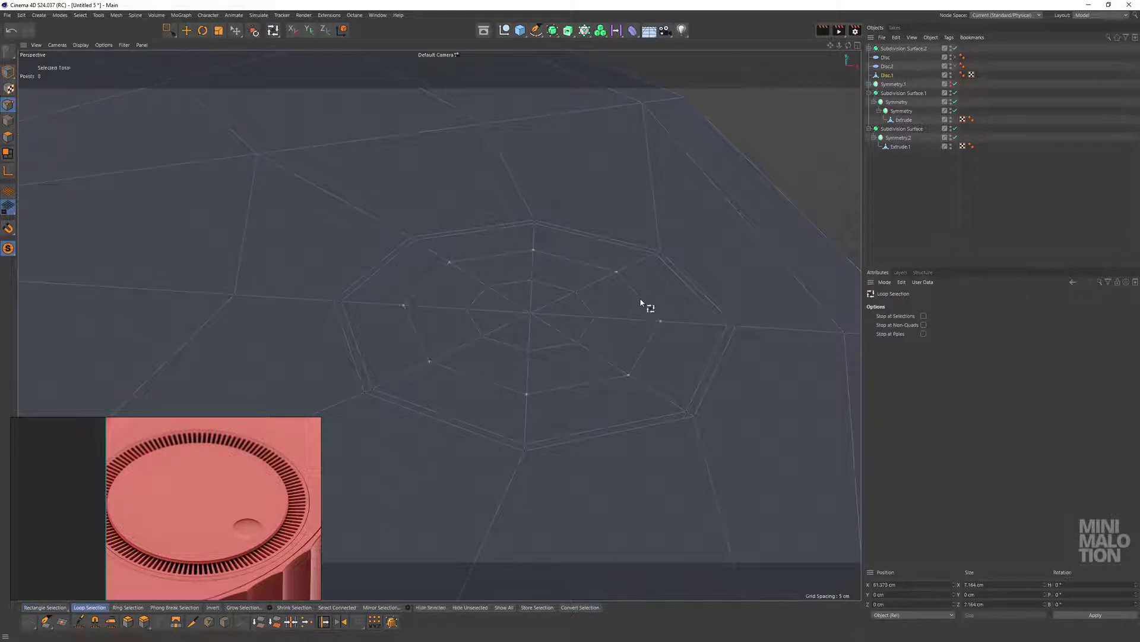
click(589, 312)
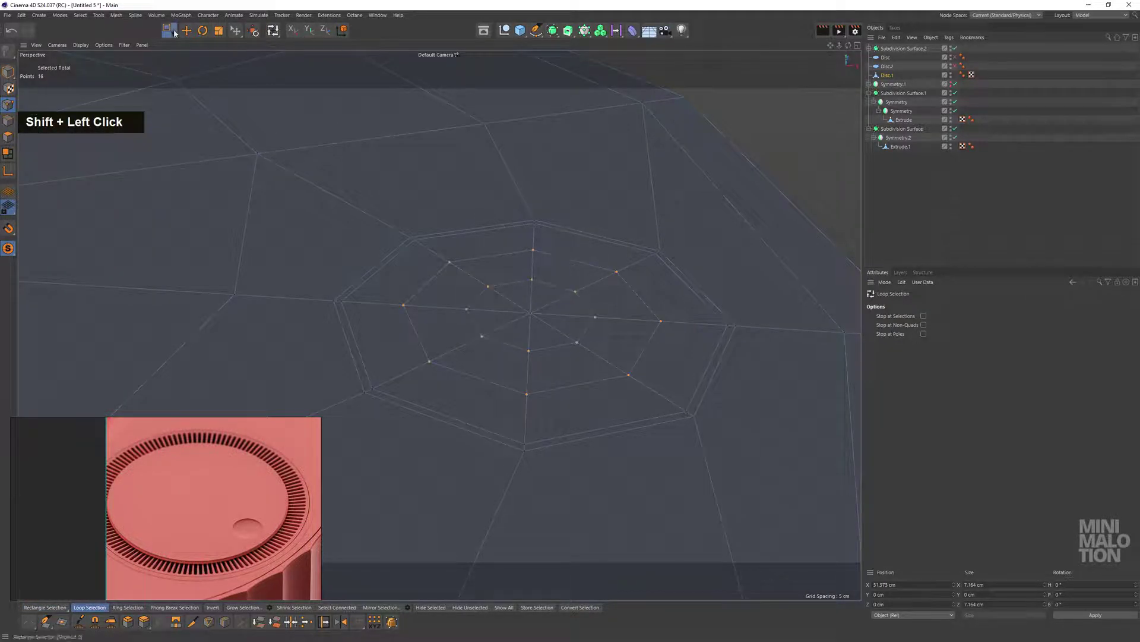
click(549, 342)
In the four-view layout, nudge the recess points, undoing a misplaced move
middle_click(564, 339)
click(305, 195)
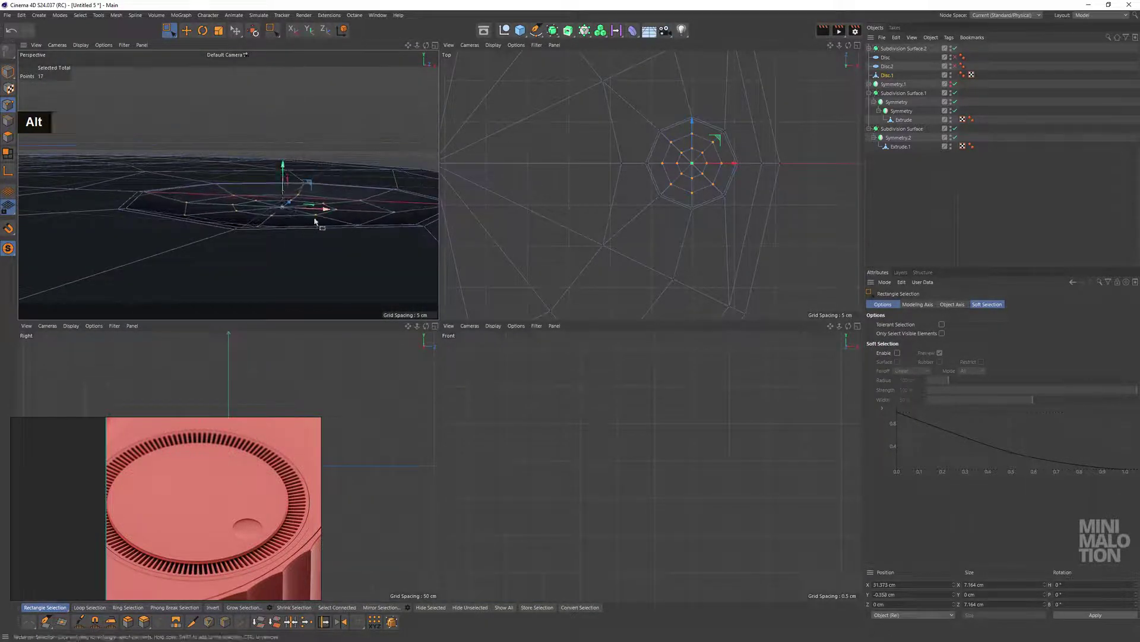
middle_click(331, 202)
click(333, 195)
middle_click(337, 217)
click(310, 216)
scroll(up, 3)
scroll(down, 3)
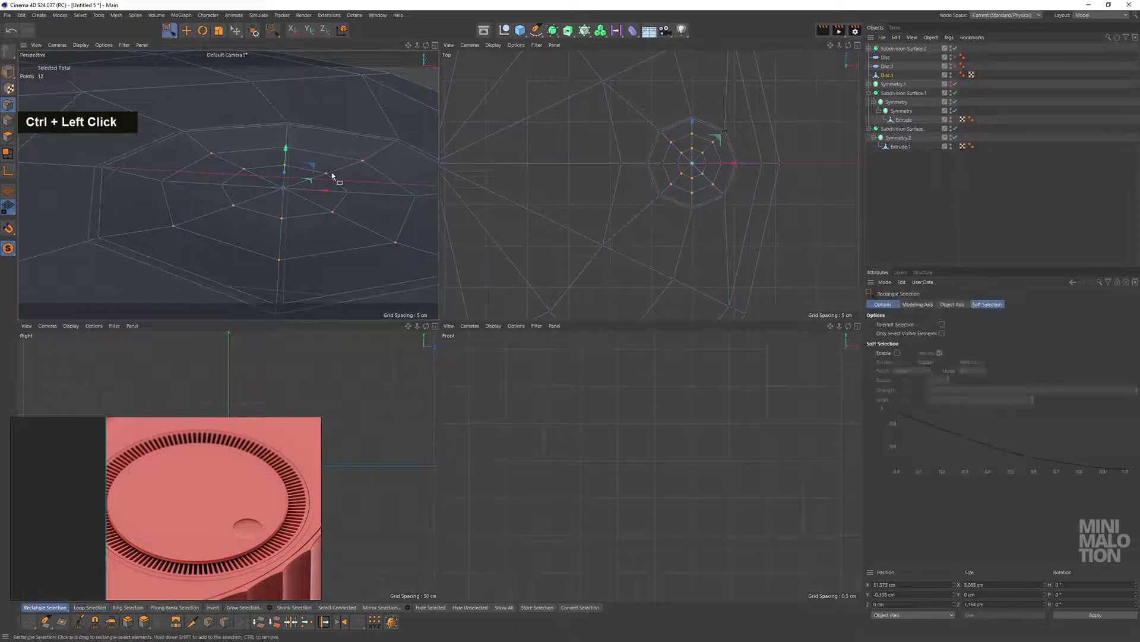
key(ctrl+z)
Loop-select a single ring of points, move it into place and adjust the viewport display filters
click(369, 202)
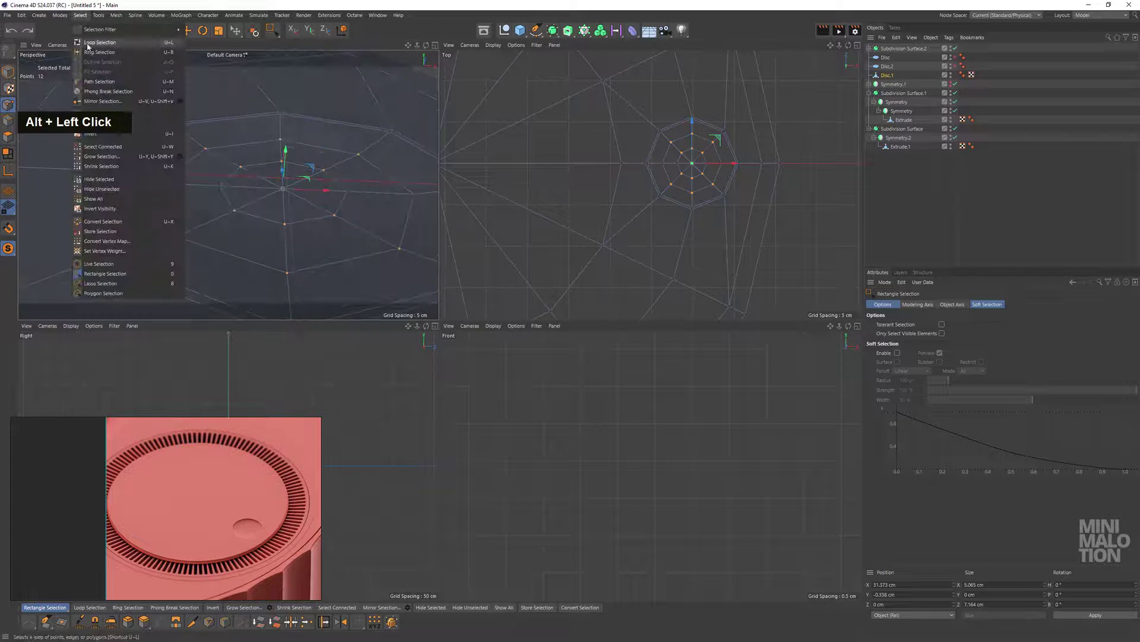
click(358, 155)
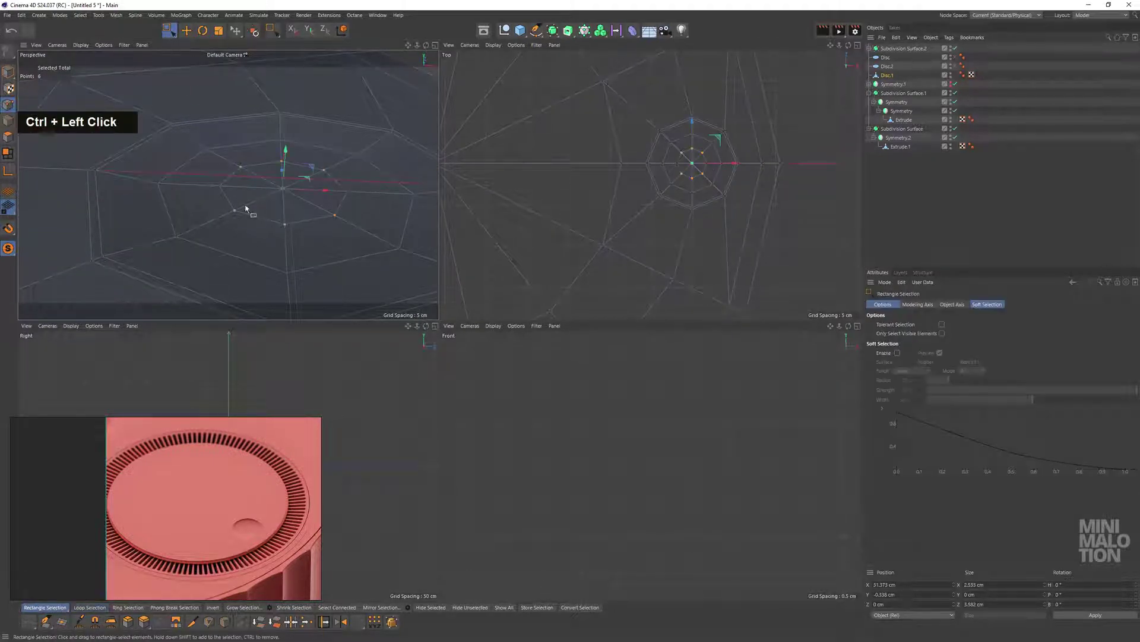
click(211, 172)
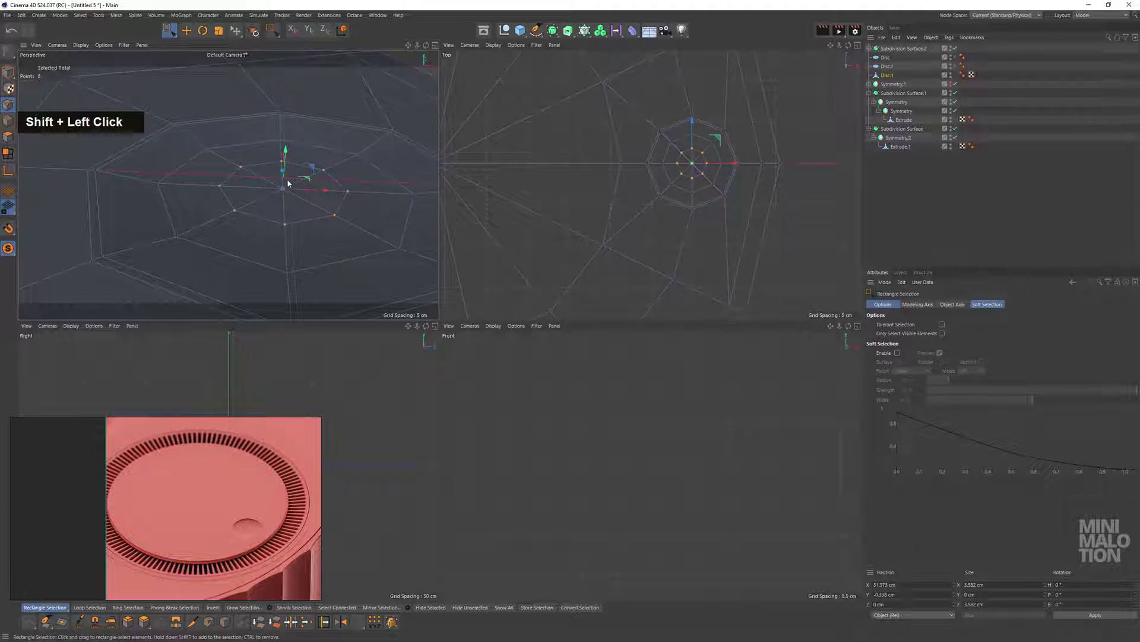
click(296, 179)
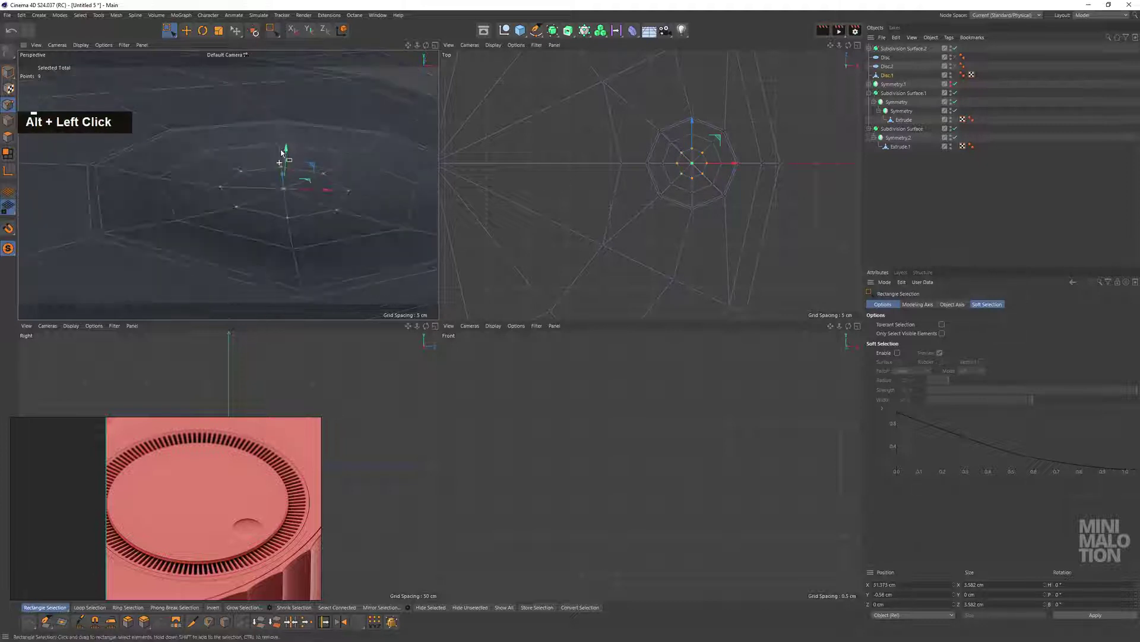
click(285, 175)
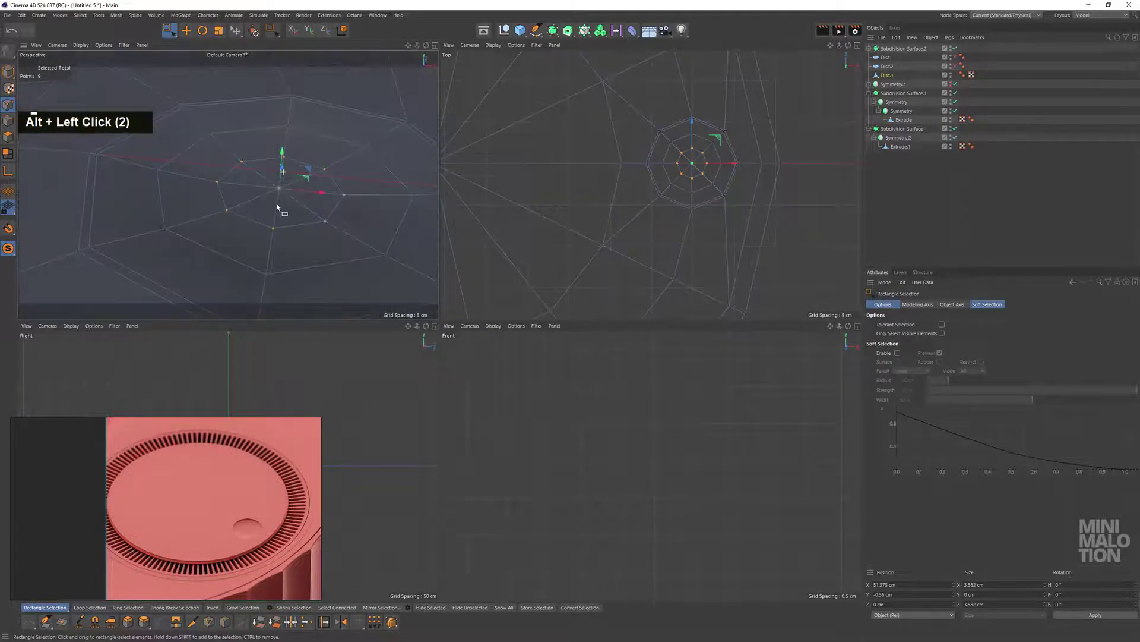
click(271, 174)
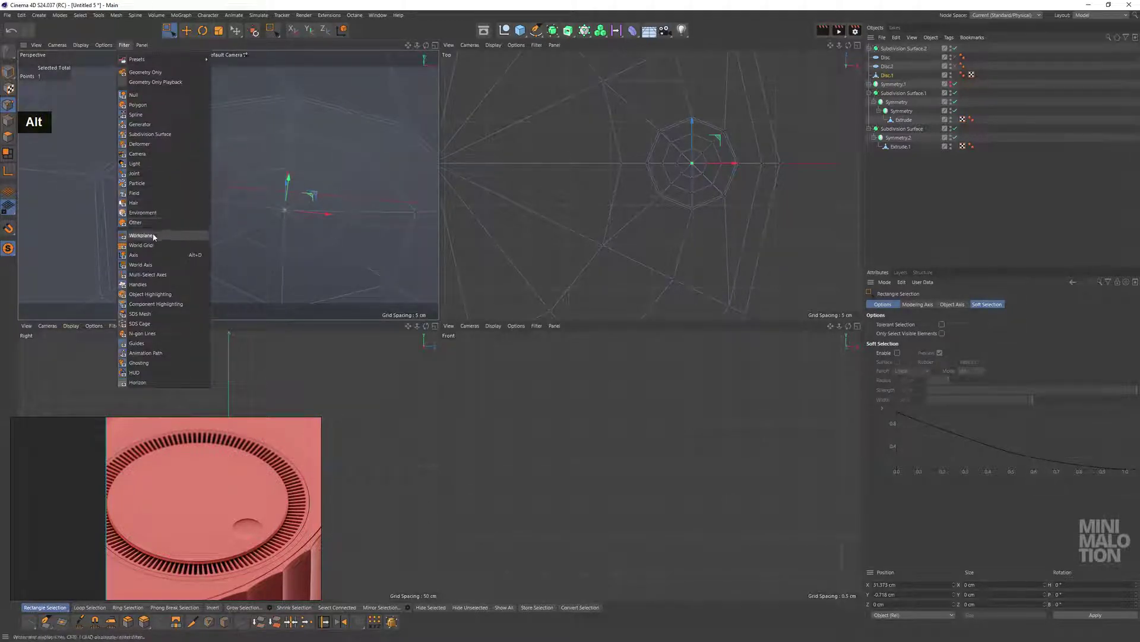
middle_click(306, 202)
middle_click(314, 190)
Select the edges crossing the recess centre and add a supporting edge loop around the recess rim
click(563, 285)
click(485, 318)
scroll(down, 3)
middle_click(510, 314)
scroll(up, 3)
click(509, 323)
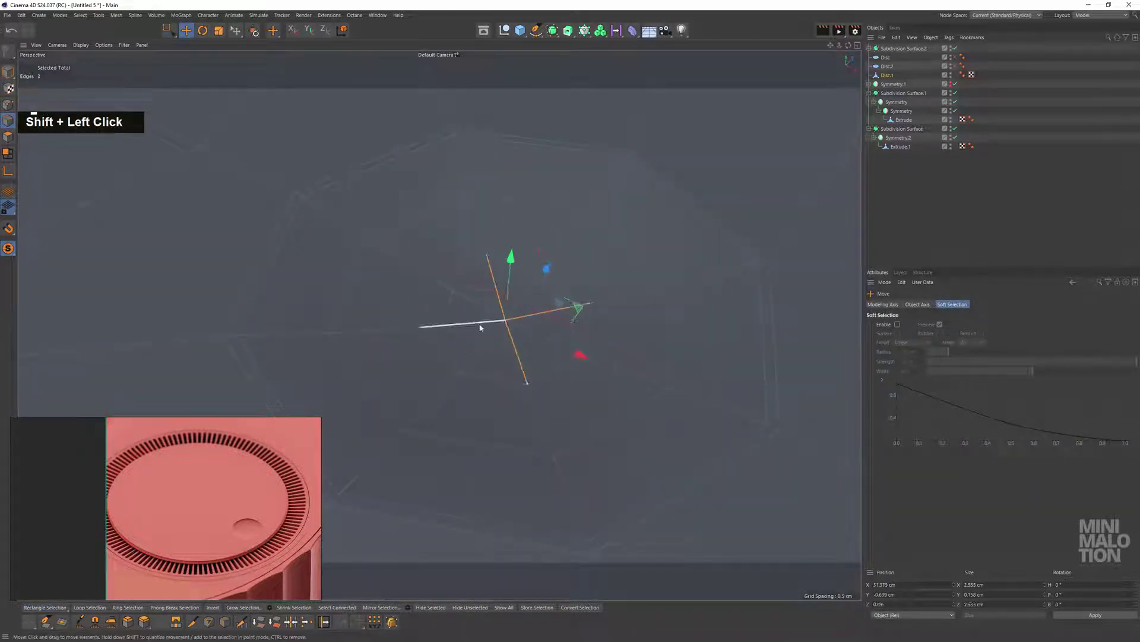
right_click(481, 269)
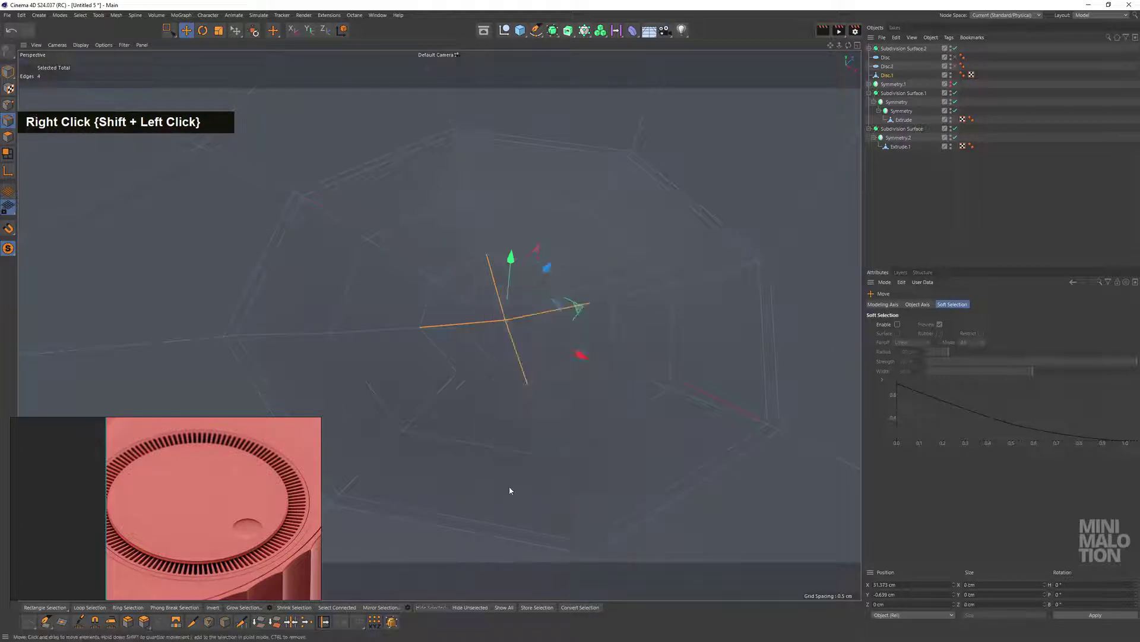
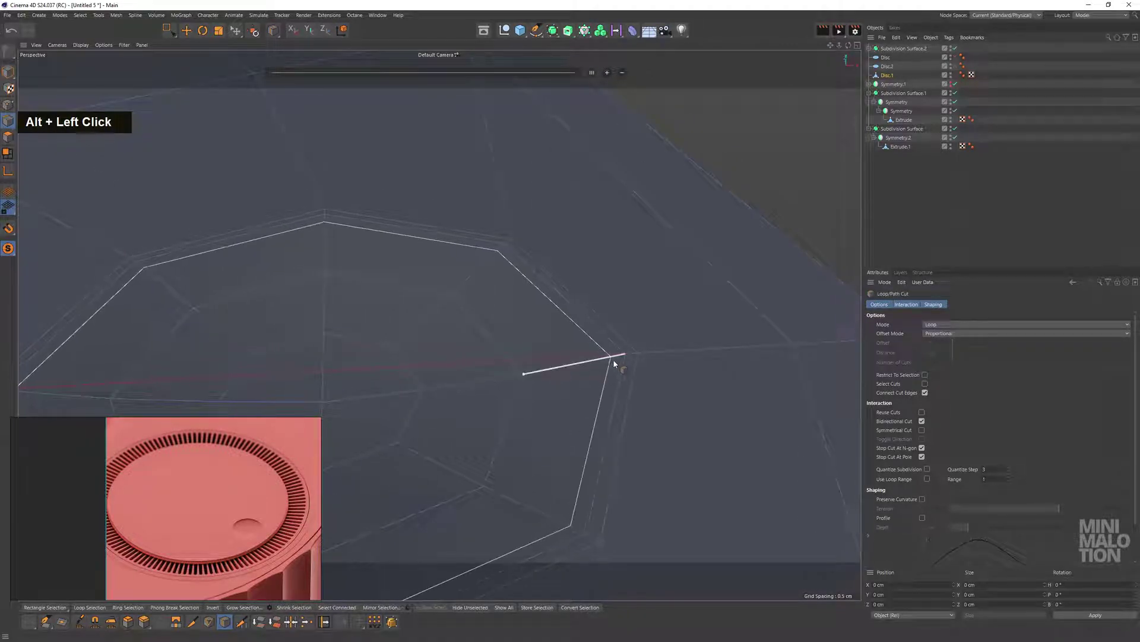
click(563, 326)
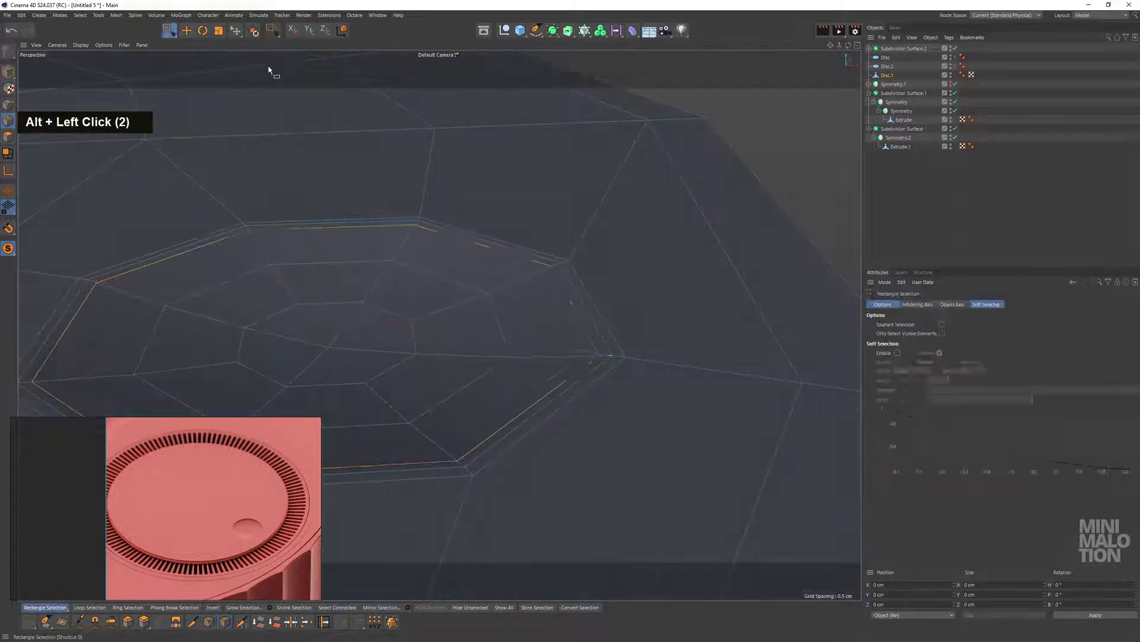
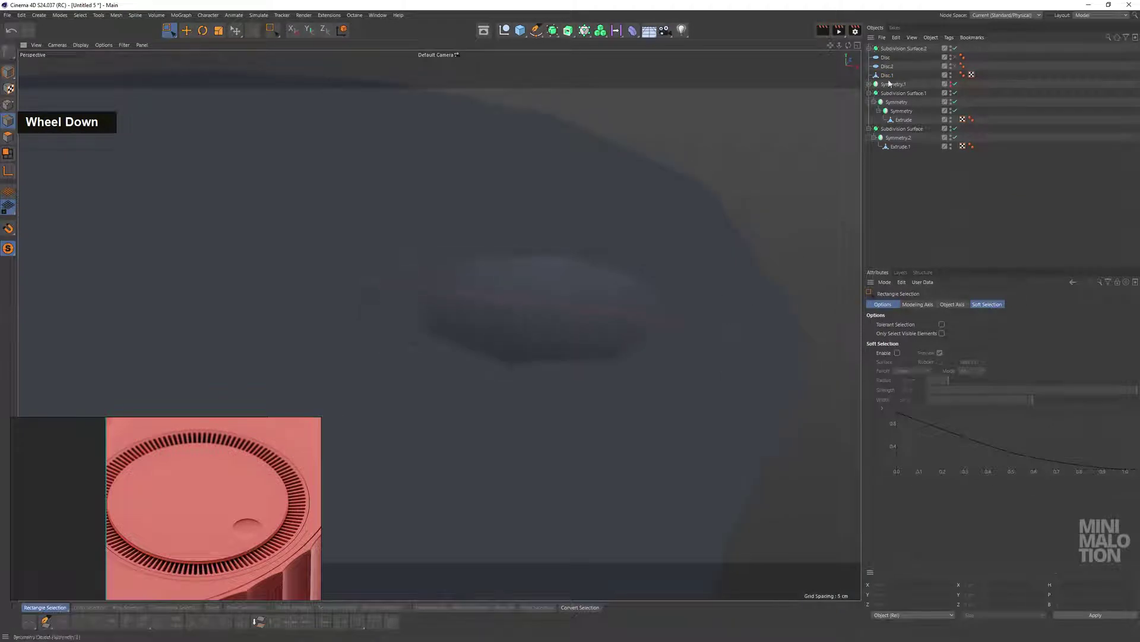
Show shaded lines in the viewport and raise Subdivision Surface.3 to level 3 on the disc
click(541, 32)
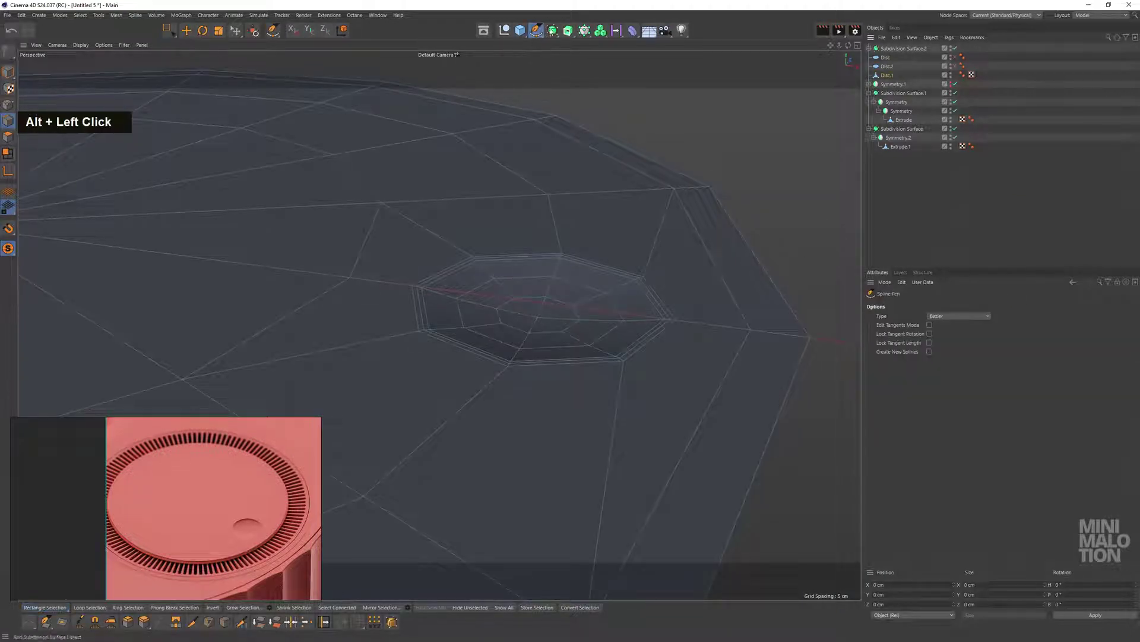
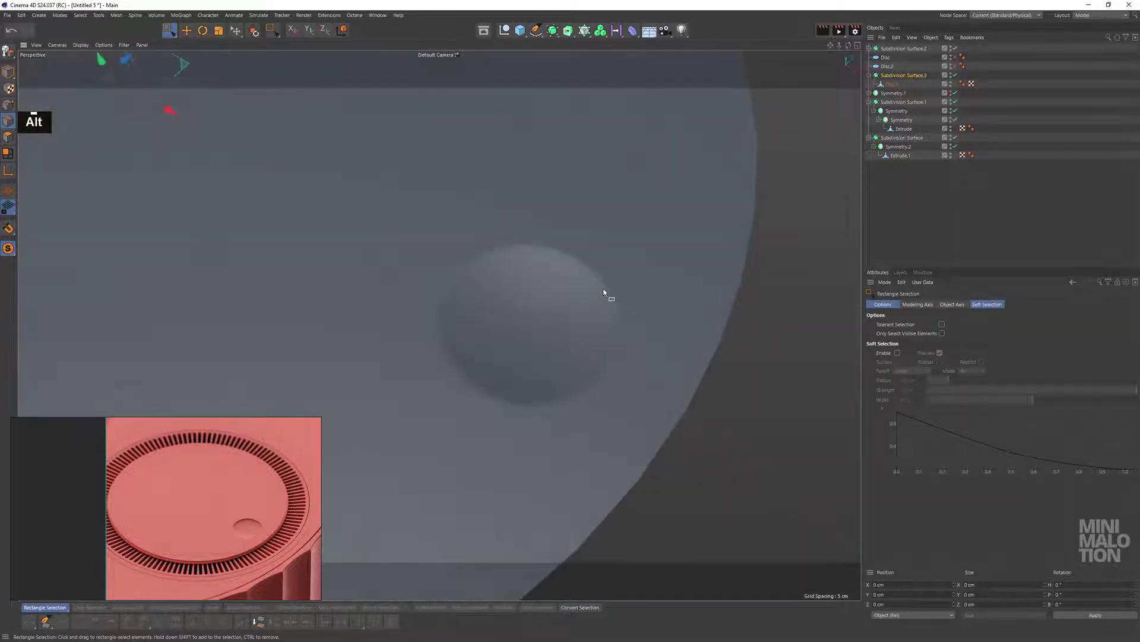
text(nb)
scroll(down, 3)
click(650, 280)
scroll(down, 3)
middle_click(574, 213)
click(650, 225)
middle_click(633, 236)
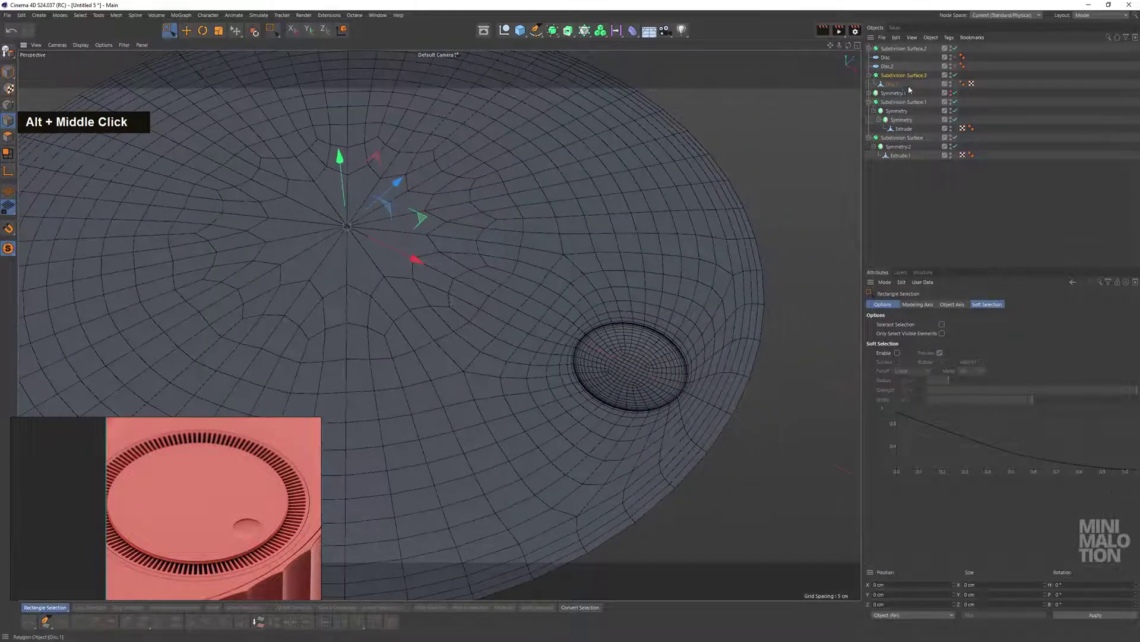
double_click(904, 79)
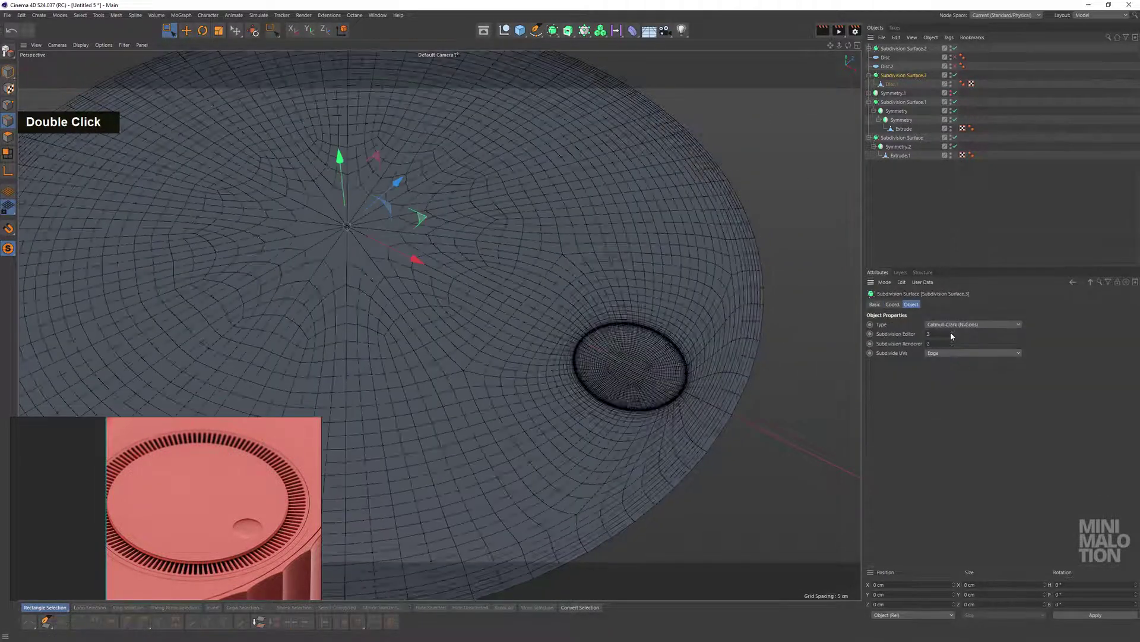
Return to plain shading and disable Subdivision Surface.3 so Disc.1 shows its raw polygon cage
scroll(up, 3)
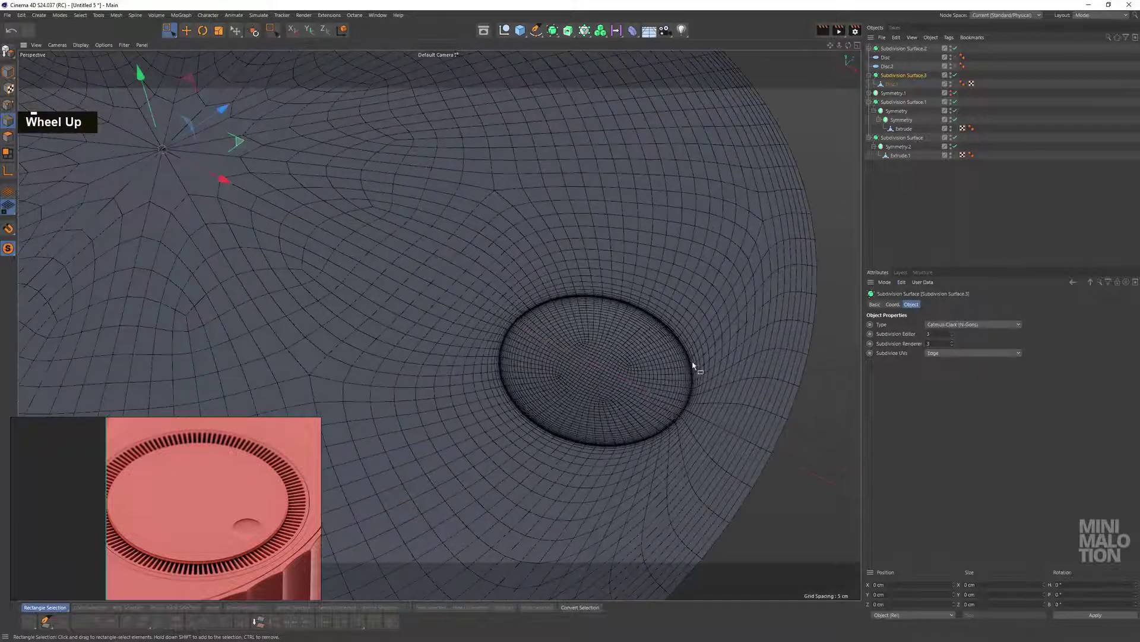
text(na)
scroll(down, 3)
click(710, 379)
scroll(down, 3)
middle_click(635, 309)
click(615, 319)
scroll(up, 3)
middle_click(705, 347)
click(675, 287)
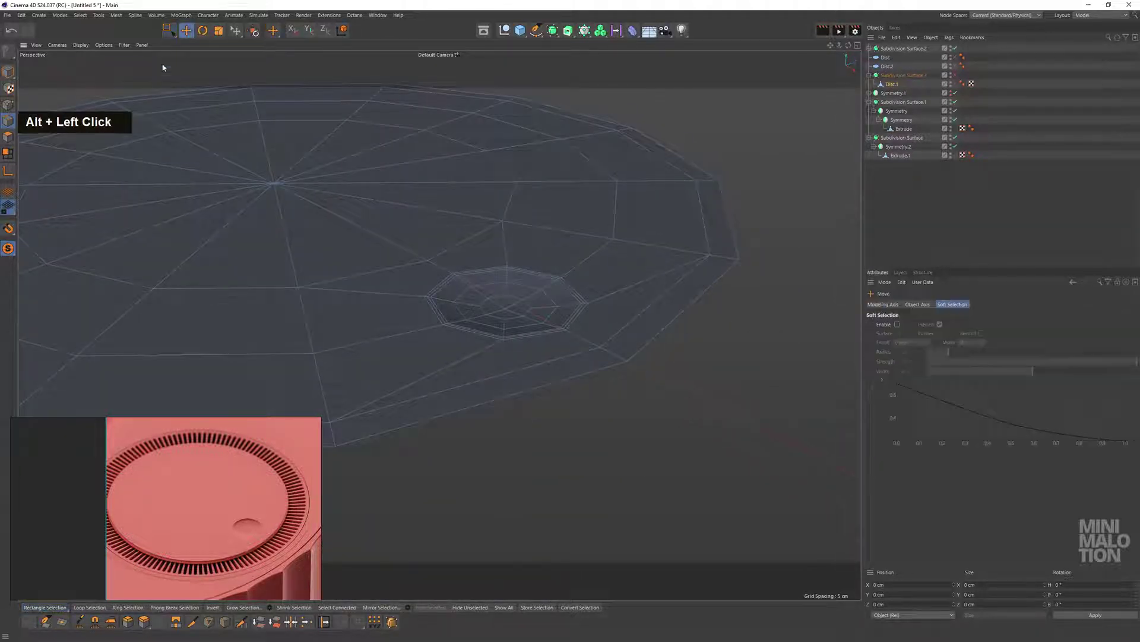
Select the outer rim edge loops of the disc
double_click(676, 323)
middle_click(456, 287)
click(515, 242)
middle_click(407, 264)
click(422, 123)
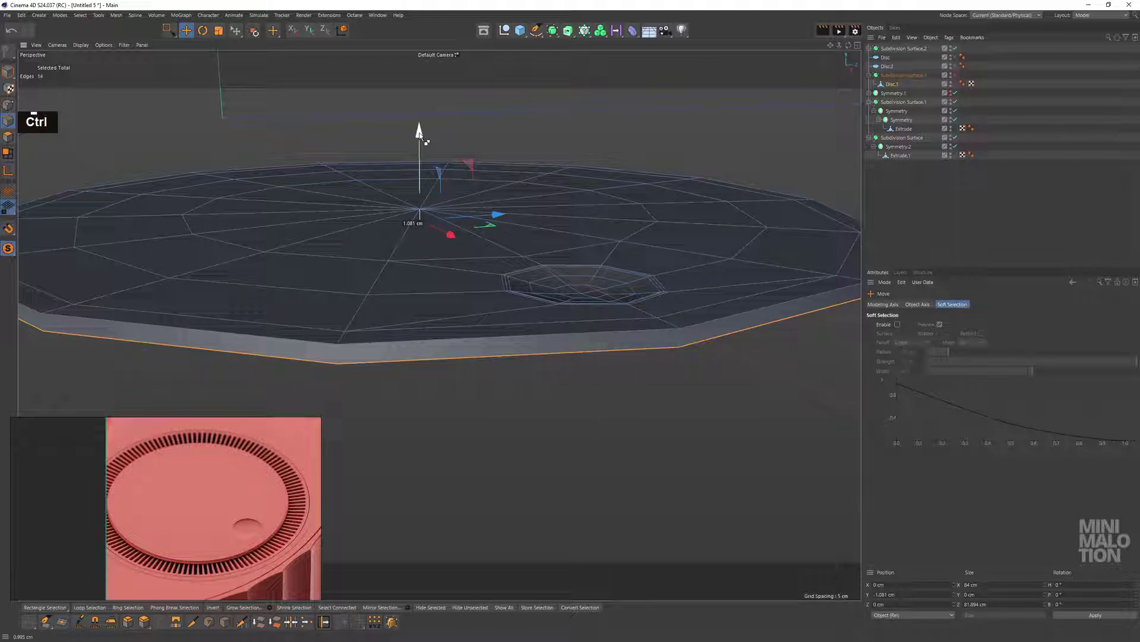
click(540, 257)
middle_click(561, 223)
click(587, 191)
Extrude the selected rim edges with a negative offset
right_click(709, 229)
double_click(829, 179)
right_click(769, 180)
double_click(756, 219)
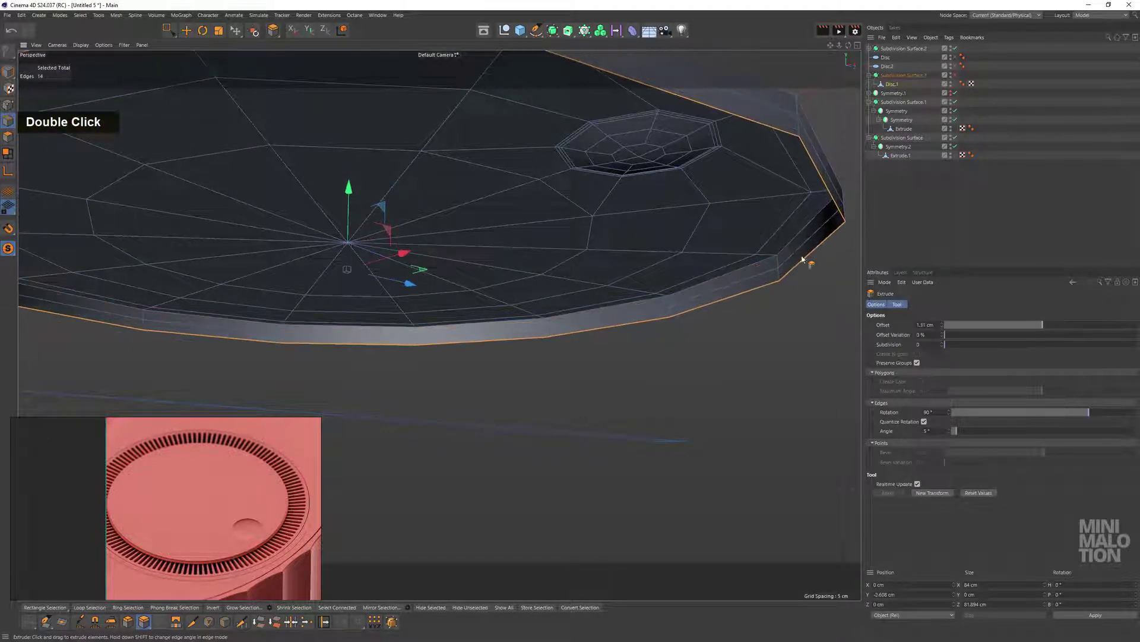
key(ctrl+z)
text(0)
key(Return)
key(ctrl+z)
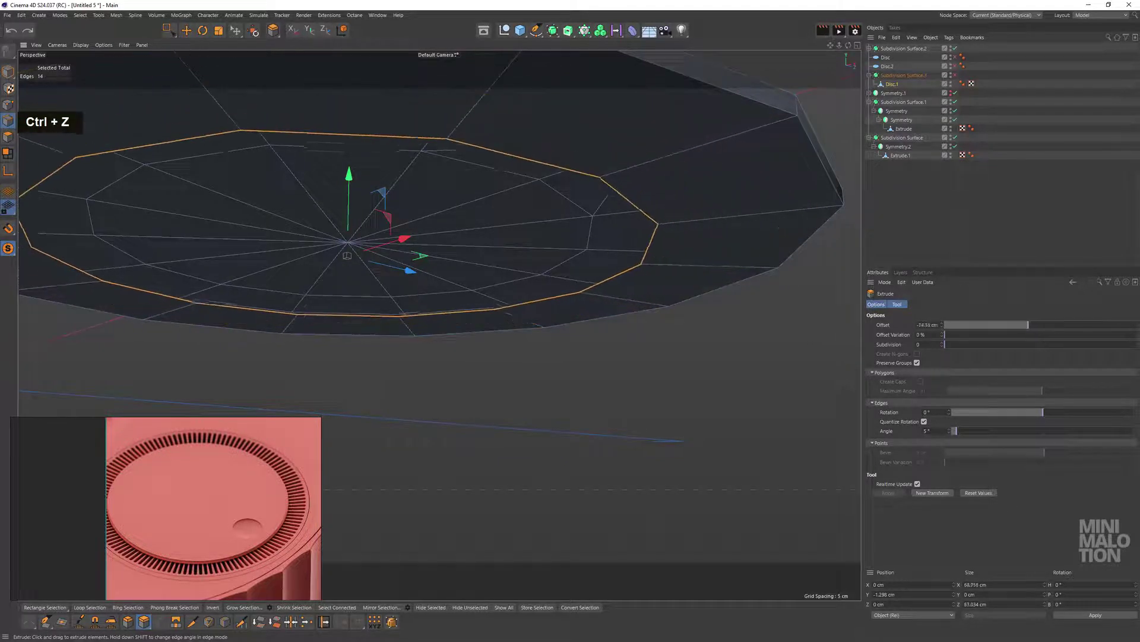
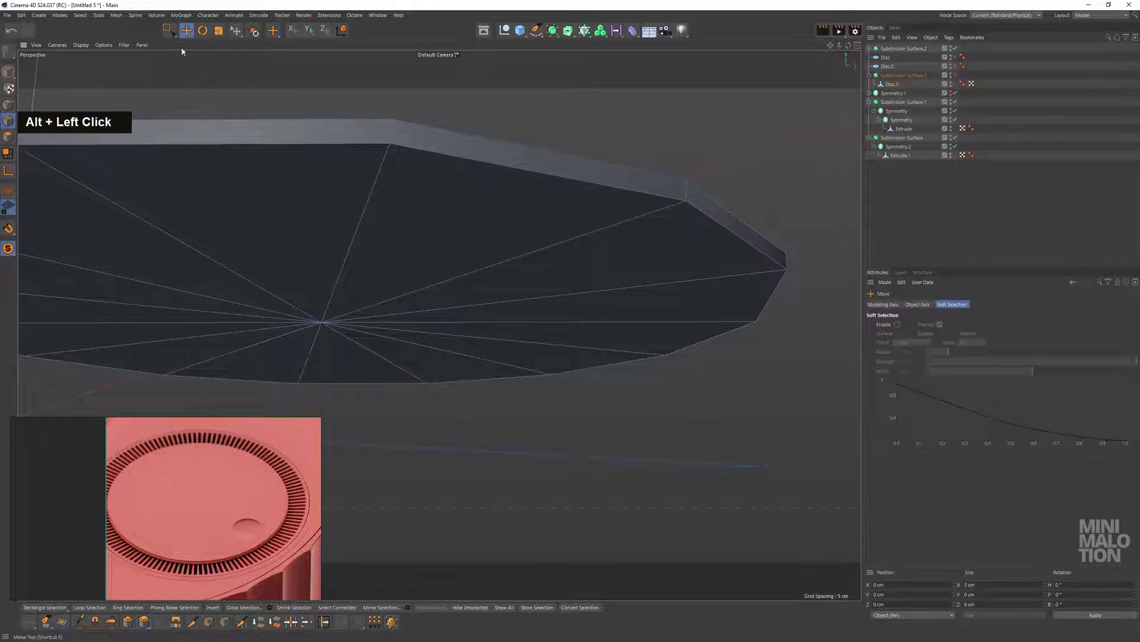
Bevel the rim edge loops with a 0.42 cm offset
double_click(624, 194)
click(670, 177)
double_click(670, 177)
click(687, 212)
right_click(761, 231)
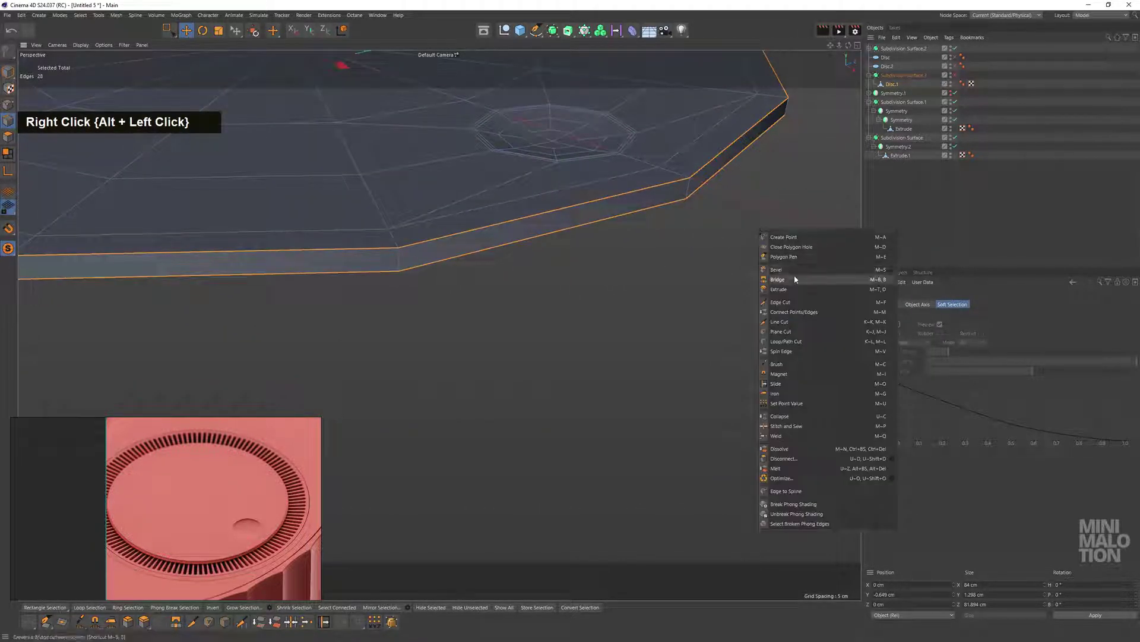
scroll(up, 3)
click(689, 235)
double_click(921, 328)
middle_click(514, 233)
click(549, 261)
key(ctrl+z)
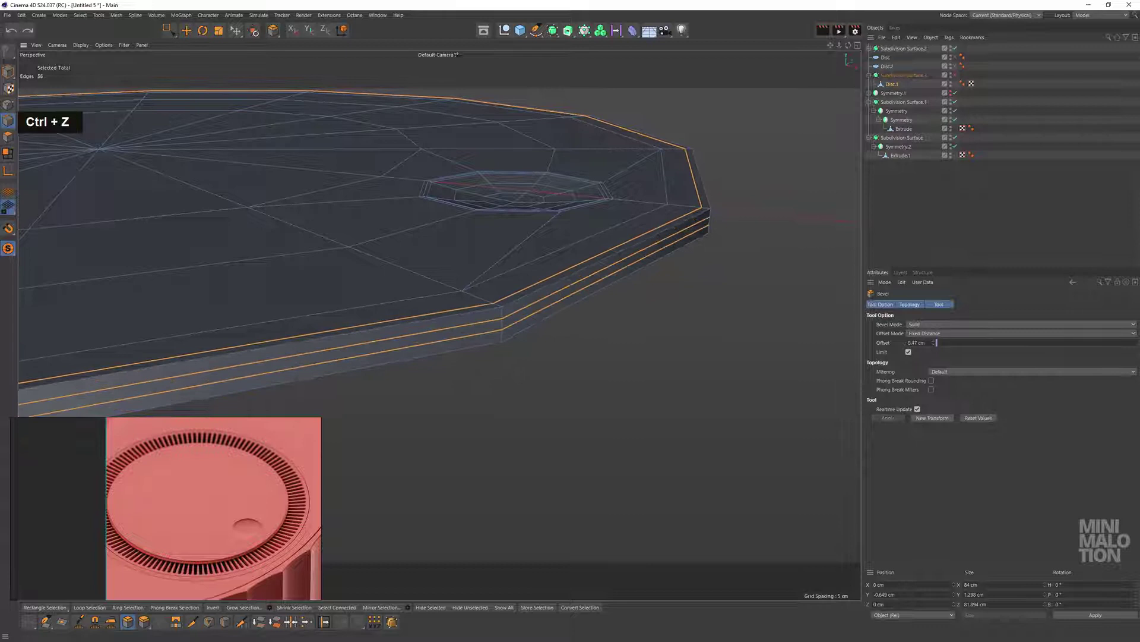
click(513, 265)
middle_click(505, 224)
click(527, 222)
key(ctrl+z)
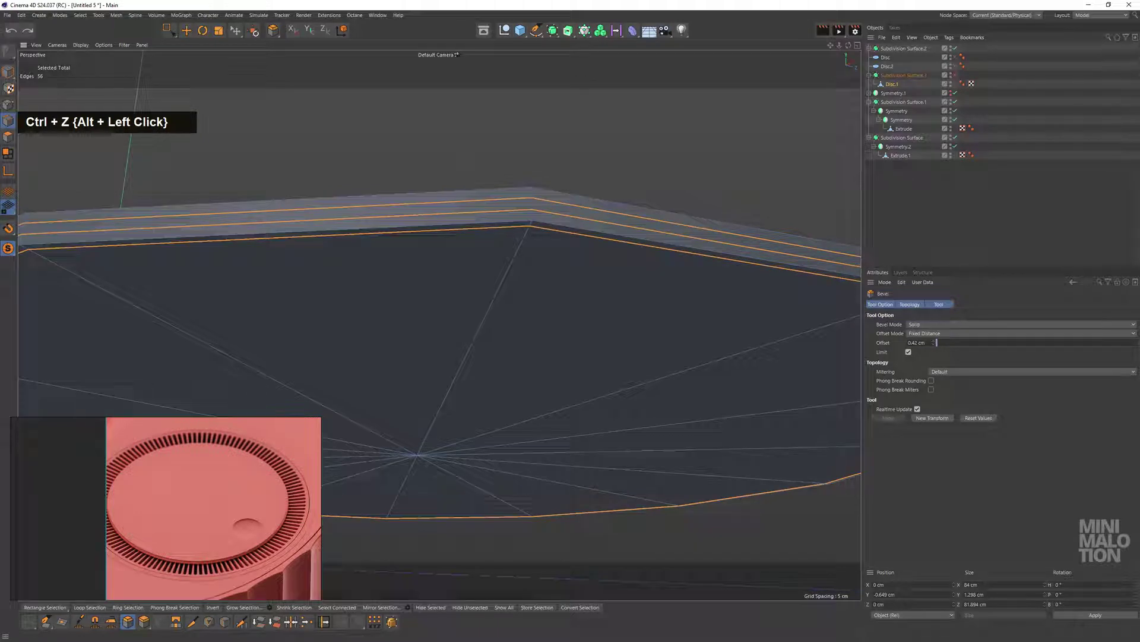
Add Loop/Path Cut loops across the disc's top face
click(571, 175)
right_click(593, 157)
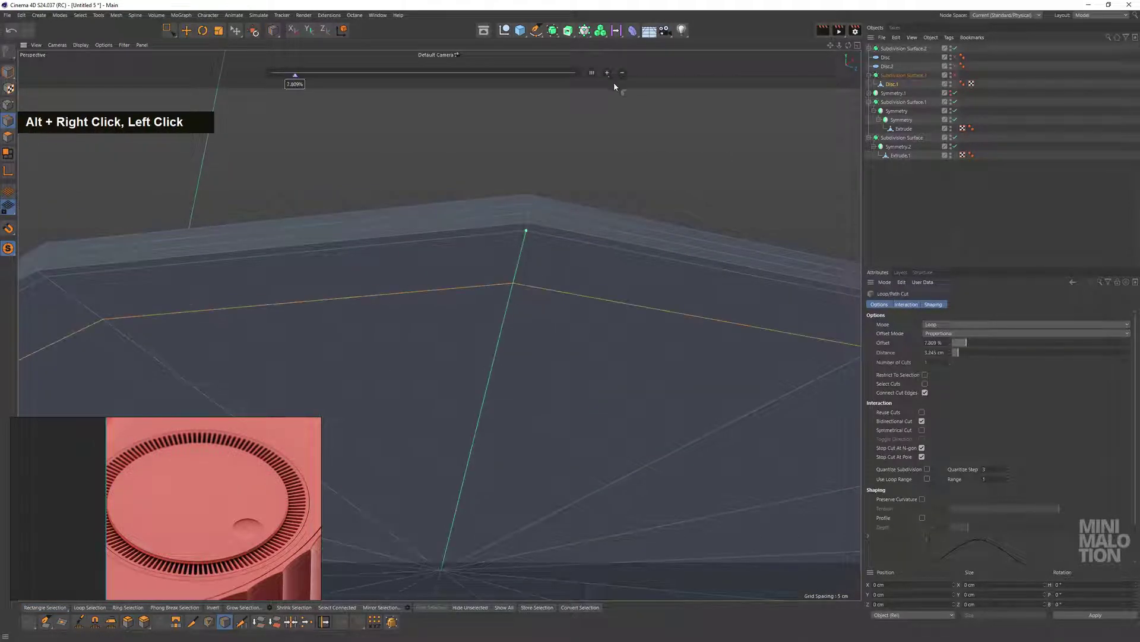
double_click(609, 75)
click(560, 226)
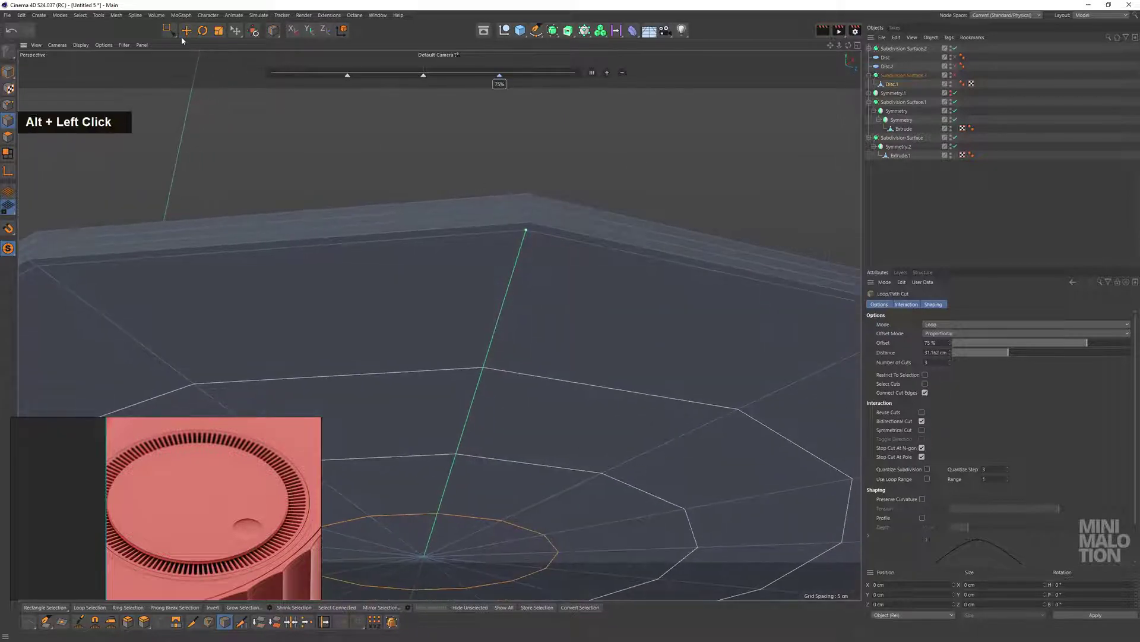
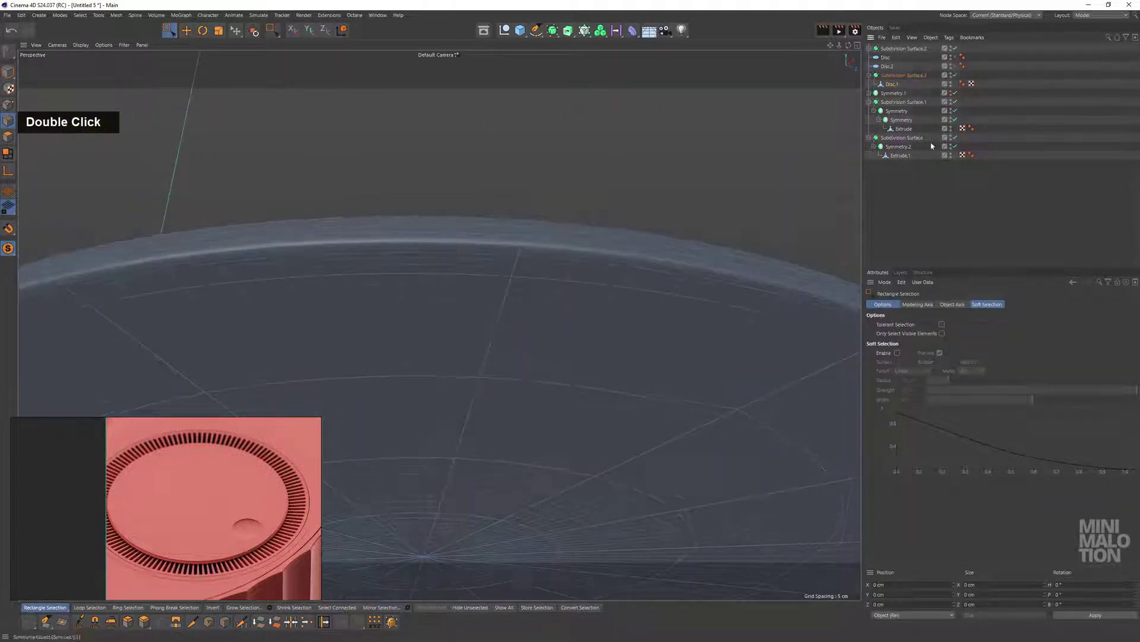
Select the slotted disc and bring it over the container's top surface
scroll(down, 3)
click(576, 281)
scroll(down, 3)
scroll(up, 3)
click(589, 299)
scroll(down, 3)
middle_click(606, 234)
click(575, 257)
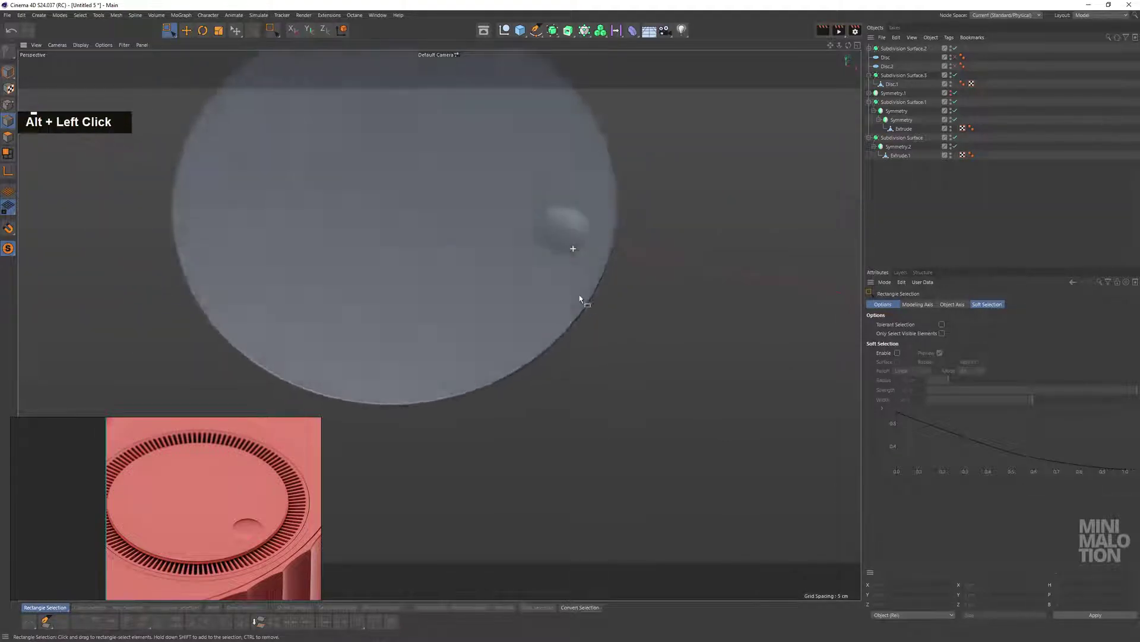
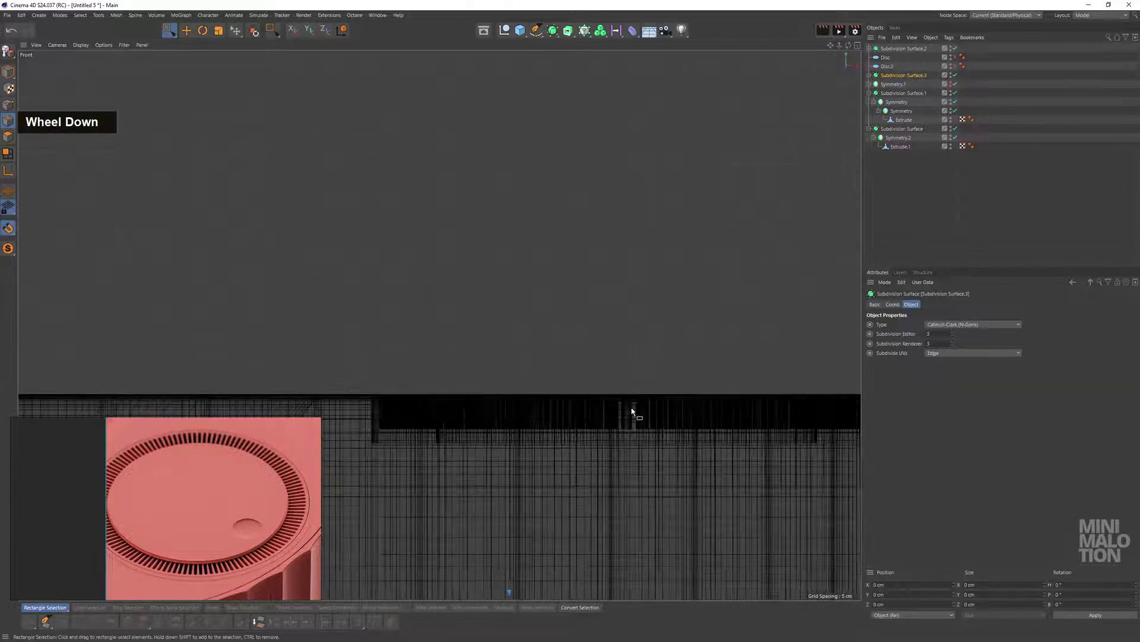
In the Front view vertex-snap the disc onto the top, adjust its scale and re-enable subdivision
middle_click(642, 453)
scroll(down, 3)
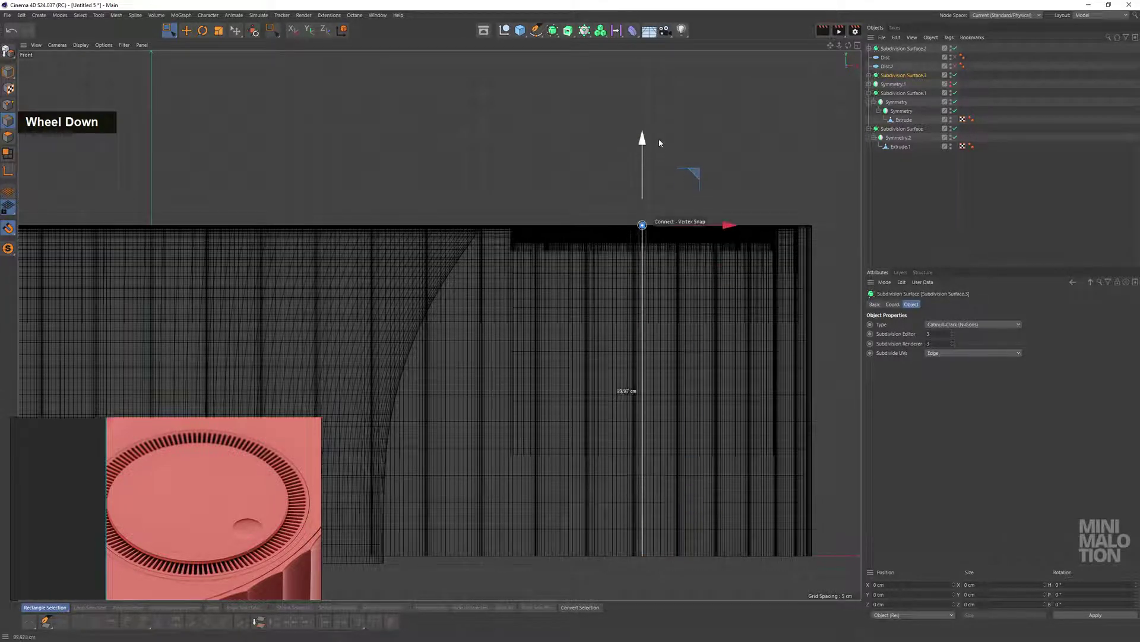
scroll(up, 3)
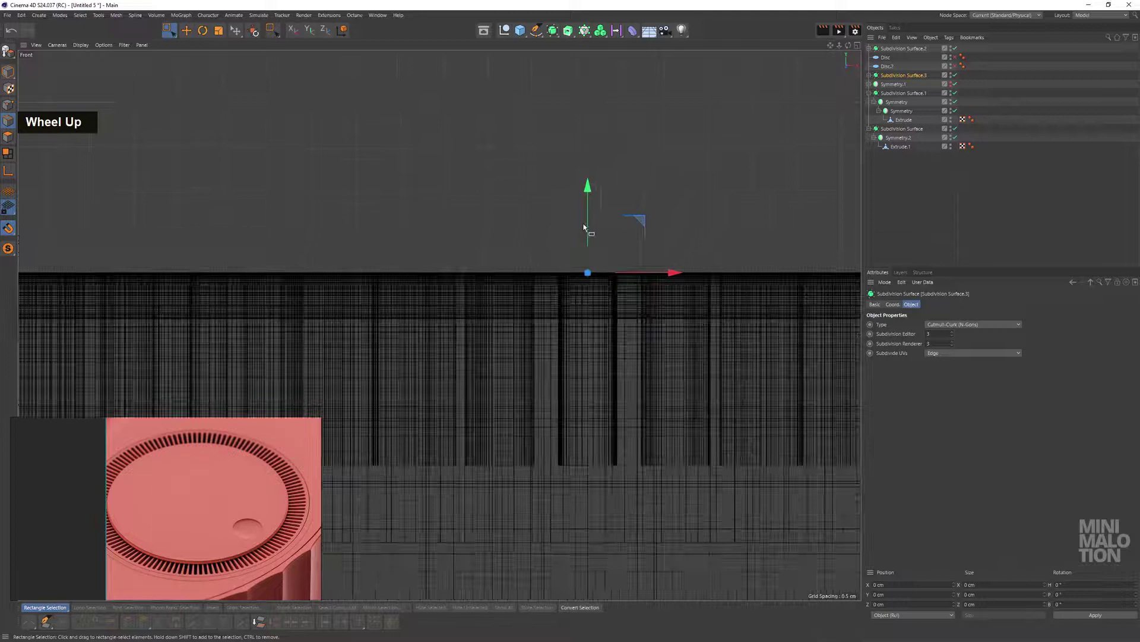
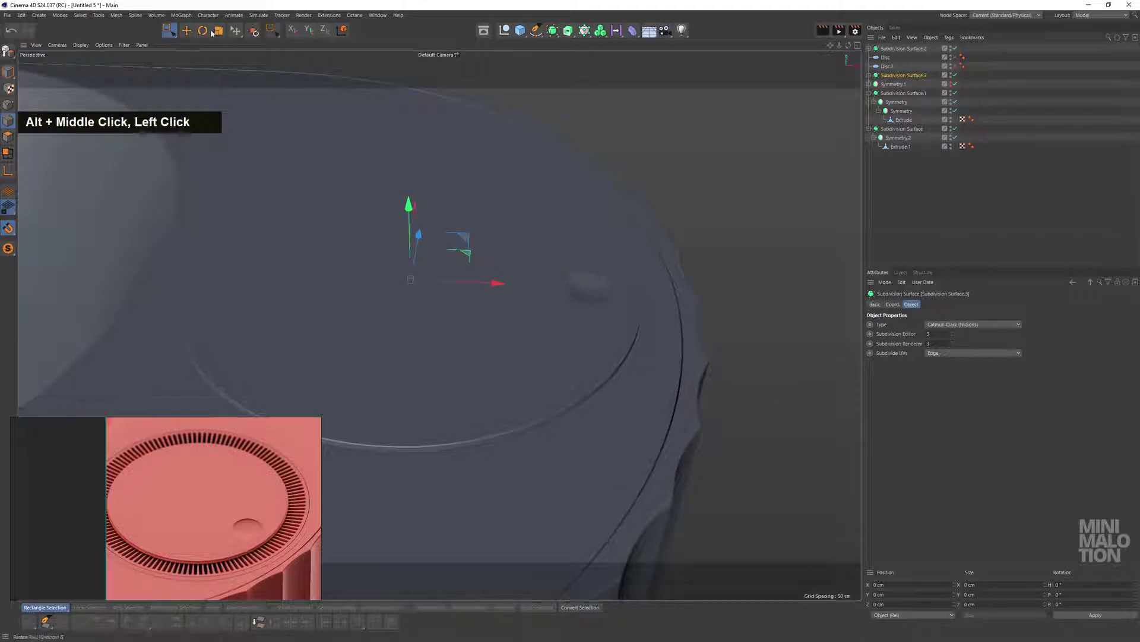
double_click(601, 114)
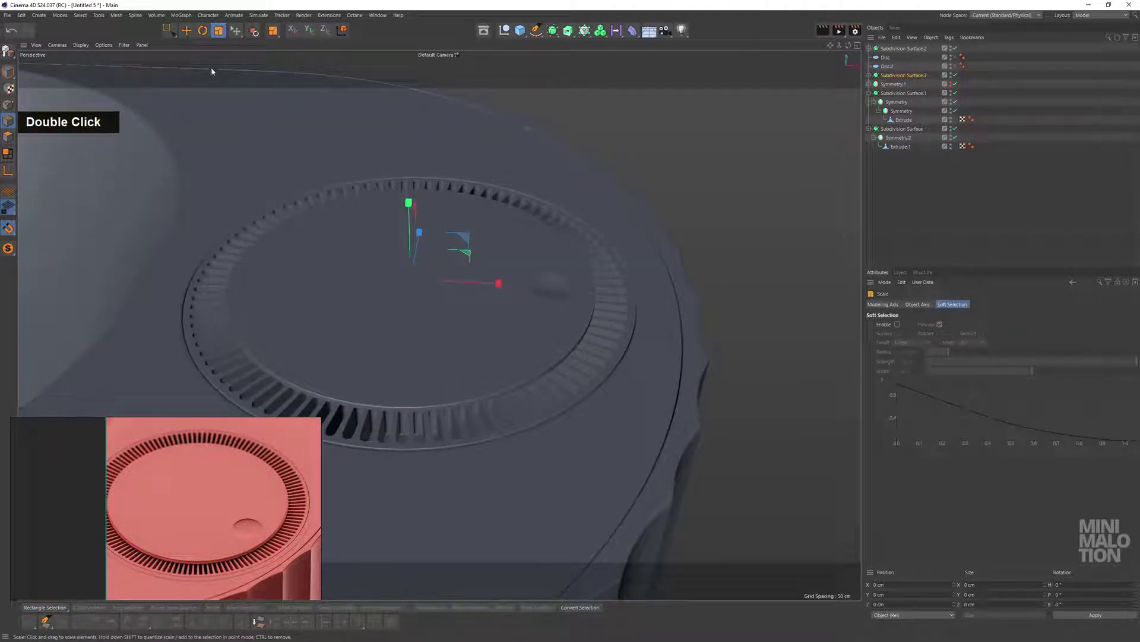
scroll(down, 3)
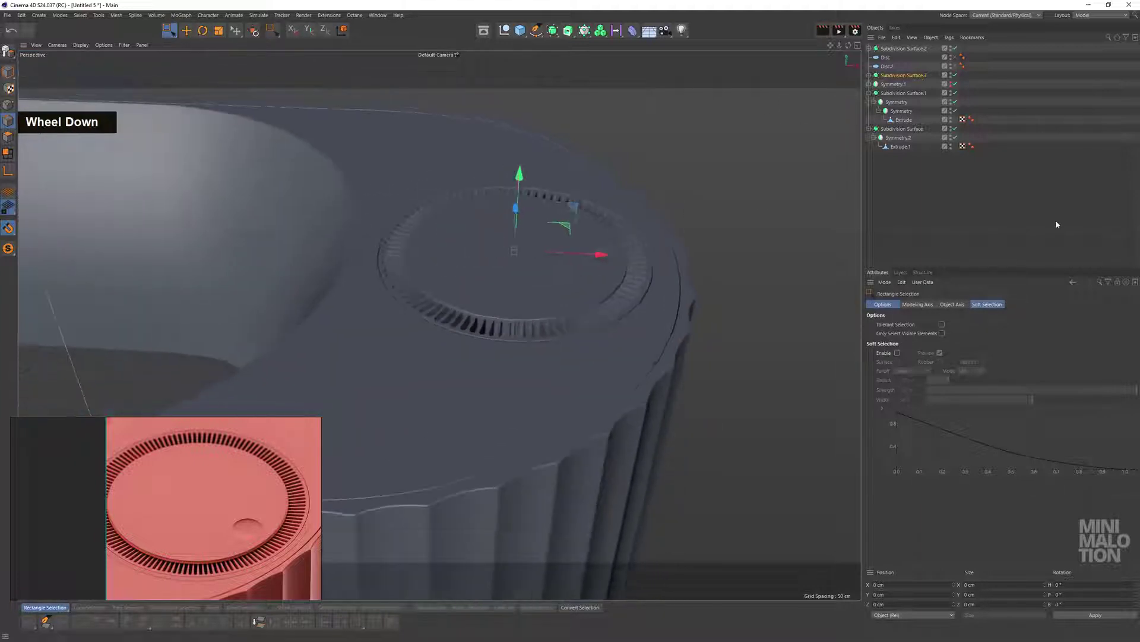
click(575, 258)
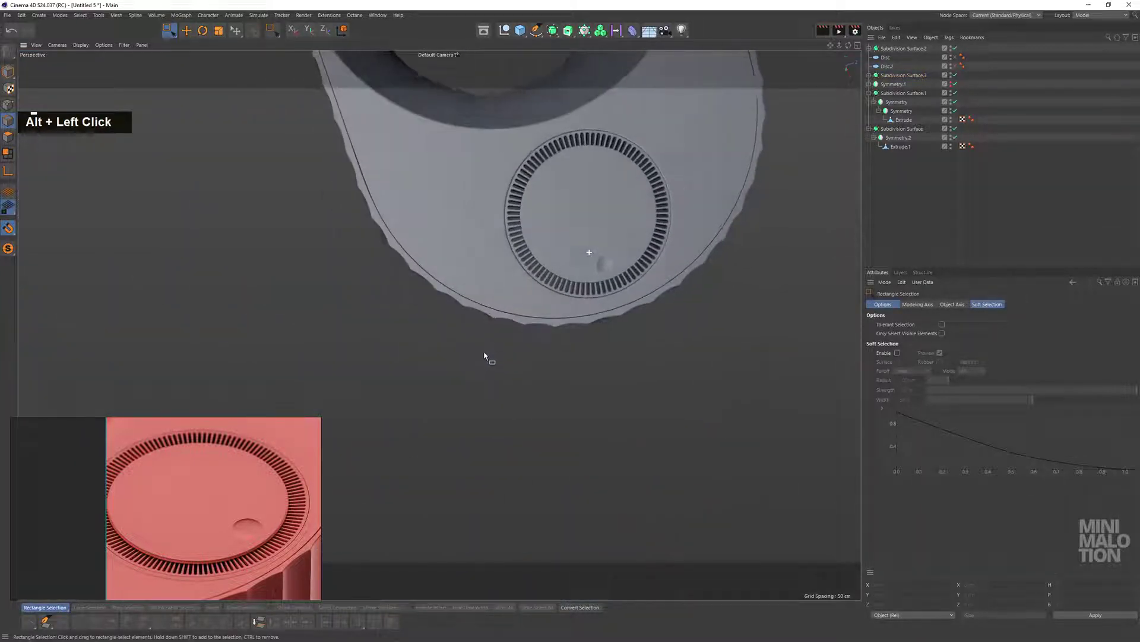
scroll(down, 3)
middle_click(515, 307)
click(677, 324)
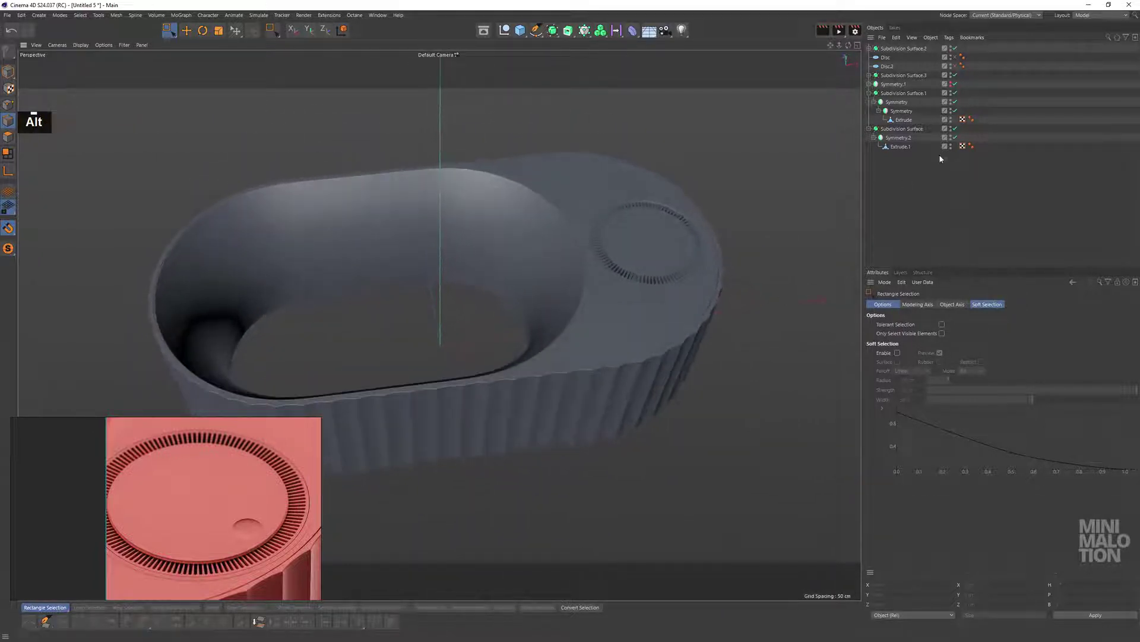
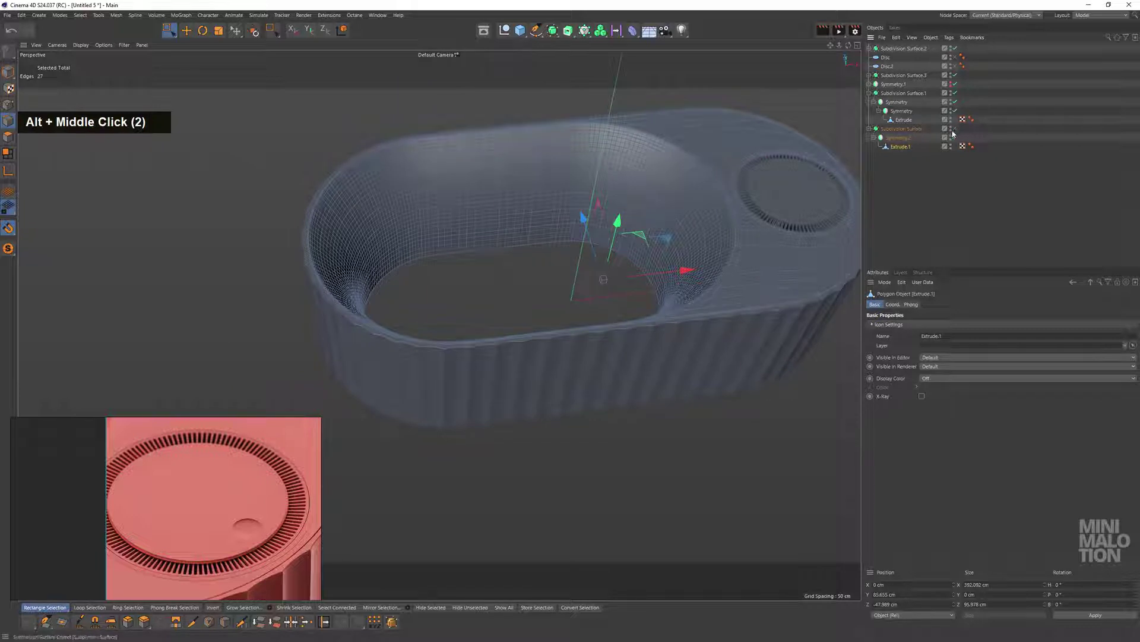
Select Extrude.1's bottom edge loop and pull it downward into an oval foot
click(658, 285)
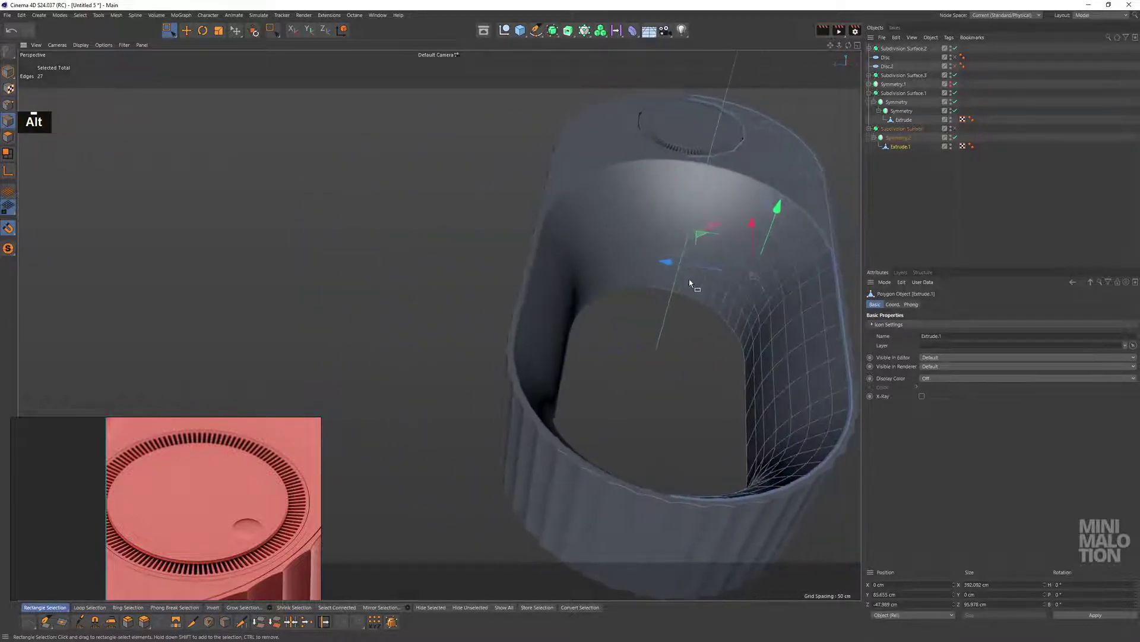
double_click(682, 296)
middle_click(594, 262)
click(566, 170)
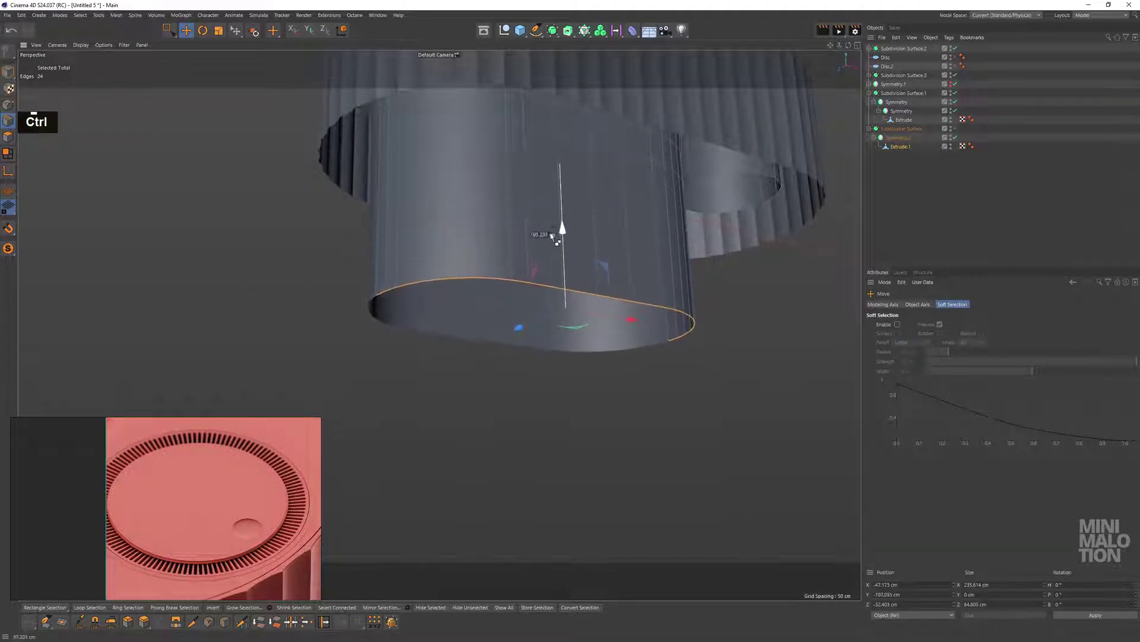
middle_click(541, 258)
click(563, 221)
Reorder the object list and check the extended base below the fluted body
double_click(901, 95)
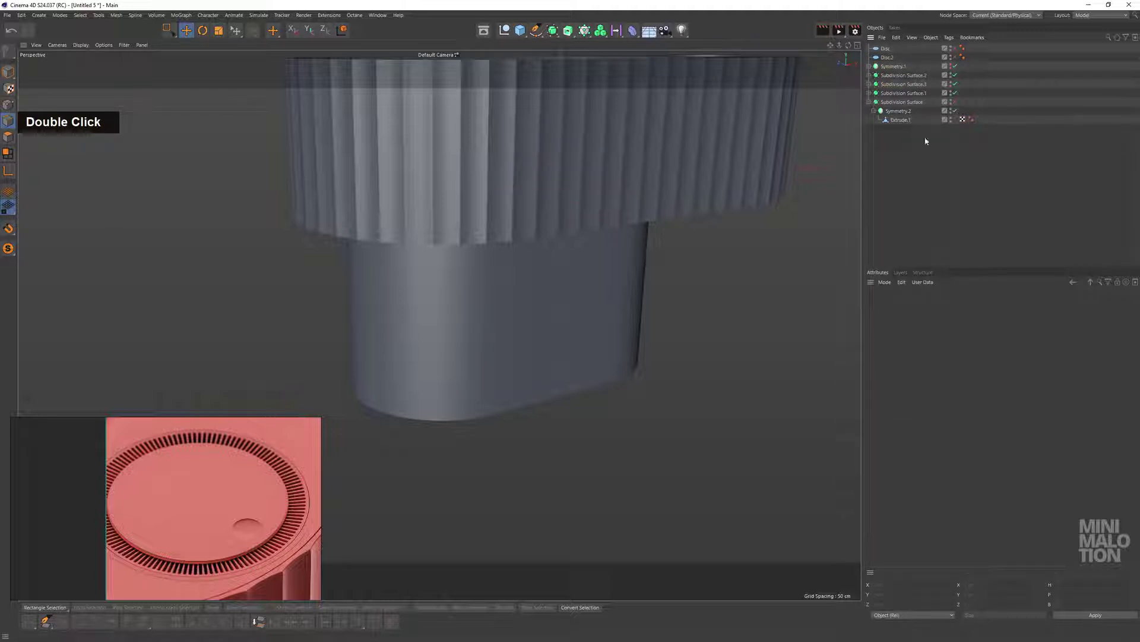
scroll(down, 3)
middle_click(623, 171)
click(595, 259)
middle_click(634, 275)
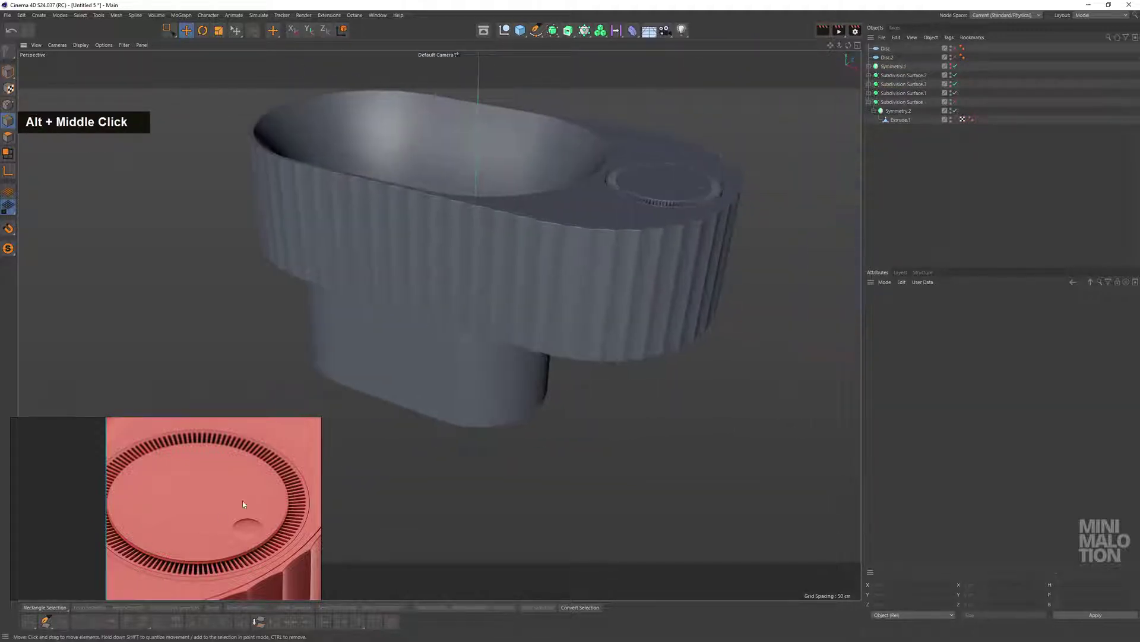
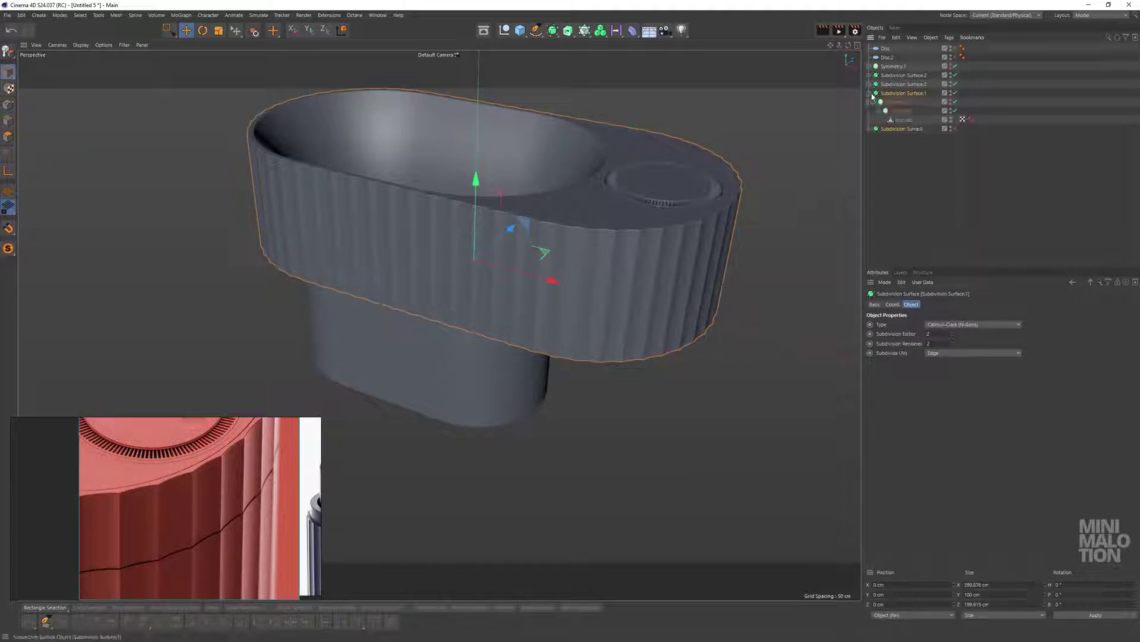
Select the edge loops running around the fluted wall
middle_click(651, 255)
scroll(up, 3)
click(634, 244)
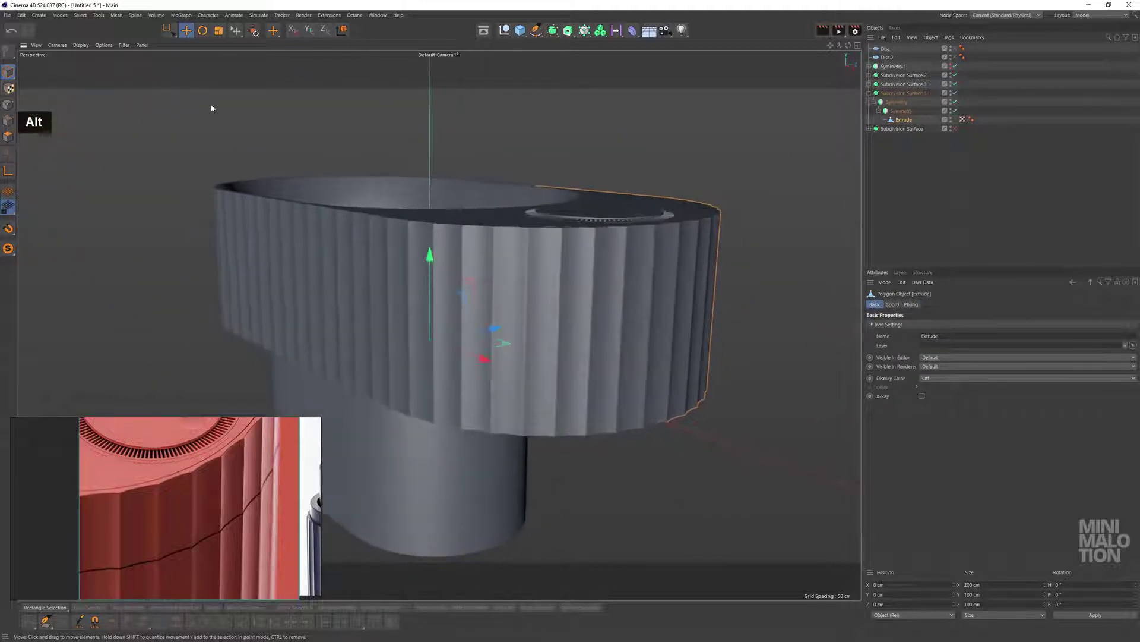
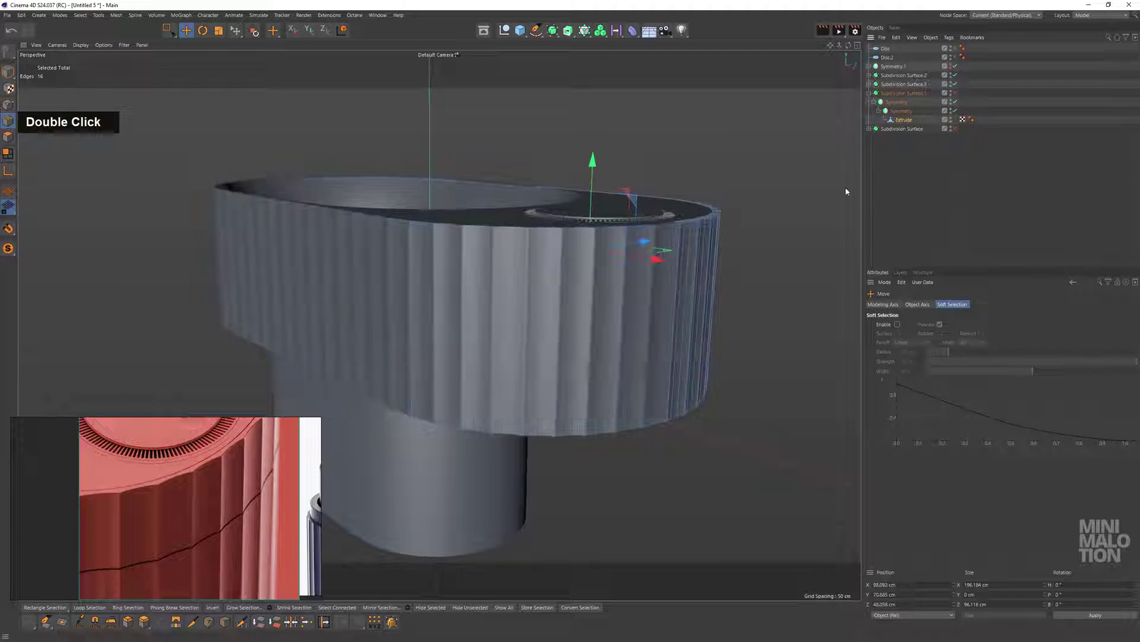
click(657, 398)
middle_click(636, 335)
click(551, 303)
double_click(556, 352)
middle_click(606, 305)
click(656, 314)
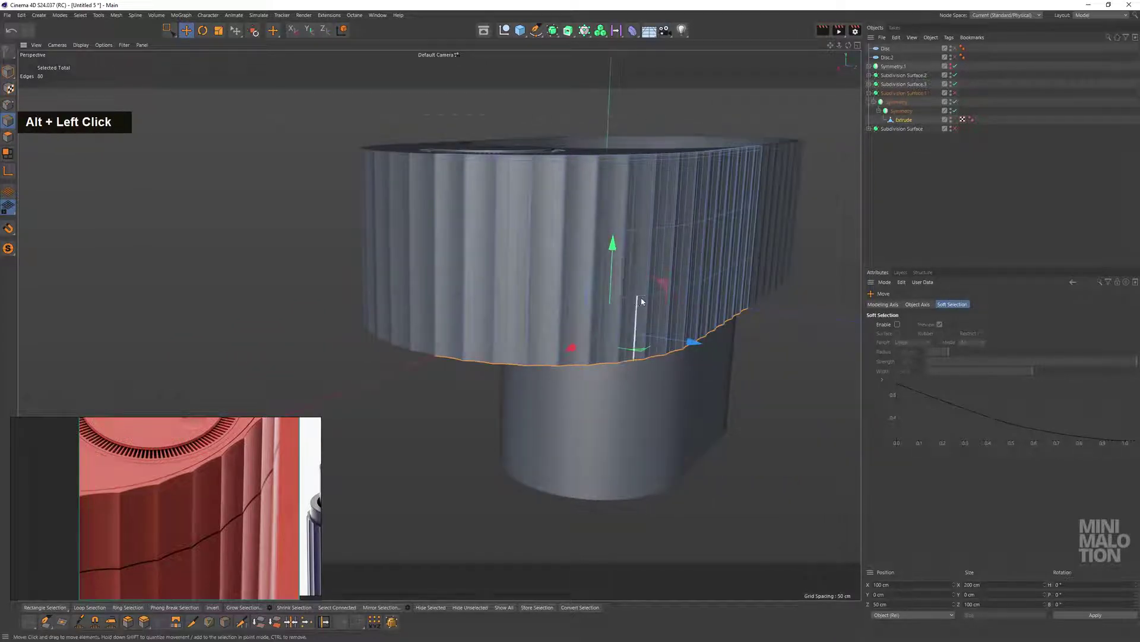
double_click(644, 301)
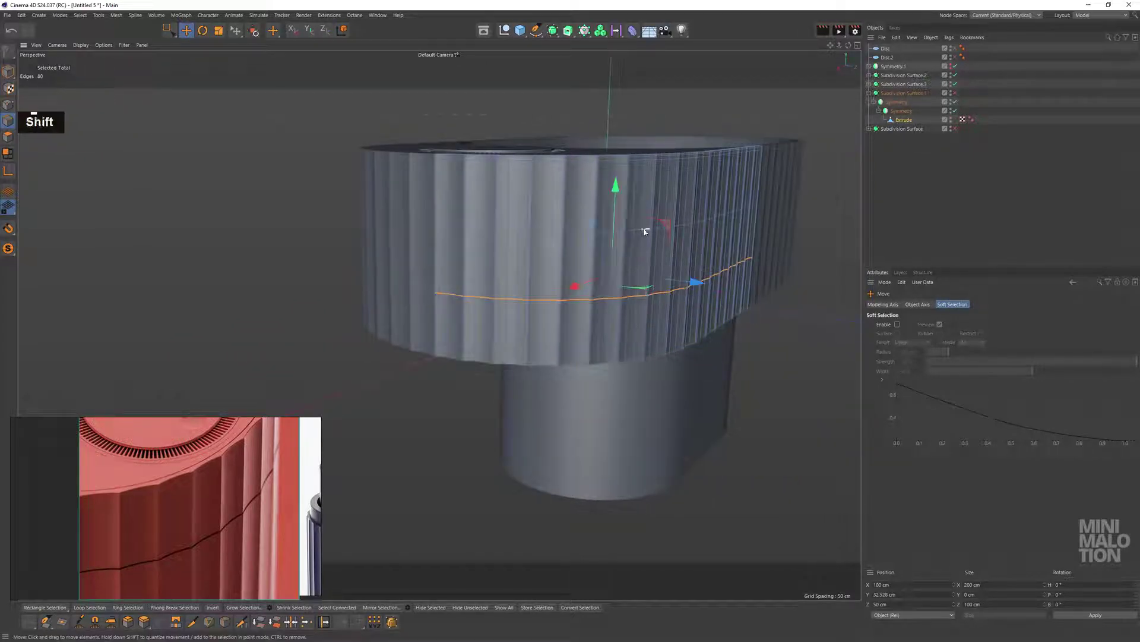
click(647, 231)
Move the edge loops up to sit just under the rim, leaving a thin fluted band
right_click(774, 194)
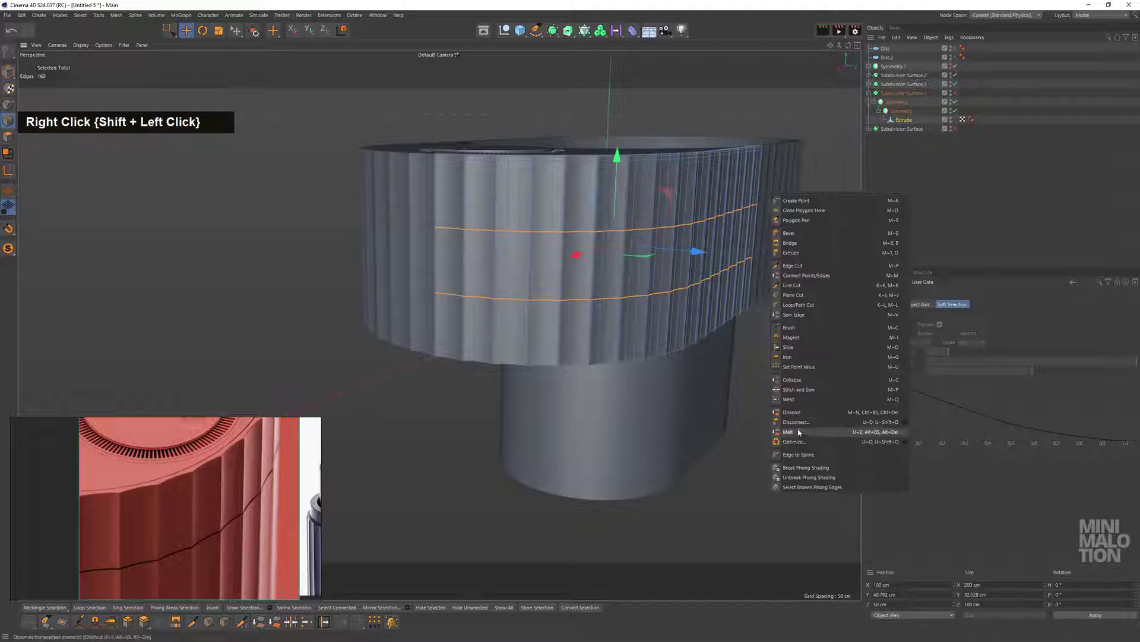
double_click(643, 361)
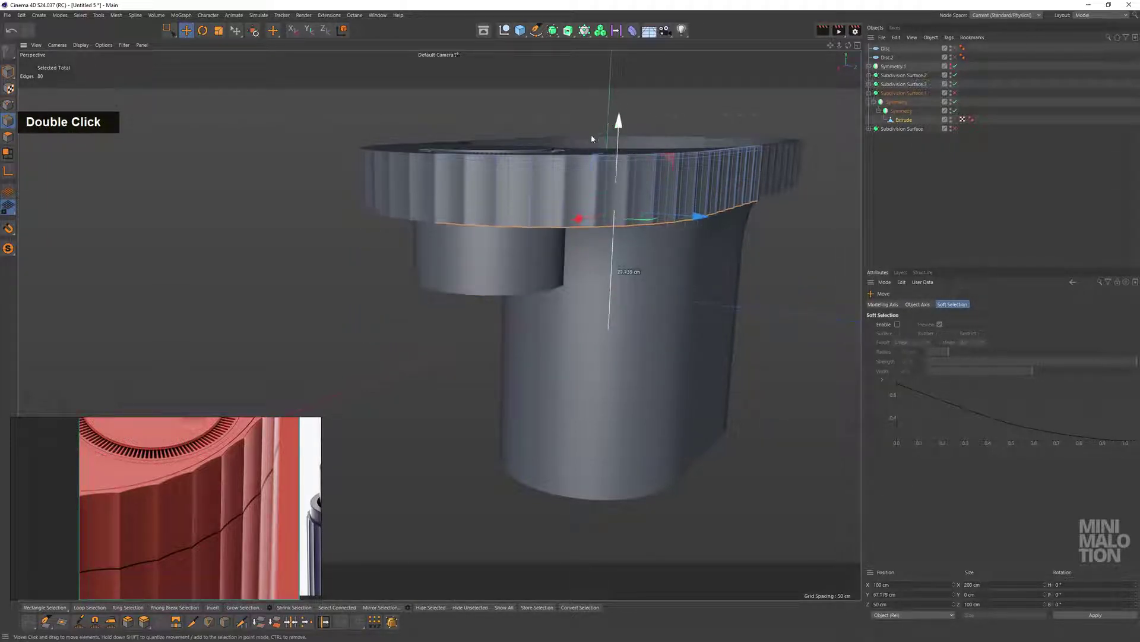
click(548, 157)
middle_click(518, 222)
click(505, 261)
middle_click(508, 276)
click(568, 230)
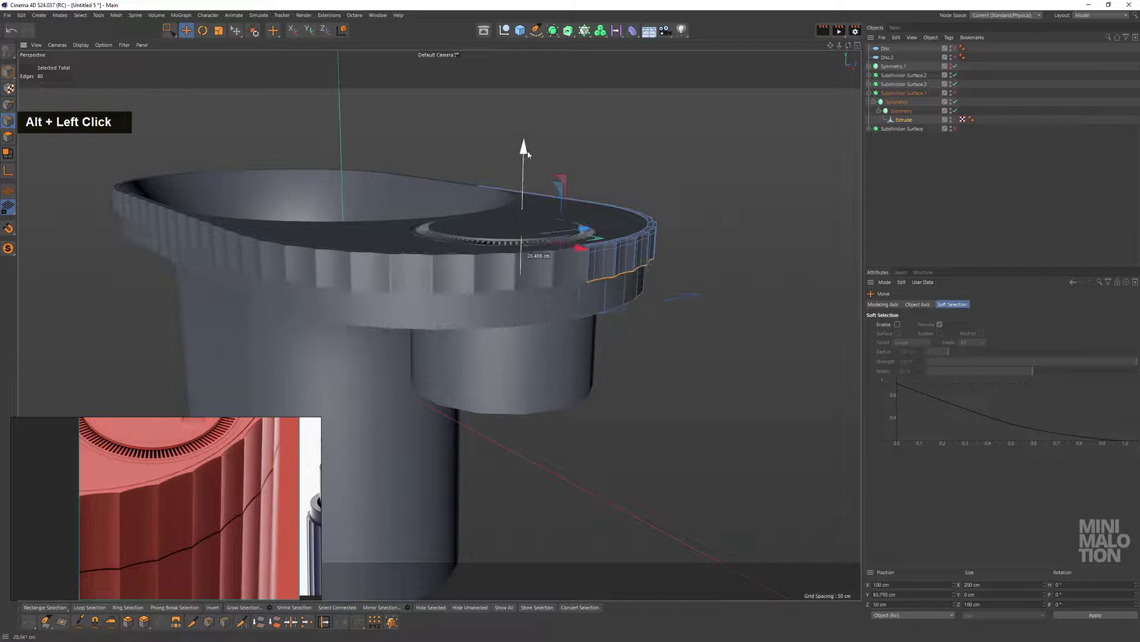
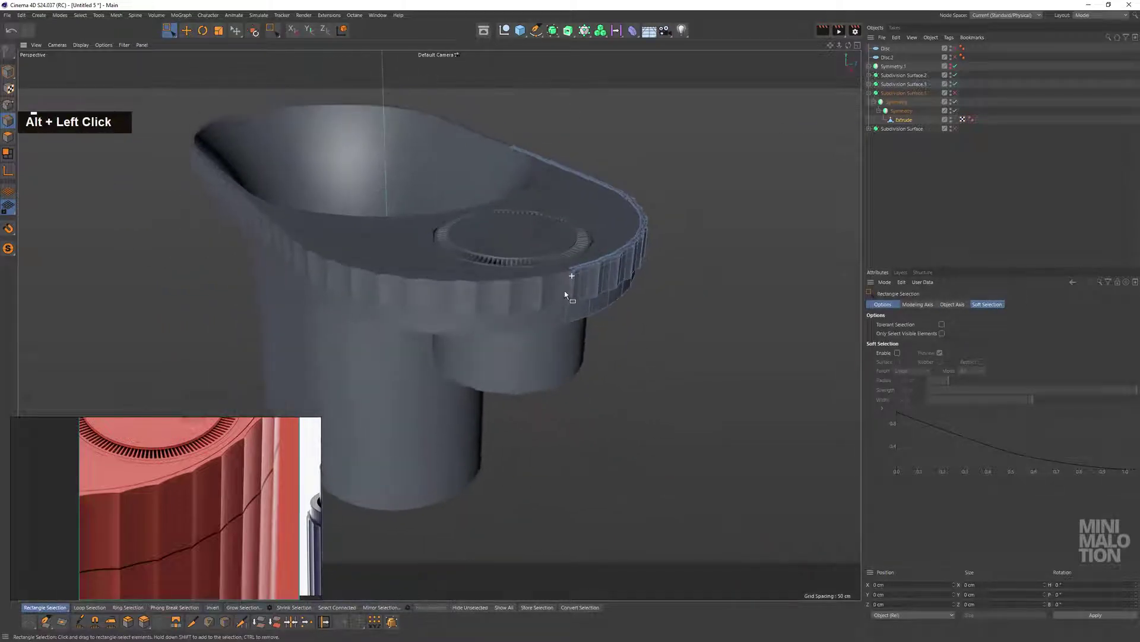
Inspect the thin rim band from the front view
middle_click(575, 313)
scroll(down, 3)
scroll(down, 3)
middle_click(739, 388)
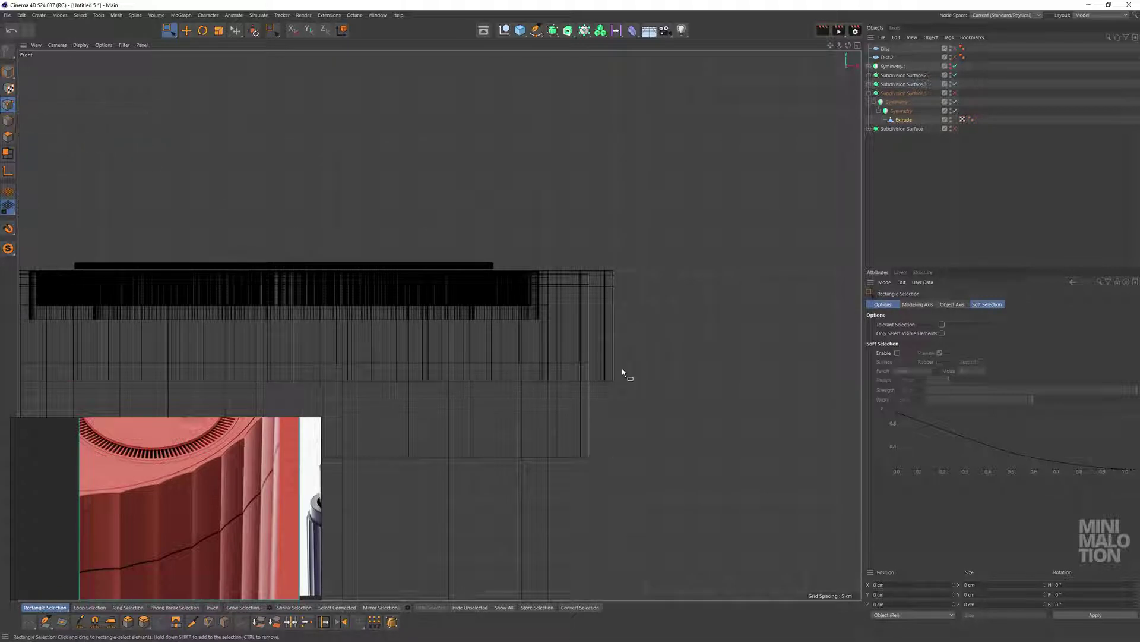
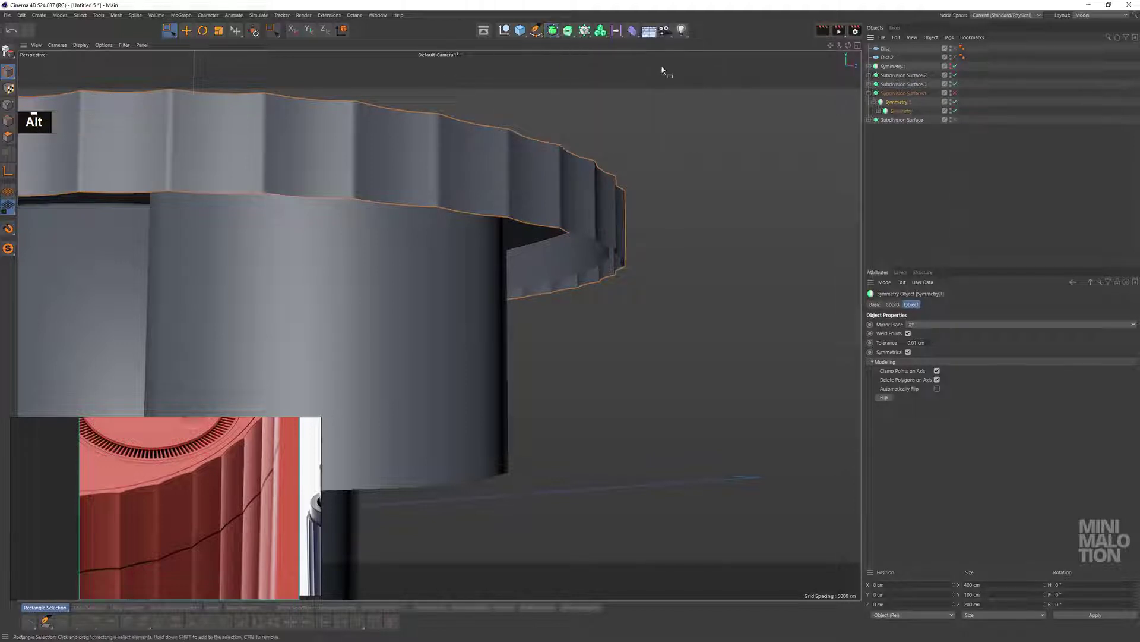
Move Extrude out of the nested mirrors under Subdivision Surface.1 and delete the extra Symmetry
scroll(down, 3)
double_click(928, 338)
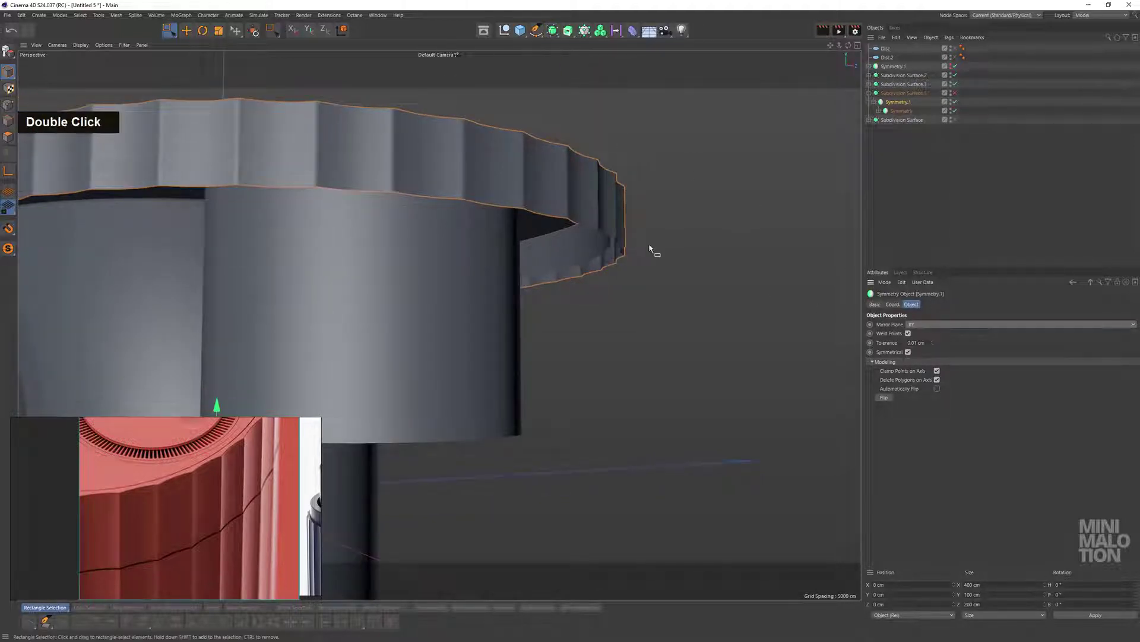
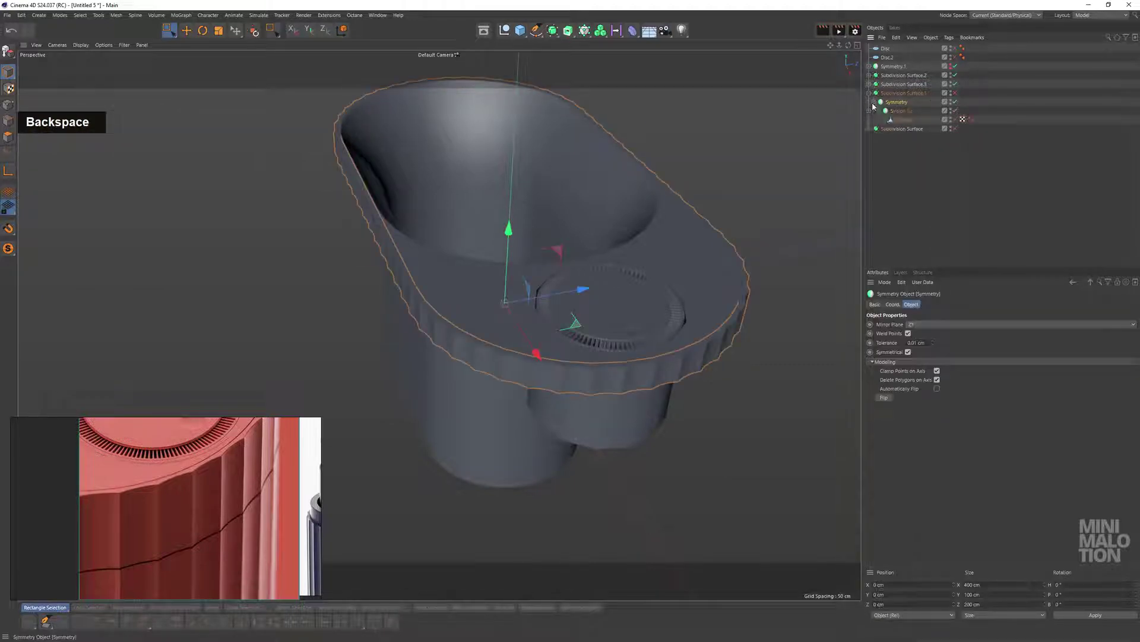
right_click(890, 104)
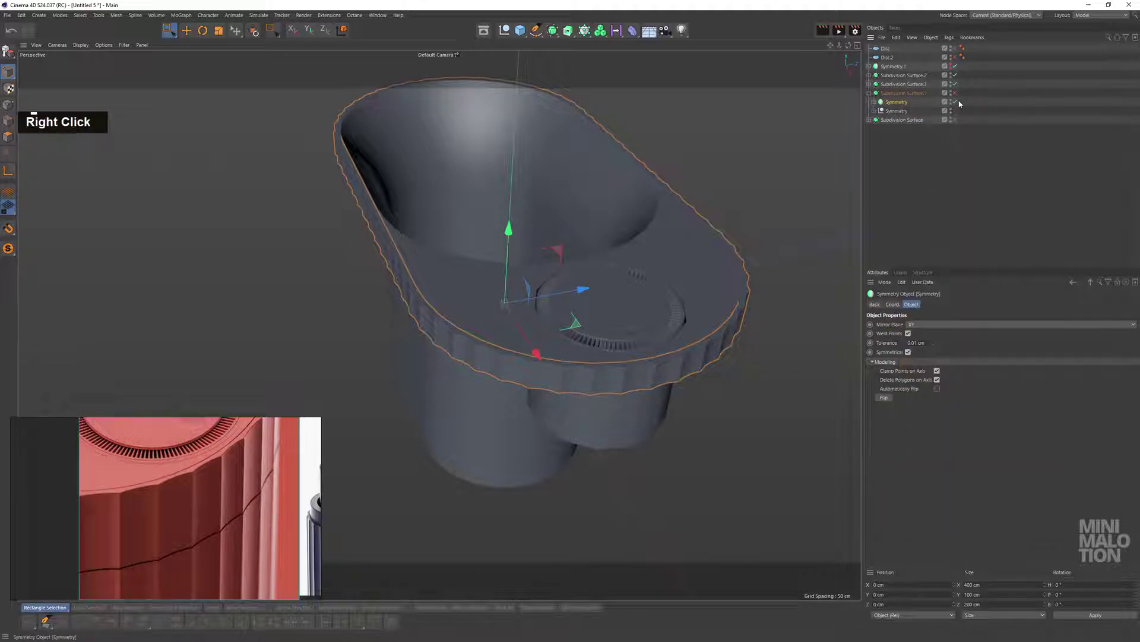
click(953, 106)
double_click(894, 130)
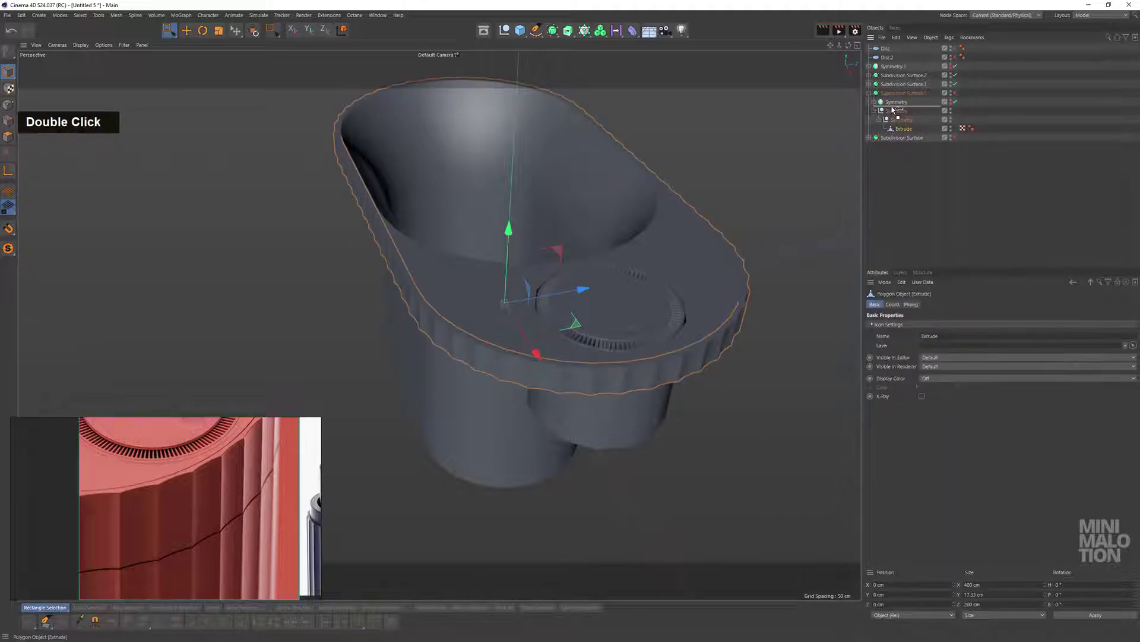
key(BackSpace)
scroll(down, 3)
click(554, 305)
middle_click(578, 290)
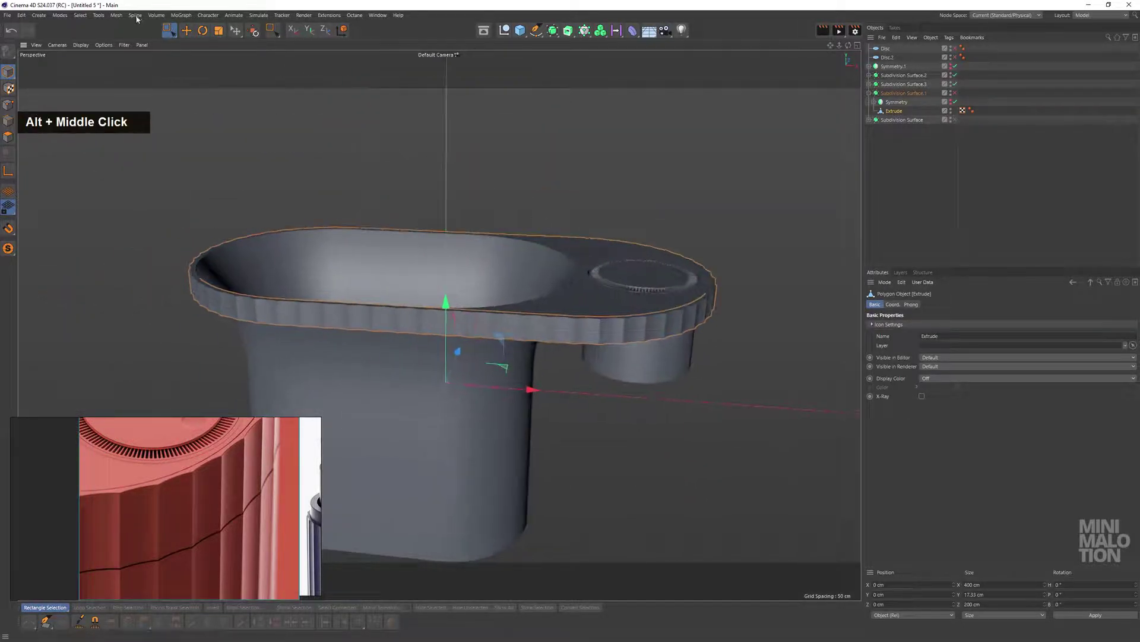
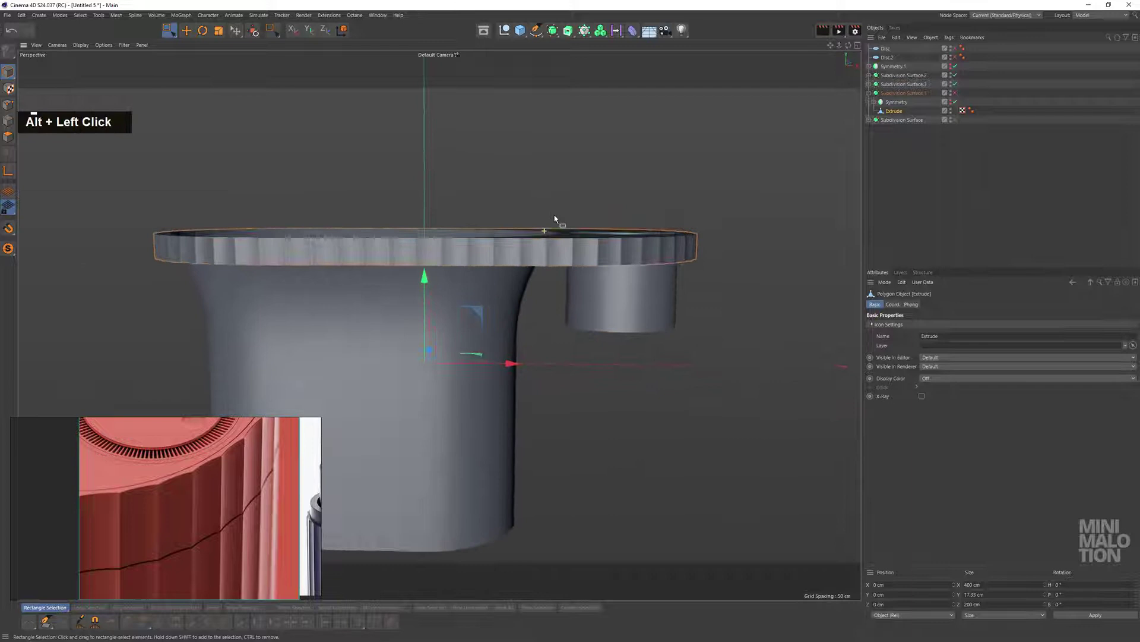
Recentre the rim mesh's axis to All Points with Axis Center from the front view
middle_click(638, 246)
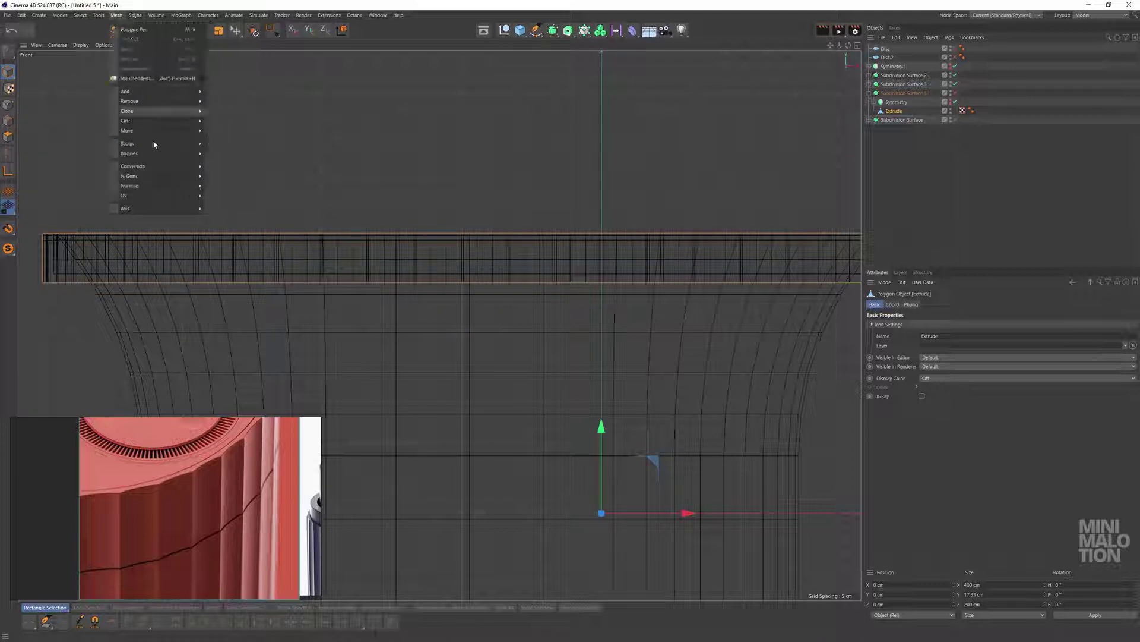
double_click(319, 295)
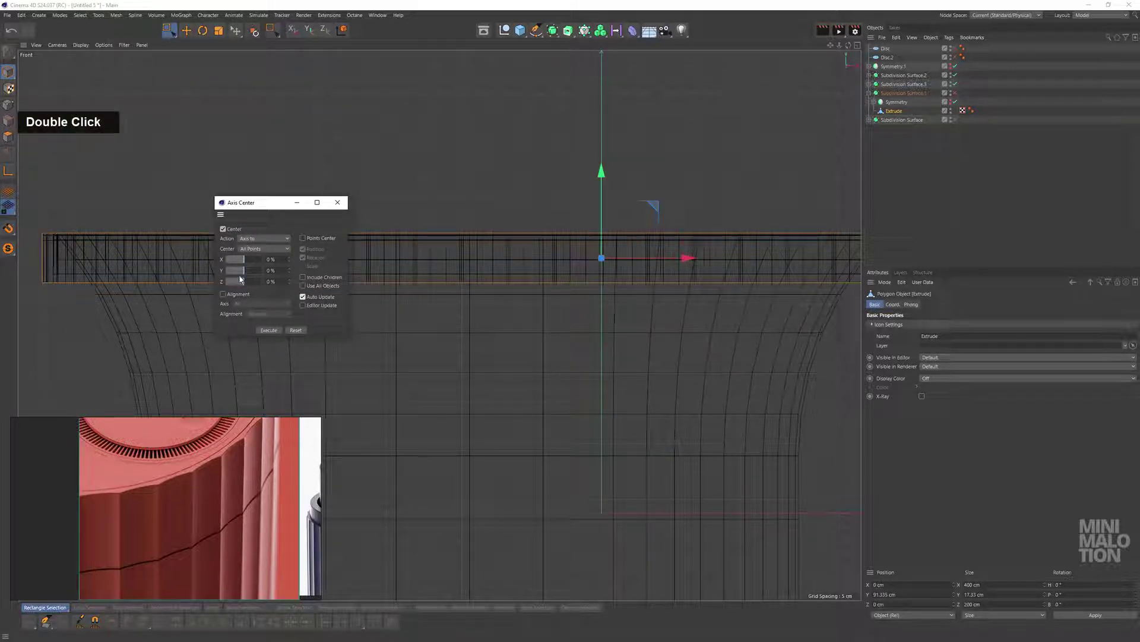
middle_click(322, 142)
click(441, 244)
Switch the display to Gouraud Shading (Lines) to show the rim wireframe
scroll(up, 3)
middle_click(473, 291)
click(524, 304)
text(nb)
scroll(up, 3)
text(nb)
middle_click(487, 381)
click(591, 368)
middle_click(614, 342)
click(557, 36)
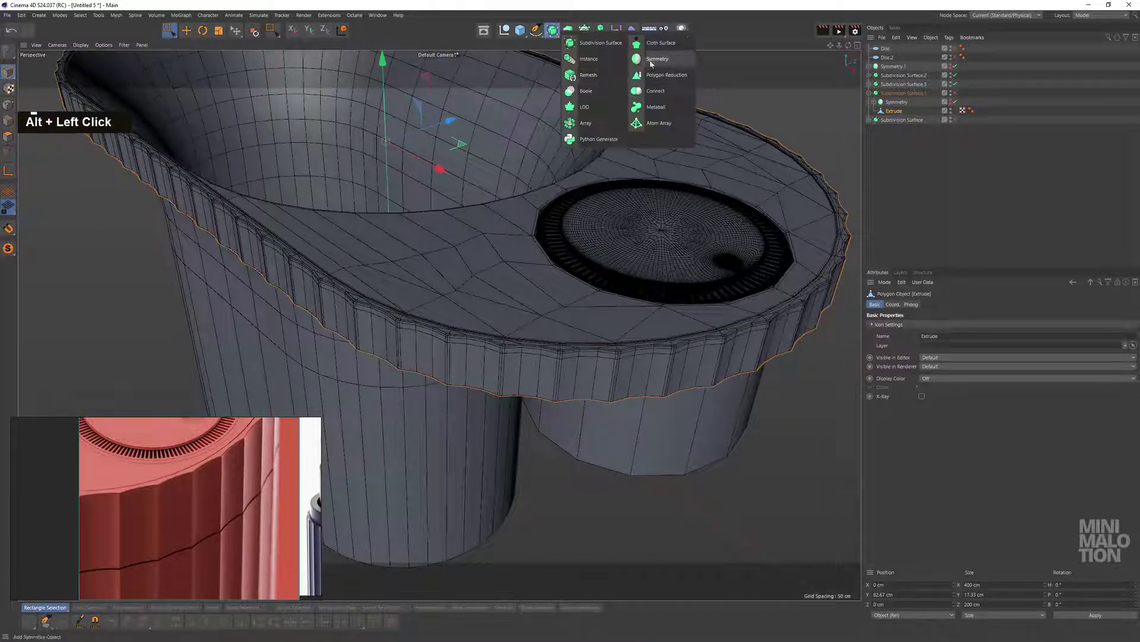
Add a second Symmetry with Mirror Plane XZ and place Extrude inside it
double_click(923, 339)
click(732, 330)
middle_click(626, 333)
scroll(up, 3)
click(691, 237)
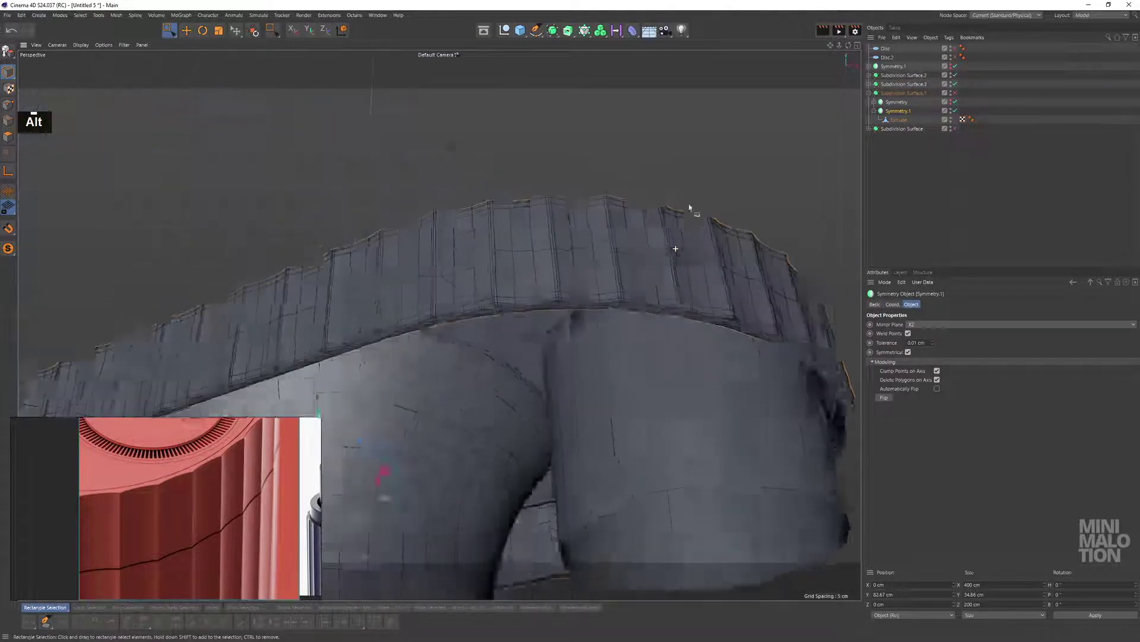
scroll(down, 3)
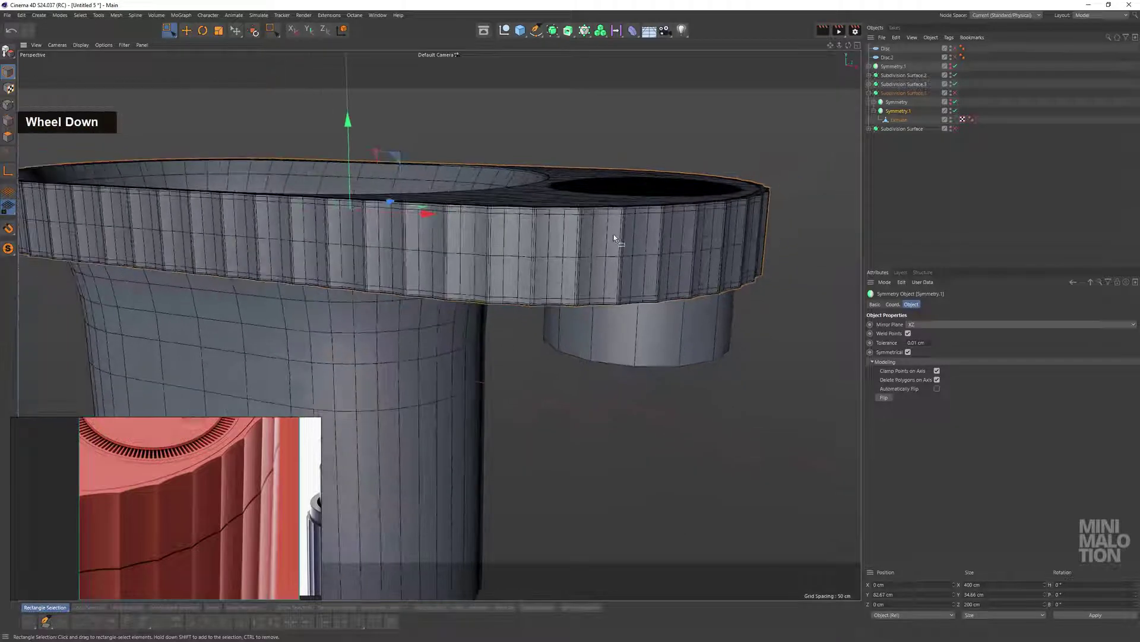
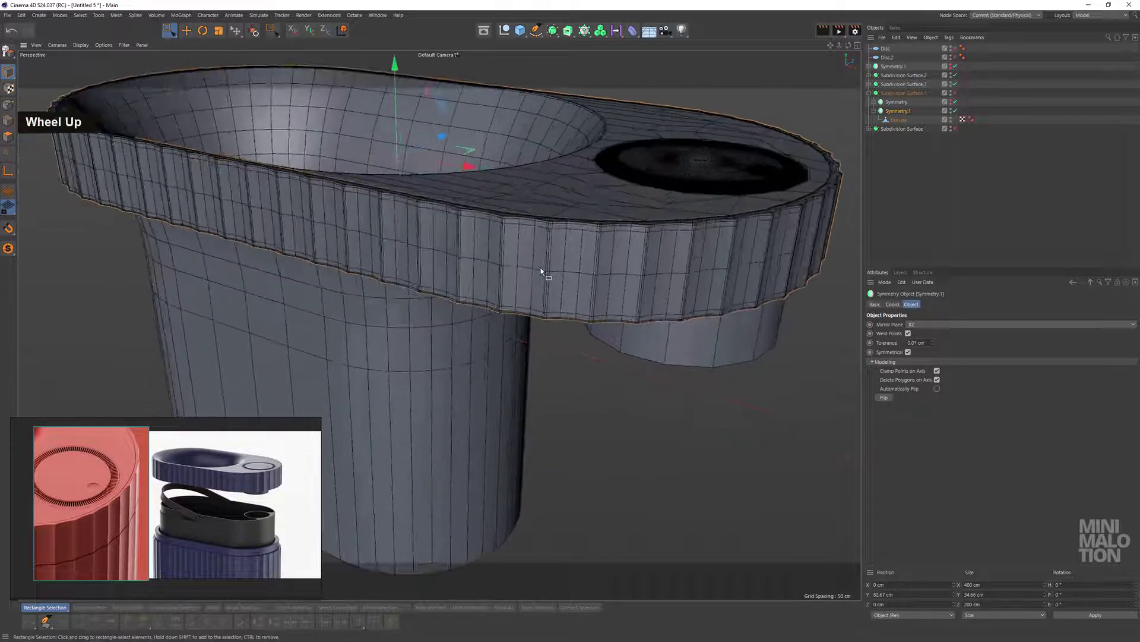
Select Symmetry.1 and start a Loop/Path Cut around the rim
click(563, 255)
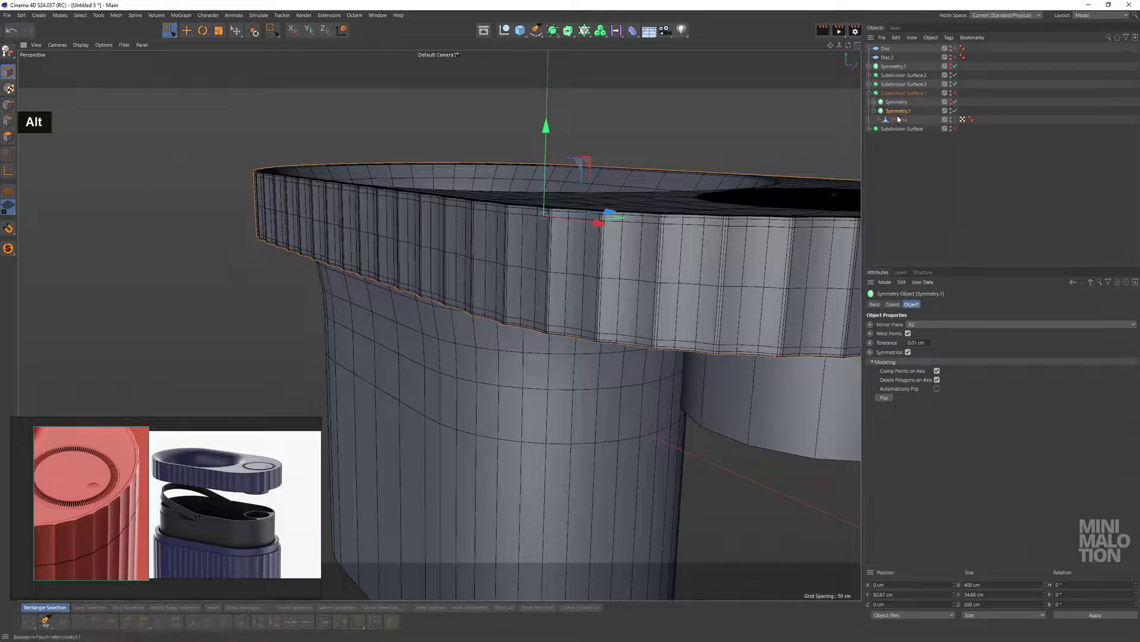
right_click(620, 164)
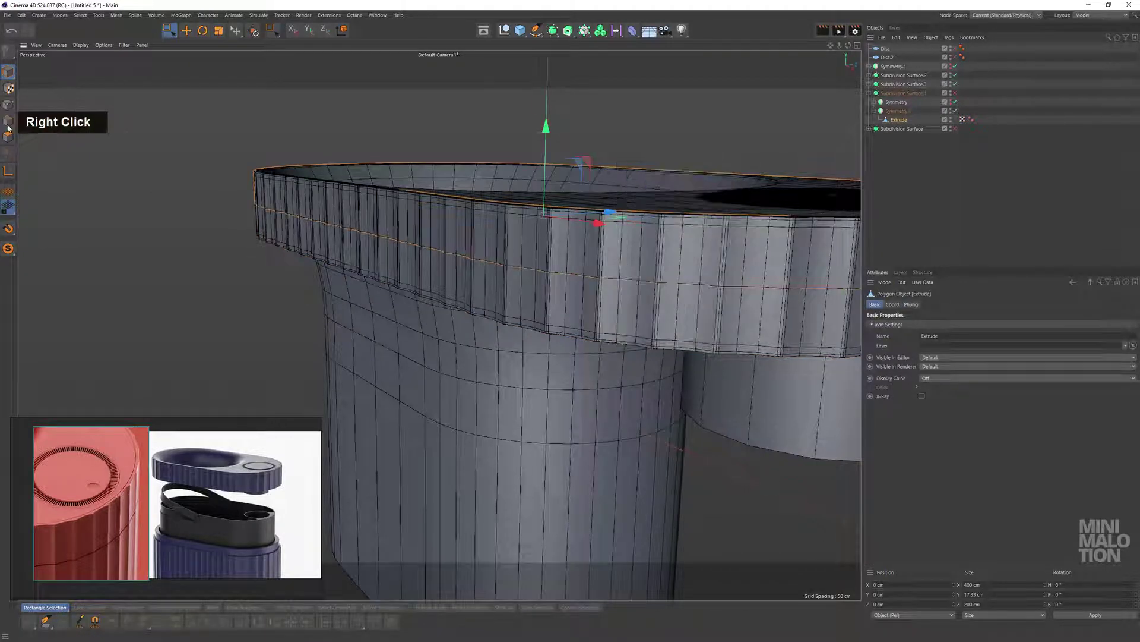
double_click(7, 121)
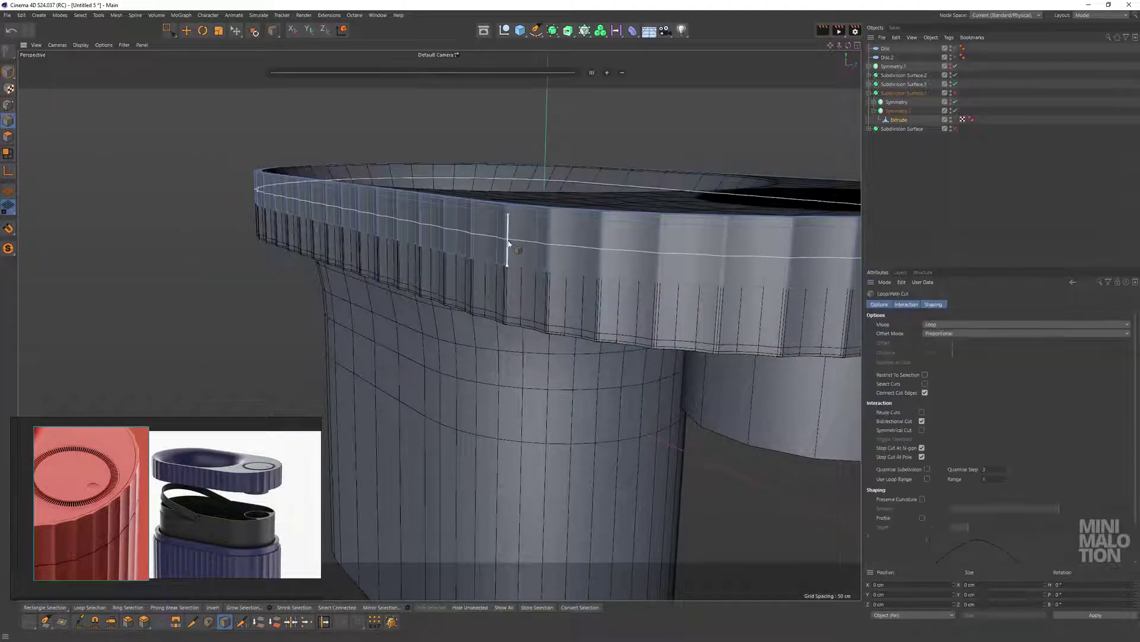
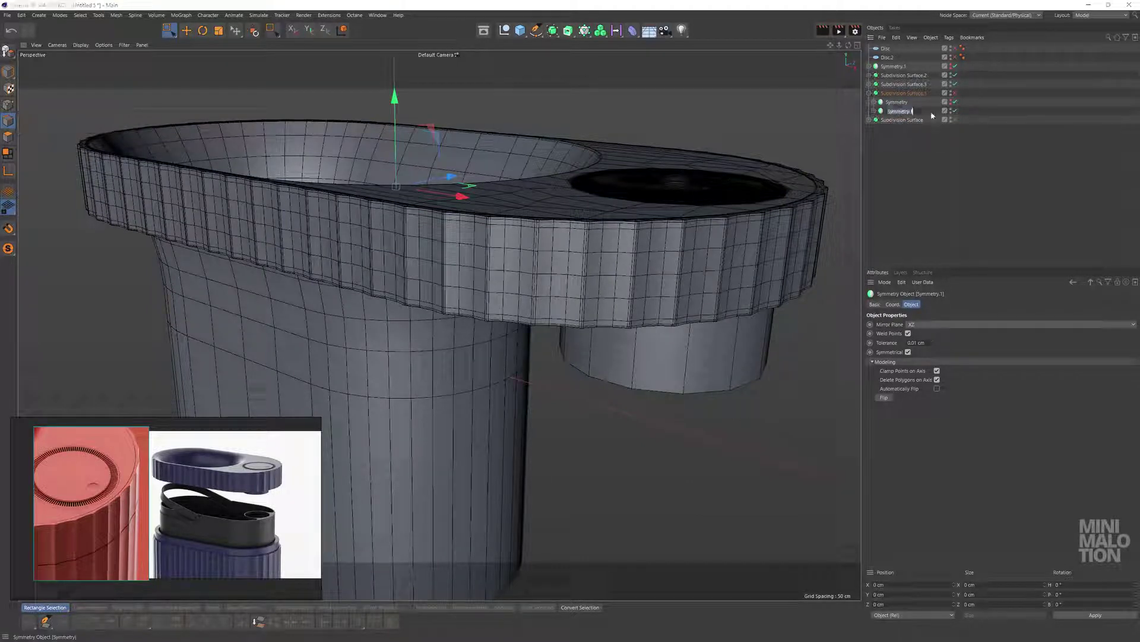
Duplicate the rim's Symmetry into Symmetry.2 and set its Mirror Plane to XZ
double_click(911, 113)
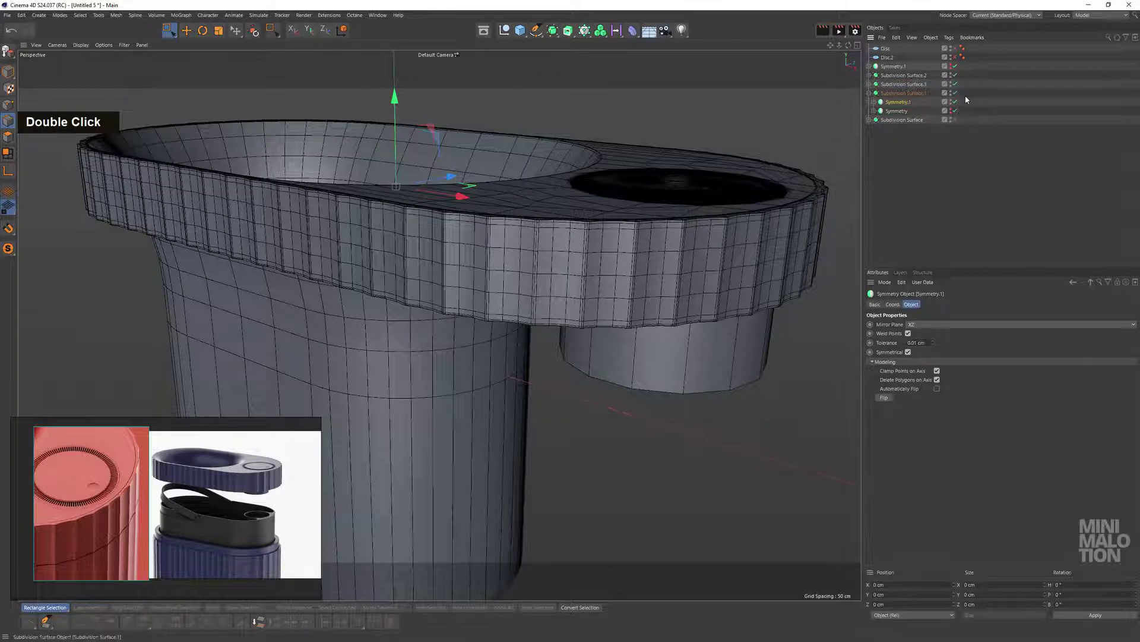
scroll(down, 3)
click(672, 246)
text(n)
scroll(down, 3)
click(591, 279)
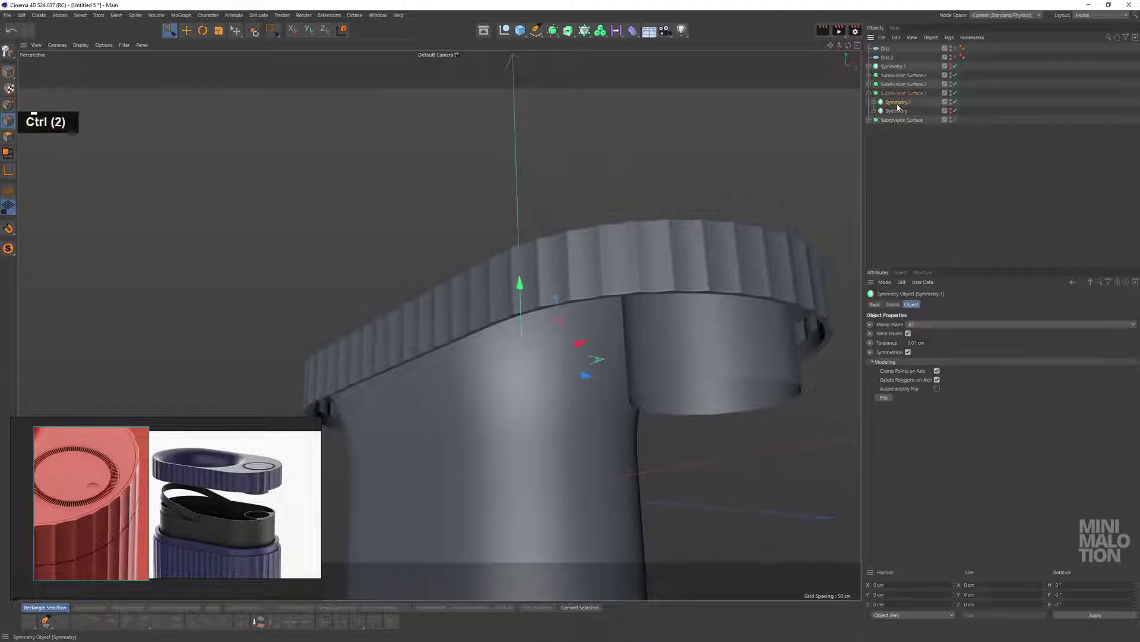
Keep Symmetry.2 under the subdivision surface and switch to the front view
click(901, 105)
scroll(down, 3)
middle_click(656, 243)
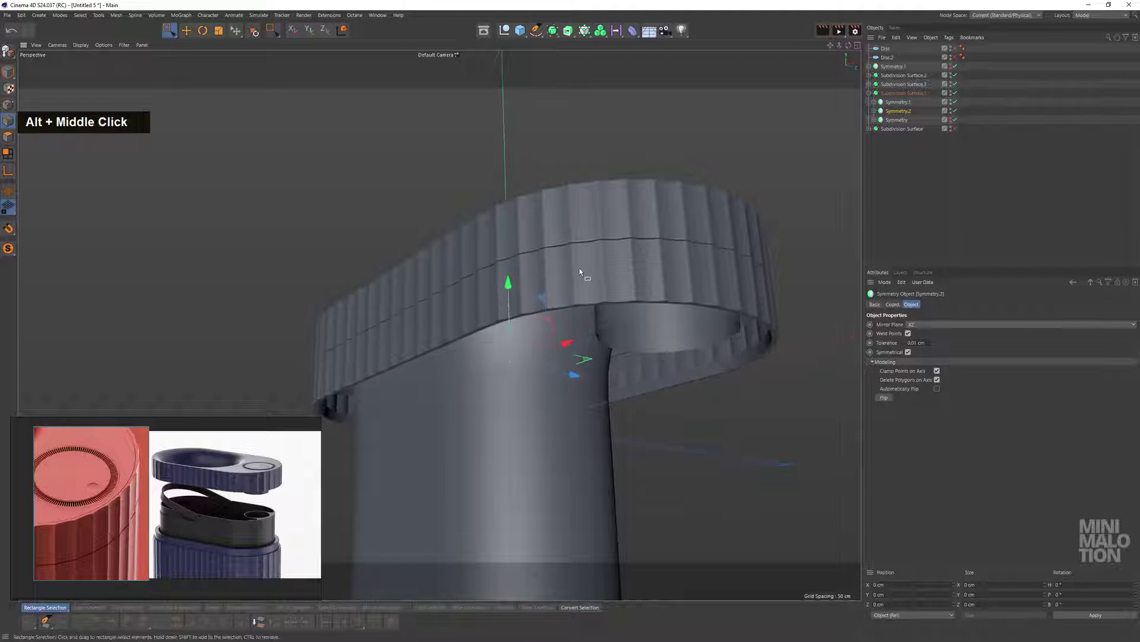
Group the two symmetry objects into a null with Alt+G
scroll(up, 3)
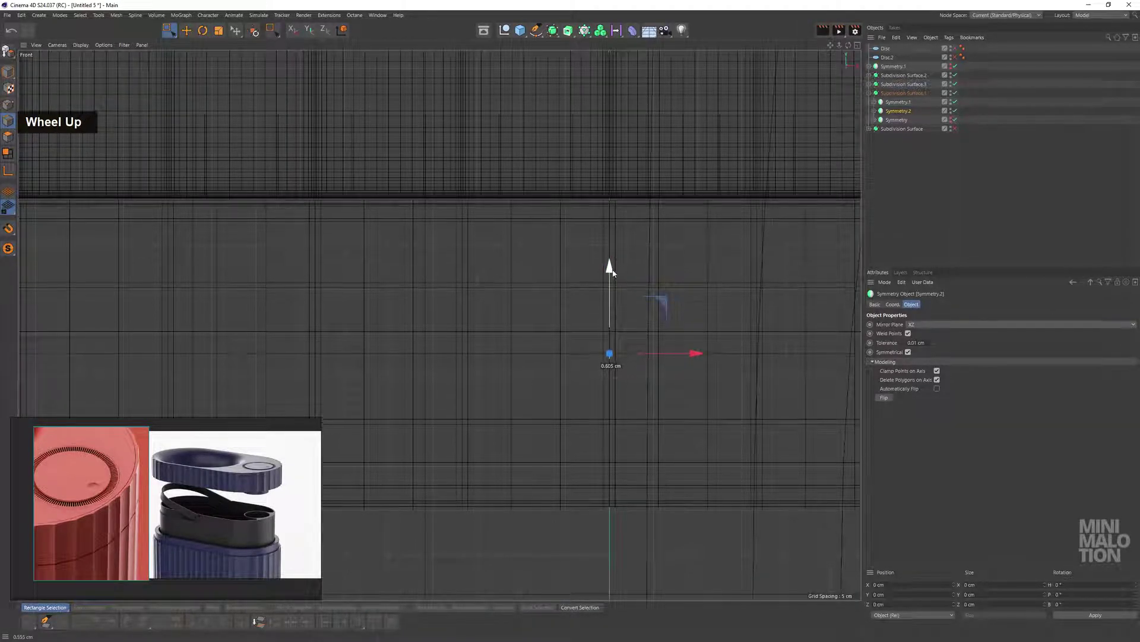
double_click(927, 107)
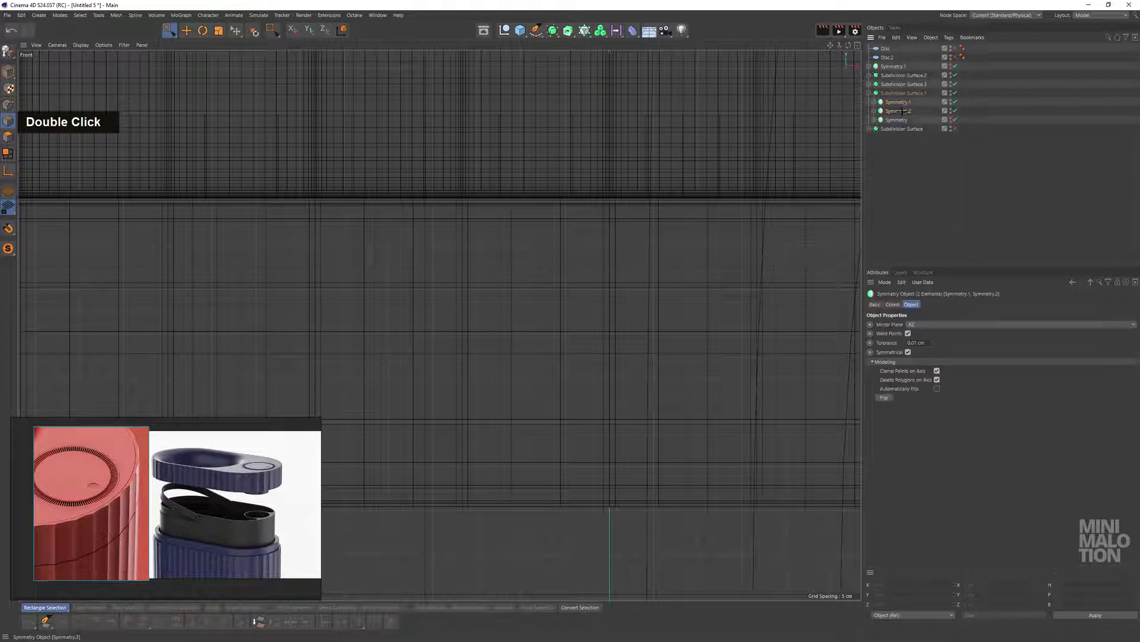
key(alt+g)
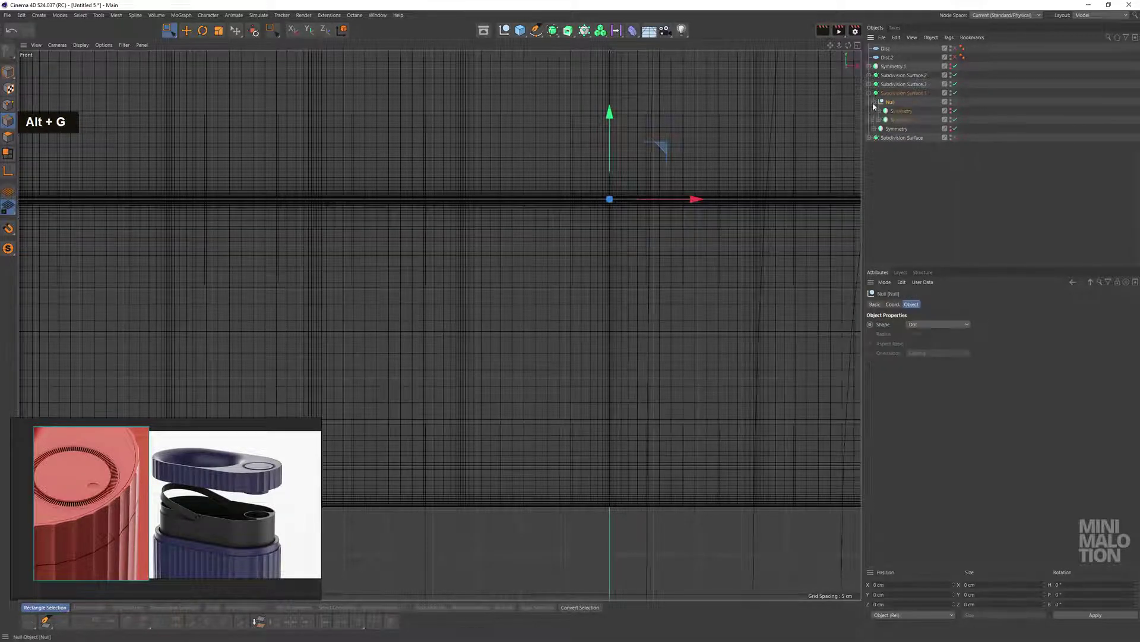
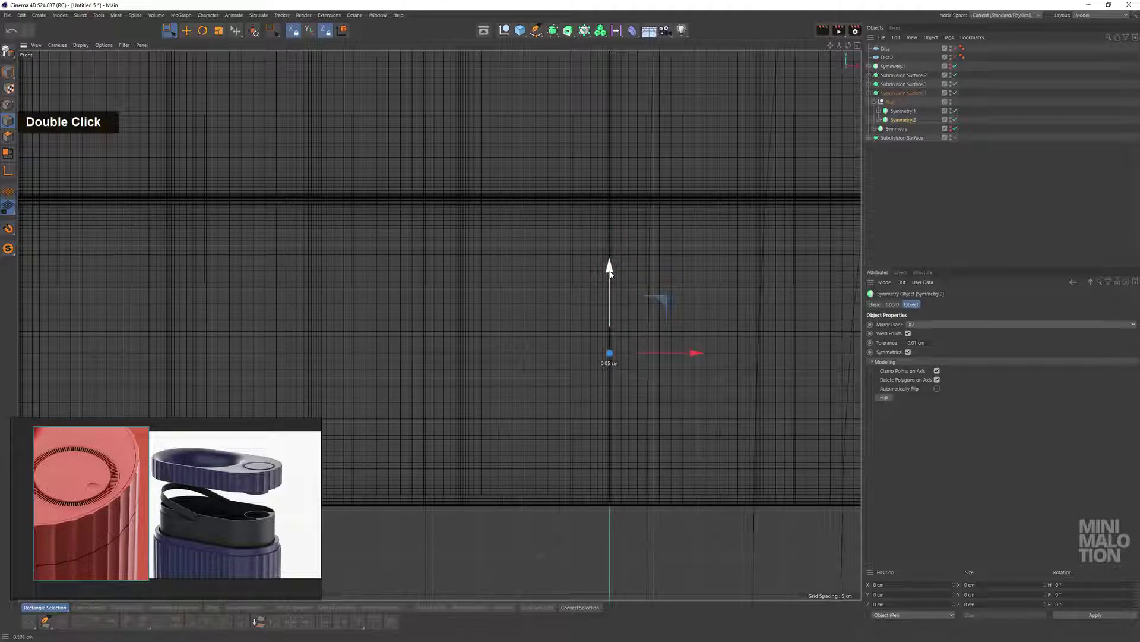
scroll(down, 3)
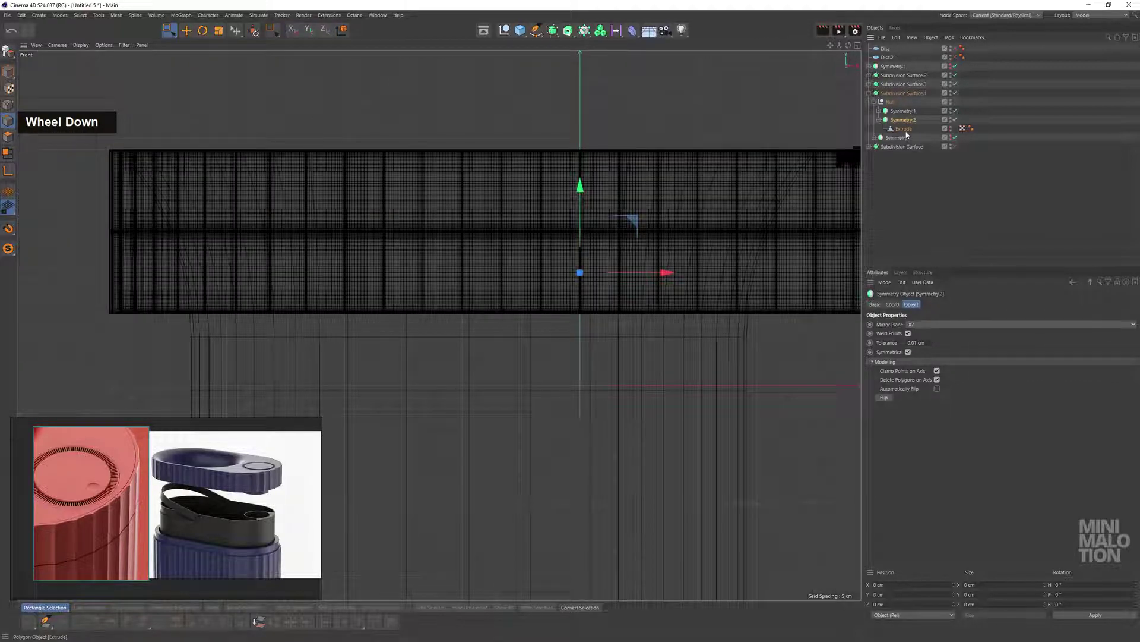
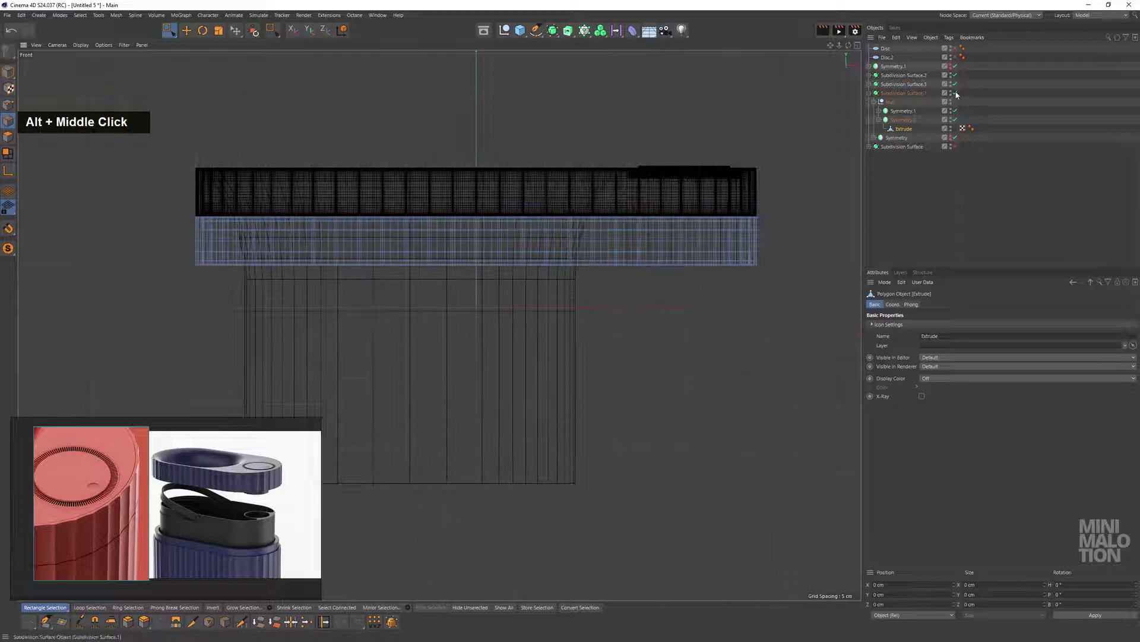
Frame the fluted wall in the front view ready for mesh modelling commands
middle_click(707, 258)
scroll(up, 3)
scroll(down, 3)
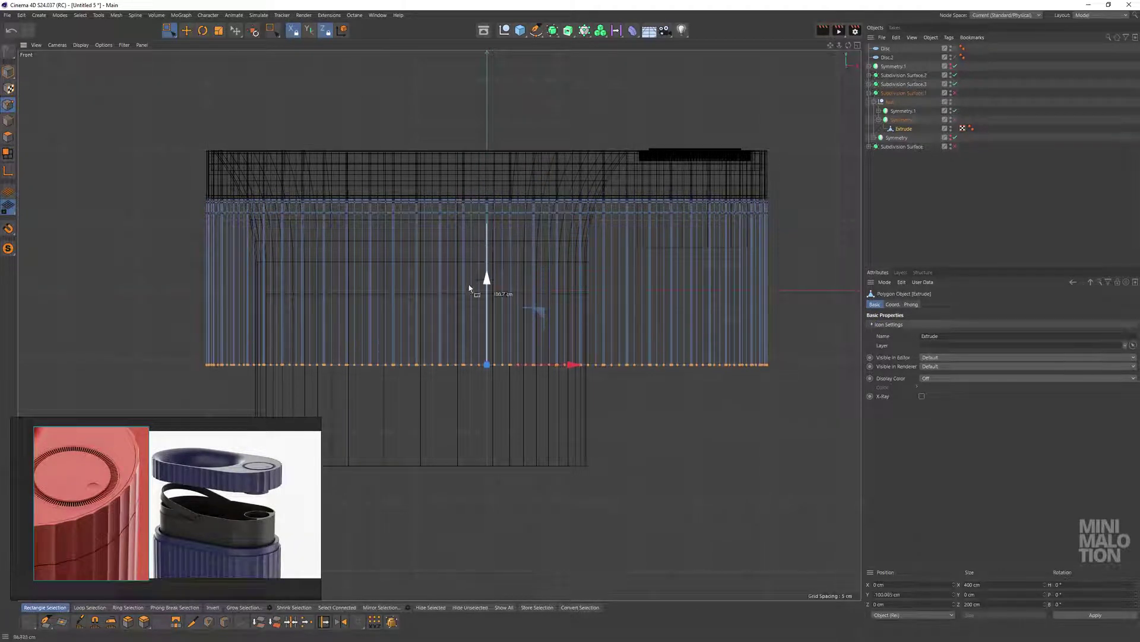
scroll(down, 3)
Loop/Path Cut the Extrude wall with Number of Cuts 4 for horizontal edge loops
middle_click(593, 297)
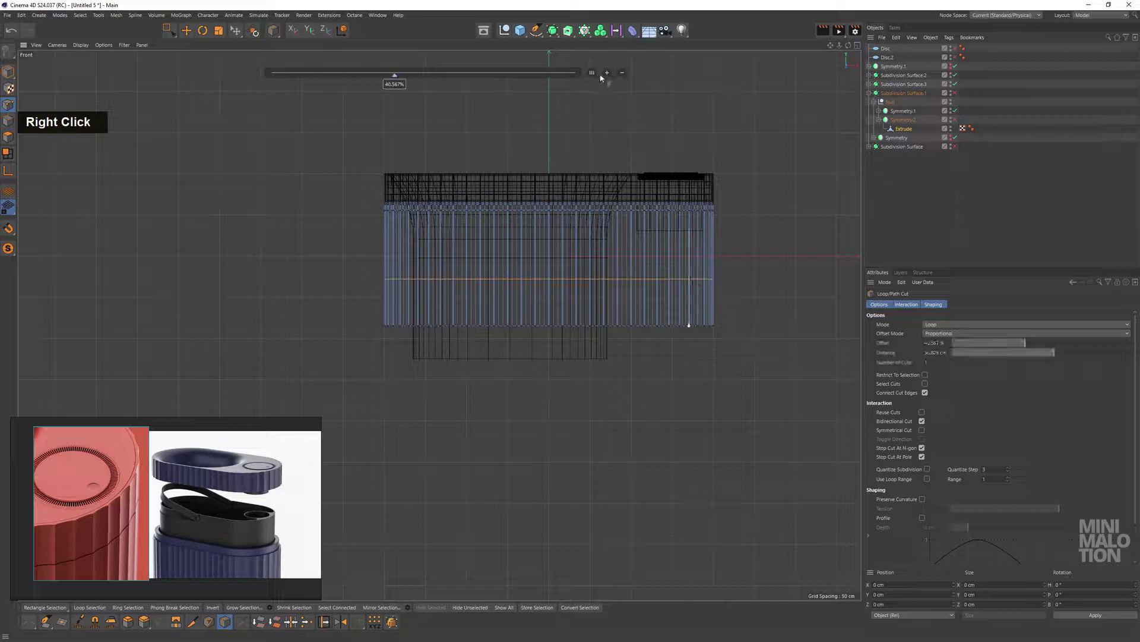
double_click(607, 78)
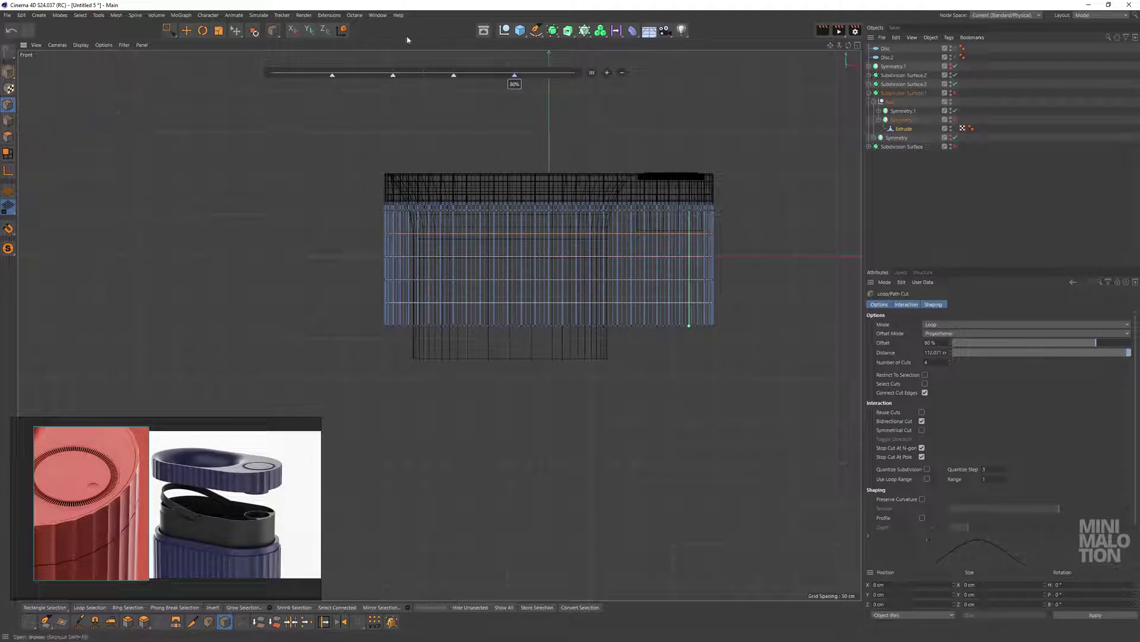
double_click(283, 184)
scroll(up, 3)
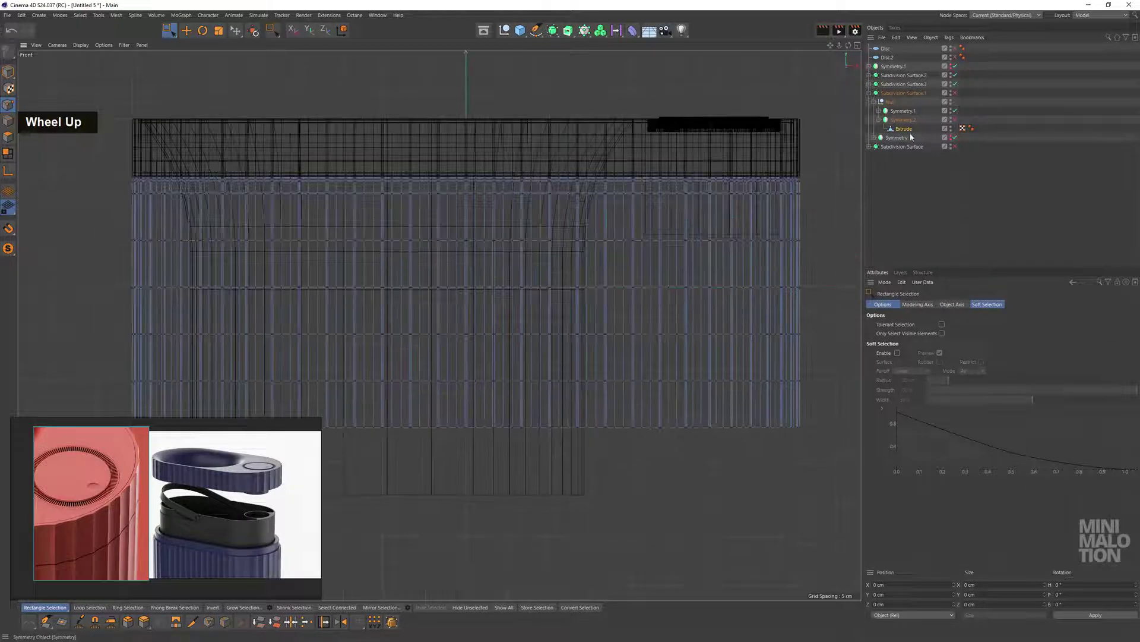
Discard a stray extra symmetry and recentre the wall's axis to its bottom edge
double_click(906, 123)
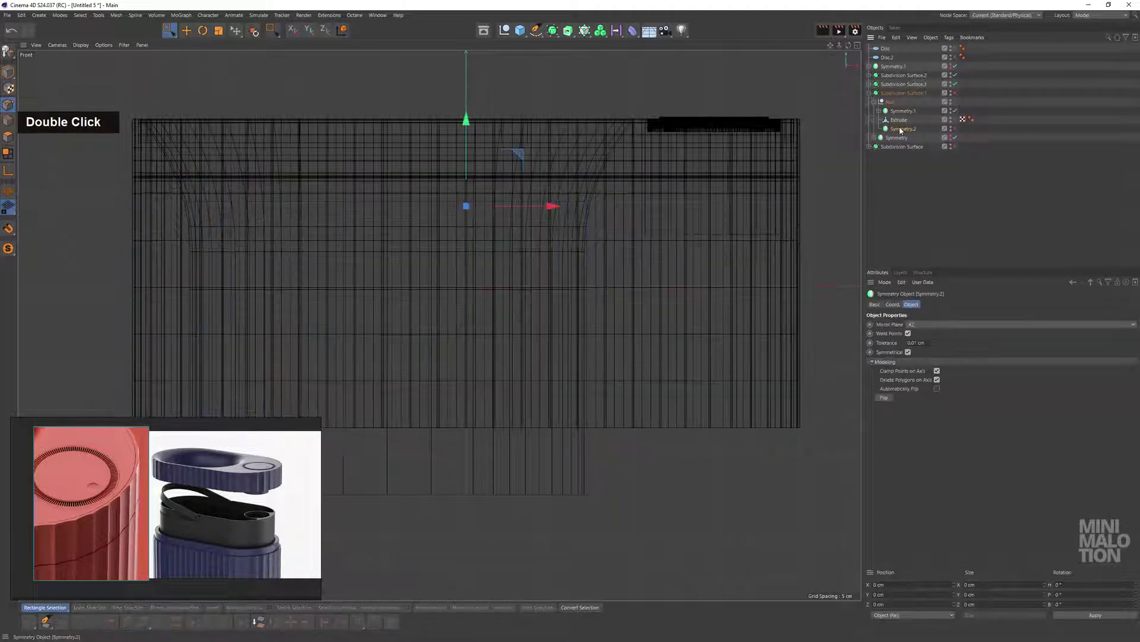
key(BackSpace)
scroll(down, 3)
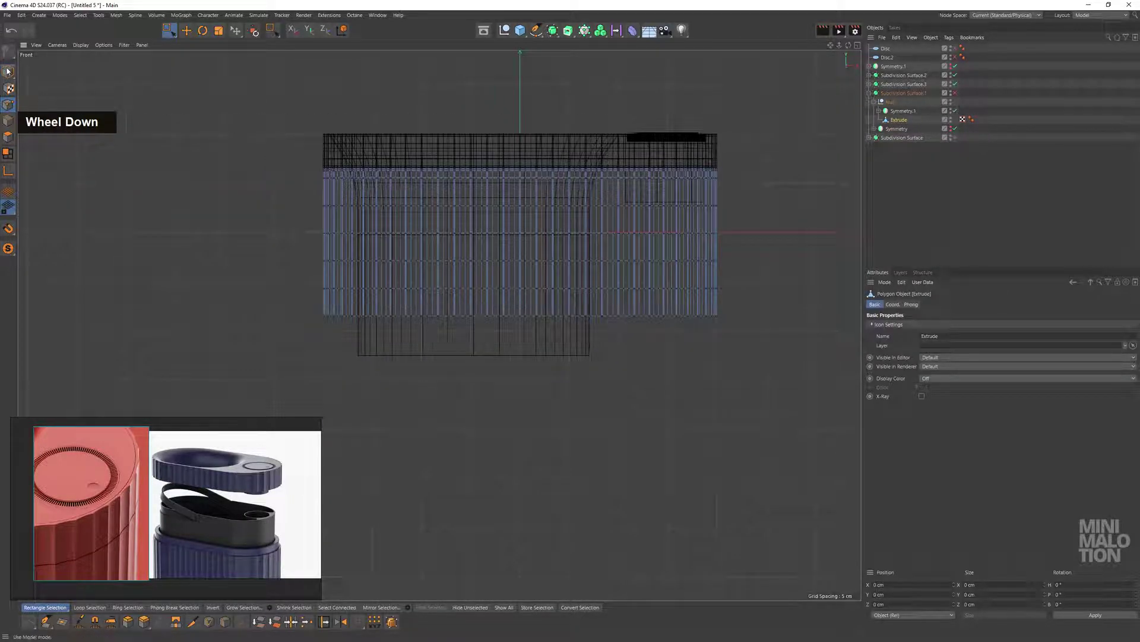
scroll(up, 3)
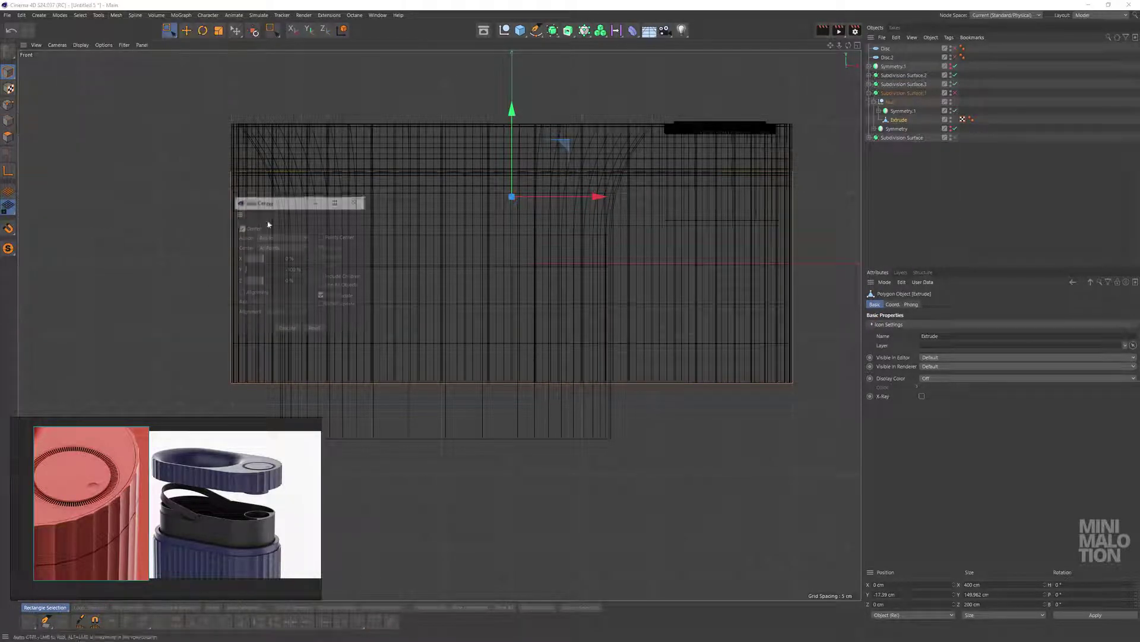
double_click(298, 332)
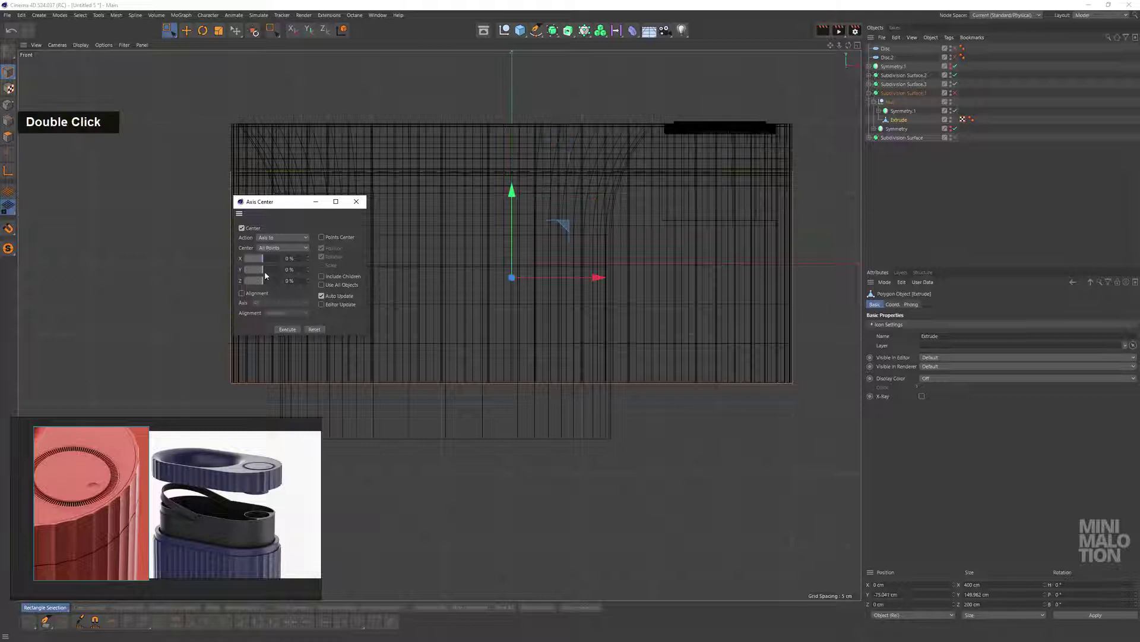
scroll(down, 3)
Nest the Extrude wall under a Symmetry object mirroring across ZY
middle_click(620, 257)
scroll(up, 3)
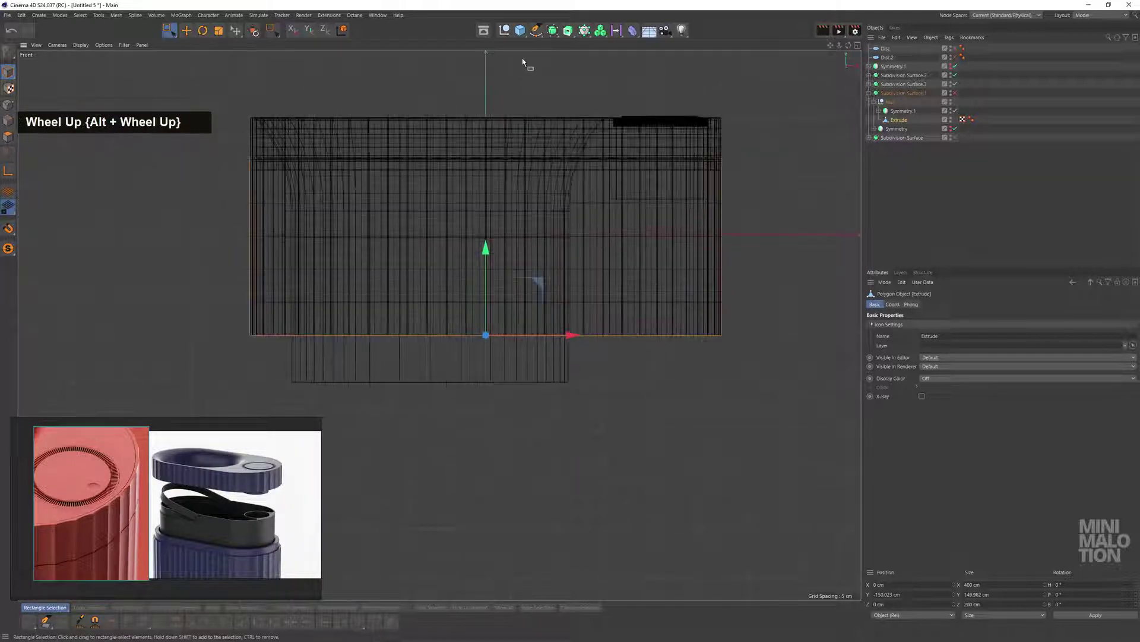
click(558, 36)
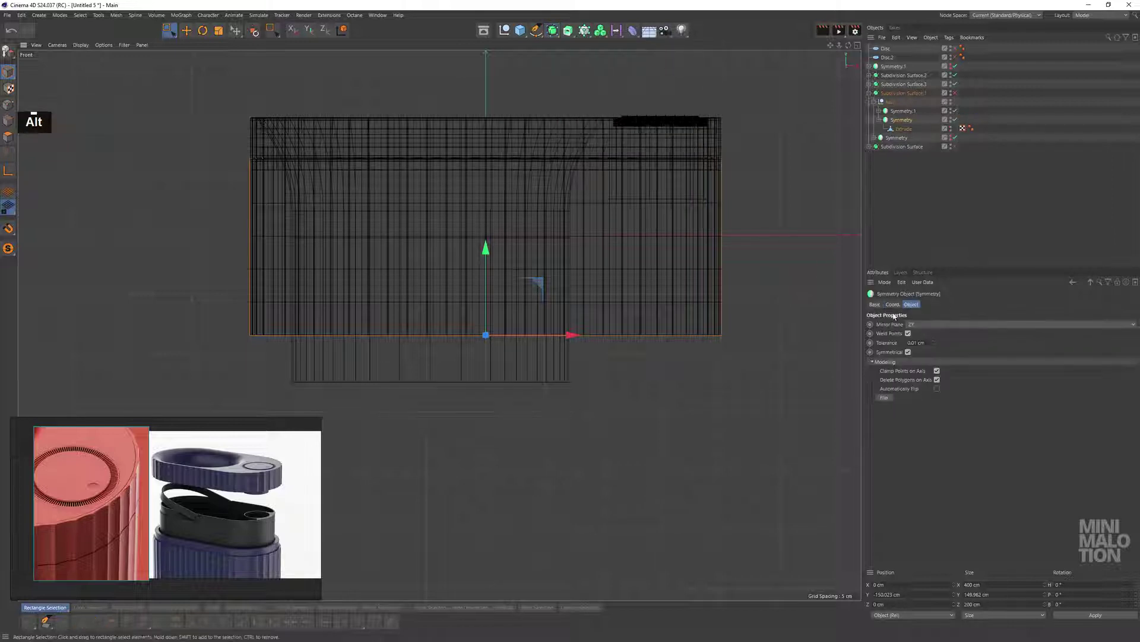
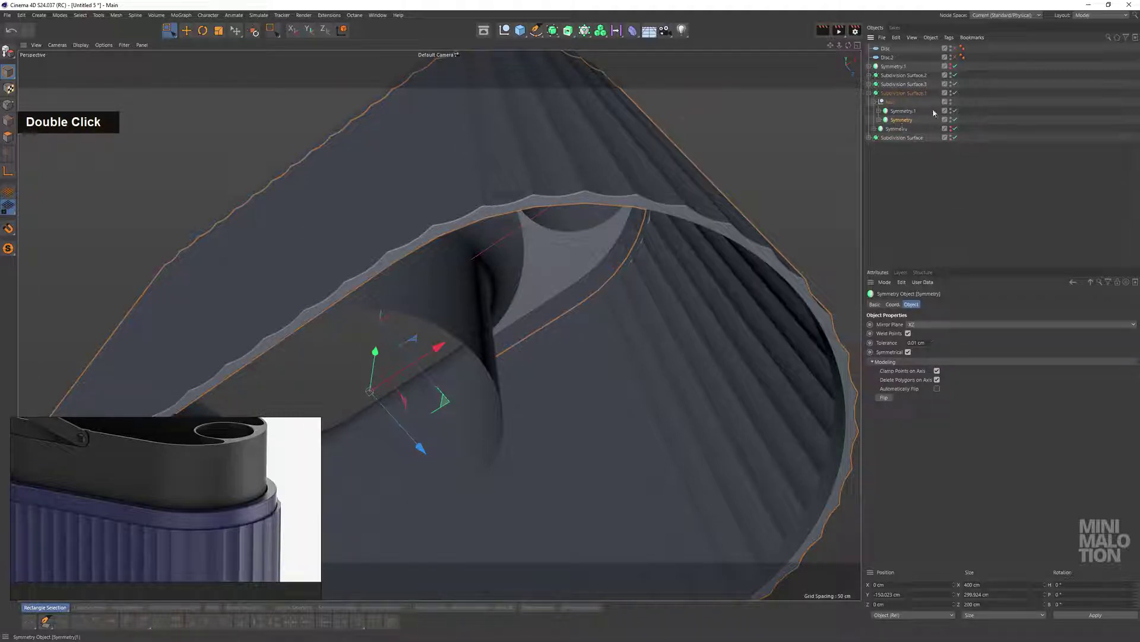
Remove the Symmetry wrapper so the Extrude mesh sits directly in the null
right_click(898, 121)
click(954, 122)
double_click(903, 143)
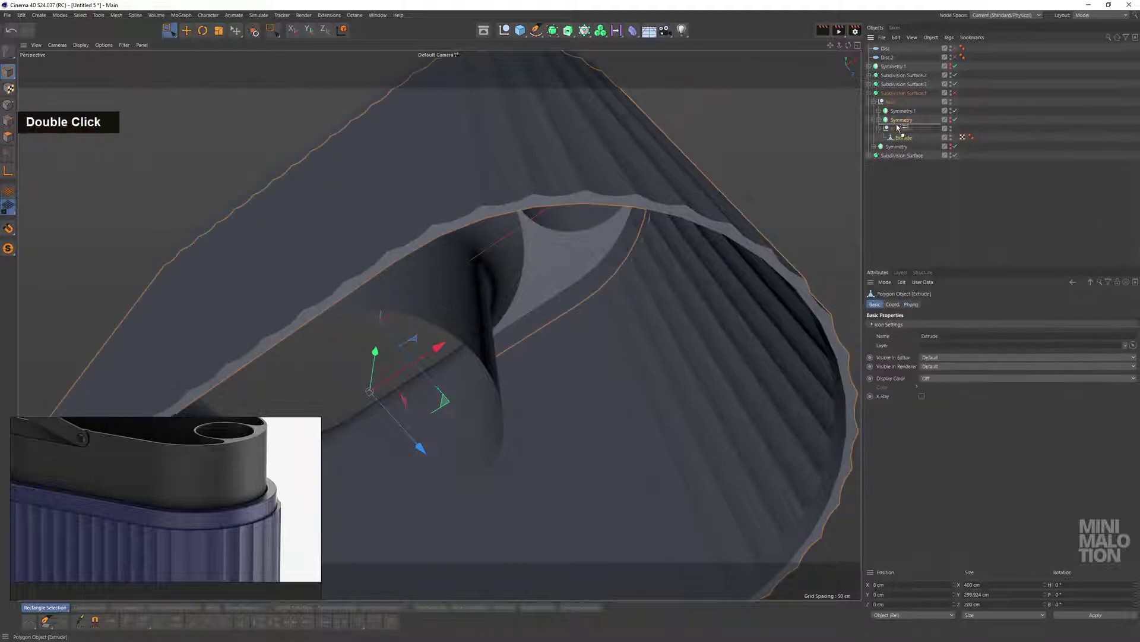
key(BackSpace)
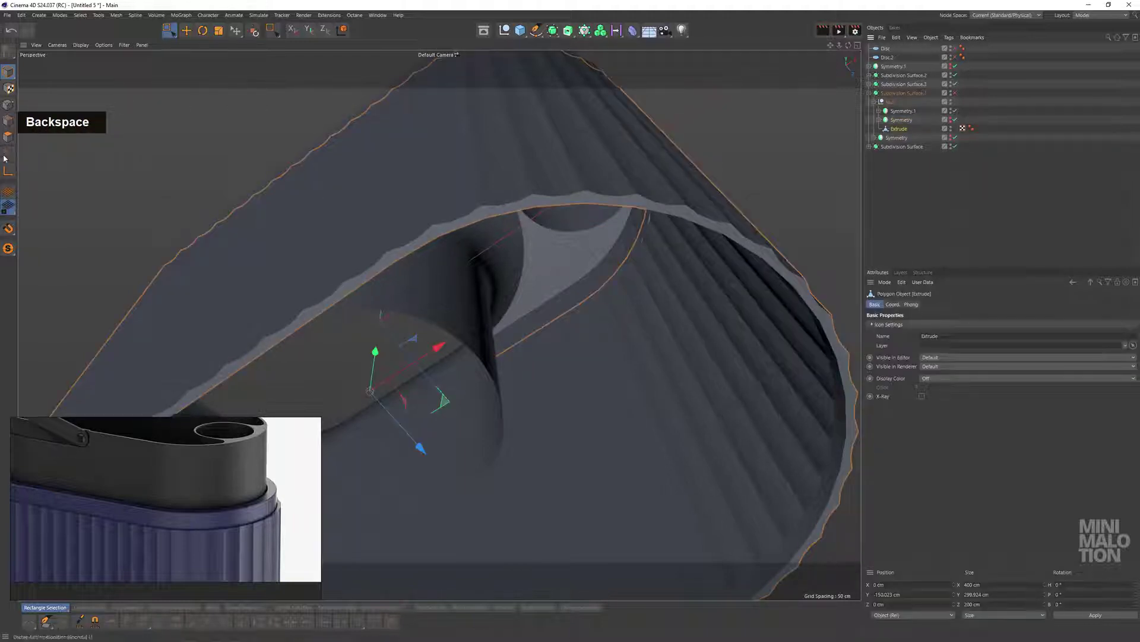
Orbit the view to check the bottom rim of the faceted wall
scroll(up, 3)
middle_click(766, 230)
click(703, 263)
scroll(up, 3)
click(676, 280)
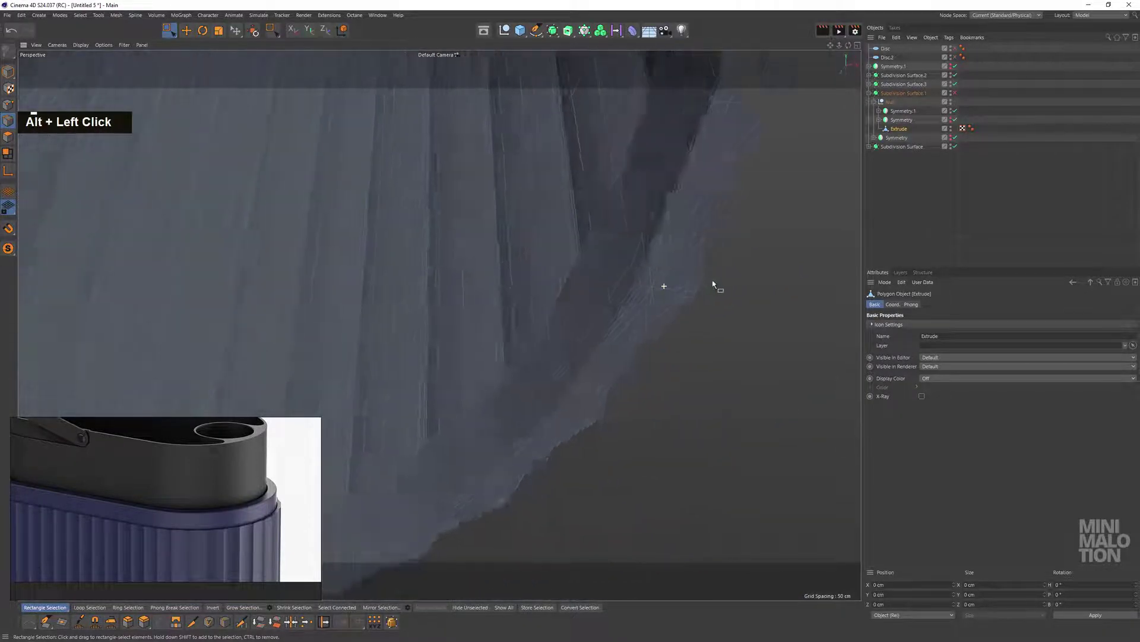
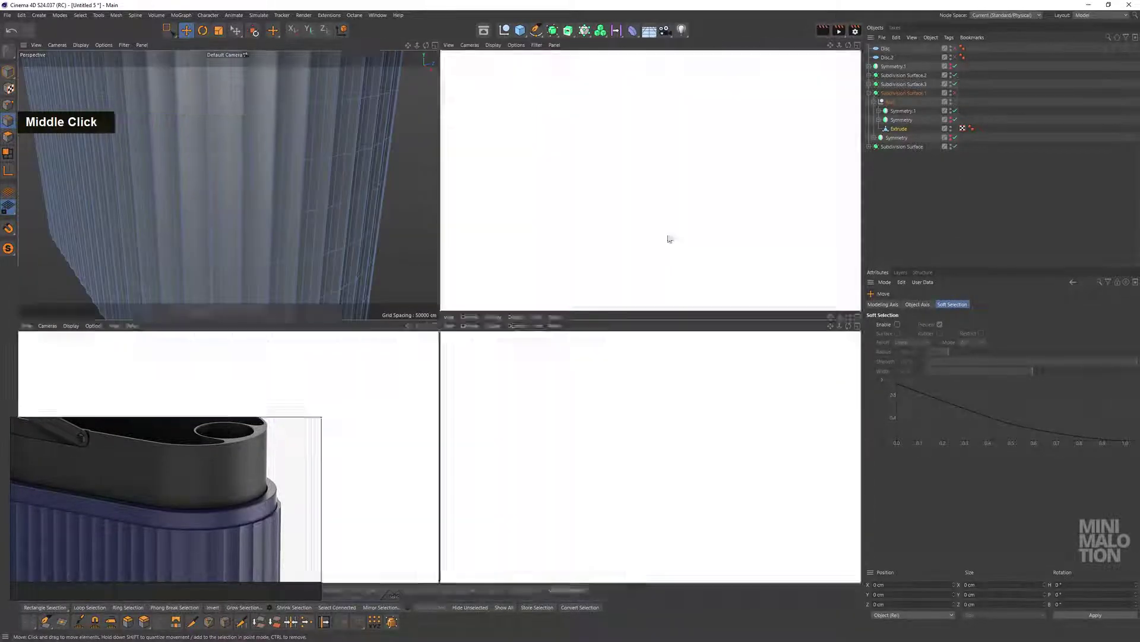
In Top view, rectangle-select and delete three quarters of the wall's points
scroll(down, 3)
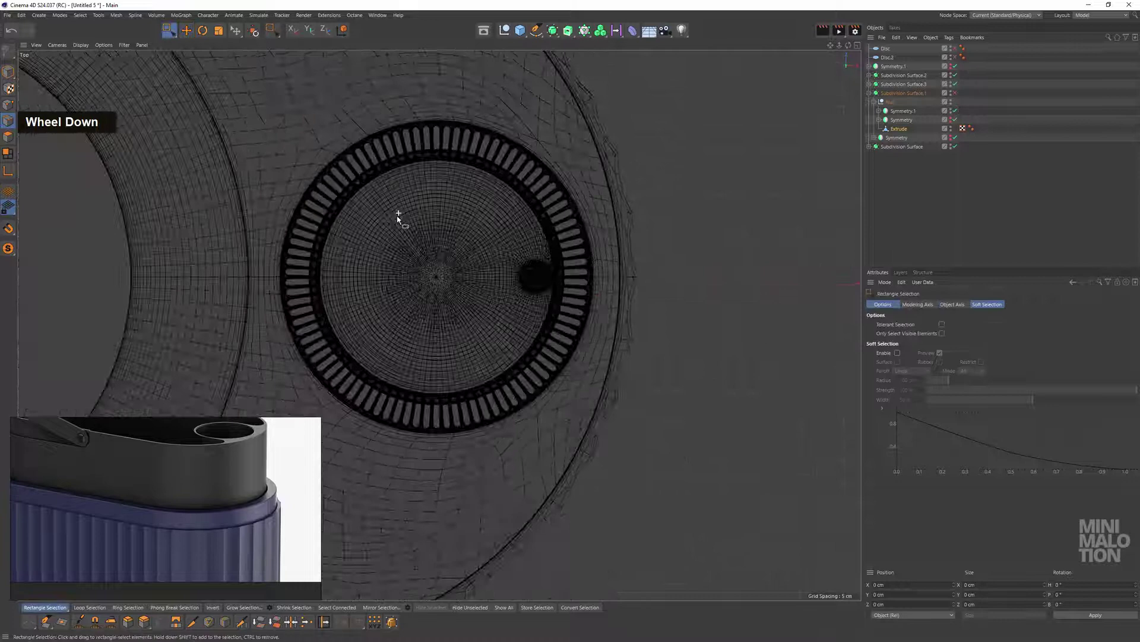
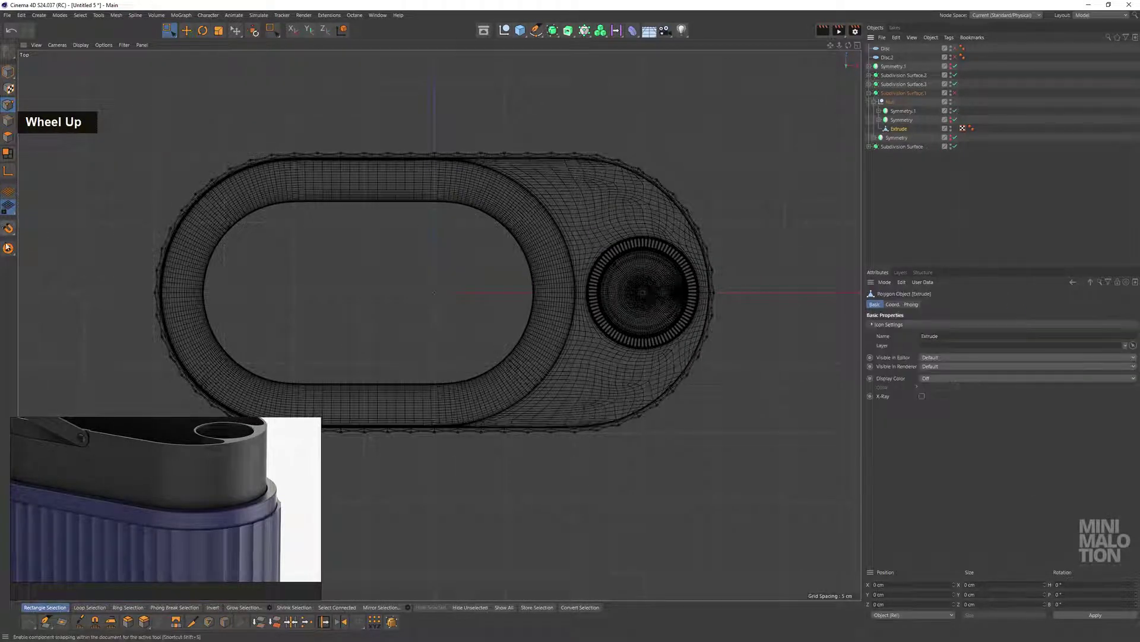
scroll(down, 3)
middle_click(626, 269)
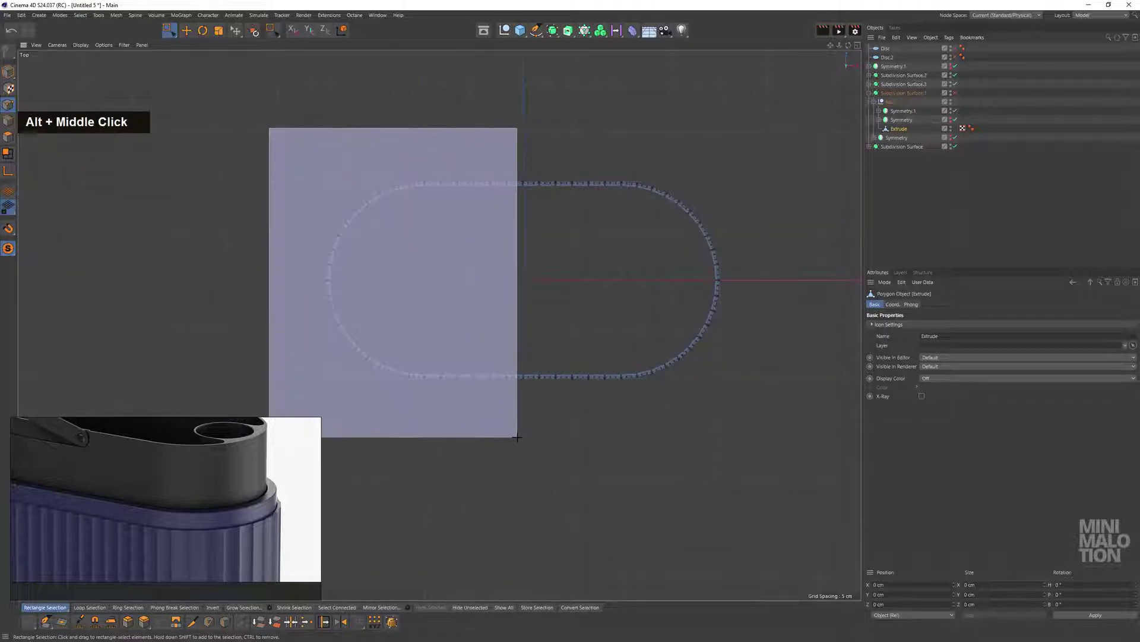
scroll(up, 3)
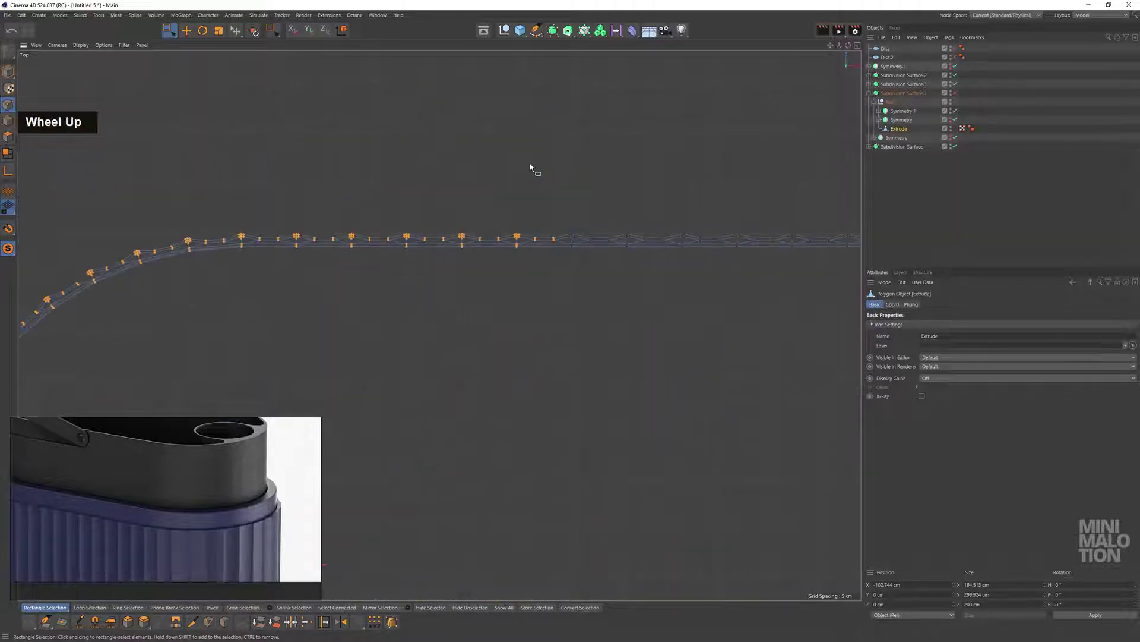
key(BackSpace)
scroll(up, 3)
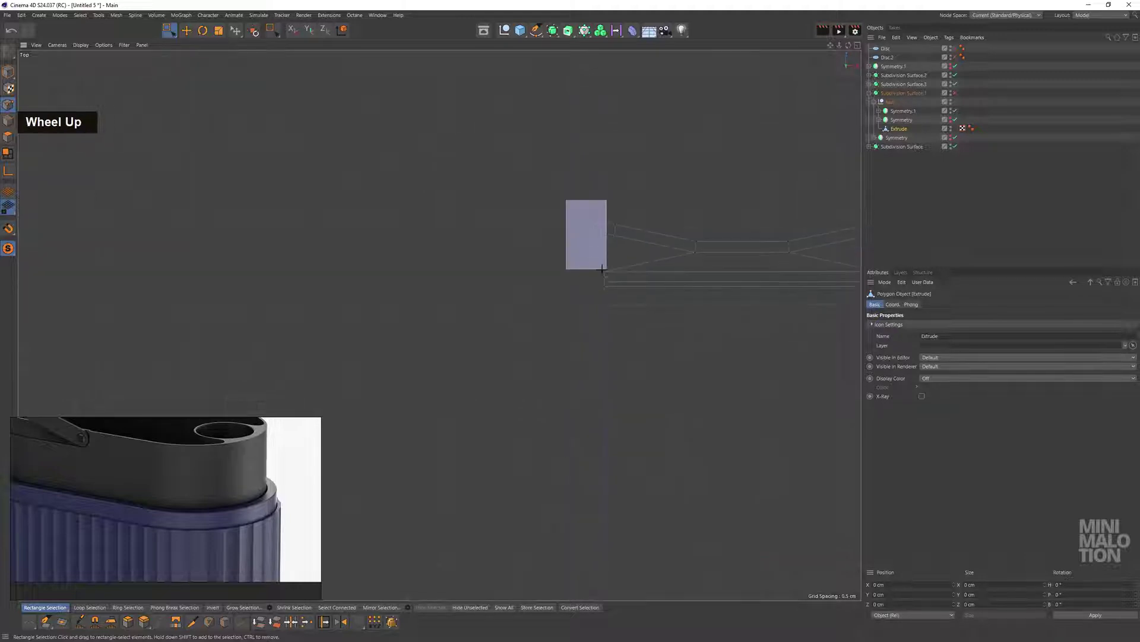
key(BackSpace)
scroll(down, 3)
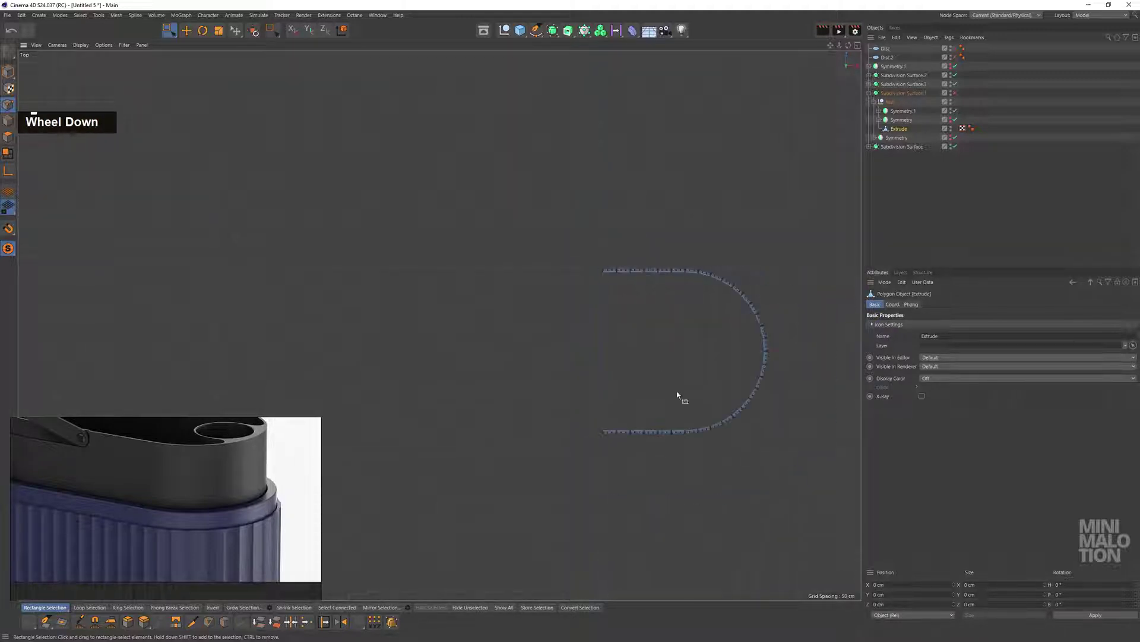
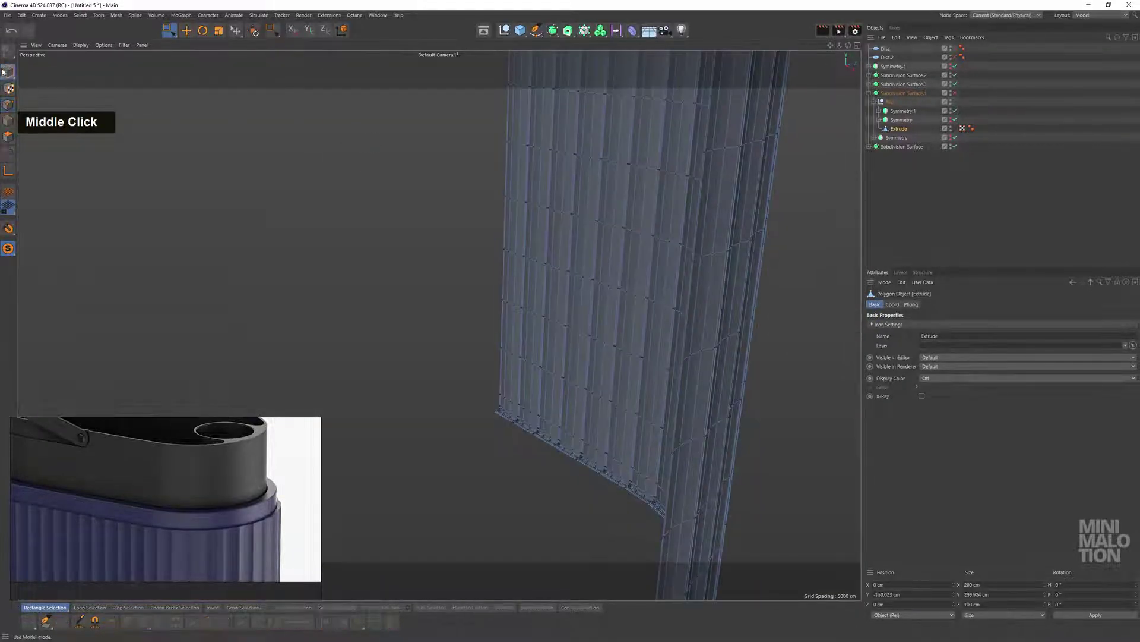
Wrap the wall quarter in a second Symmetry with ZY mirror plane to close the oval
scroll(down, 3)
middle_click(652, 230)
click(525, 278)
middle_click(498, 317)
click(611, 252)
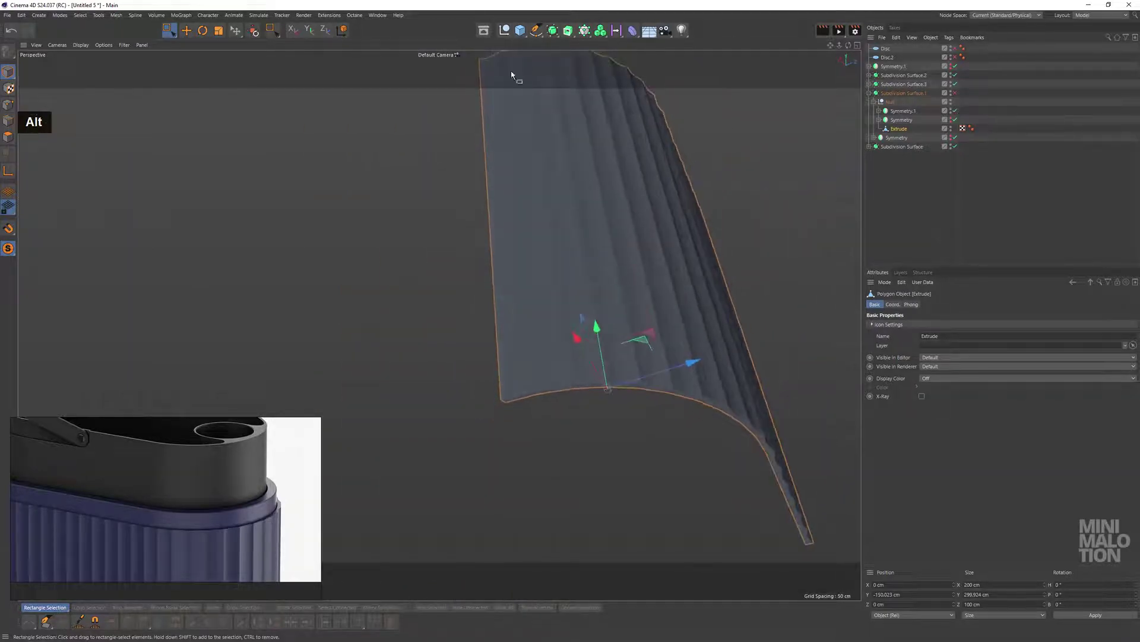
click(552, 35)
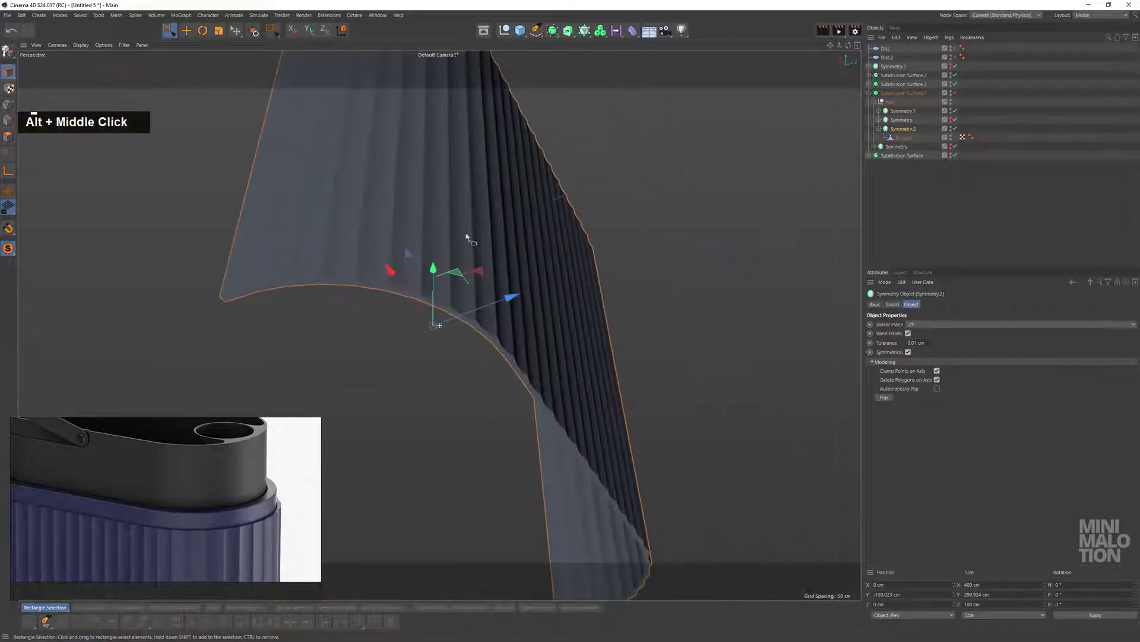
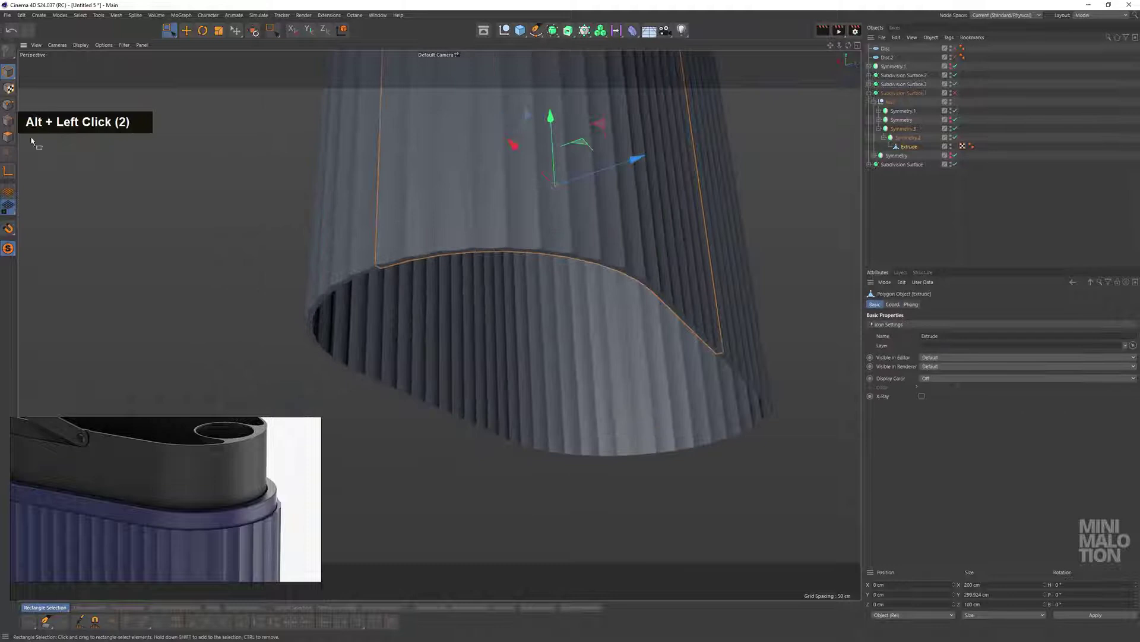
click(489, 180)
scroll(up, 3)
Clean up stray rim points and move the seven-edge border loop about 42 cm
click(435, 222)
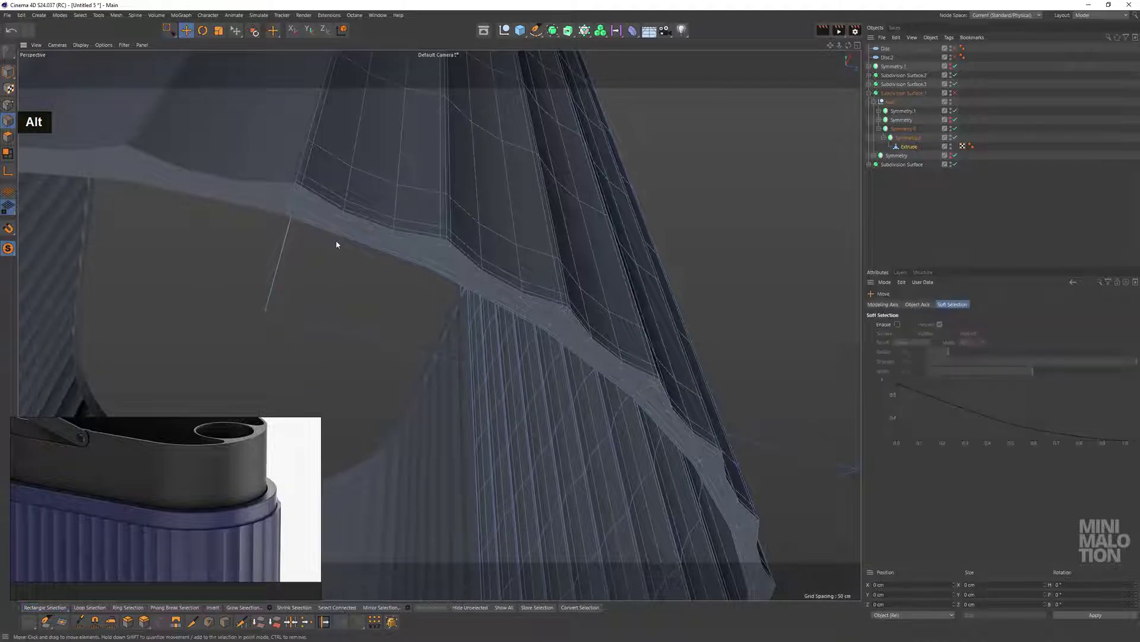
double_click(345, 239)
middle_click(598, 248)
click(539, 207)
key(BackSpace)
middle_click(644, 241)
click(594, 177)
double_click(581, 228)
middle_click(781, 263)
scroll(up, 3)
scroll(down, 3)
Select the rim edge loop edge by edge and start scaling it to flatten it
click(721, 258)
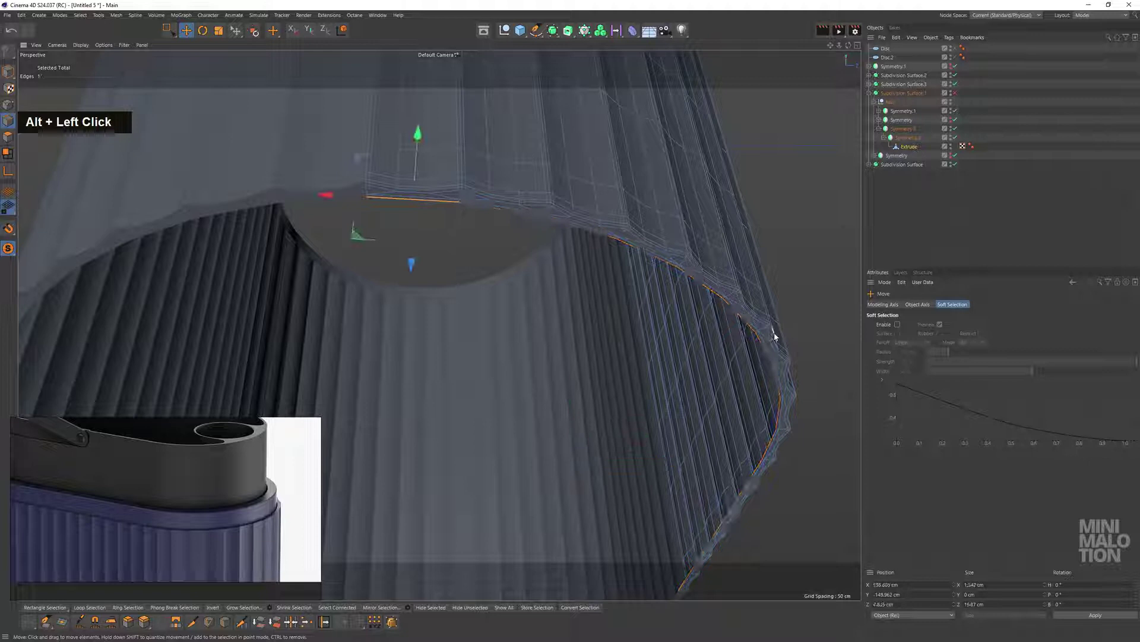
click(748, 306)
click(476, 215)
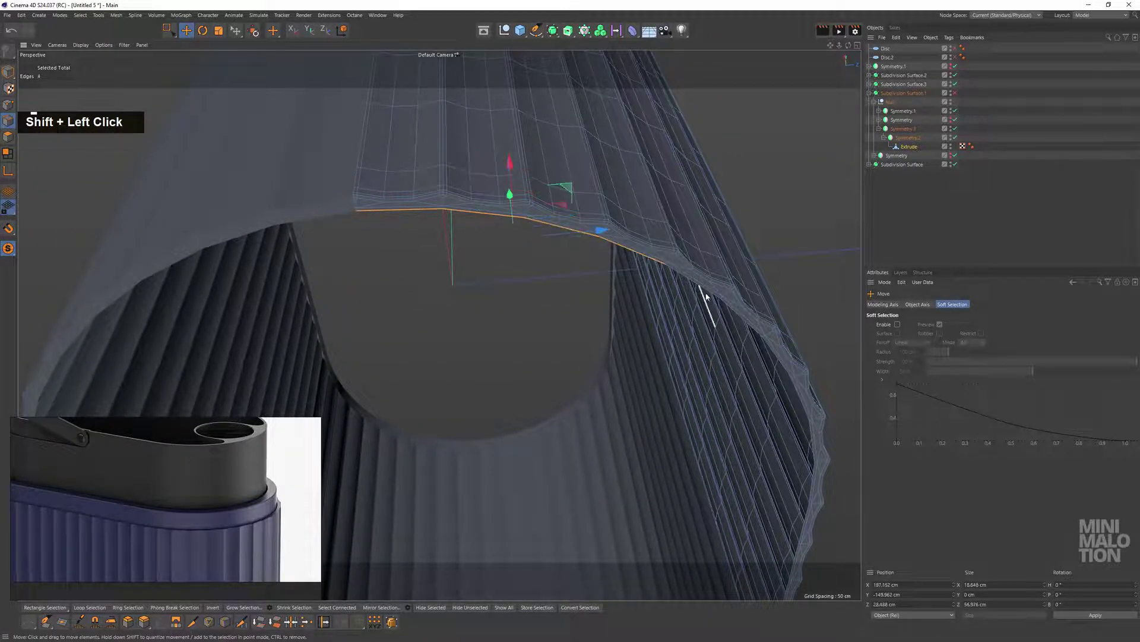
click(711, 294)
click(748, 321)
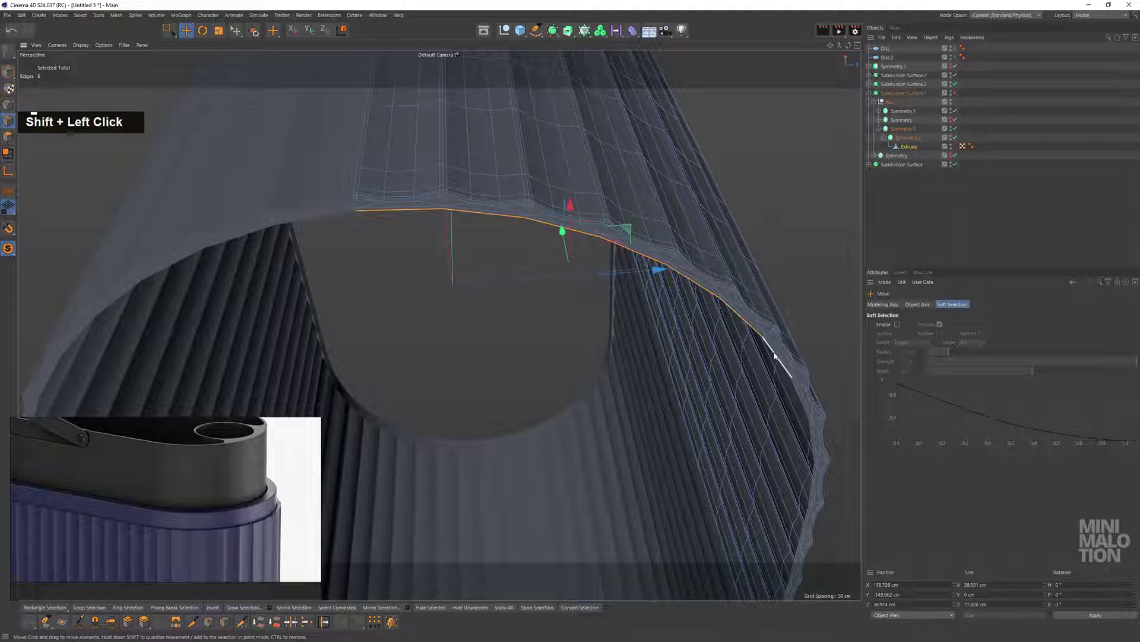
scroll(down, 3)
middle_click(749, 257)
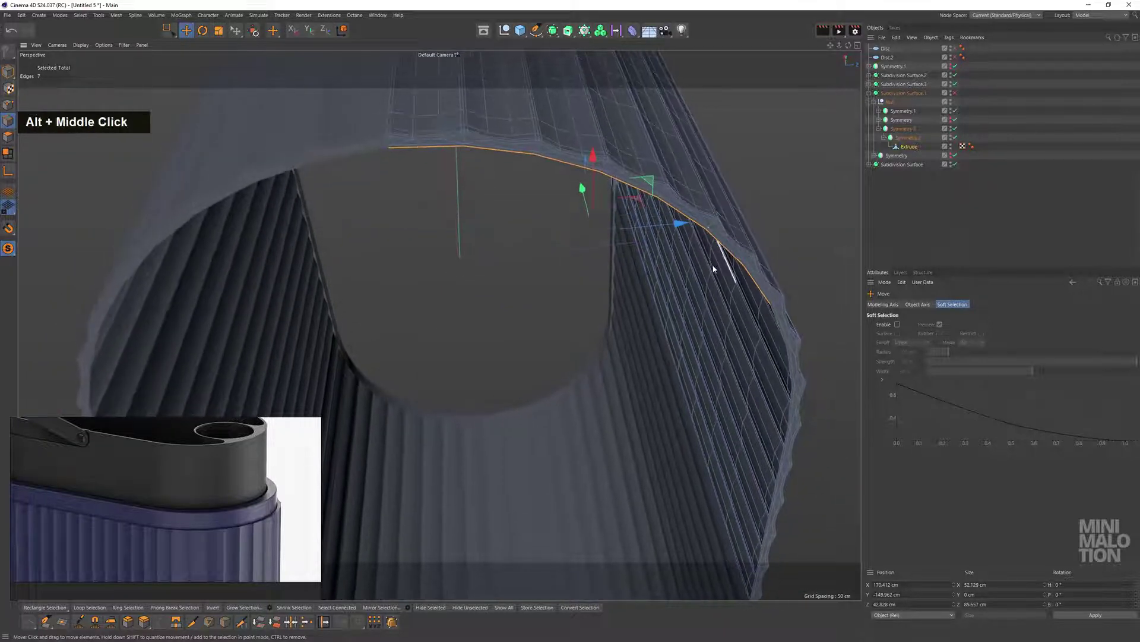
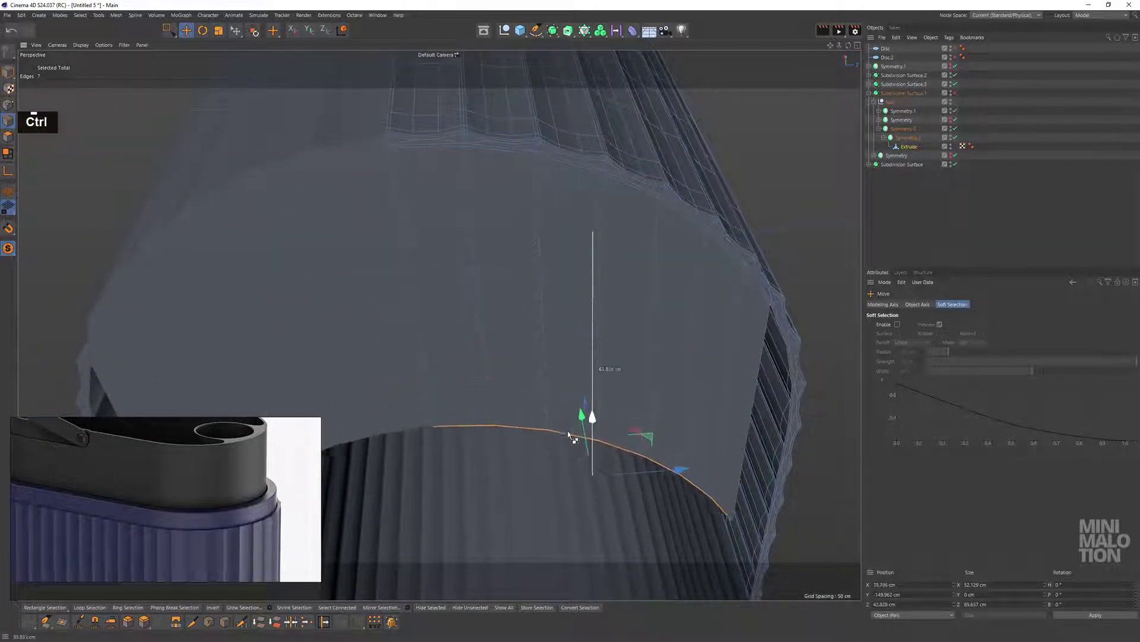
middle_click(649, 427)
scroll(down, 3)
middle_click(636, 317)
text(nb)
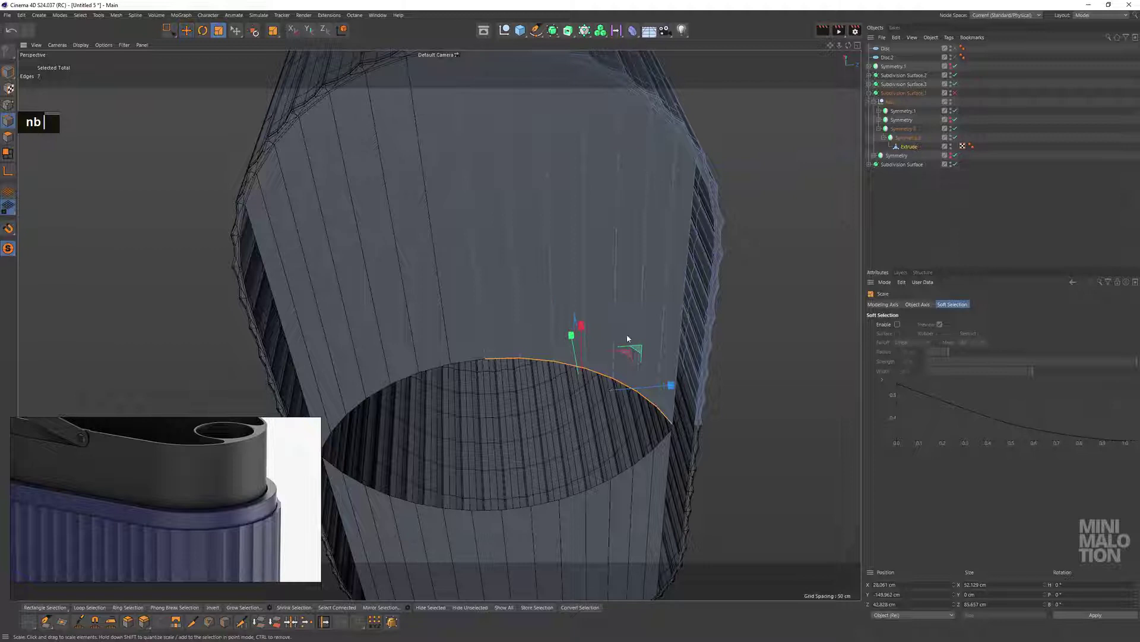
click(605, 331)
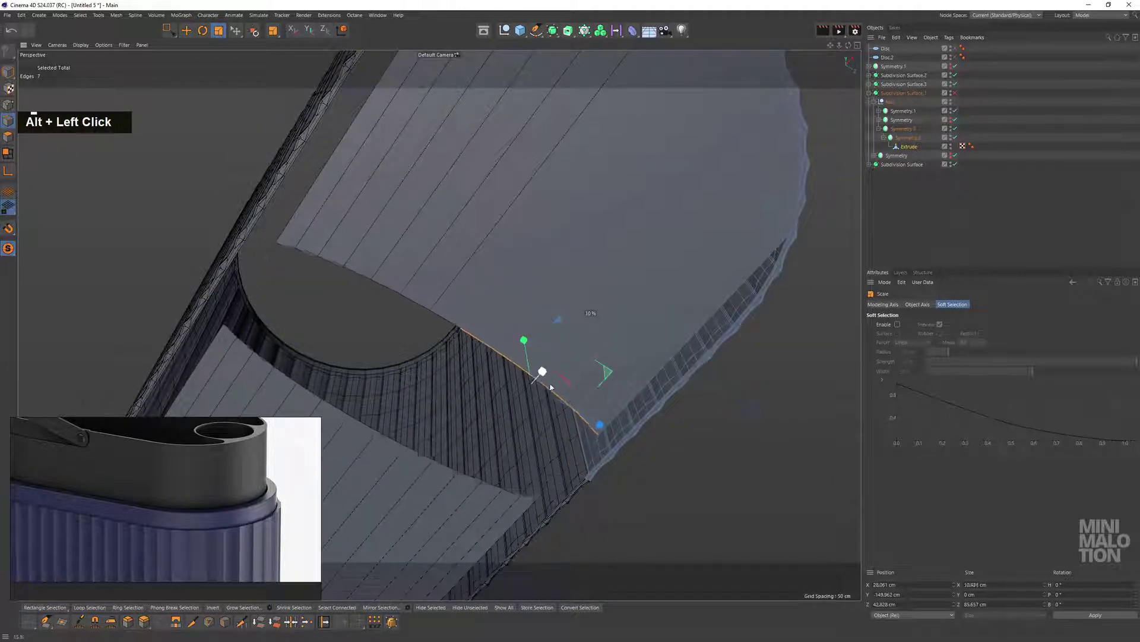
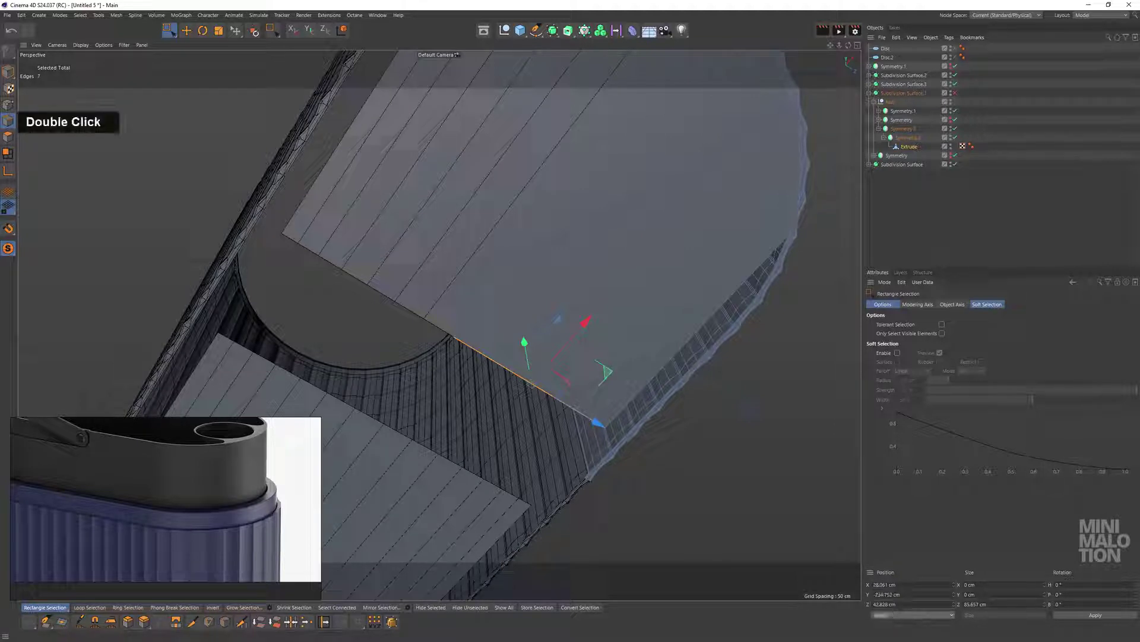
Set the size to 0 to straighten the rim, then Loop/Path Cut a vertical loop near the wall's end
text(0)
key(Return)
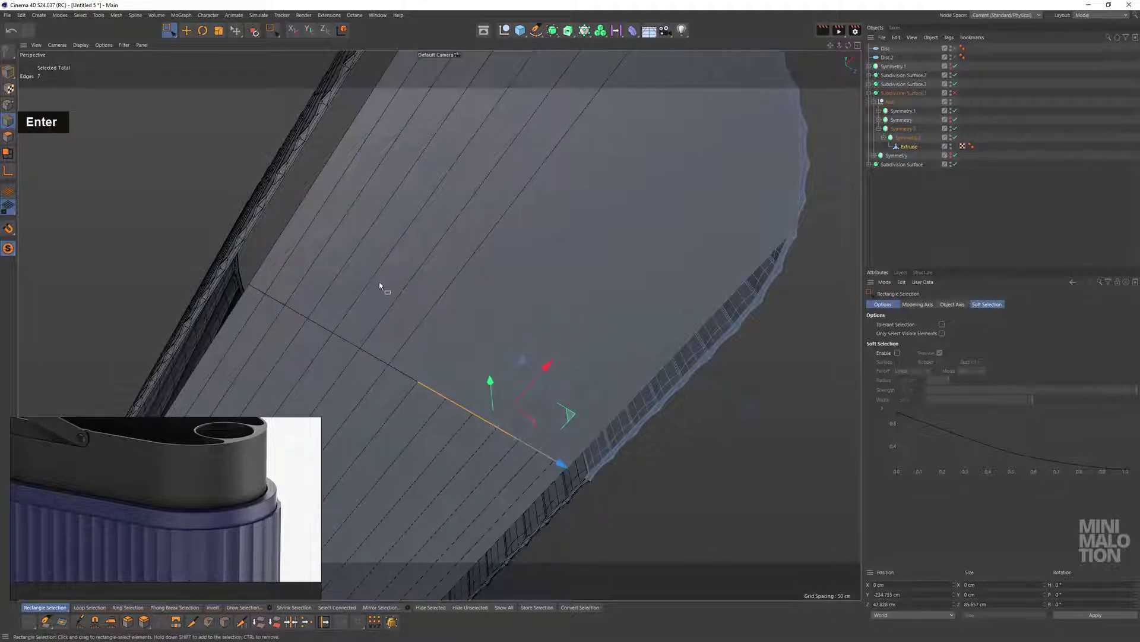
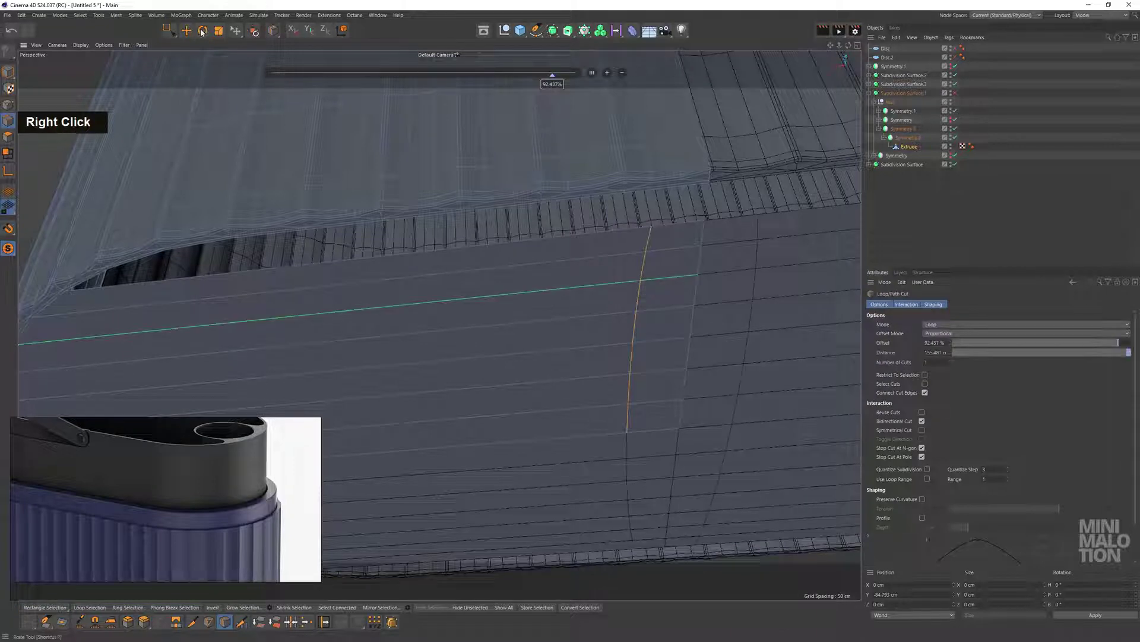
double_click(643, 299)
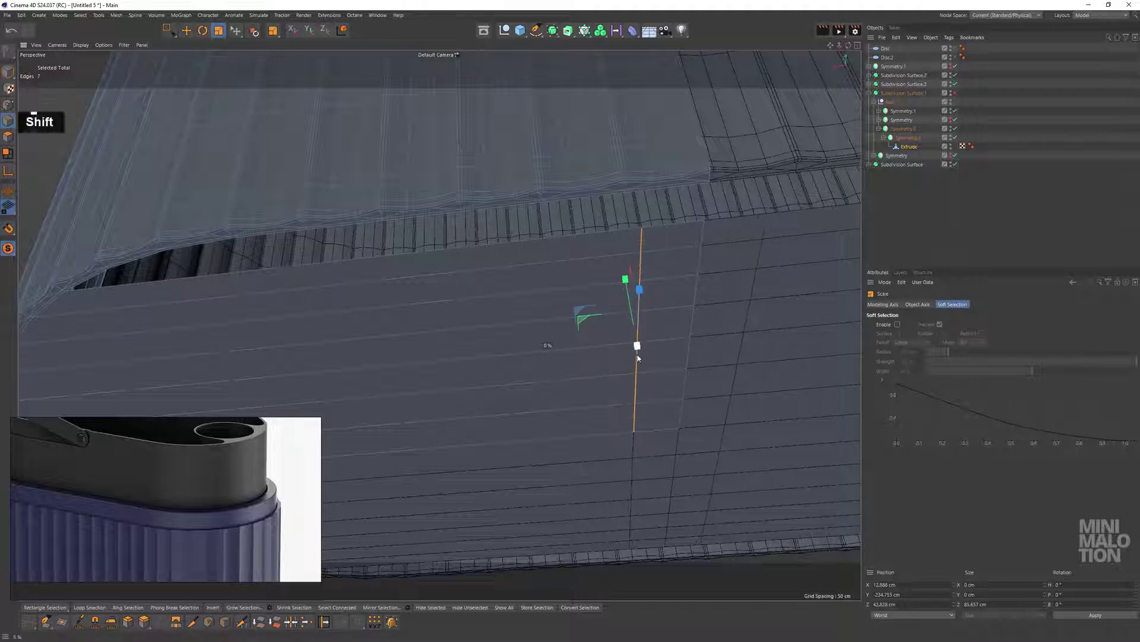
middle_click(697, 230)
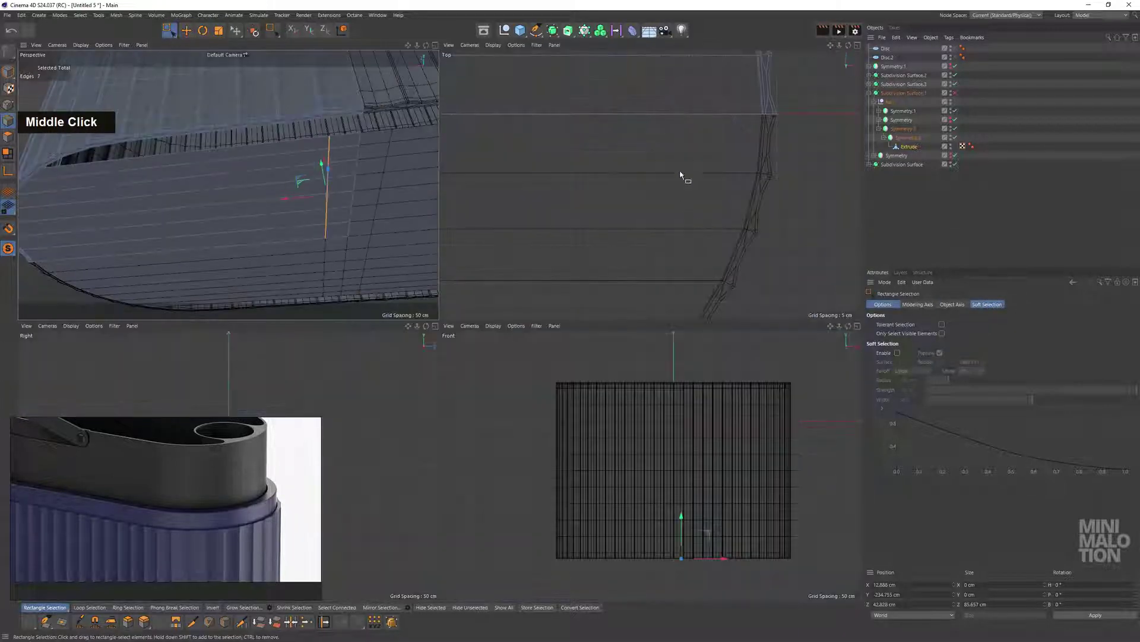
Enlarge the Top view and choose Slide from the mesh menu for the new edge
scroll(down, 3)
middle_click(414, 182)
scroll(up, 3)
middle_click(560, 245)
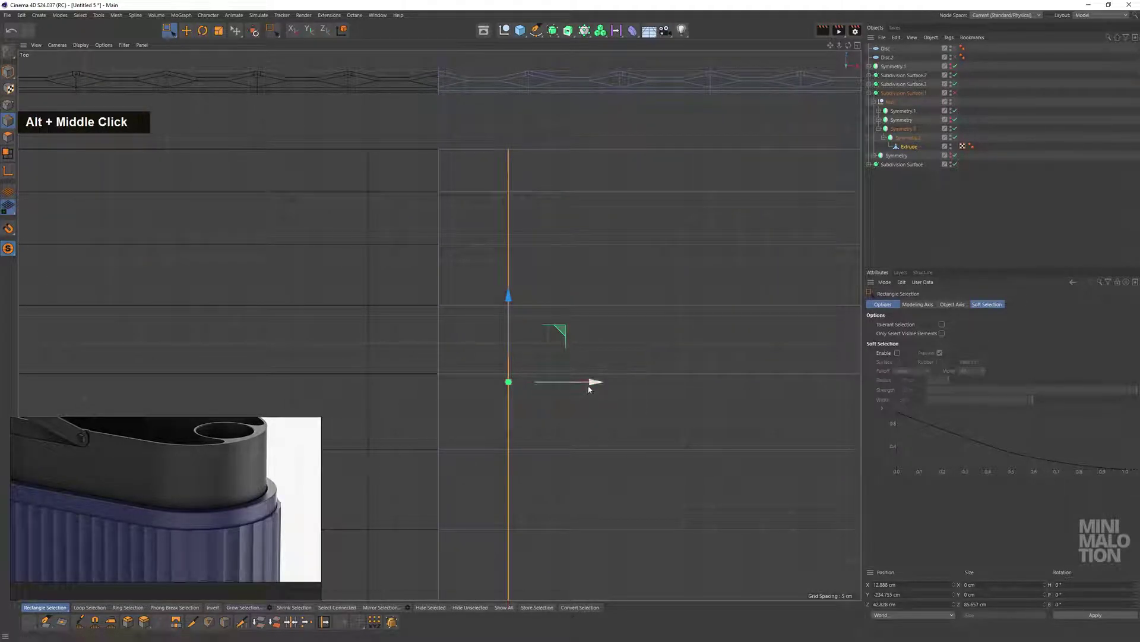
scroll(down, 3)
middle_click(610, 279)
scroll(up, 3)
right_click(587, 232)
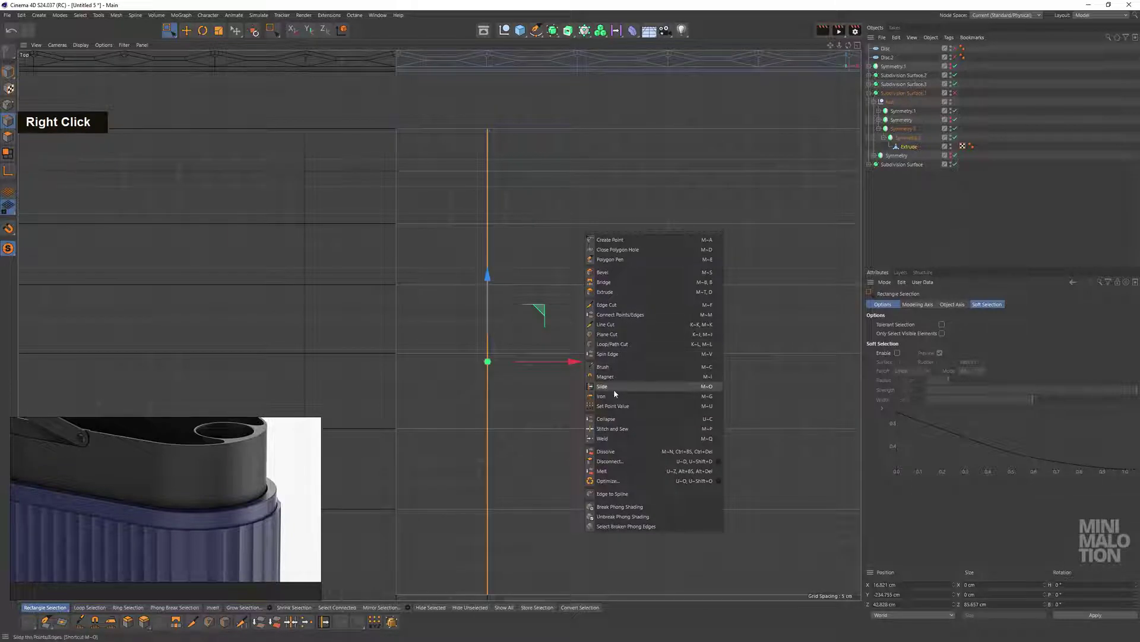
click(507, 319)
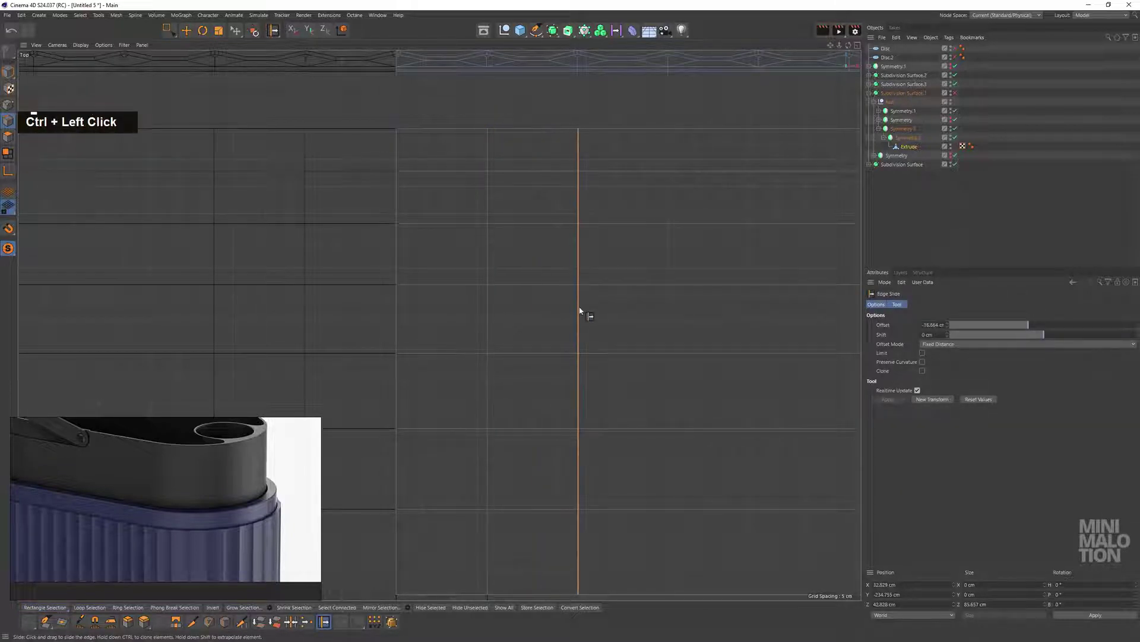
Edge Slide the new vertical loop about 16 cm toward the wall's end
click(582, 309)
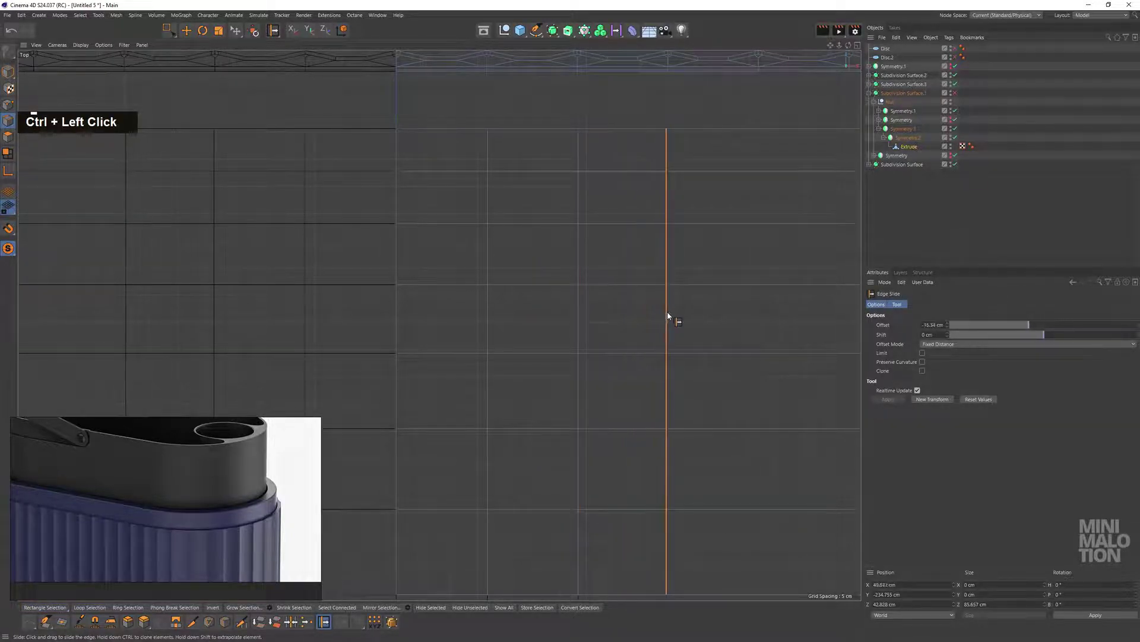
click(671, 314)
middle_click(749, 313)
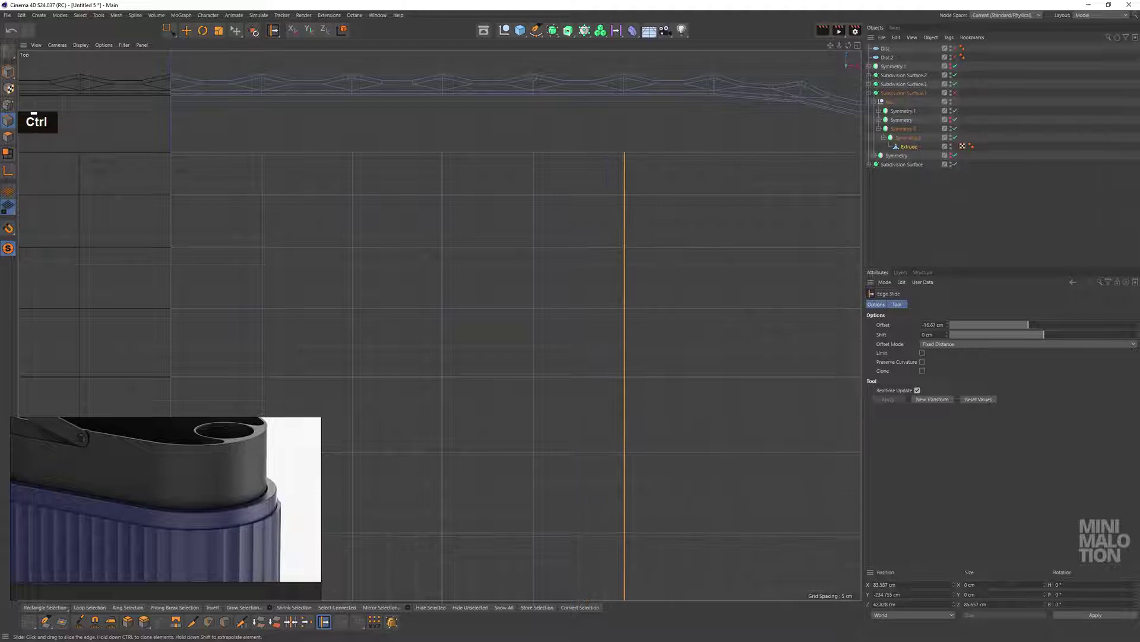
click(629, 287)
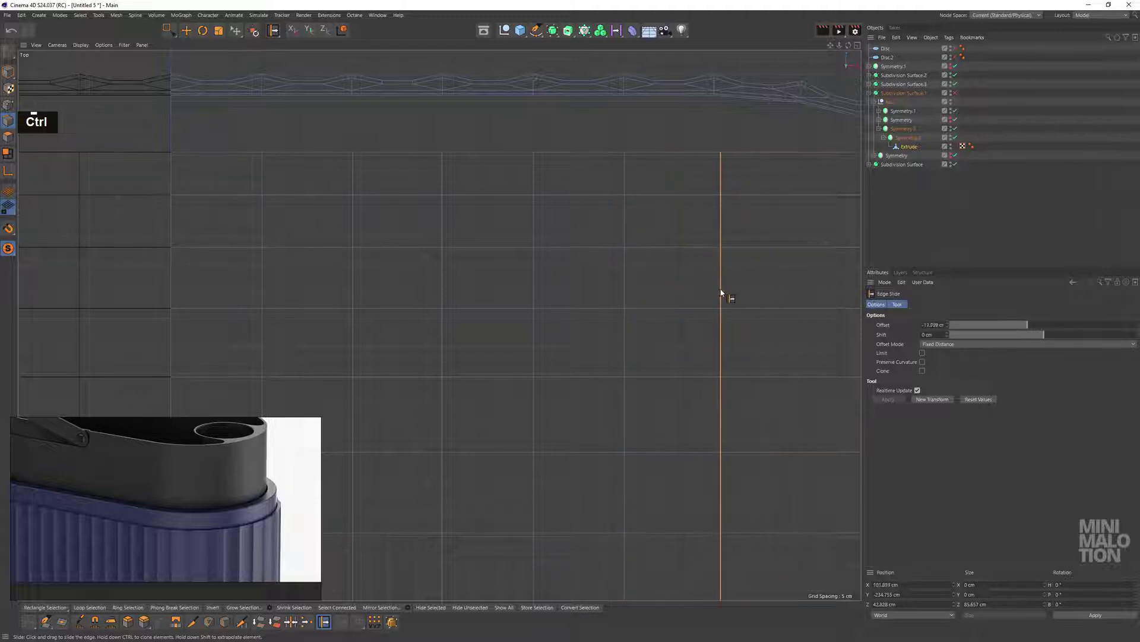
middle_click(693, 293)
middle_click(609, 278)
click(508, 231)
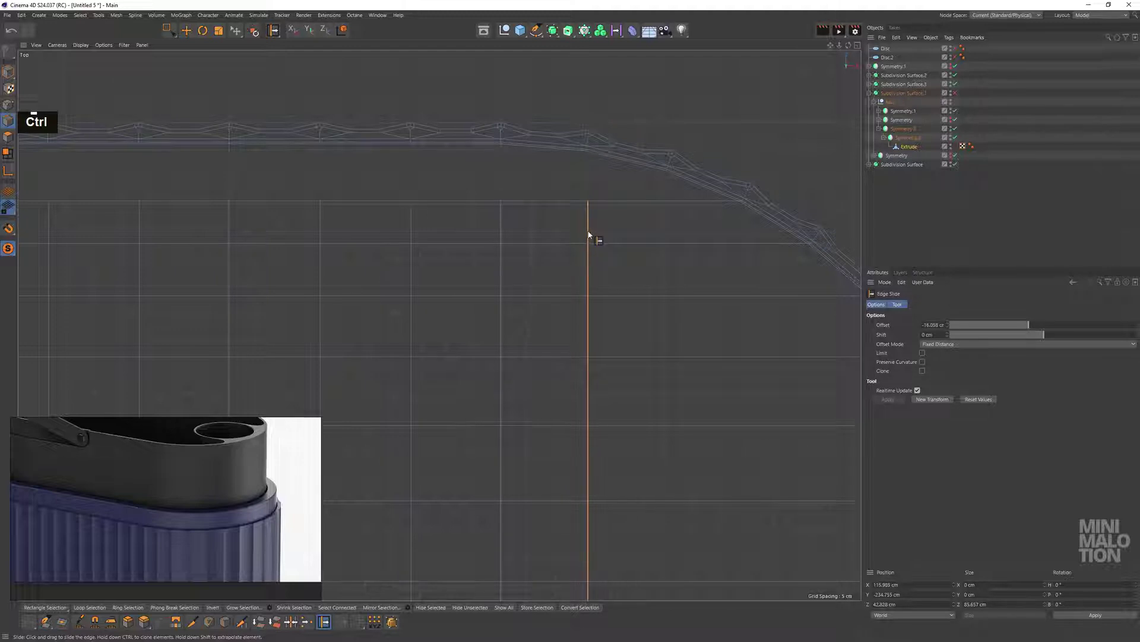
Reframe the wall and bring the mesh editing menu back up
scroll(down, 3)
middle_click(579, 235)
double_click(406, 73)
scroll(up, 3)
middle_click(504, 193)
scroll(up, 3)
right_click(395, 227)
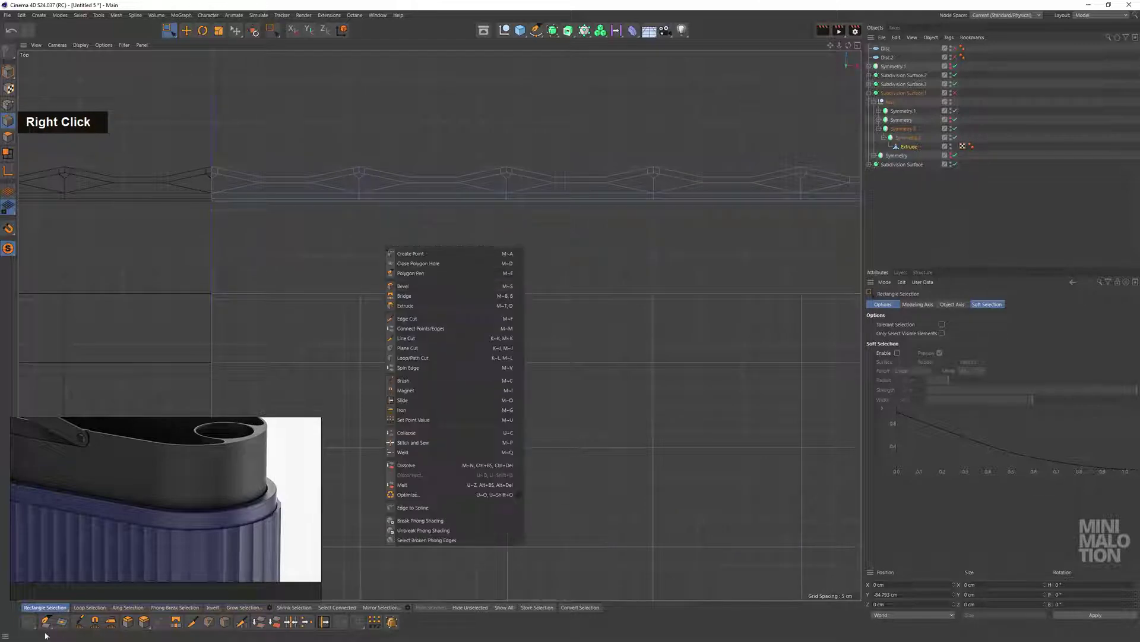
With Polygon Pen, draw polygons point by point bridging the gap below the rim
double_click(50, 619)
click(717, 309)
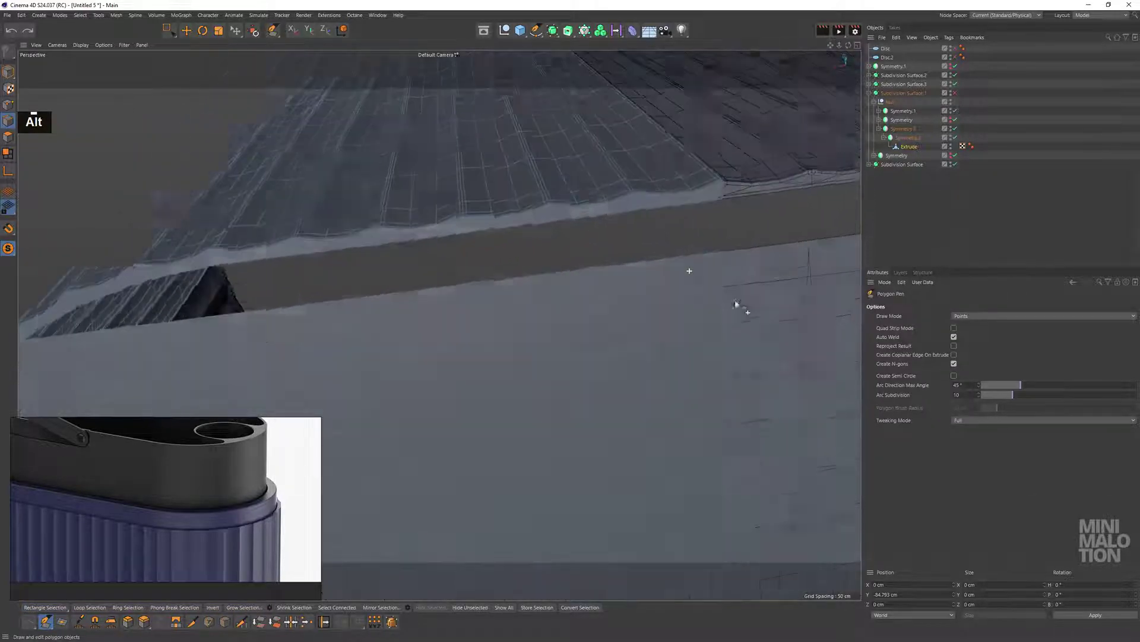
click(681, 261)
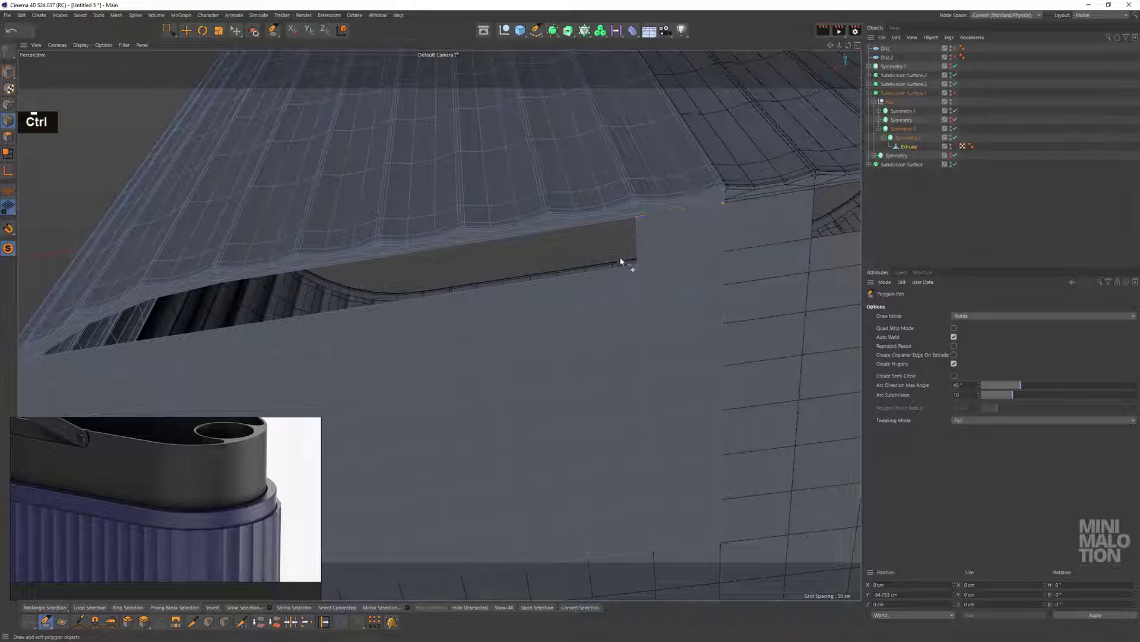
click(626, 266)
click(526, 286)
click(451, 289)
middle_click(388, 287)
click(767, 246)
middle_click(714, 247)
click(643, 248)
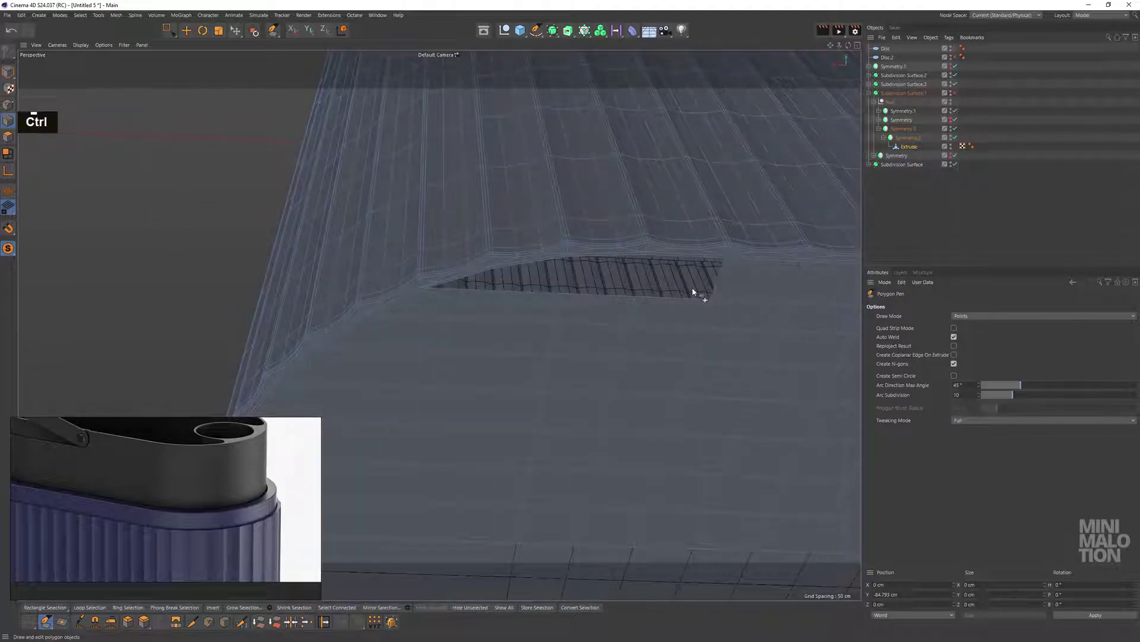
click(692, 298)
click(610, 289)
Close the remaining gap along the lower border and return to Rectangle Selection
key(ctrl+z)
click(611, 294)
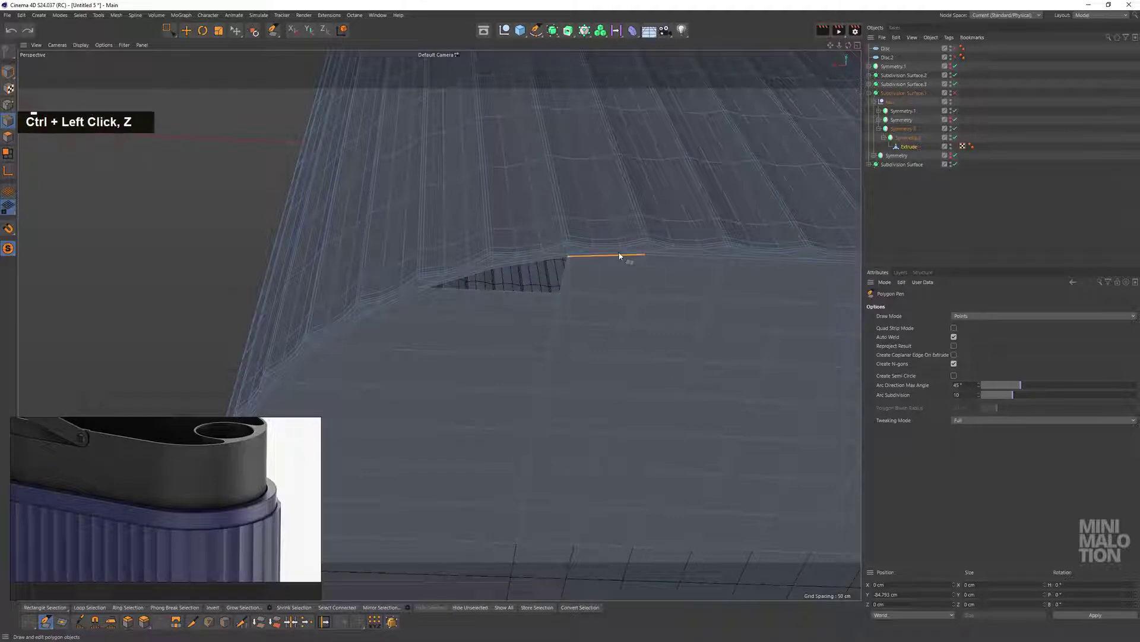
click(547, 290)
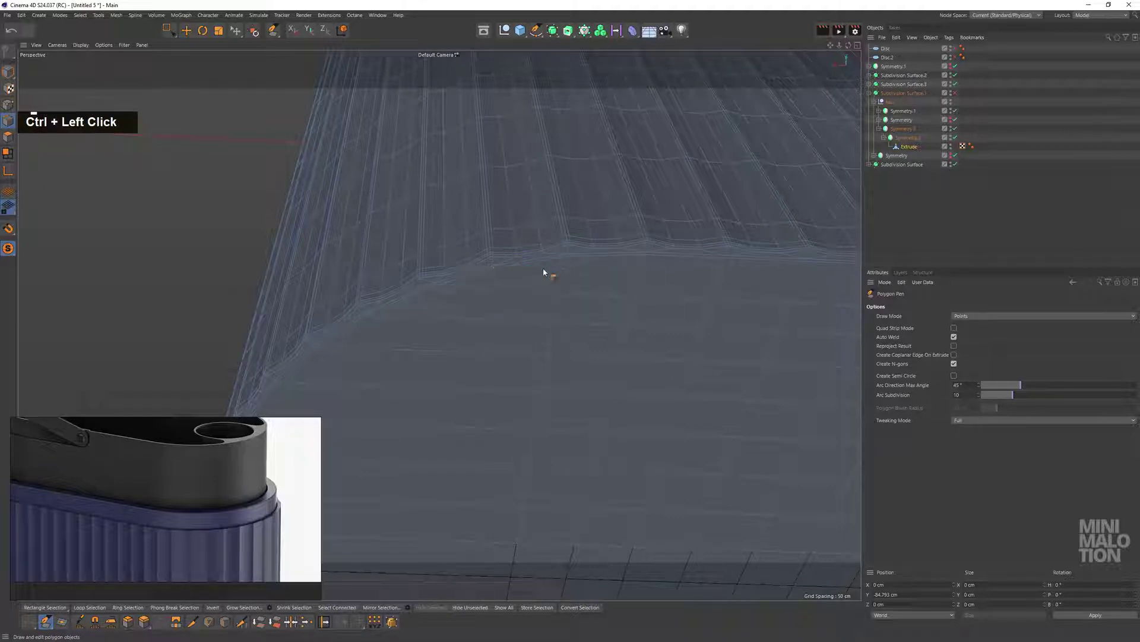
click(568, 287)
double_click(224, 79)
scroll(down, 3)
click(525, 286)
middle_click(535, 290)
click(646, 255)
scroll(up, 3)
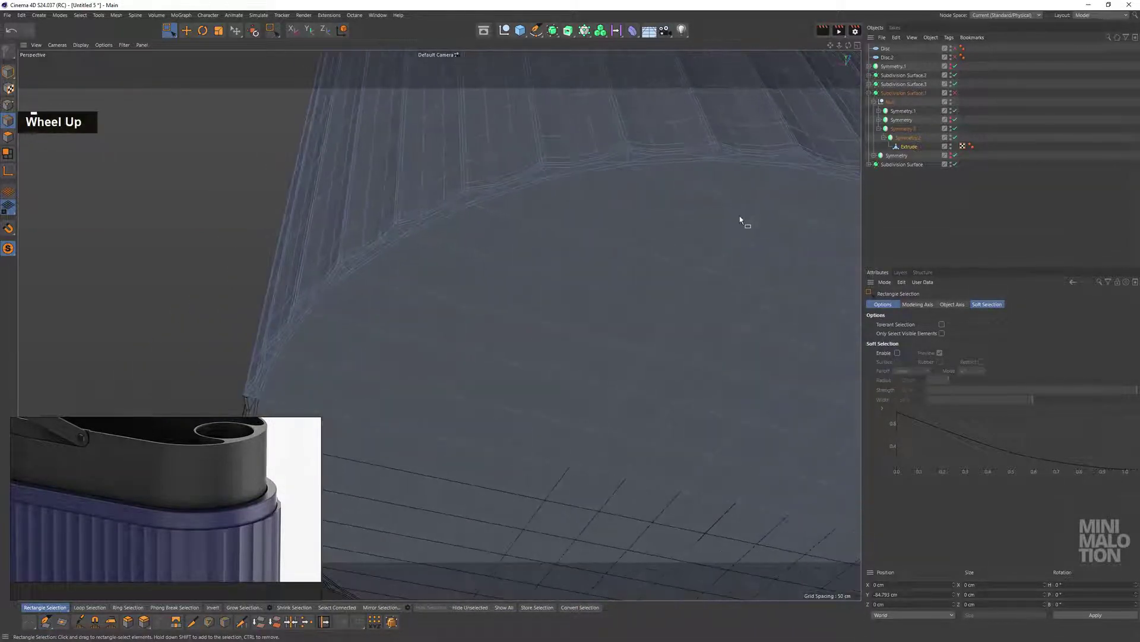
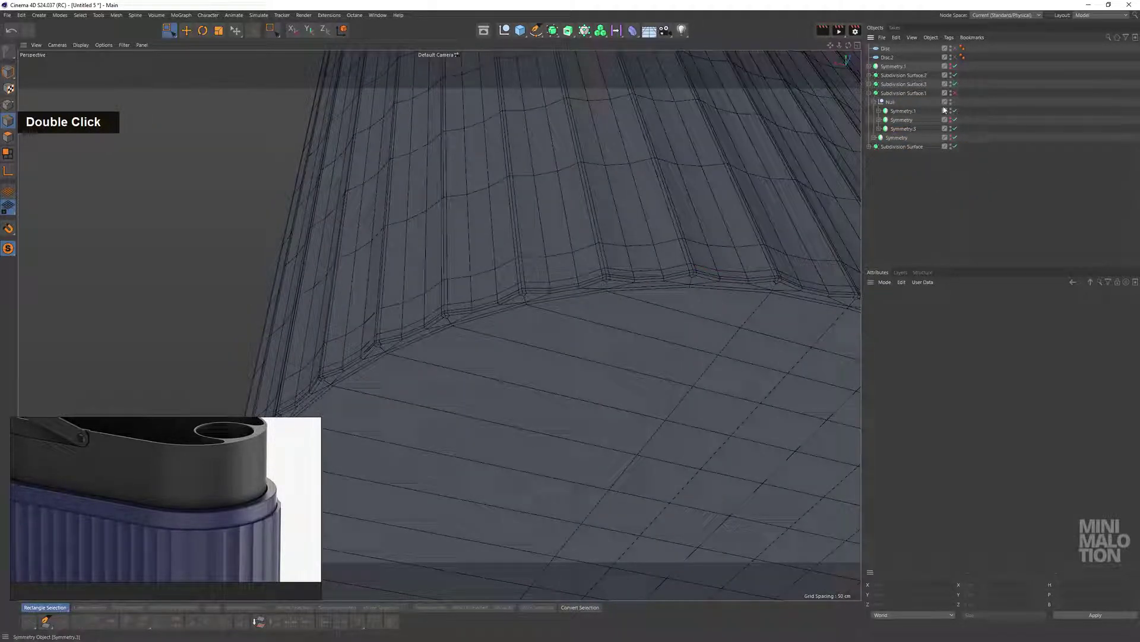
Switch the viewport to Gouraud shading without wireframe lines (N~B, then N~A)
scroll(down, 3)
text(n)
scroll(up, 3)
click(682, 229)
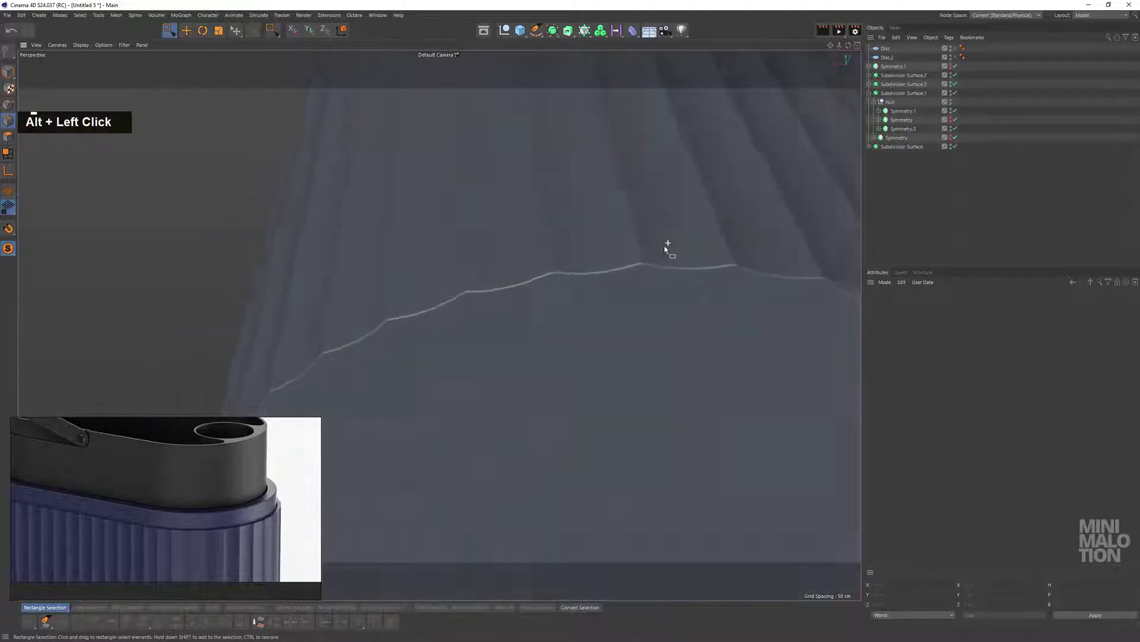
text(nb)
scroll(up, 3)
text(nb)
click(645, 291)
text(n)
scroll(down, 3)
text(na)
Orbit around the smoothed container to review the rebuilt rim edge topology
middle_click(574, 269)
scroll(down, 3)
middle_click(557, 237)
click(564, 237)
middle_click(502, 272)
click(627, 271)
middle_click(642, 298)
scroll(down, 3)
middle_click(570, 338)
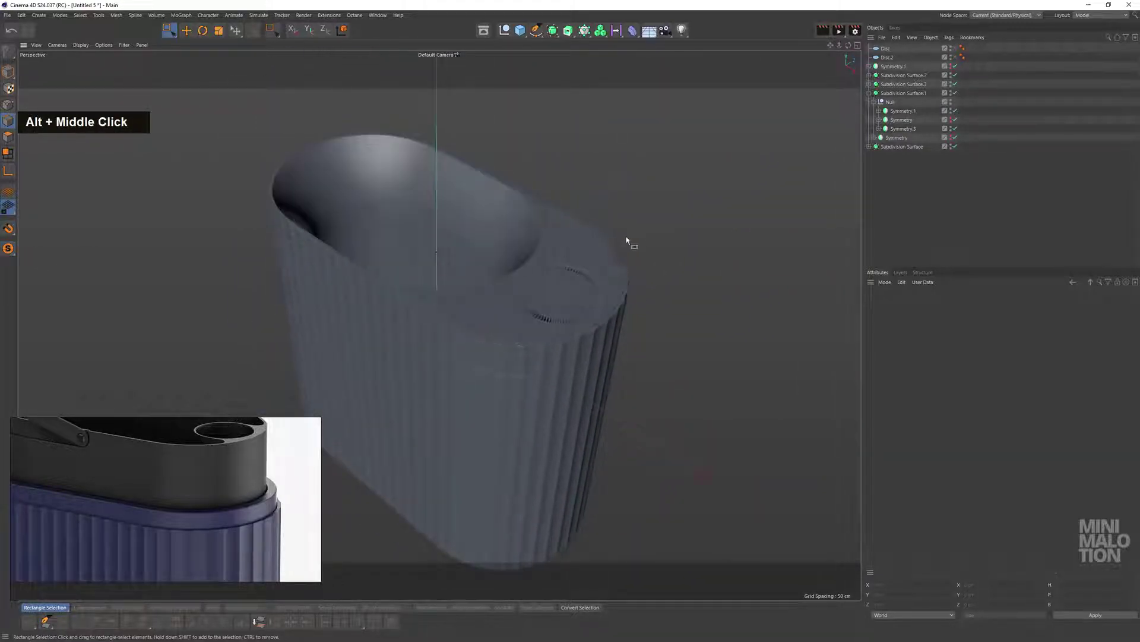
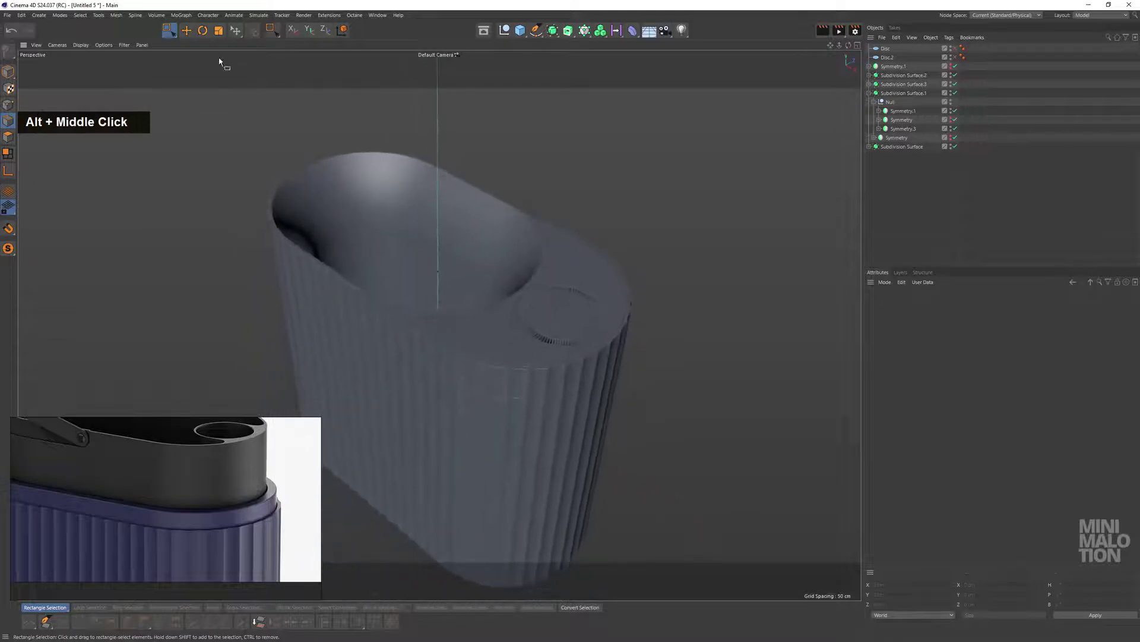
double_click(126, 50)
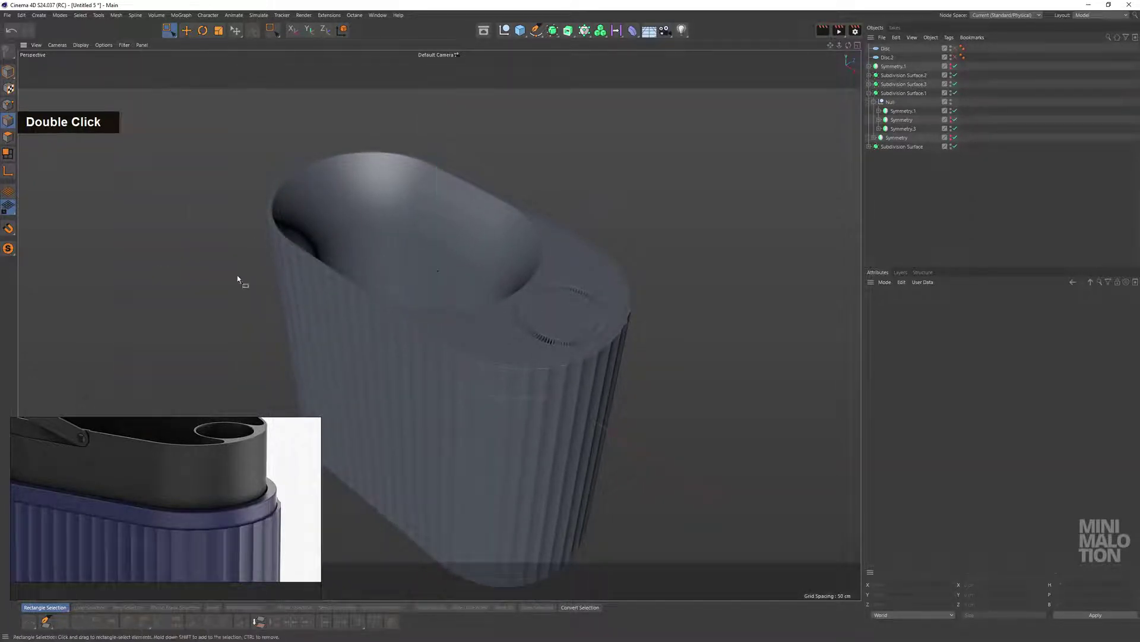
Orbit to inspect the inset disc button and the fluted side walls
scroll(down, 3)
middle_click(541, 298)
scroll(up, 3)
click(526, 230)
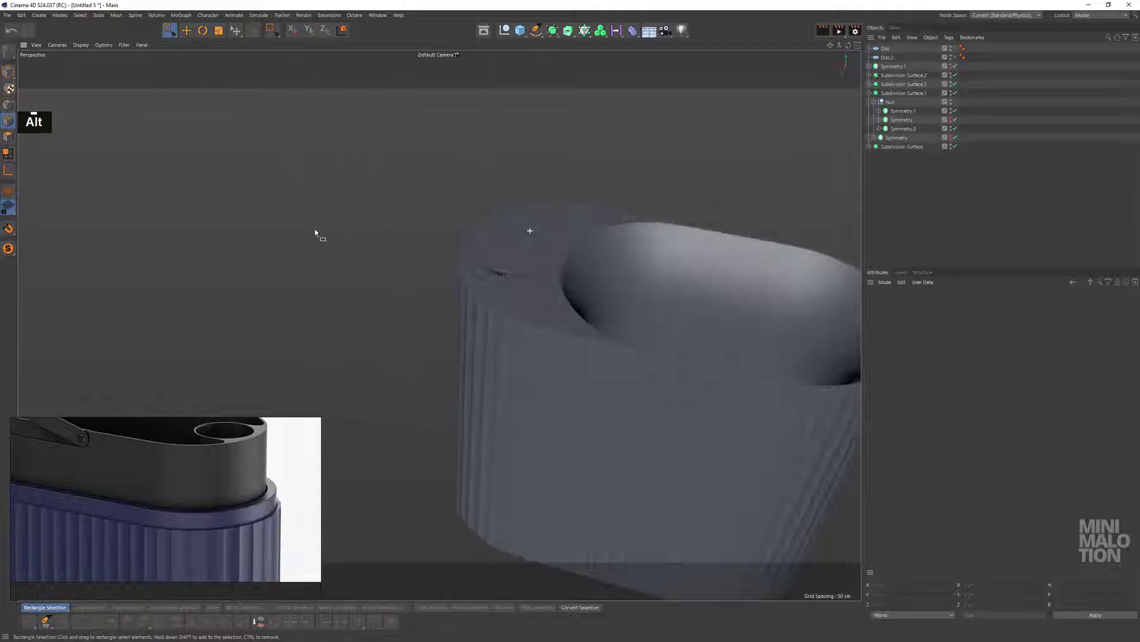
middle_click(545, 247)
click(606, 226)
middle_click(617, 227)
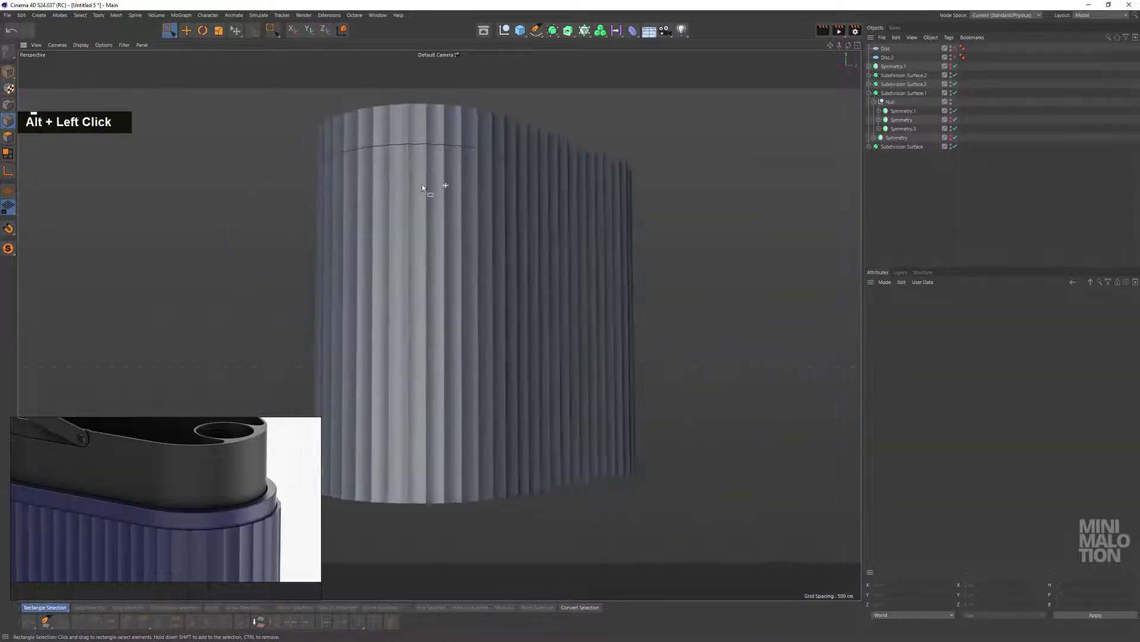
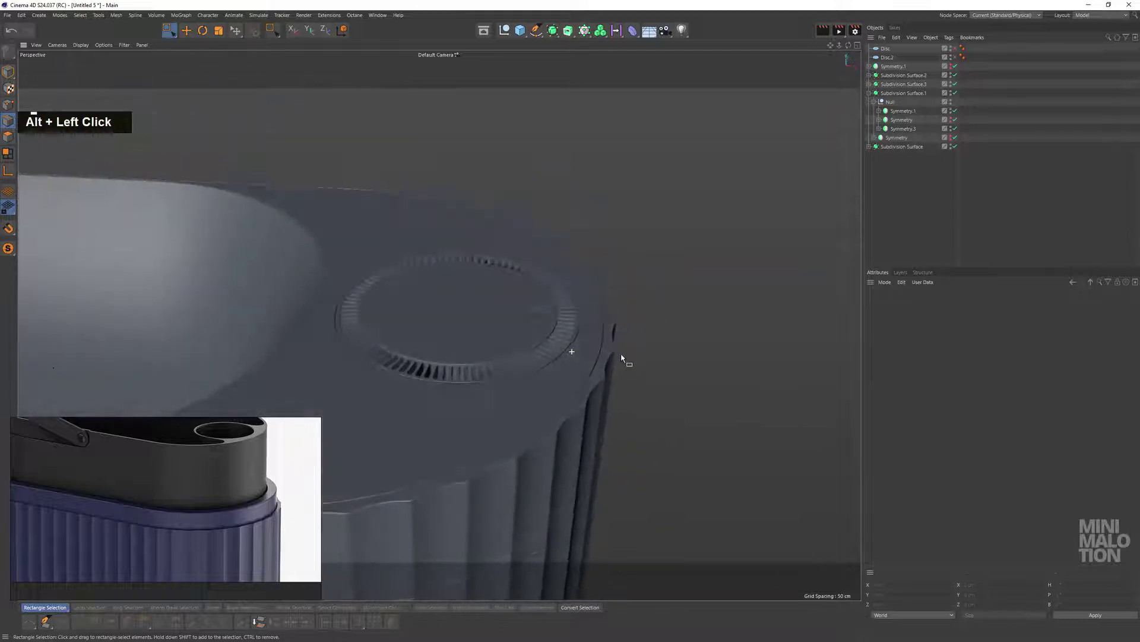
scroll(down, 3)
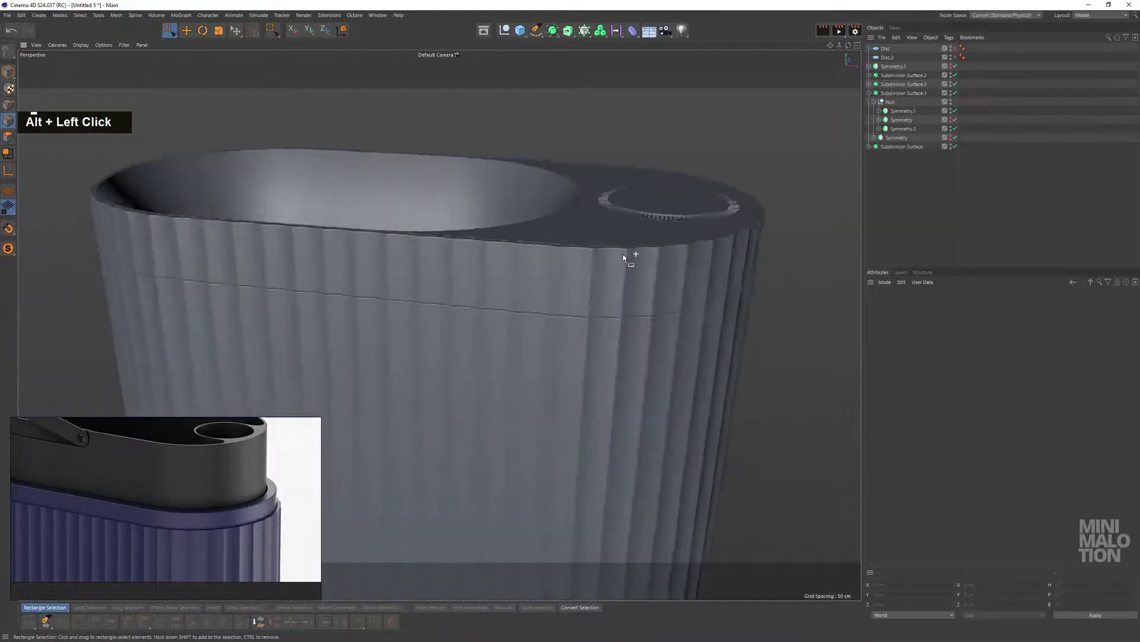